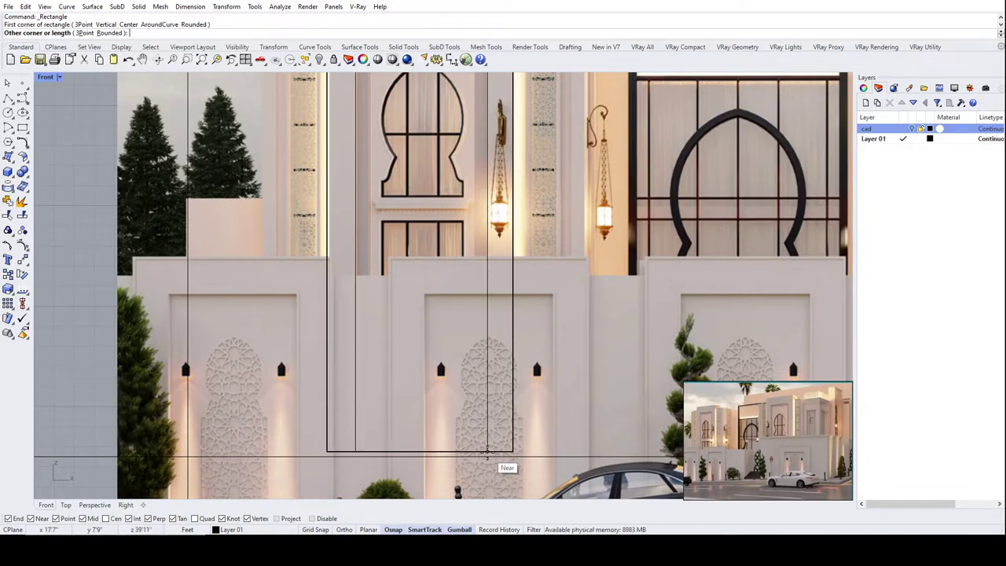
Finish the pier rectangle and lock the reference picture in place.
left_click(495, 457)
scroll("down", 3)
scroll("down", 3)
left_click(524, 242)
type("lock")
key("Return")
Bring the traced pier rectangle in front of the reference picture.
left_click(462, 269)
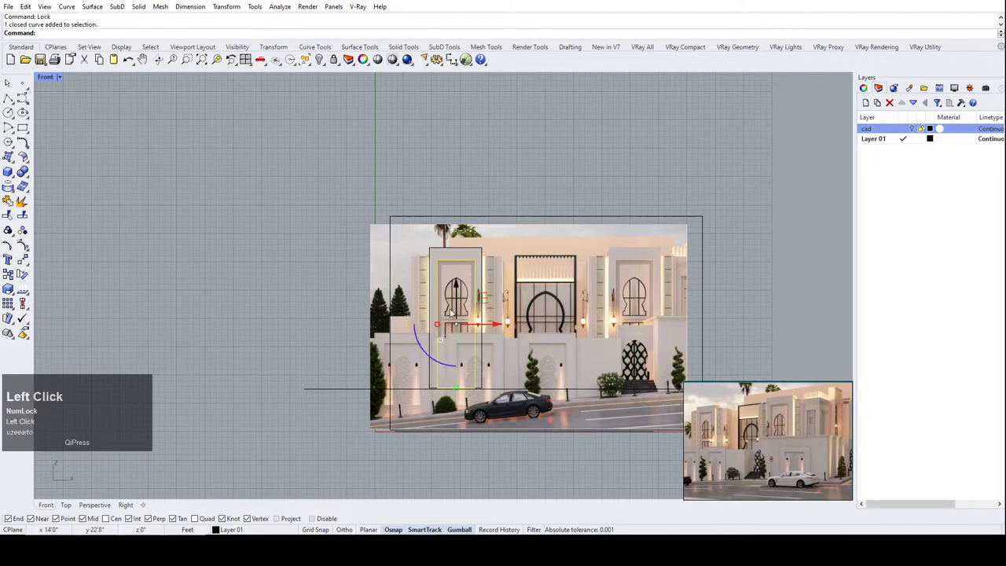
scroll("up", 3)
type("bri")
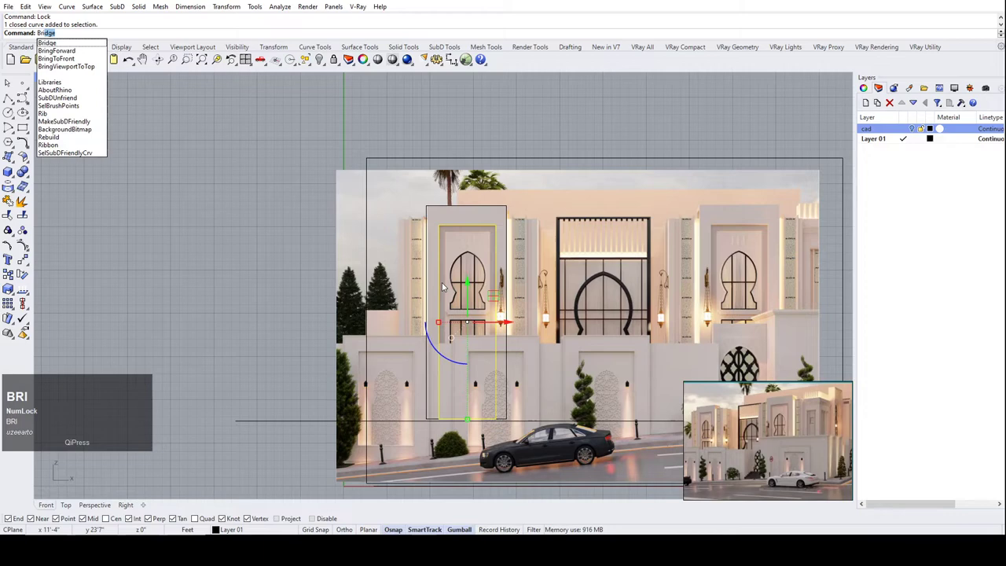
left_click(83, 62)
scroll("up", 3)
scroll("down", 3)
scroll("up", 3)
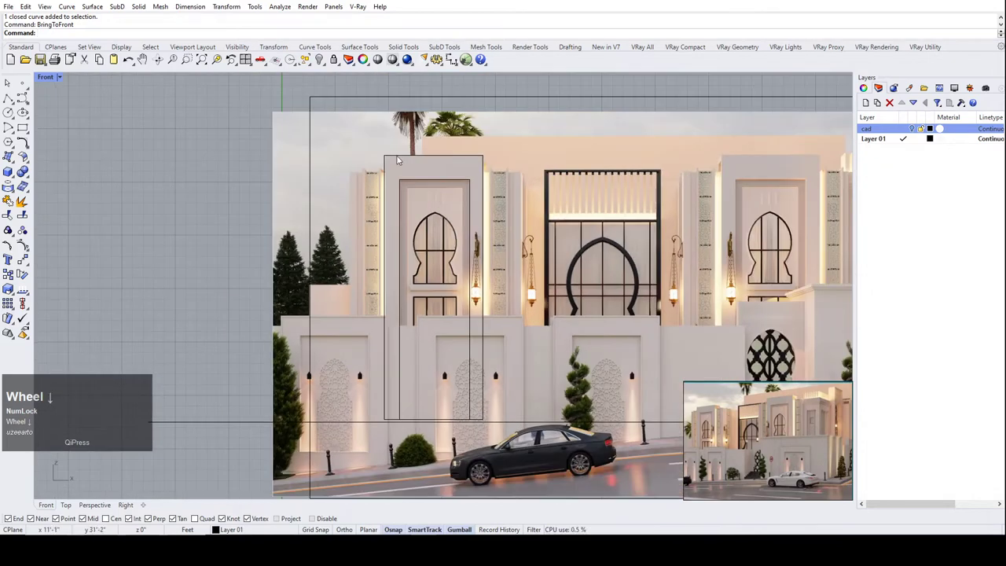
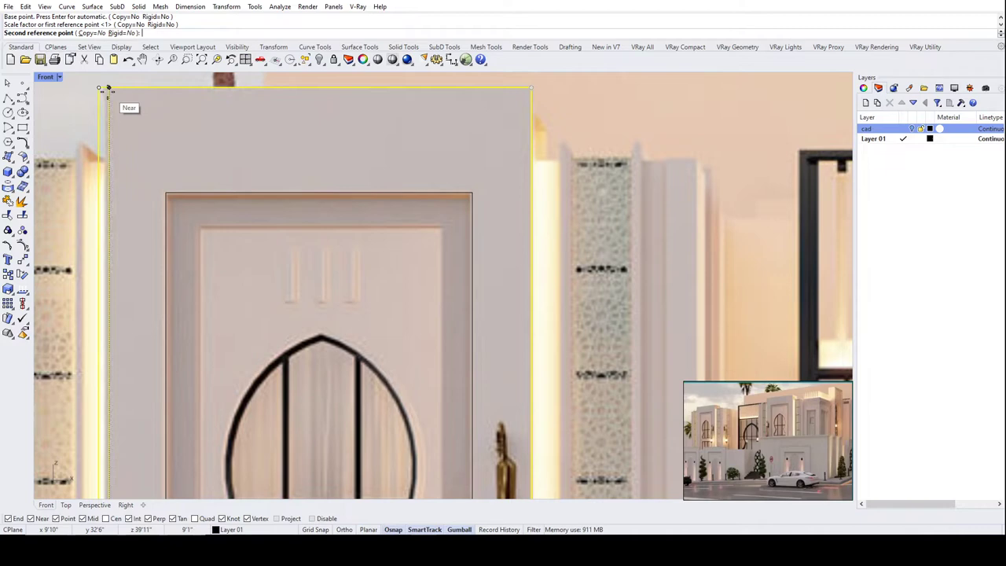
Finish scaling the pier rectangle with its second reference point.
scroll("up", 3)
left_click(116, 91)
scroll("down", 3)
double_click(293, 156)
scroll("down", 3)
scroll("up", 3)
scroll("down", 3)
scroll("up", 3)
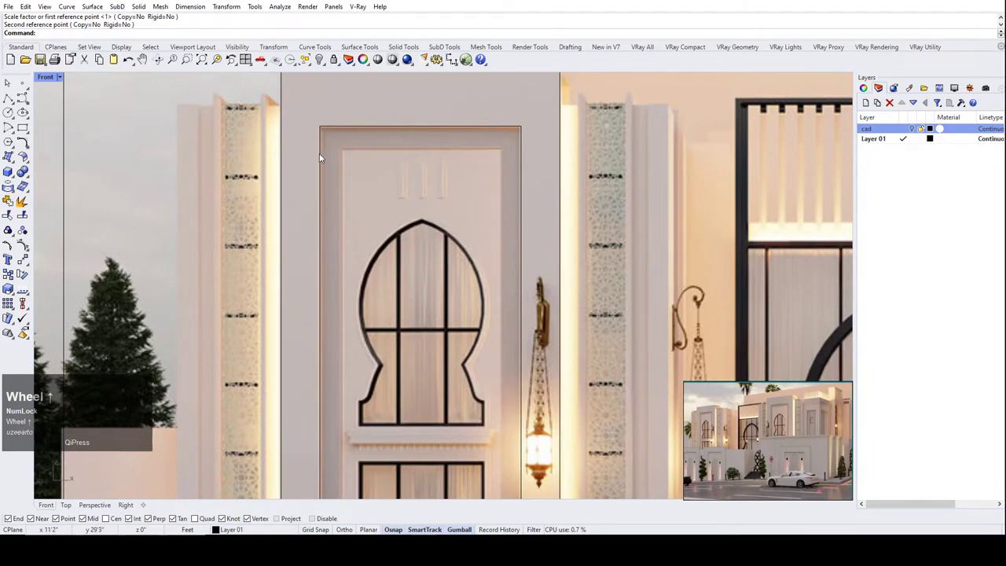
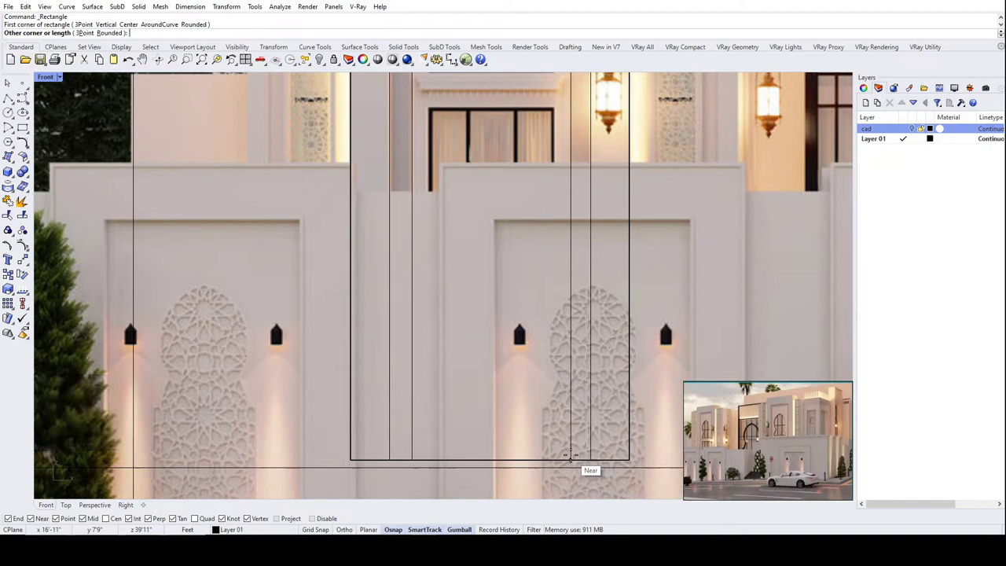
Draw the inner door-frame rectangle inside the pier and undo the stray move.
left_click(577, 458)
scroll("down", 3)
scroll("up", 3)
scroll("down", 3)
scroll("up", 3)
scroll("down", 3)
scroll("up", 3)
scroll("down", 3)
left_click(529, 245)
key("ctrl+z")
Bring the inner frame rectangle in front of the picture and begin the keyhole window trace.
left_click(515, 206)
scroll("down", 3)
type("bri")
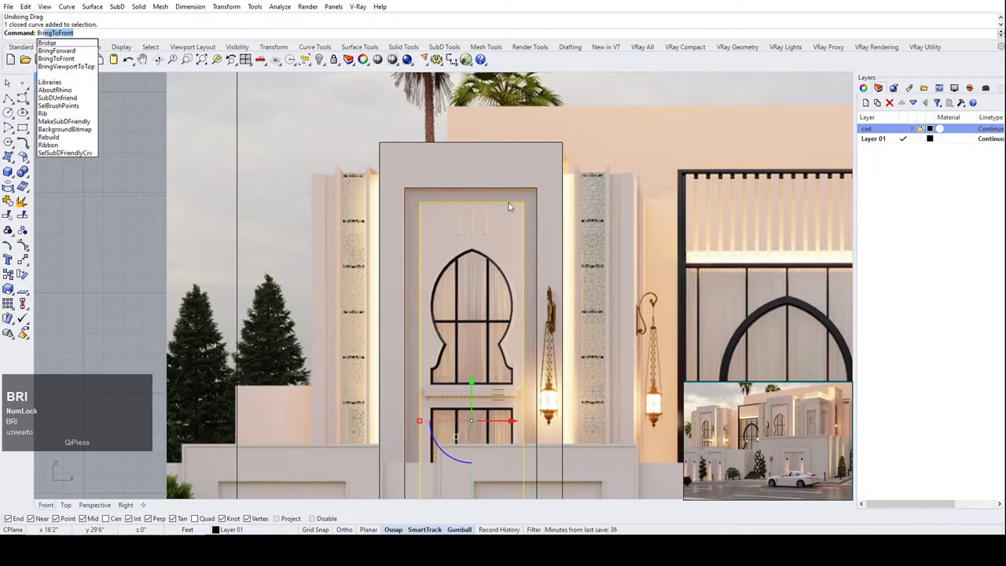
key("Return")
scroll("down", 3)
left_click(345, 192)
scroll("up", 3)
scroll("up", 3)
scroll("down", 3)
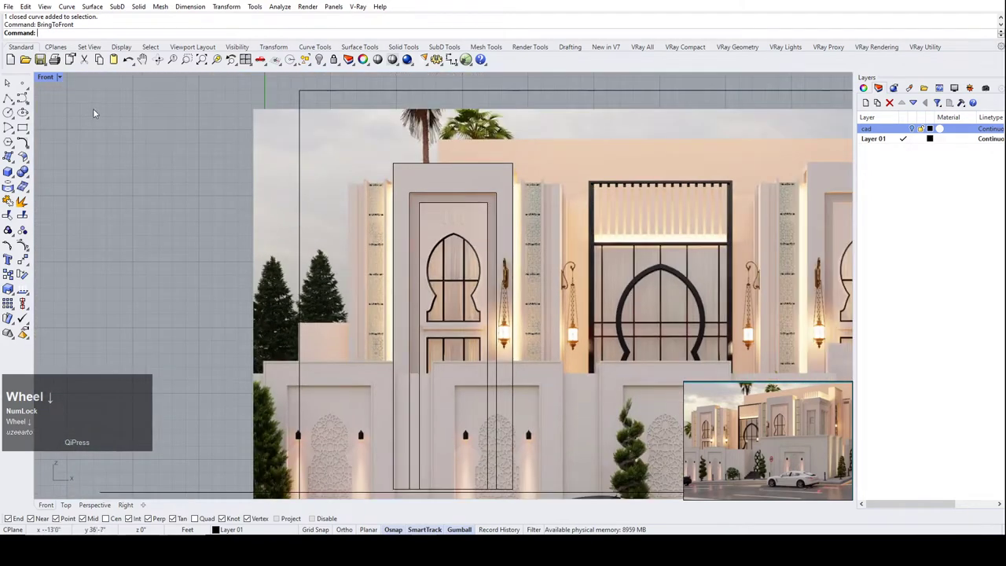
left_click(15, 99)
Trace the curve along the keyhole window's left flared notch and select it.
scroll("up", 3)
scroll("down", 3)
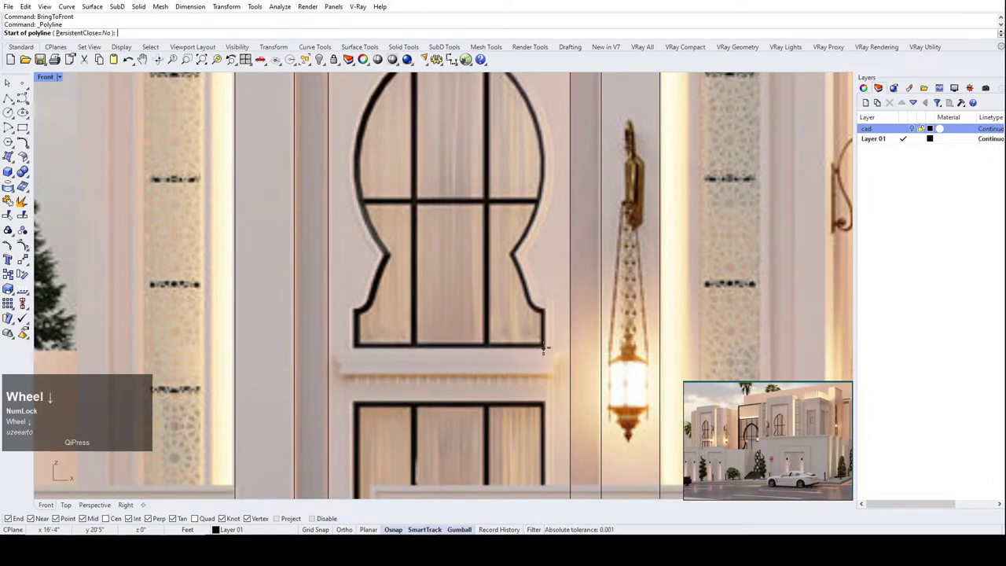
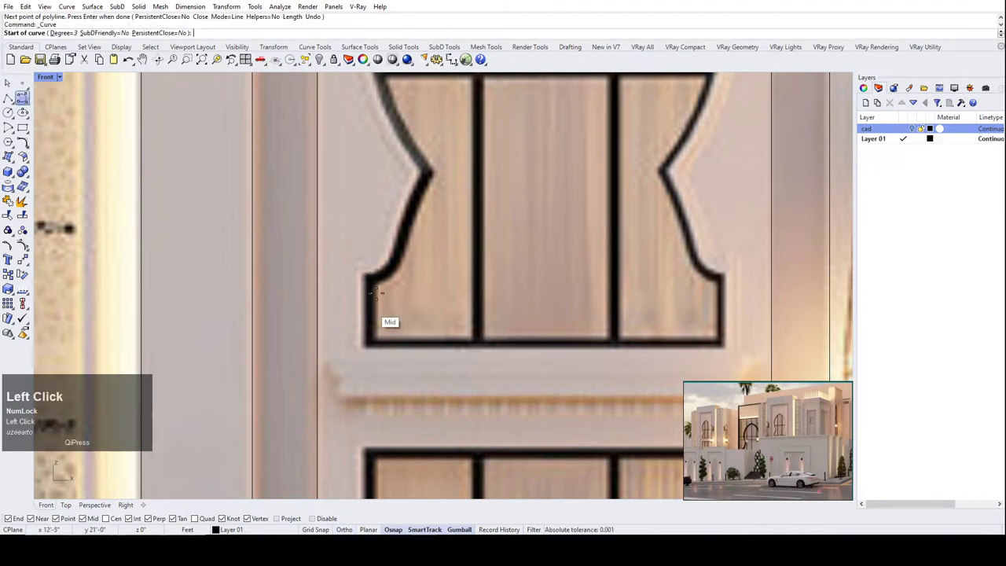
scroll("up", 3)
scroll("up", 3)
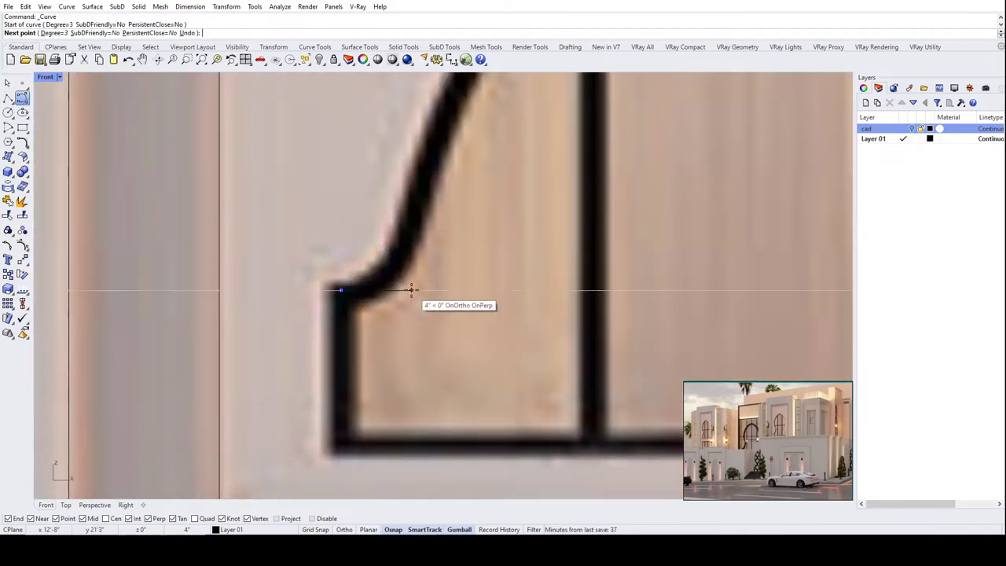
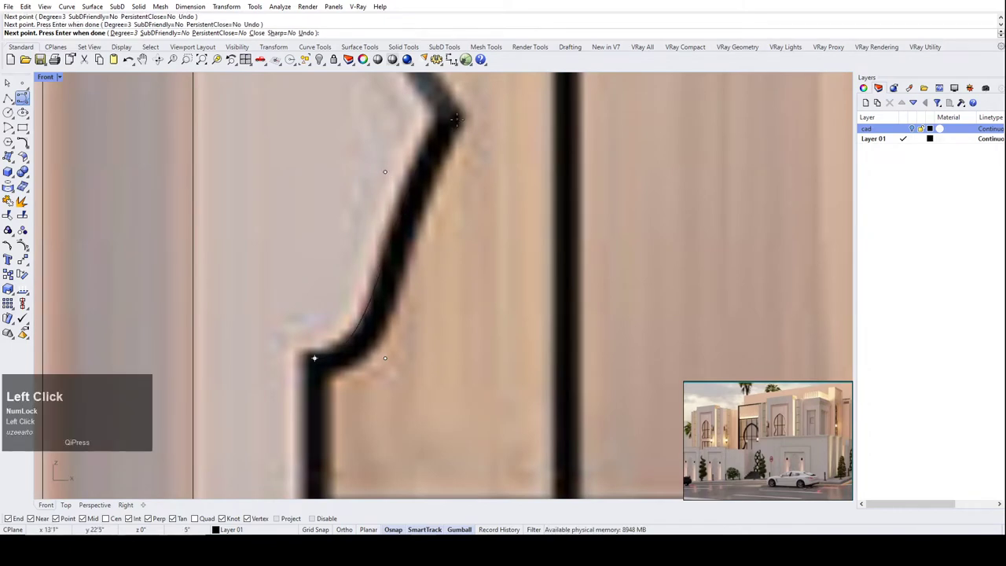
scroll("down", 3)
scroll("up", 3)
right_click(493, 199)
scroll("up", 3)
left_click(458, 211)
scroll("down", 3)
scroll("up", 3)
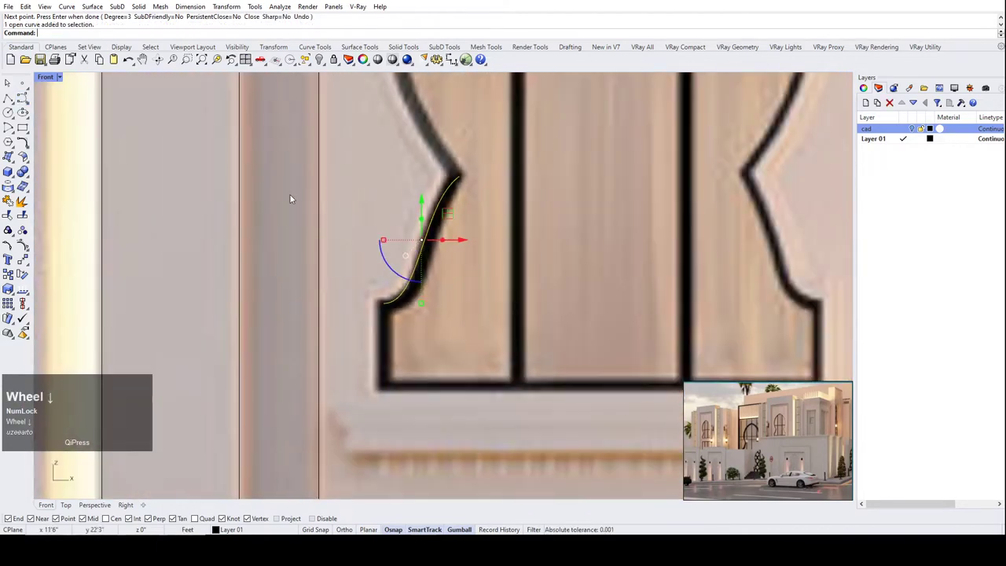
scroll("down", 3)
Bring the traced curve in front of the picture and turn on its control points.
type("bri")
key("Return")
left_click(377, 231)
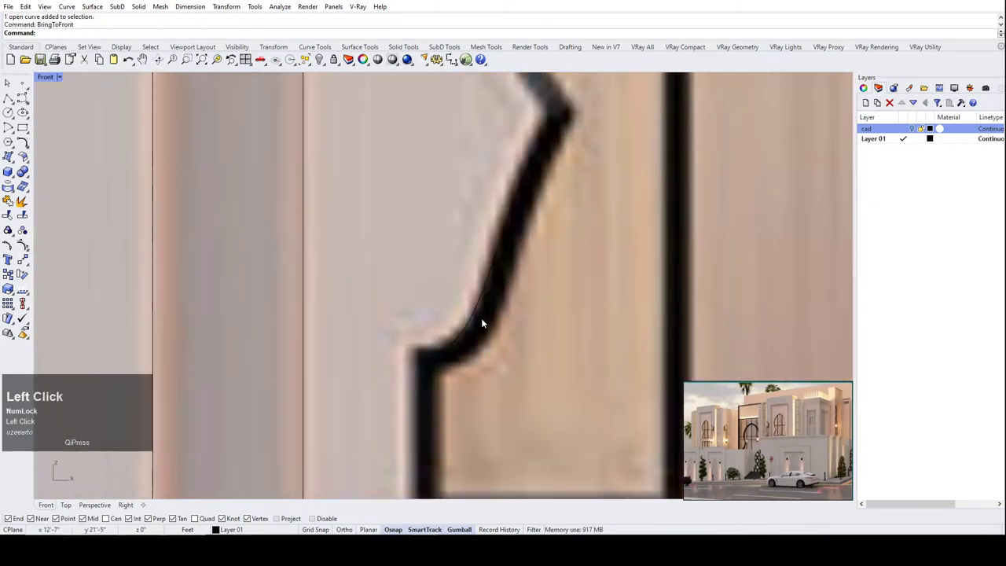
scroll("up", 3)
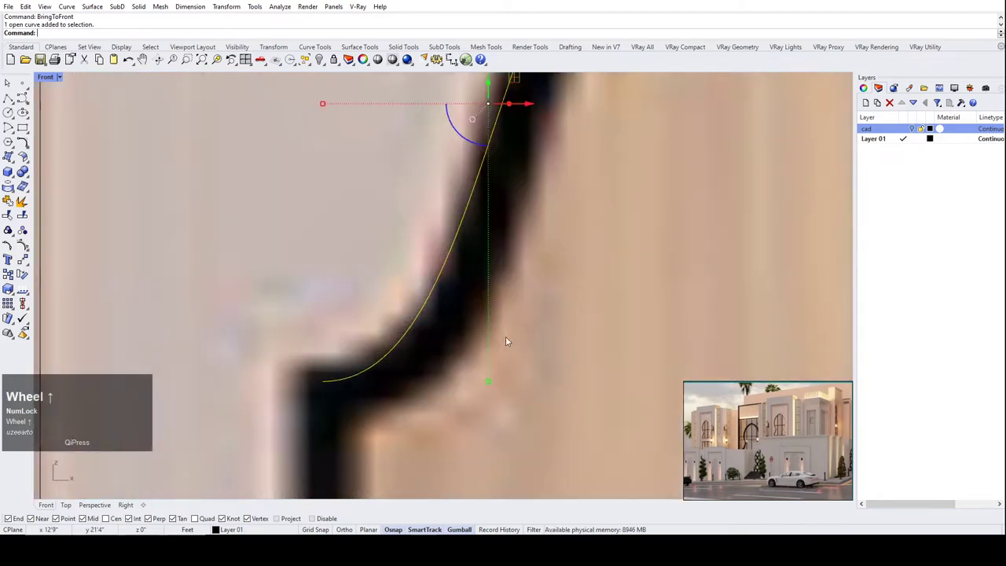
scroll("down", 3)
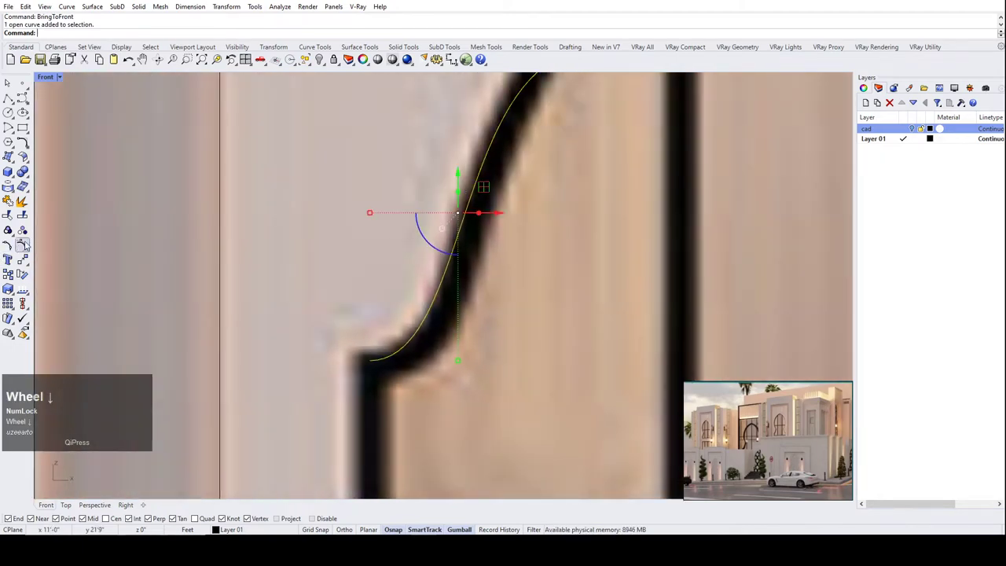
left_click(27, 249)
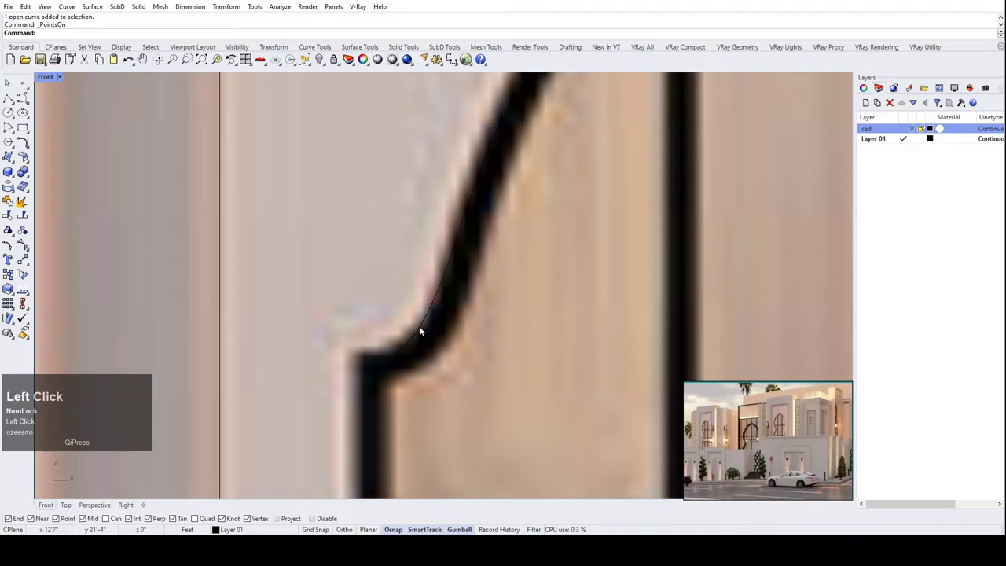
scroll("up", 3)
scroll("down", 3)
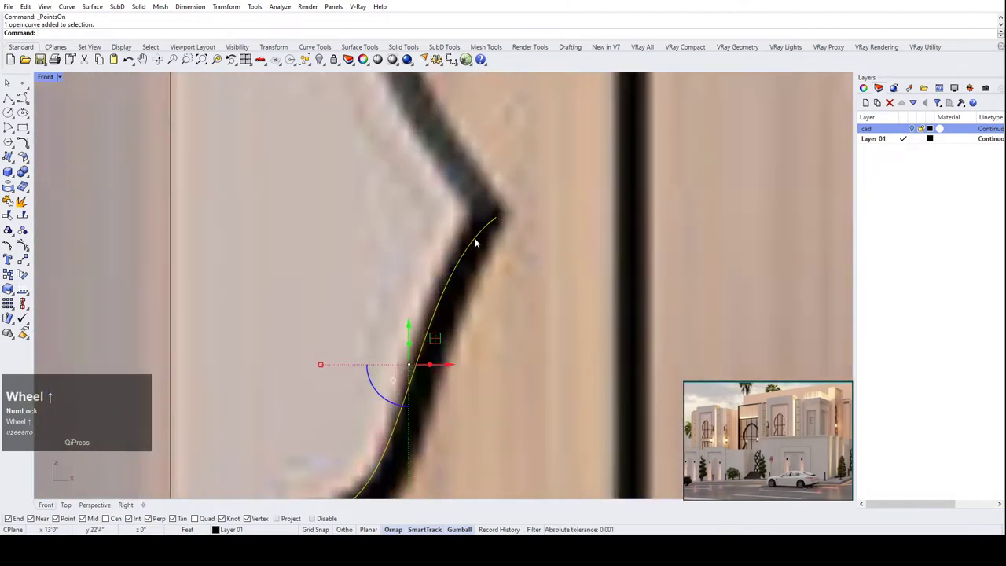
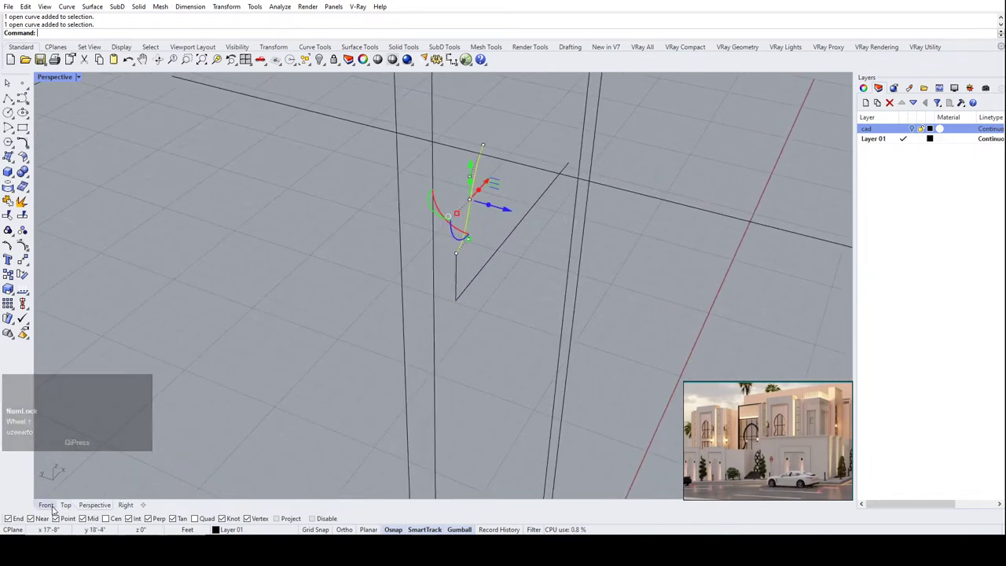
In the front view, drag control points so the curve hugs the window's flared edge.
left_click(58, 510)
scroll("up", 3)
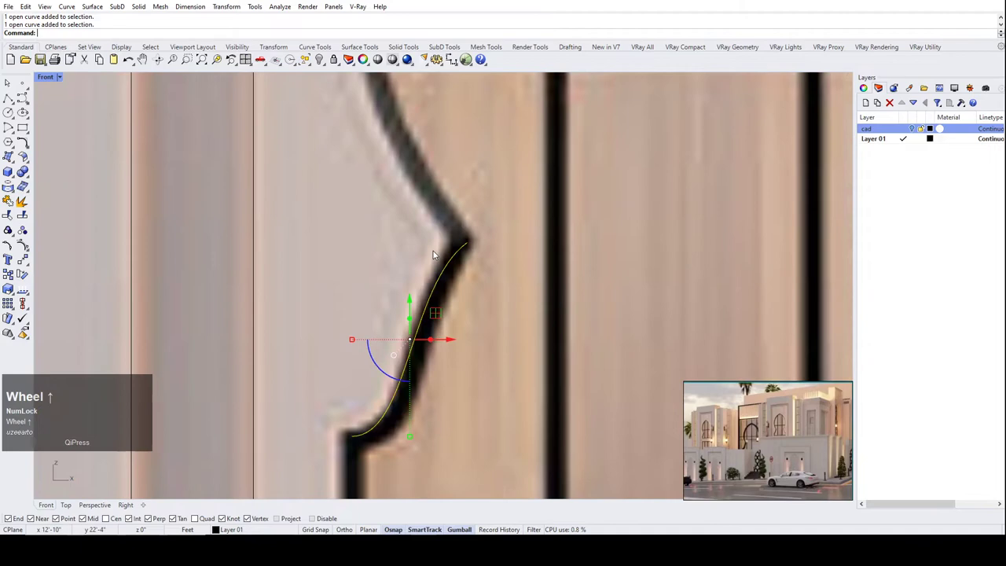
scroll("down", 3)
left_click_drag(507, 365, 431, 283)
scroll("up", 3)
scroll("up", 3)
left_click_drag(438, 323, 451, 315)
scroll("up", 3)
left_click_drag(450, 327, 435, 333)
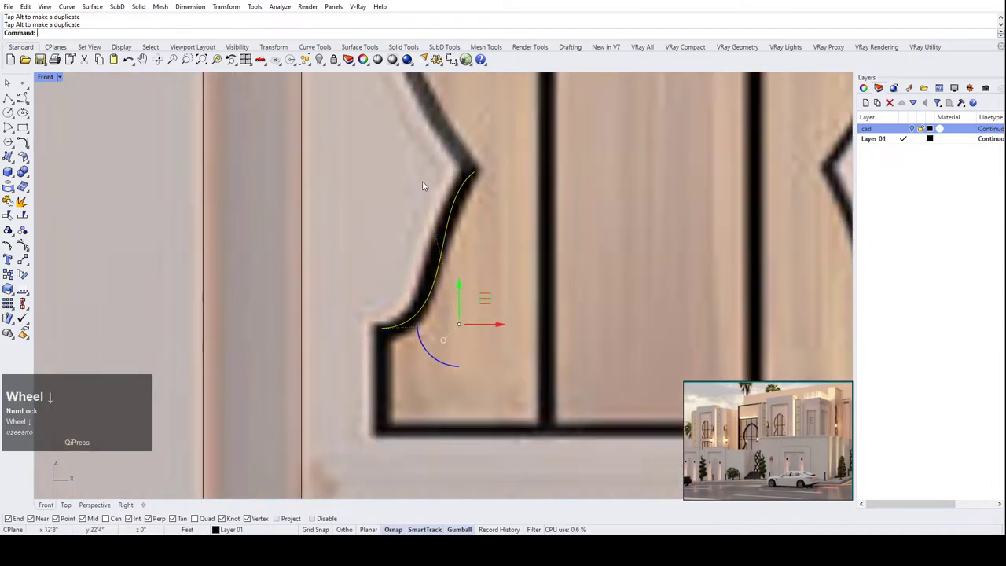
Level the endpoints of both outline pieces to the same height with SetPt.
scroll("up", 3)
left_click(436, 212)
left_click_drag(498, 333, 382, 141)
type("set")
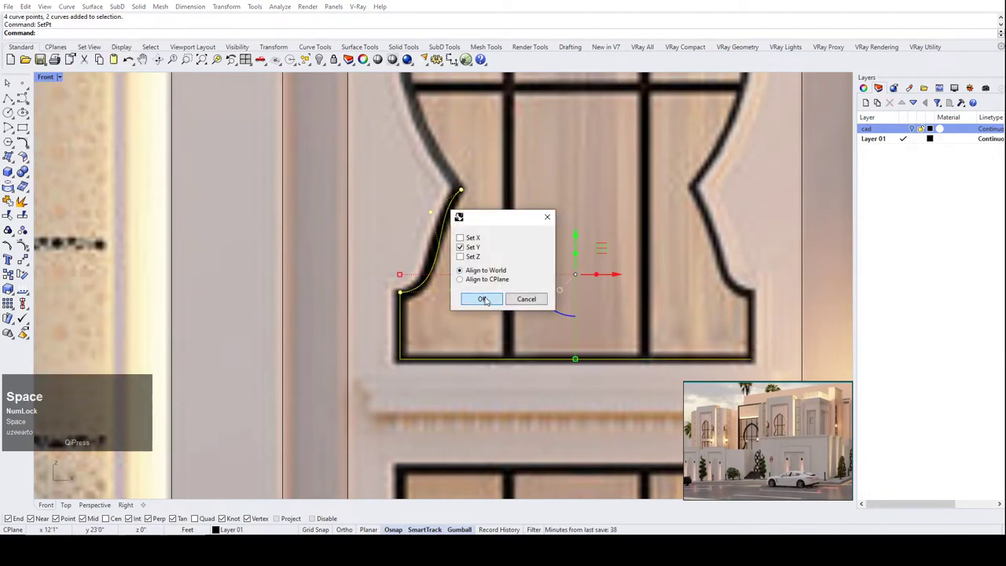
key("space")
left_click(492, 301)
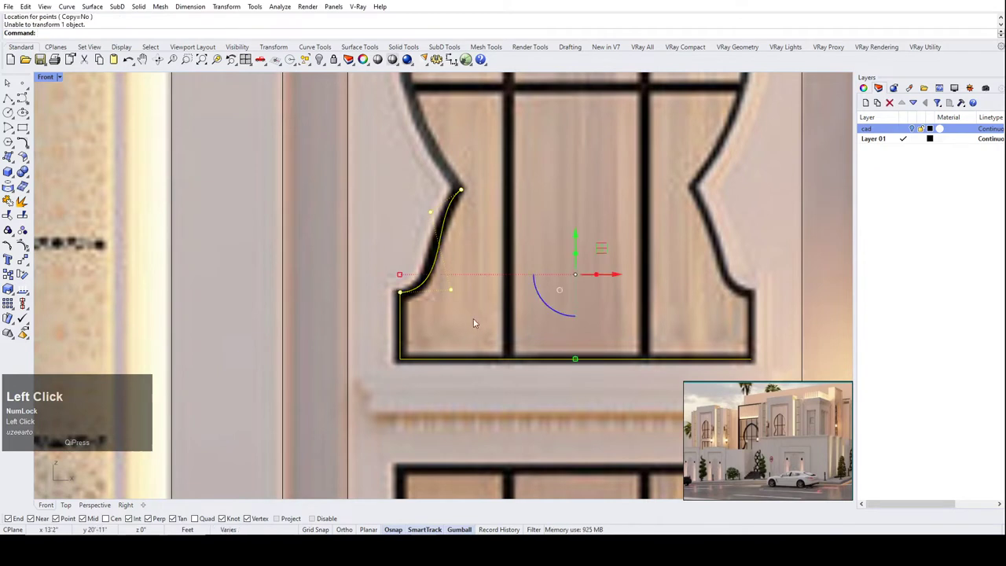
Join the flared curve with the straight lower outline and show the joined curve's points.
scroll("up", 3)
left_click_drag(504, 361, 11, 206)
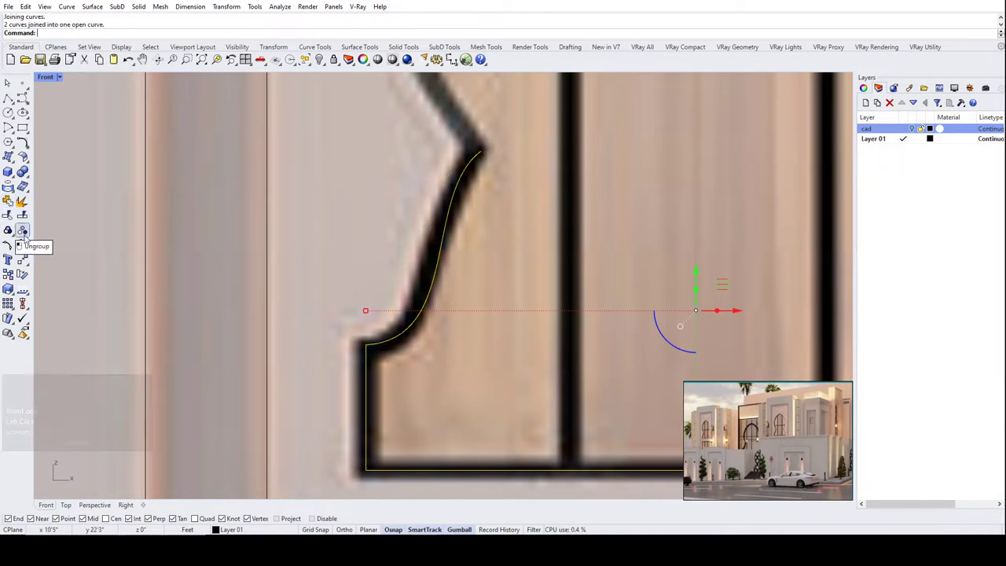
left_click(26, 252)
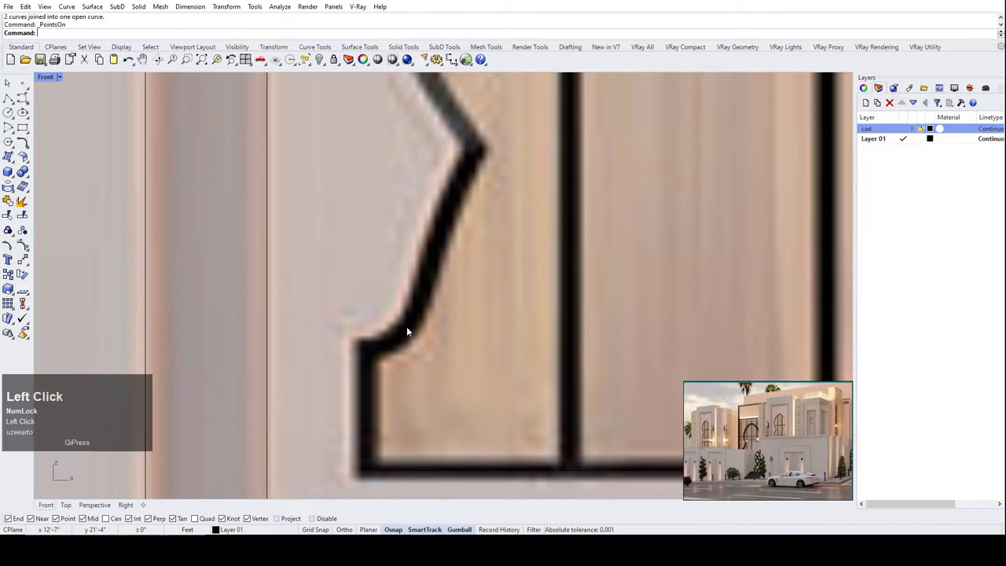
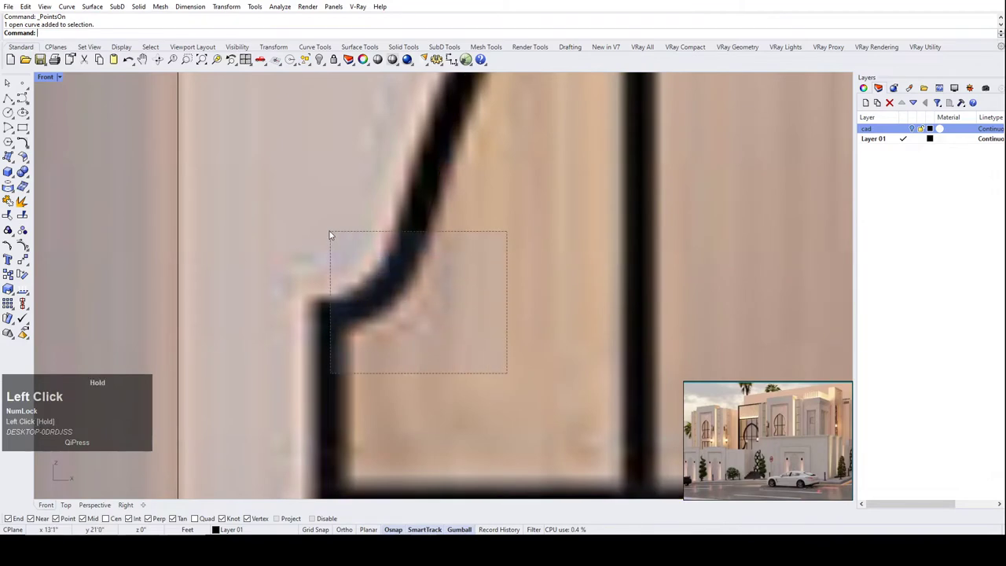
scroll("down", 3)
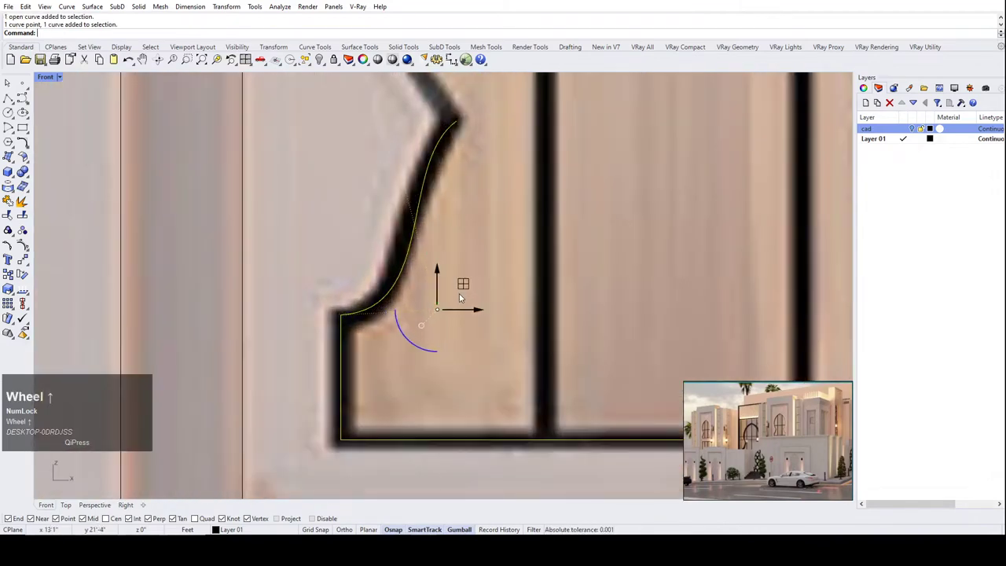
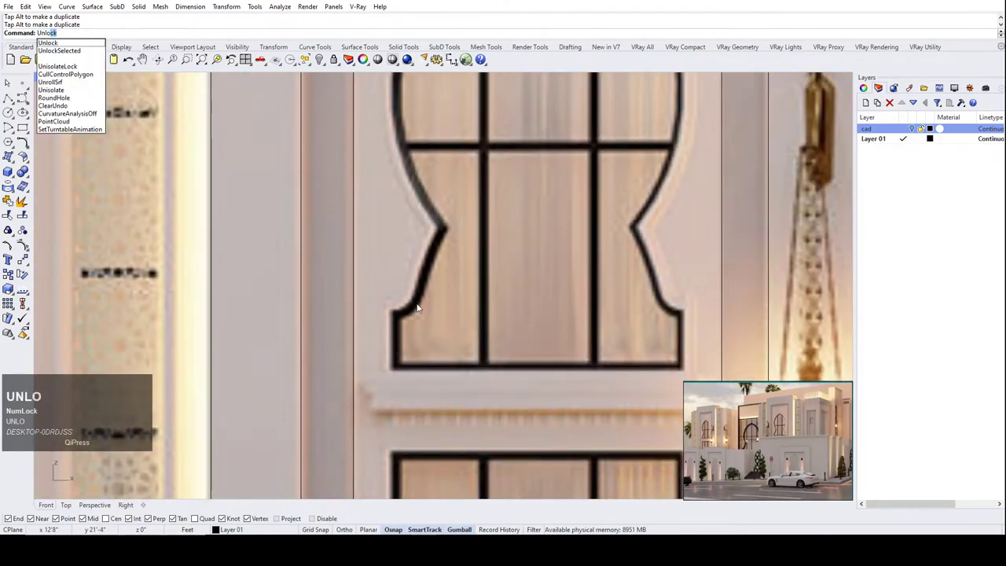
Unlock the reference picture and open its picture material settings in Properties.
key("Return")
scroll("down", 3)
left_click(316, 233)
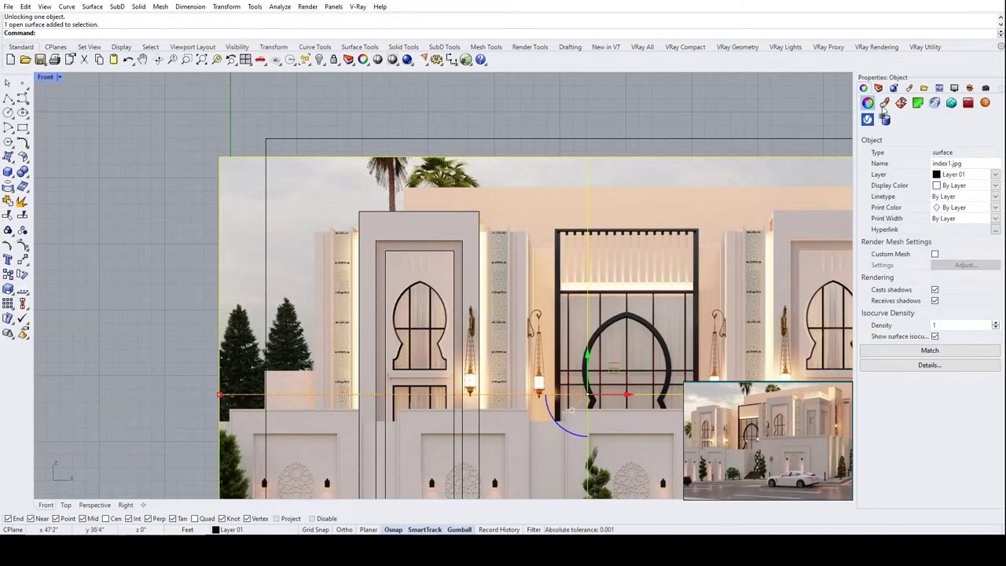
scroll("down", 3)
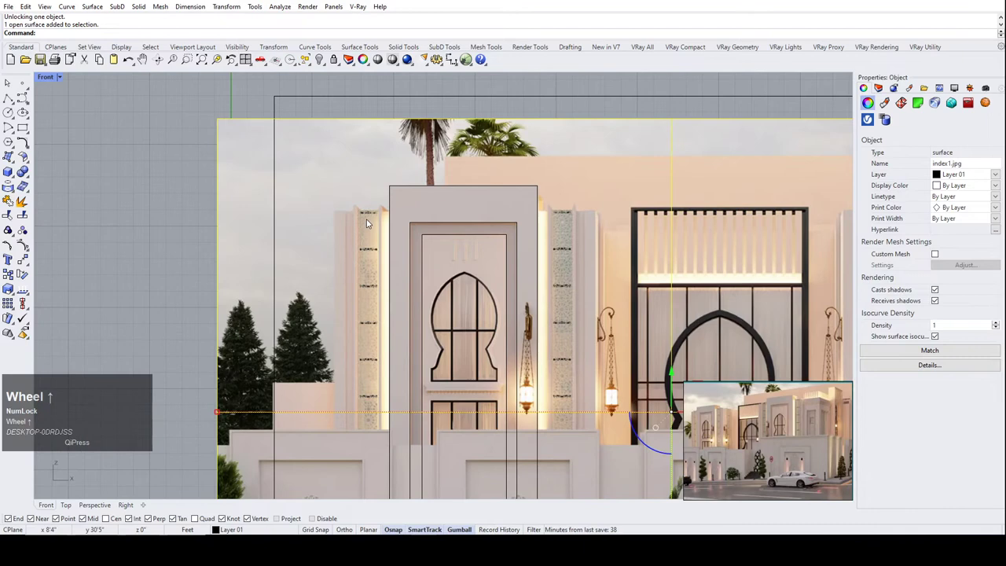
scroll("up", 3)
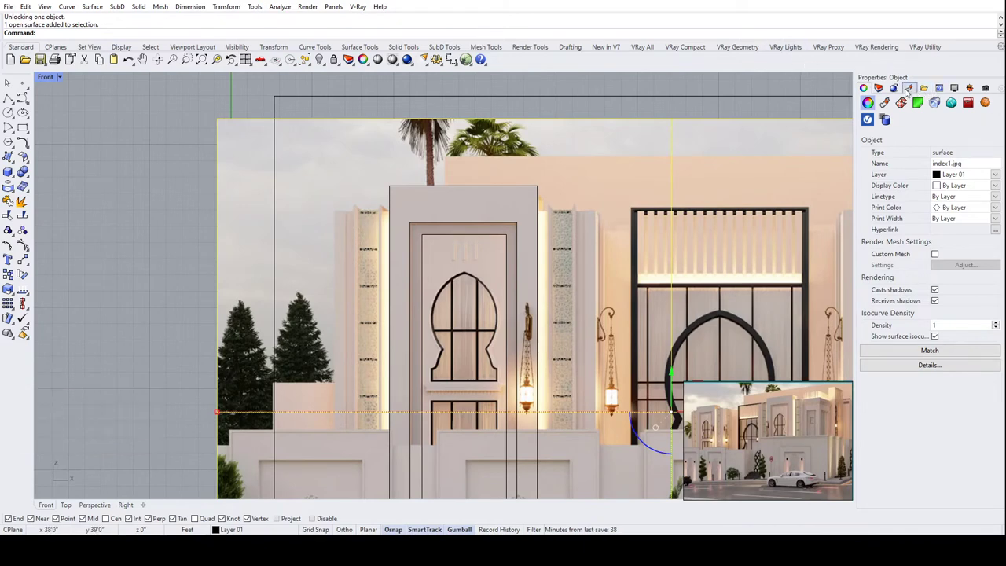
scroll("down", 3)
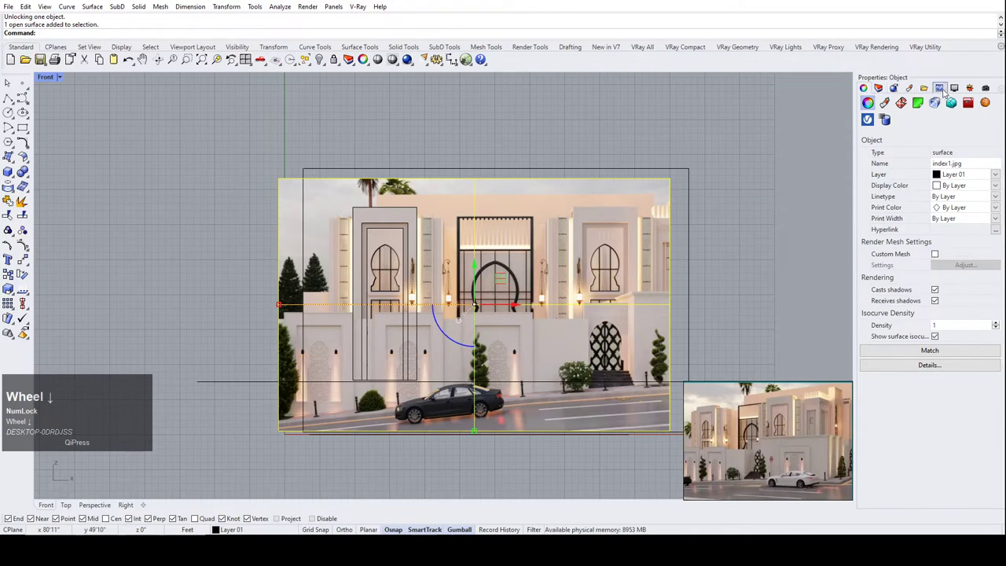
left_click(960, 91)
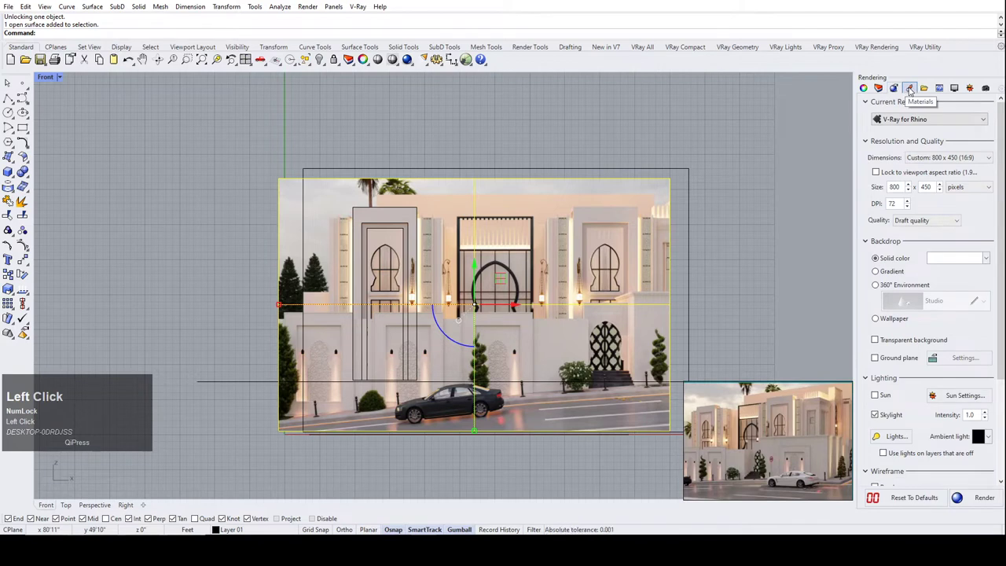
left_click(915, 92)
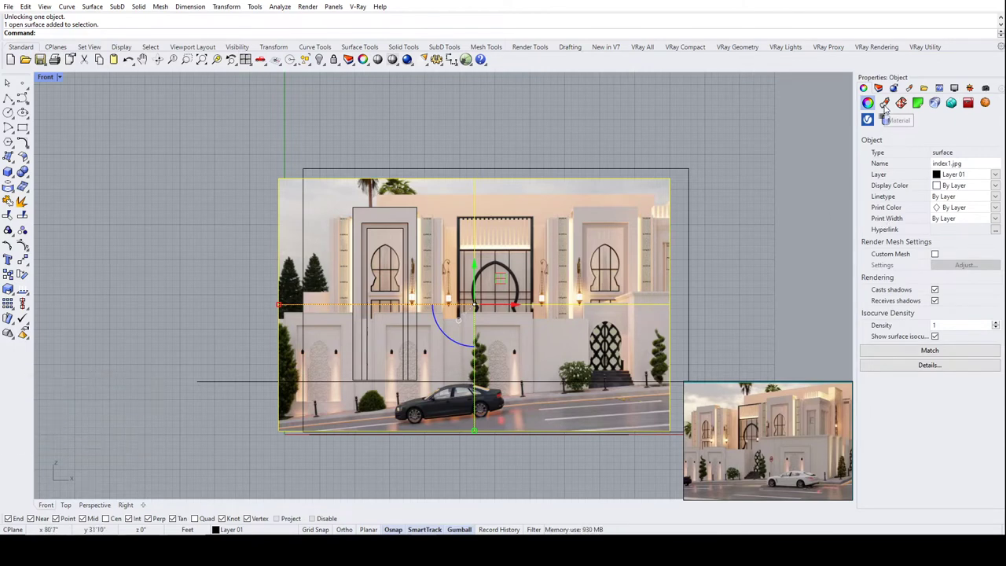
left_click(889, 110)
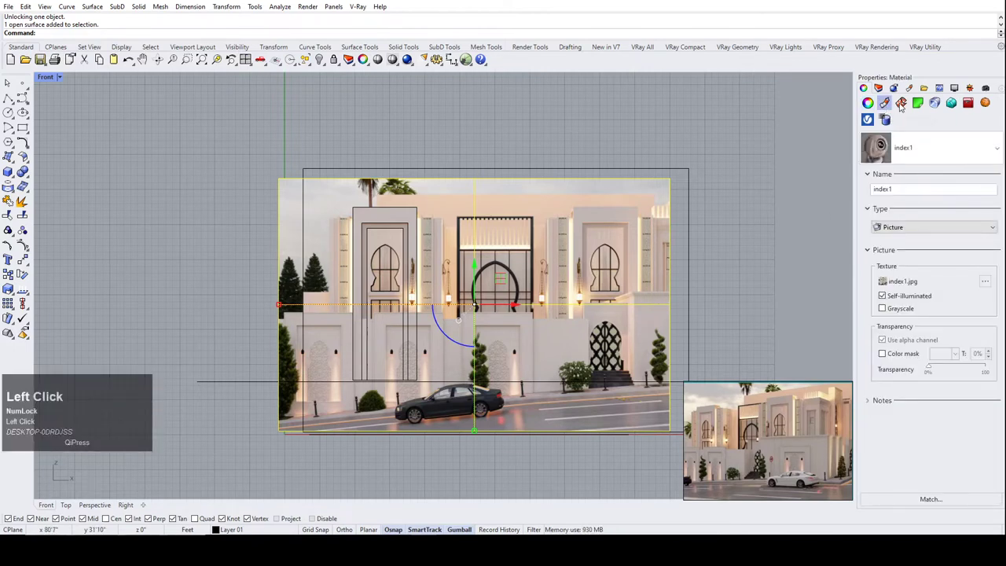
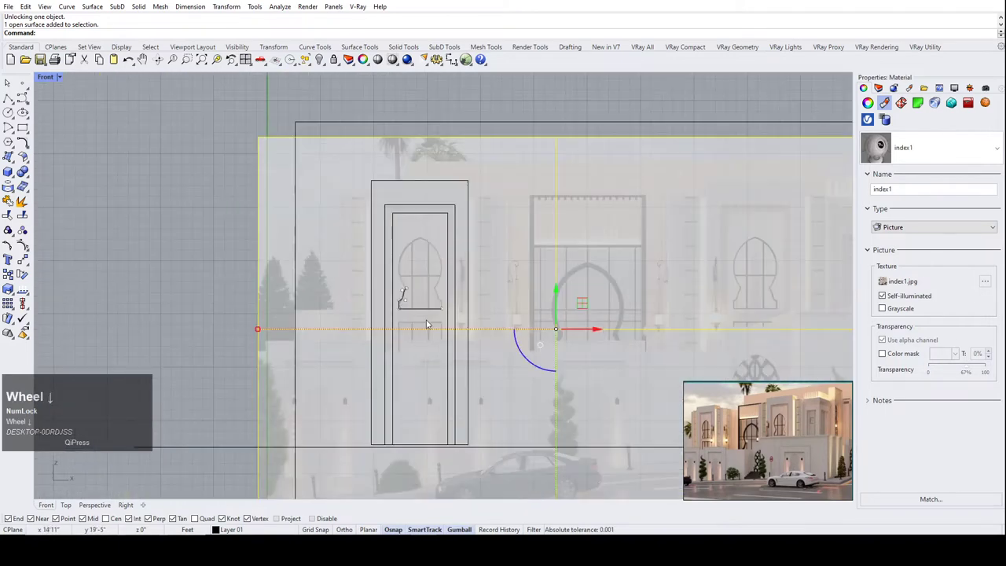
Frame the keyhole window and trace its left edge up to the pointed apex.
left_click(136, 229)
scroll("up", 3)
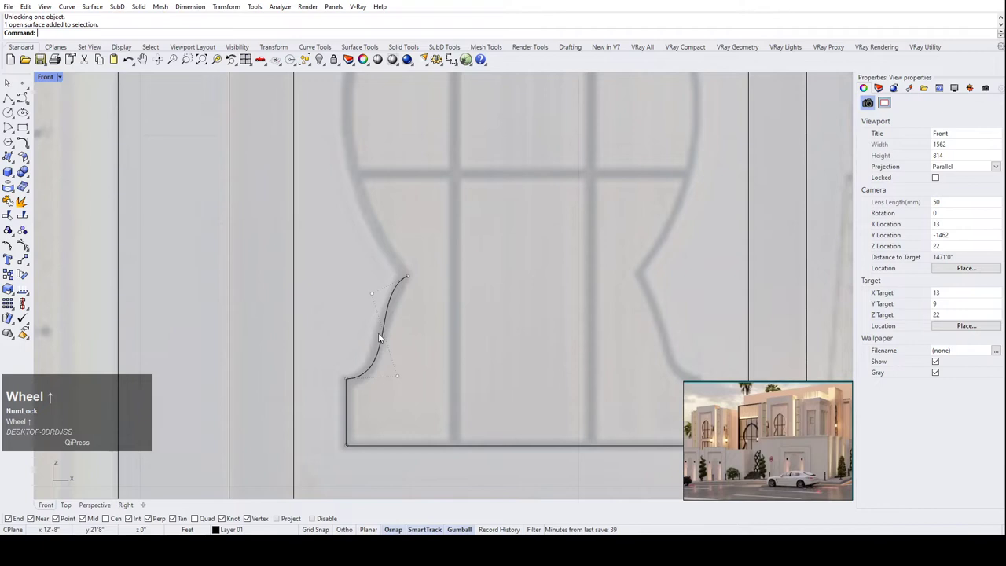
scroll("up", 3)
left_click_drag(414, 381, 445, 297)
scroll("down", 3)
scroll("up", 3)
scroll("down", 3)
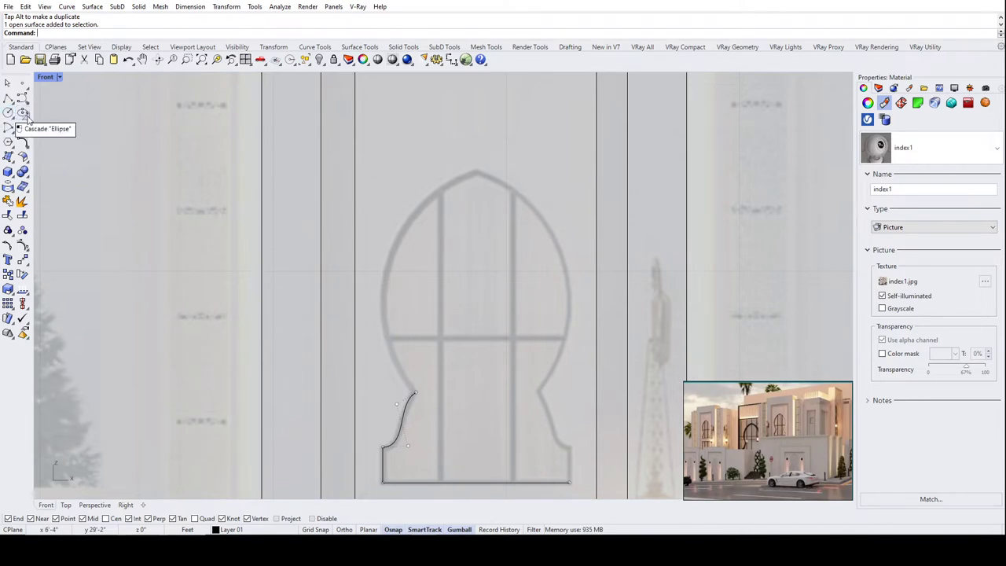
left_click(34, 108)
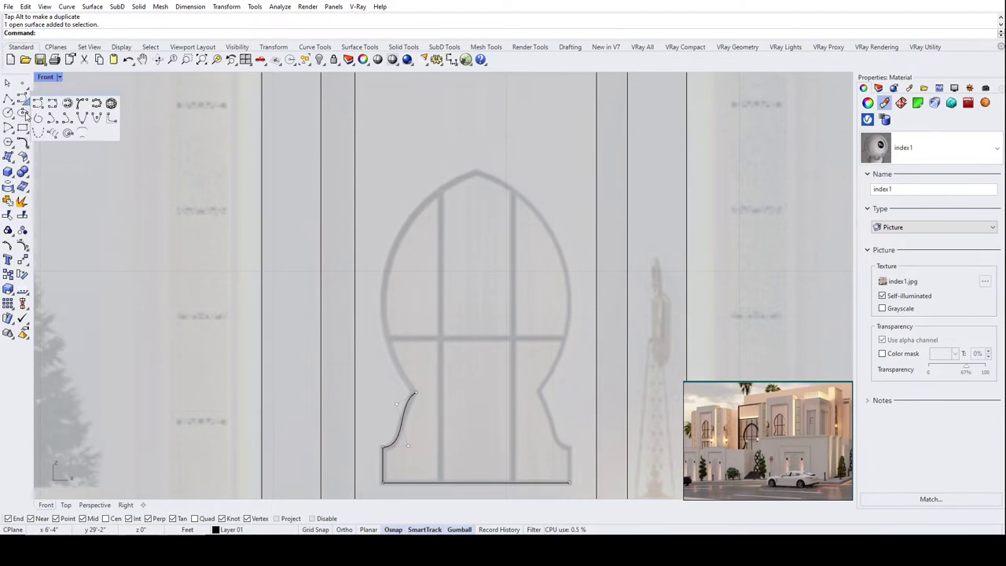
left_click(19, 120)
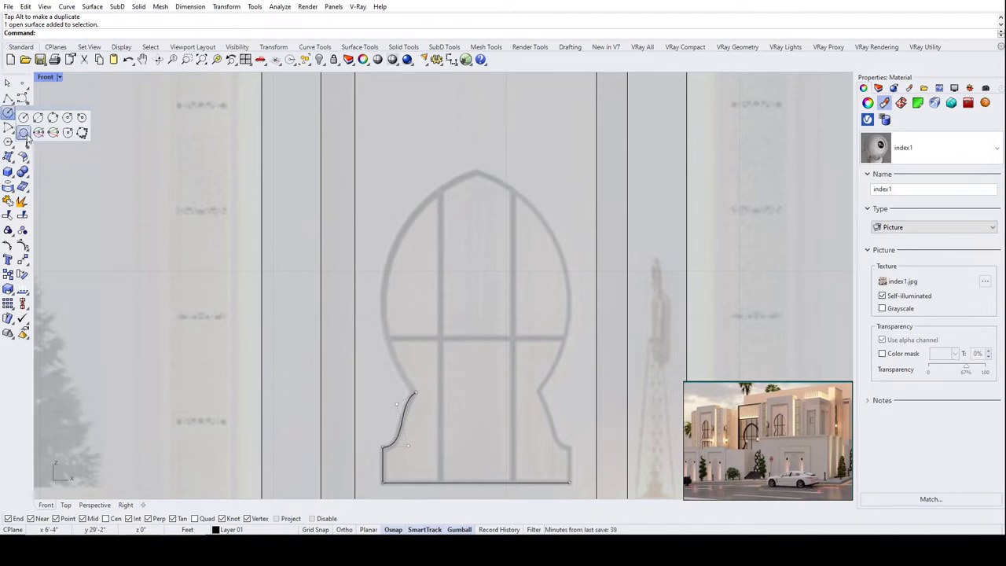
left_click(102, 94)
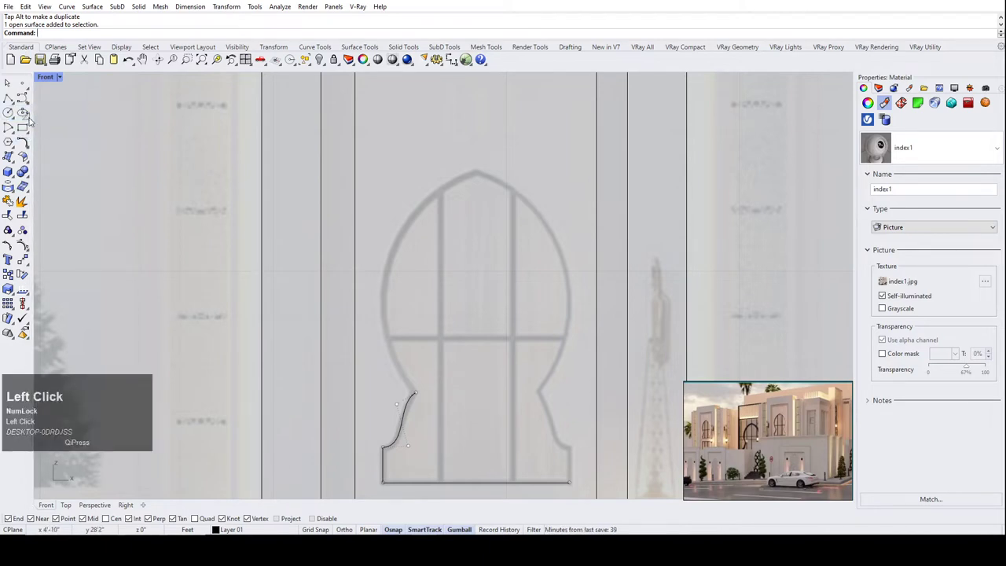
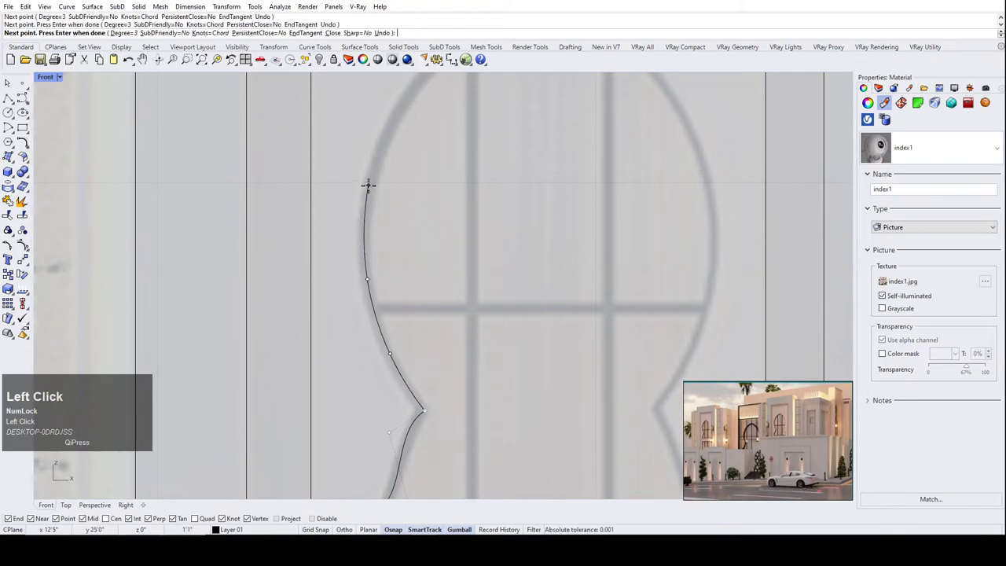
scroll("down", 3)
scroll("up", 3)
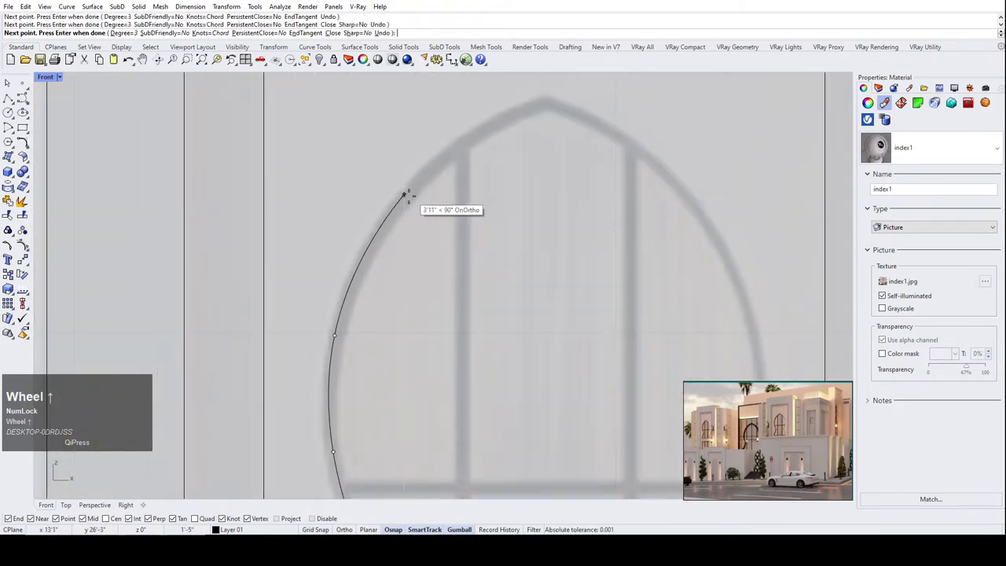
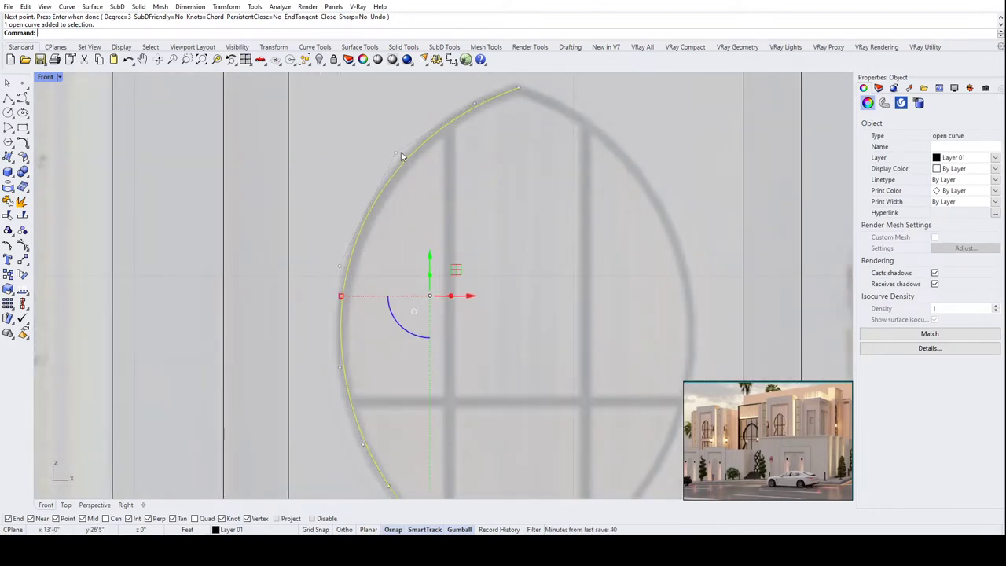
scroll("up", 3)
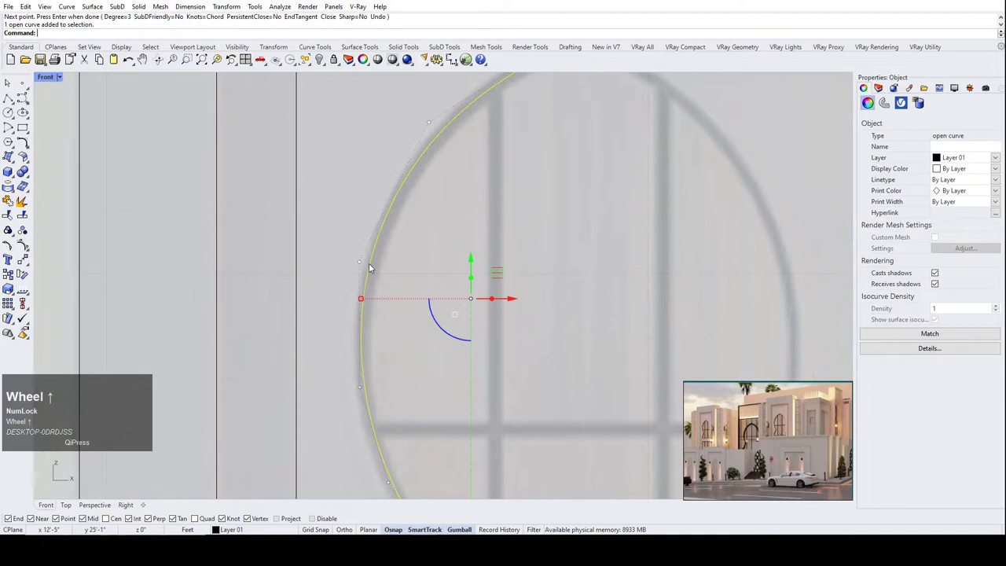
Drag lower control points so the arch curve follows the photo.
left_click_drag(364, 263, 440, 263)
scroll("down", 3)
left_click_drag(405, 268, 475, 220)
scroll("down", 3)
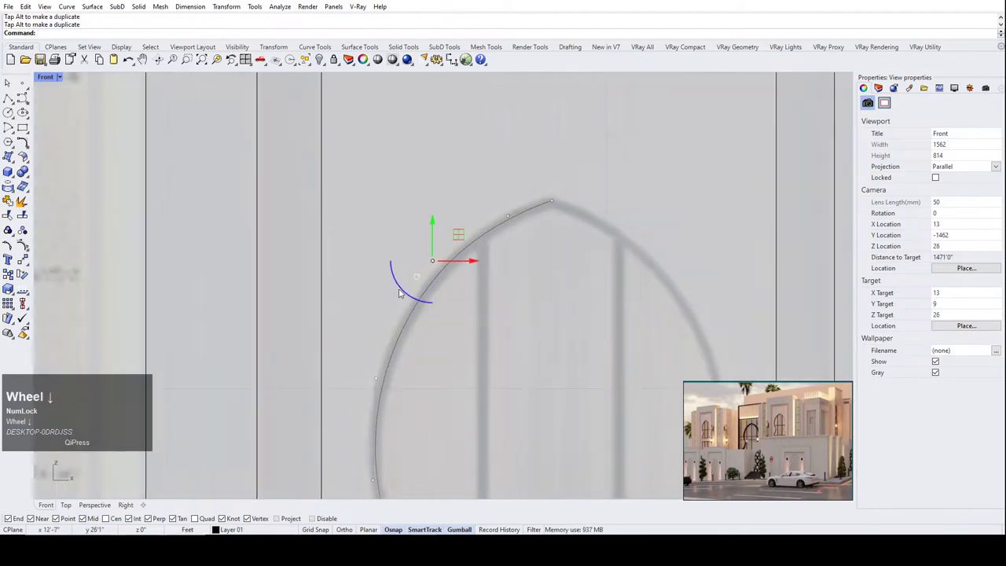
scroll("up", 3)
left_click_drag(416, 326, 416, 344)
scroll("down", 3)
scroll("up", 3)
left_click_drag(456, 344, 447, 342)
scroll("down", 3)
scroll("up", 3)
scroll("down", 3)
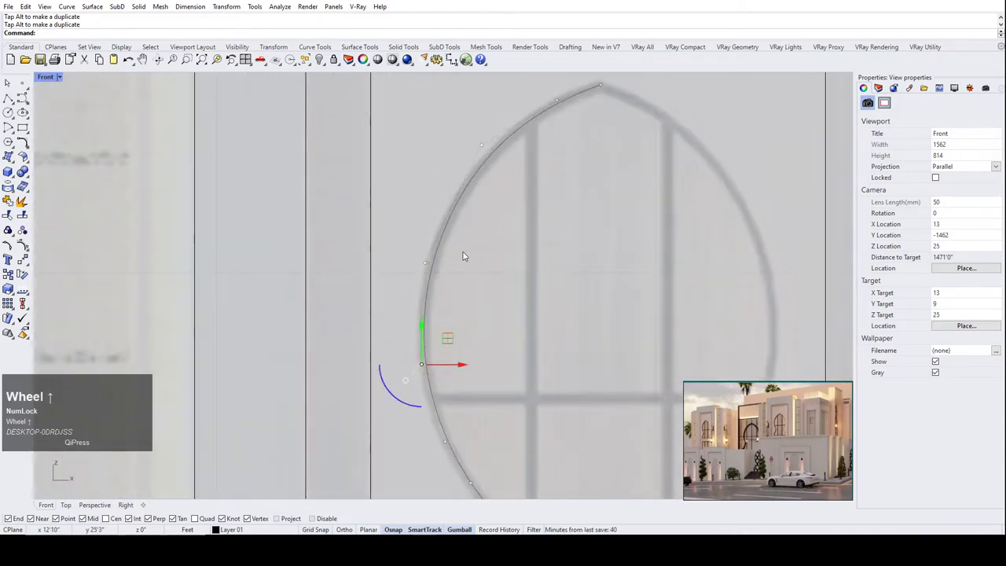
scroll("up", 3)
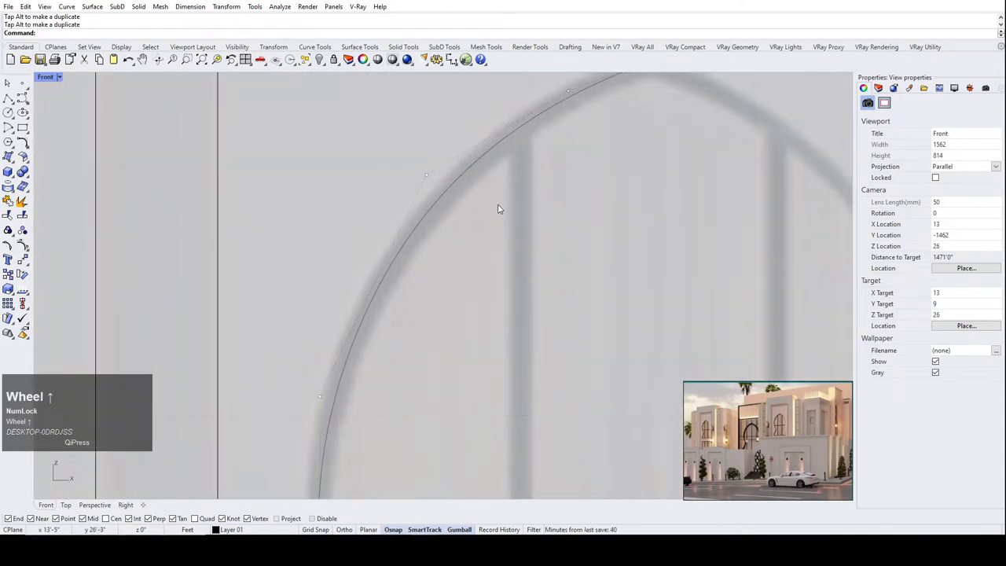
scroll("down", 3)
Adjust the upper arch points to the apex, undoing a bad move of the top point.
left_click_drag(550, 146, 599, 216)
scroll("down", 3)
scroll("up", 3)
left_click_drag(598, 168, 611, 198)
scroll("down", 3)
scroll("up", 3)
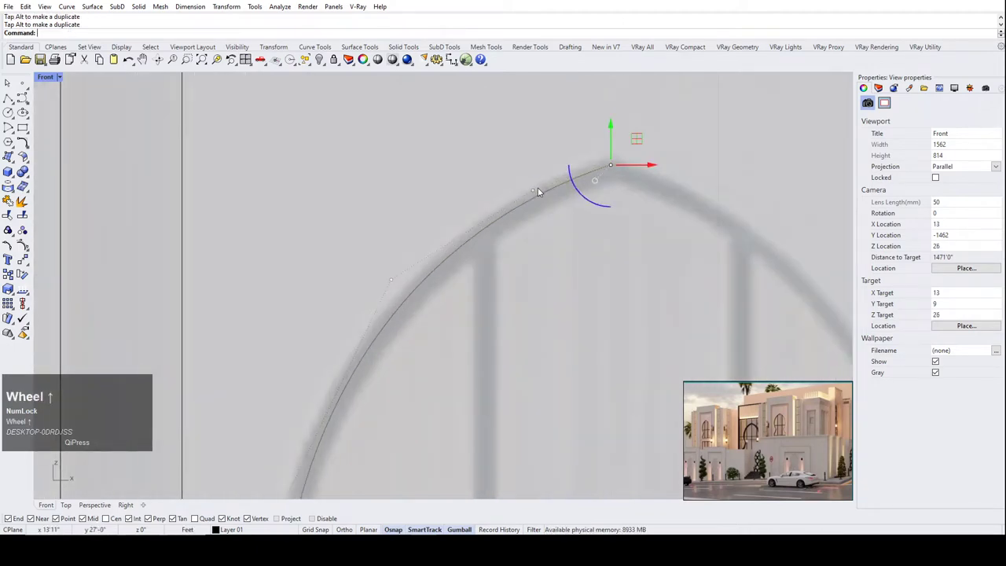
scroll("down", 3)
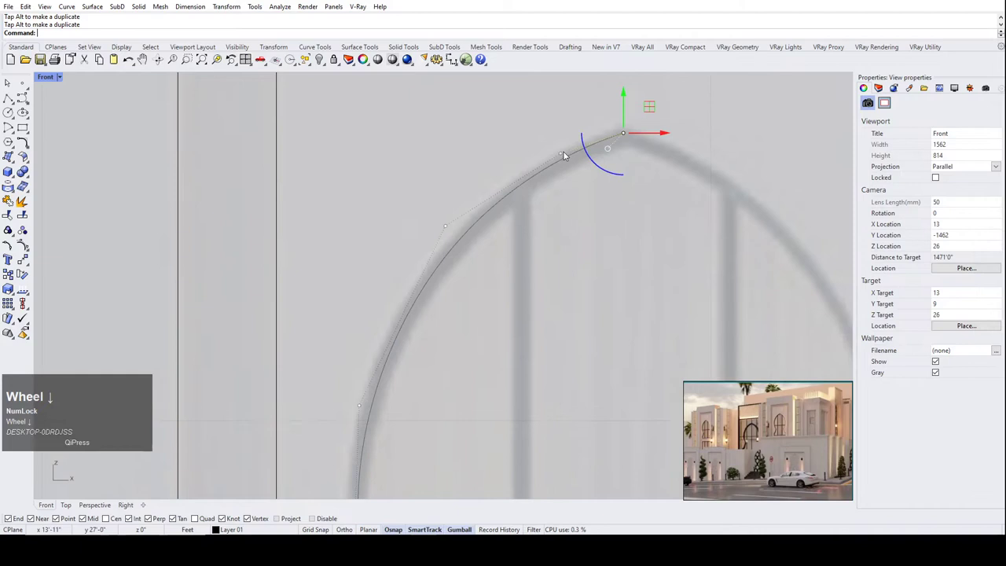
left_click(568, 157)
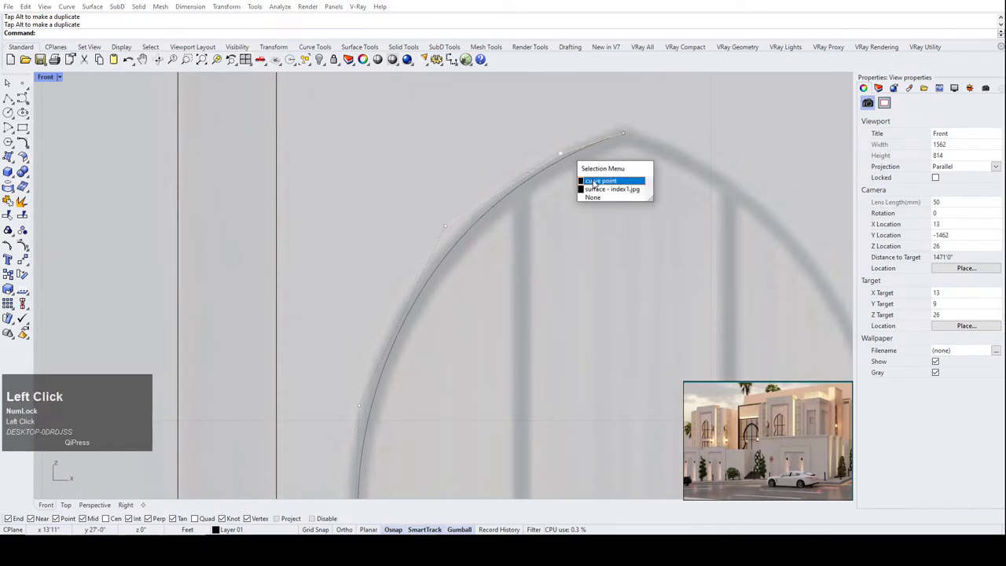
scroll("up", 3)
left_click_drag(582, 166, 547, 136)
key("ctrl+z")
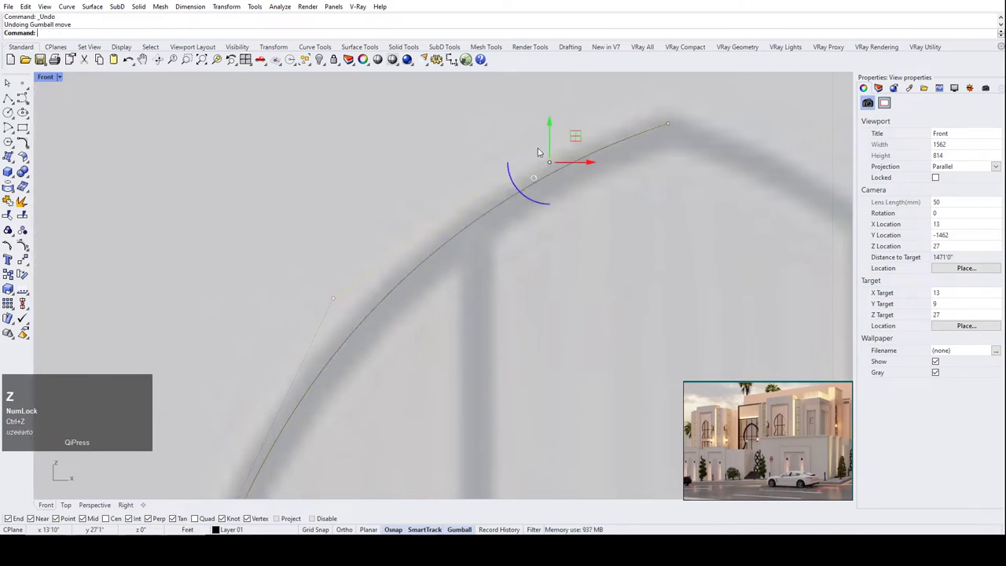
scroll("down", 3)
scroll("up", 3)
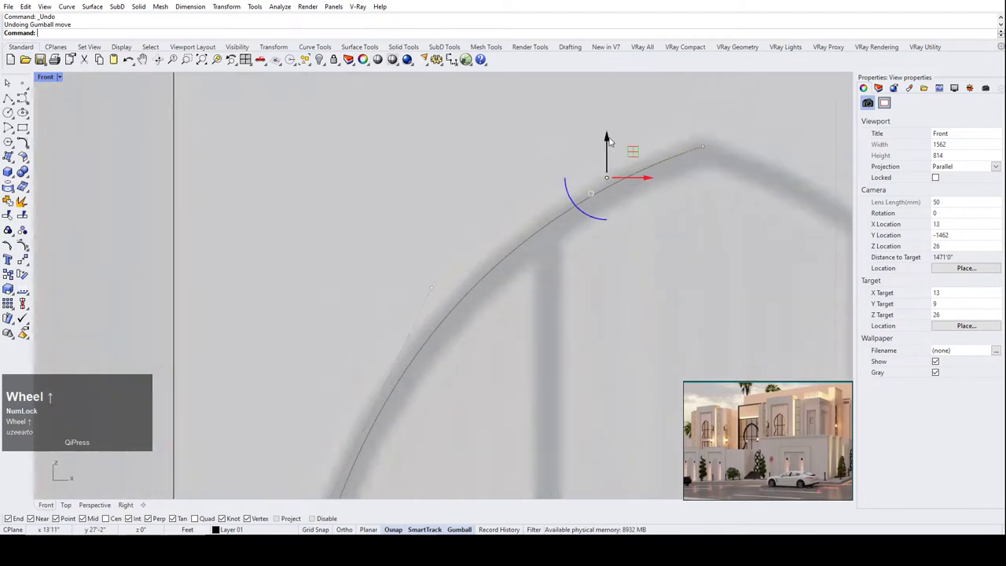
left_click_drag(614, 137, 550, 155)
scroll("down", 3)
scroll("down", 3)
left_click(603, 176)
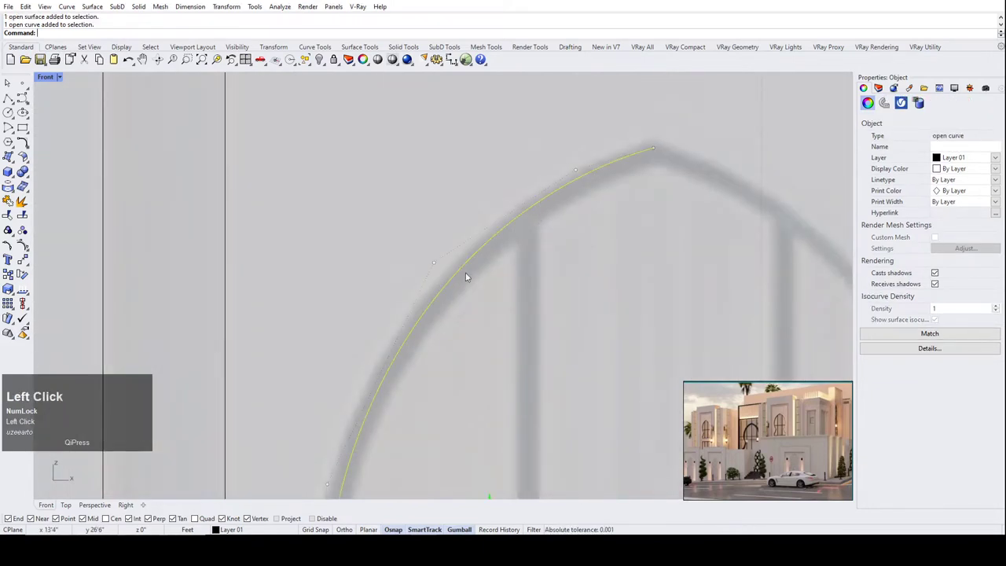
Lock the reference photo with the Lock command so it can no longer be selected.
scroll("down", 3)
left_click_drag(468, 245, 534, 140)
scroll("down", 3)
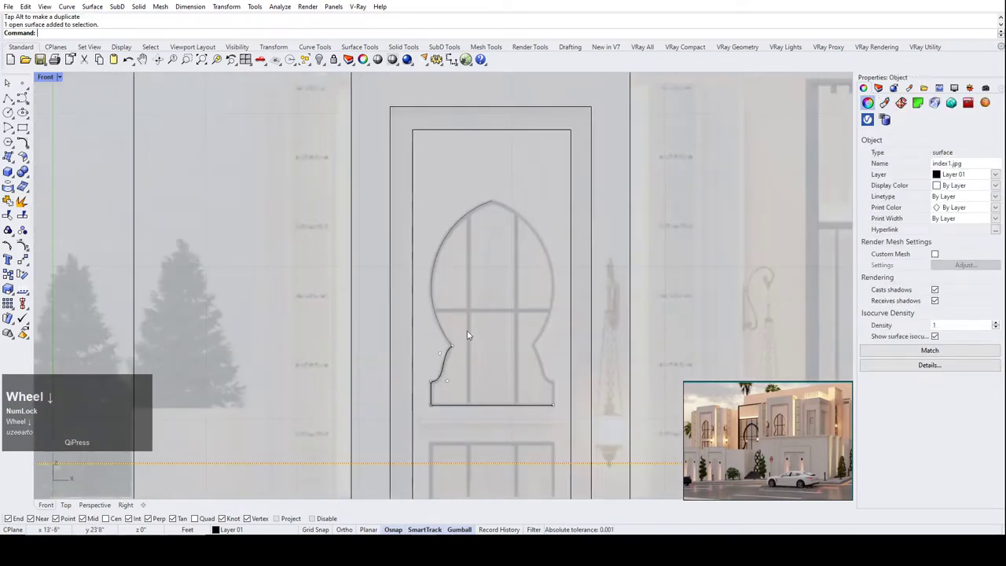
scroll("up", 3)
left_click_drag(483, 320, 463, 291)
key("ctrl+z")
scroll("down", 3)
type("lock")
key("Return")
scroll("up", 3)
Select the traced arch curve and begin SetPt to align its points on one vertical coordinate.
left_click_drag(492, 316, 425, 300)
type("Seft Clicket")
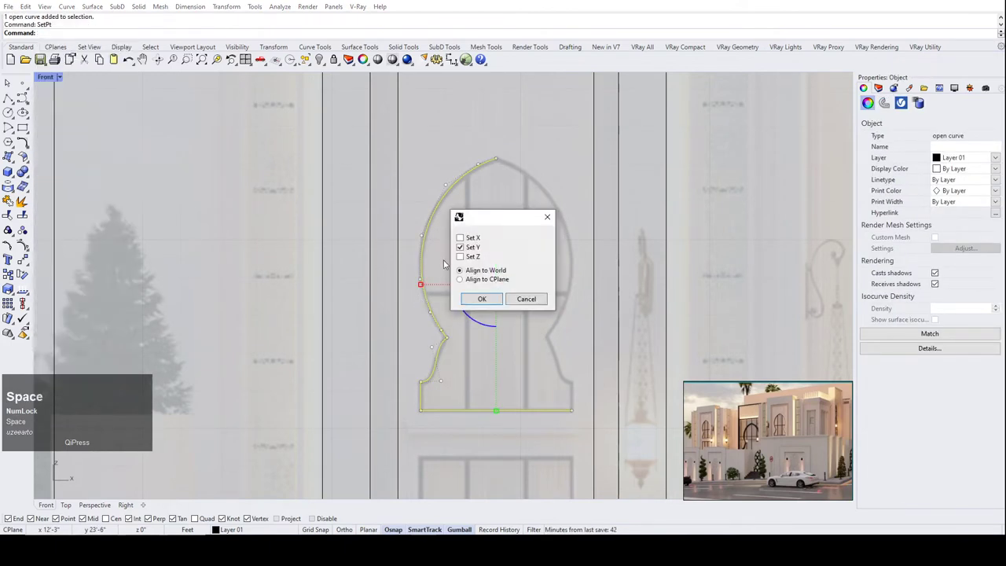
left_click(494, 302)
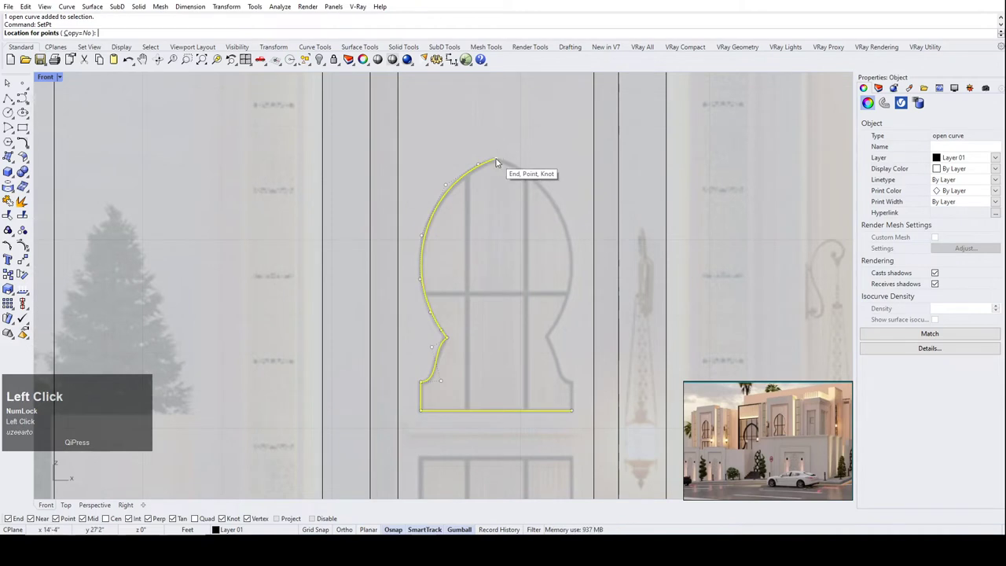
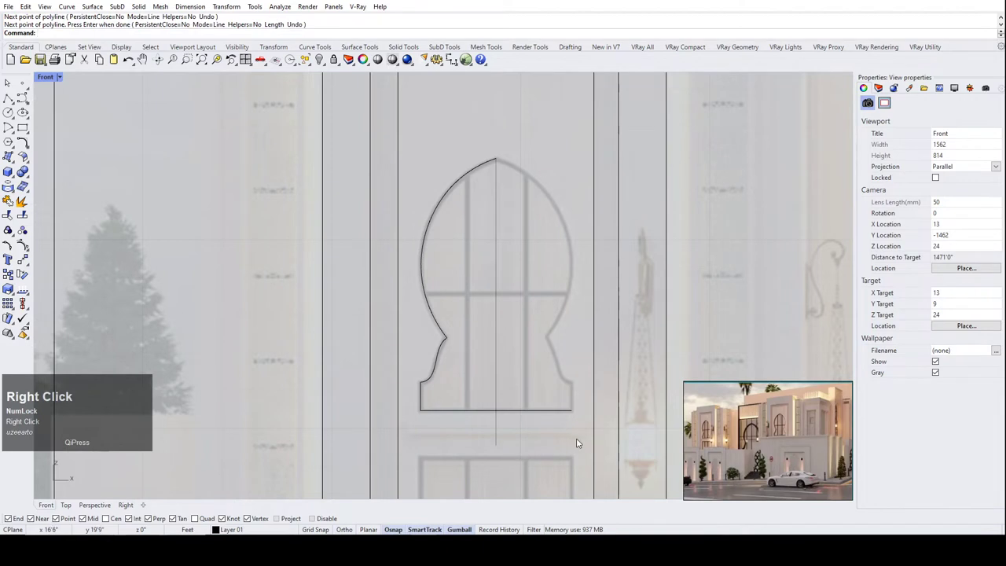
Select the three outline curves and abandon a mistyped command run on them.
left_click_drag(595, 435, 386, 136)
key("space")
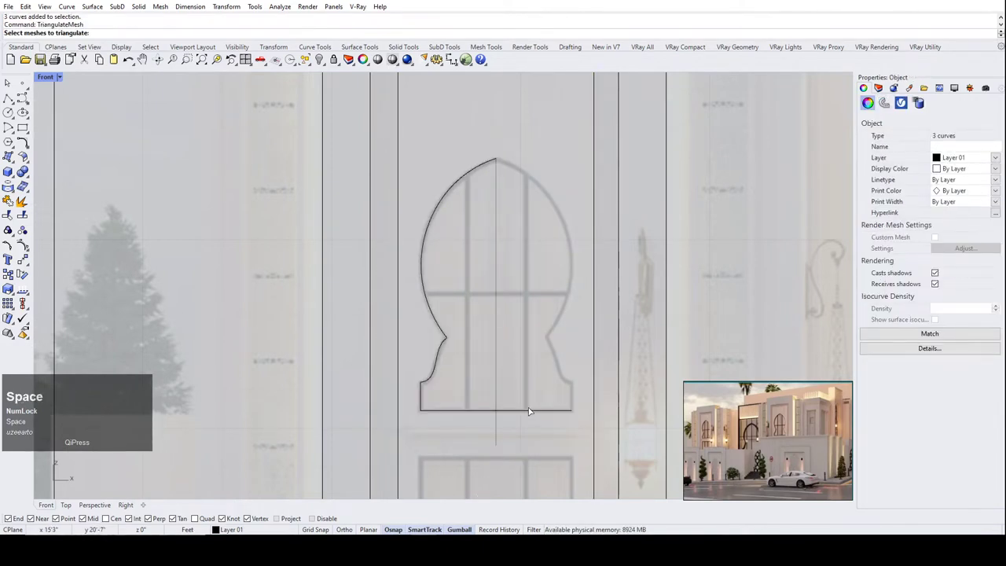
left_click(535, 416)
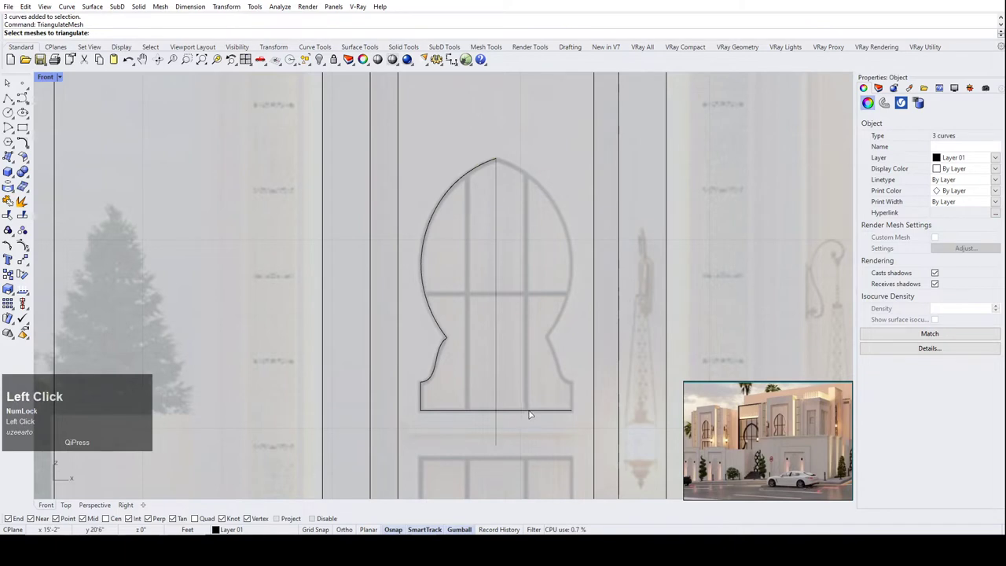
left_click_drag(558, 431, 429, 236)
type("r")
key("space")
left_click(532, 415)
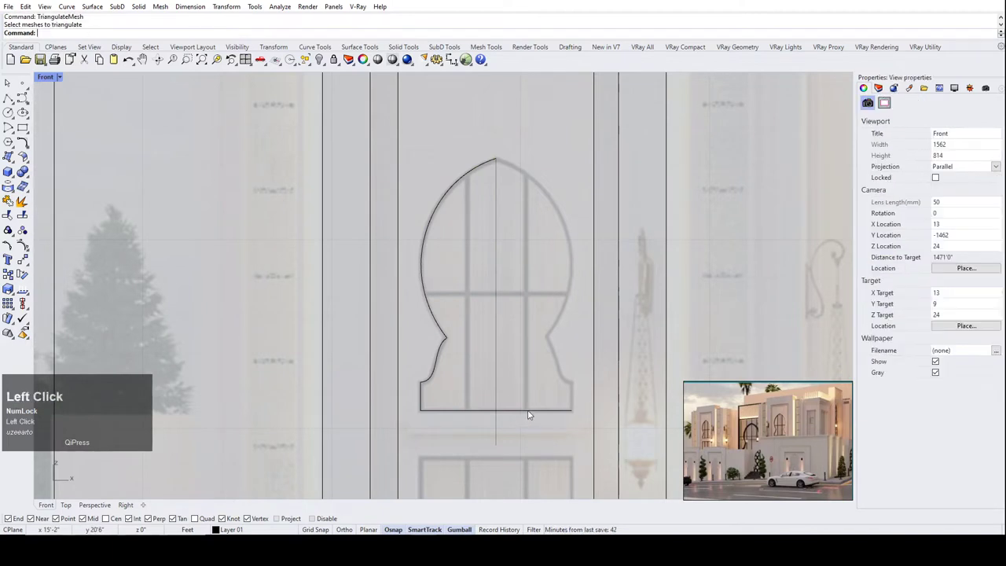
scroll("up", 3)
Trim the keyhole outline at the vertical centre line, cutting away the right-hand excess.
left_click(486, 386)
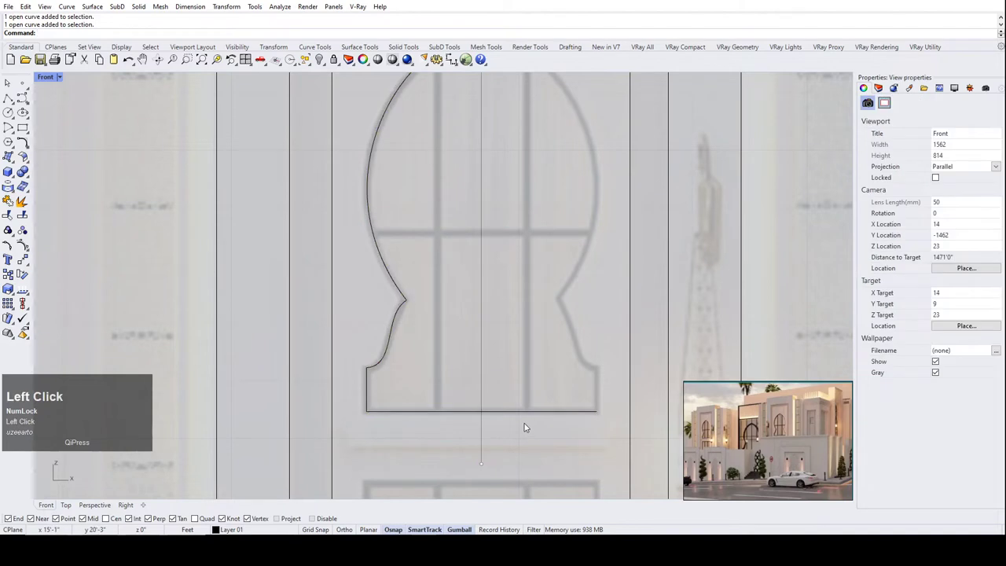
type("tr")
key("space")
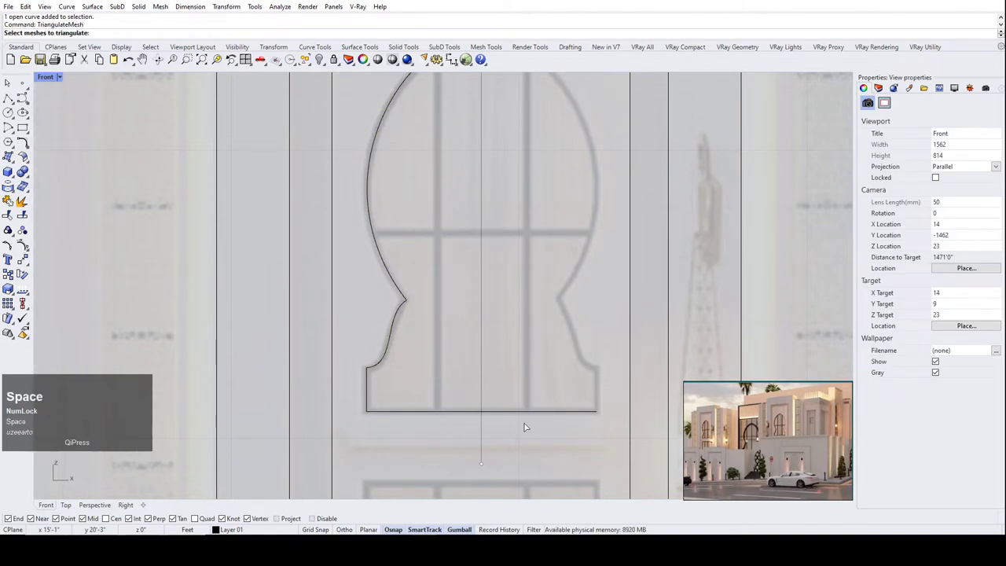
type("trim")
key("space")
left_click(536, 432)
right_click(518, 353)
left_click(515, 414)
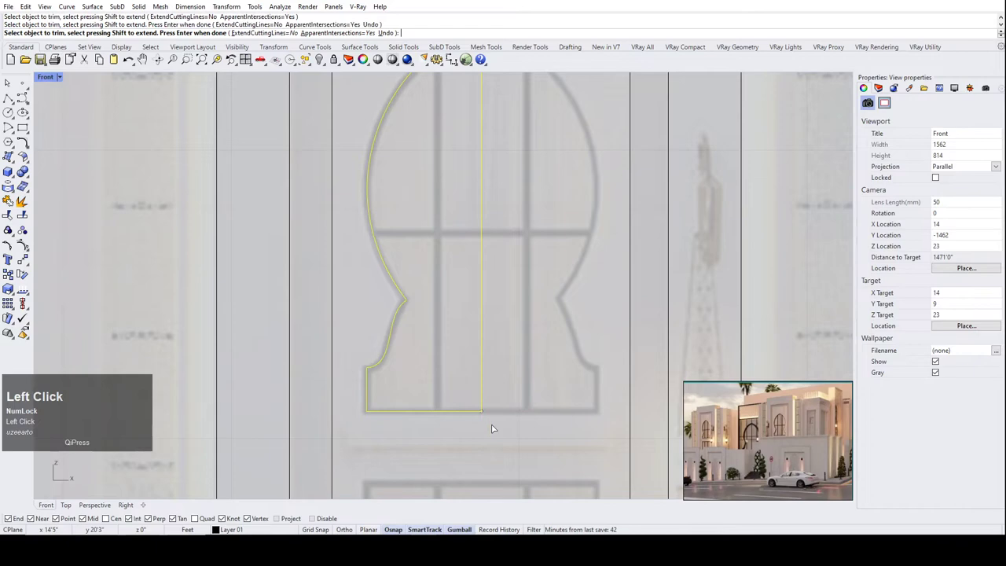
Remove the old centre line and start a new Polyline from the arch apex.
scroll("down", 3)
scroll("down", 3)
scroll("up", 3)
left_click(495, 326)
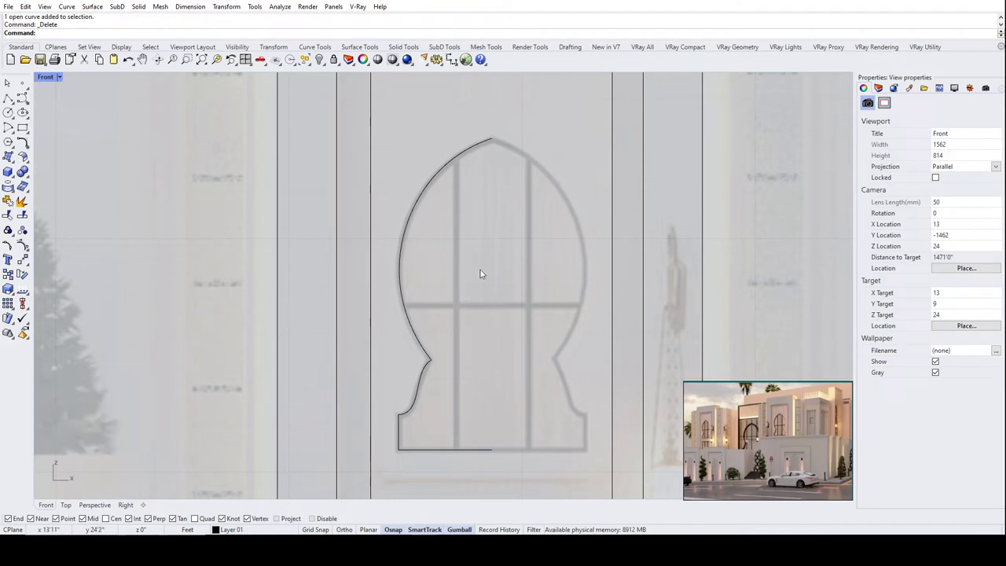
left_click(10, 102)
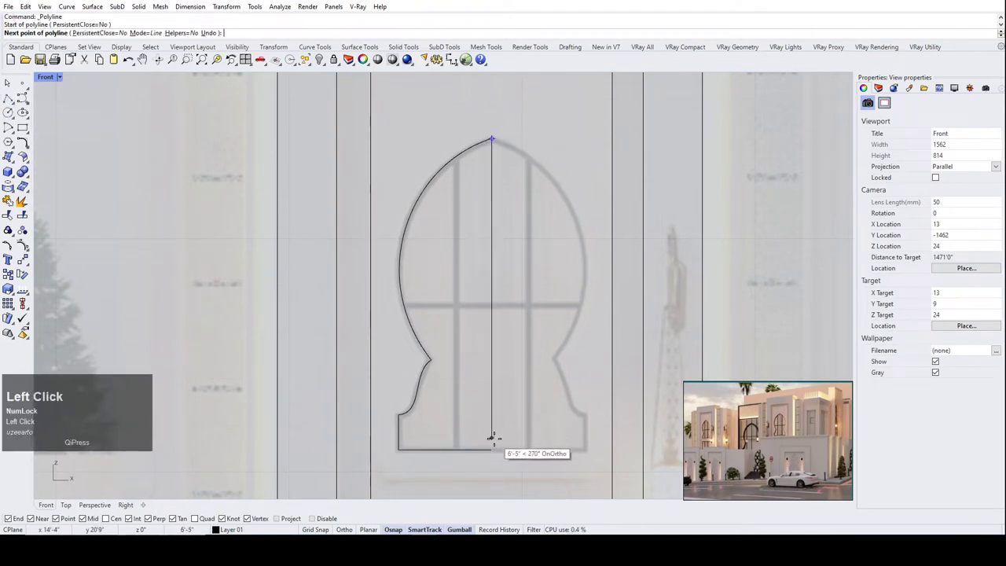
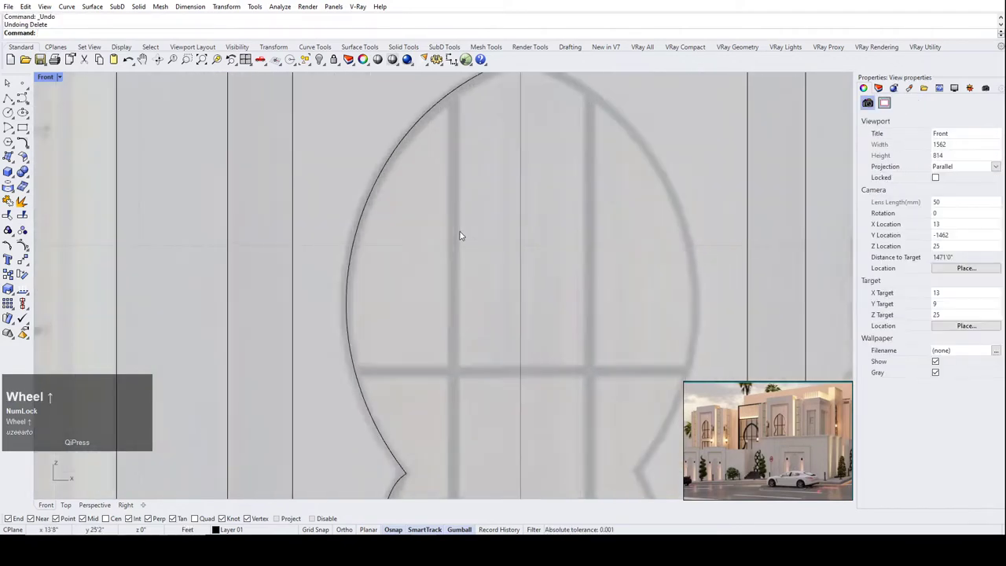
Draw the horizontal and vertical pane divider lines across the half-keyhole with Polyline.
scroll("down", 3)
left_click(13, 99)
scroll("up", 3)
scroll("up", 3)
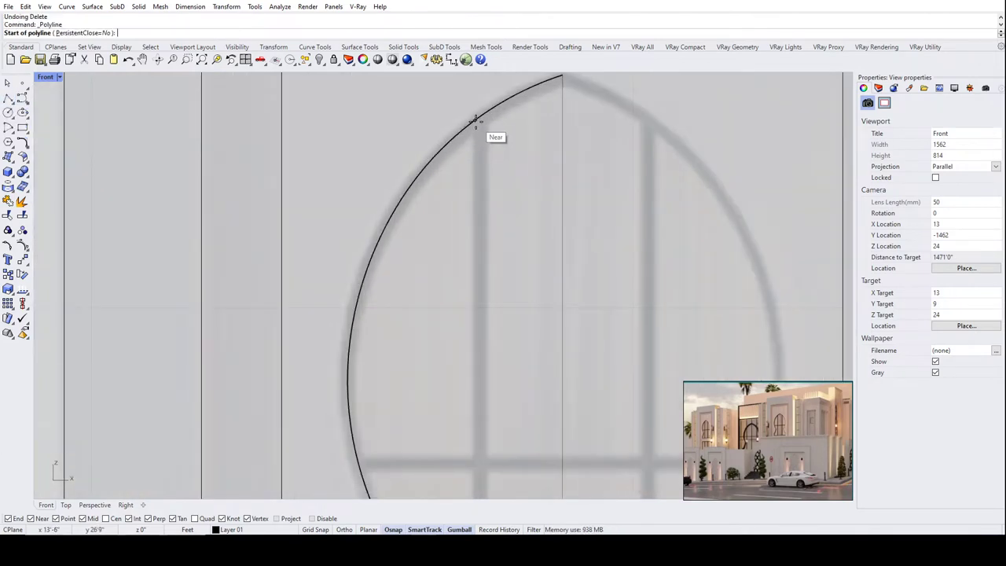
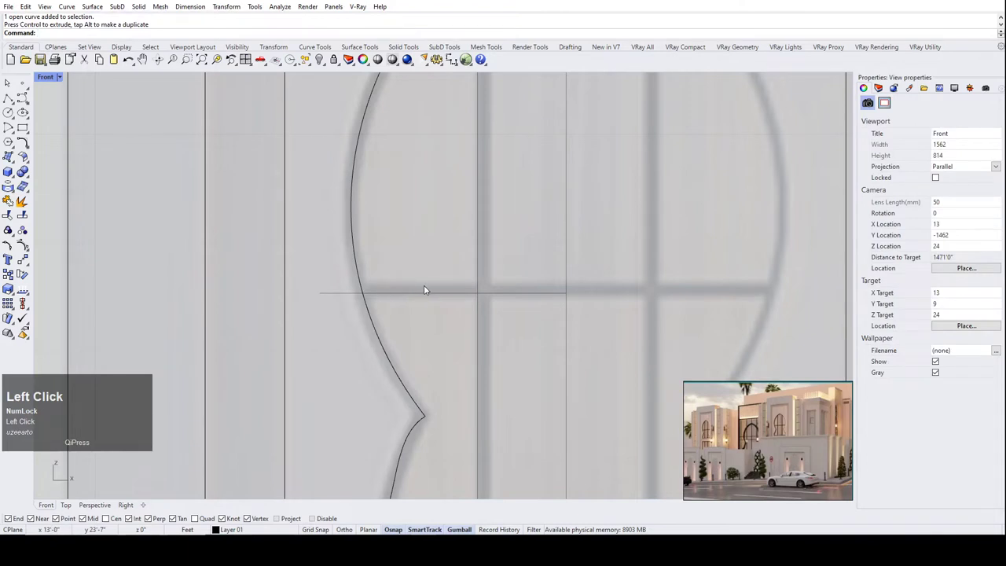
scroll("down", 3)
scroll("up", 3)
left_click_drag(501, 264, 433, 287)
scroll("down", 3)
left_click(354, 318)
scroll("up", 3)
left_click(449, 313)
key("ctrl+z")
Select the divider lines with the outline and start Trim on the grid curves.
left_click_drag(463, 324, 350, 246)
type("tr")
left_click(360, 283)
scroll("up", 3)
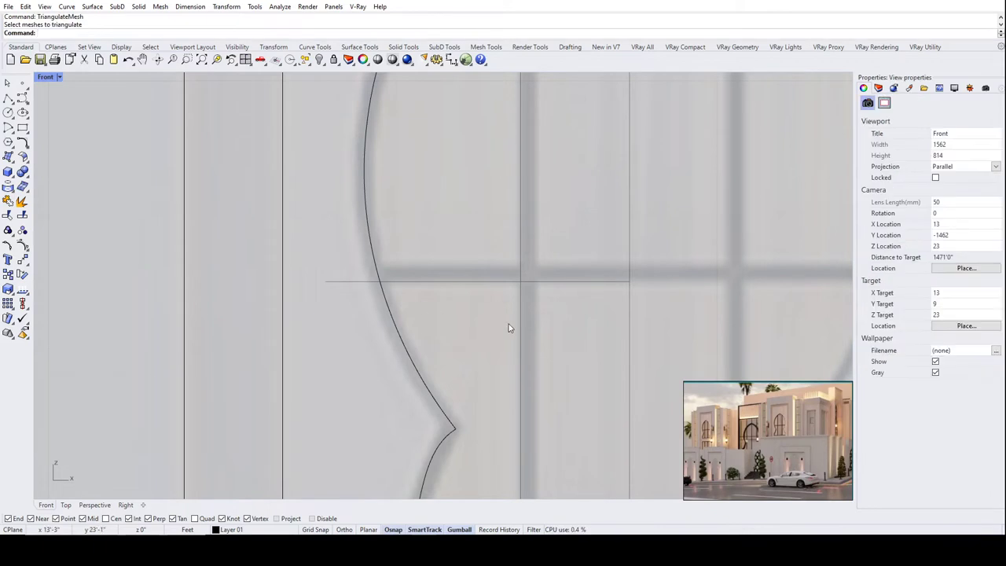
left_click(574, 335)
type("tr")
type("m")
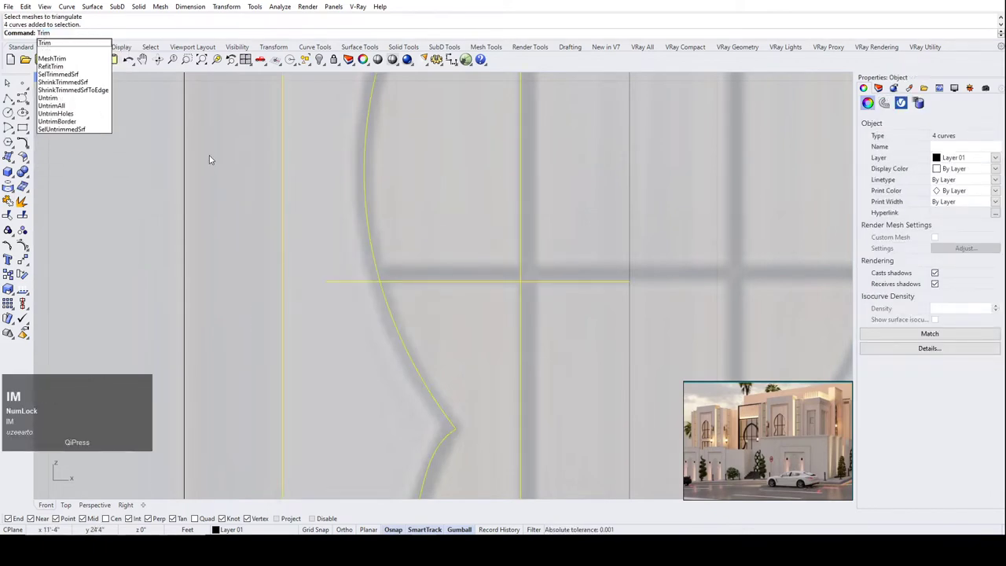
left_click(72, 51)
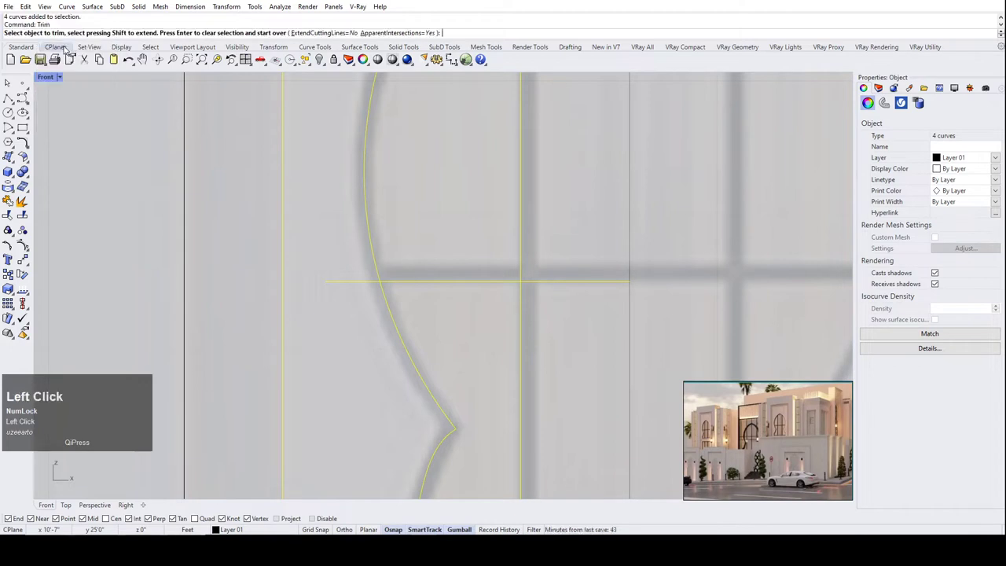
scroll("down", 3)
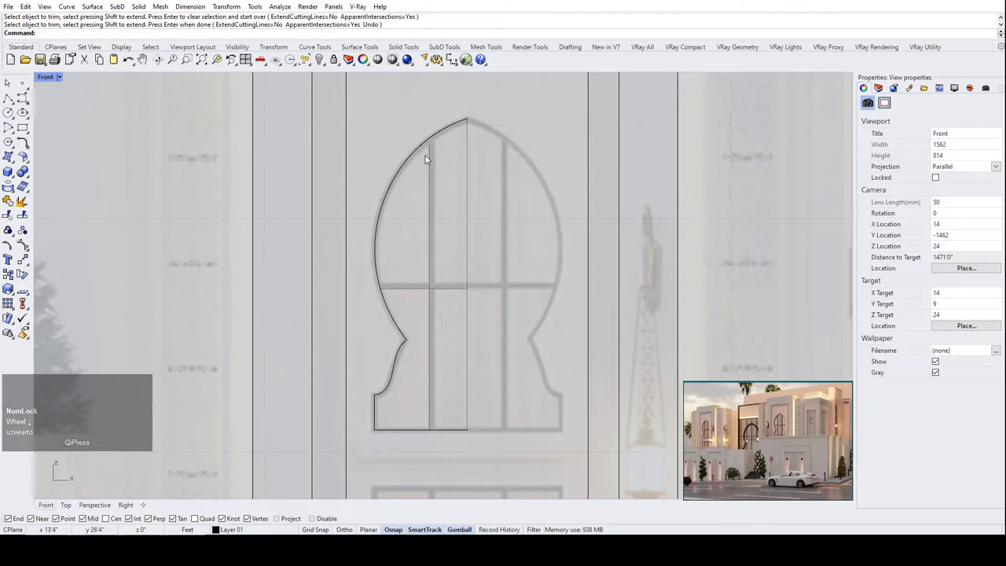
Trim off the divider ends that overhang the keyhole outline.
left_click(436, 154)
scroll("up", 3)
left_click_drag(436, 140, 415, 193)
scroll("down", 3)
left_click_drag(440, 214, 378, 153)
type("tr")
key("space")
left_click(451, 222)
type("trim")
key("space")
left_click(405, 180)
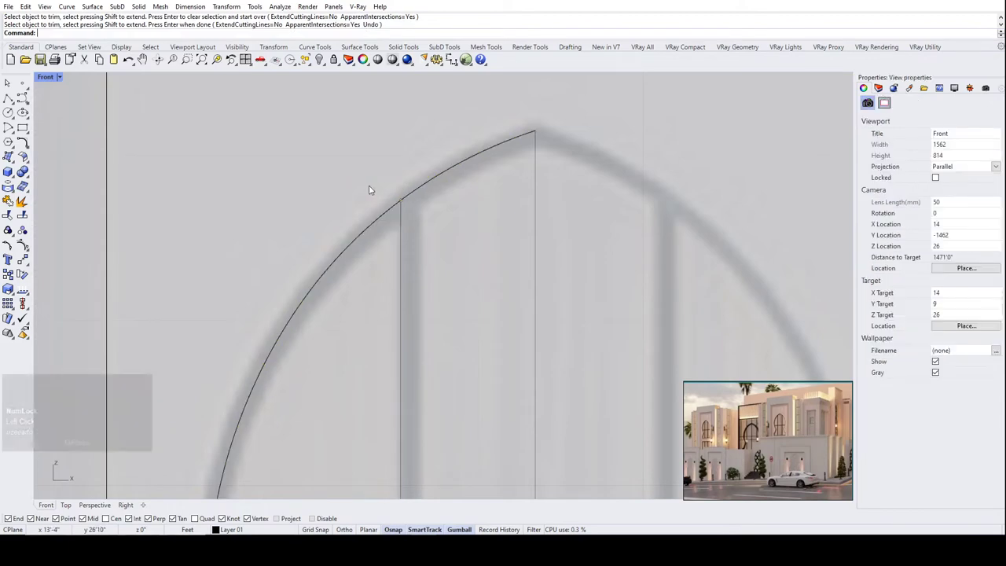
Select the keyhole outline and pick control points at its flared waist for editing.
scroll("up", 3)
scroll("down", 3)
scroll("up", 3)
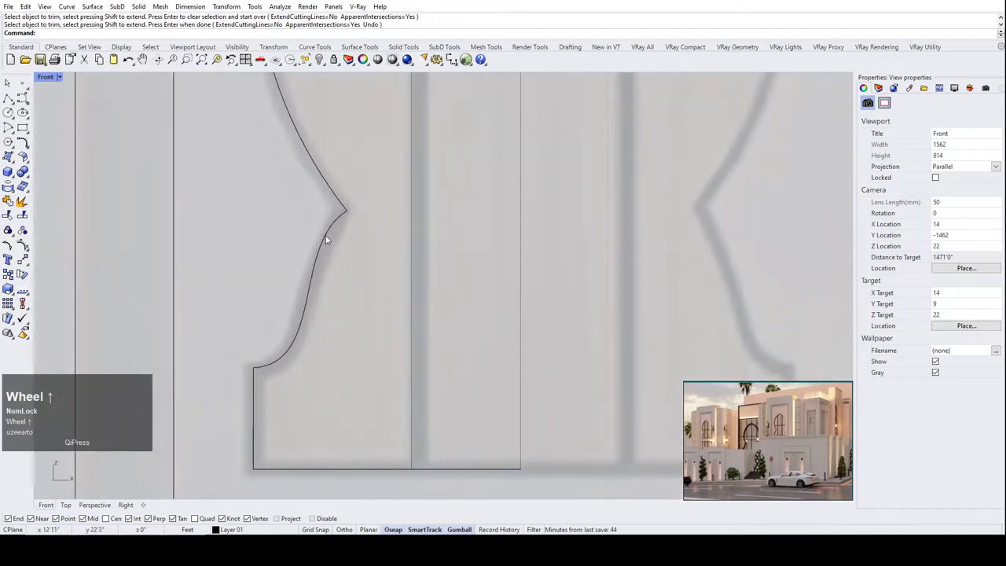
left_click(333, 238)
scroll("up", 3)
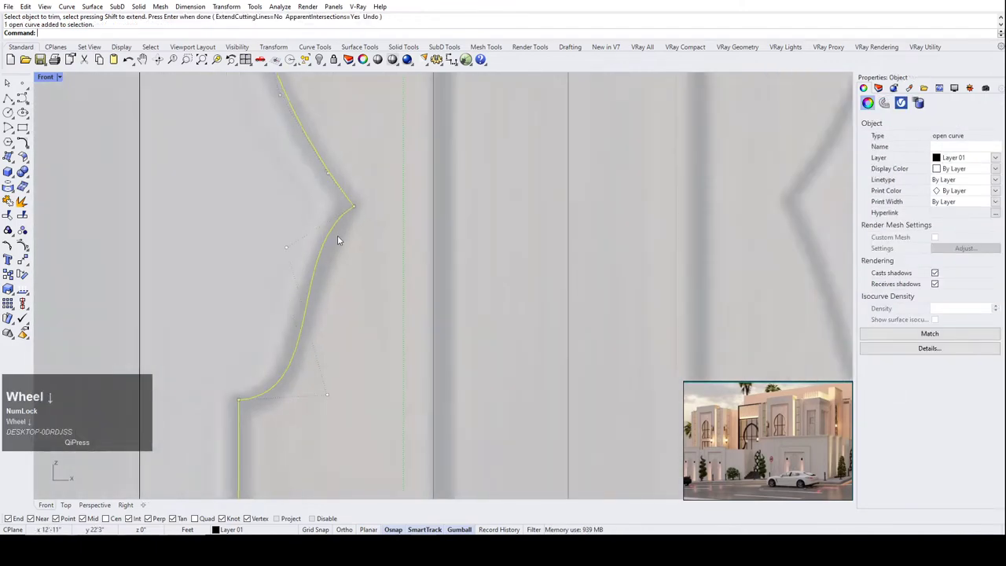
scroll("down", 3)
scroll("down", 3)
left_click_drag(289, 250, 424, 200)
scroll("down", 3)
scroll("up", 3)
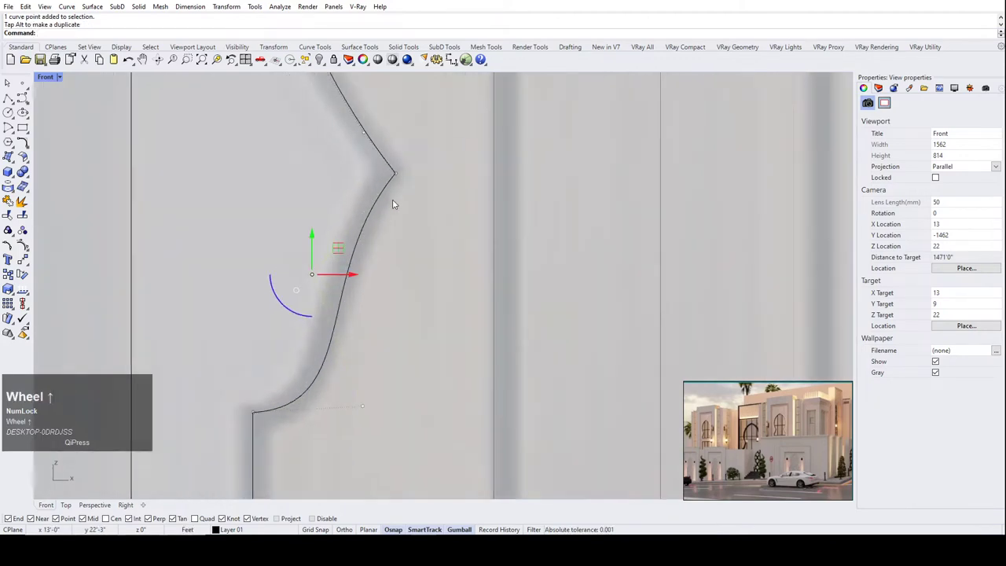
scroll("down", 3)
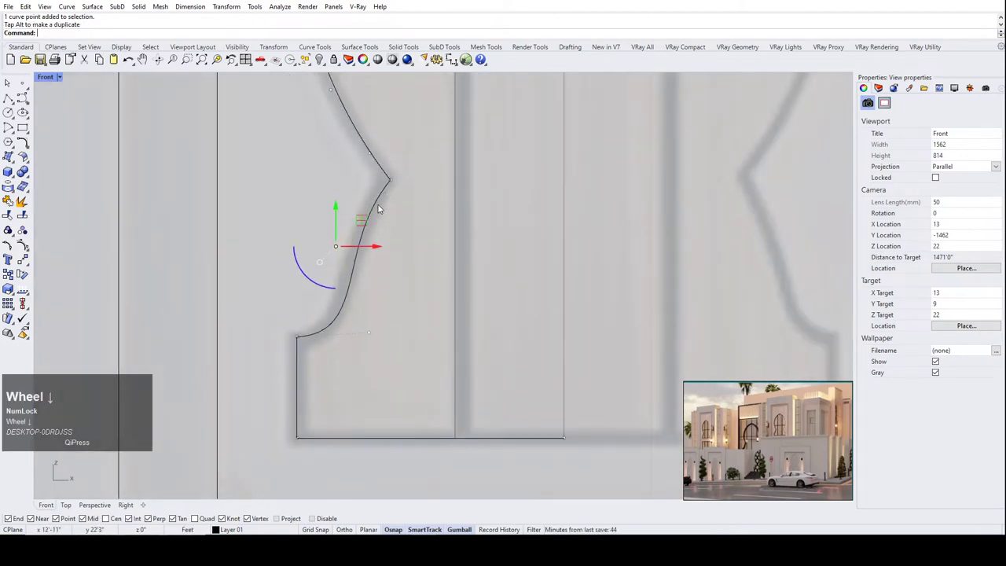
scroll("up", 3)
scroll("down", 3)
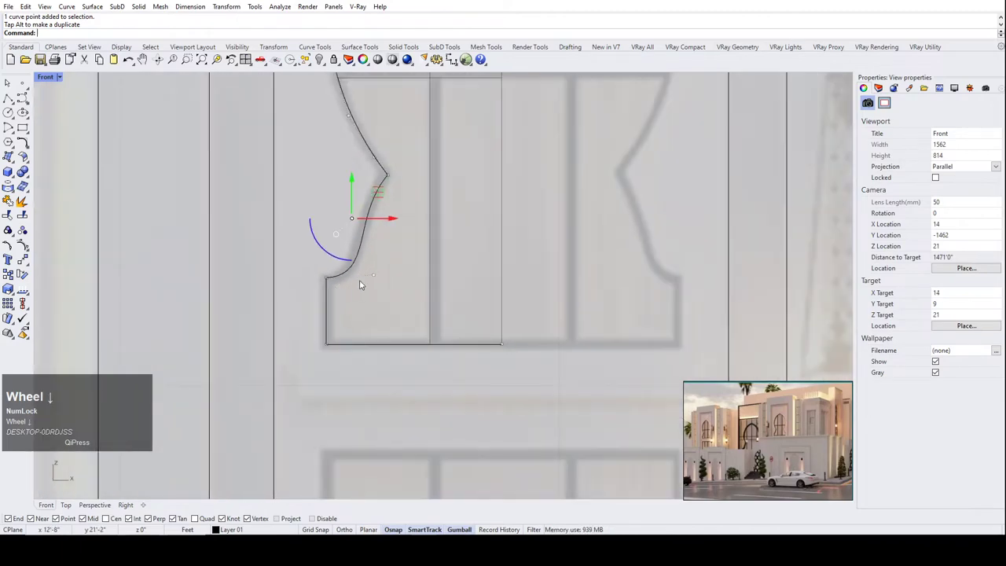
scroll("up", 3)
scroll("down", 3)
scroll("up", 3)
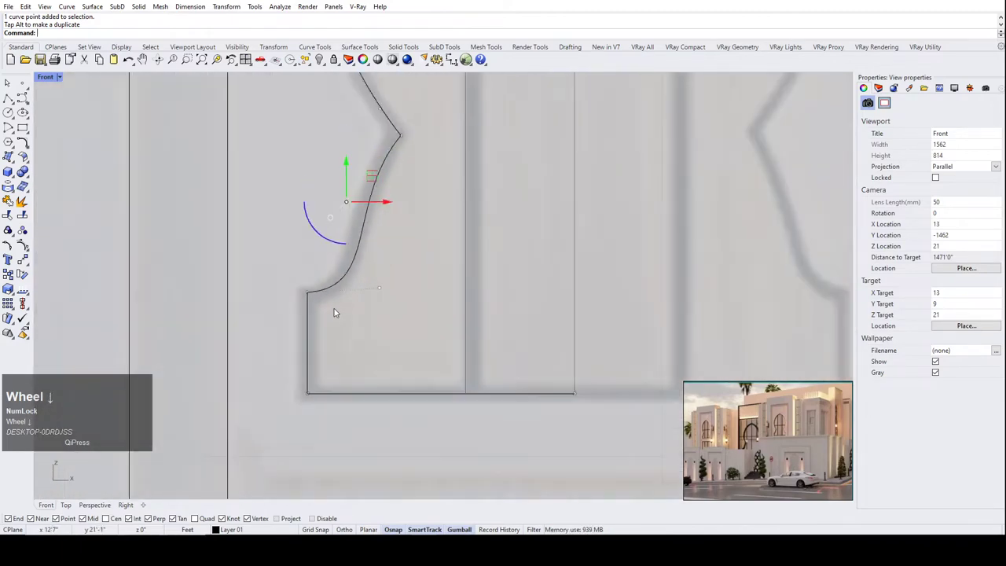
left_click(404, 332)
scroll("down", 3)
scroll("up", 3)
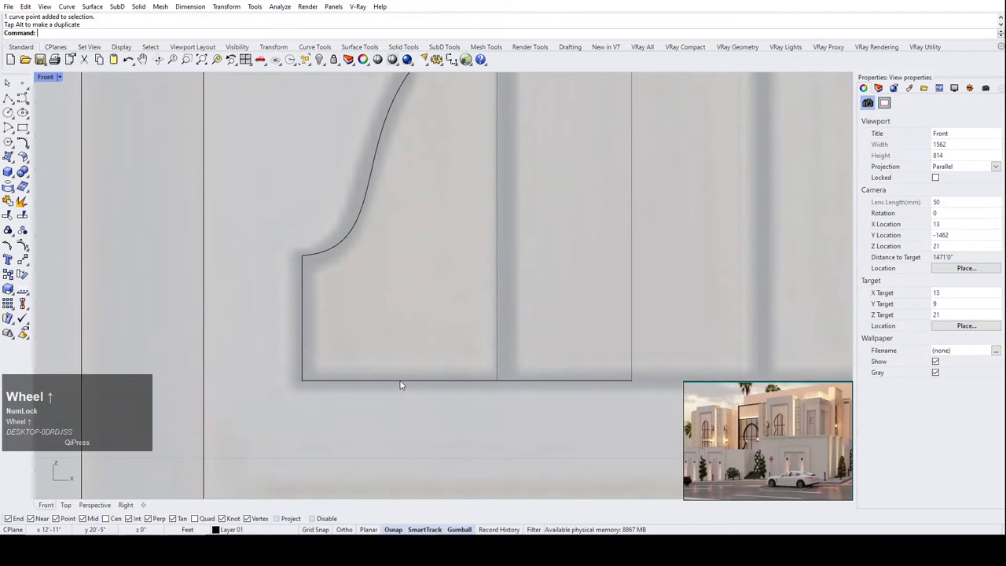
left_click(404, 382)
scroll("down", 3)
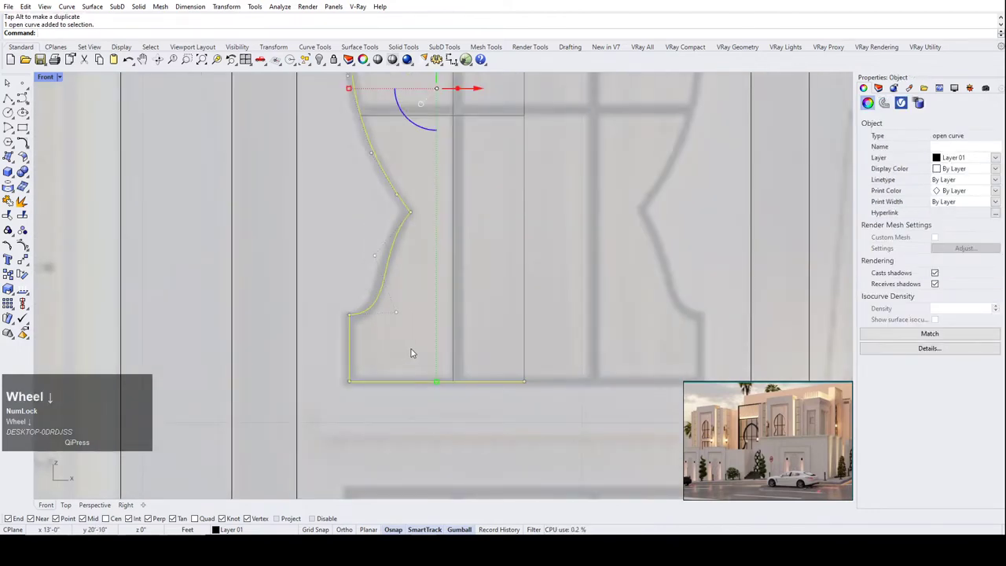
Reshape the lower keyhole curve, adjusting the bottom and left edges of the outline.
left_click(517, 416)
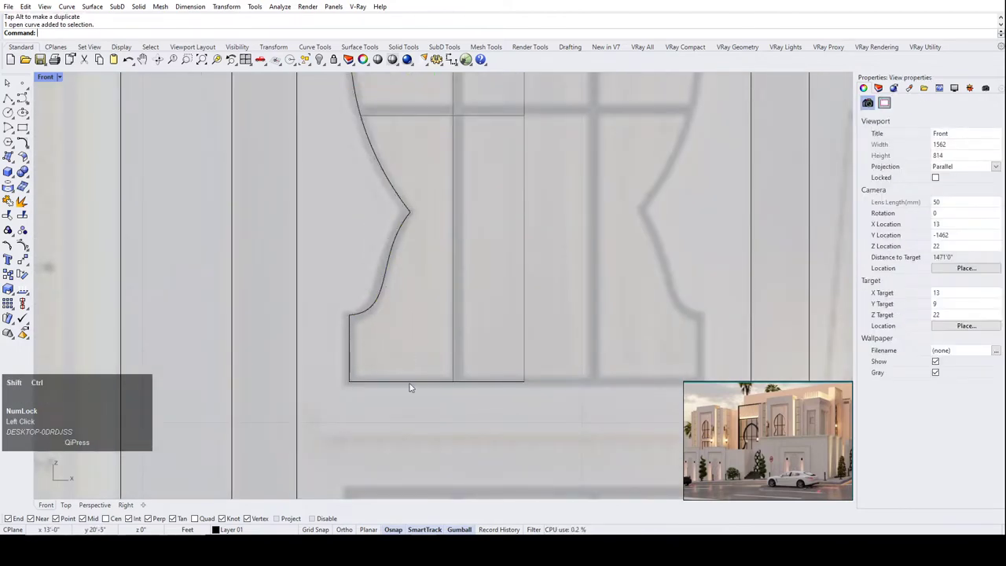
scroll("up", 3)
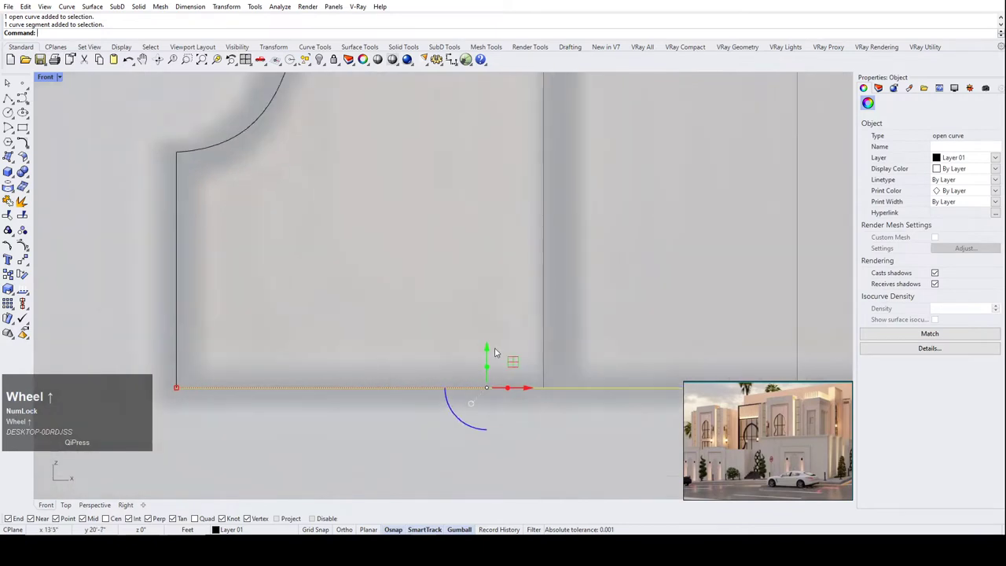
left_click_drag(490, 353, 460, 368)
scroll("down", 3)
left_click(442, 335)
scroll("up", 3)
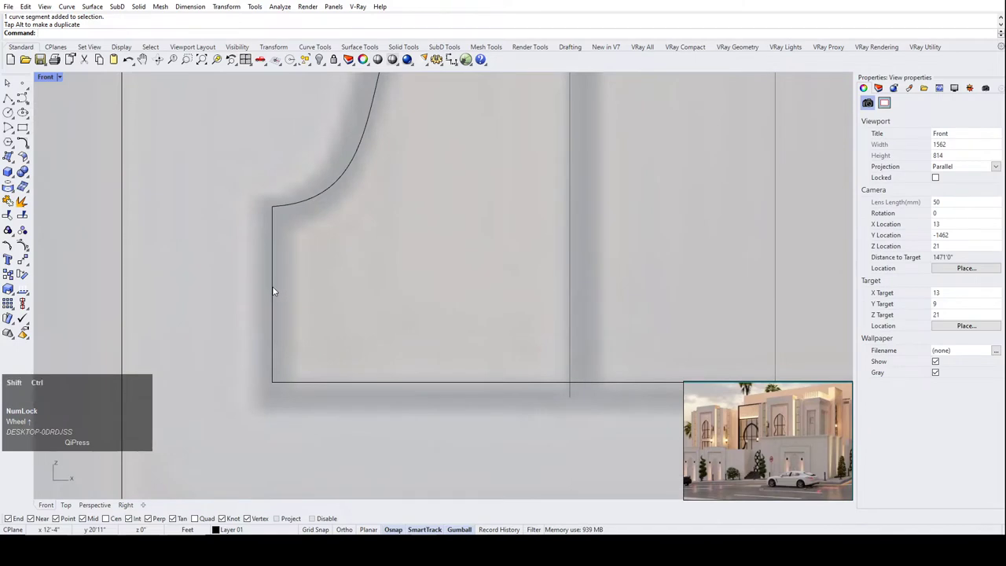
left_click_drag(278, 290, 332, 305)
scroll("down", 3)
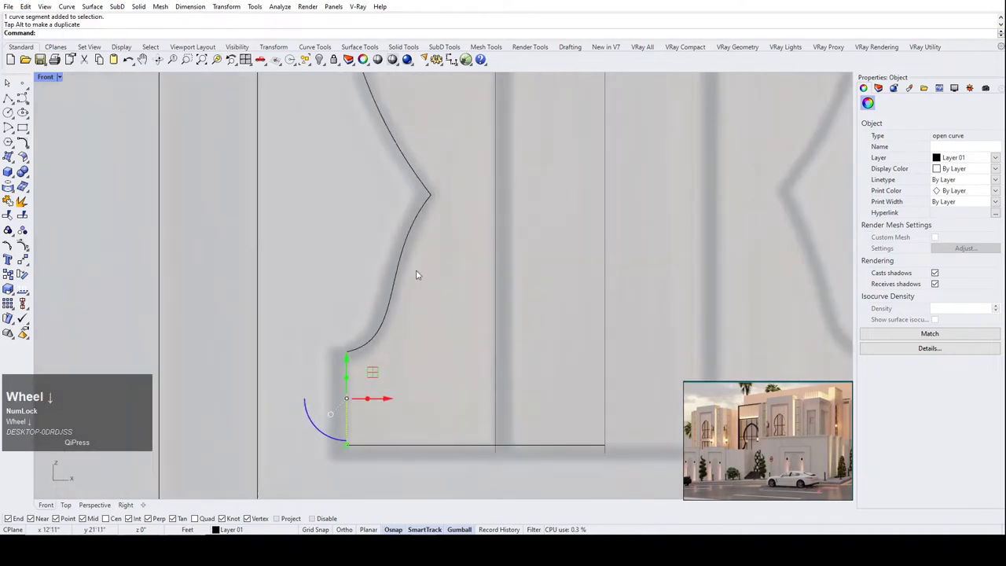
left_click(431, 298)
scroll("up", 3)
left_click_drag(390, 272, 344, 223)
left_click(344, 224)
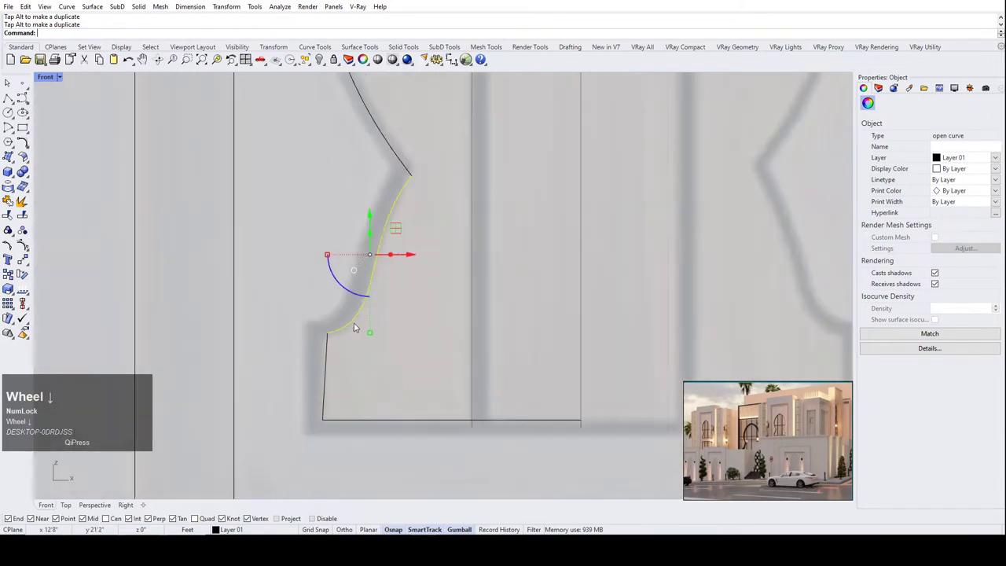
Move the outline's corner point onto the reference door edge.
scroll("down", 3)
left_click(317, 376)
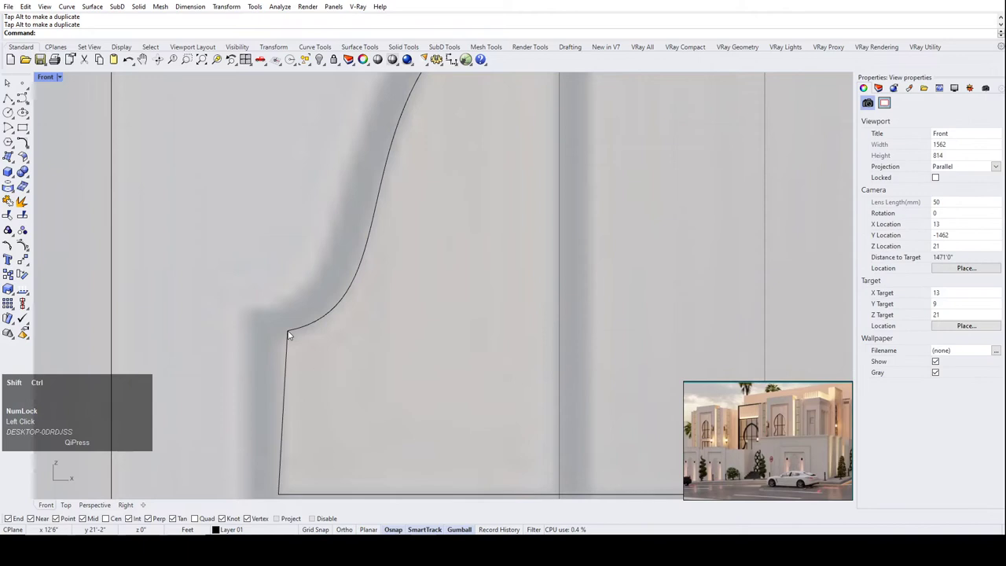
scroll("up", 3)
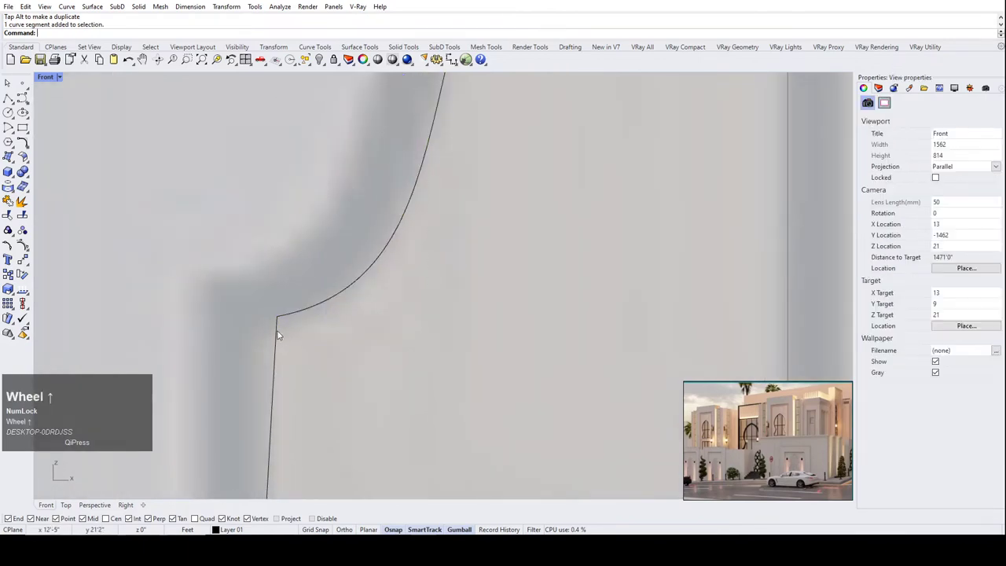
left_click_drag(283, 335, 314, 314)
scroll("down", 3)
scroll("up", 3)
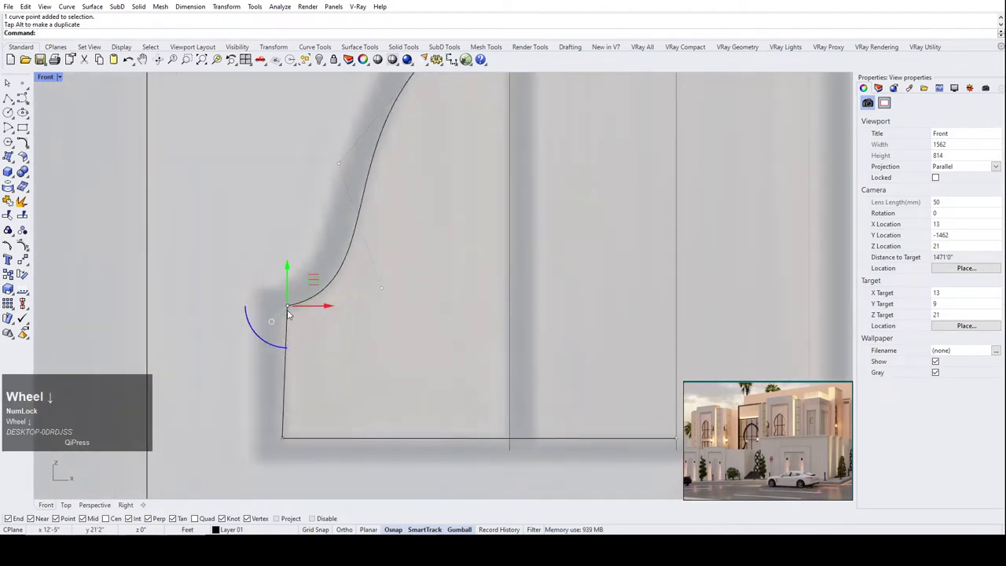
scroll("up", 3)
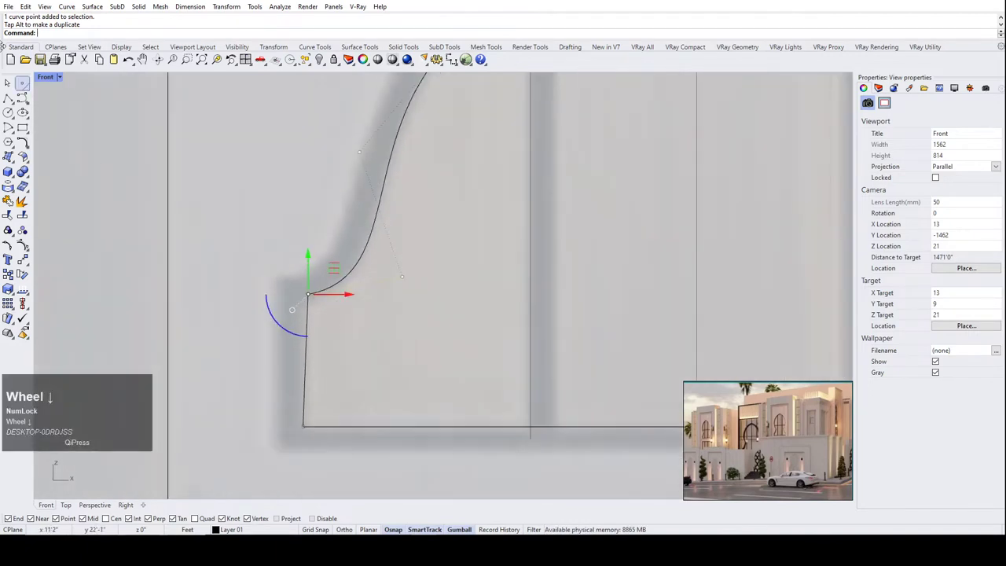
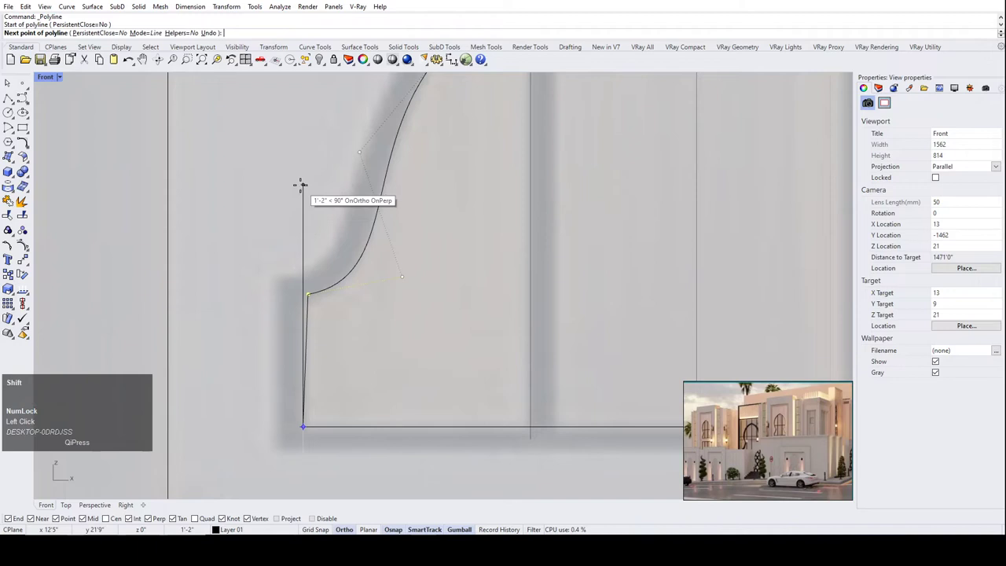
Pull further waist control points so the curve follows the reference photo's edge.
right_click(290, 175)
scroll("up", 3)
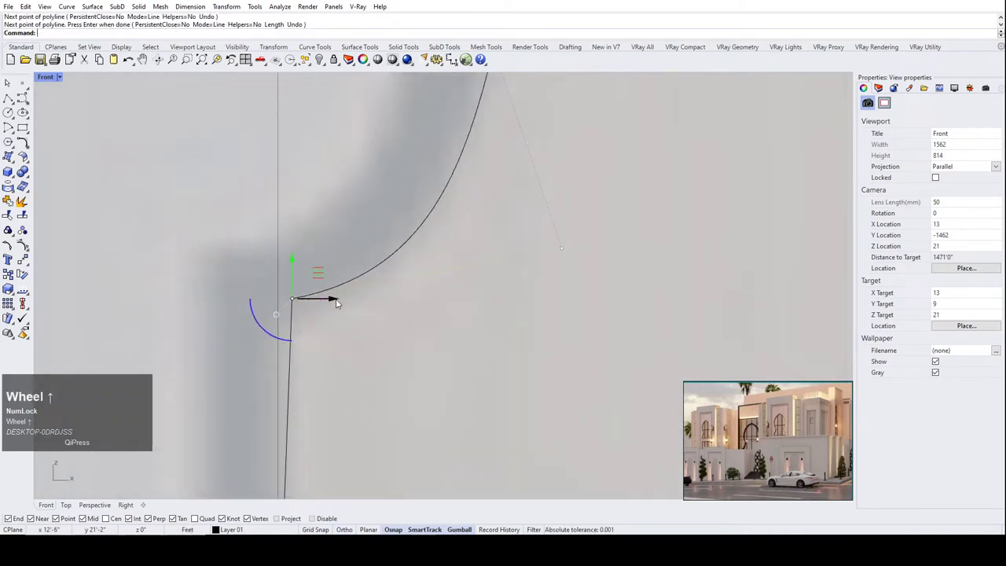
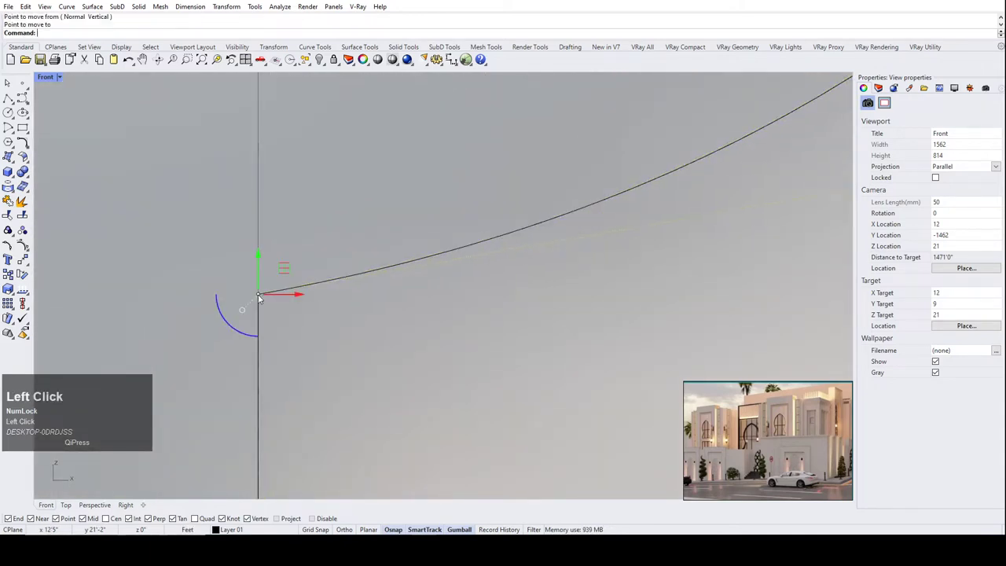
scroll("down", 3)
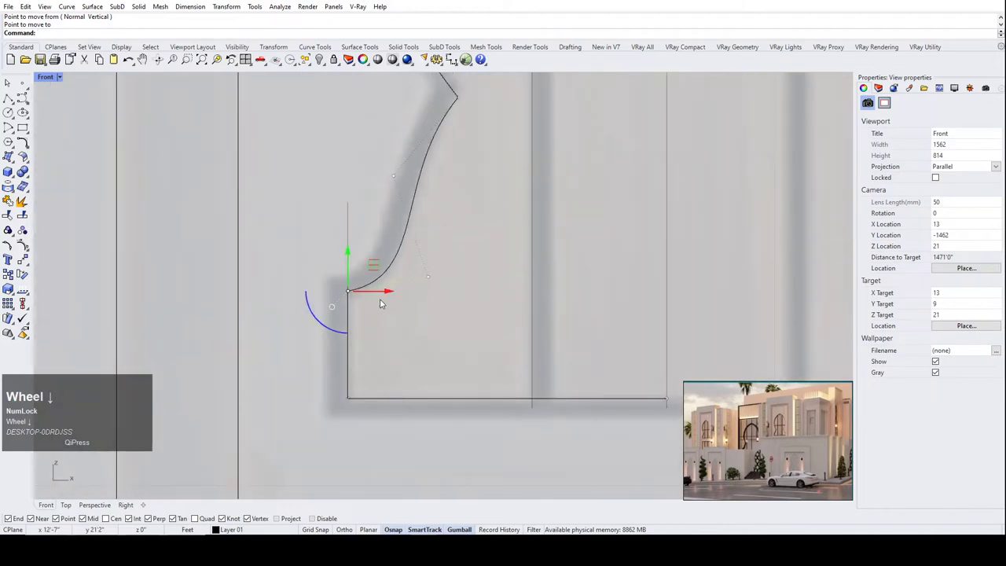
scroll("up", 3)
scroll("down", 3)
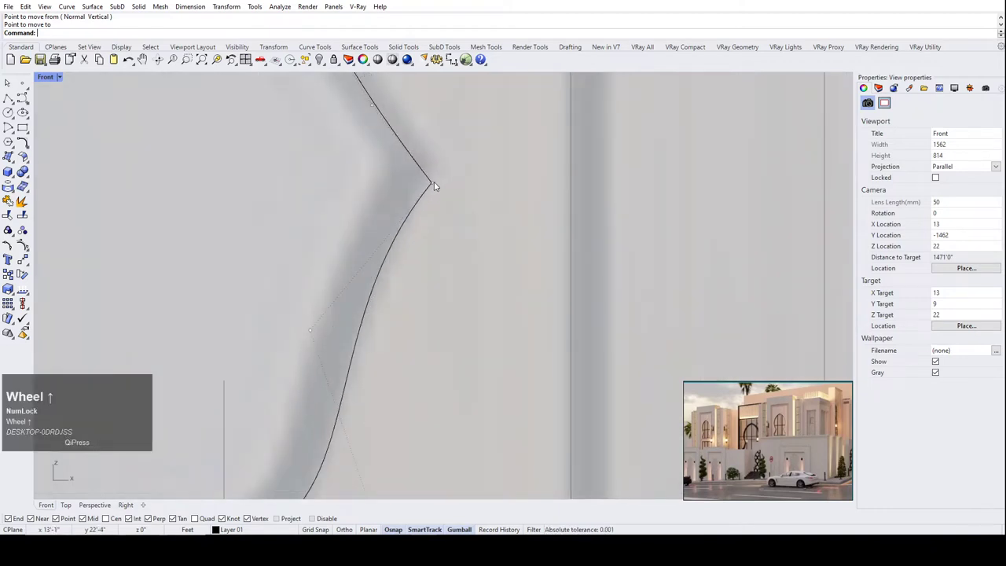
left_click_drag(440, 183, 477, 228)
scroll("down", 3)
left_click(477, 340)
scroll("up", 3)
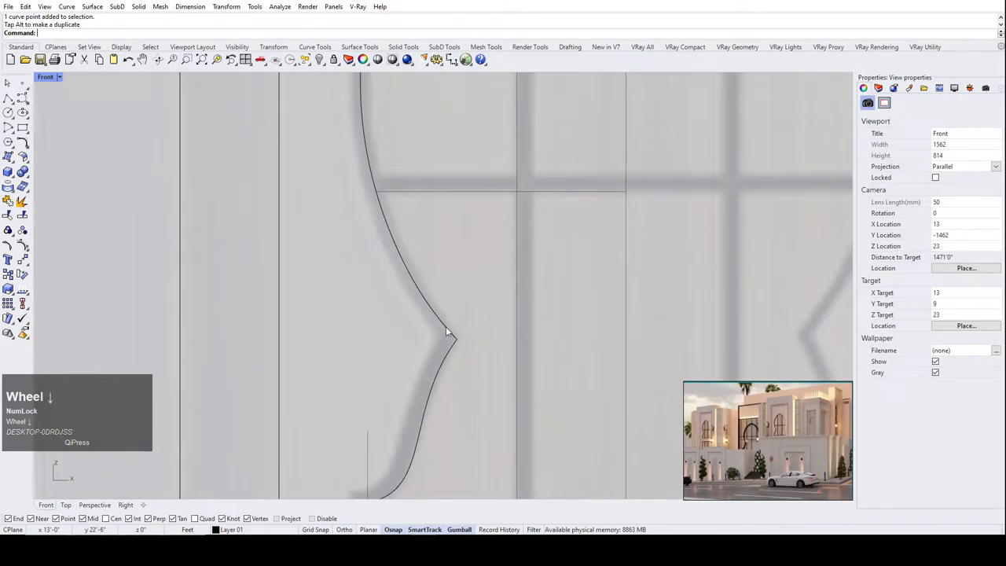
scroll("down", 3)
left_click(448, 327)
scroll("down", 3)
left_click(439, 301)
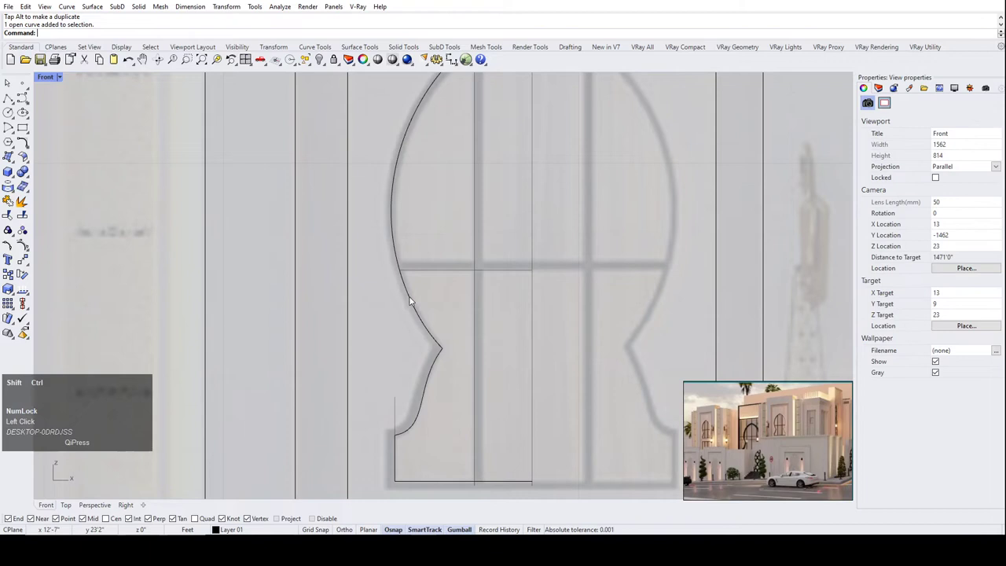
Zoom and pan over the half-keyhole notch and arch to review the fit against the photo.
scroll("up", 3)
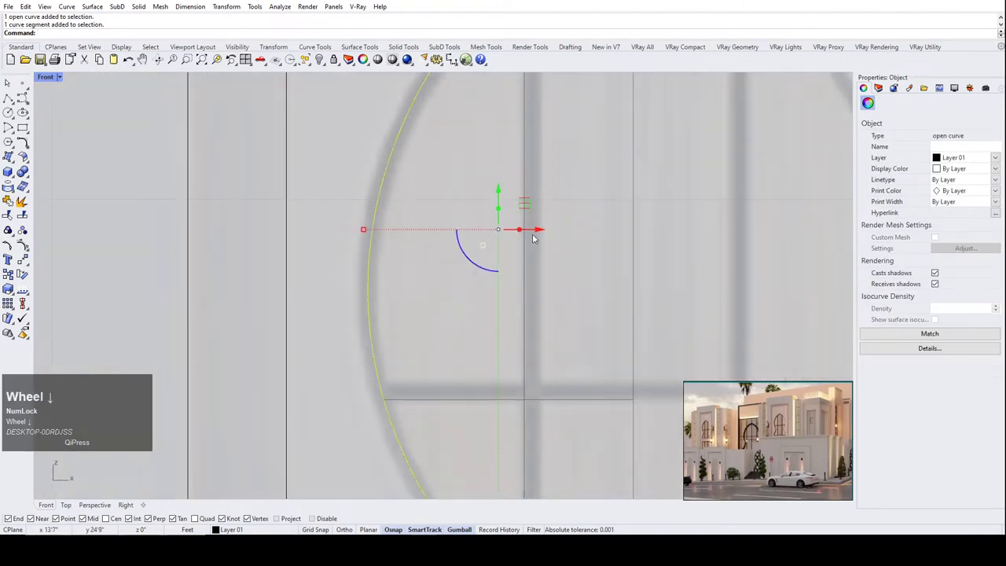
middle_click(542, 231)
scroll("down", 3)
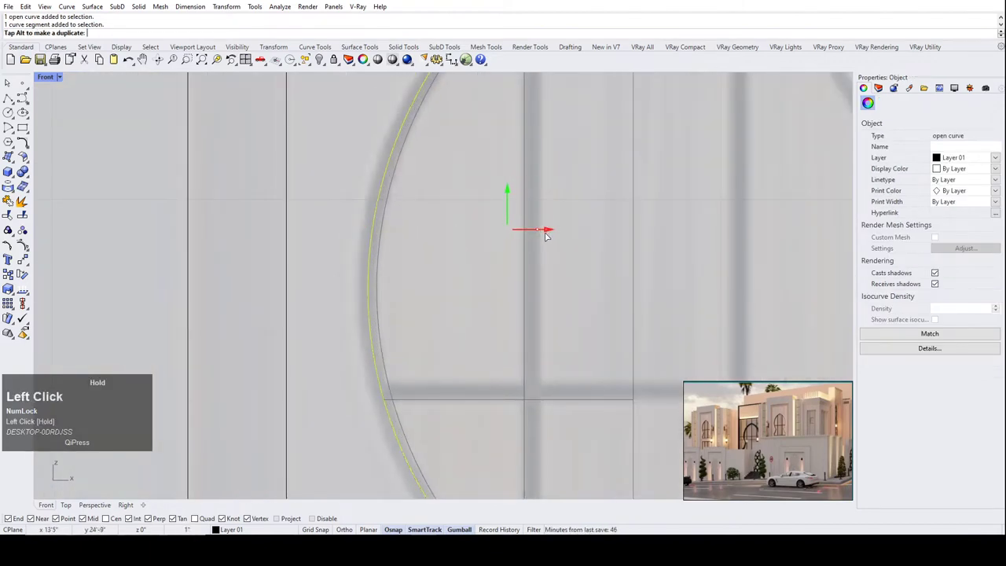
scroll("down", 3)
scroll("up", 3)
scroll("down", 3)
scroll("up", 3)
scroll("up", 3)
scroll("down", 3)
scroll("up", 3)
scroll("down", 3)
scroll("up", 3)
scroll("down", 3)
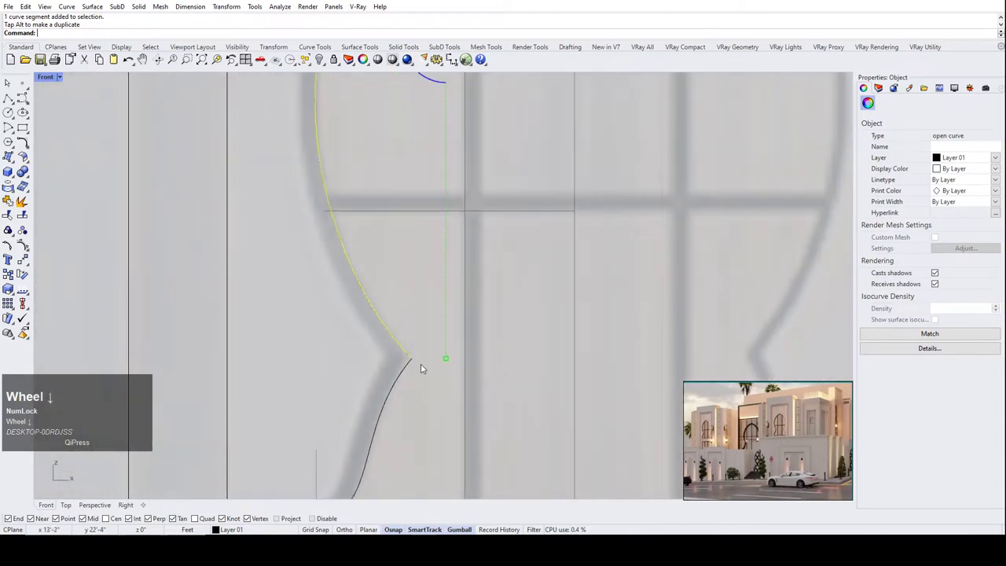
scroll("up", 3)
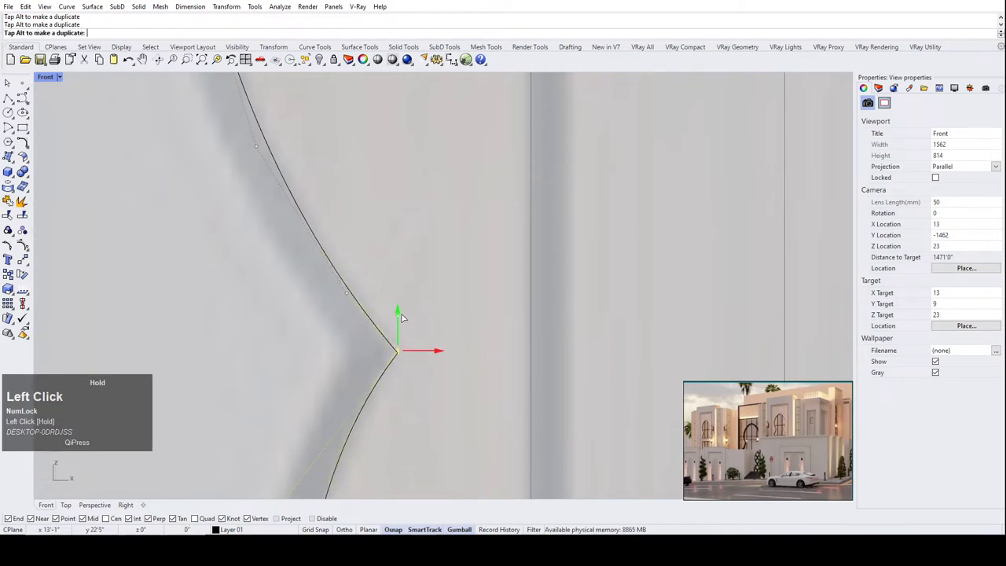
scroll("up", 3)
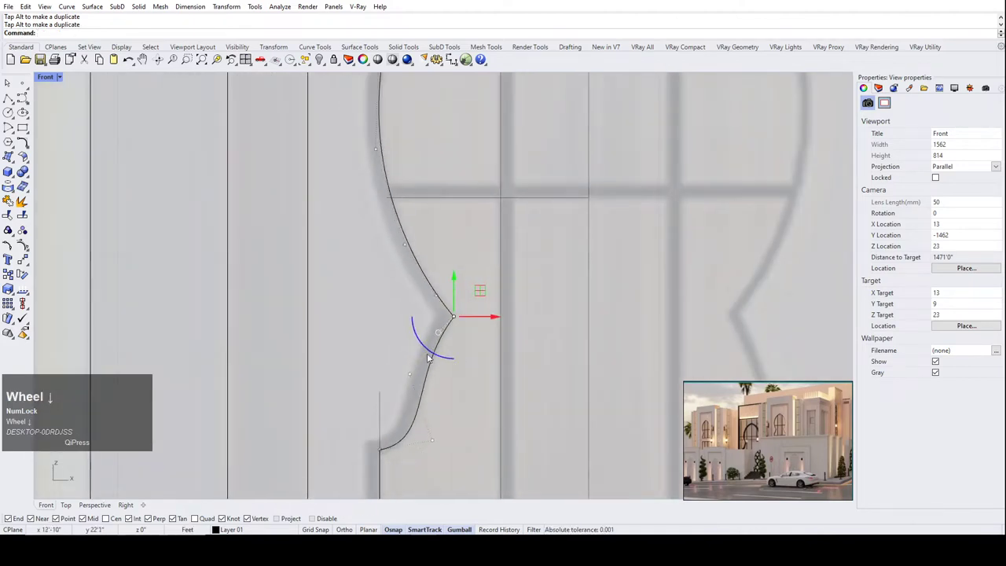
scroll("down", 3)
scroll("up", 3)
scroll("down", 3)
scroll("up", 3)
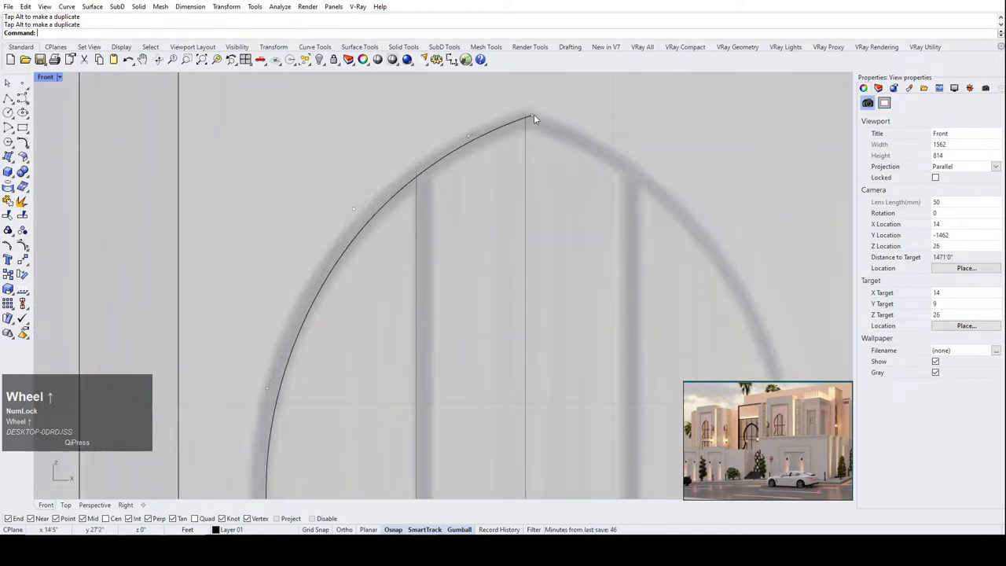
Try dragging the apex control point onto the reference arc, then undo the bad moves.
scroll("down", 3)
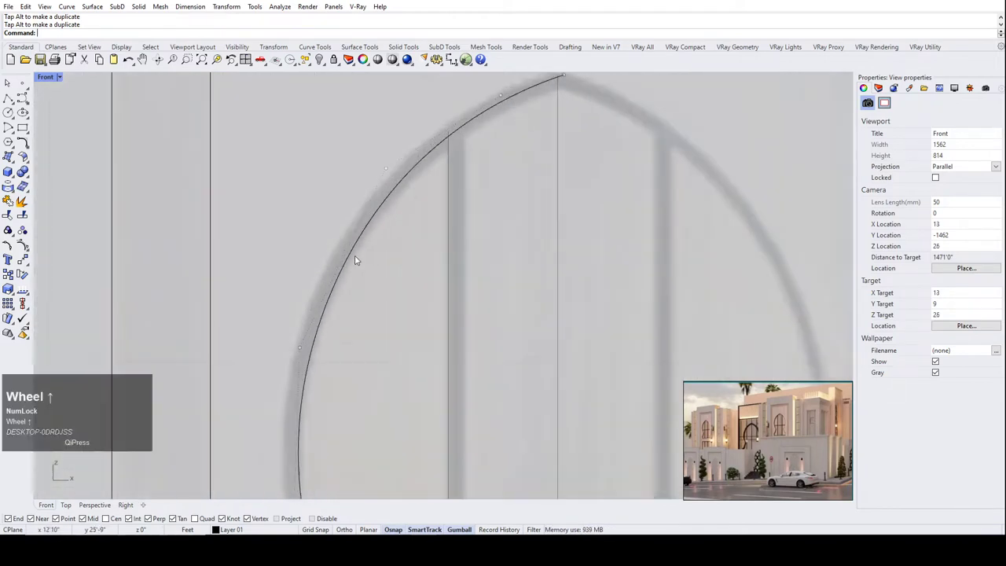
left_click(390, 172)
scroll("down", 3)
scroll("up", 3)
left_click_drag(491, 154, 475, 129)
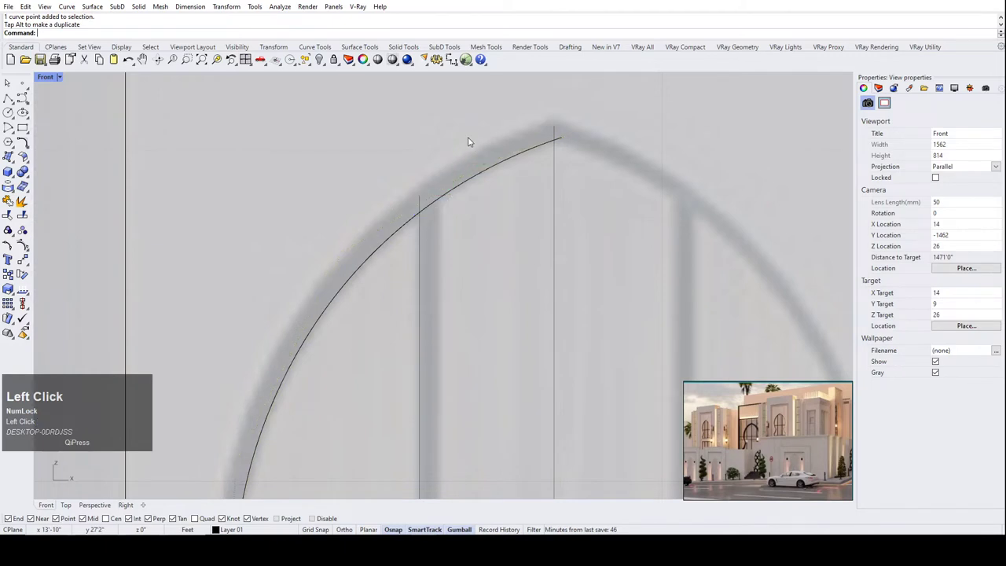
scroll("down", 3)
scroll("up", 3)
scroll("down", 3)
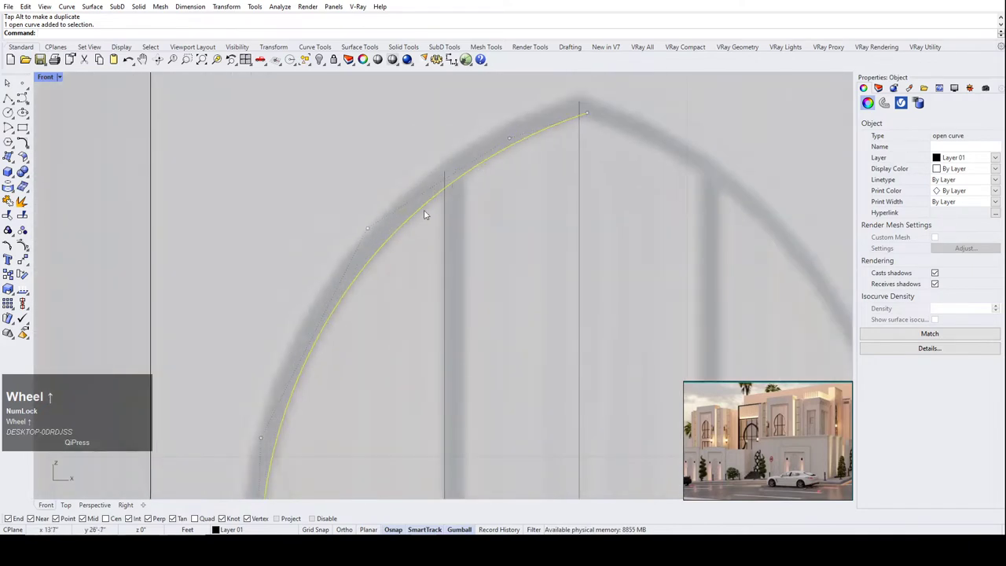
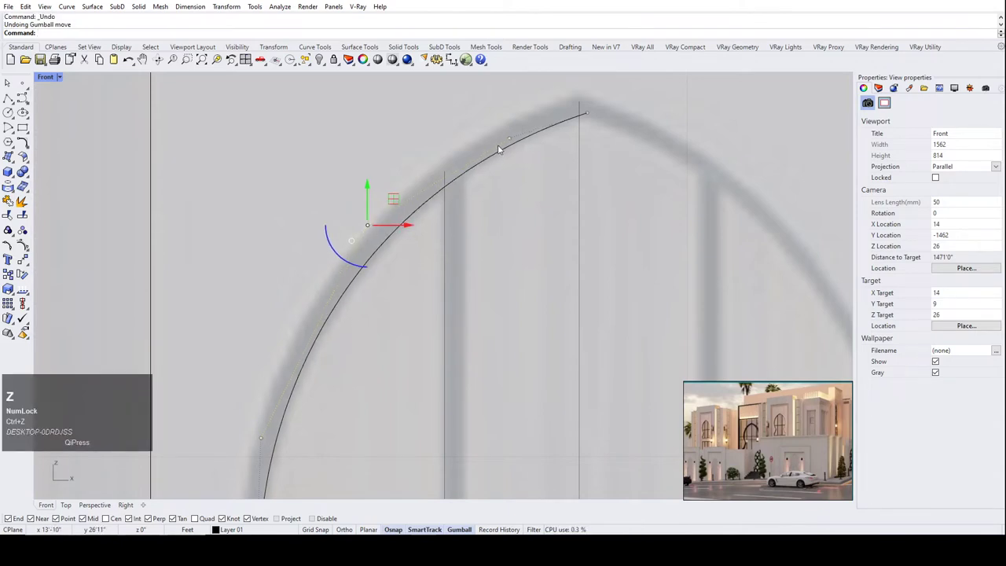
key("ctrl+z")
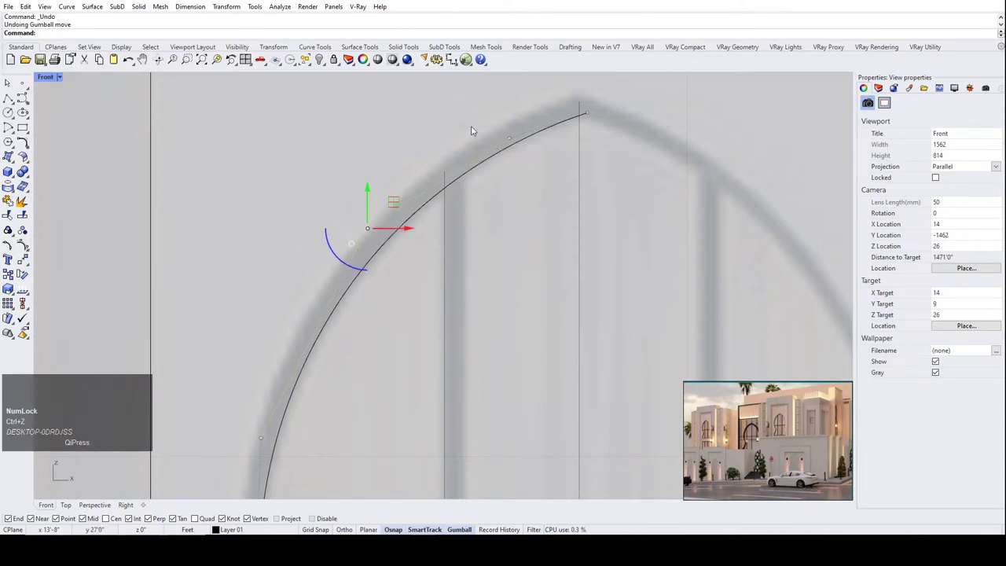
key("ctrl+z")
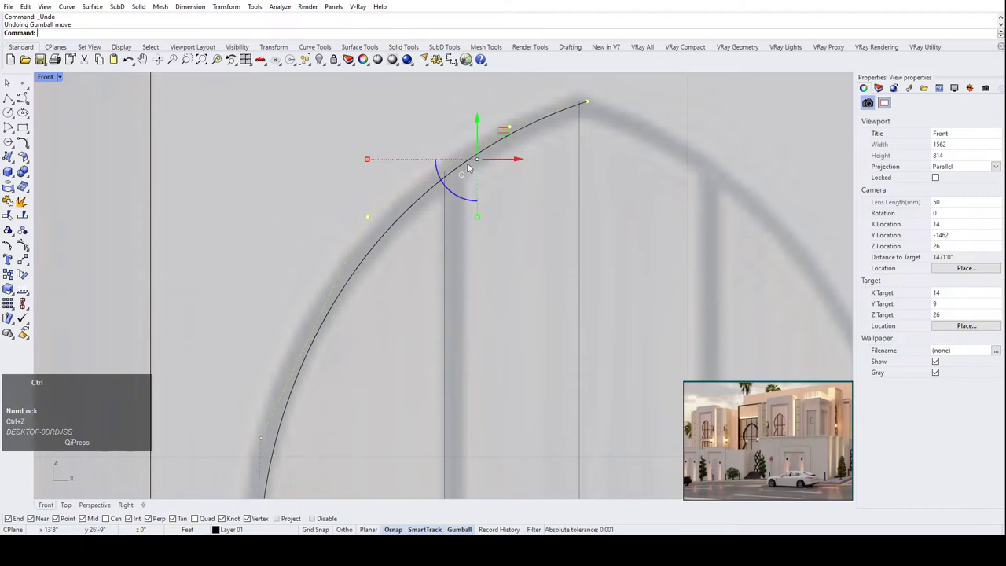
key("ctrl+y")
Drag several upper-arc control points so the curve follows the photo's pointed top.
scroll("up", 3)
left_click_drag(521, 152, 522, 227)
scroll("down", 3)
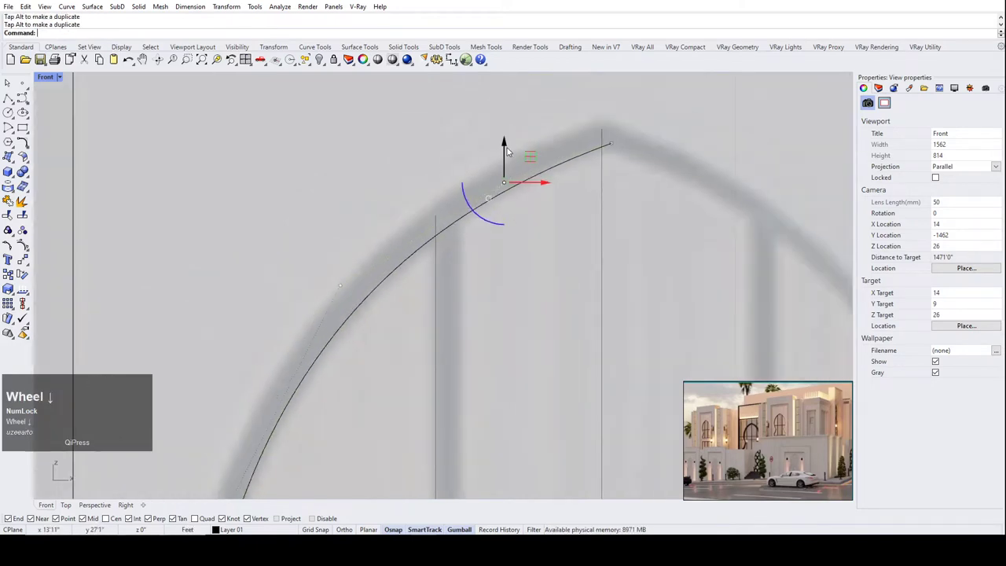
left_click_drag(510, 143, 439, 165)
scroll("down", 3)
scroll("up", 3)
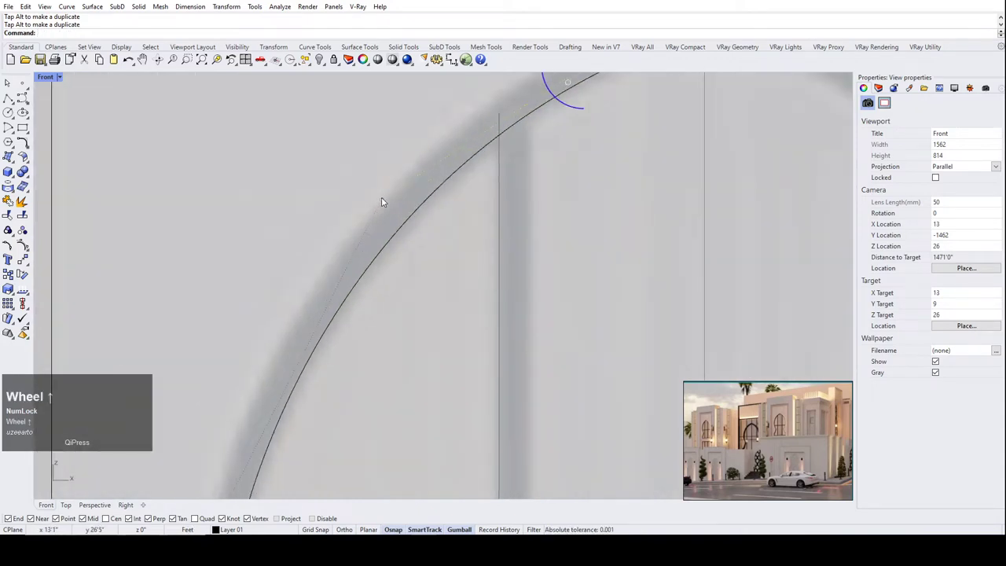
scroll("down", 3)
left_click(415, 222)
scroll("down", 3)
scroll("up", 3)
left_click(543, 210)
scroll("up", 3)
left_click_drag(575, 200, 517, 198)
scroll("down", 3)
Move the arc's apex end point onto the door's vertical centre line.
left_click(489, 178)
scroll("up", 3)
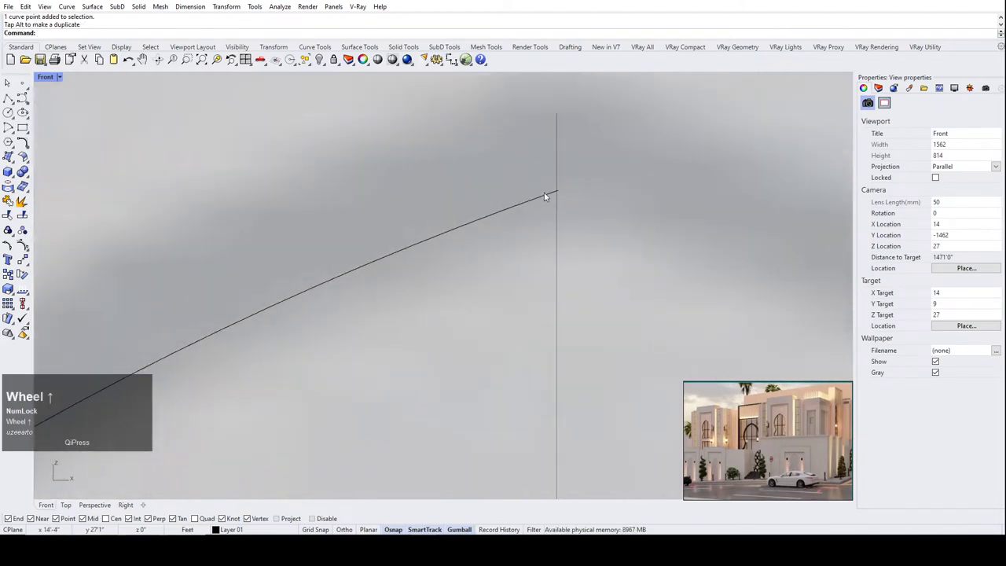
left_click(565, 189)
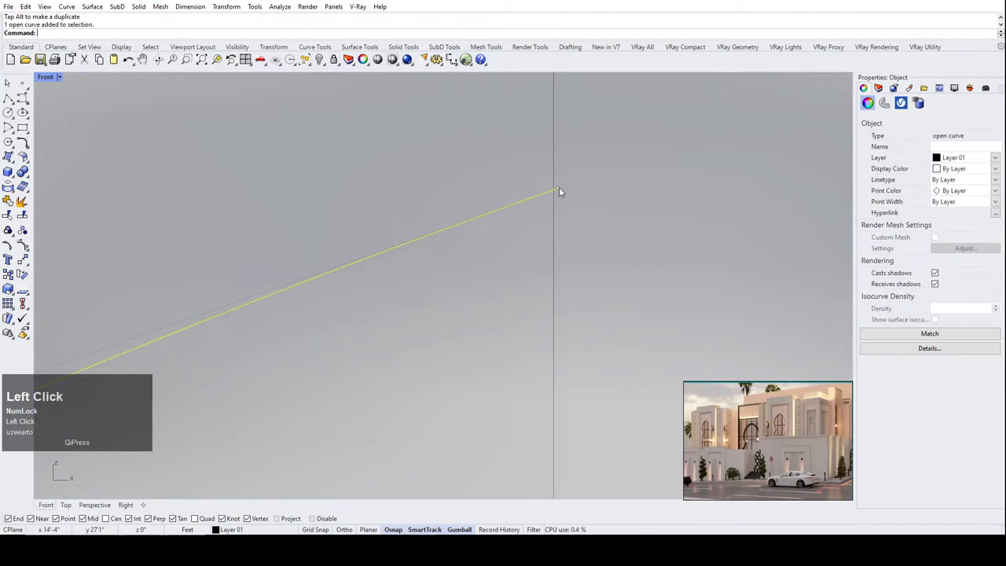
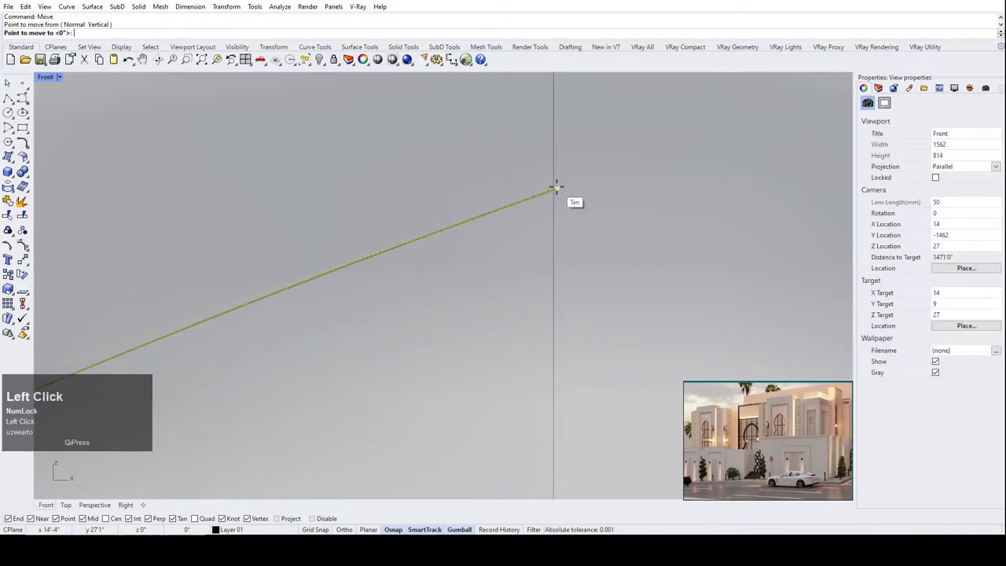
scroll("down", 3)
scroll("up", 3)
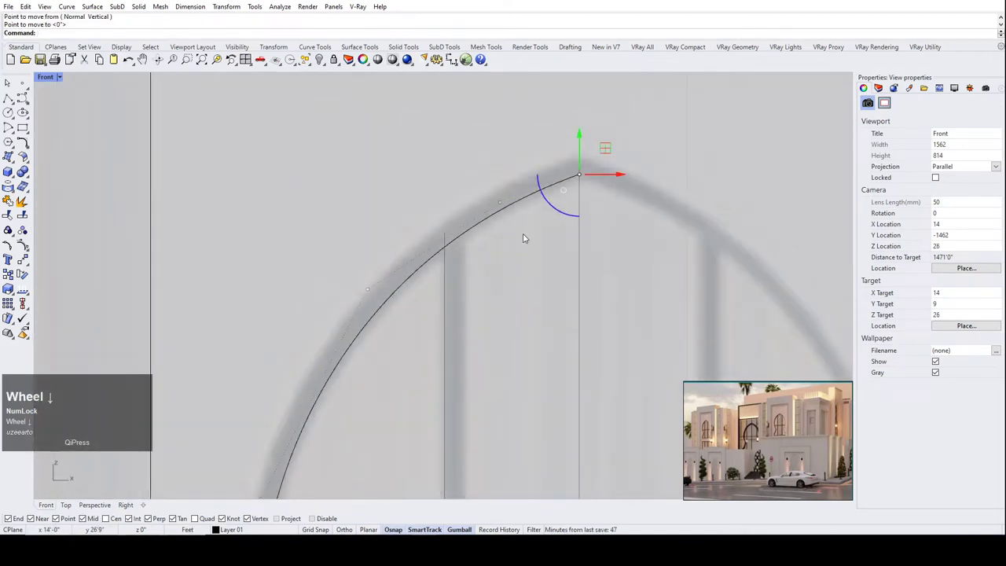
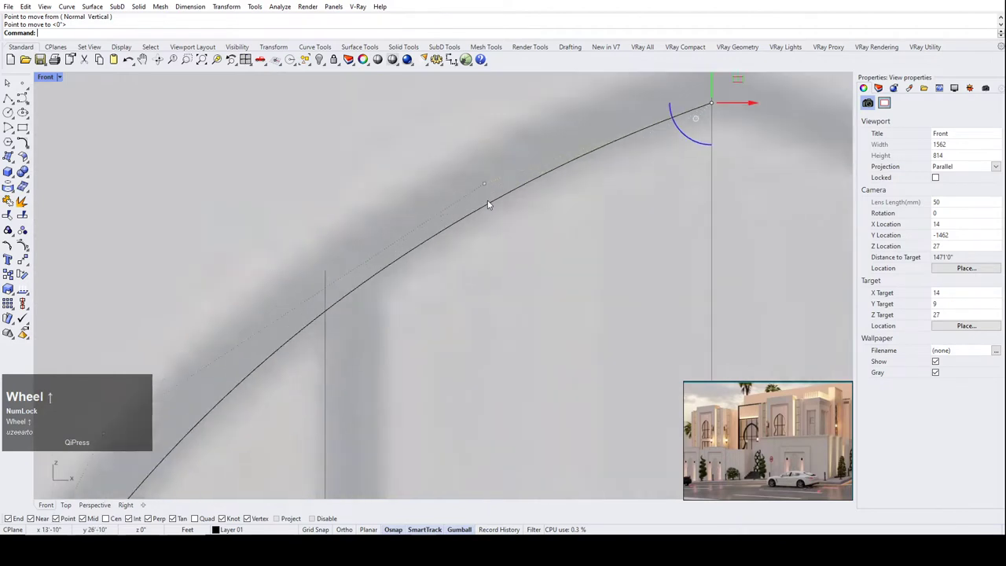
scroll("down", 3)
scroll("up", 3)
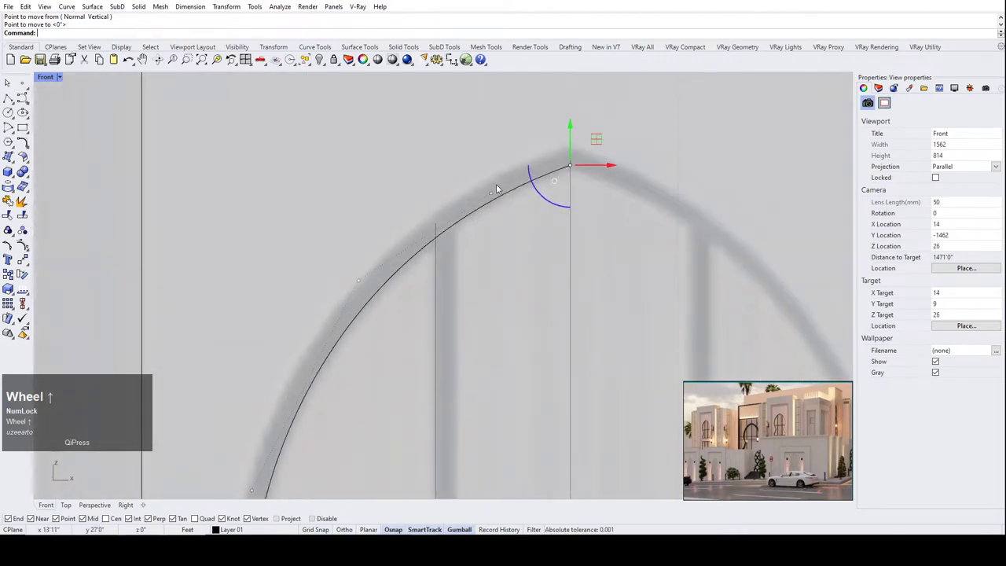
left_click_drag(494, 204, 561, 163)
scroll("down", 3)
scroll("up", 3)
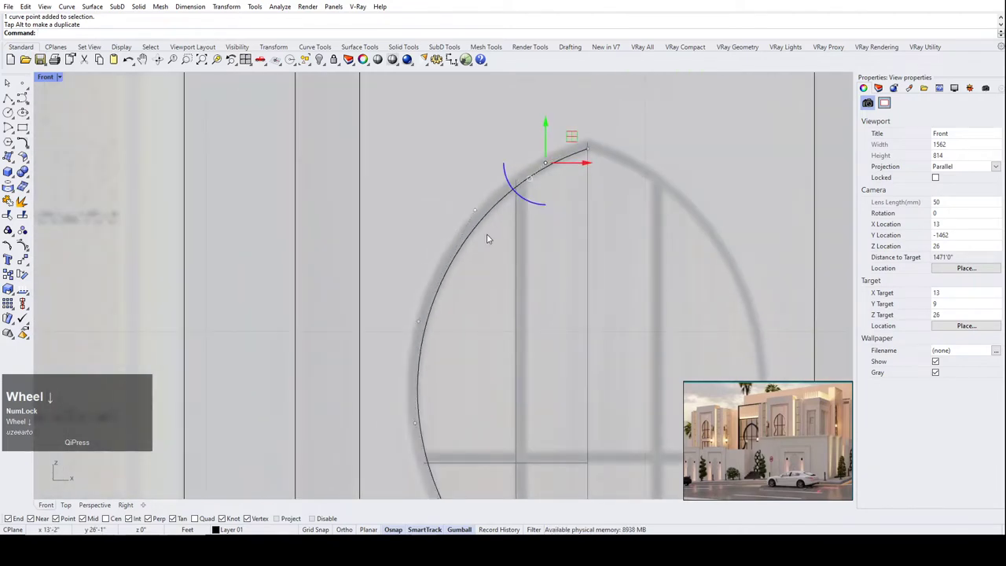
scroll("down", 3)
left_click(467, 175)
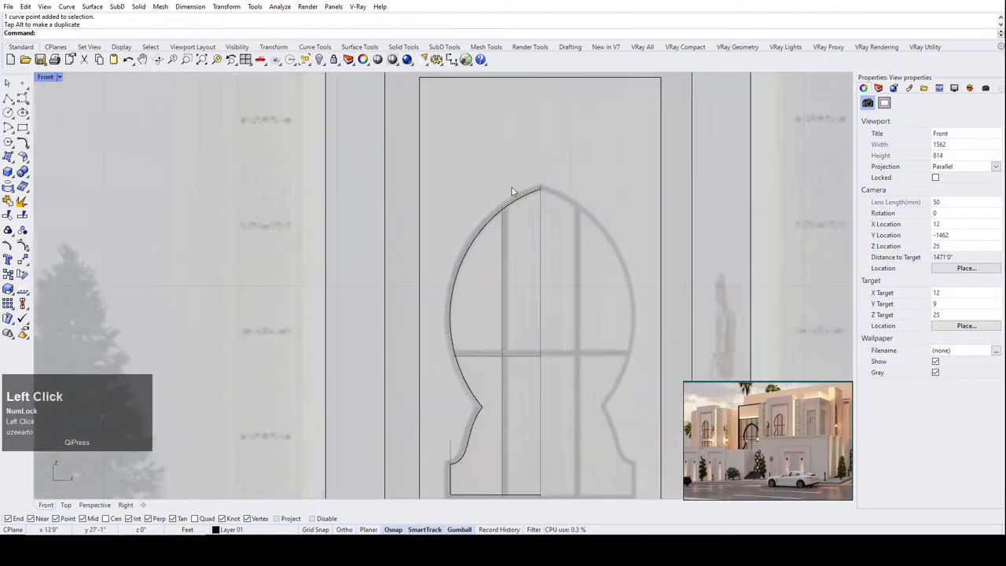
Finish the left half of the keyhole arch and select the completed outline.
scroll("up", 3)
scroll("down", 3)
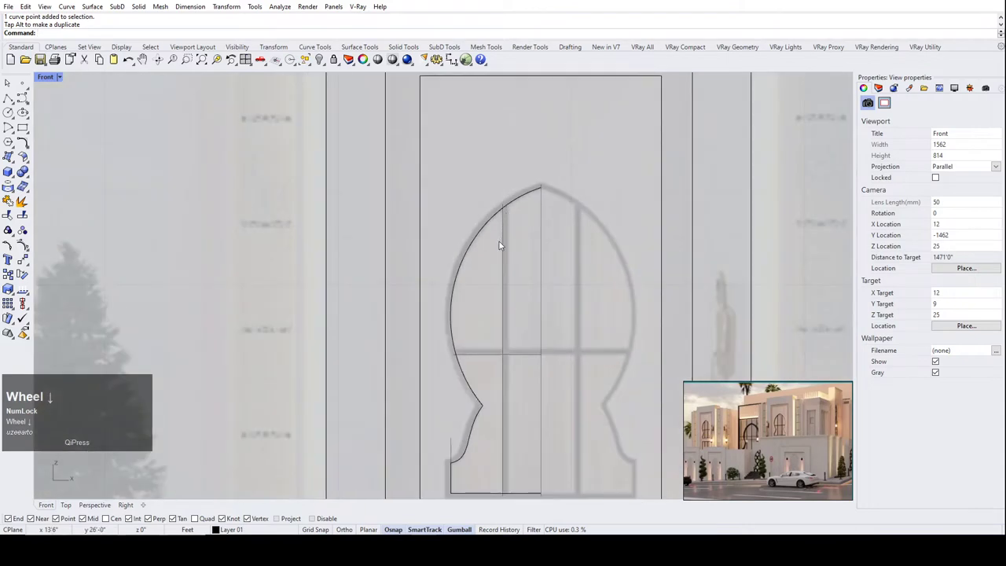
left_click(459, 286)
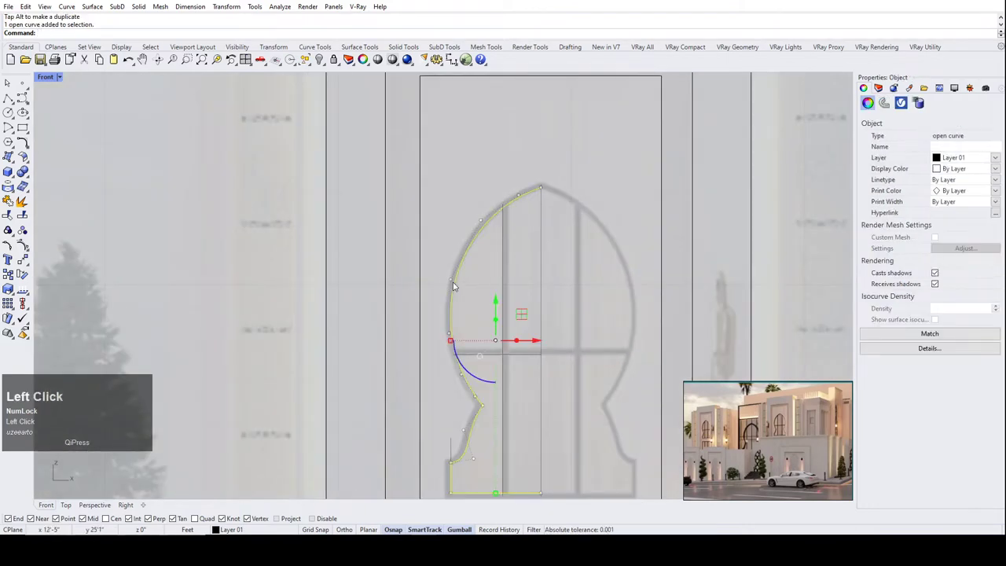
Offset the half-keyhole outline outward by about 1.7 to form a thin frame band.
key("o")
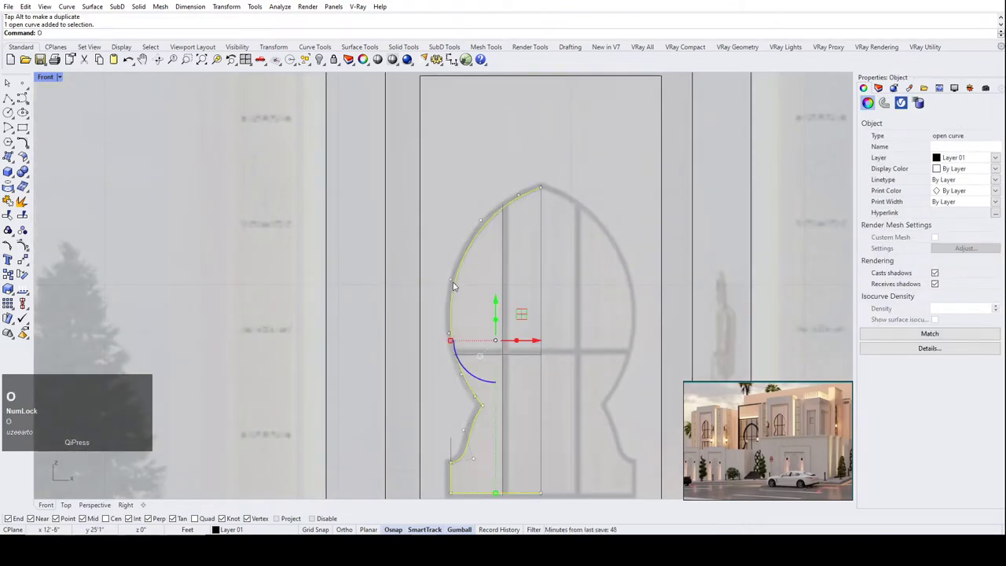
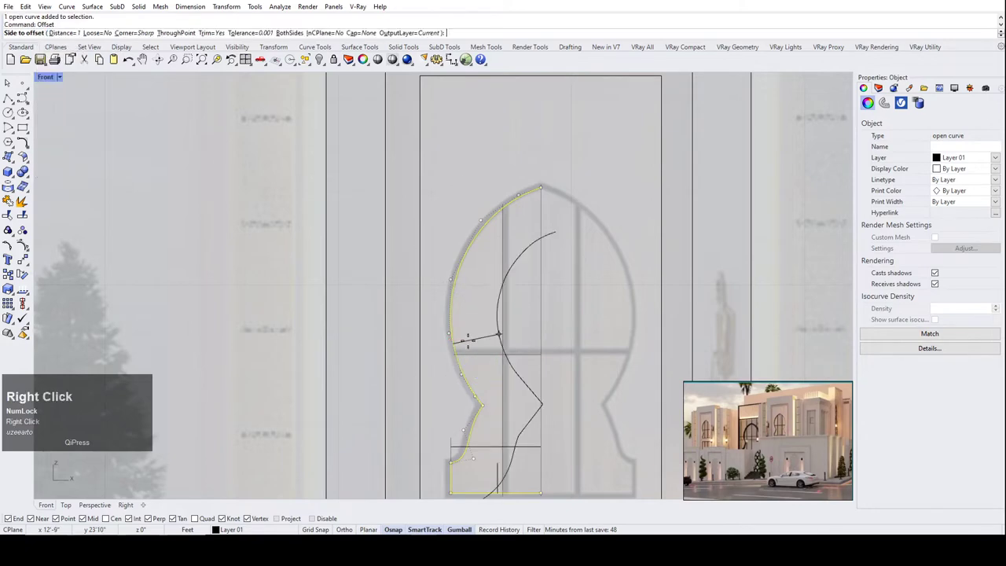
scroll("down", 3)
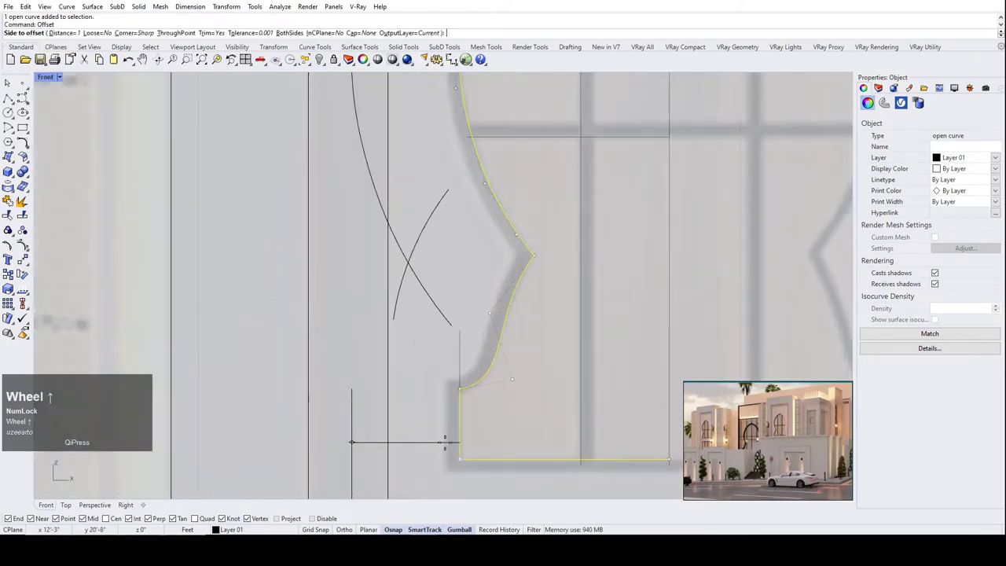
scroll("up", 3)
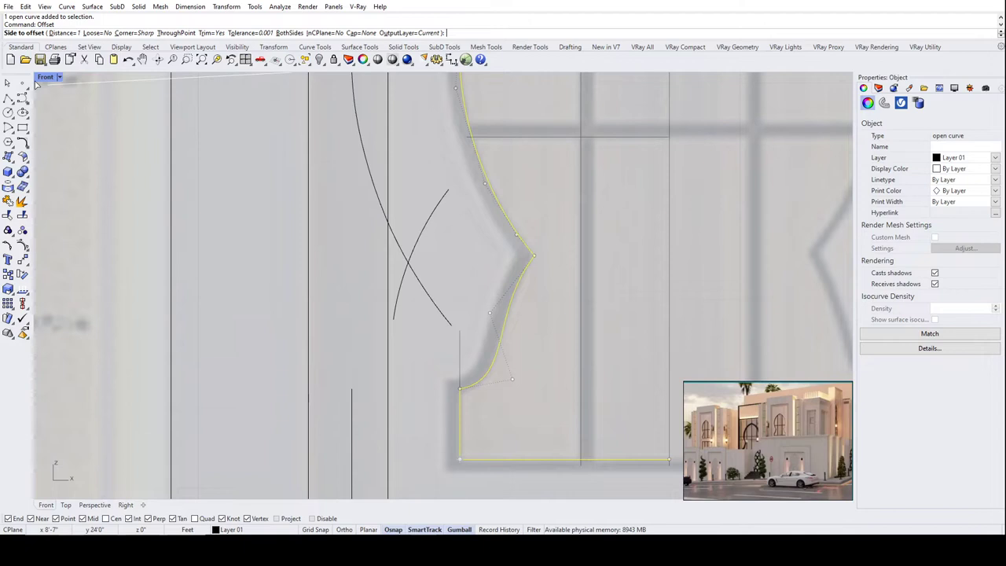
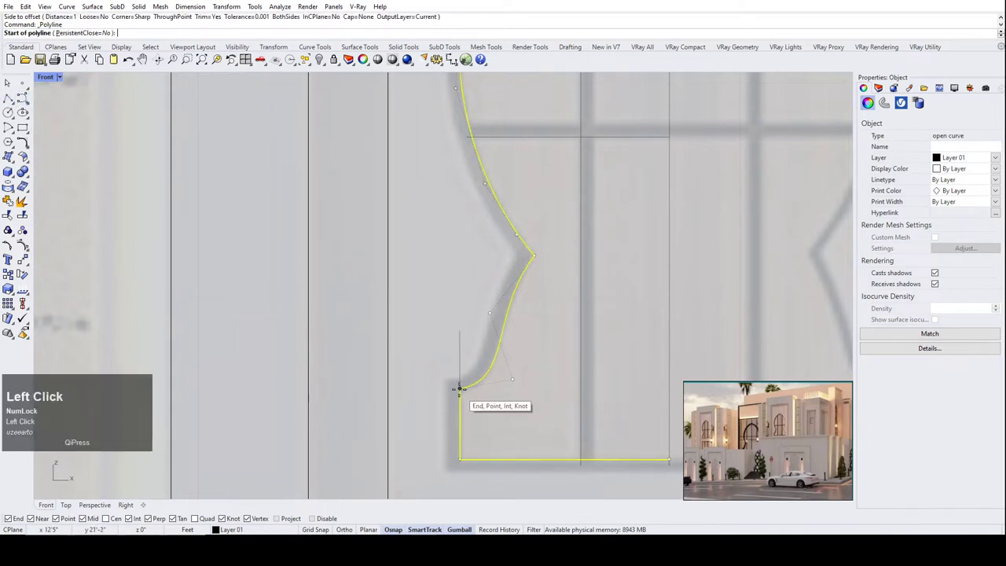
scroll("up", 3)
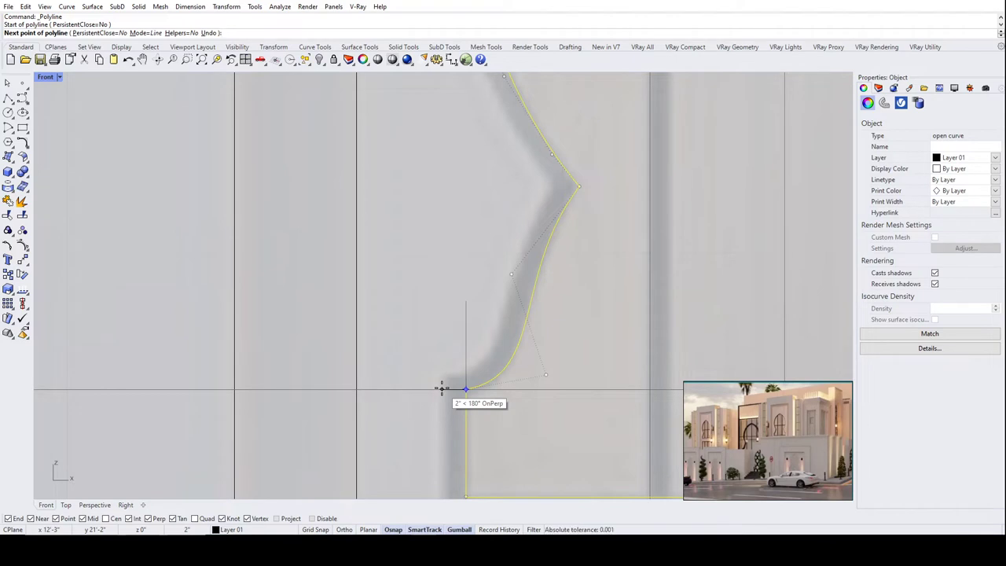
scroll("down", 3)
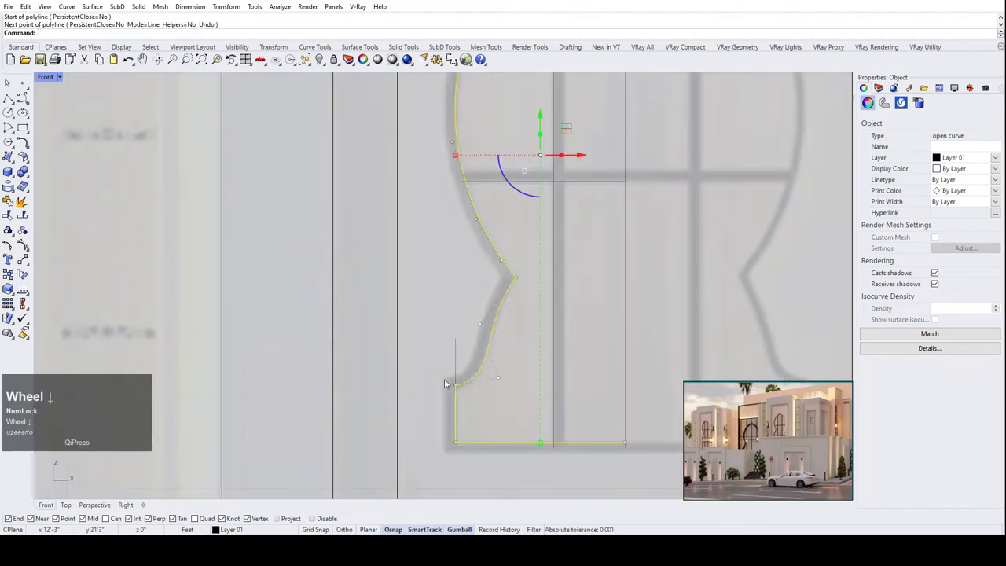
type("off")
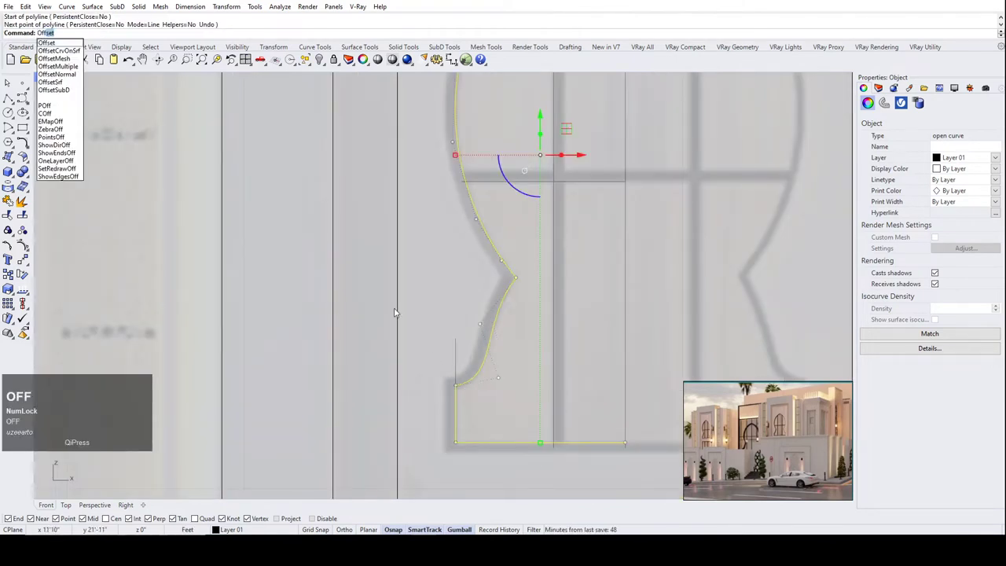
right_click(364, 234)
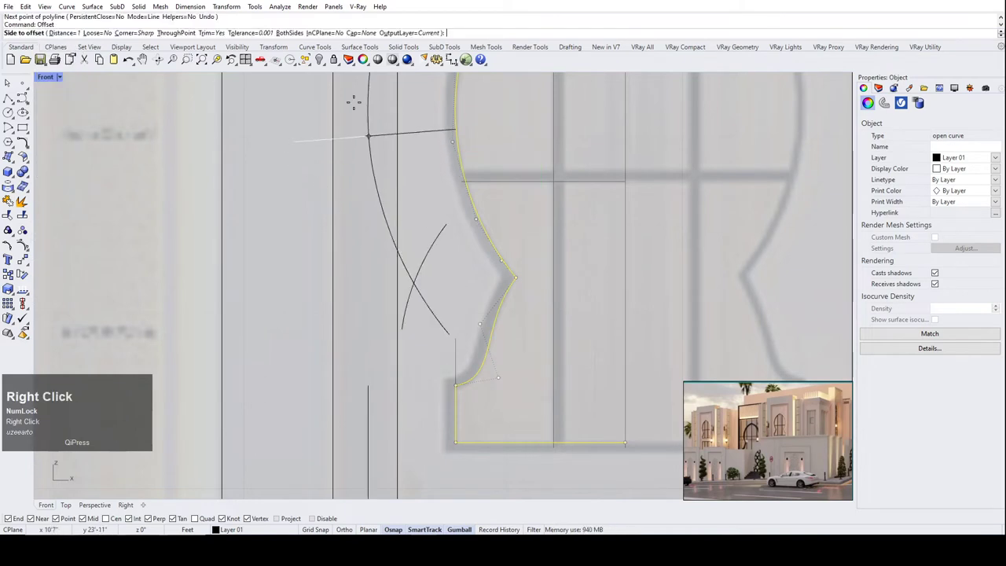
key("2")
key("shift+'")
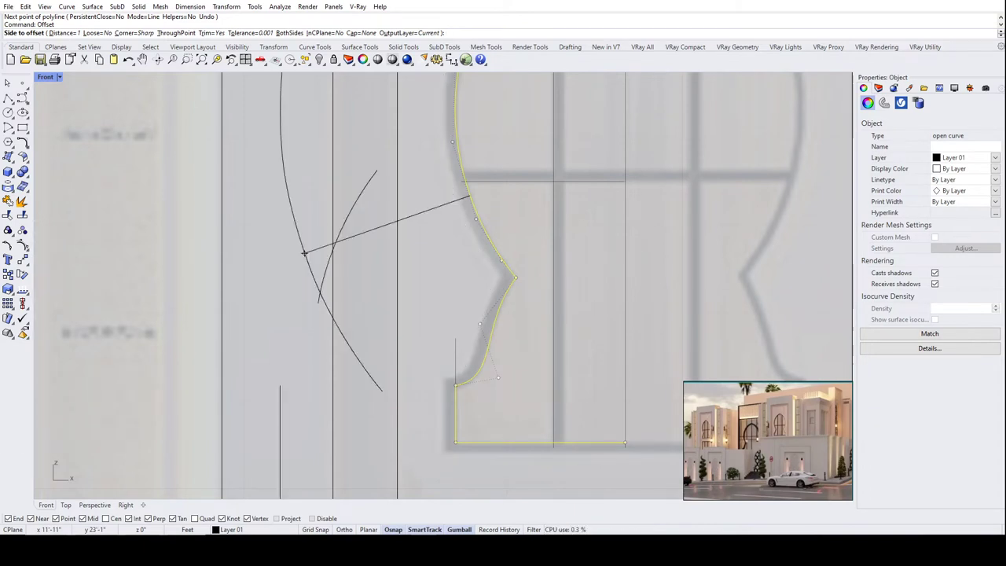
key("1")
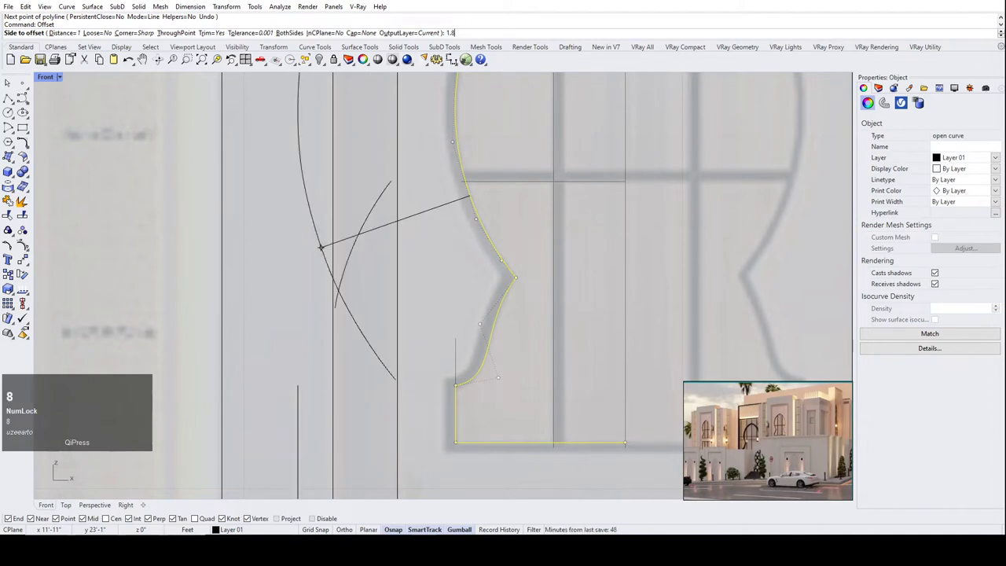
key("shift+'")
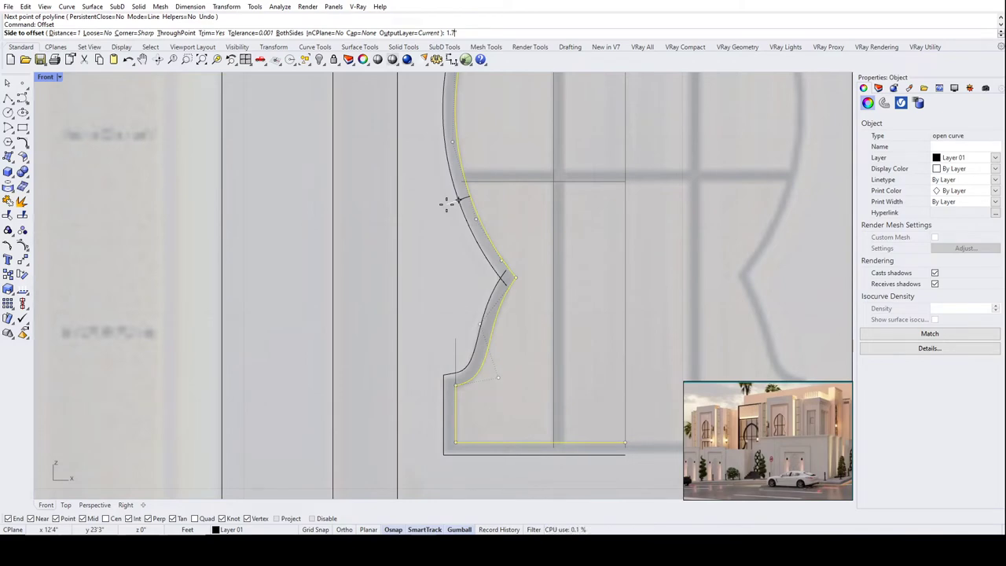
left_click(453, 209)
scroll("down", 3)
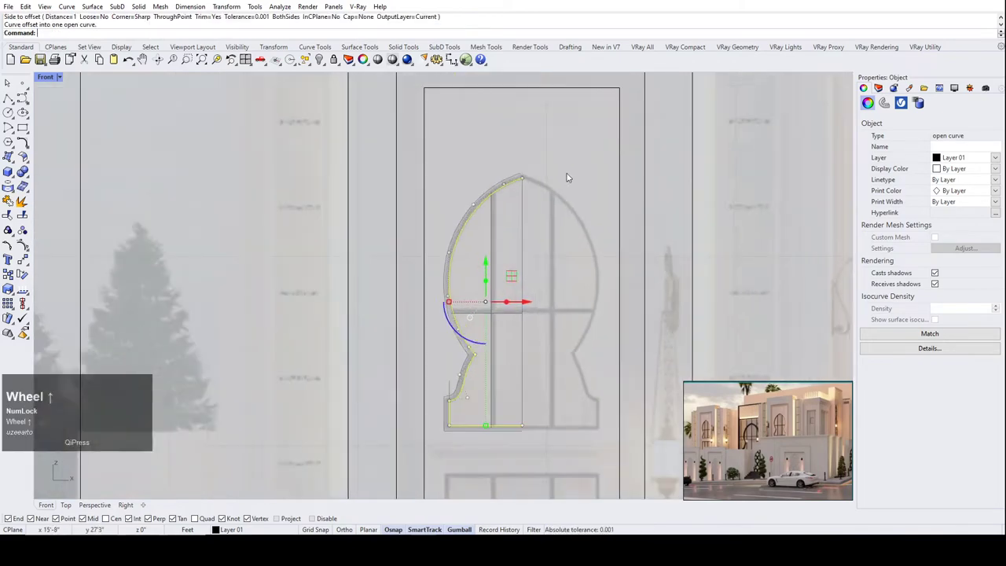
Select the inner and offset half-arch outline curves together.
scroll("up", 3)
scroll("down", 3)
scroll("up", 3)
left_click(539, 116)
scroll("up", 3)
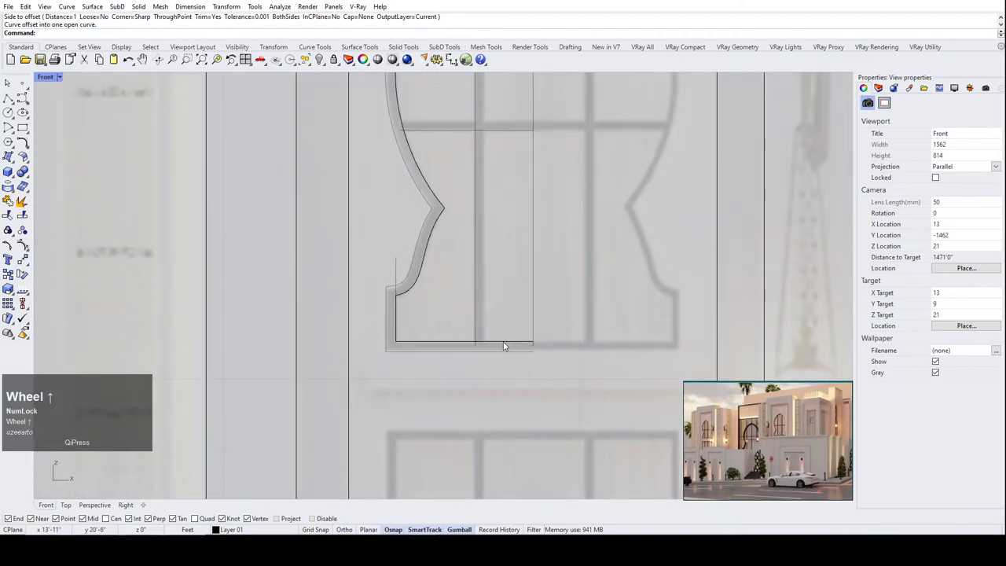
scroll("down", 3)
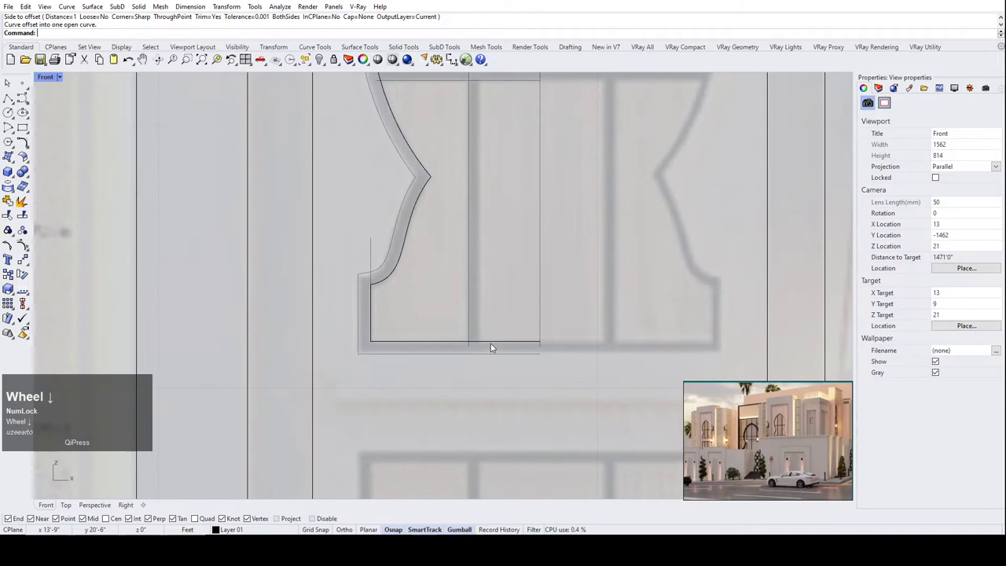
left_click(522, 368)
Use SetPt to snap both curve ends onto the centre-line intersection.
scroll("down", 3)
type("et")
key("space")
left_click(491, 307)
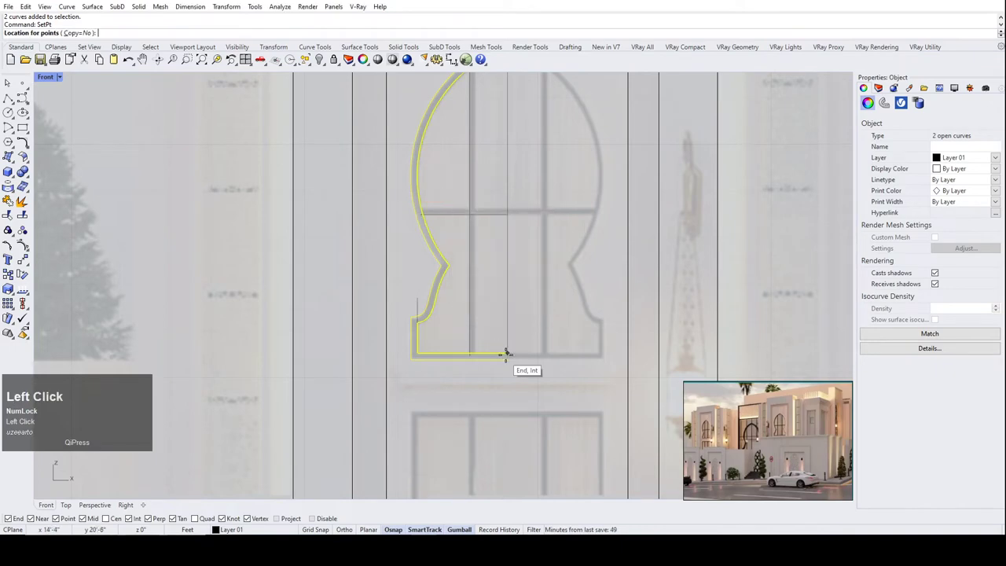
scroll("up", 3)
left_click(447, 356)
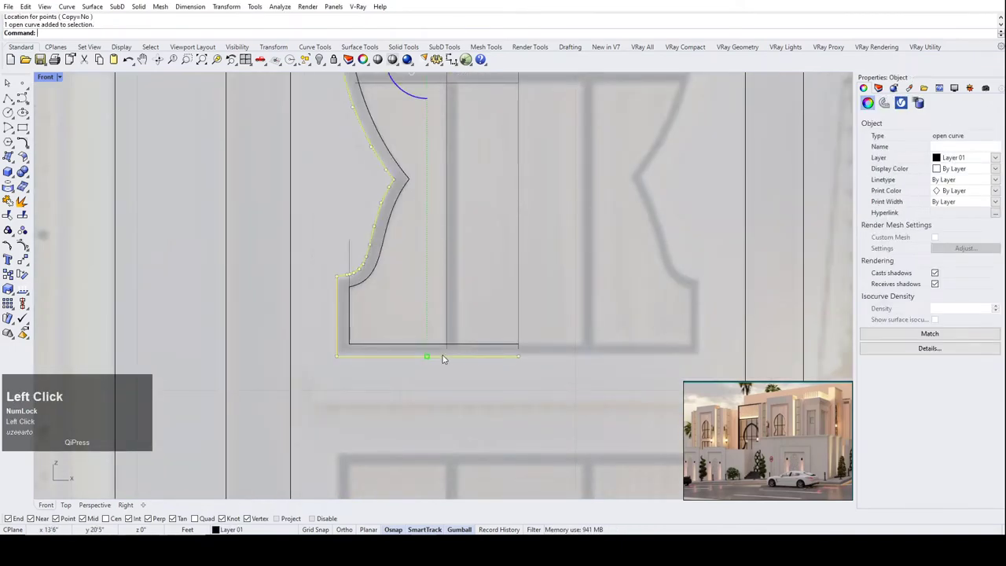
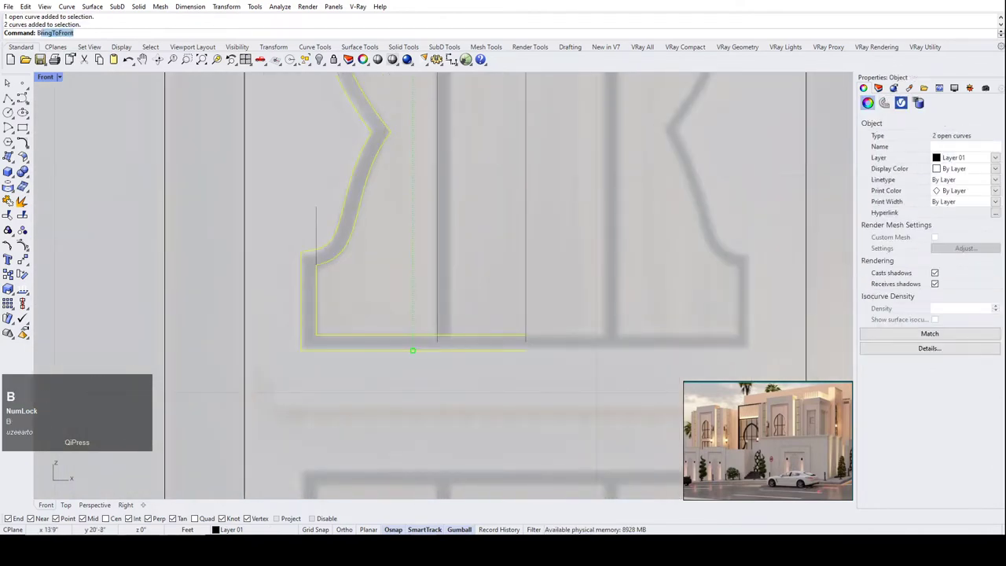
Bring both outlines in front of the photo and select the leftover vertical line.
type("ri")
right_click(464, 323)
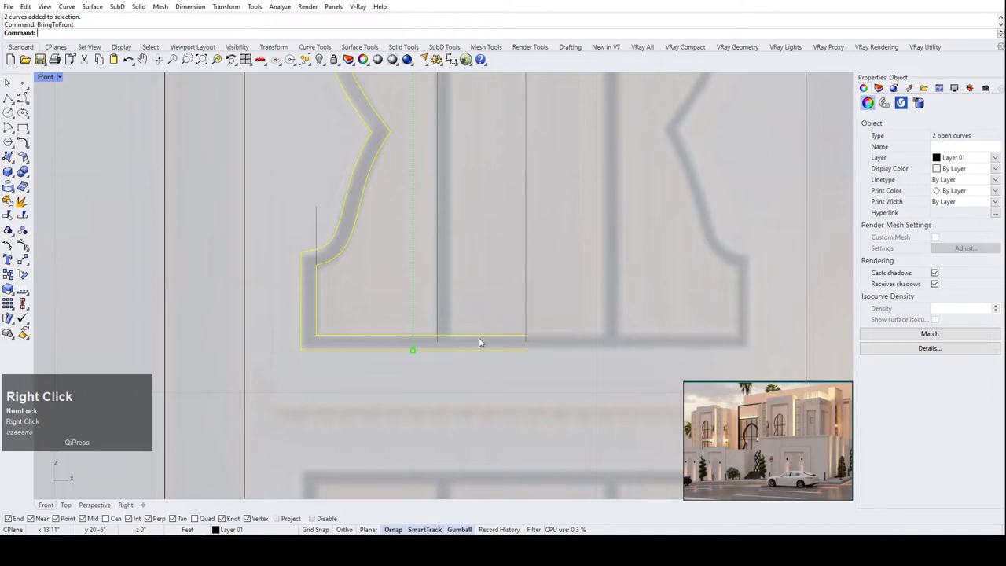
scroll("down", 3)
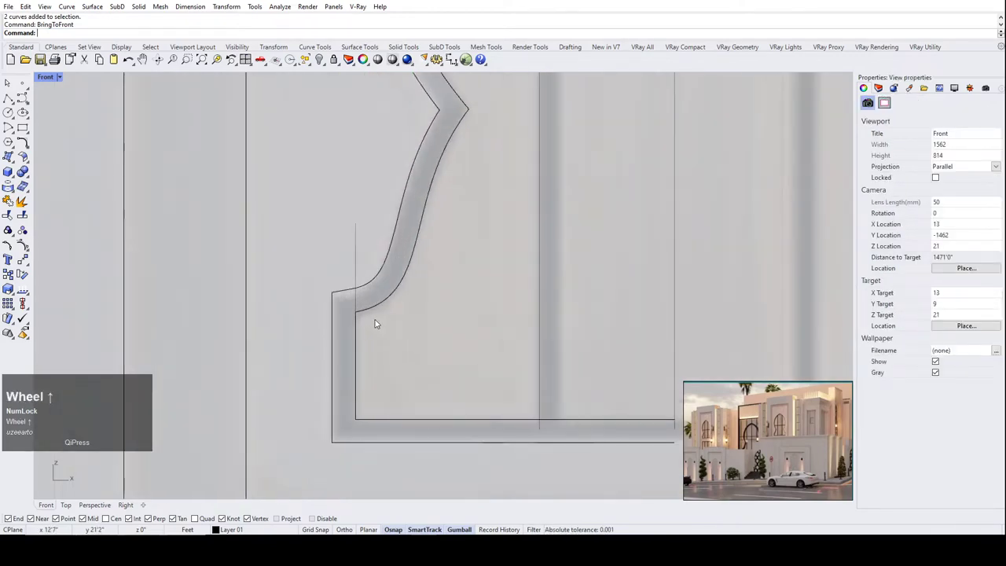
left_click(360, 305)
Check the apex junction up close, then window-select both half outline curves.
scroll("down", 3)
scroll("up", 3)
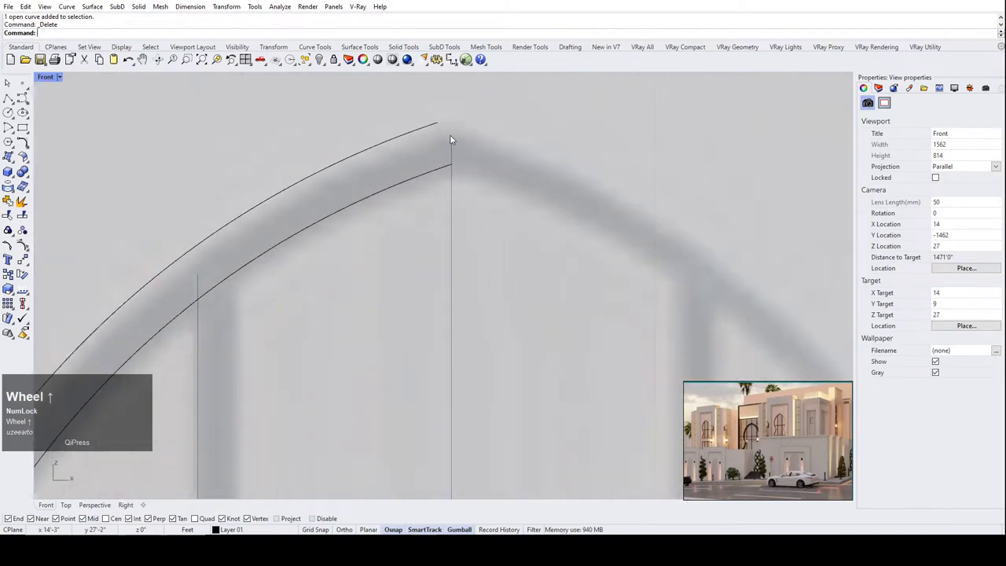
scroll("down", 3)
scroll("up", 3)
scroll("down", 3)
scroll("up", 3)
scroll("down", 3)
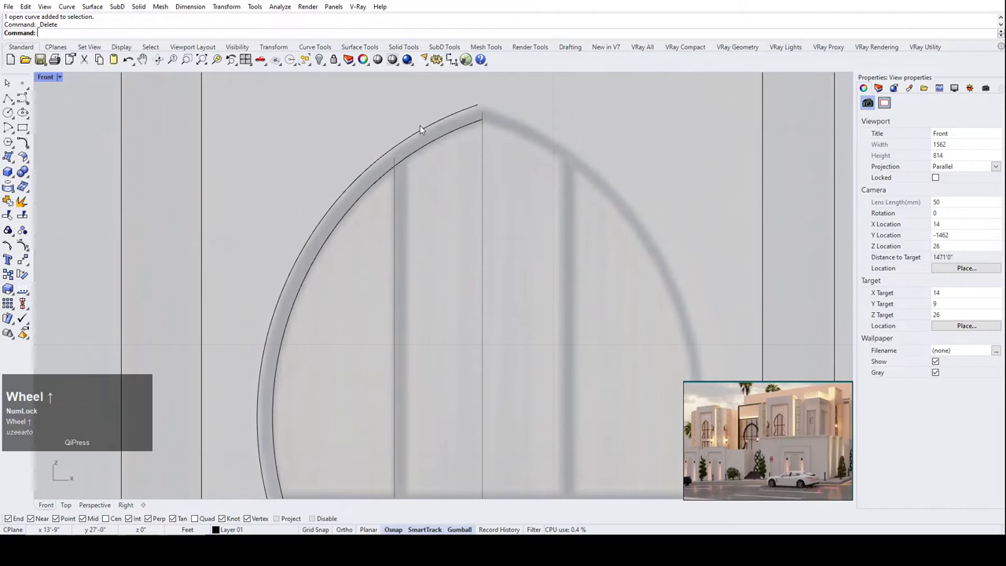
scroll("up", 3)
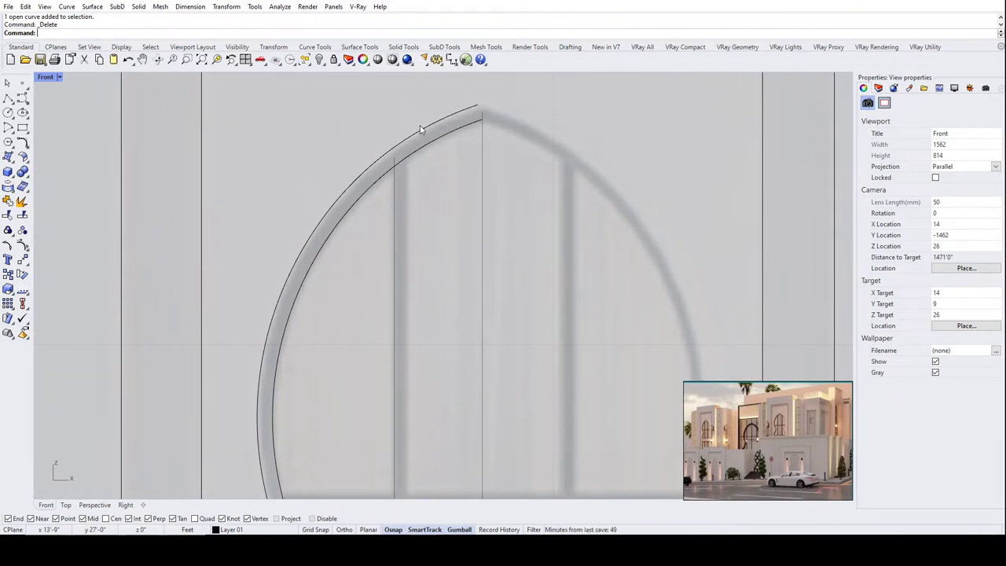
scroll("up", 3)
scroll("down", 3)
scroll("up", 3)
scroll("down", 3)
left_click_drag(461, 155, 431, 115)
scroll("down", 3)
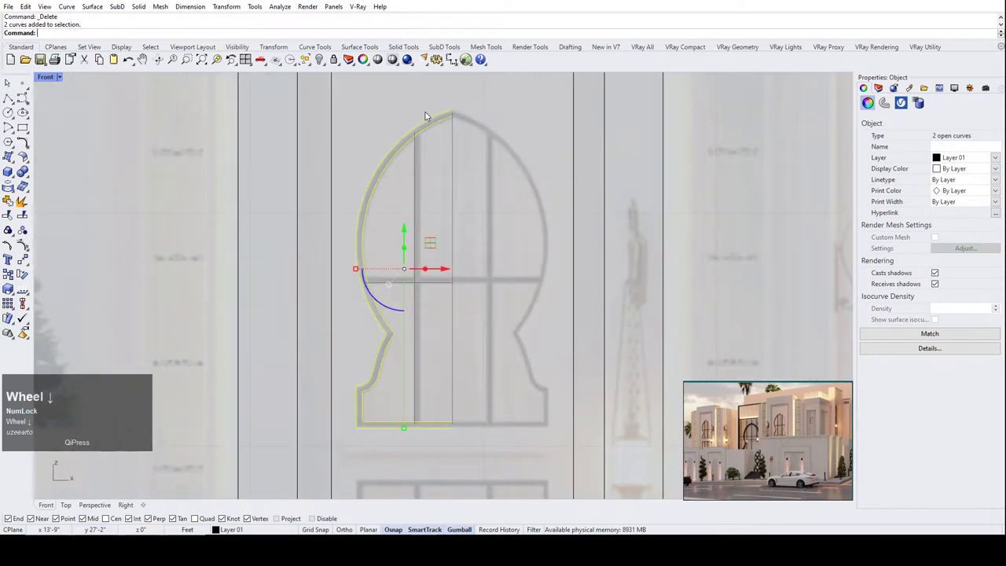
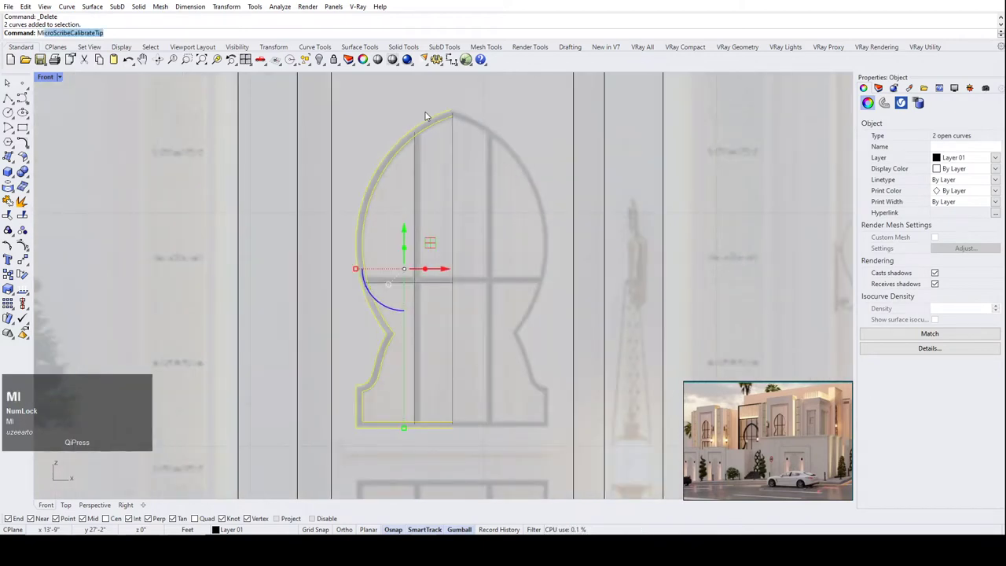
Mirror the two half curves across the vertical centre line to complete the keyhole frame.
left_click(61, 89)
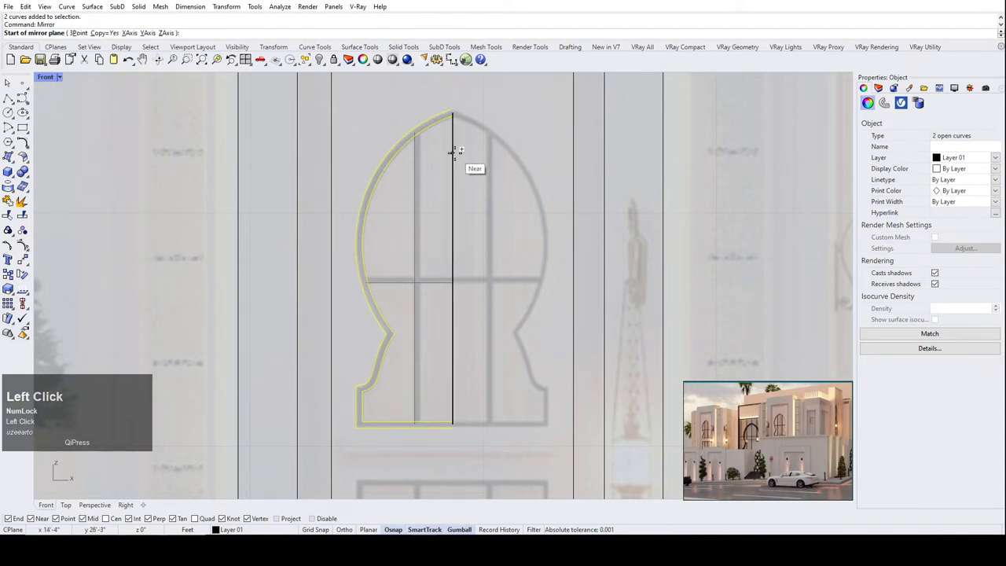
left_click(470, 172)
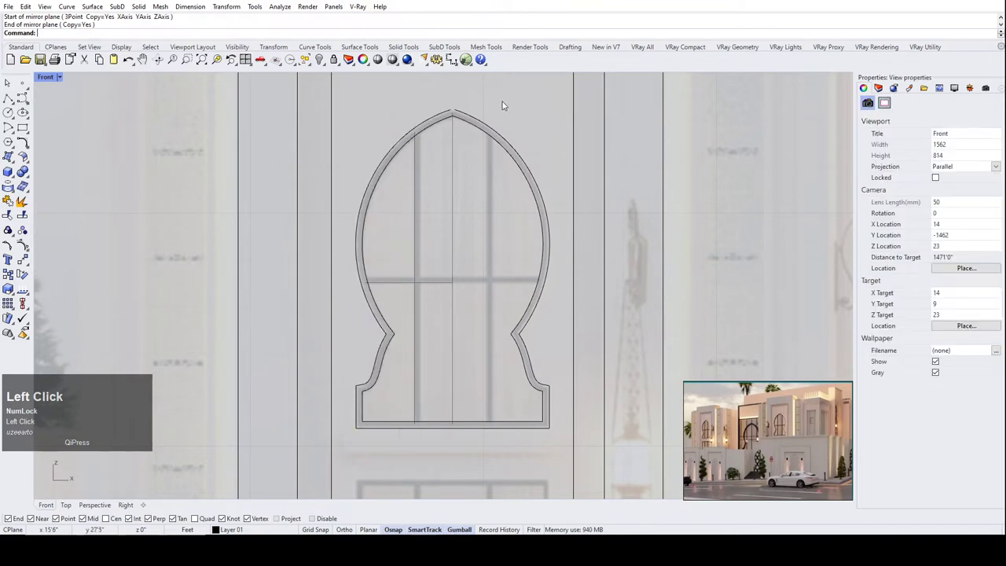
scroll("up", 3)
scroll("down", 3)
left_click(448, 273)
scroll("down", 3)
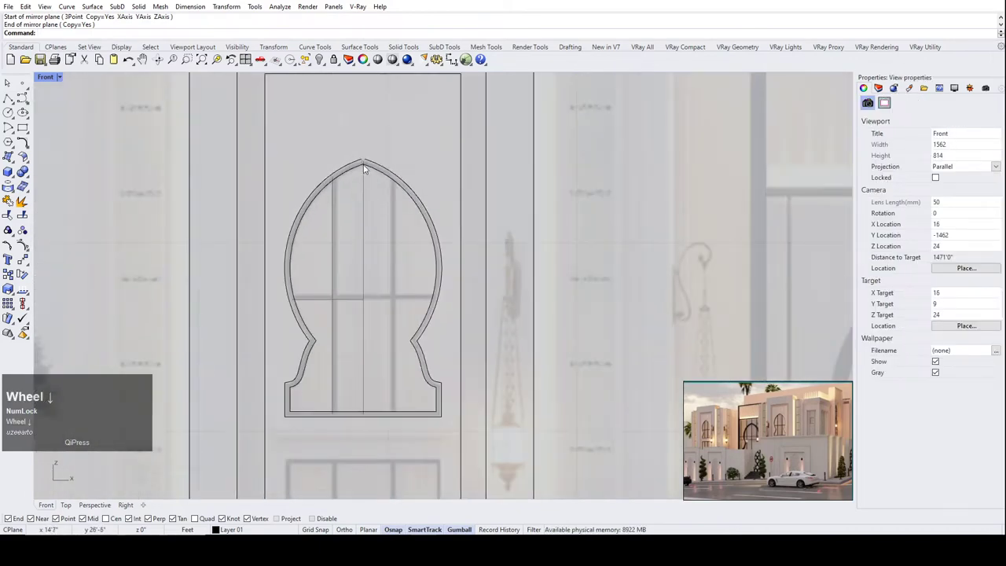
scroll("up", 3)
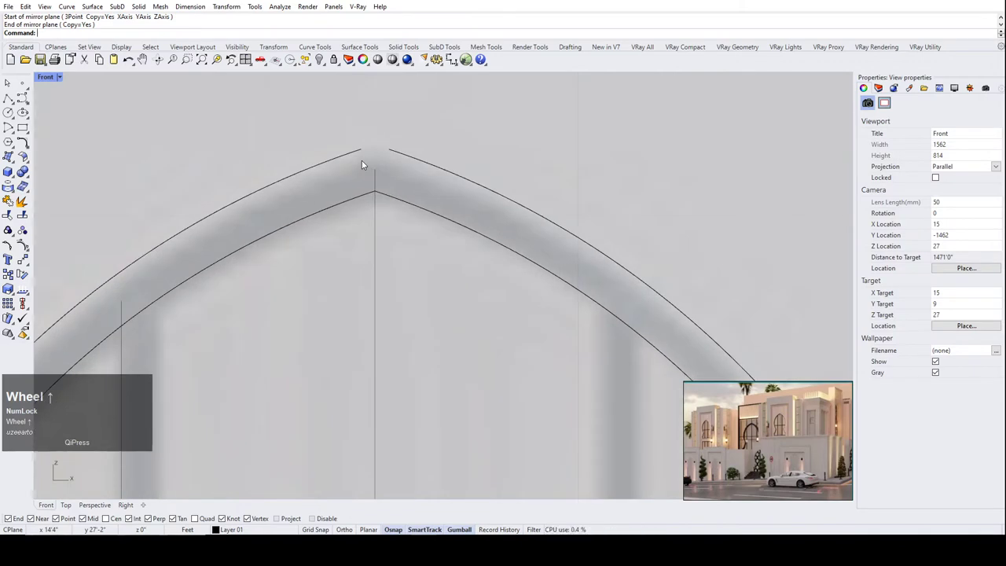
key("b")
type("bl")
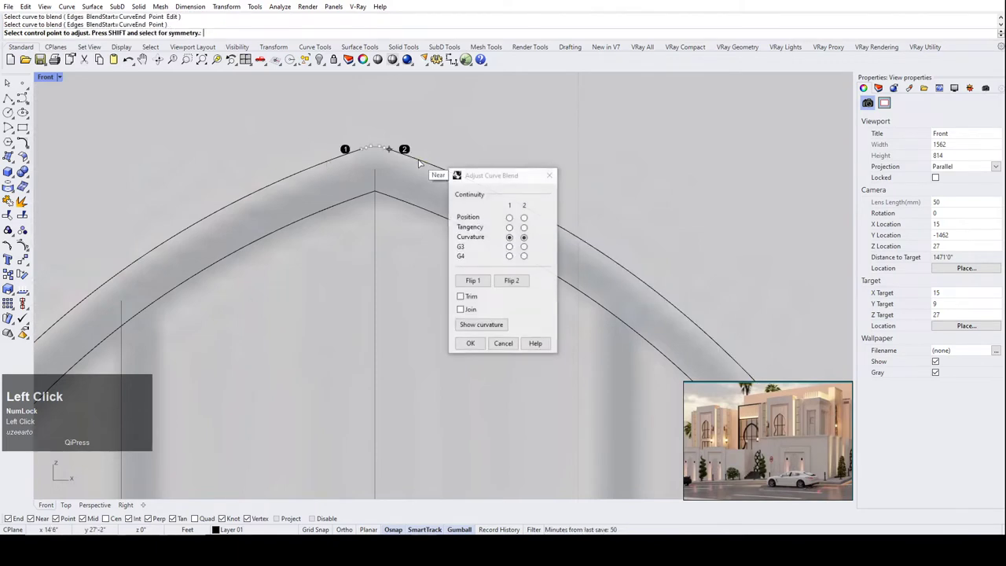
scroll("up", 3)
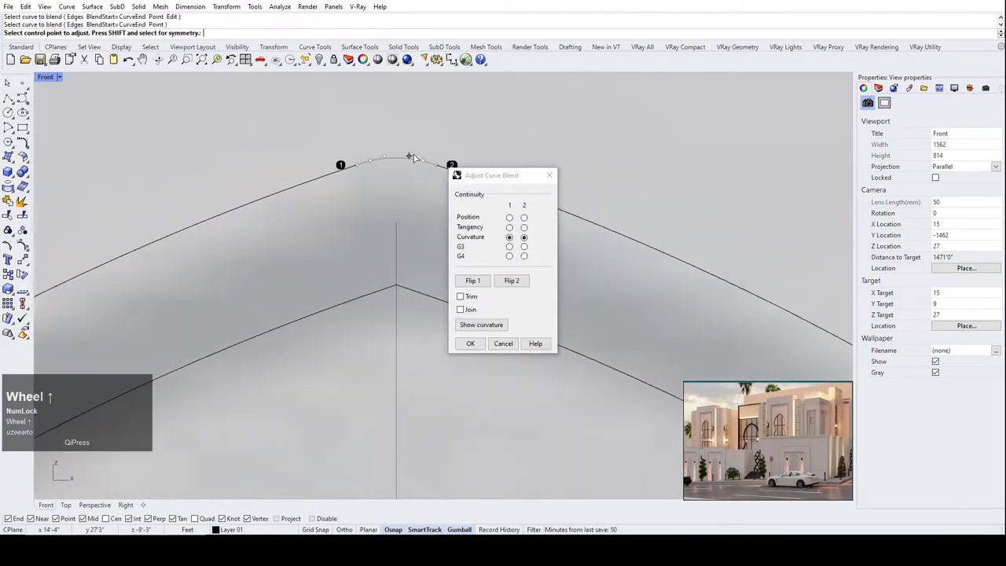
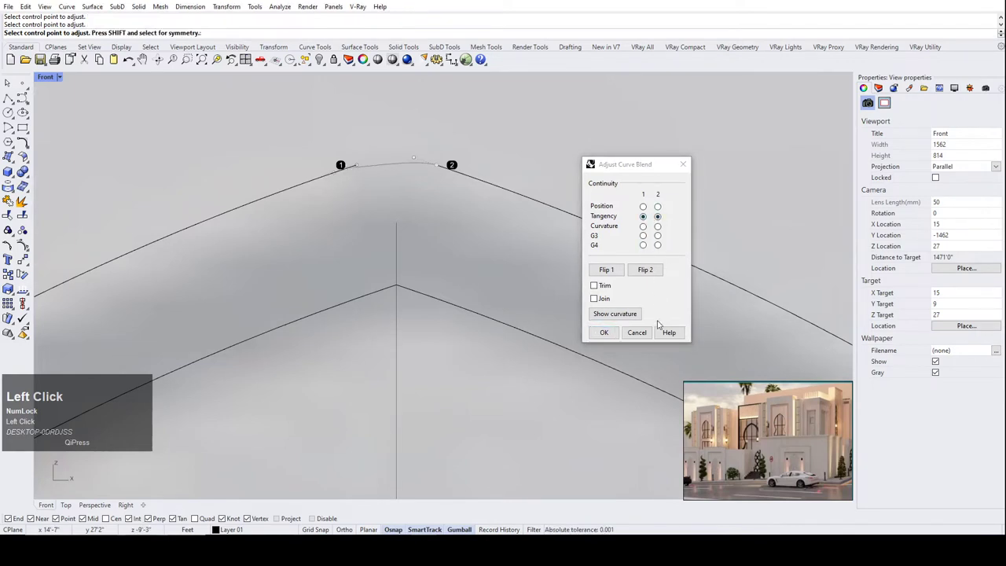
scroll("up", 3)
scroll("down", 3)
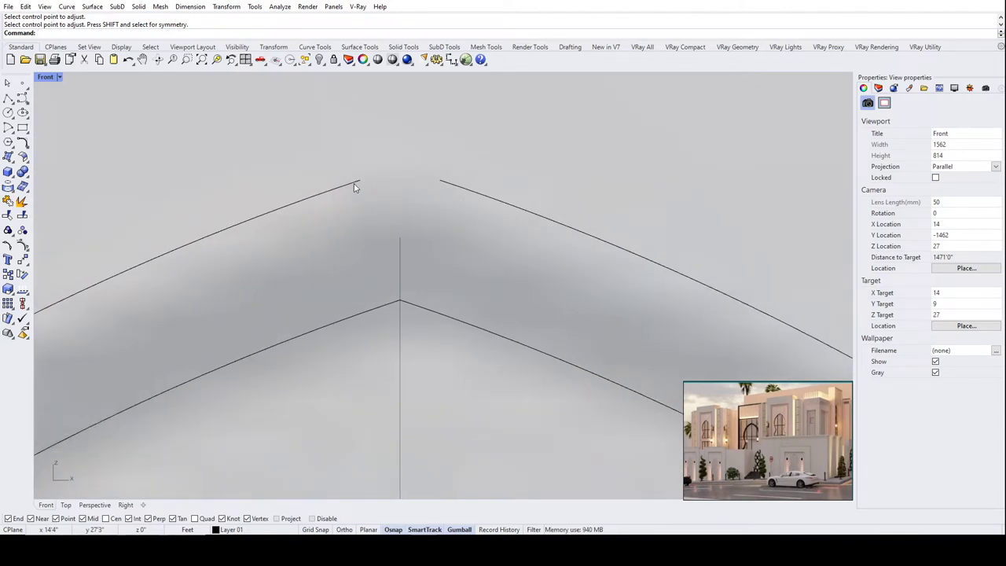
Start Extend on the outer arch curves with the dynamic (free) extension option.
type("ex")
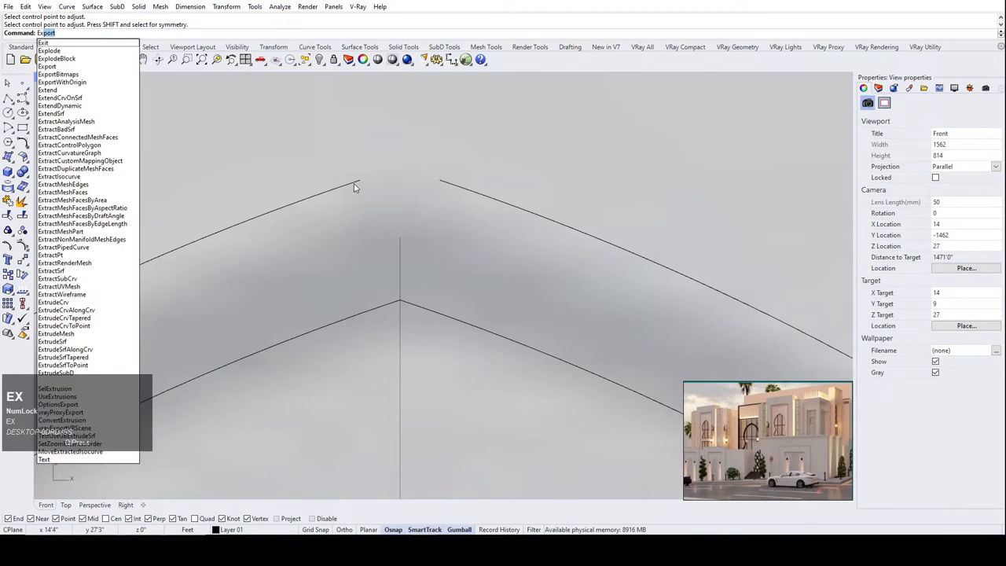
type("r")
left_click(53, 225)
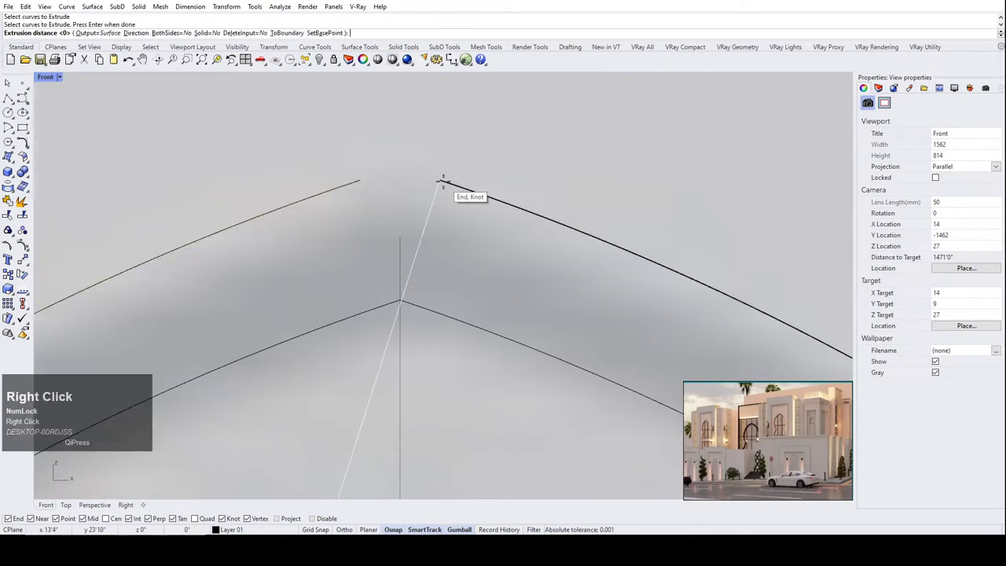
scroll("down", 3)
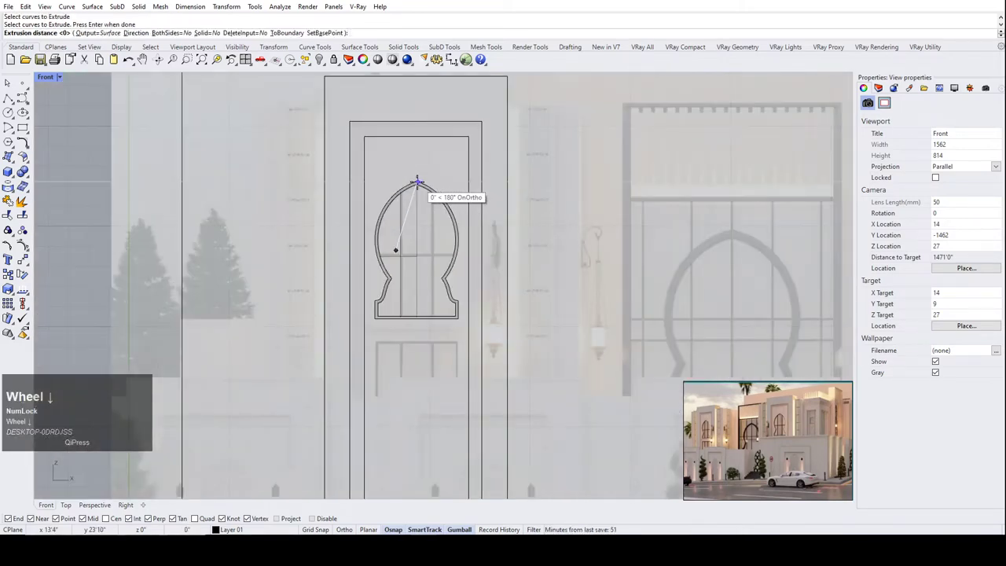
scroll("up", 3)
scroll("down", 3)
scroll("up", 3)
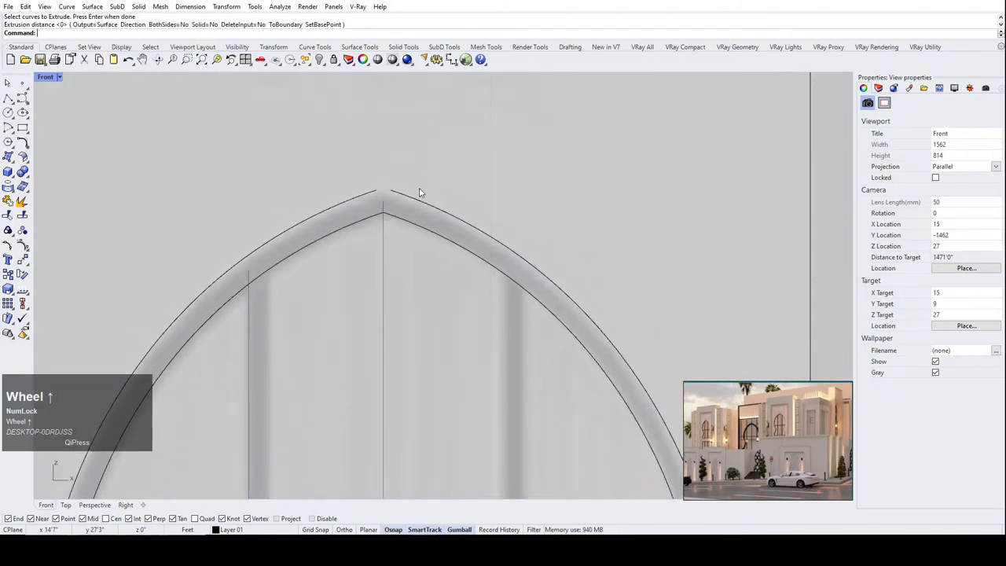
type("exten")
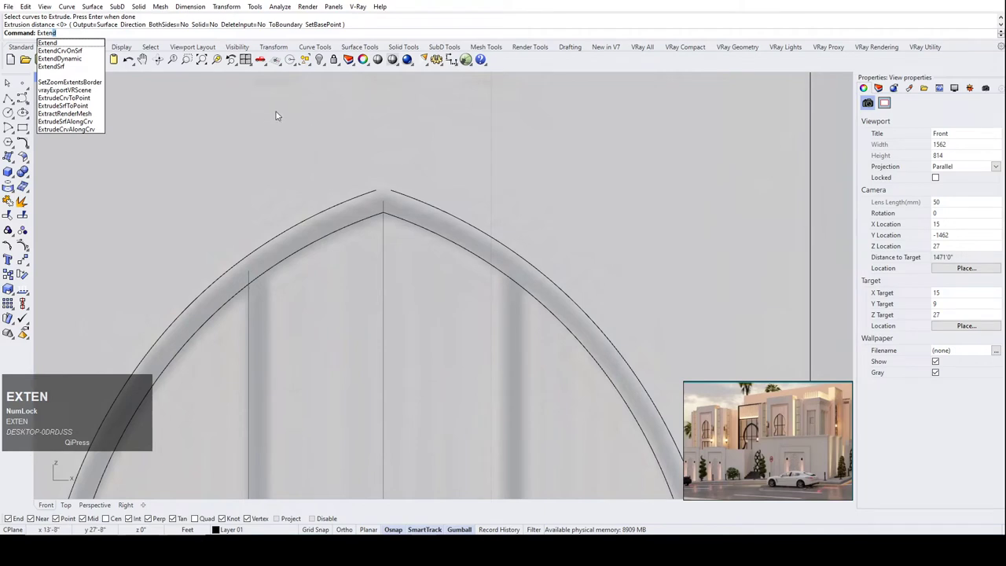
type("EXTEN")
left_click(60, 48)
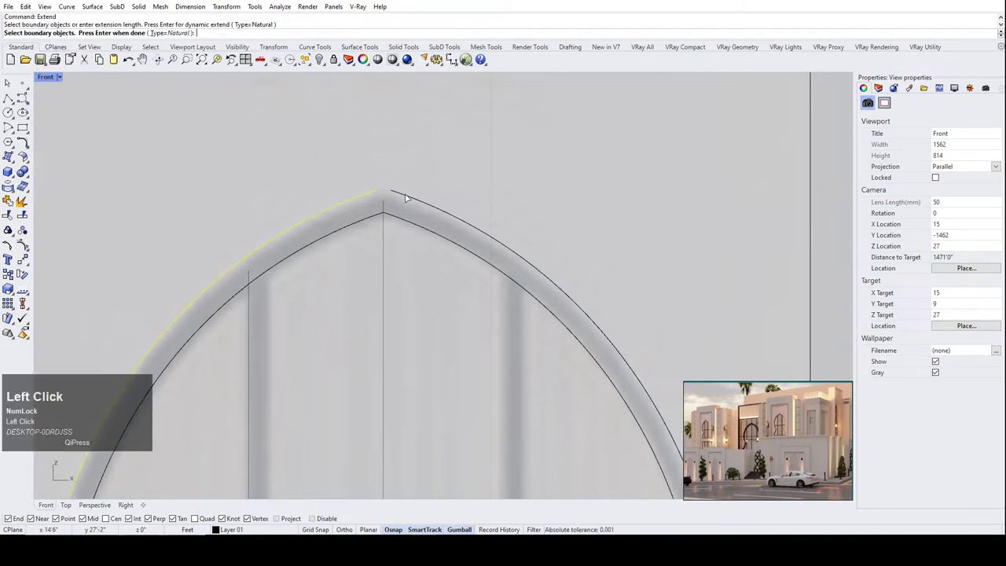
right_click(404, 194)
Extend the left outer arch curve past the apex so it overshoots.
left_click(405, 195)
scroll("up", 3)
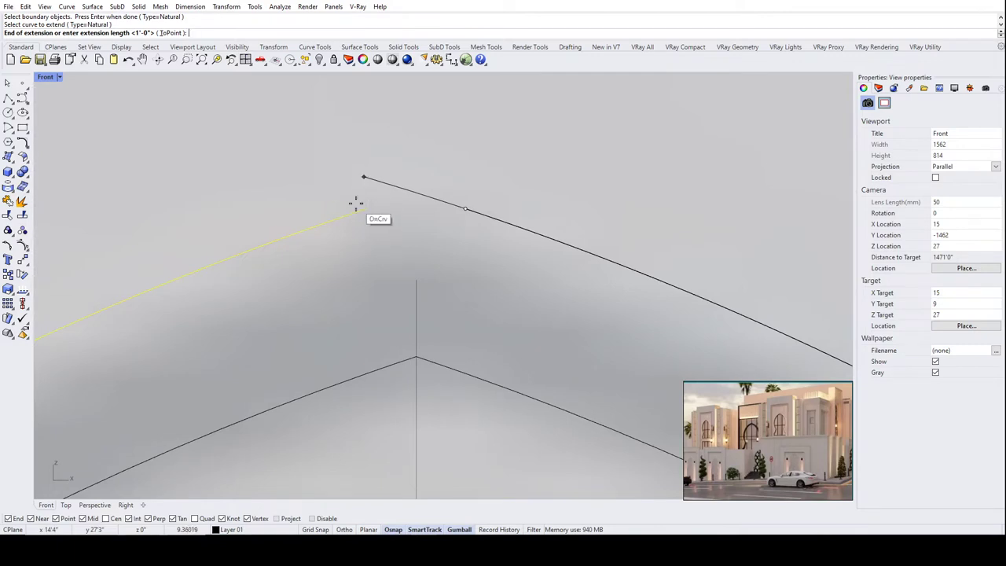
left_click(374, 212)
right_click(448, 186)
left_click(374, 211)
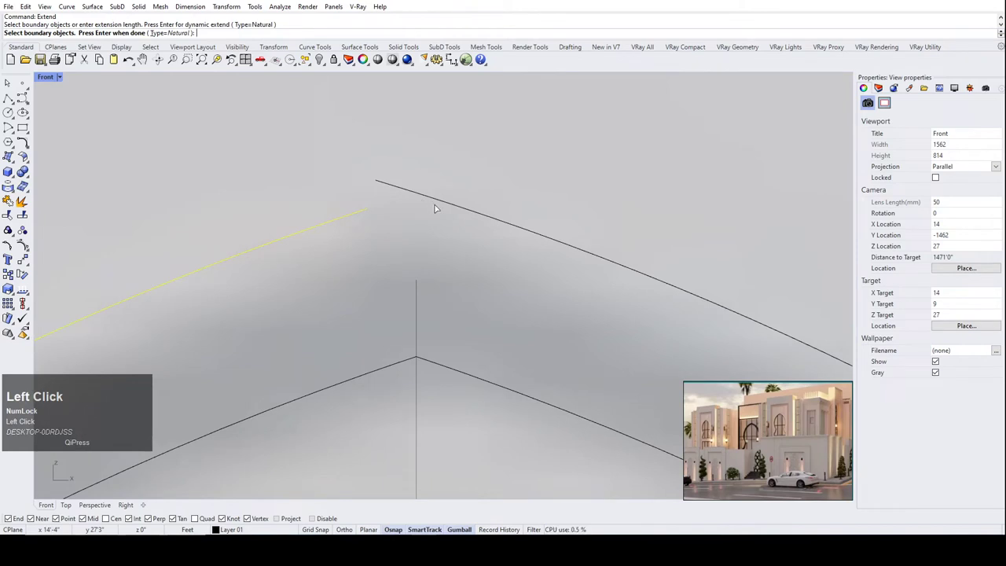
left_click(362, 211)
right_click(408, 214)
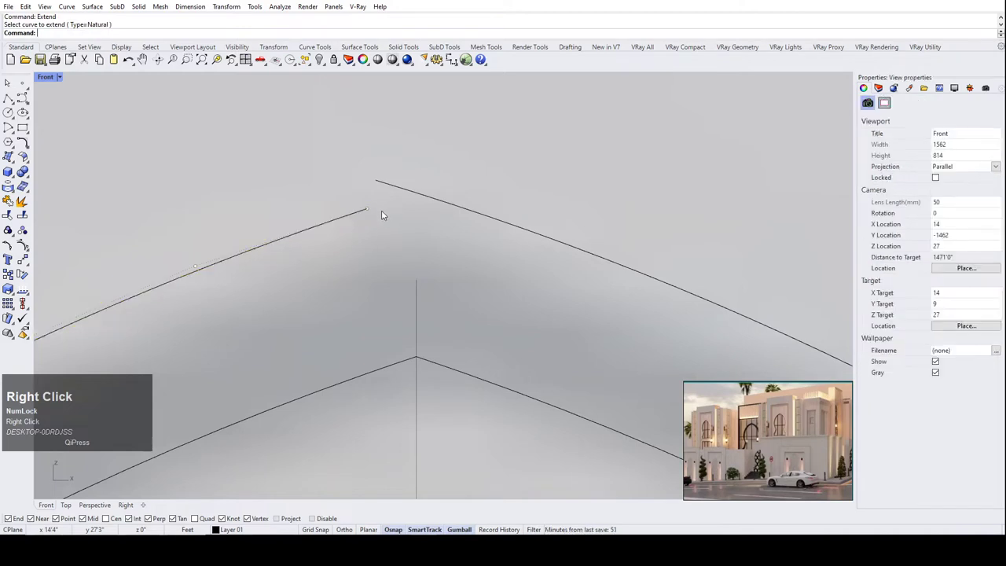
Extend the right outer arch curve past the apex and window-select the crossing ends.
right_click(432, 205)
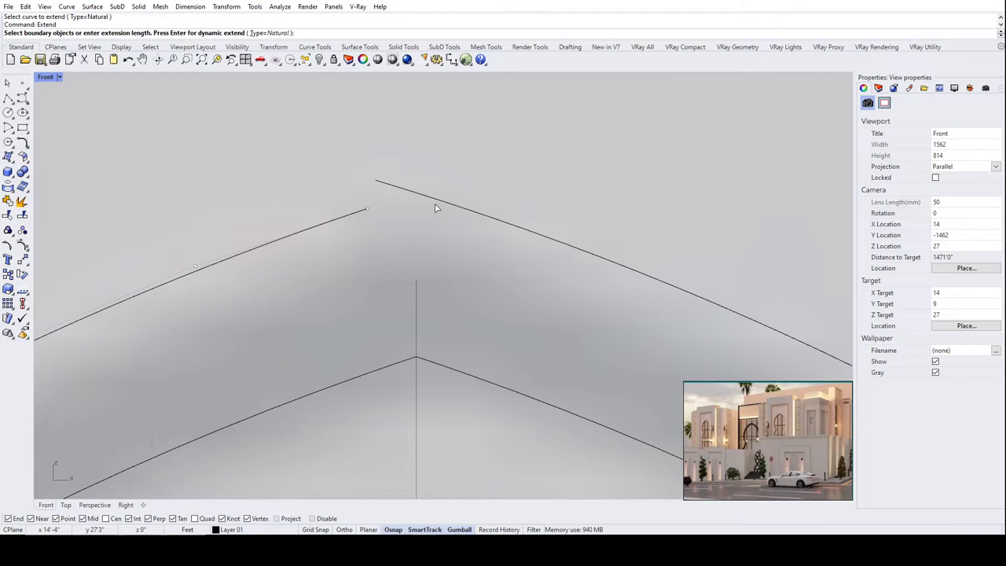
left_click(443, 200)
right_click(457, 226)
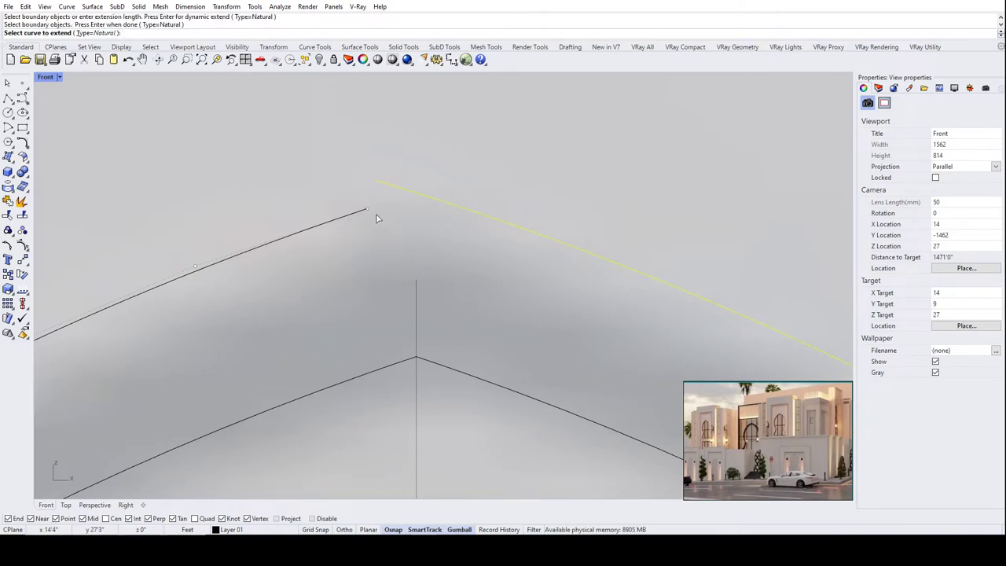
left_click(369, 212)
scroll("up", 3)
right_click(439, 166)
scroll("up", 3)
left_click_drag(430, 205, 356, 139)
Run Trim with both outer arch curves chosen as cutting objects.
type("tr")
key("space")
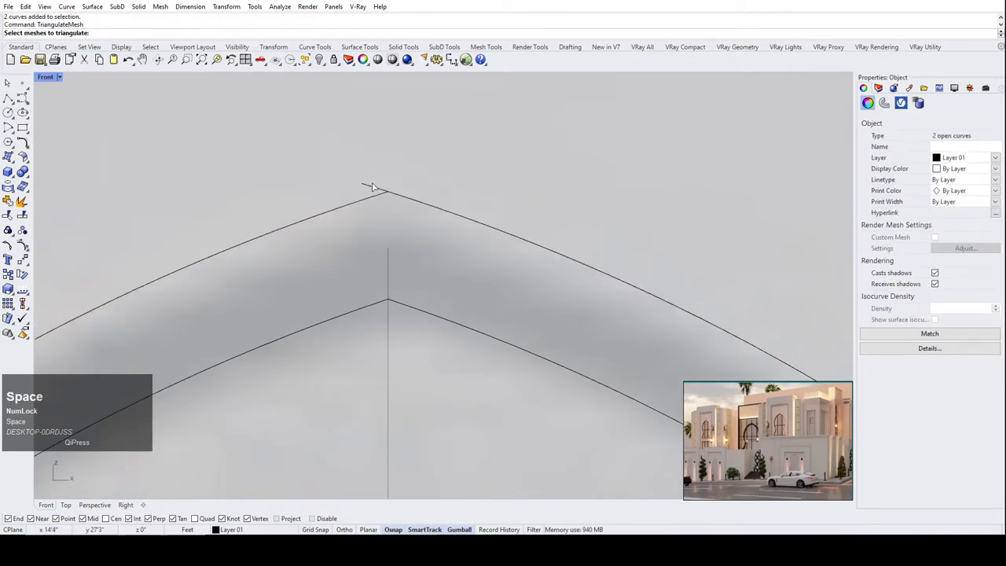
left_click(379, 187)
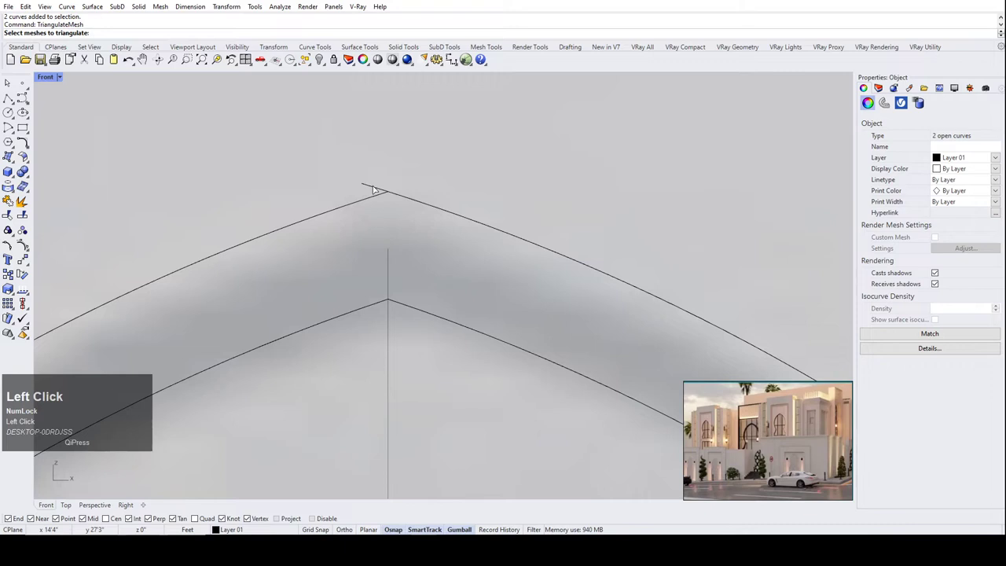
type("tr")
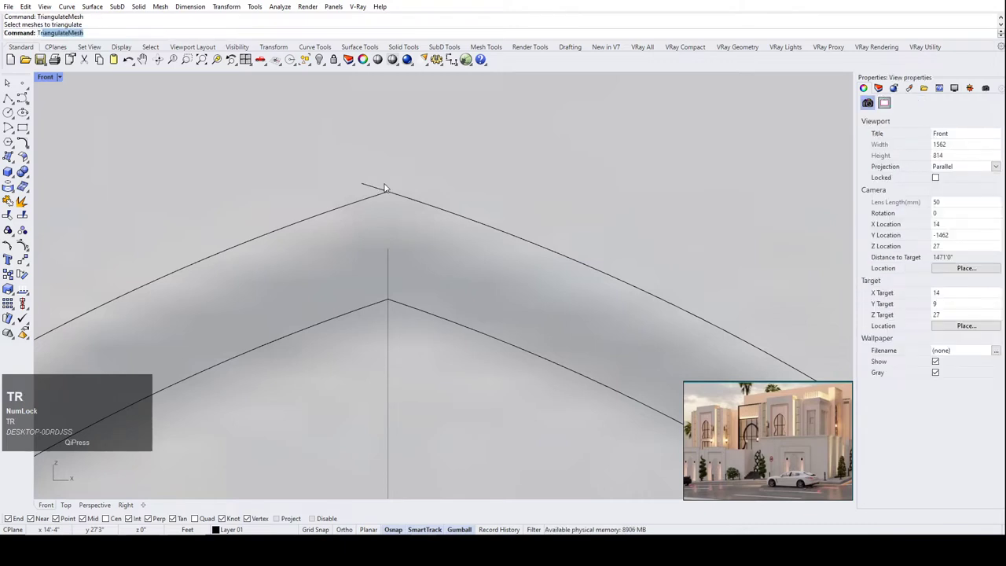
type("im")
right_click(405, 182)
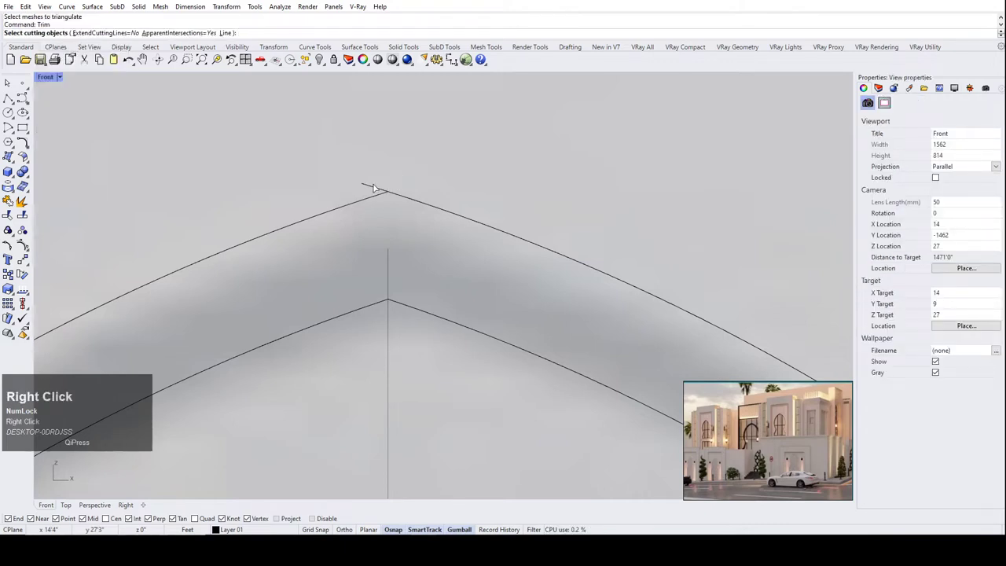
left_click(377, 189)
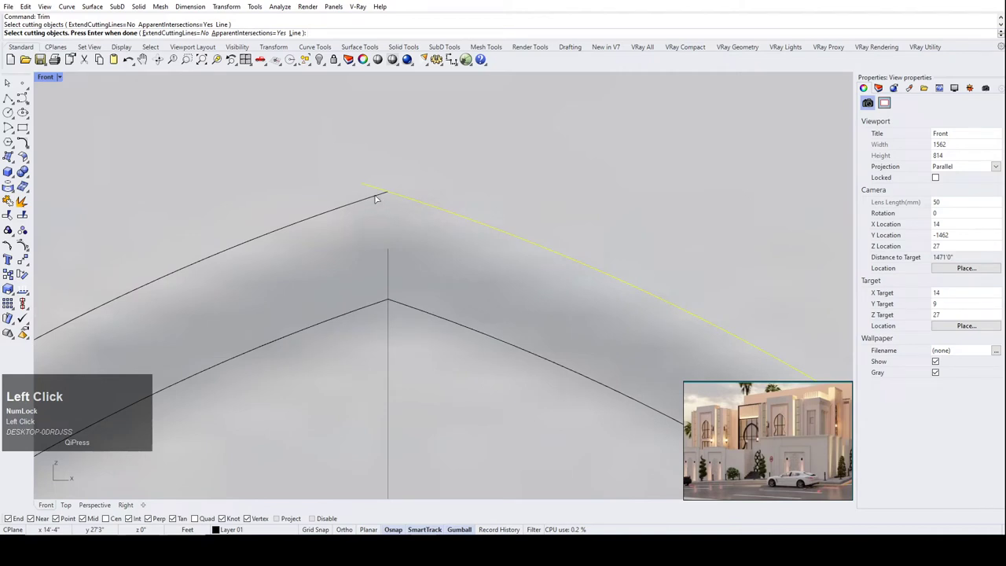
left_click(411, 212)
type("tr")
key("space")
Trim off both overshooting tips into a clean apex and start a polyline at the inner arch tip.
left_click(387, 190)
type("trim")
key("Return")
left_click(368, 185)
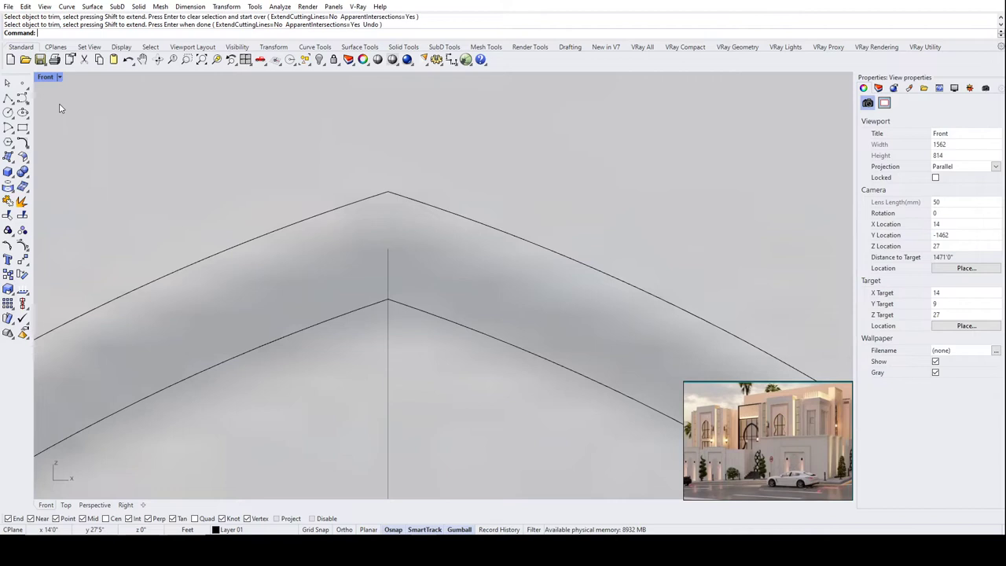
left_click(368, 58)
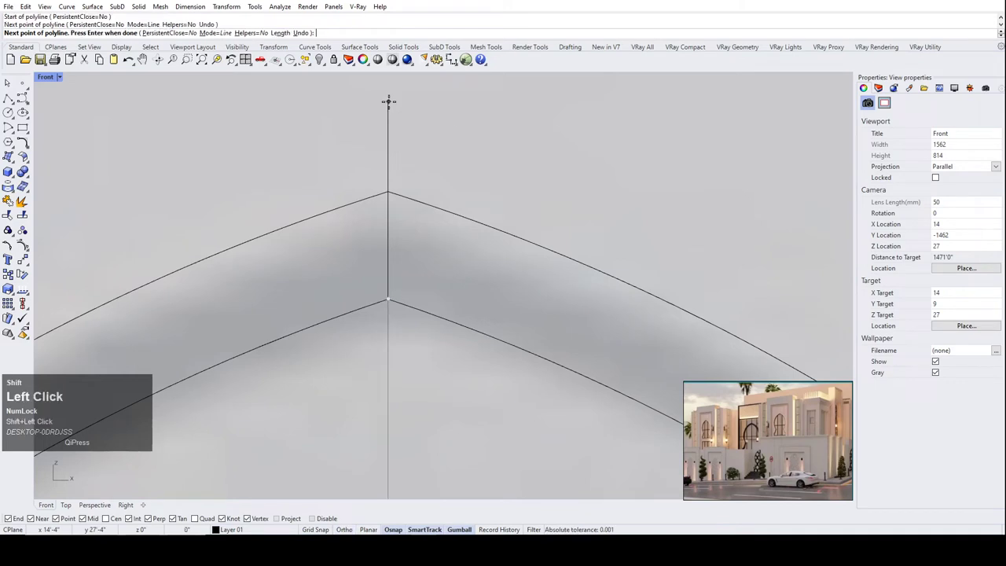
Finish the apex line, select the four arch curves and join them into two closed outlines.
right_click(368, 59)
scroll("up", 3)
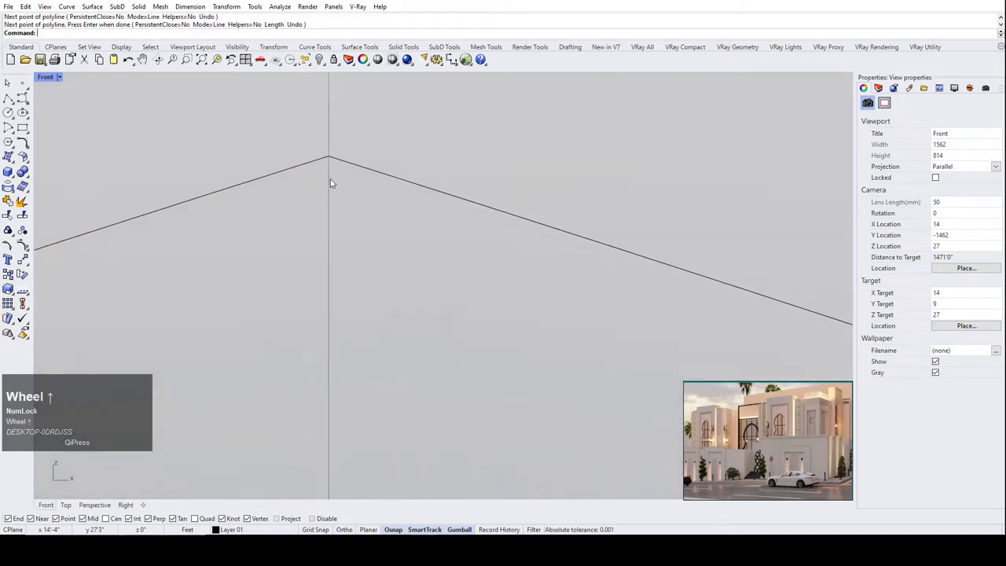
left_click(342, 138)
scroll("up", 3)
left_click(320, 136)
scroll("down", 3)
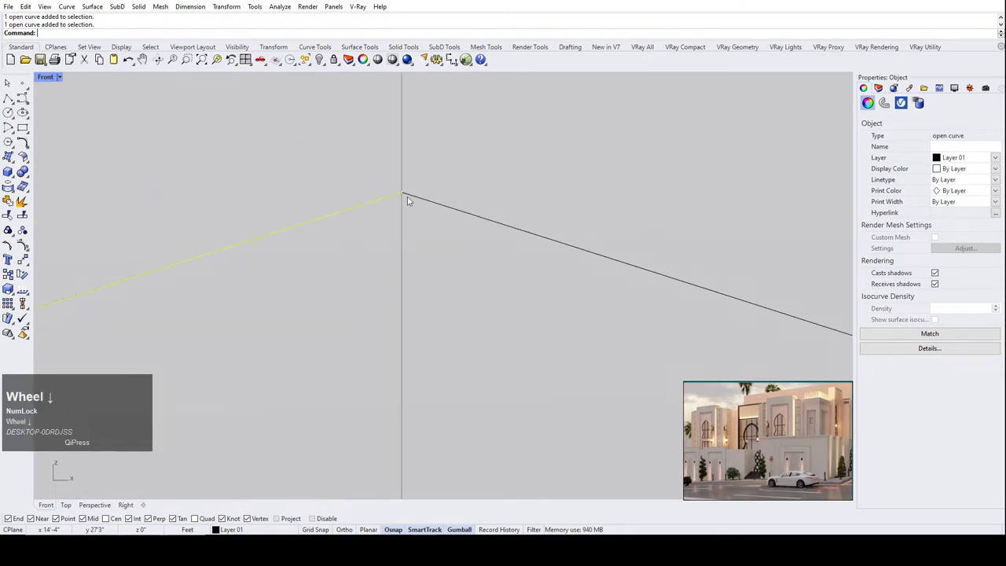
left_click(444, 247)
scroll("down", 3)
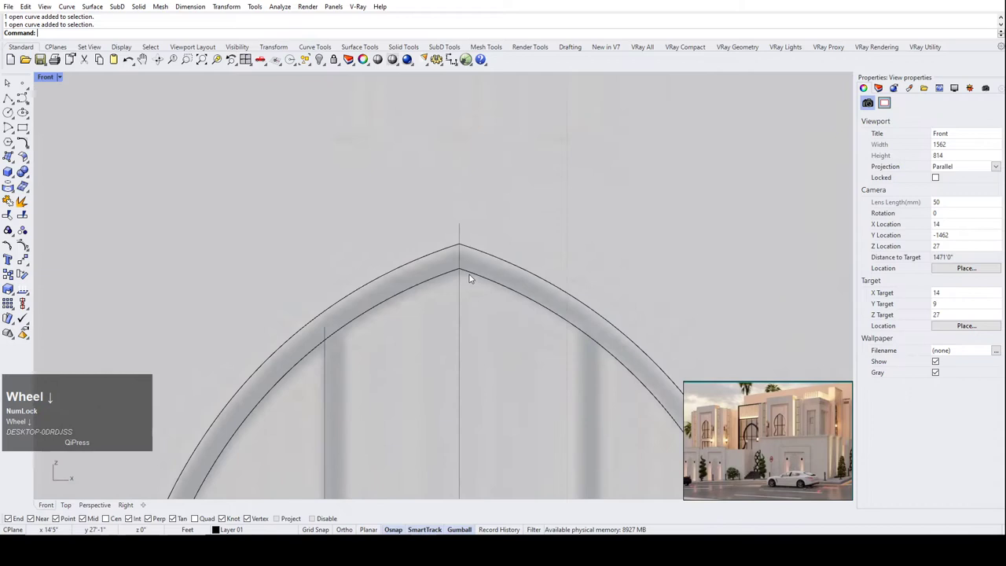
left_click_drag(475, 309, 492, 355)
left_click(468, 238)
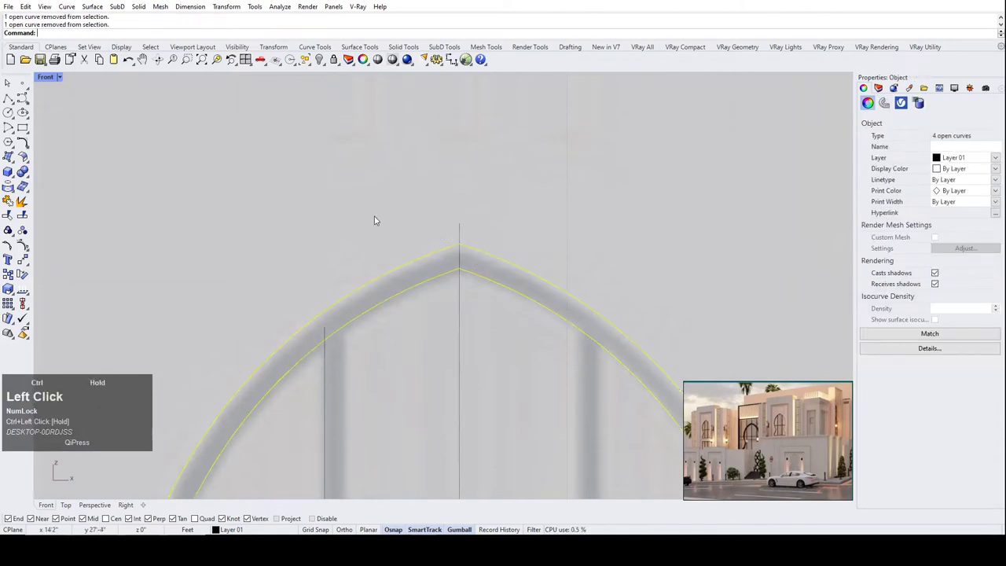
scroll("down", 3)
left_click(15, 202)
scroll("down", 3)
scroll("up", 3)
left_click(397, 401)
Select the leftover vertical centre divider line for deletion.
scroll("down", 3)
scroll("up", 3)
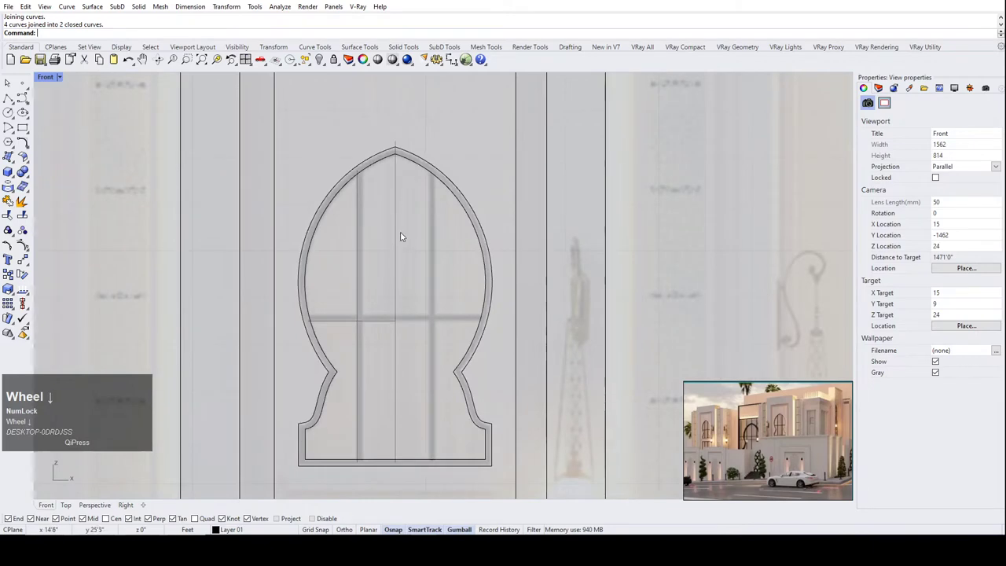
left_click(399, 230)
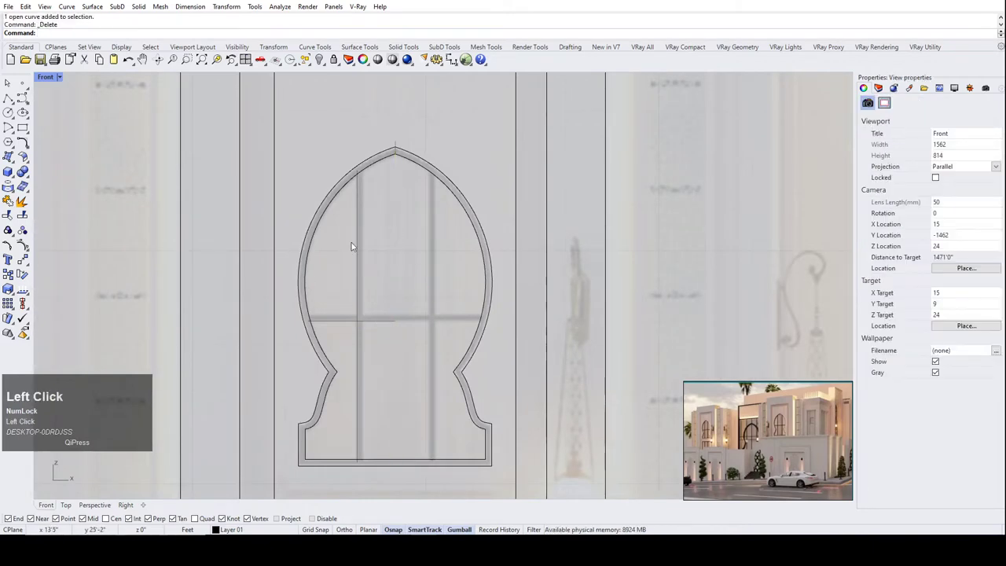
scroll("up", 3)
scroll("up", 3)
left_click(391, 236)
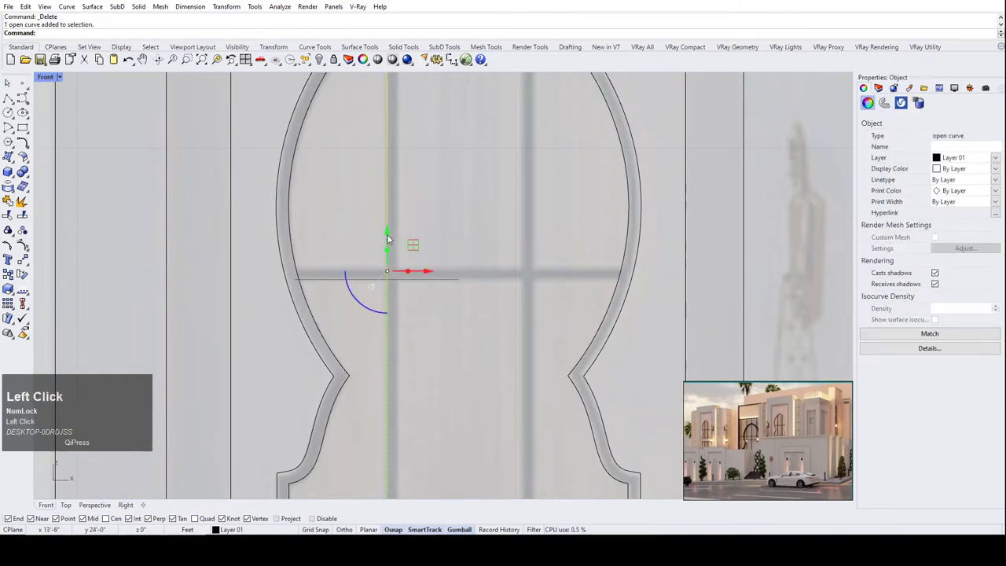
Offset the vertical and horizontal divider lines on both sides to make double-lined bars.
type("off")
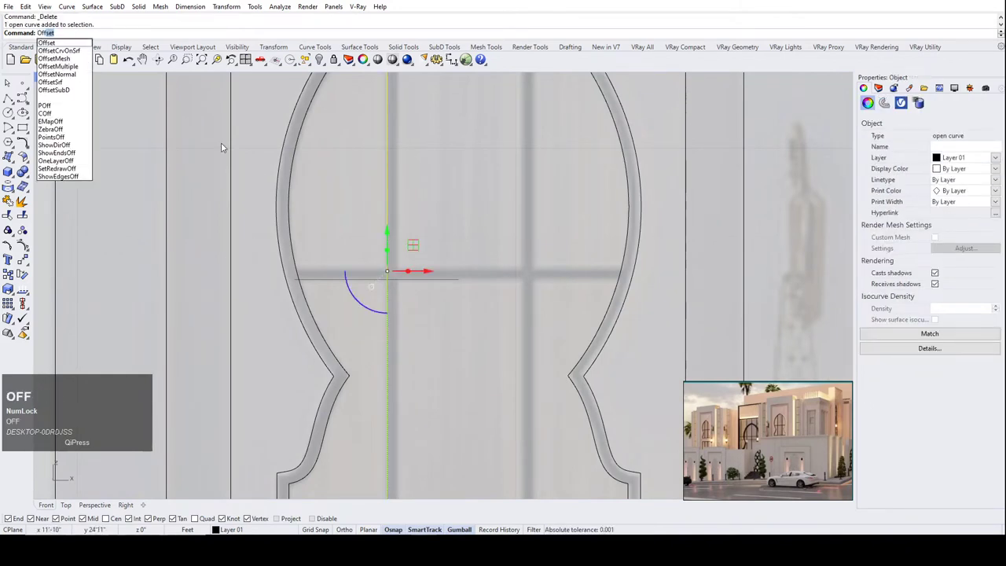
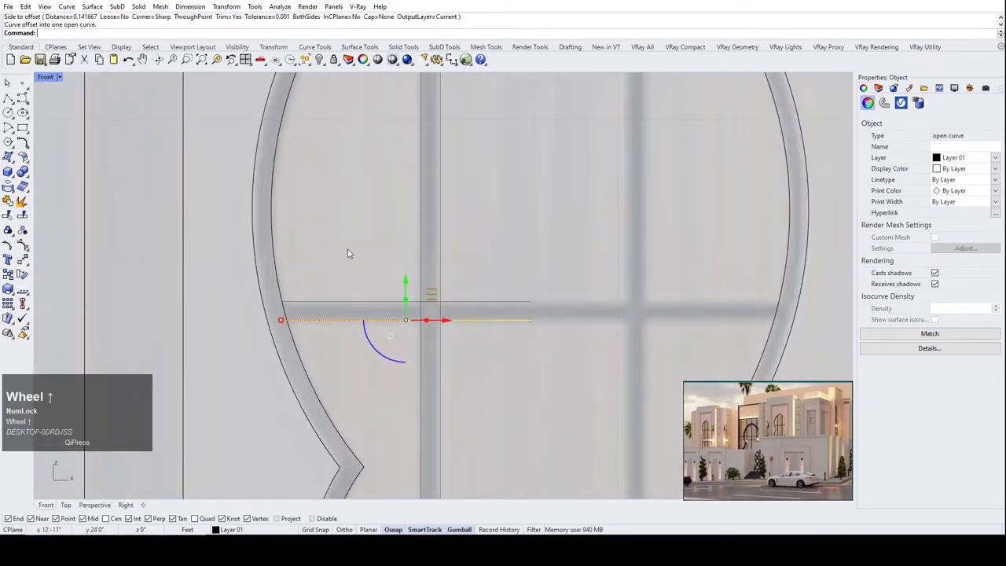
left_click(354, 251)
scroll("down", 3)
left_click_drag(387, 323, 375, 243)
scroll("down", 3)
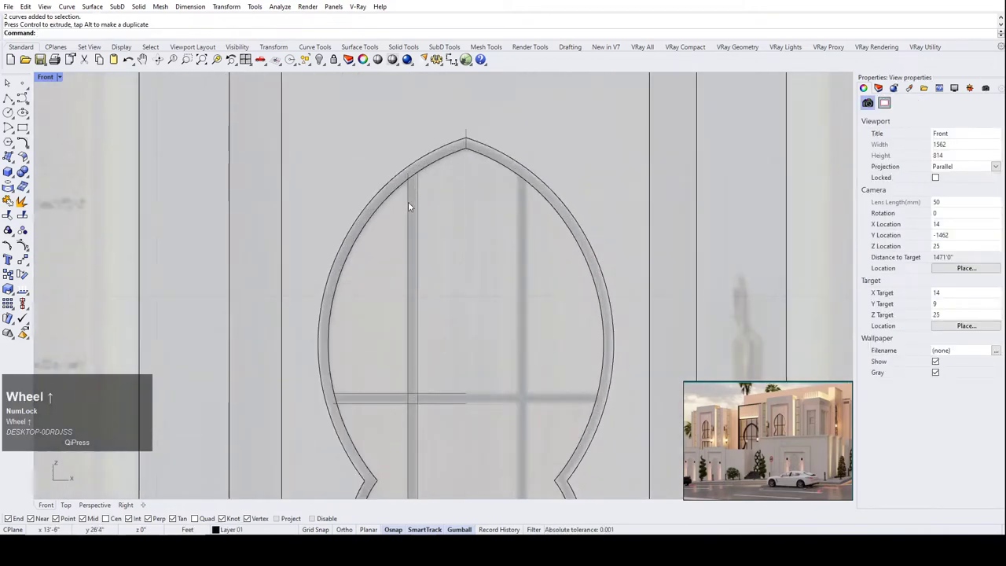
scroll("down", 3)
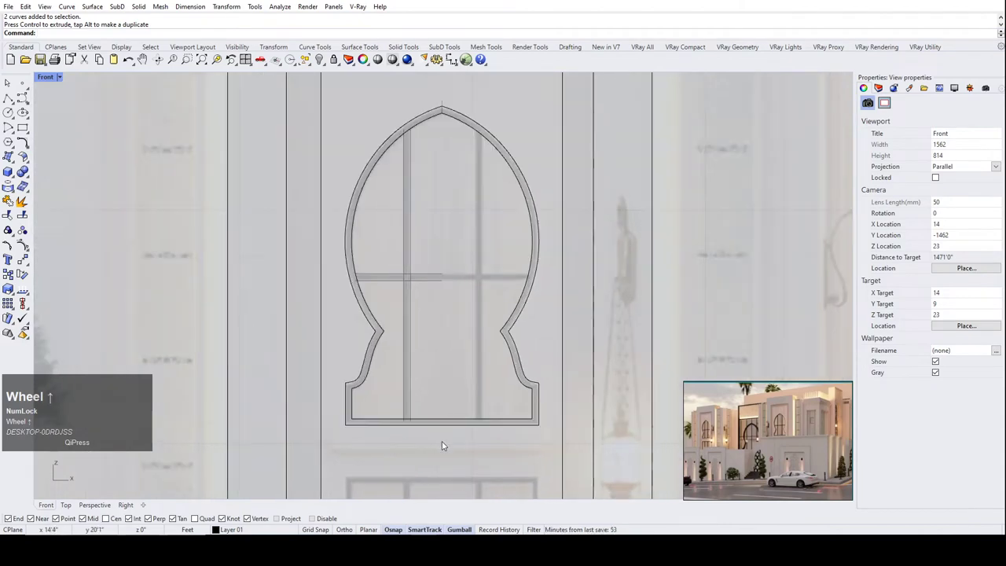
left_click_drag(443, 434, 448, 97)
scroll("up", 3)
Drag the divider lines' end points up onto the arch outline.
left_click(337, 154)
scroll("up", 3)
left_click(338, 264)
scroll("down", 3)
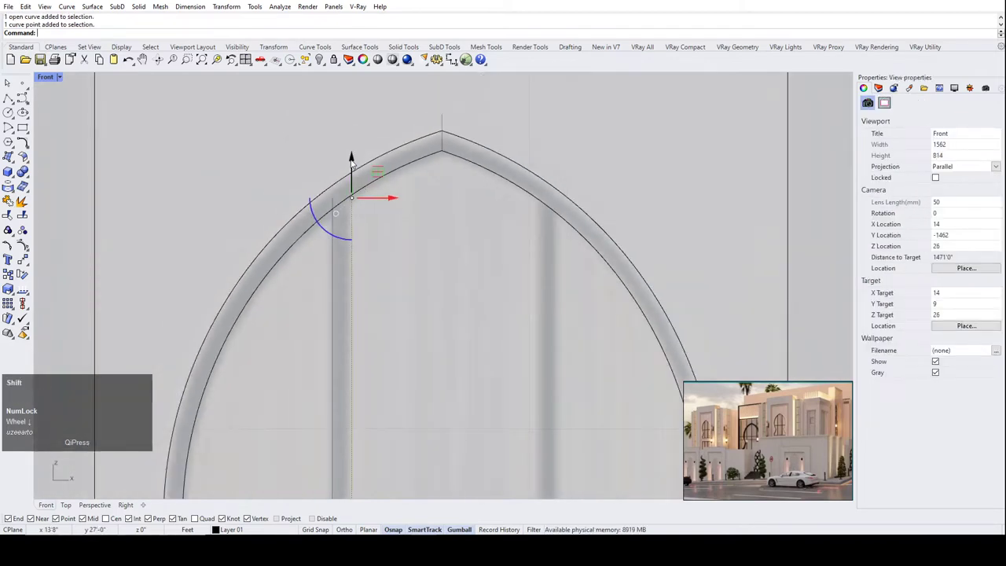
left_click_drag(357, 162, 393, 118)
scroll("down", 3)
left_click_drag(386, 288, 368, 130)
scroll("up", 3)
Start Trim and add the divider lines to the cutting selection.
type("tr")
key("space")
left_click(402, 133)
scroll("down", 3)
type("tr")
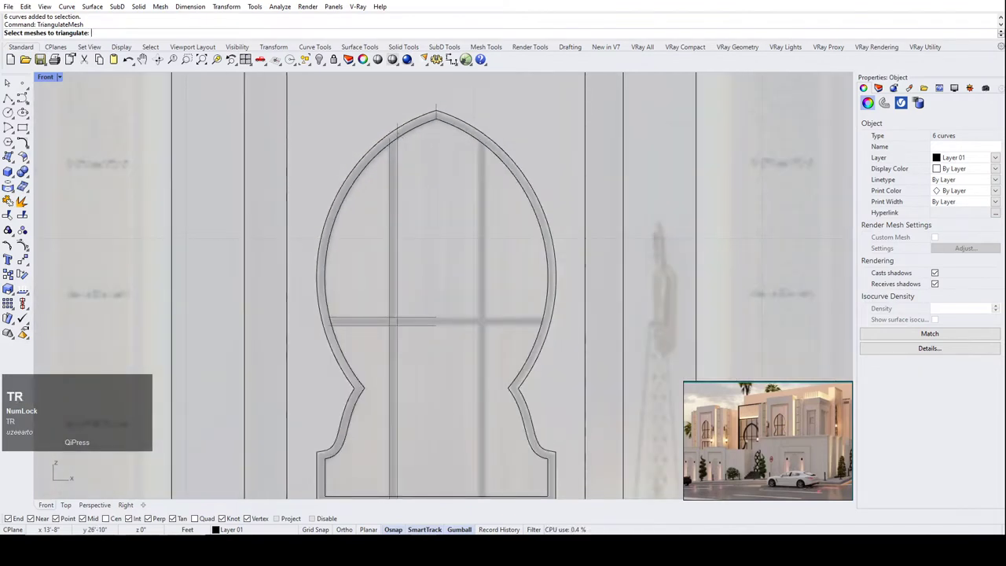
Trim with the arch and divider curves, cutting bar ends poking past the arch.
scroll("down", 3)
left_click_drag(454, 345, 353, 116)
type("trim")
key("Return")
scroll("up", 3)
left_click(416, 152)
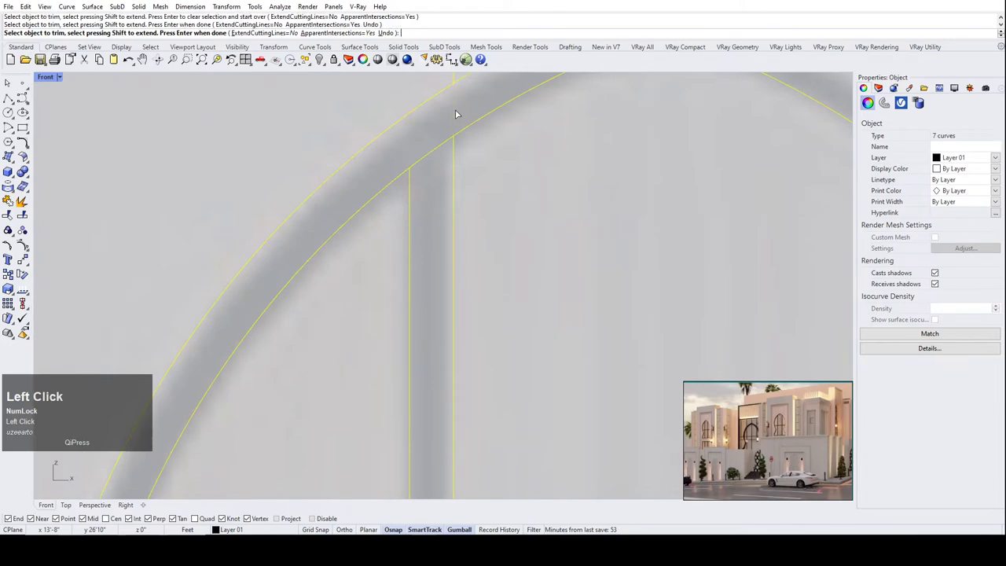
scroll("down", 3)
scroll("up", 3)
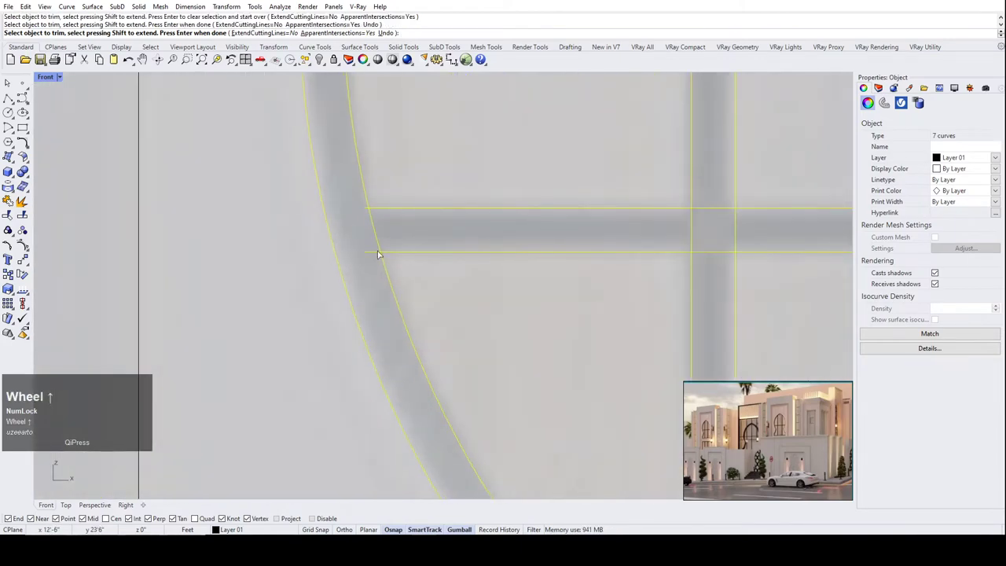
left_click(373, 253)
scroll("up", 3)
left_click(374, 211)
Trim away the overlapping segments where the pane bars cross and the last bar end at the arch.
scroll("down", 3)
scroll("up", 3)
left_click(460, 224)
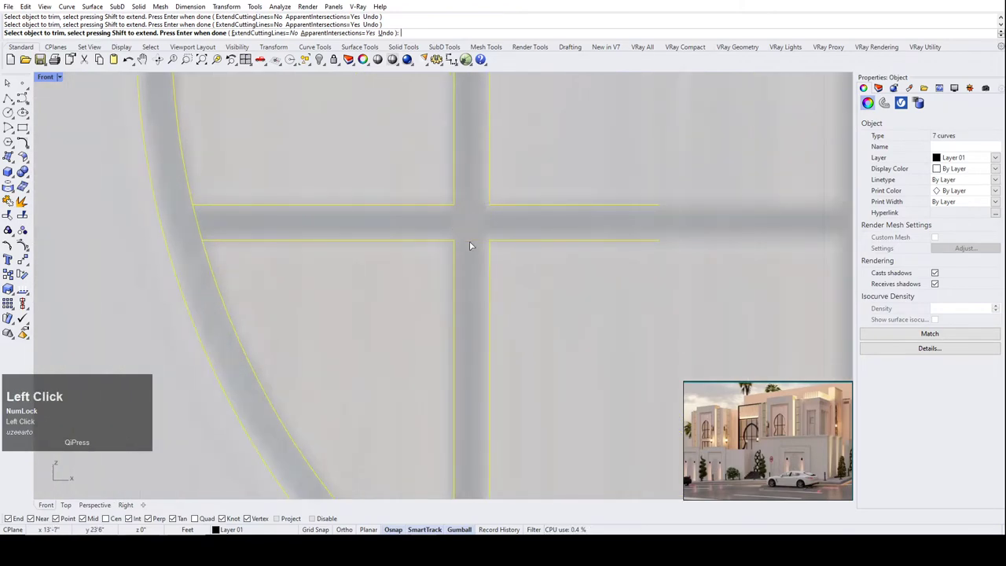
scroll("down", 3)
scroll("up", 3)
left_click(485, 440)
scroll("down", 3)
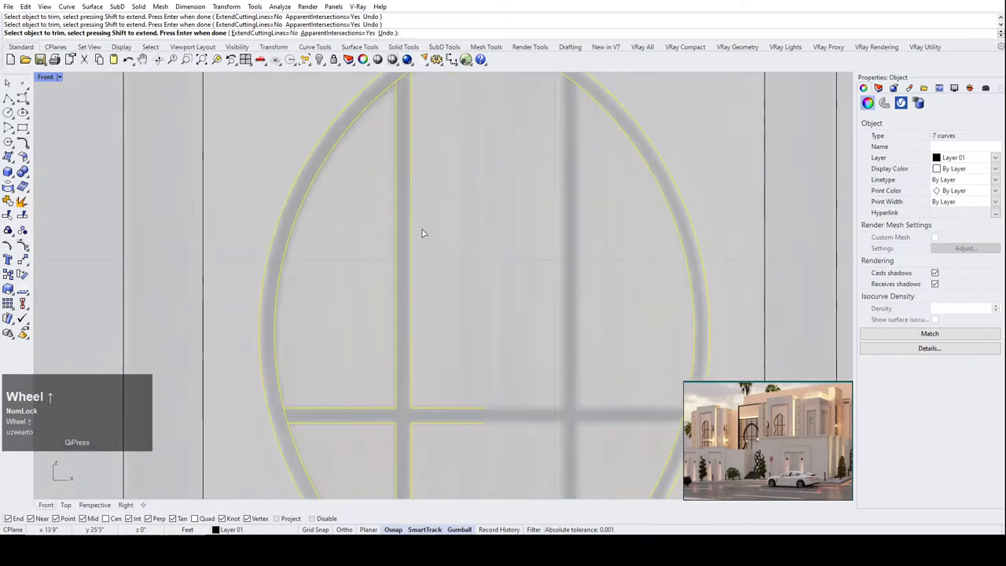
scroll("down", 3)
scroll("up", 3)
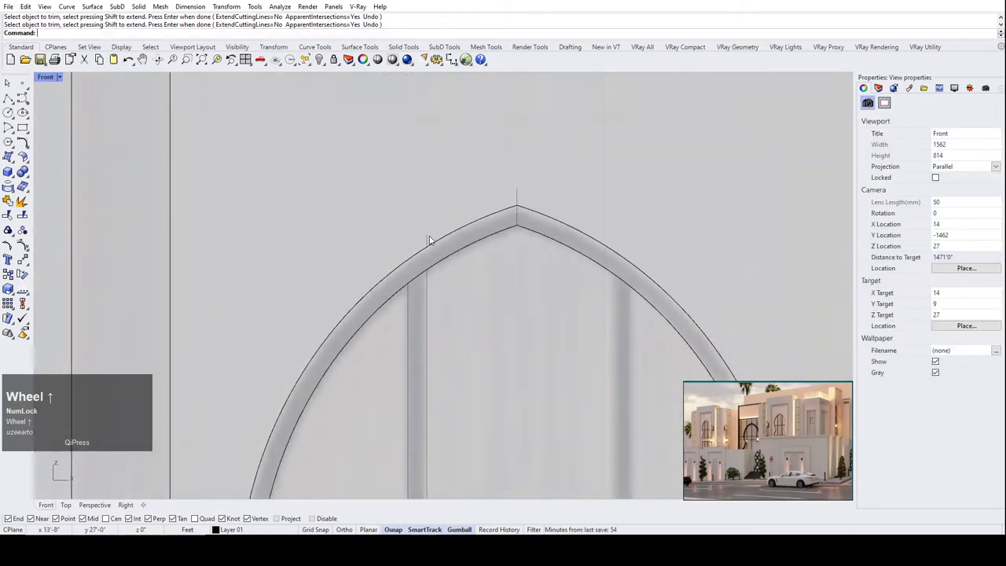
left_click(436, 240)
scroll("down", 3)
scroll("up", 3)
scroll("down", 3)
Zoom around the keyhole window to inspect the trimmed pane bars.
scroll("up", 3)
scroll("down", 3)
scroll("down", 3)
scroll("up", 3)
scroll("down", 3)
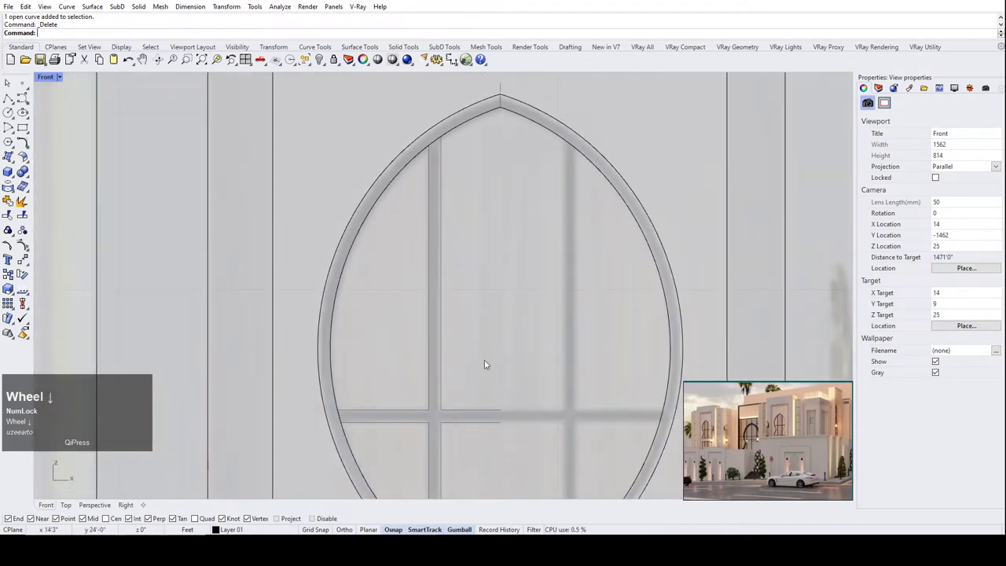
scroll("down", 3)
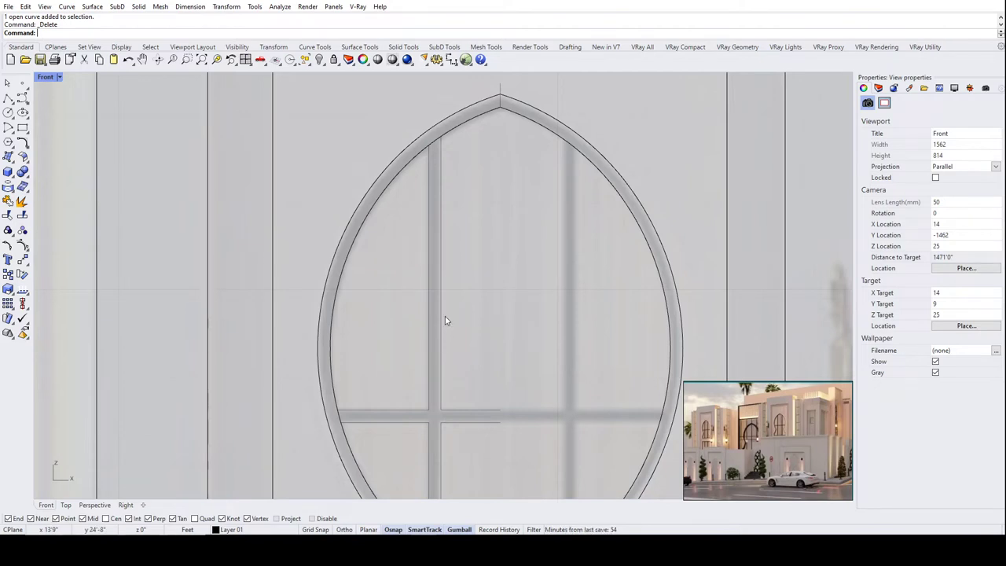
scroll("up", 3)
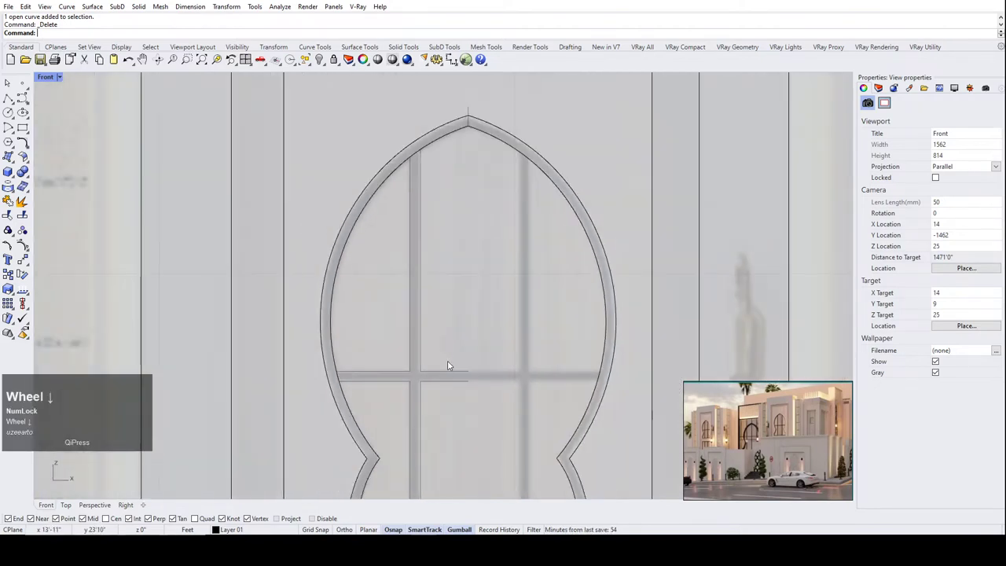
Mirror the left glazing bar curves across a vertical line through the window centre.
left_click_drag(464, 387, 14, 205)
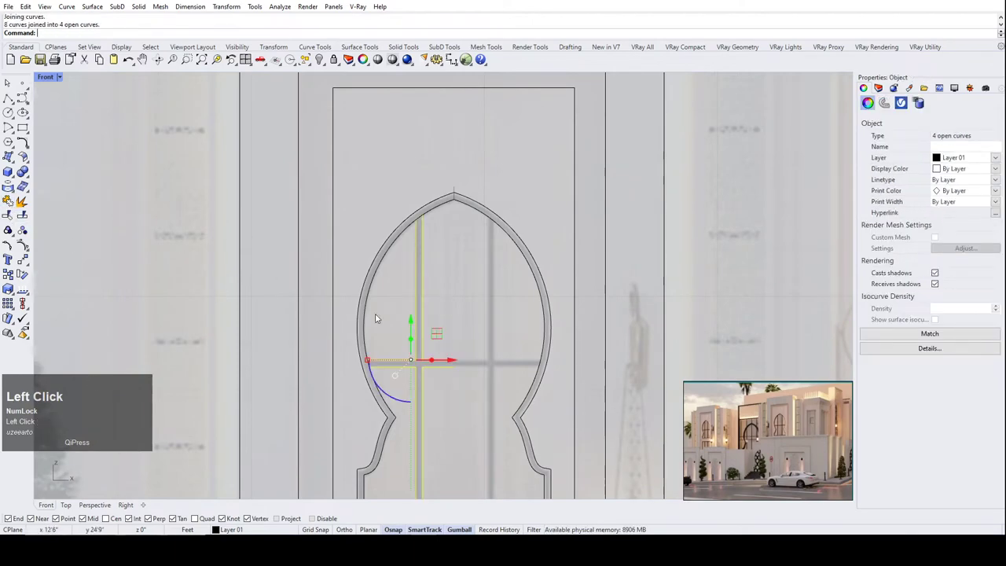
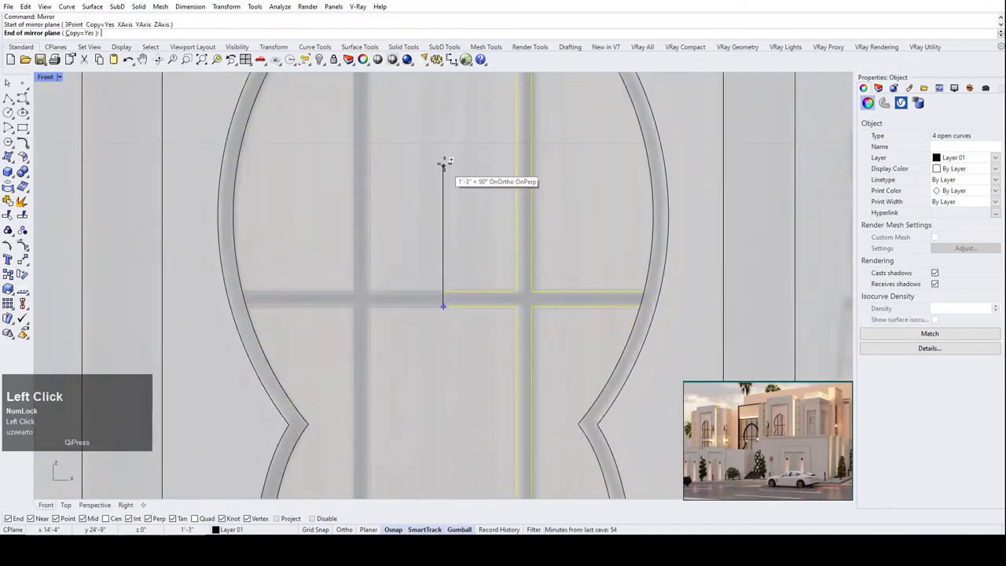
left_click(452, 139)
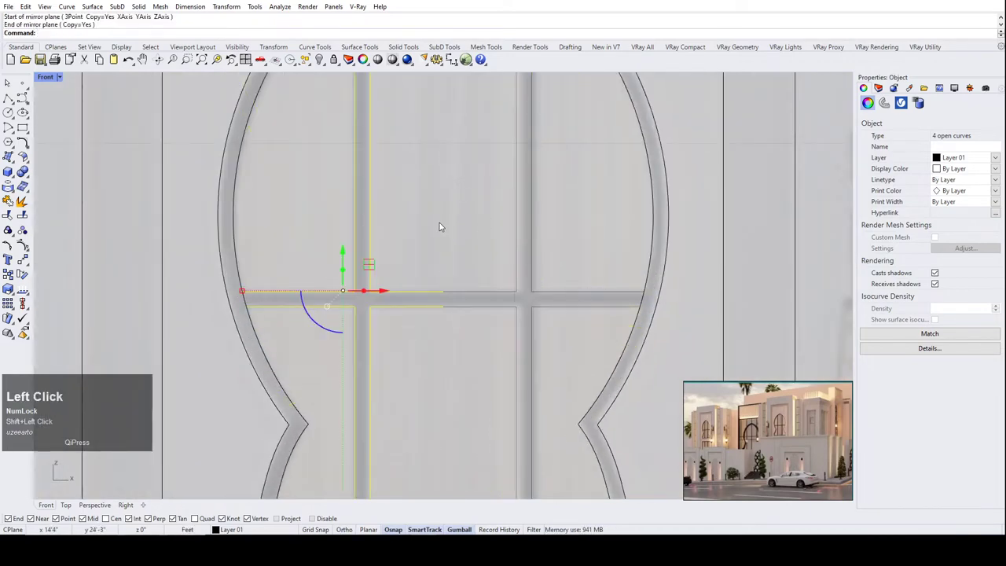
scroll("up", 3)
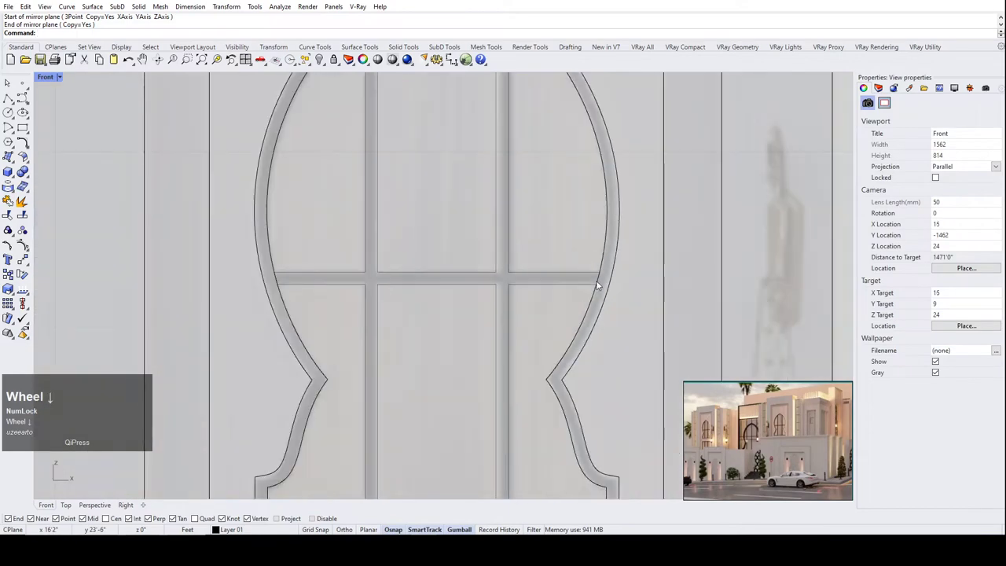
scroll("down", 3)
Join the mirrored glazing bar curves into six open curves.
left_click_drag(532, 305, 14, 203)
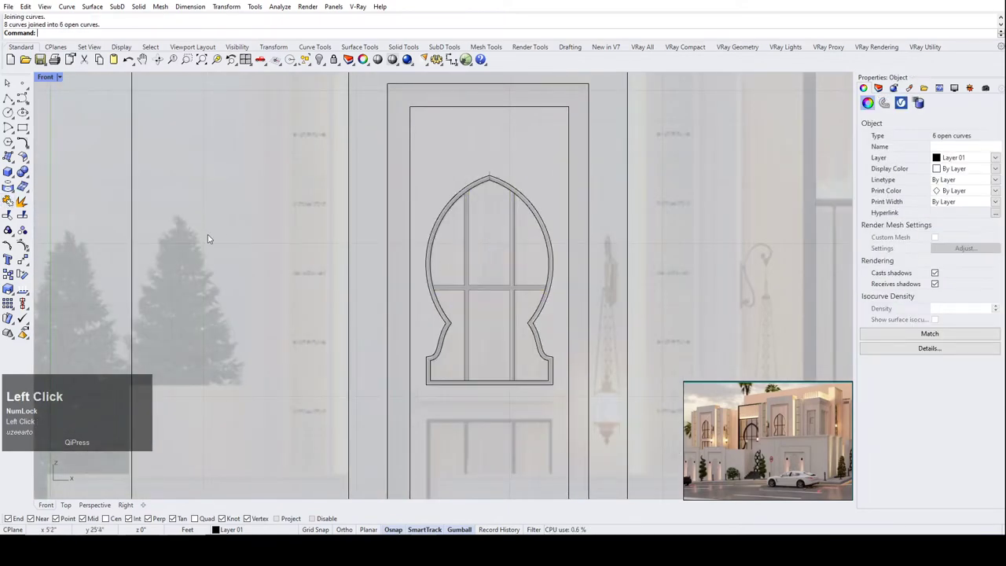
scroll("up", 3)
left_click(471, 273)
scroll("down", 3)
scroll("up", 3)
scroll("down", 3)
scroll("up", 3)
Bring the keyhole window's bar curves in front of the reference photo with BringToFront.
left_click_drag(481, 330, 355, 268)
type("brin")
key("Return")
left_click(326, 272)
scroll("up", 3)
left_click(521, 327)
scroll("down", 3)
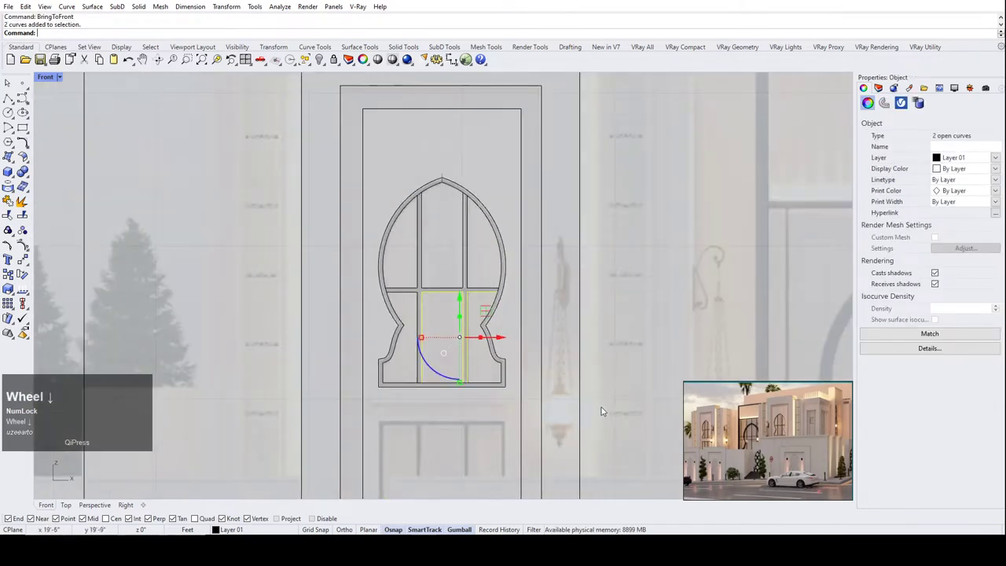
Run SetPt on the nine window curves and pick the common location for their points.
left_click_drag(465, 264, 380, 167)
type("set")
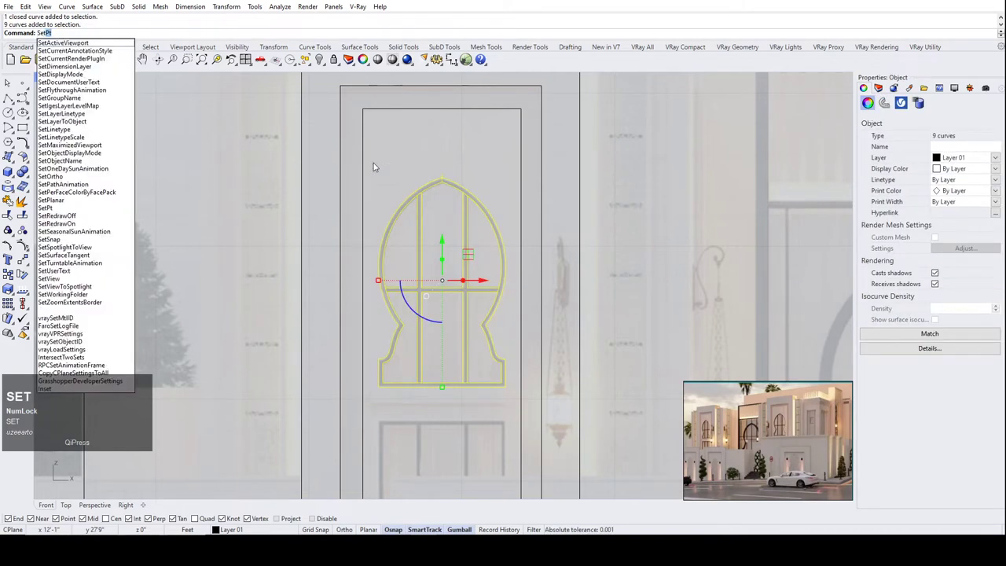
key("space")
left_click(495, 309)
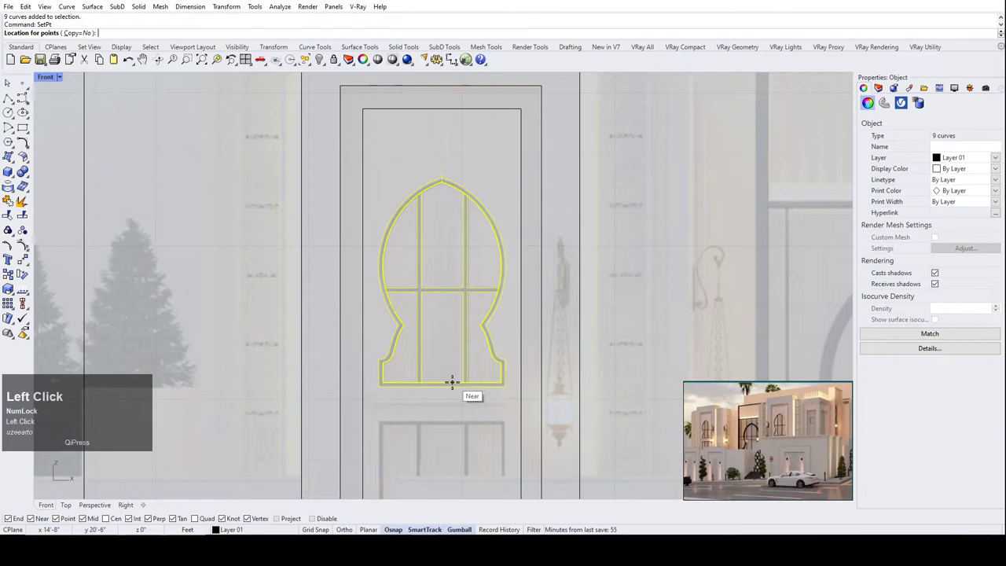
scroll("up", 3)
left_click_drag(446, 170, 445, 228)
Inspect the completed window inside the door frame and delete the leftover curve.
scroll("up", 3)
scroll("down", 3)
scroll("up", 3)
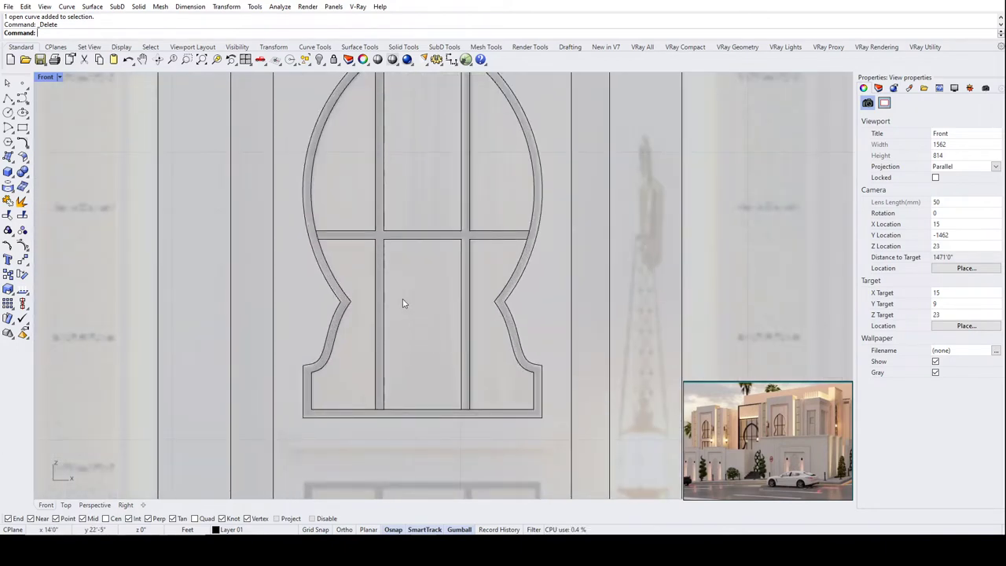
scroll("up", 3)
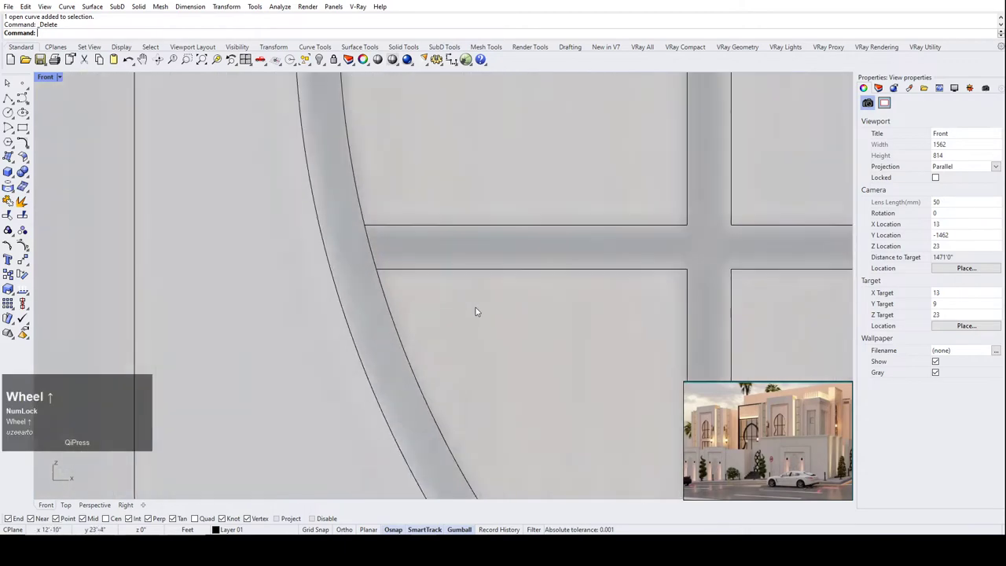
scroll("down", 3)
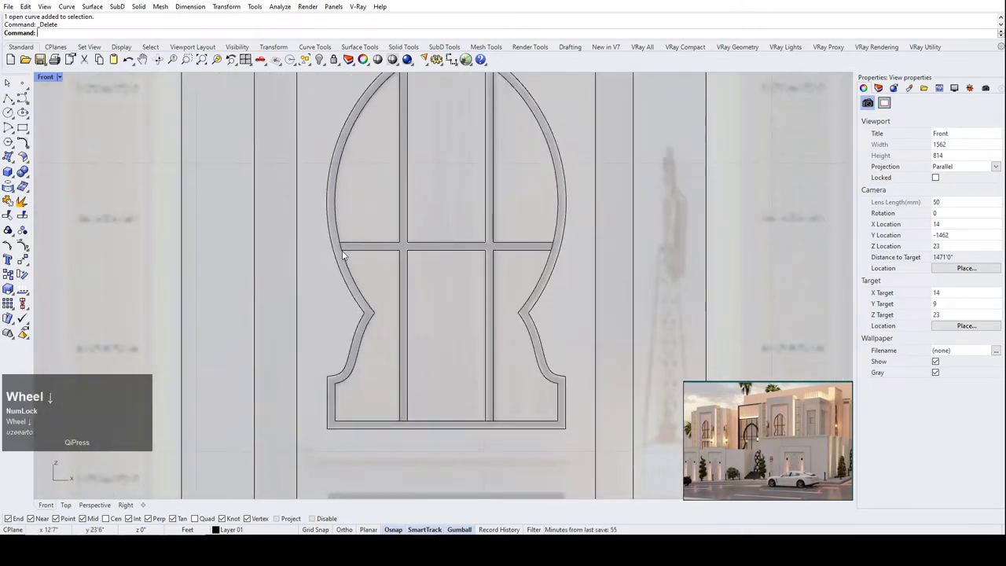
scroll("up", 3)
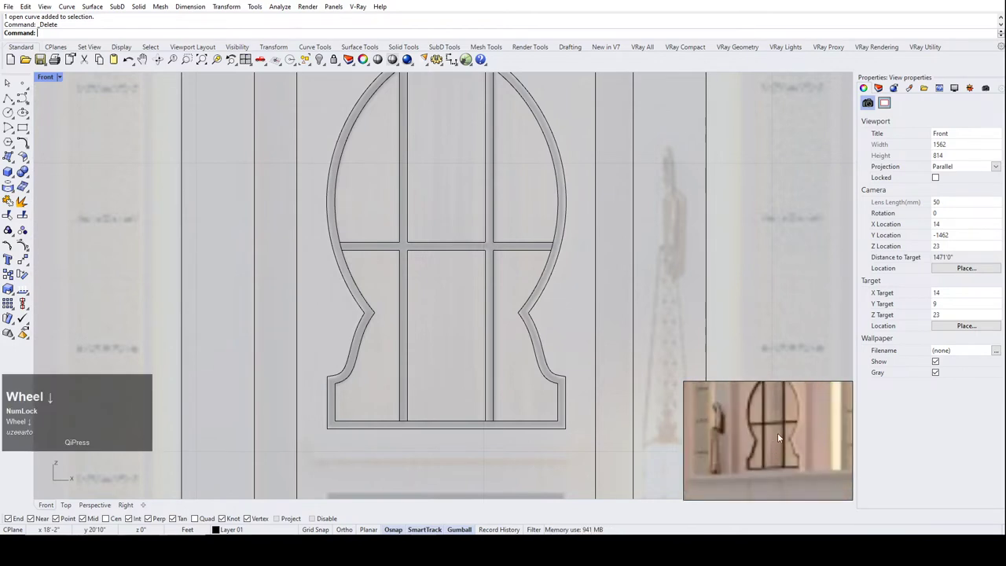
left_click(759, 444)
scroll("down", 3)
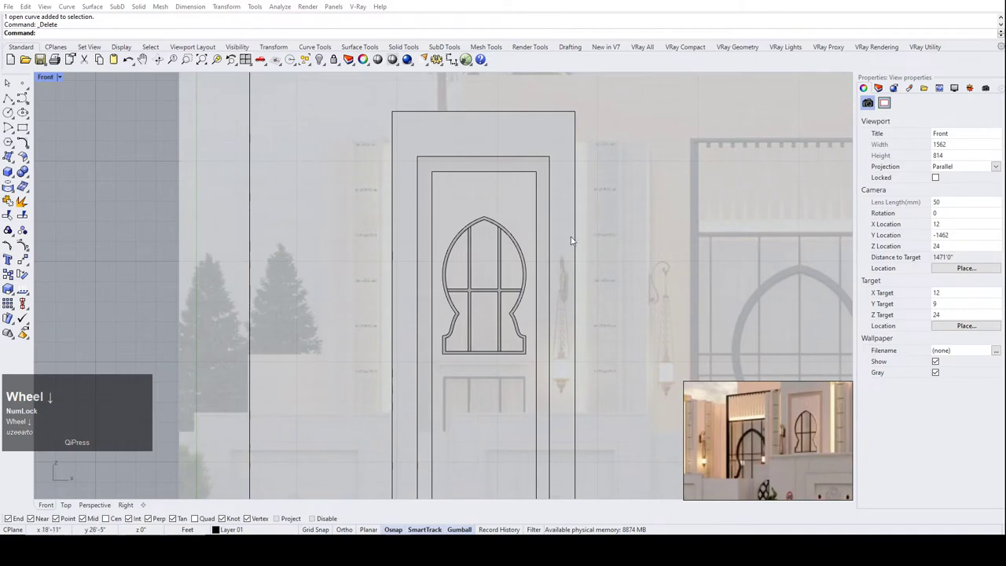
Unlock the reference picture and raise its material transparency over the traced door.
left_click(574, 242)
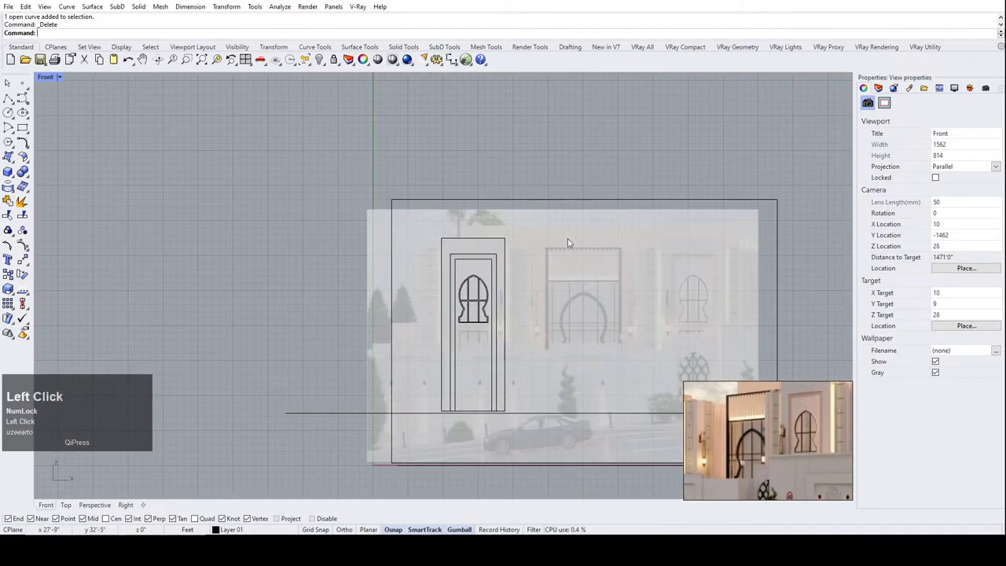
type("unlo")
key("Return")
left_click(660, 268)
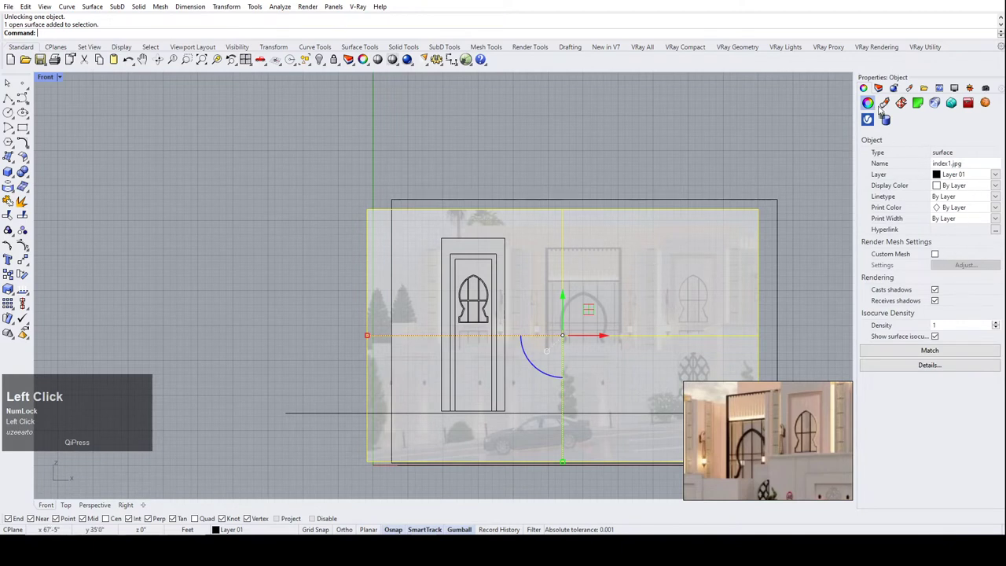
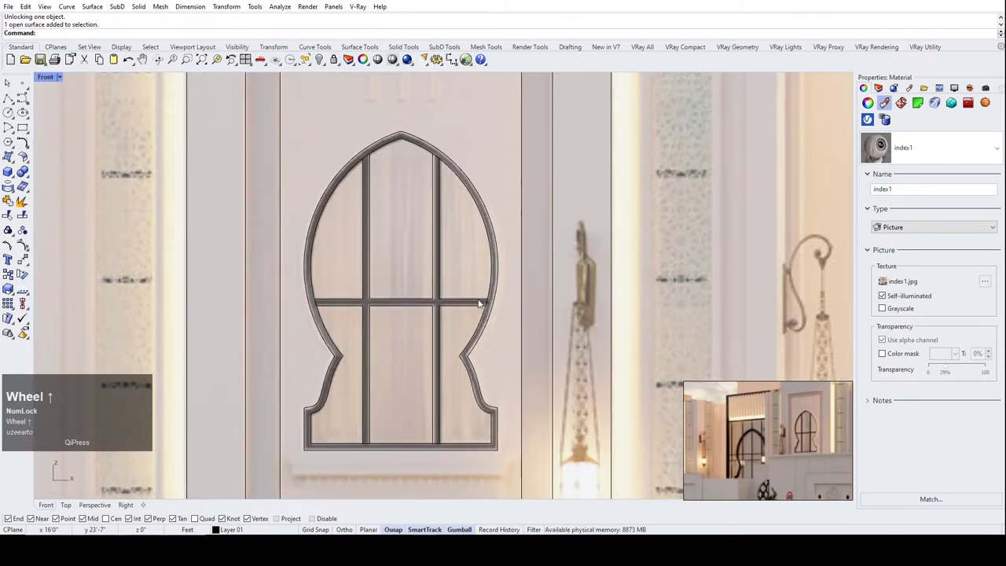
scroll("up", 3)
scroll("down", 3)
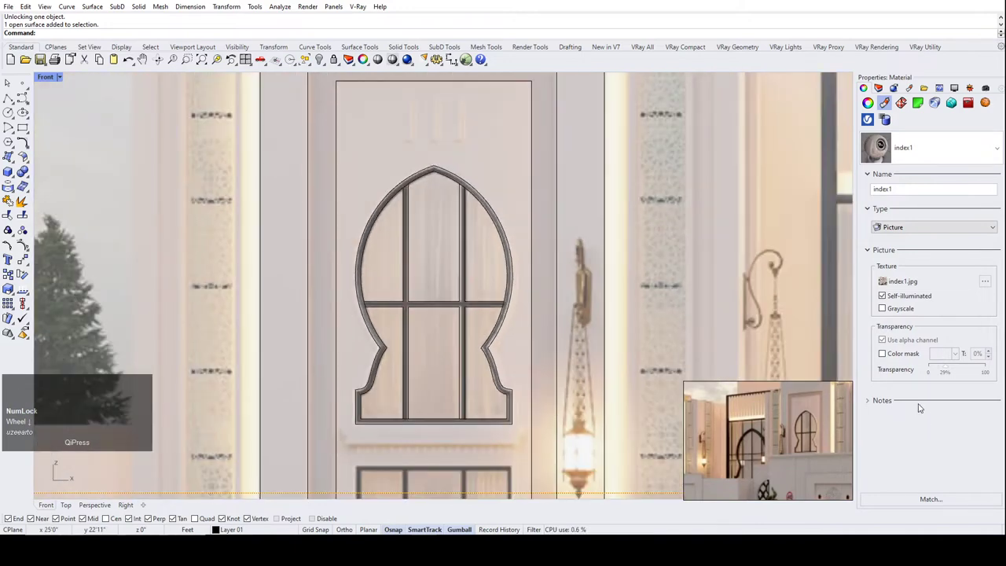
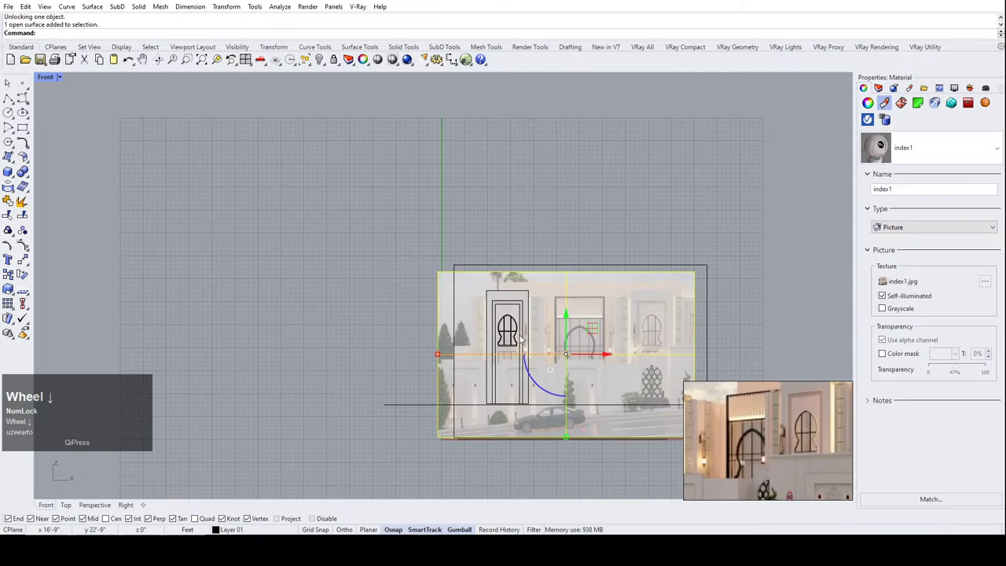
left_click(522, 234)
Save the drawing as a .3dm file with Ctrl+S.
scroll("up", 3)
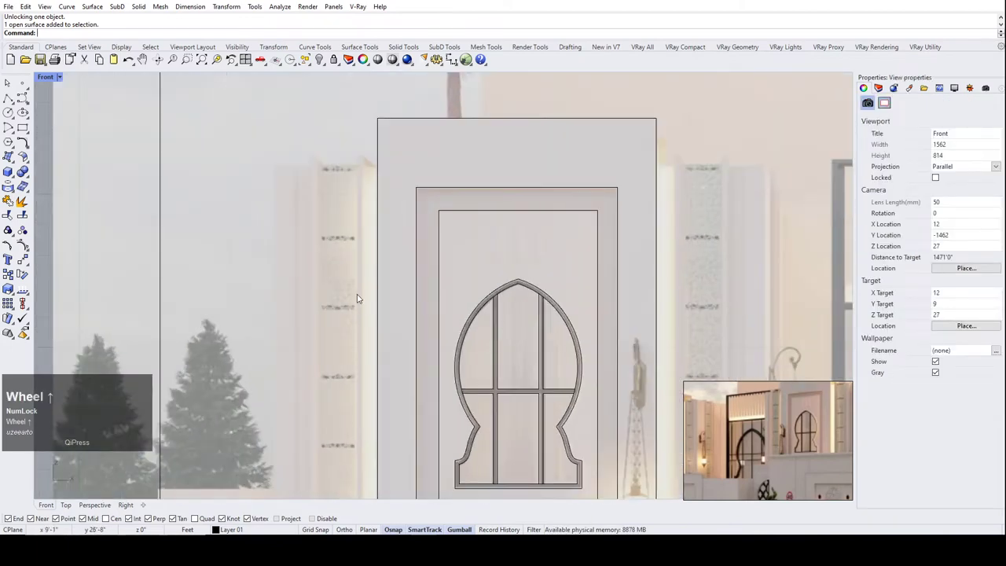
scroll("down", 3)
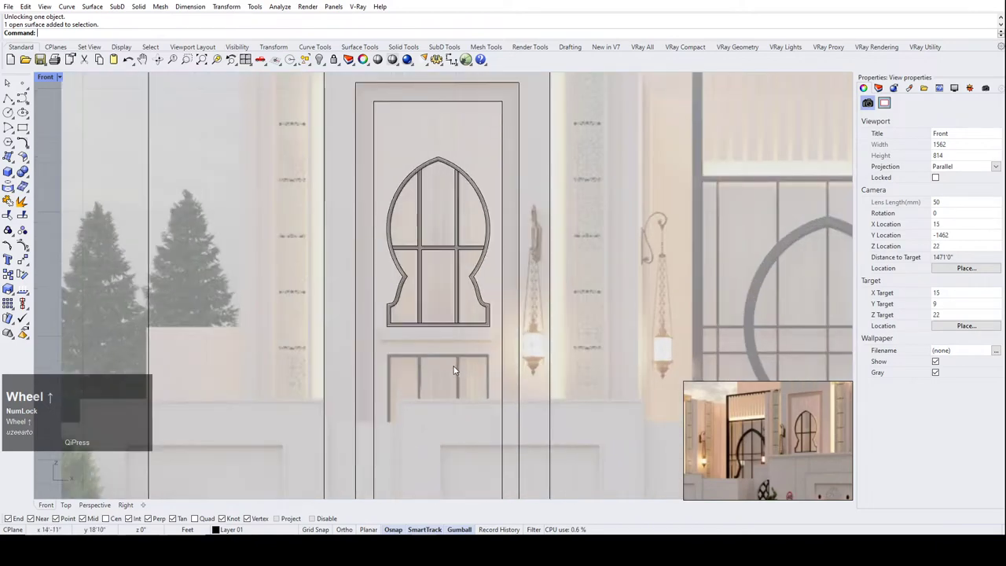
scroll("up", 3)
scroll("down", 3)
key("ctrl+s")
scroll("up", 3)
scroll("down", 3)
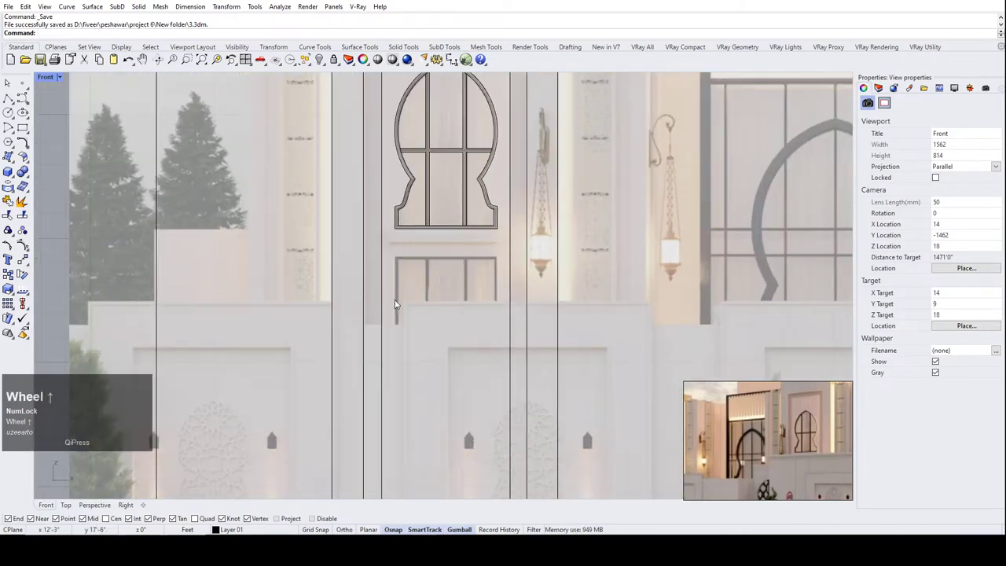
Draw the rectangular lower-panel outline reaching down to the door's bottom edge.
scroll("up", 3)
left_click(25, 128)
scroll("up", 3)
scroll("down", 3)
scroll("up", 3)
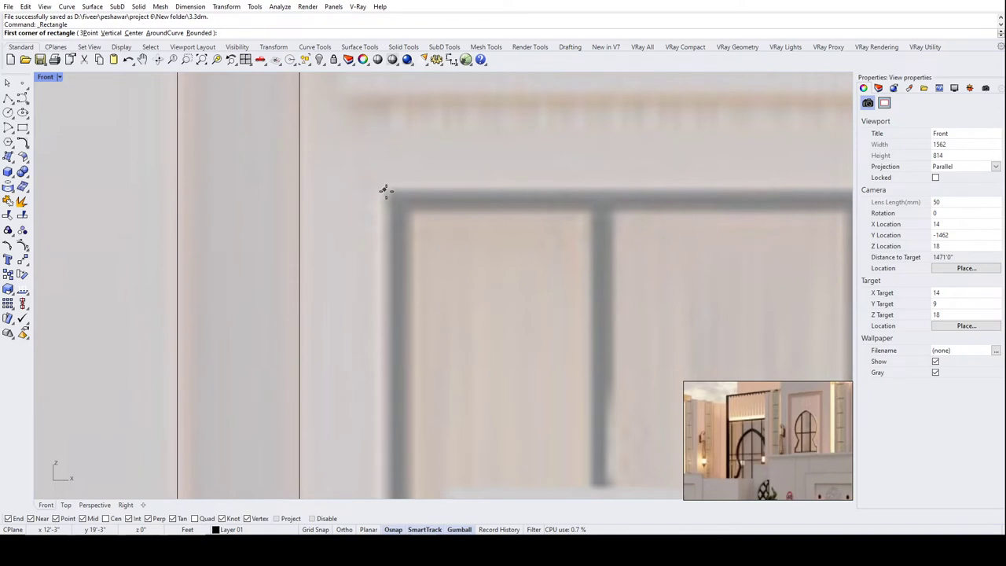
scroll("down", 3)
scroll("up", 3)
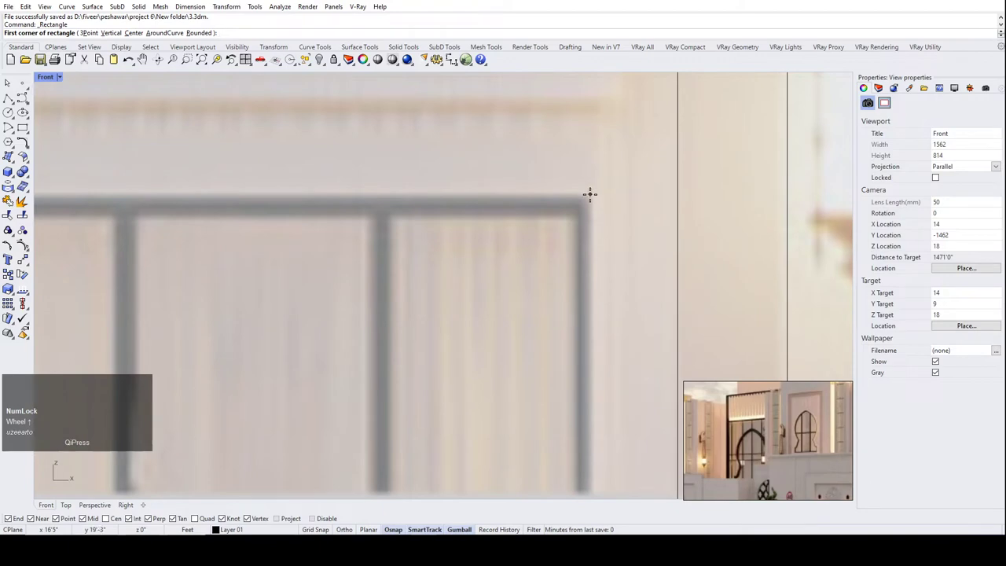
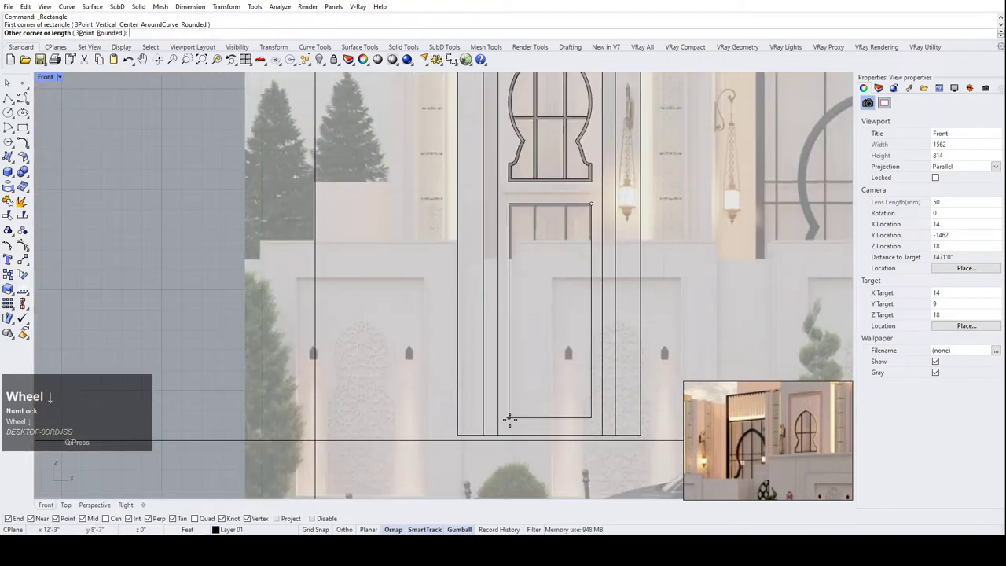
scroll("up", 3)
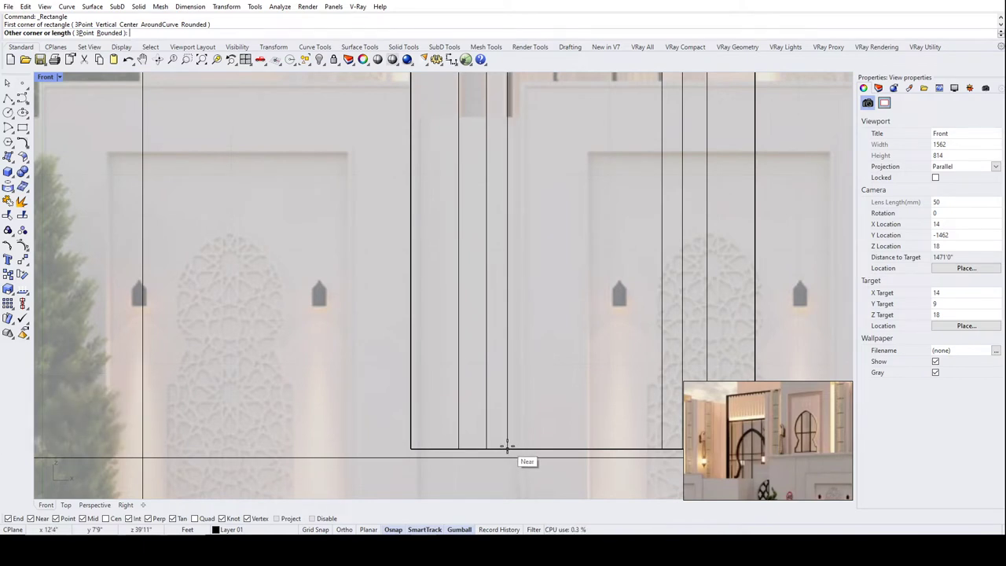
left_click(514, 450)
scroll("down", 3)
scroll("up", 3)
scroll("down", 3)
Bring the new lower-panel rectangle in front of the reference image with BringToFront.
left_click(597, 259)
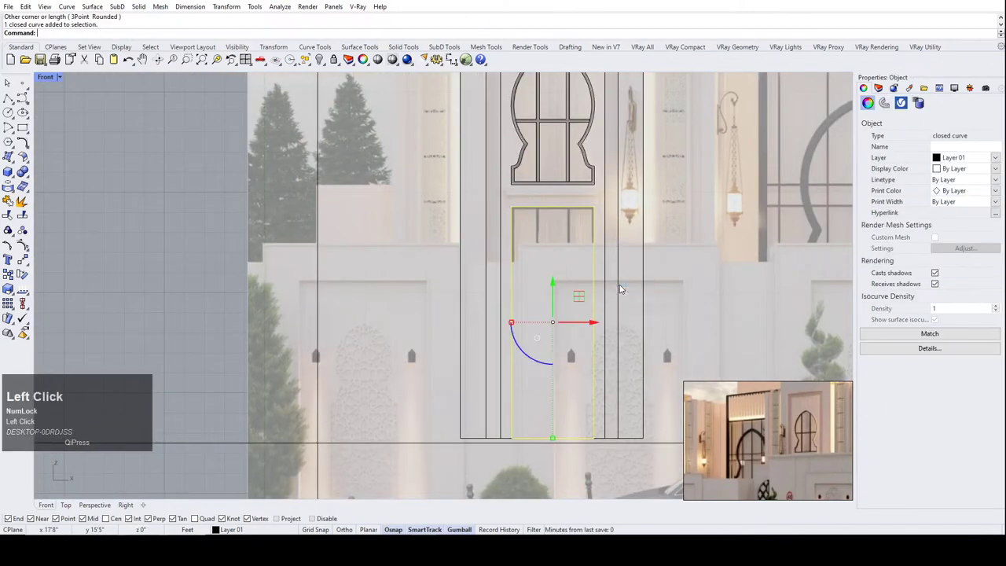
scroll("up", 3)
type("sc")
scroll("down", 3)
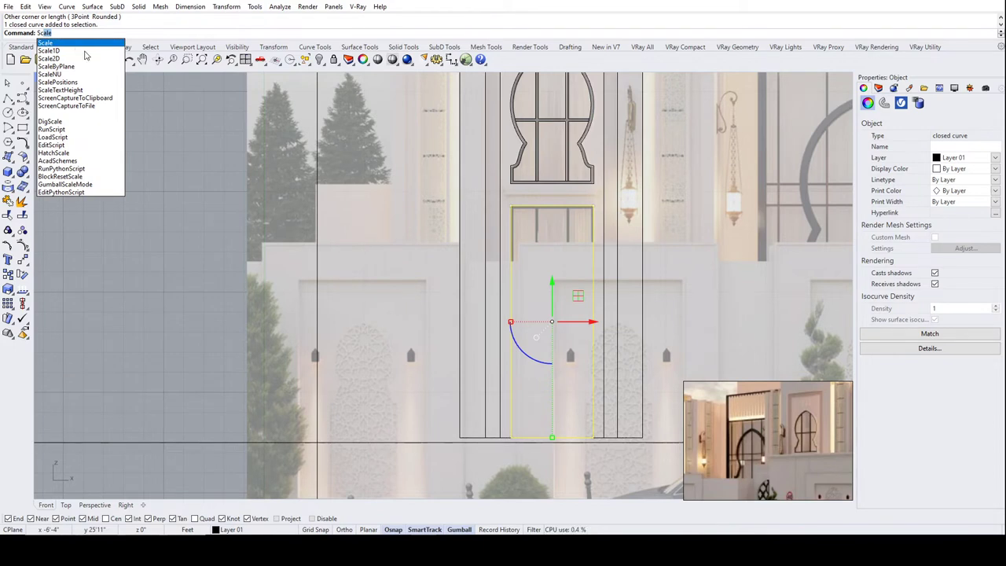
type("br")
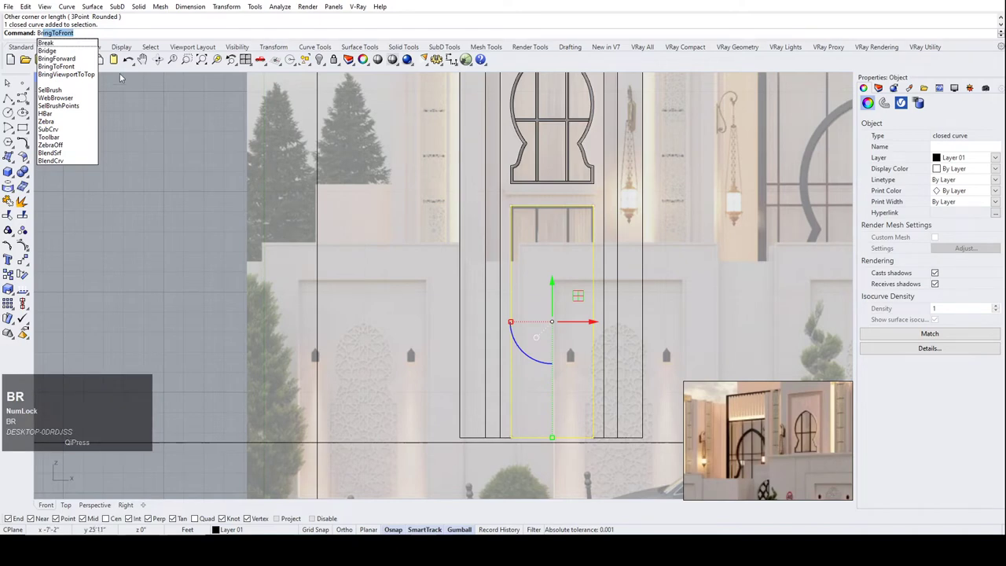
left_click(196, 218)
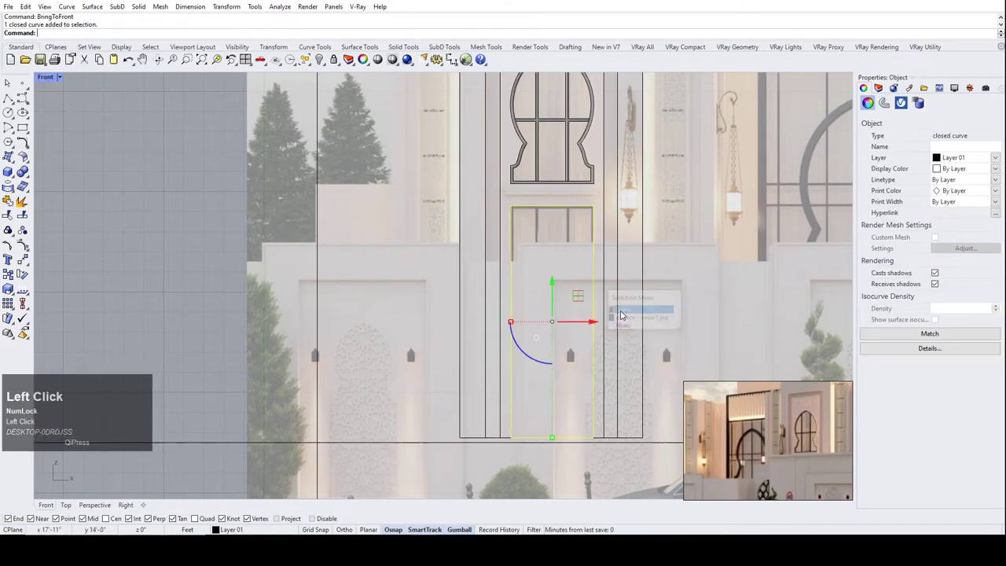
scroll("up", 3)
right_click(540, 271)
scroll("up", 3)
scroll("down", 3)
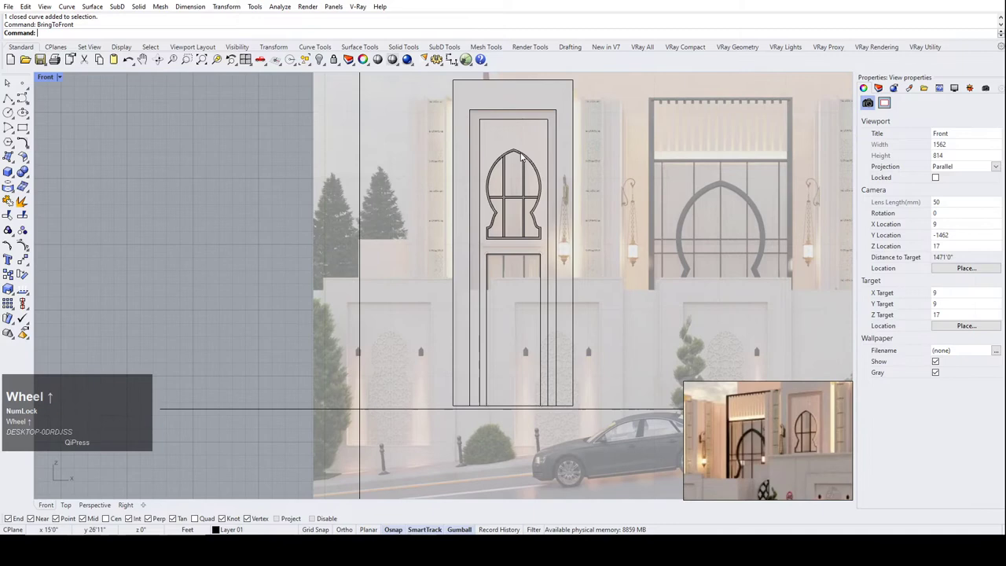
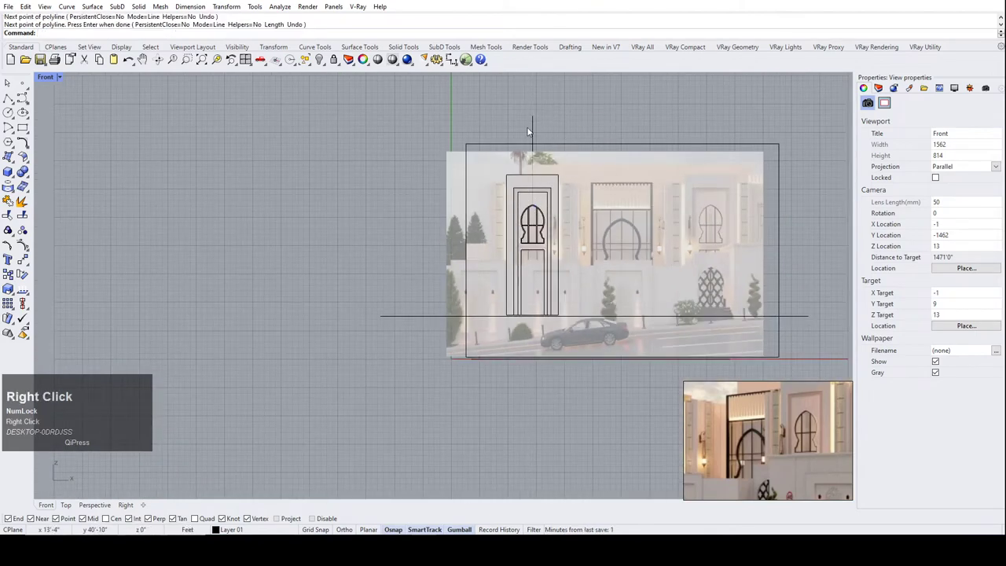
Lock the reference image in place so it can't be selected.
left_click_drag(540, 130, 581, 395)
scroll("down", 3)
left_click(576, 268)
type("lock")
key("Return")
Start Trim using the door frame curves as the cutting objects.
left_click_drag(597, 375, 471, 184)
type("tr")
key("space")
scroll("up", 3)
left_click_drag(587, 242, 495, 205)
scroll("down", 3)
left_click_drag(533, 327, 452, 171)
type("trim")
key("Return")
left_click(579, 343)
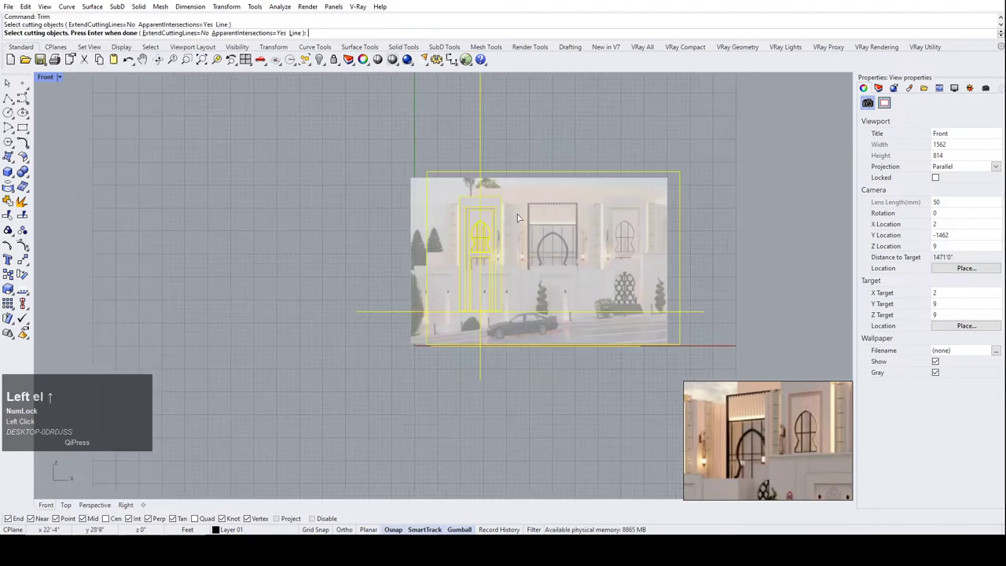
right_click(522, 218)
Trim away the frame line pieces overshooting below the door's bottom edge.
left_click_drag(528, 248, 465, 155)
left_click(464, 155)
left_click_drag(470, 276, 420, 227)
scroll("up", 3)
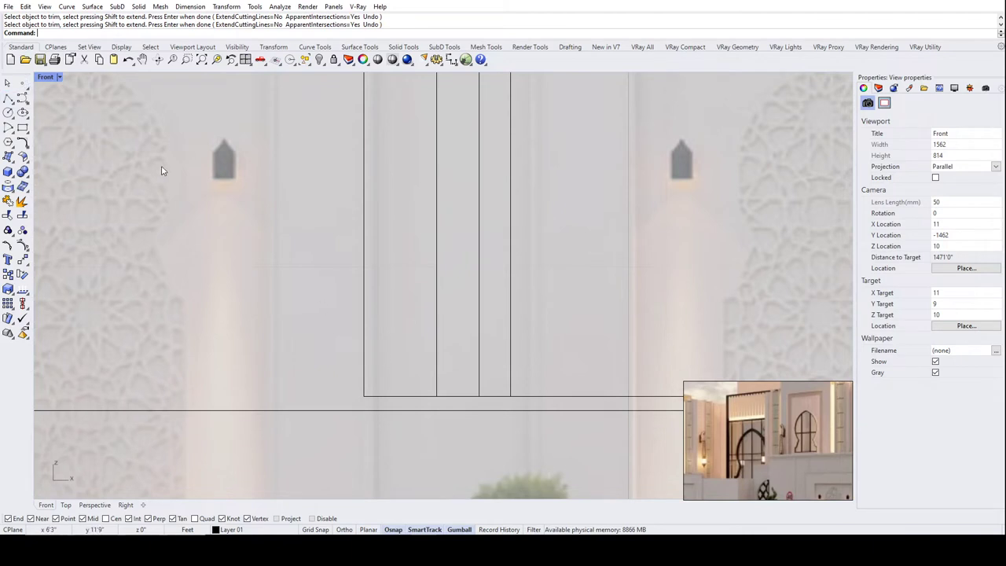
Scale1D the left vertical frame line so its lower end meets the bottom line.
type("sc")
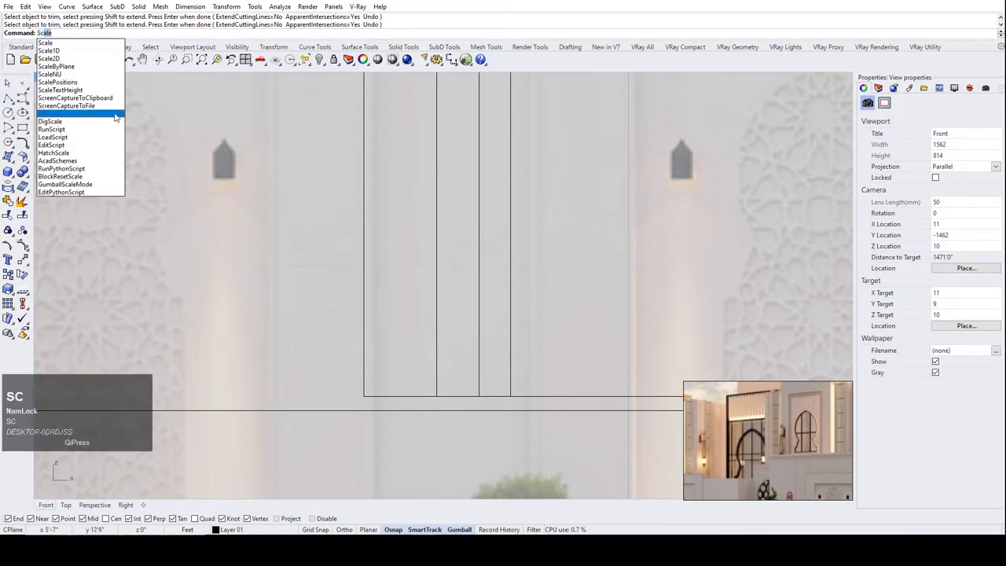
left_click(64, 55)
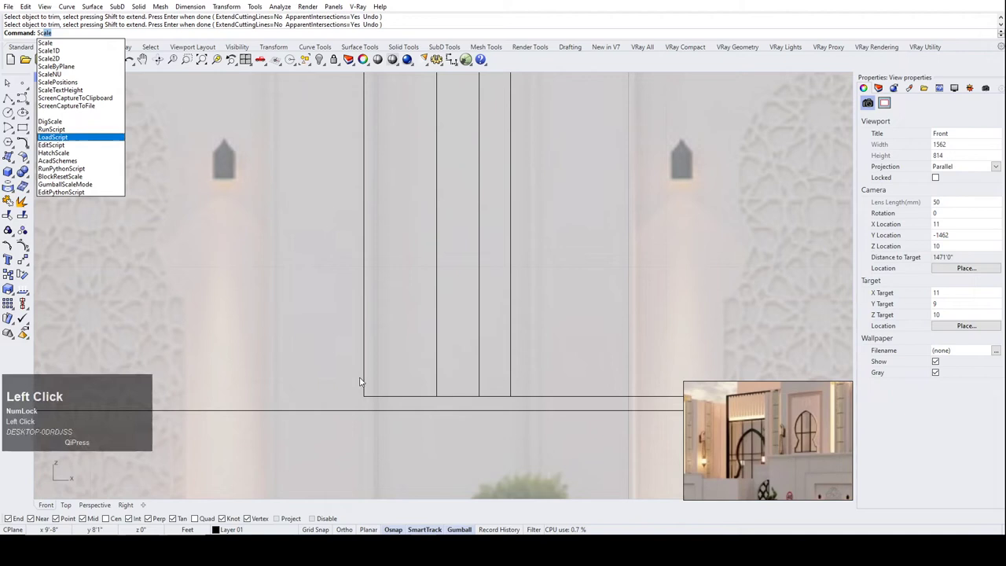
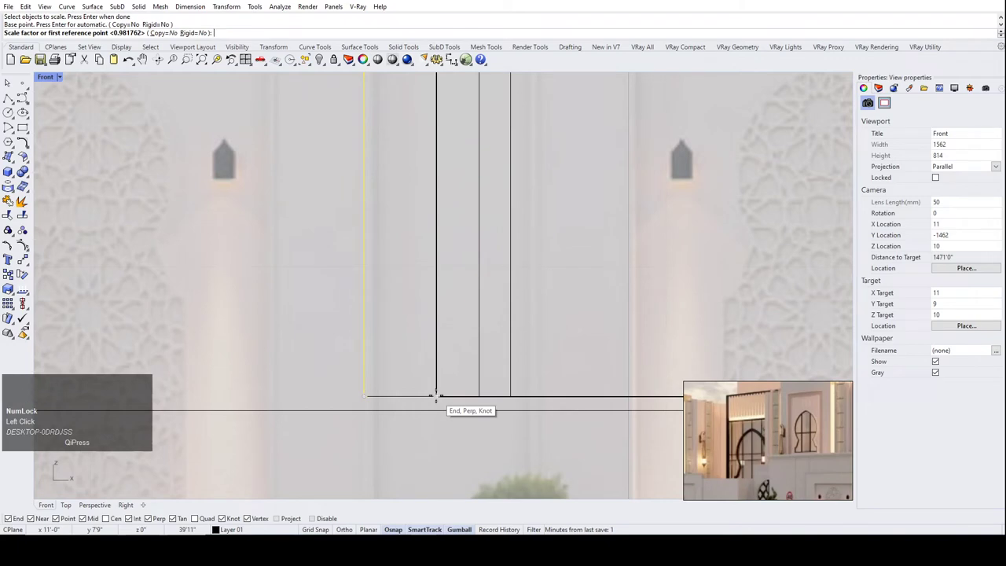
scroll("down", 3)
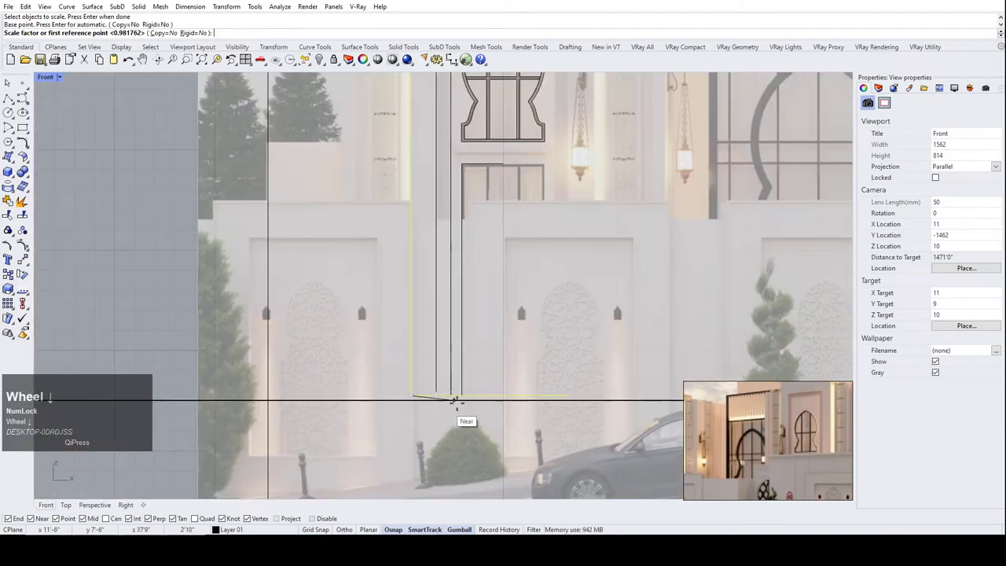
scroll("up", 3)
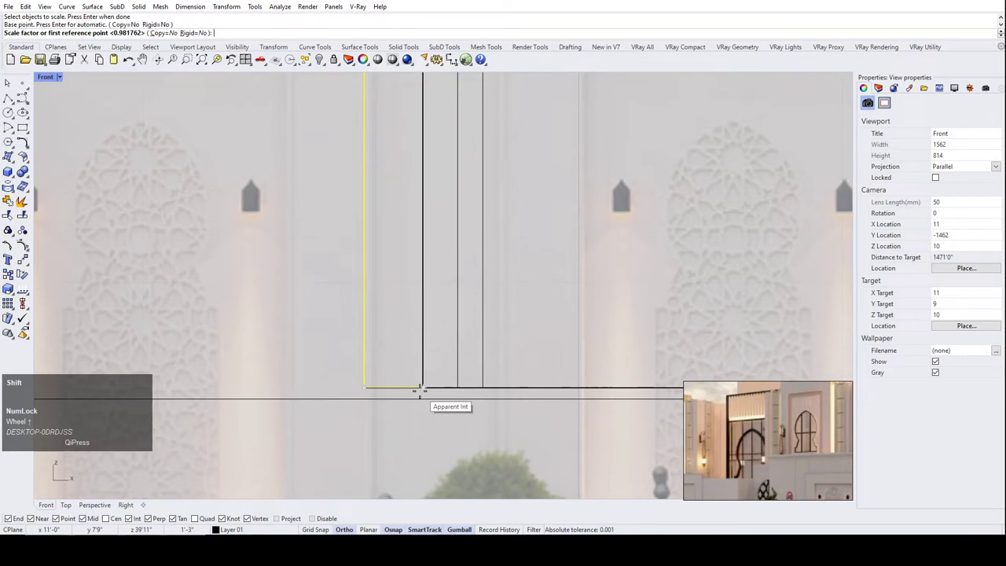
scroll("down", 3)
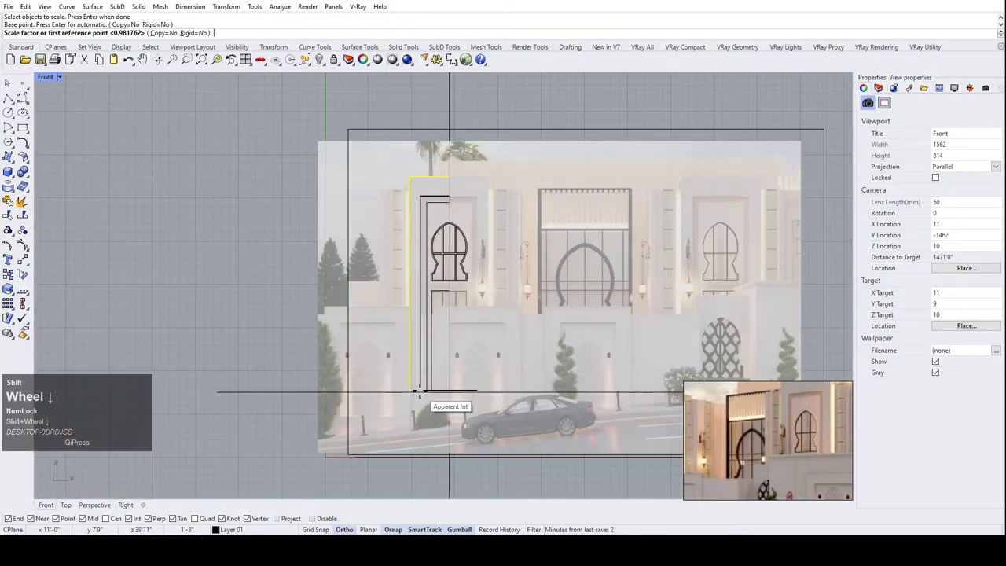
scroll("up", 3)
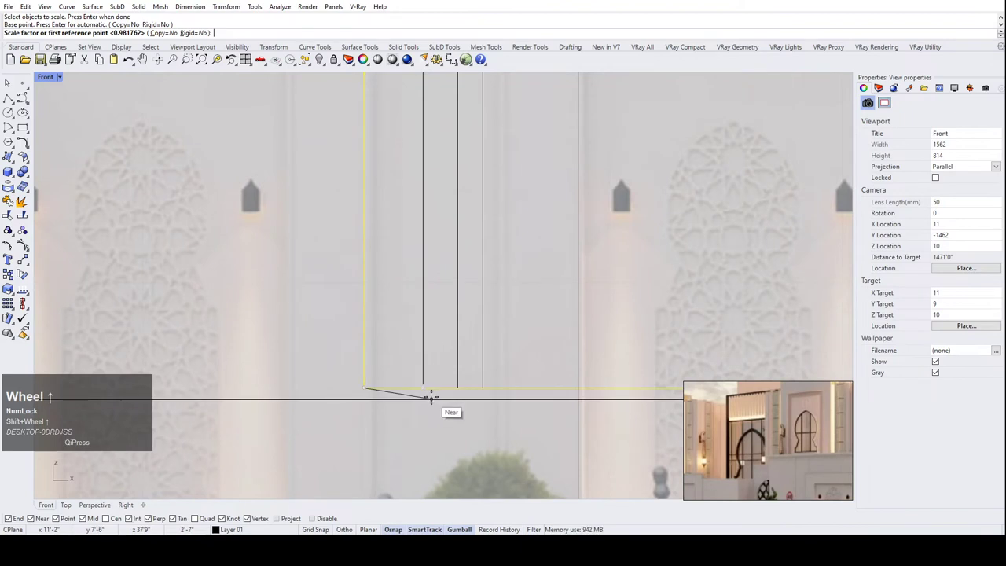
right_click(433, 395)
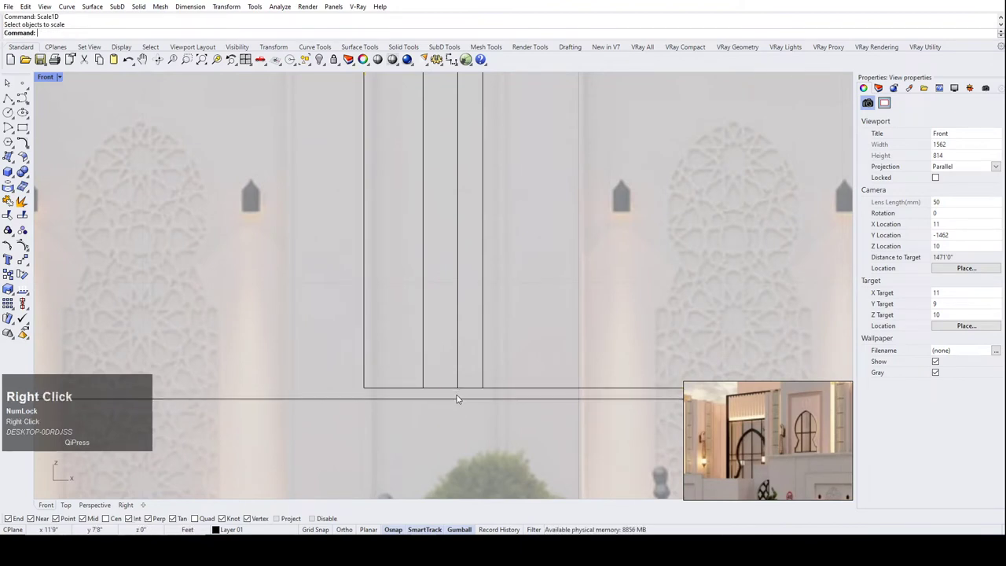
Scale1D the middle frame line down to the bottom line as well.
right_click(463, 399)
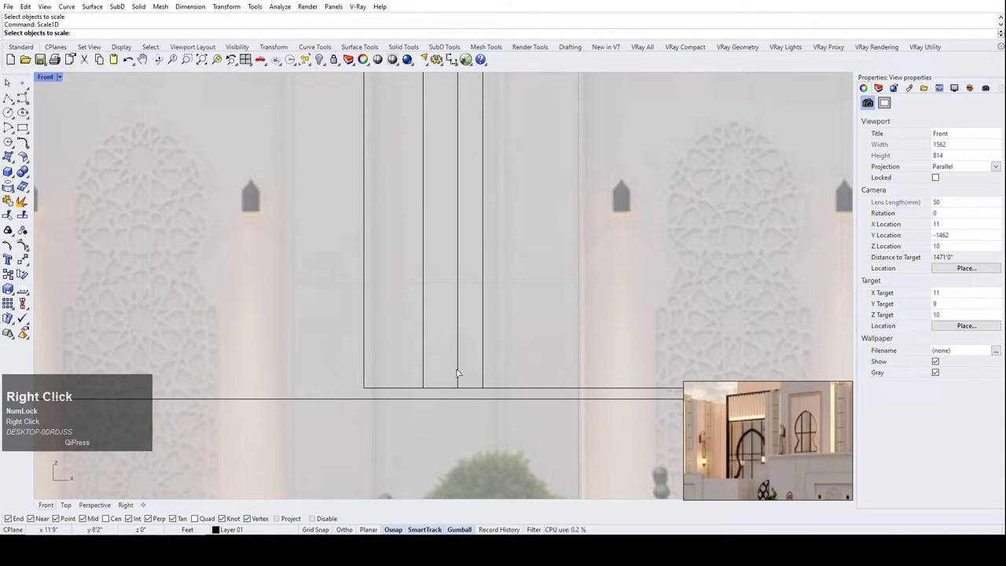
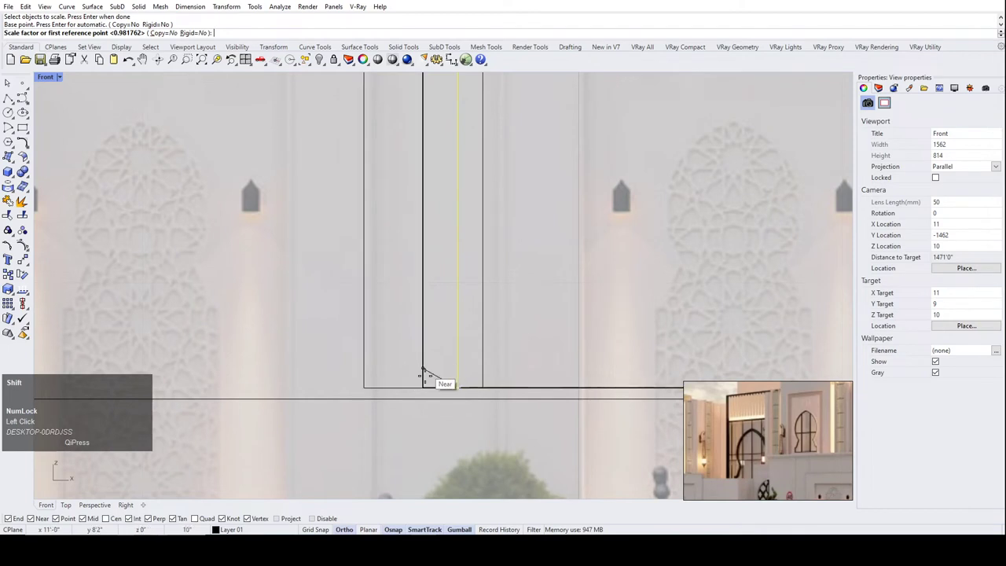
right_click(447, 363)
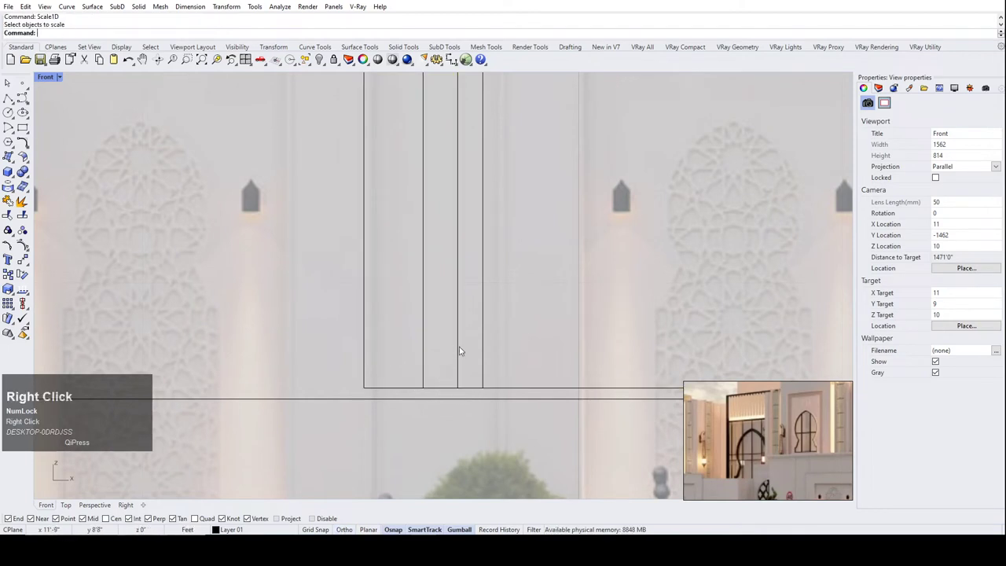
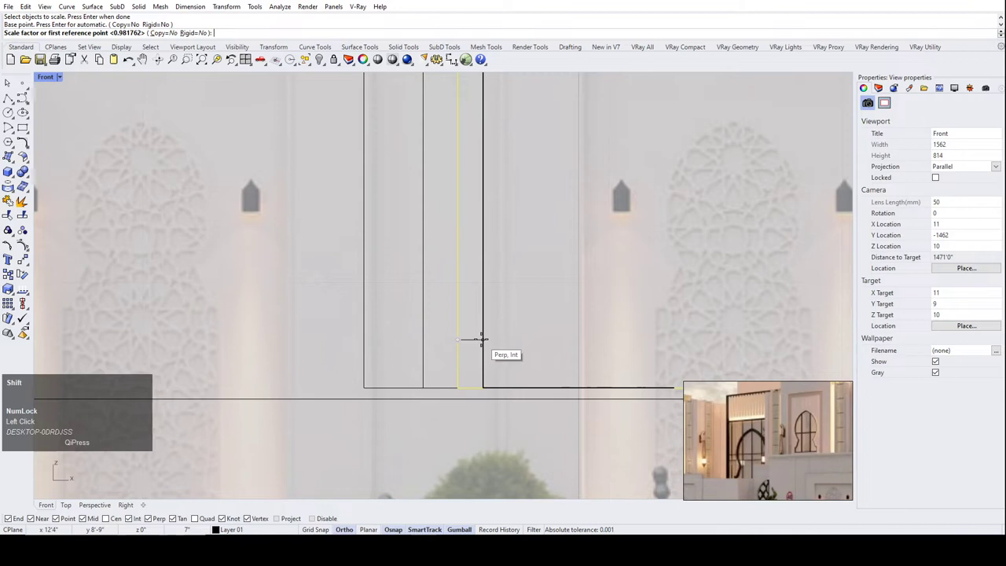
scroll("down", 3)
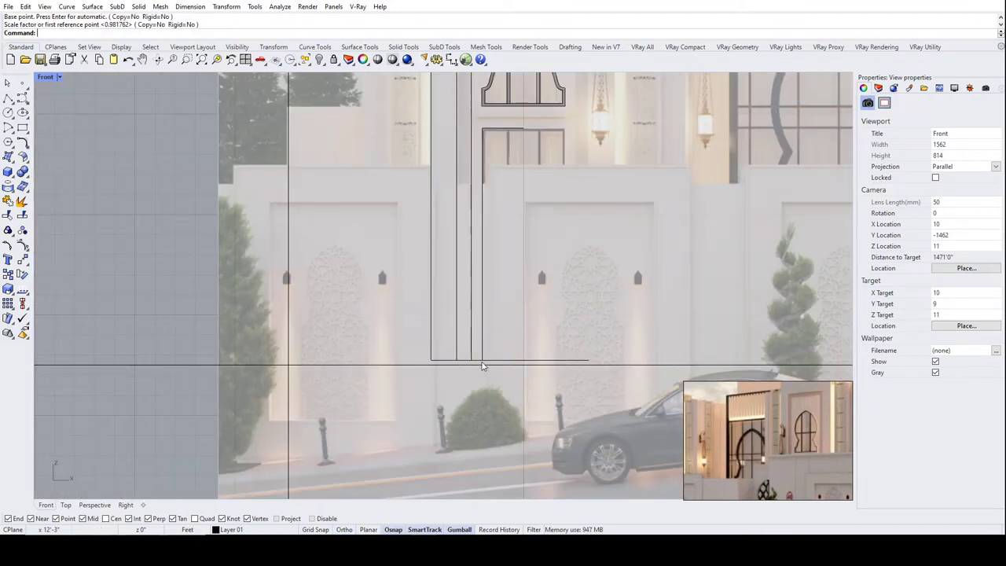
scroll("up", 3)
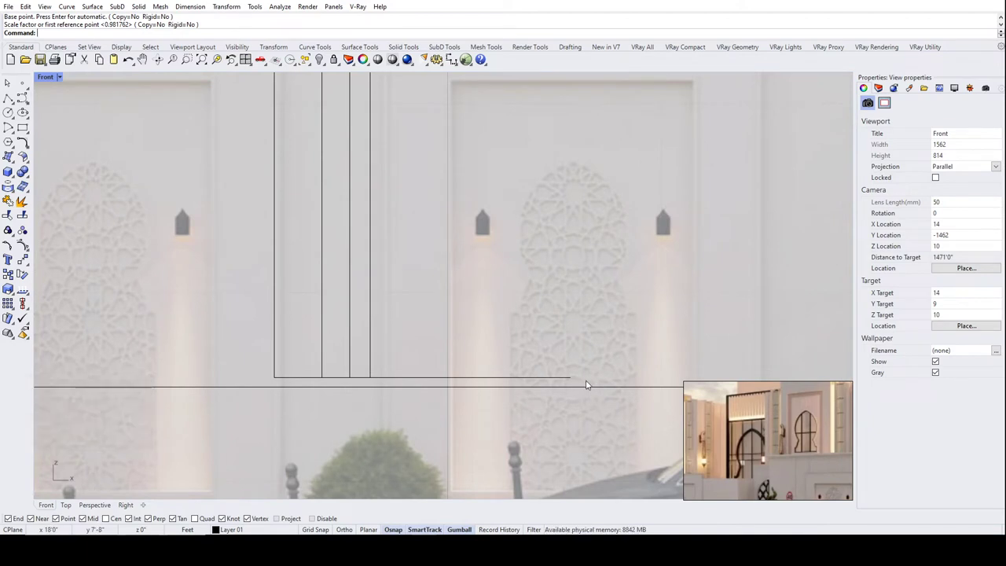
Undo the accidental drag and select the door frame curves.
left_click_drag(447, 338, 272, 291)
key("ctrl+z")
scroll("down", 3)
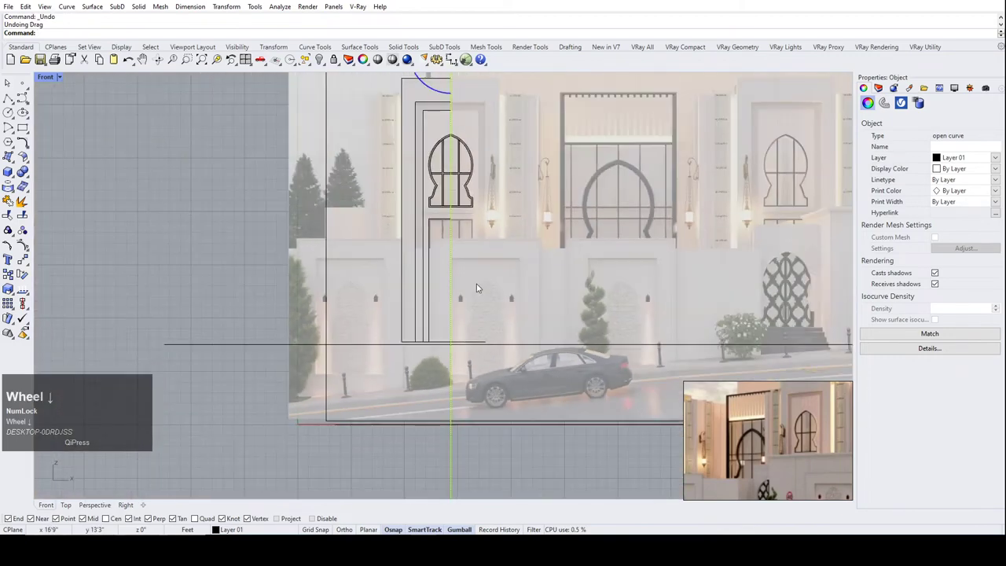
scroll("up", 3)
left_click(422, 408)
scroll("up", 3)
left_click(451, 355)
scroll("down", 3)
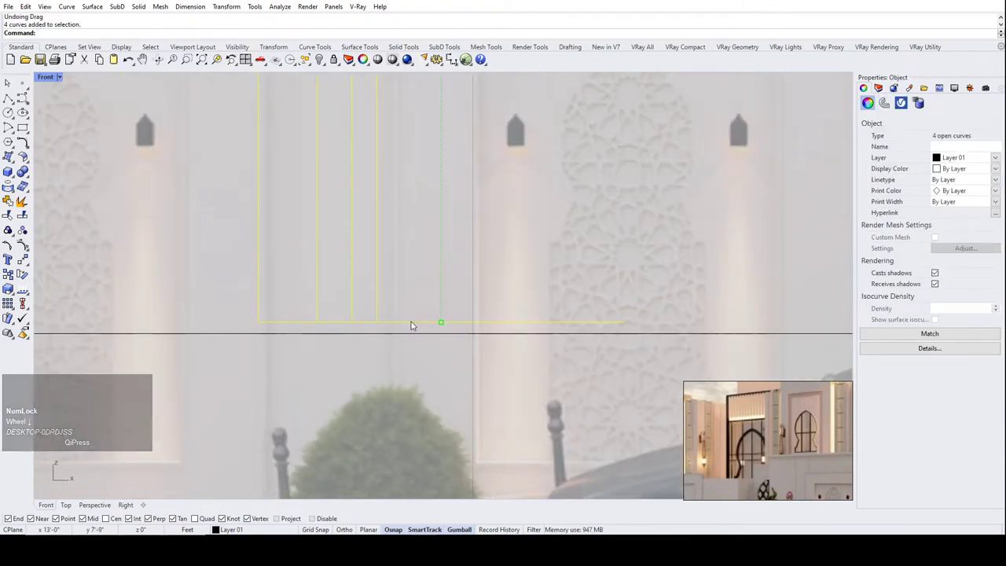
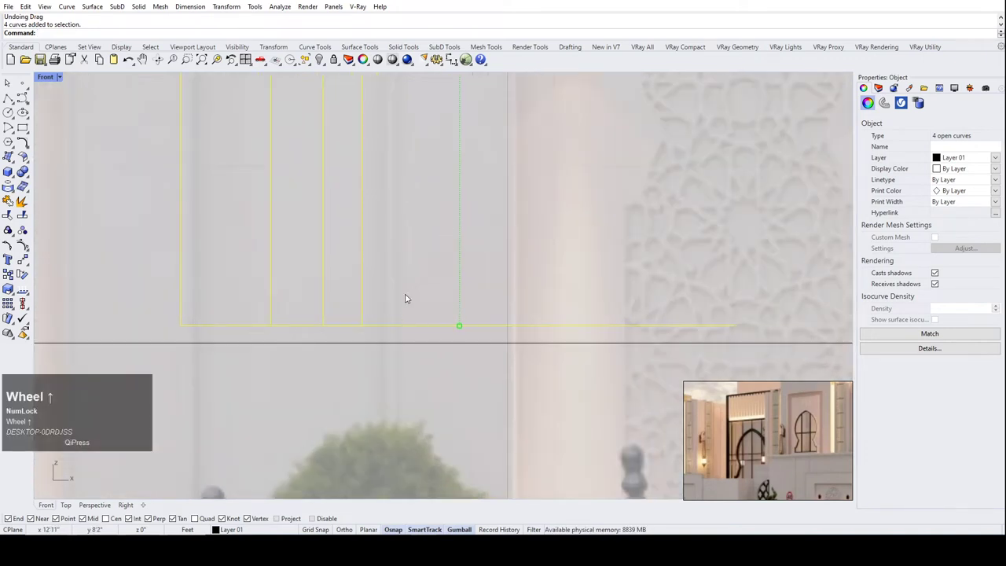
Delete the bottom horizontal line segment and window-select the left half of the frame.
left_click(414, 295)
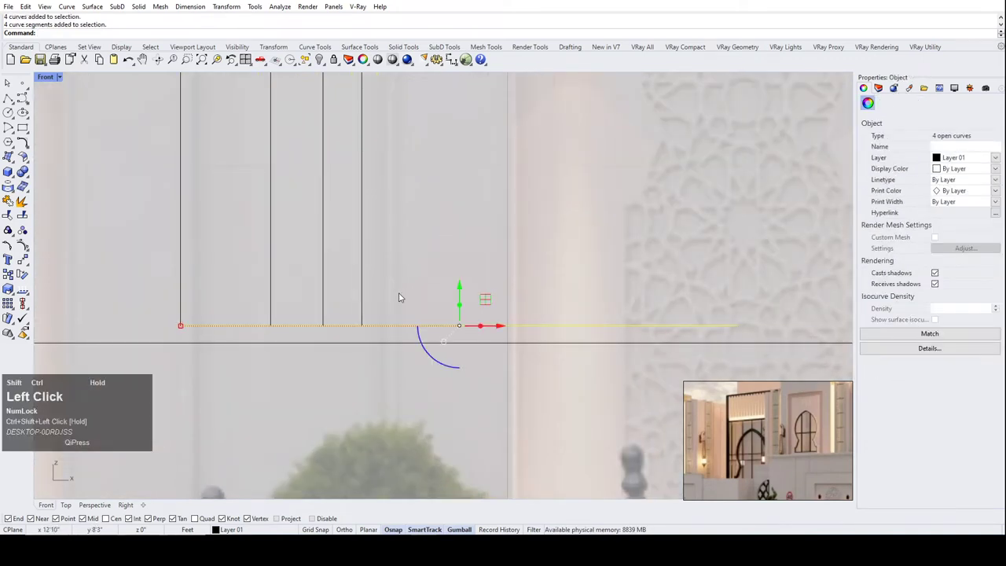
scroll("down", 3)
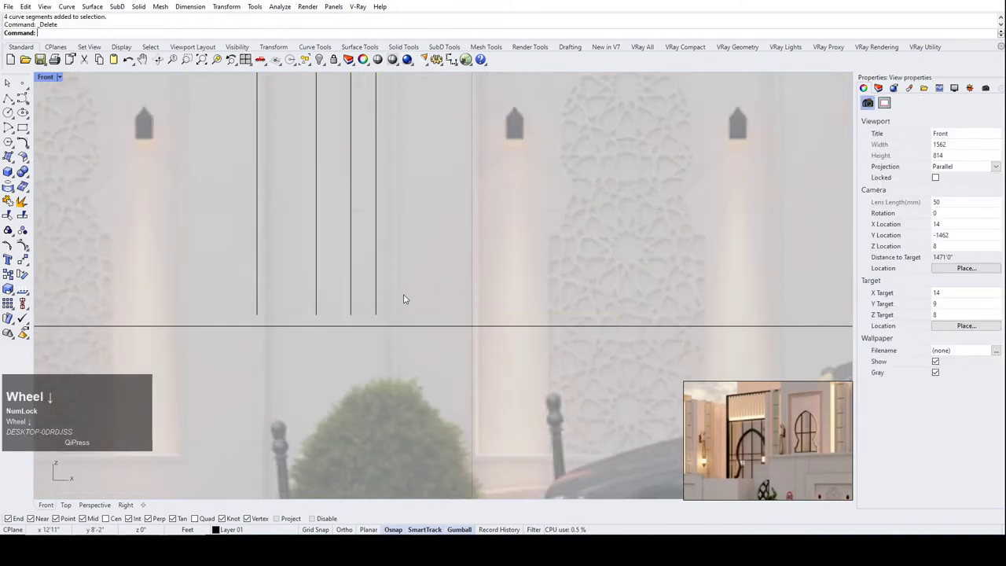
scroll("down", 3)
scroll("up", 3)
scroll("down", 3)
left_click_drag(403, 320, 402, 331)
scroll("down", 3)
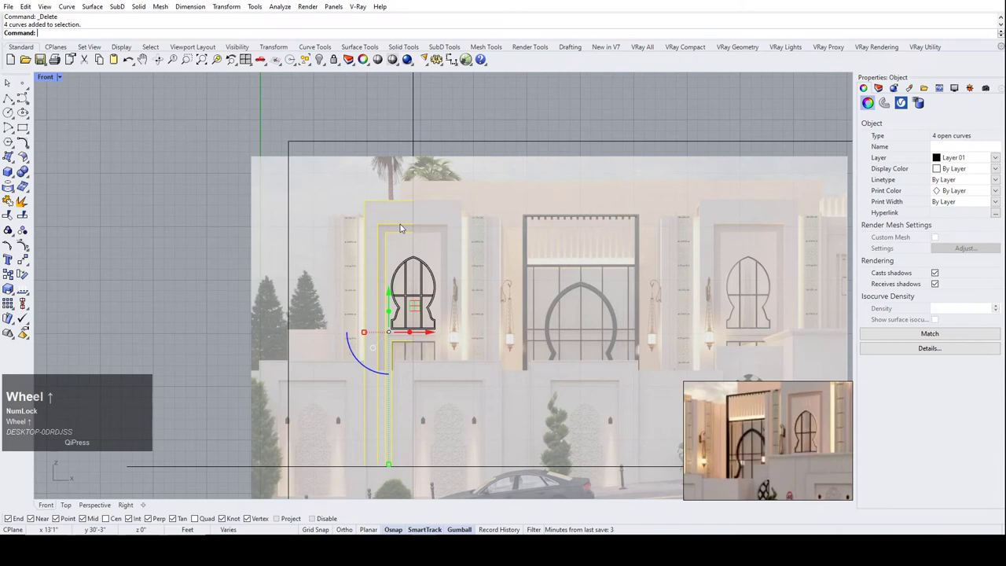
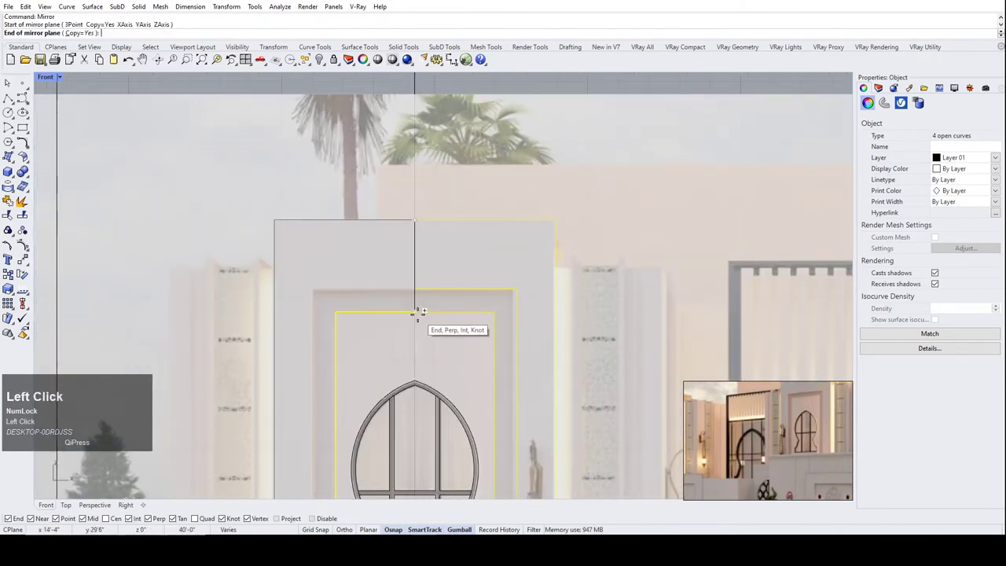
Mirror the left frame half across the door centreline as a copy.
left_click(419, 315)
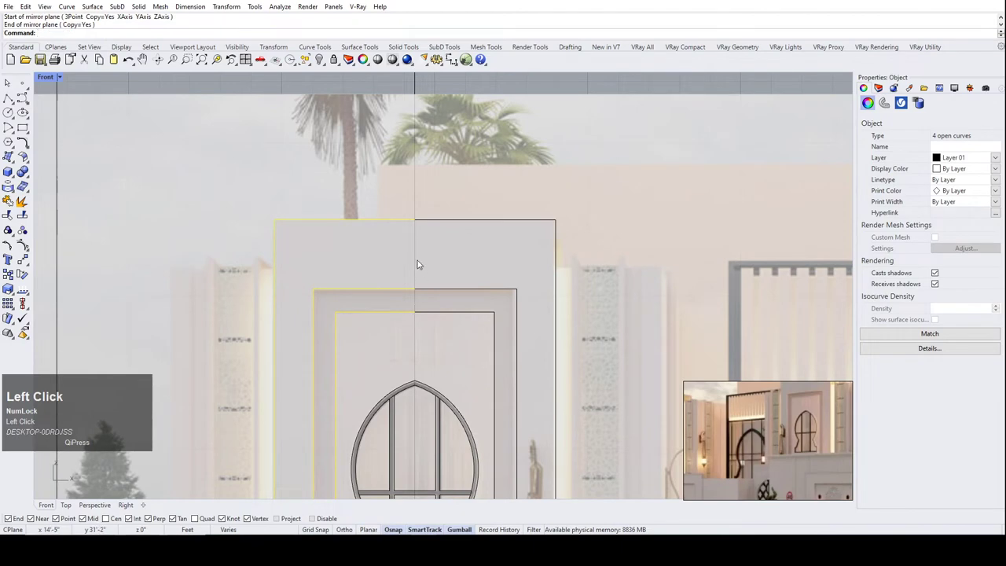
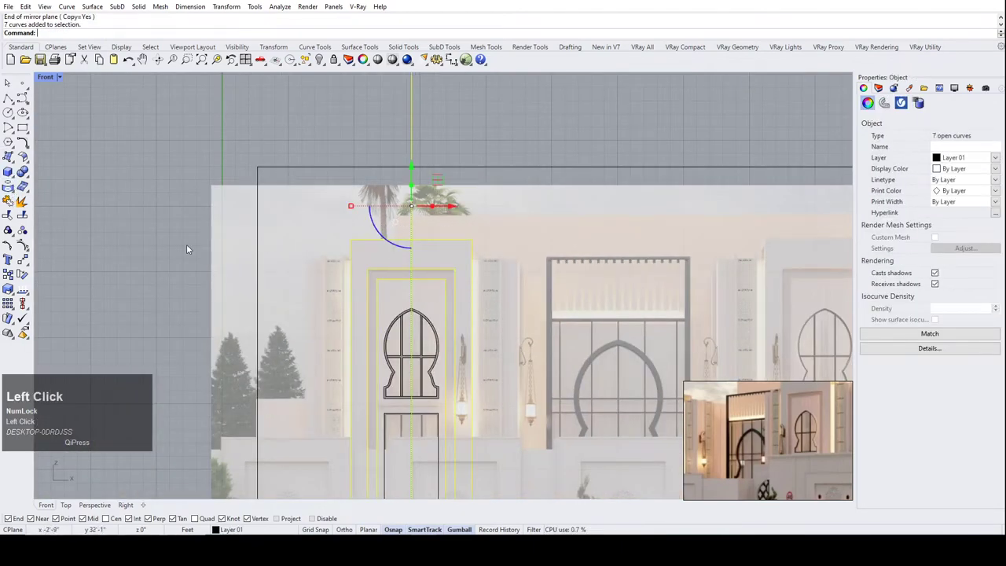
scroll("up", 3)
scroll("down", 3)
scroll("up", 3)
scroll("down", 3)
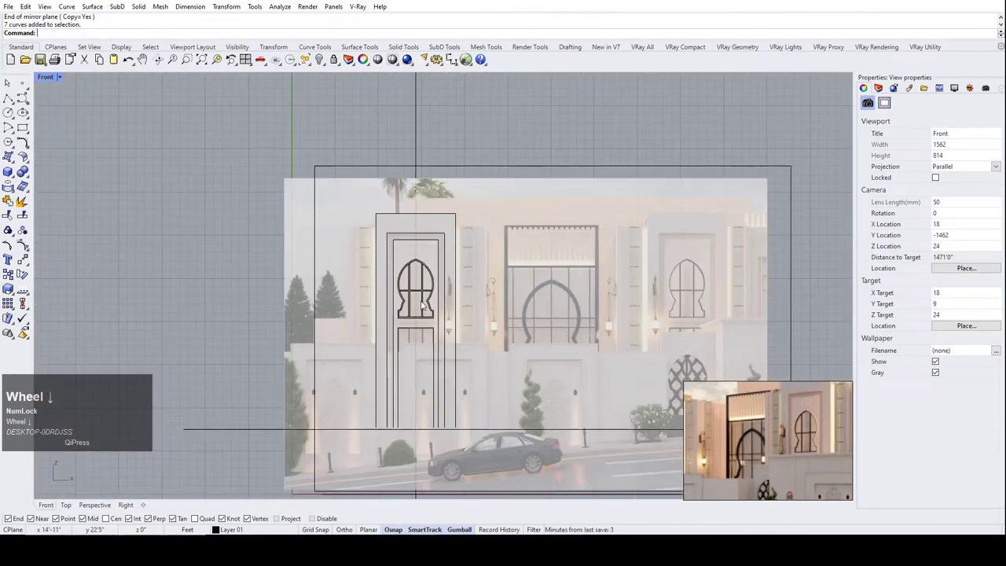
scroll("up", 3)
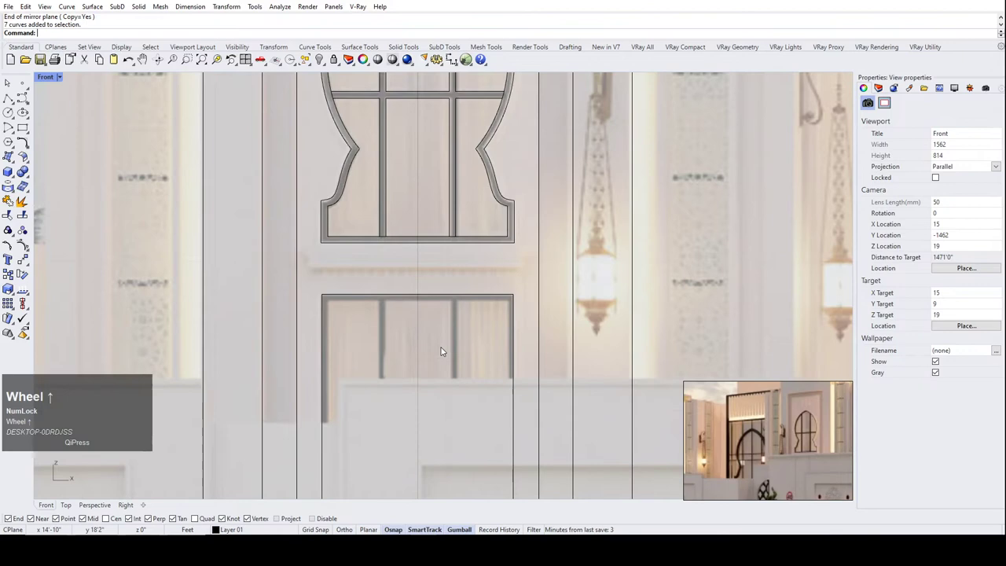
scroll("down", 3)
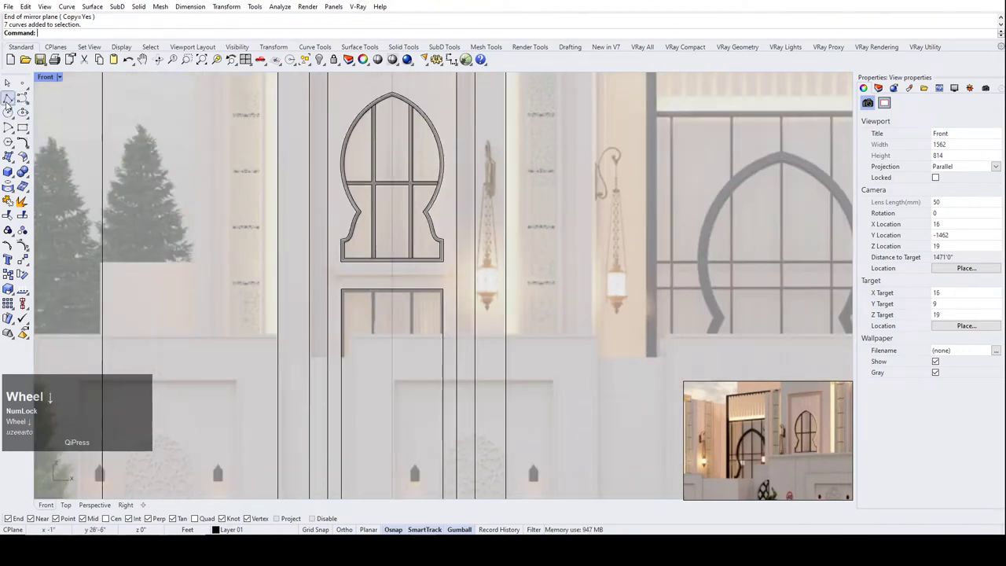
Join the mirrored frame pieces and inner panel curve into continuous curves.
left_click(11, 102)
scroll("up", 3)
left_click(419, 269)
scroll("down", 3)
left_click(560, 331)
scroll("down", 3)
left_click_drag(570, 329, 17, 206)
scroll("up", 3)
left_click(516, 302)
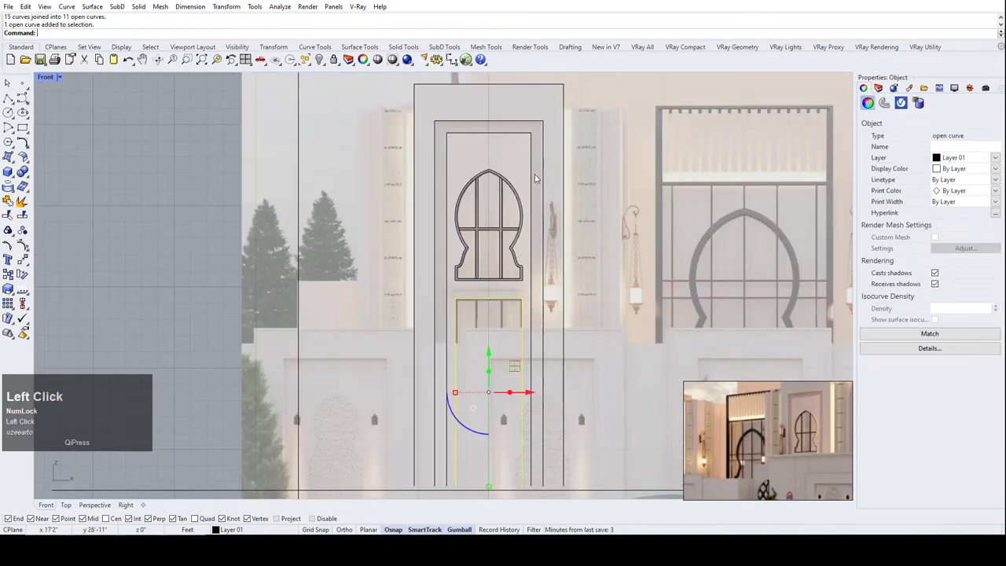
scroll("up", 3)
scroll("down", 3)
scroll("up", 3)
left_click(433, 248)
scroll("down", 3)
scroll("down", 3)
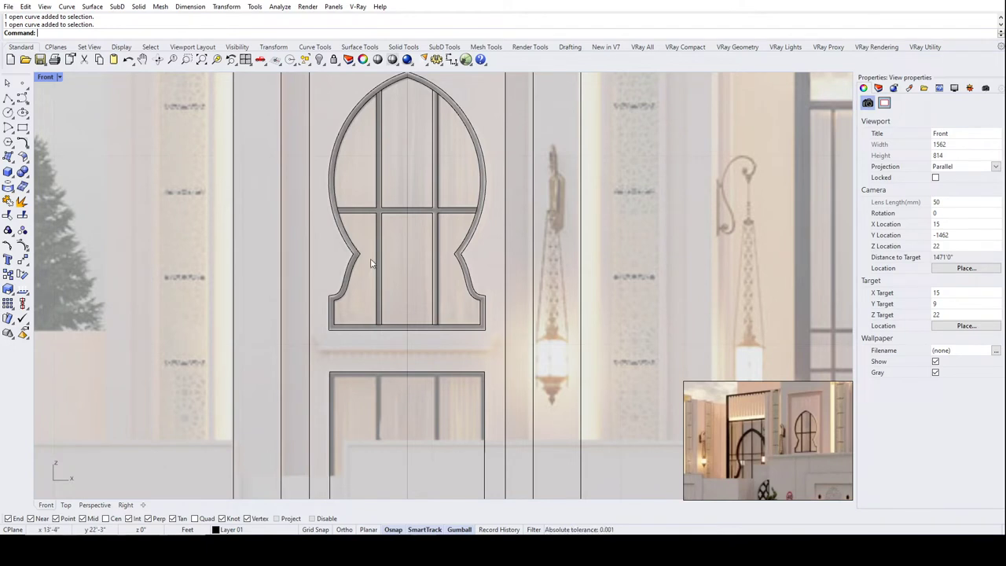
scroll("up", 3)
left_click(354, 219)
scroll("down", 3)
scroll("up", 3)
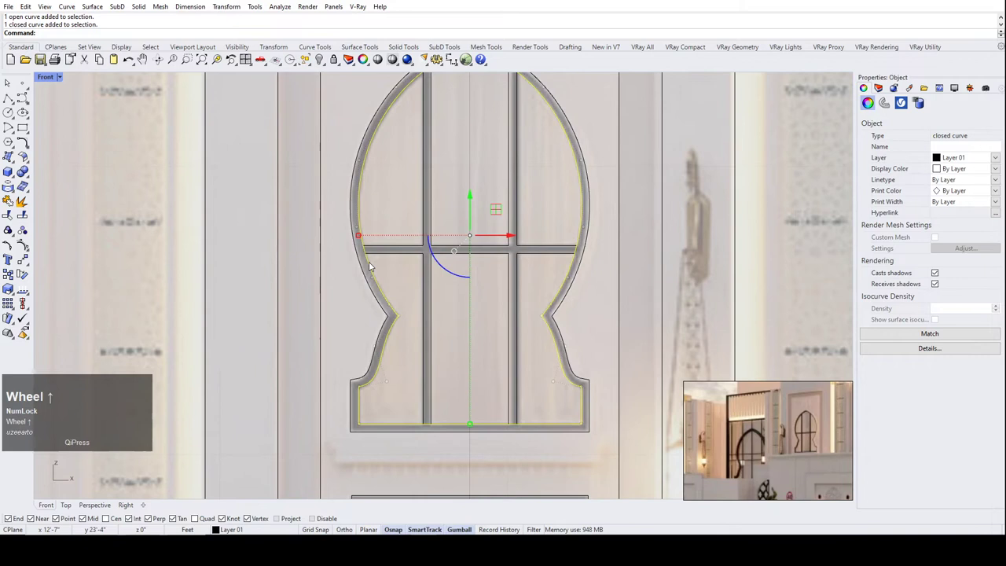
scroll("down", 3)
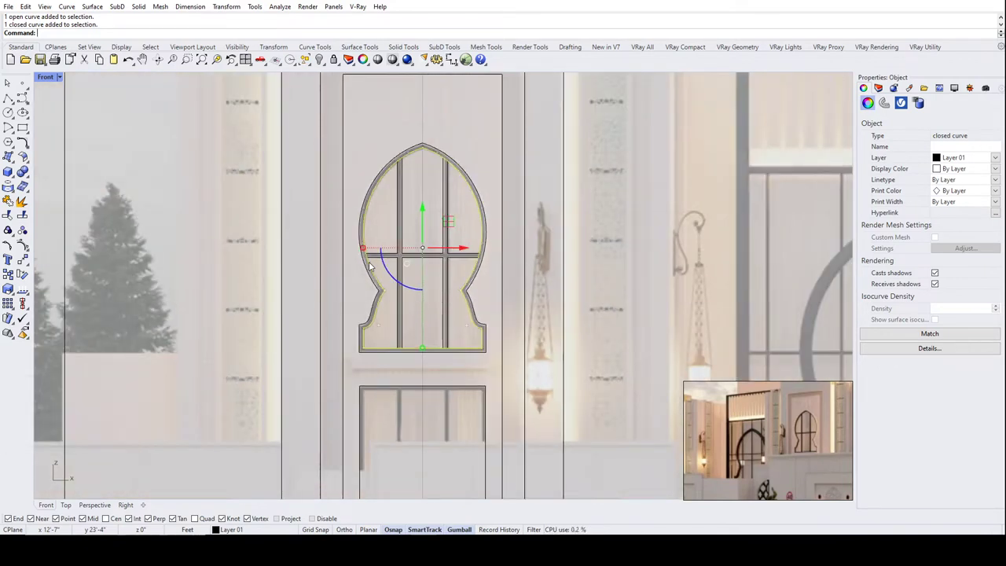
Run DupEdge on the keyhole outline and restore the accidentally removed mullion.
type("dup")
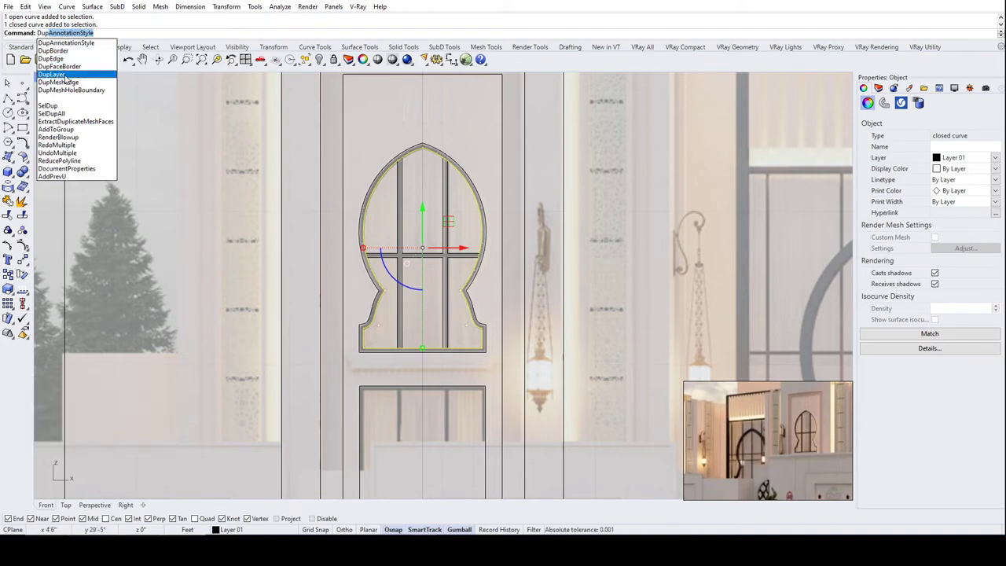
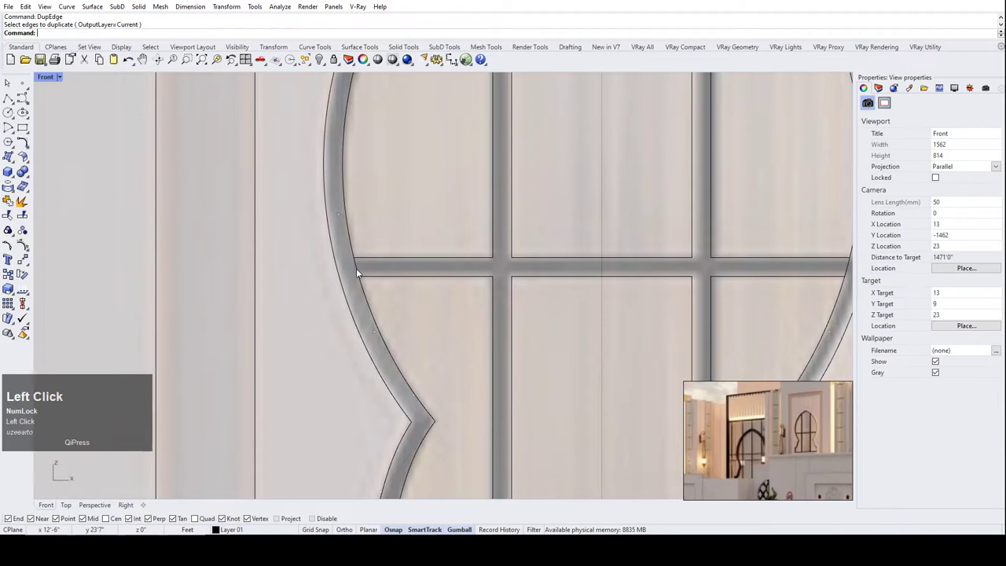
scroll("down", 3)
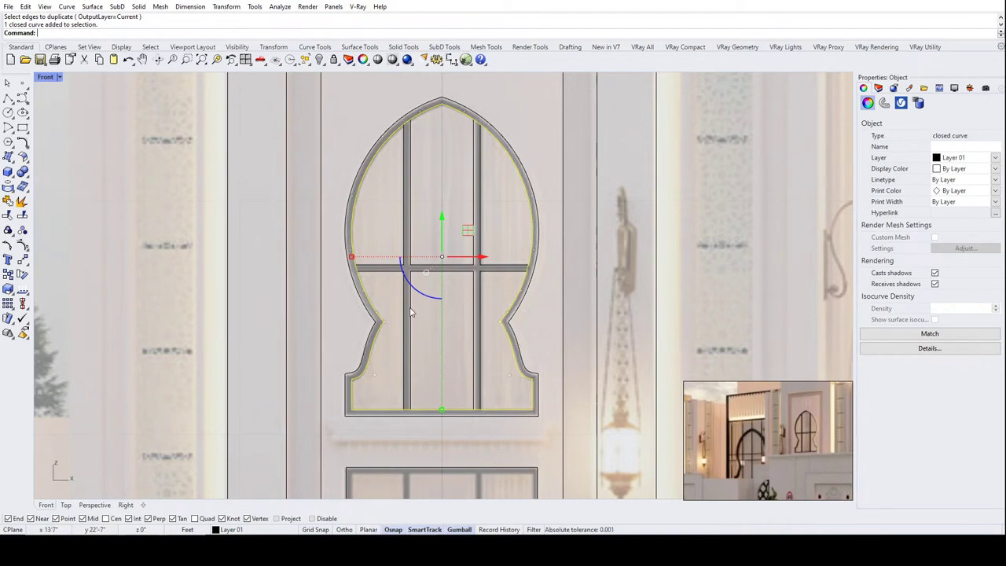
scroll("down", 3)
left_click(485, 263)
left_click(509, 248)
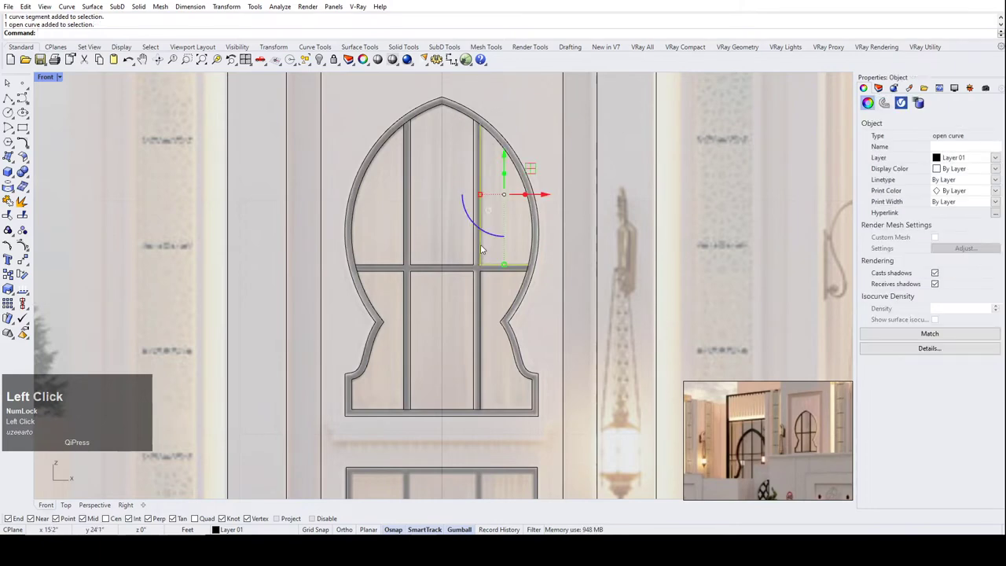
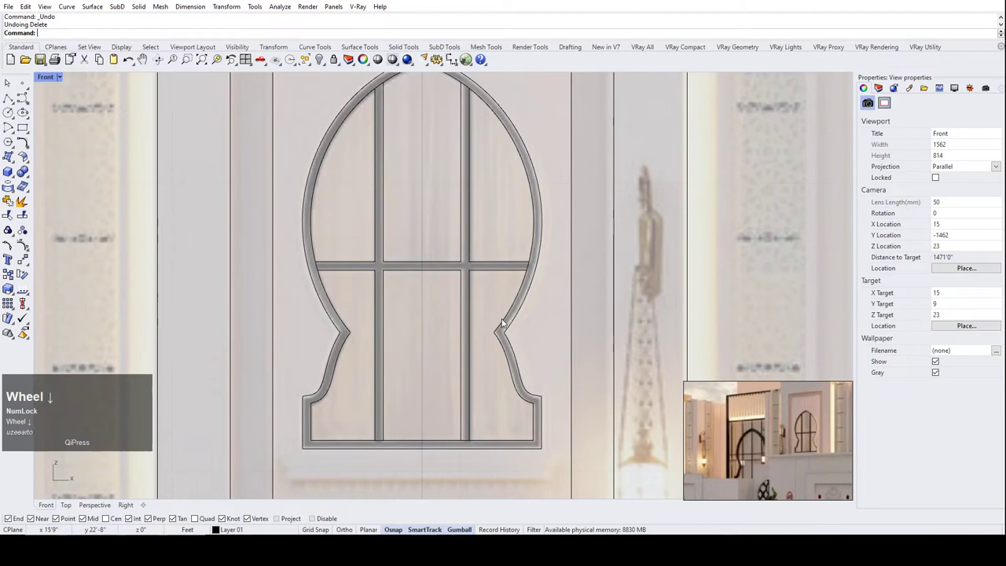
Copy the keyhole outline curve and place the duplicate to the right of the window.
left_click(508, 322)
type("cop")
key("Return")
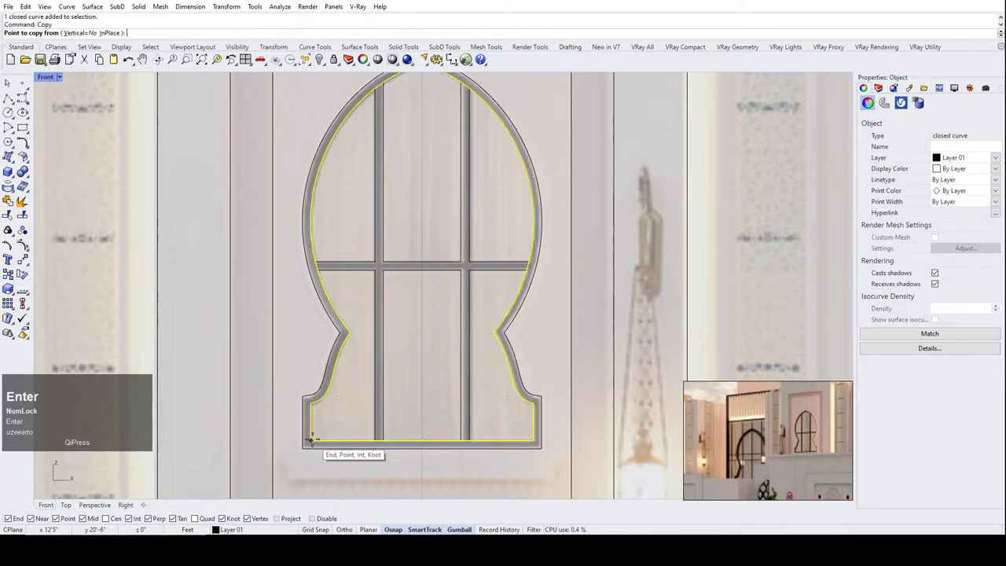
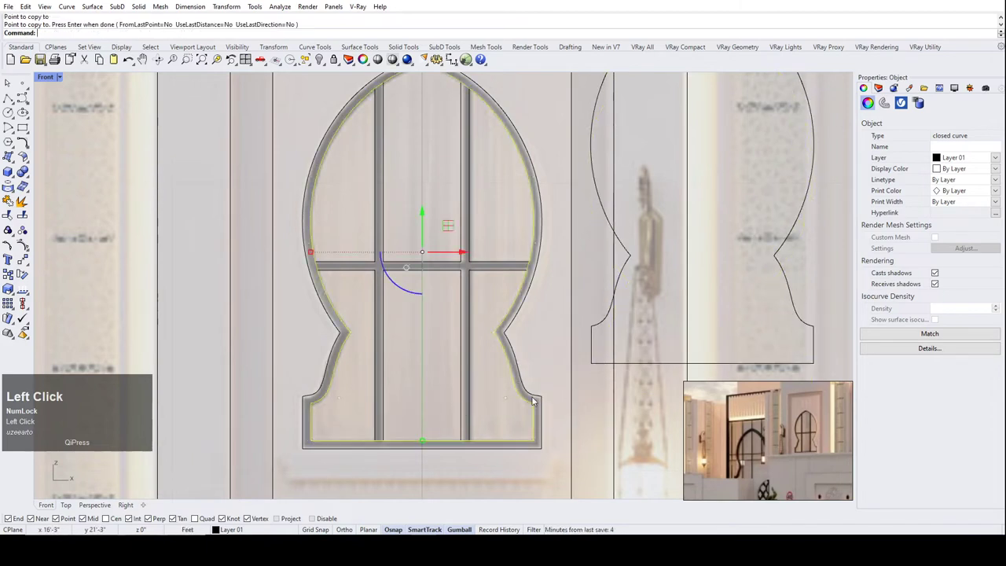
scroll("up", 3)
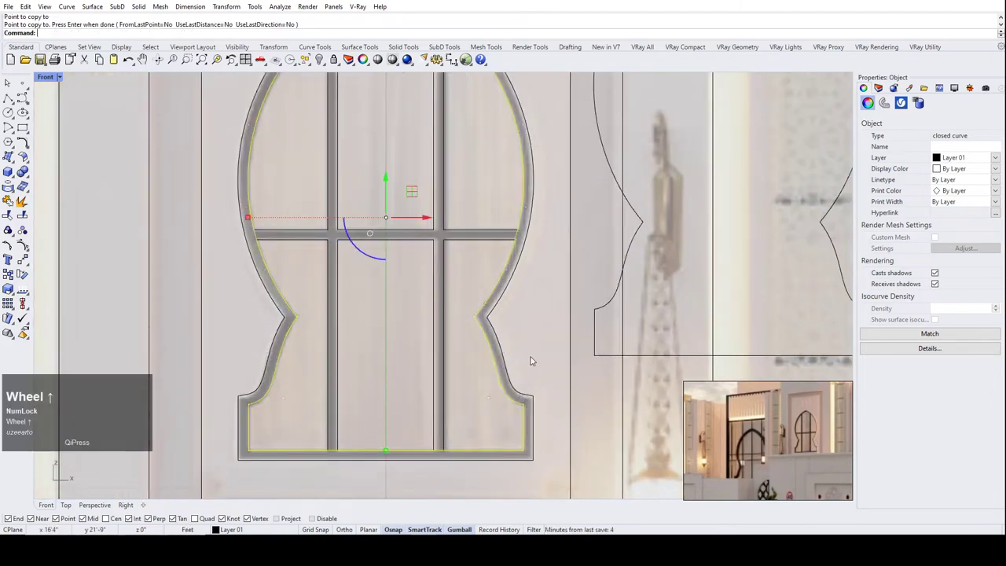
scroll("down", 3)
scroll("down", 3)
key("c")
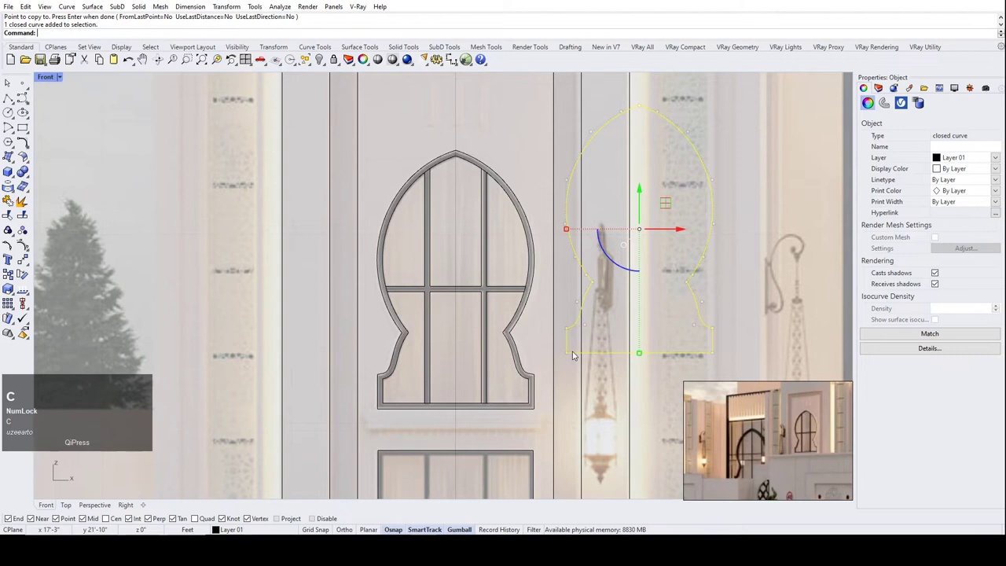
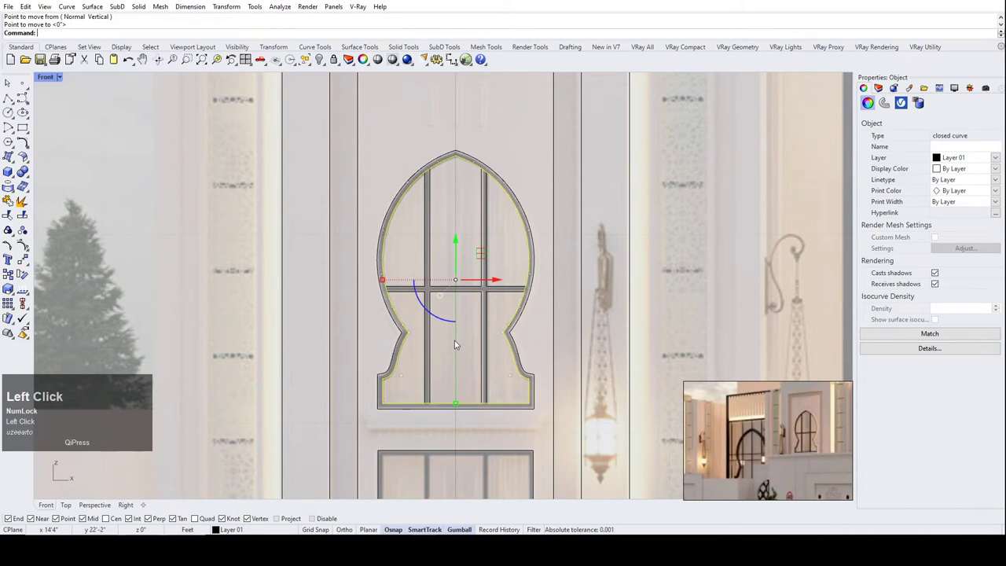
Hide the extra outline copy and start Trim with the arch outline as cutting boundary.
type("hide")
key("Return")
scroll("up", 3)
scroll("down", 3)
left_click_drag(547, 420, 374, 138)
type("tr")
key("space")
type("trim")
key("space")
left_click_drag(546, 411, 402, 139)
right_click(403, 139)
Cut off the six divider line ends beyond the arch and select the window curves for joining.
scroll("up", 3)
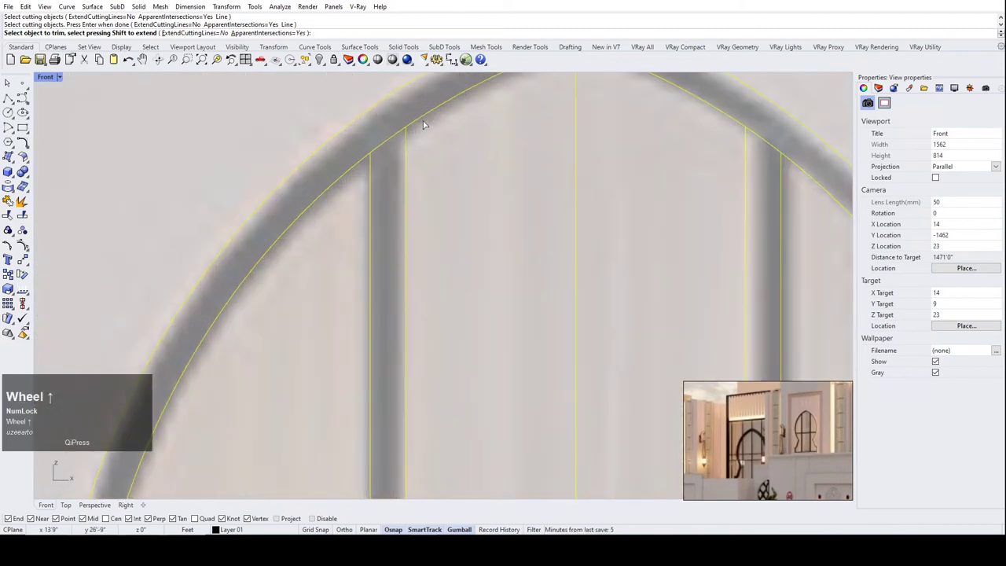
left_click(426, 119)
scroll("down", 3)
scroll("up", 3)
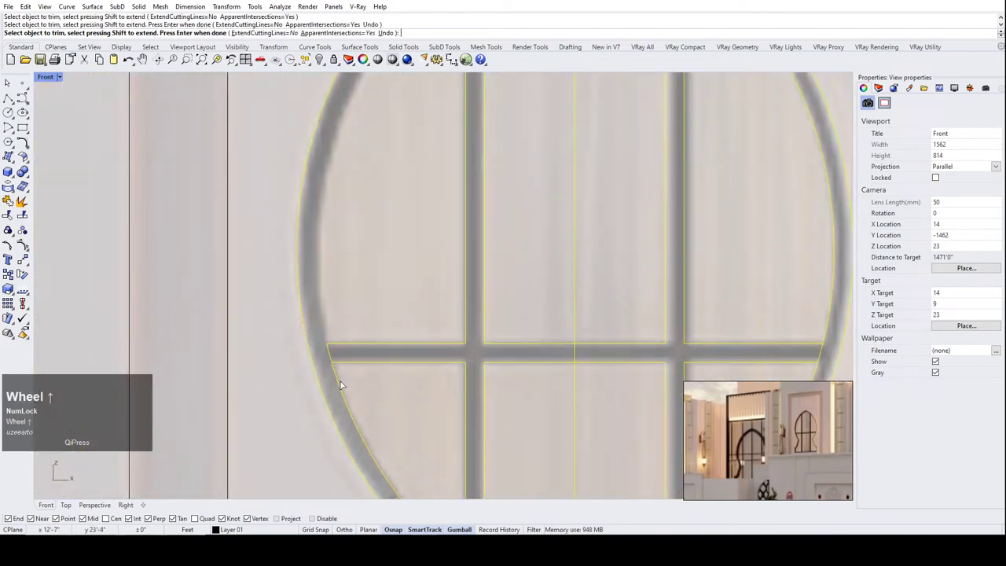
left_click(343, 388)
scroll("down", 3)
scroll("up", 3)
left_click(454, 426)
scroll("down", 3)
scroll("up", 3)
left_click(579, 216)
scroll("down", 3)
scroll("up", 3)
left_click(519, 180)
scroll("down", 3)
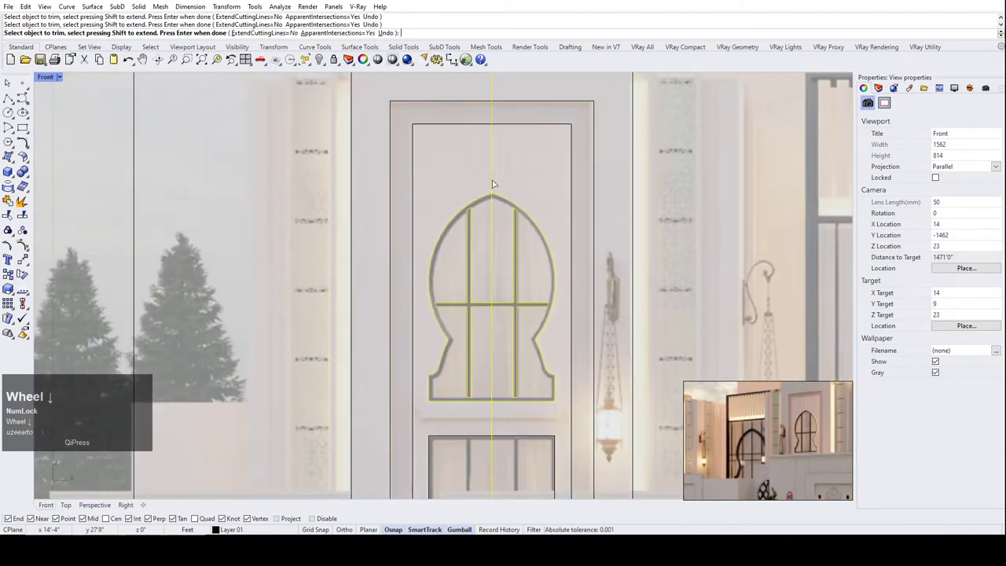
left_click(499, 180)
scroll("down", 3)
scroll("up", 3)
left_click_drag(542, 353, 11, 199)
left_click(12, 199)
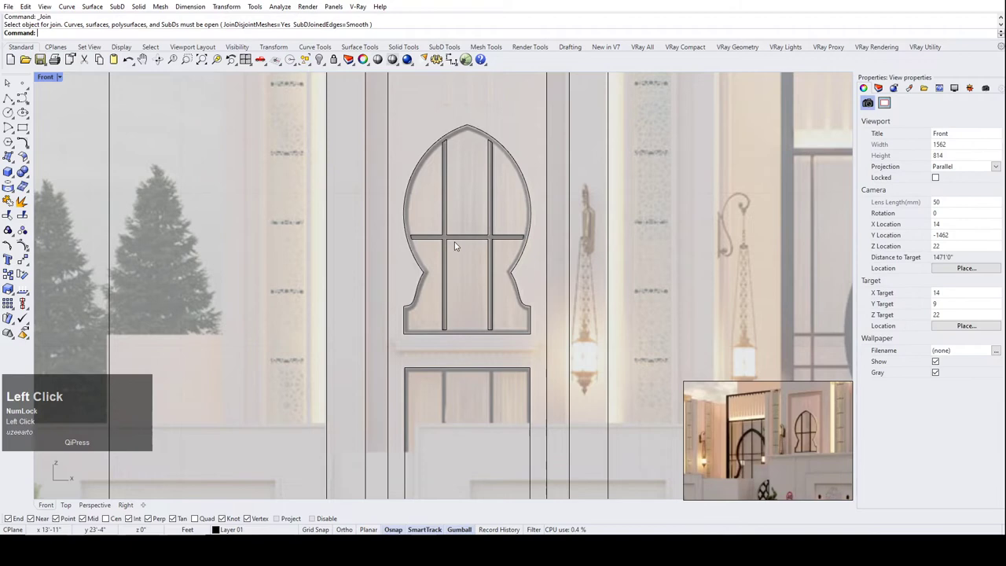
Unhide the hidden copy of the keyhole outline with the Show command.
scroll("up", 3)
scroll("down", 3)
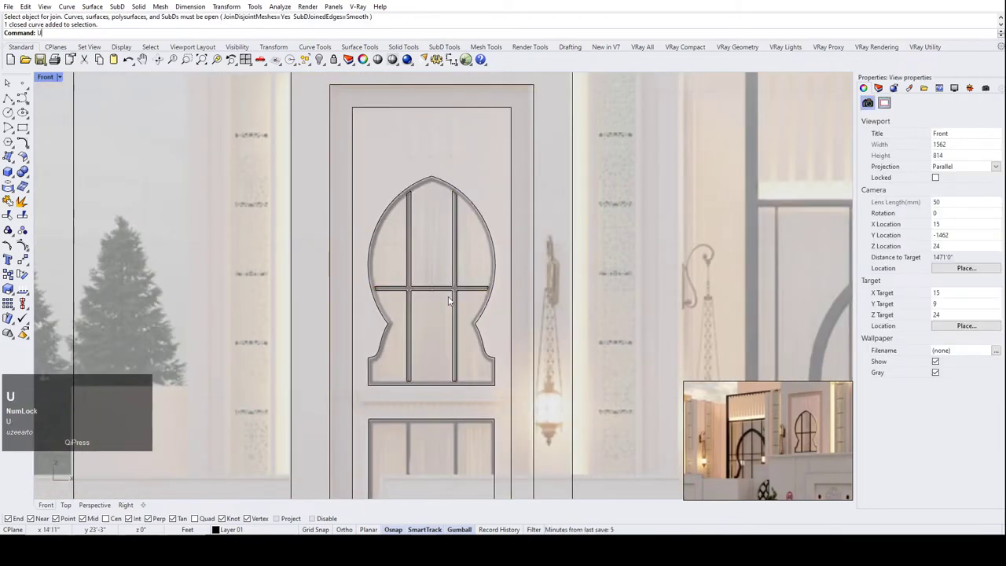
type("un")
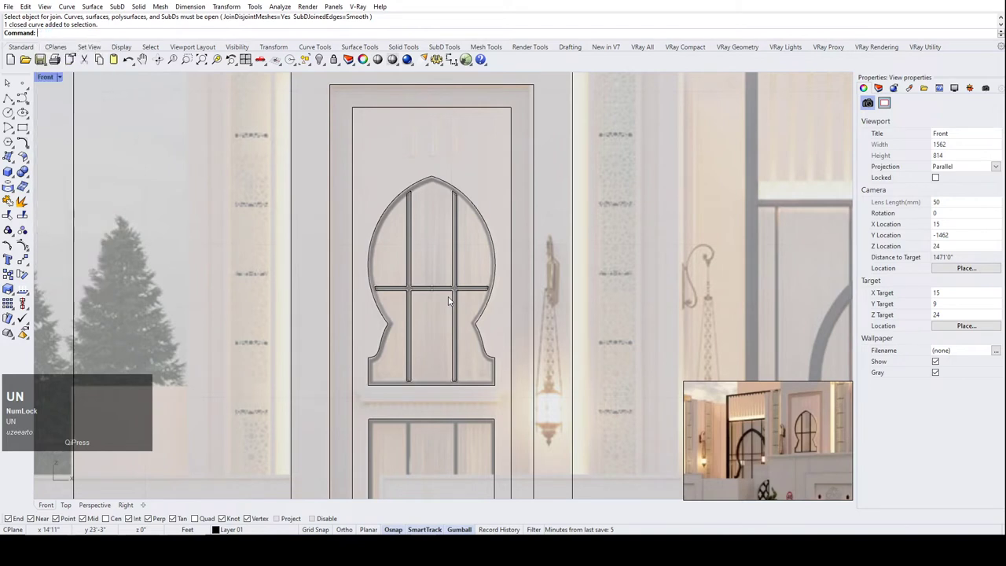
key("s")
type("sho")
left_click(73, 52)
Reselect the shown outline and zoom around the whole elevation over the photo.
scroll("up", 3)
left_click(332, 252)
scroll("down", 3)
left_click(411, 243)
scroll("down", 3)
scroll("up", 3)
scroll("down", 3)
scroll("up", 3)
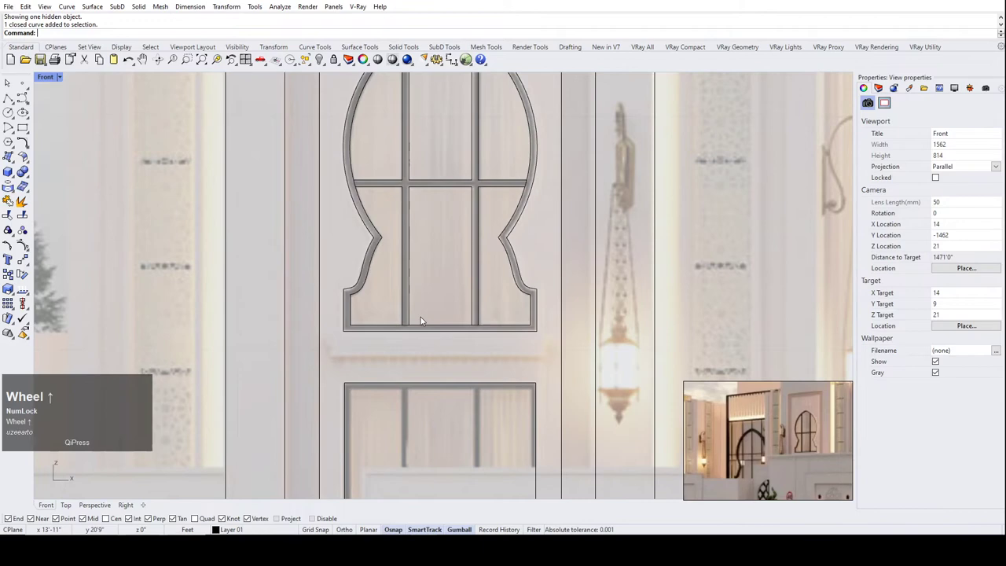
scroll("down", 3)
scroll("up", 3)
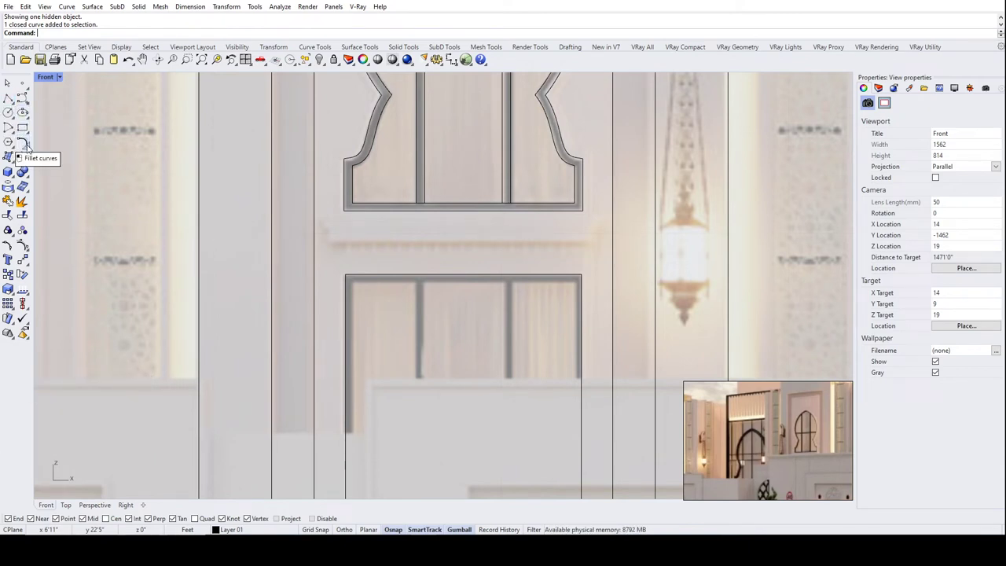
scroll("down", 3)
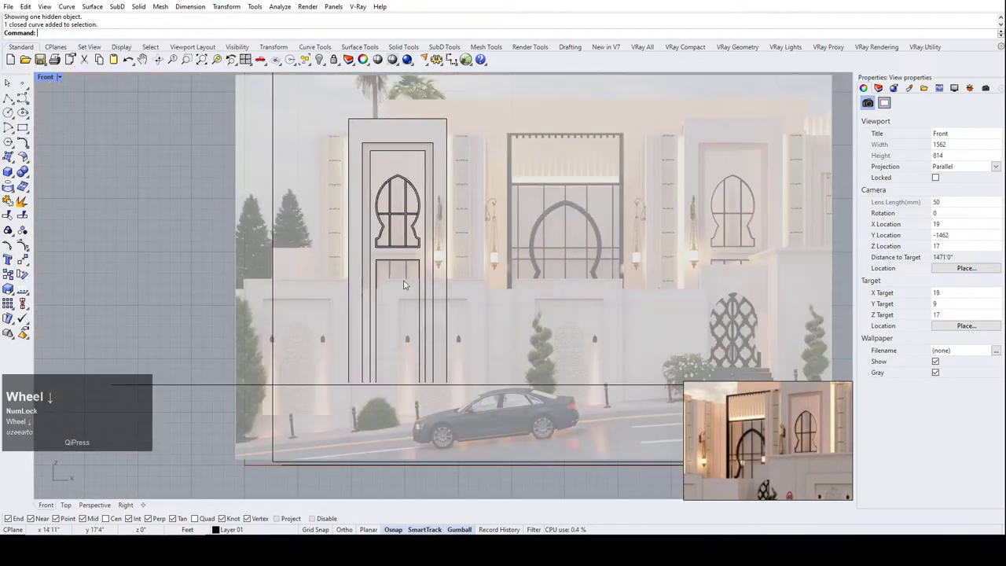
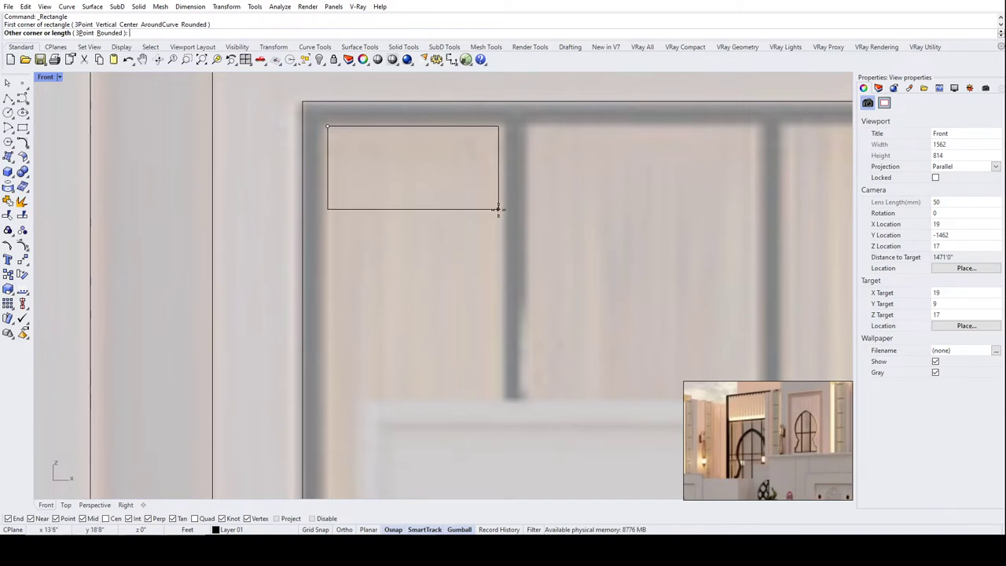
Draw a rectangle over the left pane of the lower window by two corners.
scroll("down", 3)
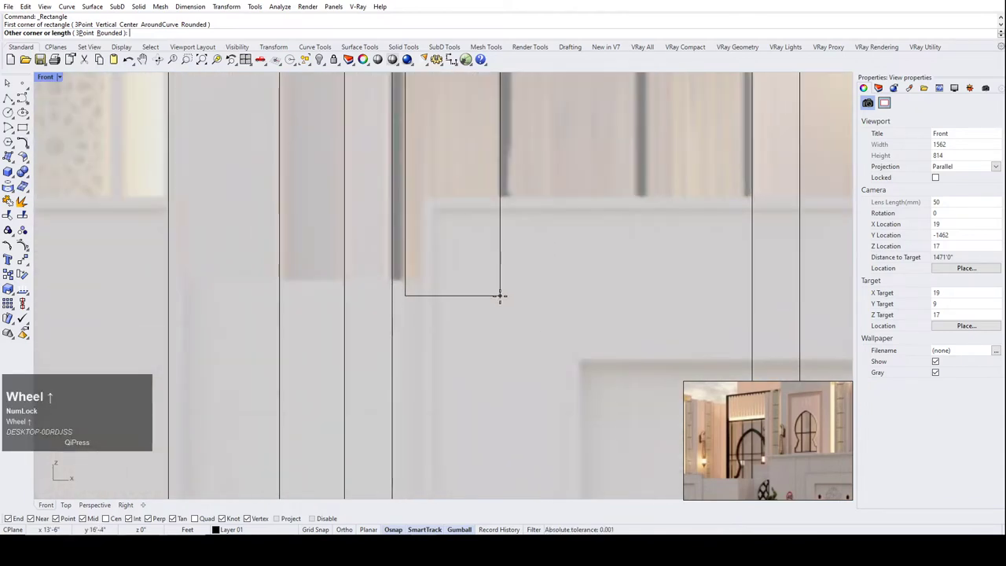
left_click(505, 309)
scroll("down", 3)
scroll("up", 3)
left_click(504, 211)
scroll("up", 3)
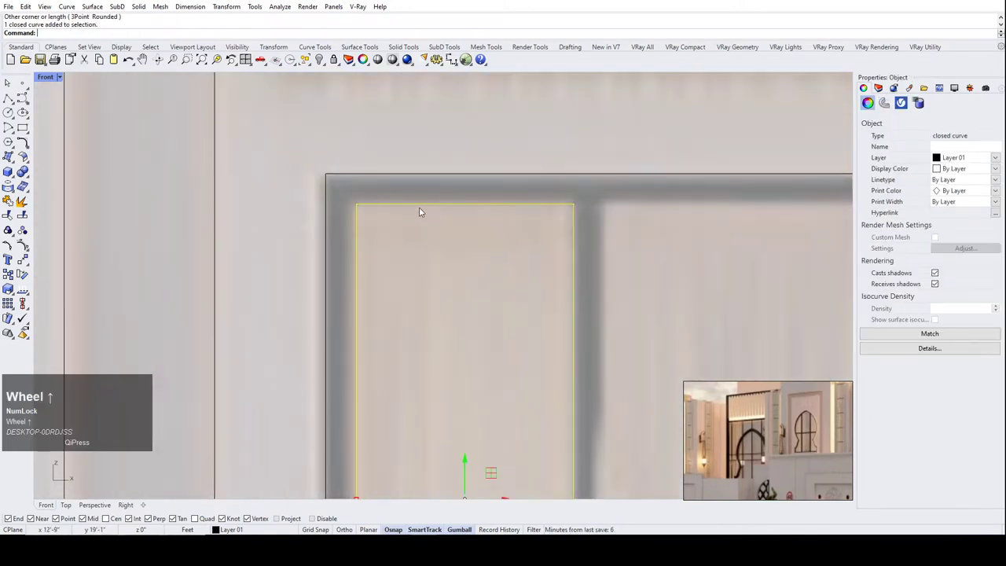
Stretch the rectangle with Scale1D to the pane's bottom and begin copying it.
type("sc")
left_click(53, 56)
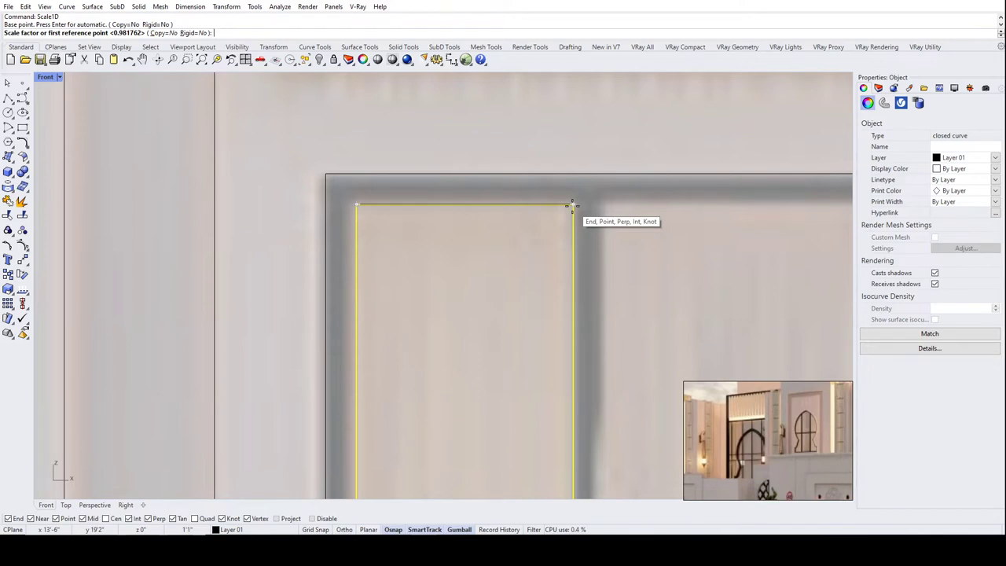
scroll("down", 3)
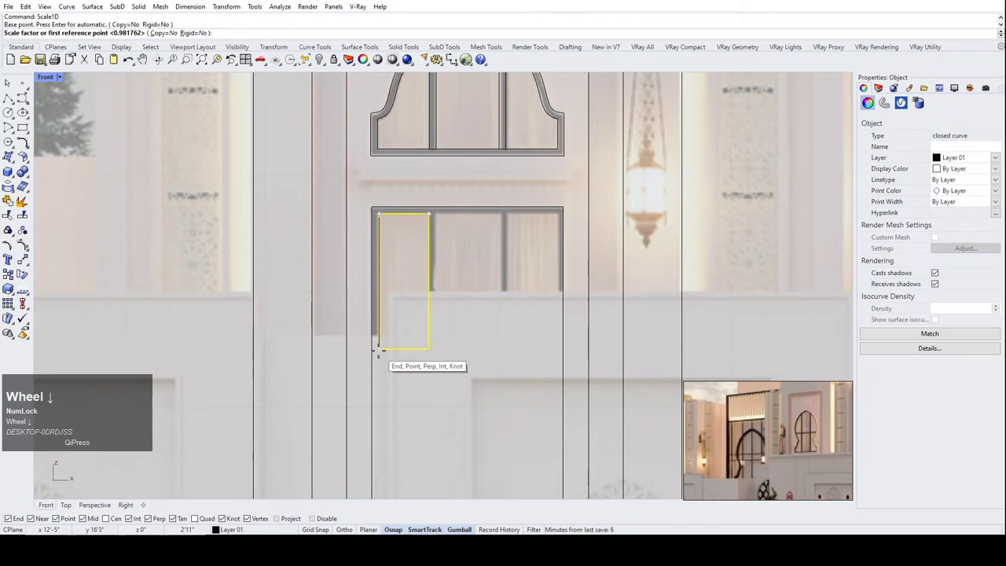
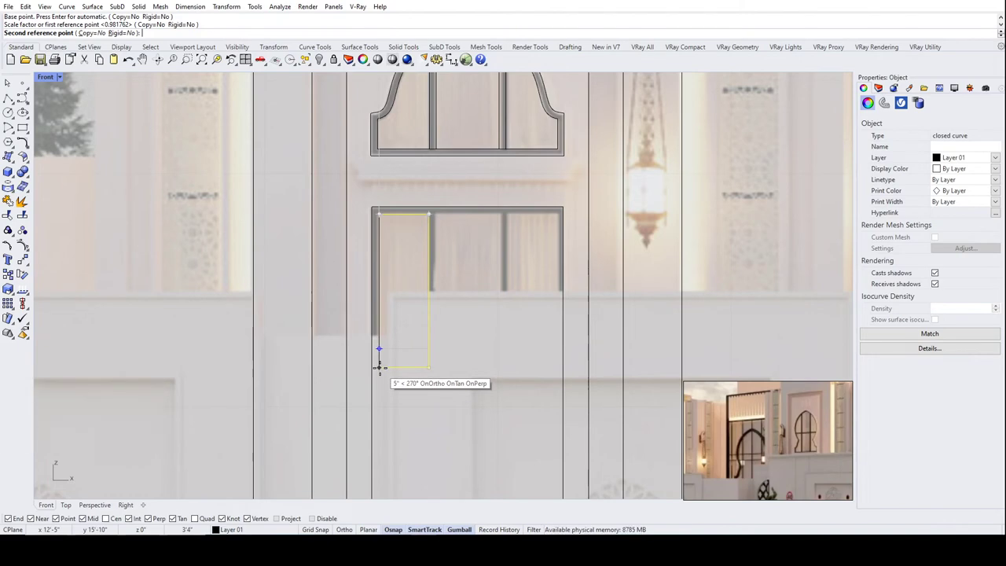
left_click(386, 372)
scroll("down", 3)
scroll("up", 3)
scroll("down", 3)
scroll("up", 3)
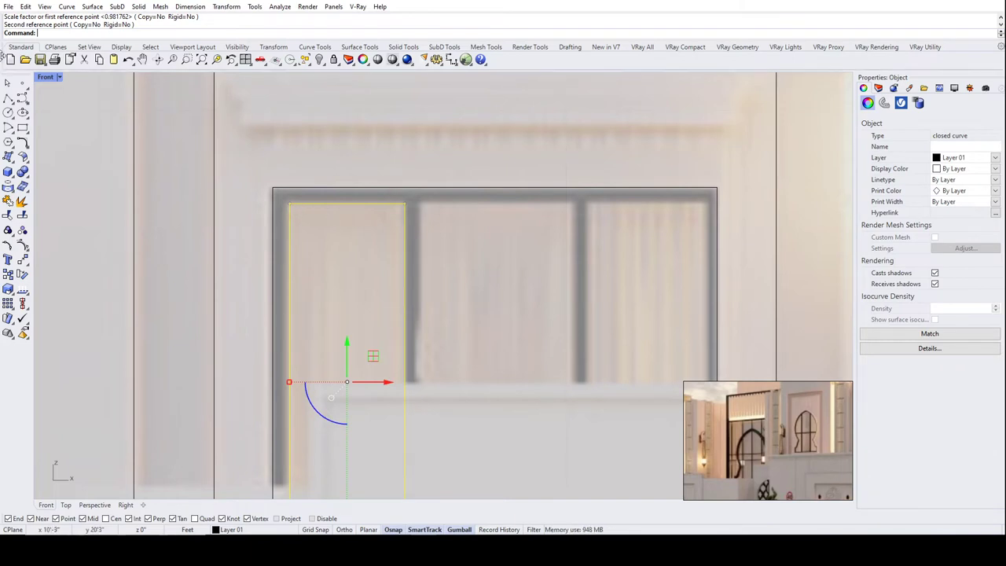
type("co")
key("Return")
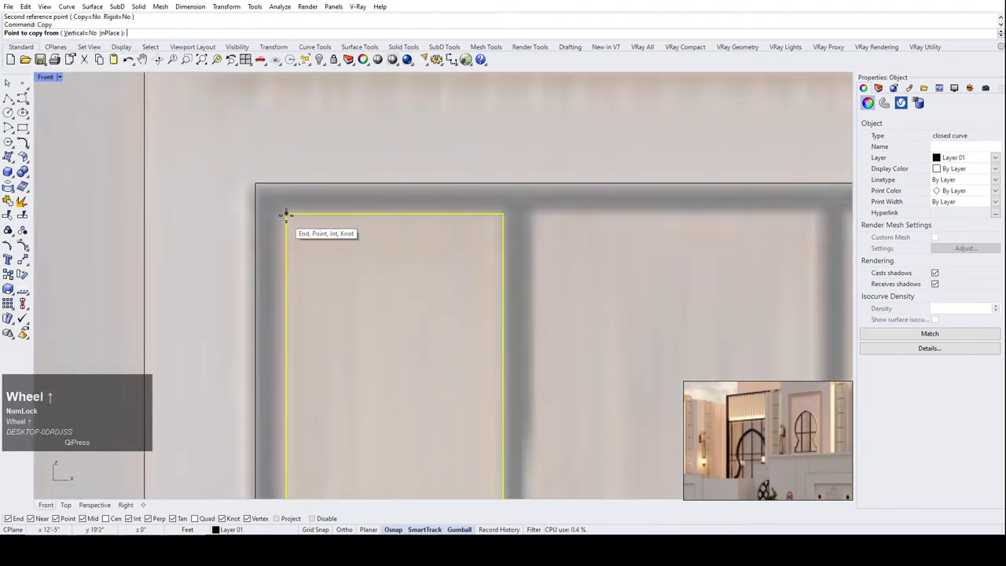
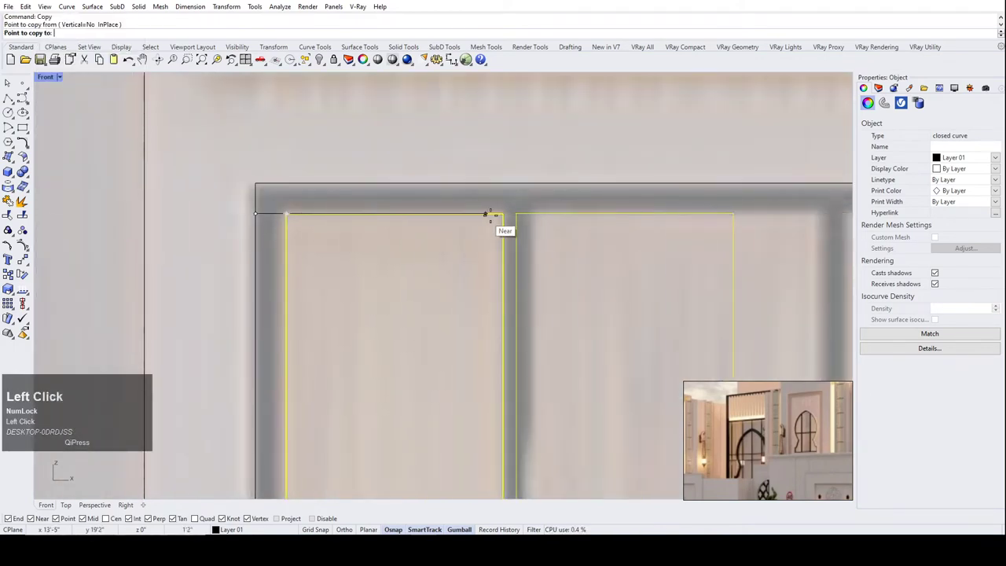
Scale the left pane rectangle in one direction to match the glass pane's width.
scroll("down", 3)
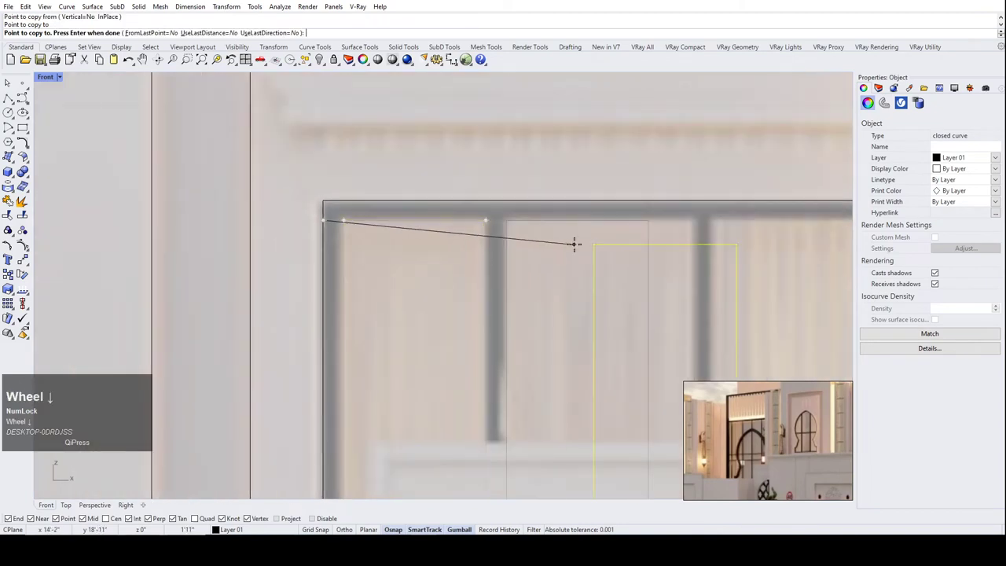
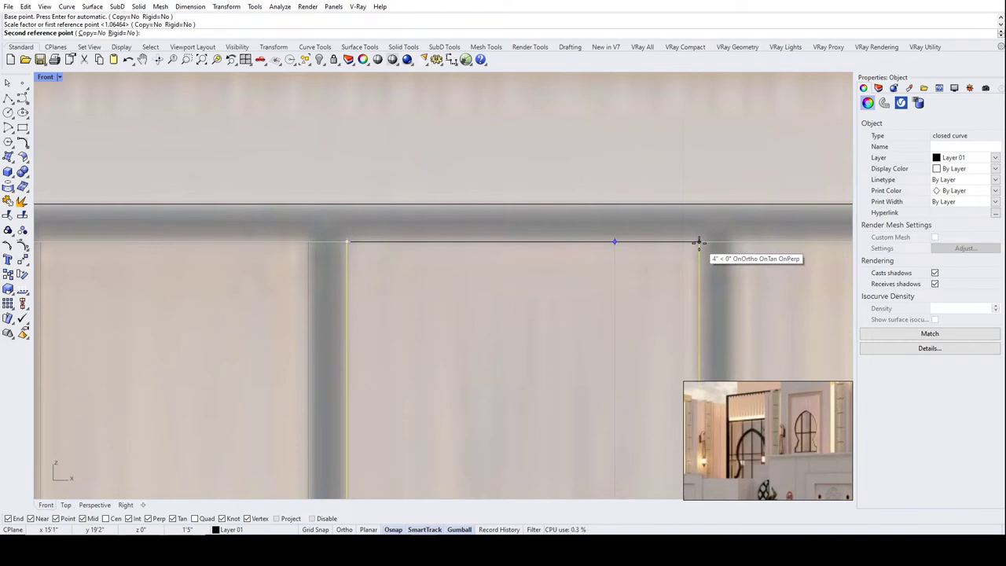
left_click(706, 247)
scroll("down", 3)
left_click(601, 217)
scroll("up", 3)
left_click(509, 284)
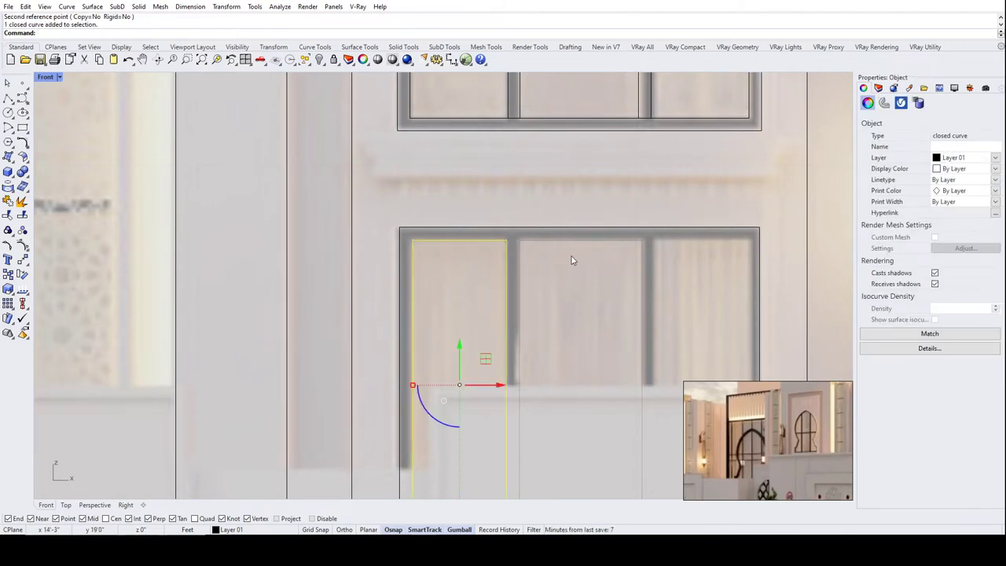
Start Mirror on the left pane outline and draw measuring polylines along the pane tops.
type("mi")
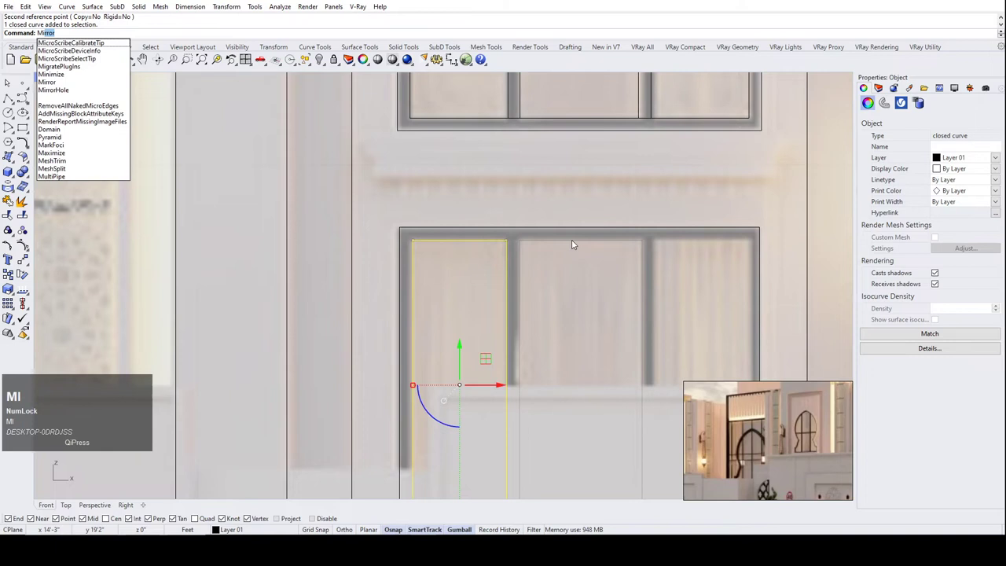
right_click(577, 241)
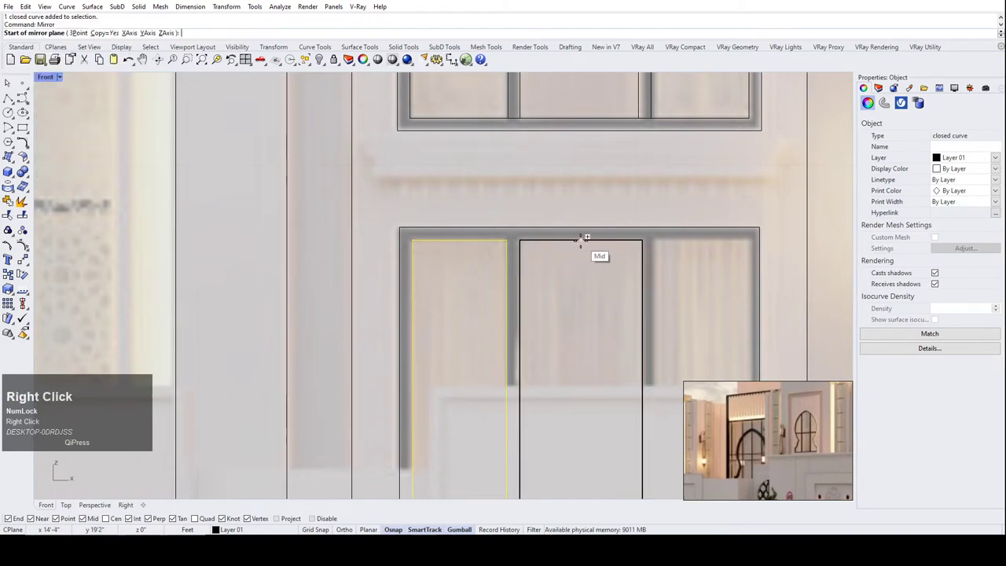
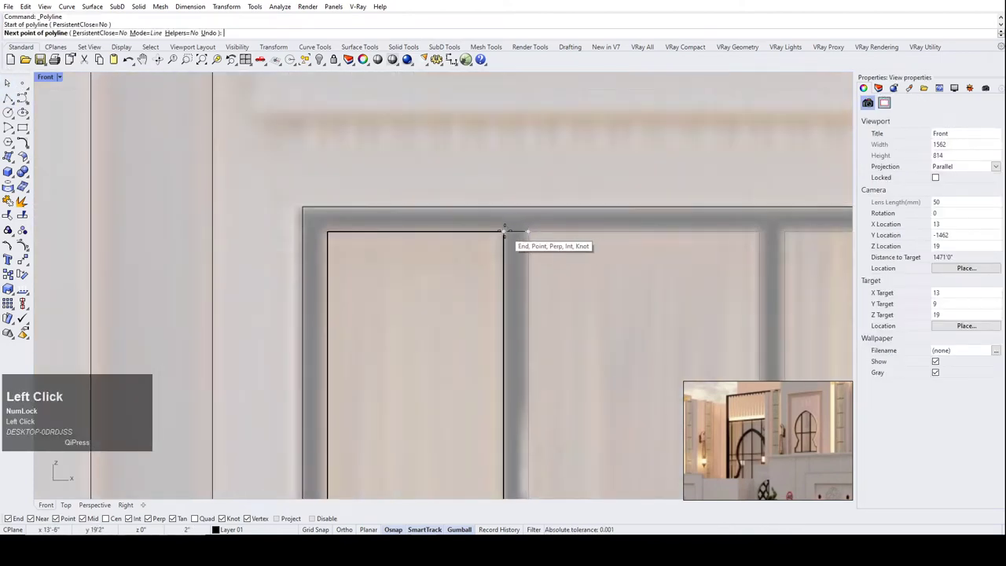
scroll("down", 3)
right_click(673, 267)
scroll("up", 3)
right_click(632, 263)
left_click(636, 261)
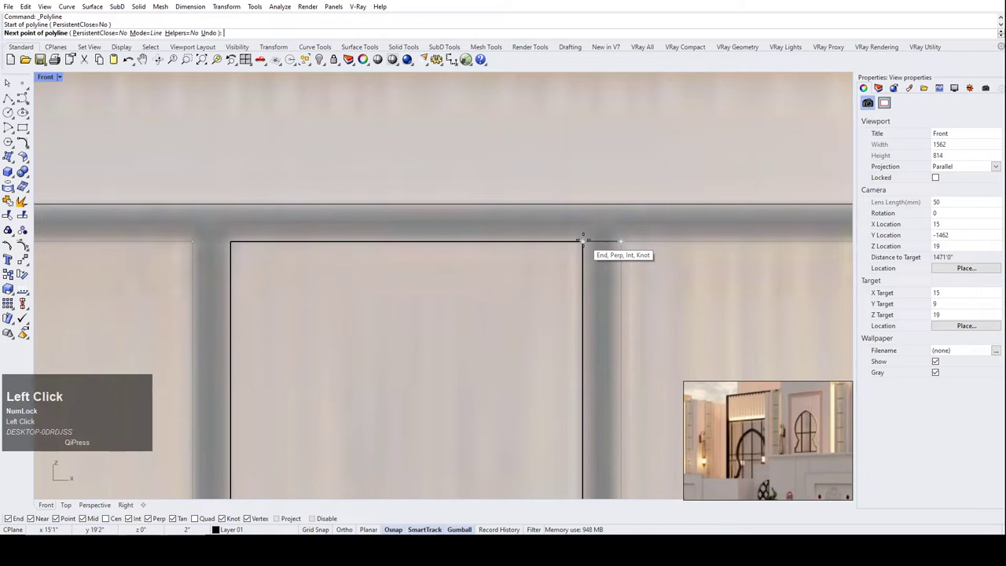
Select the stray extra pane outline and delete it, keeping the original.
scroll("down", 3)
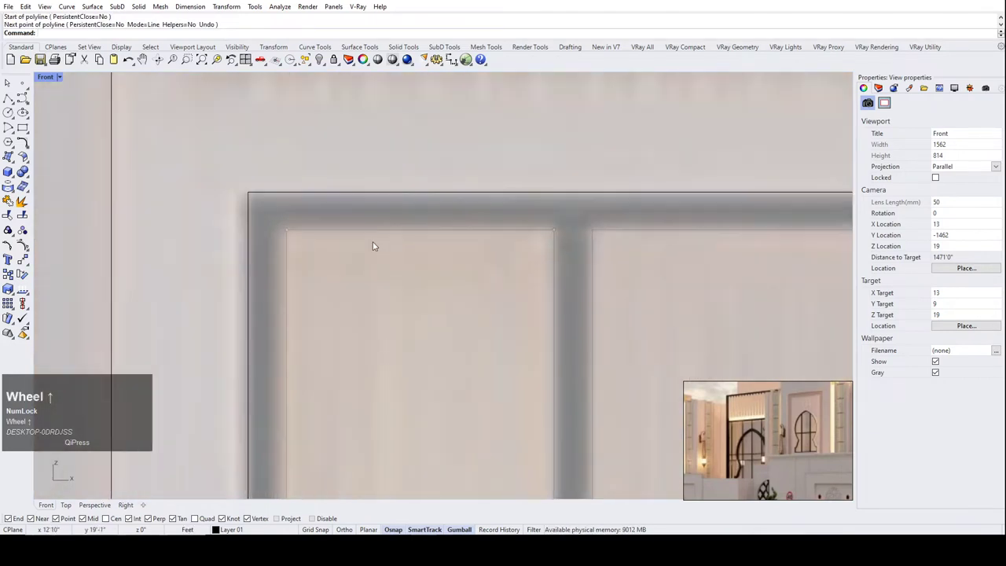
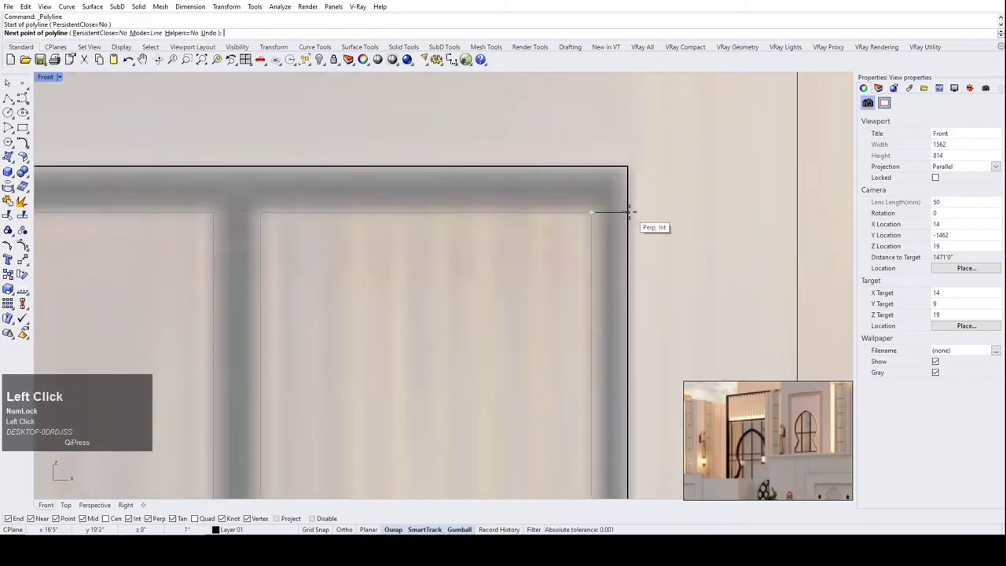
scroll("down", 3)
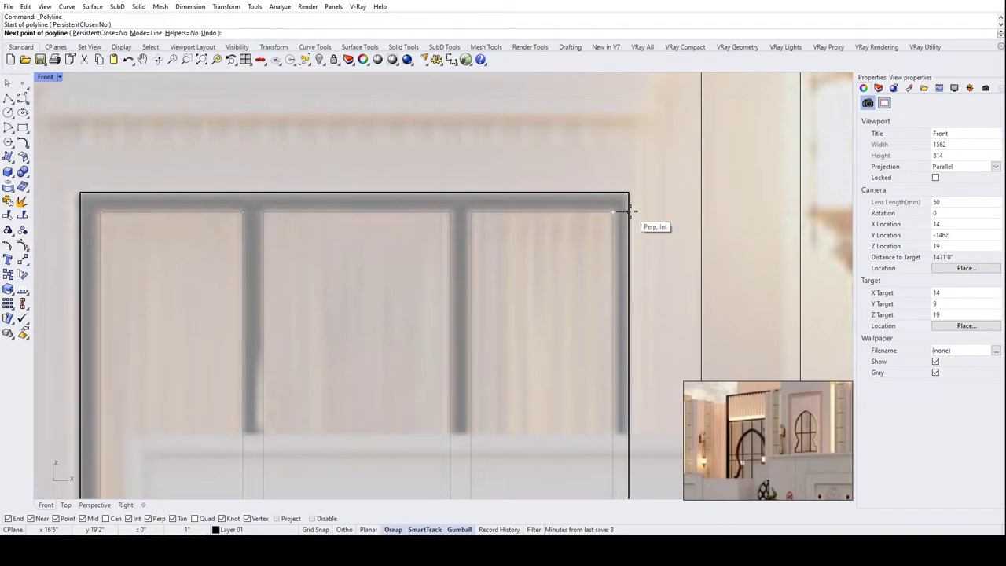
scroll("down", 3)
scroll("up", 3)
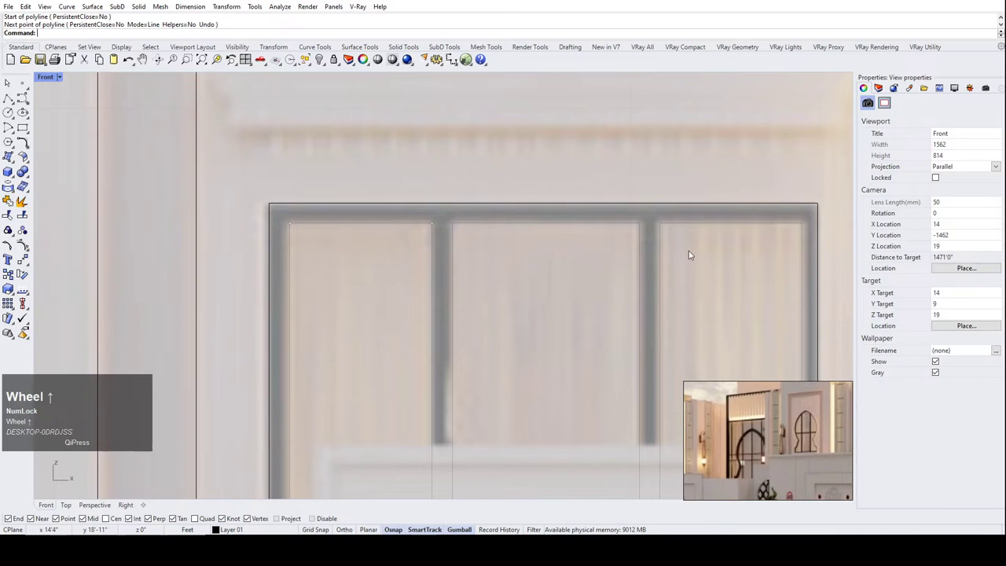
scroll("up", 3)
left_click(674, 228)
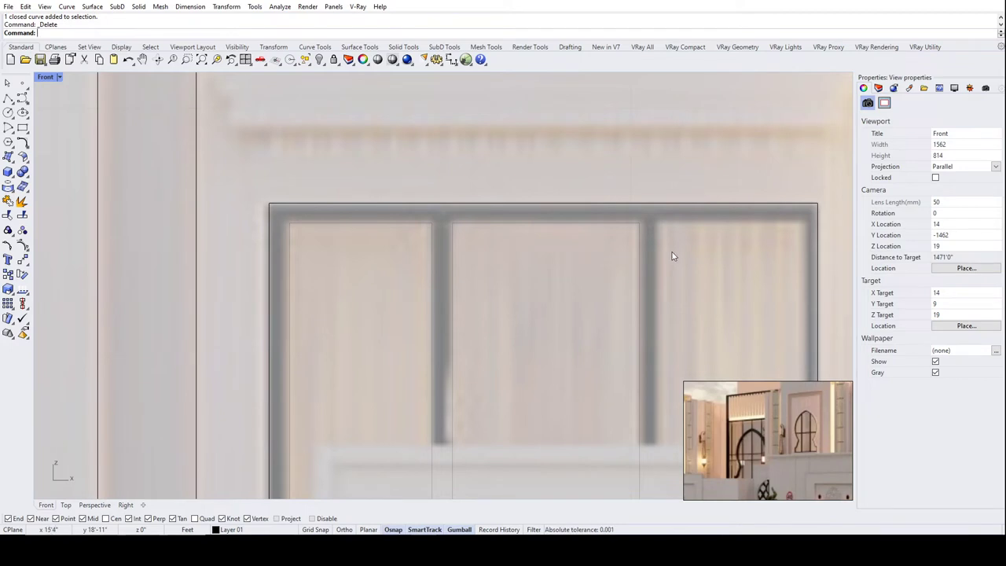
Select the left pane outline and launch Mirror on it.
scroll("up", 3)
left_click(369, 230)
type("mi")
key("Return")
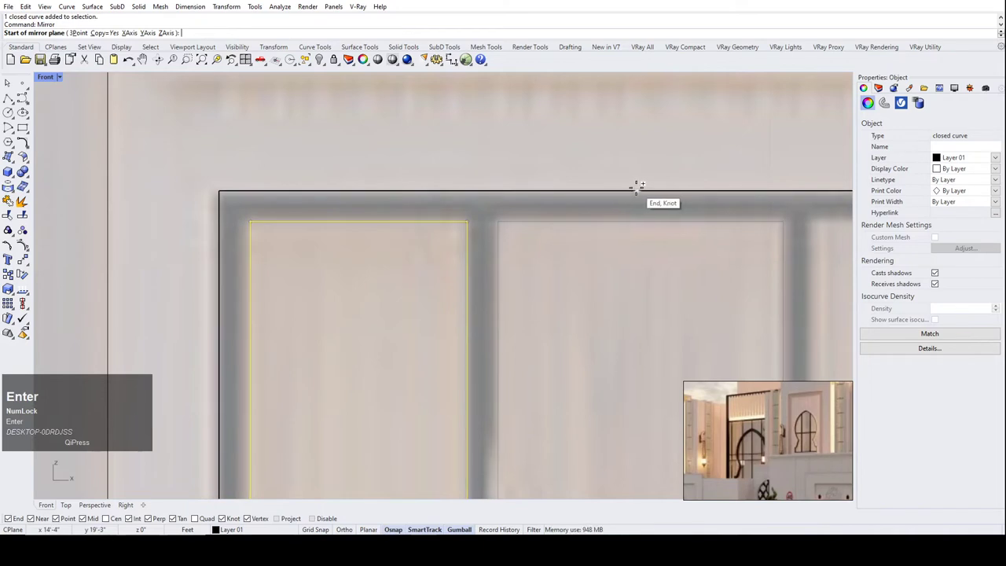
scroll("down", 3)
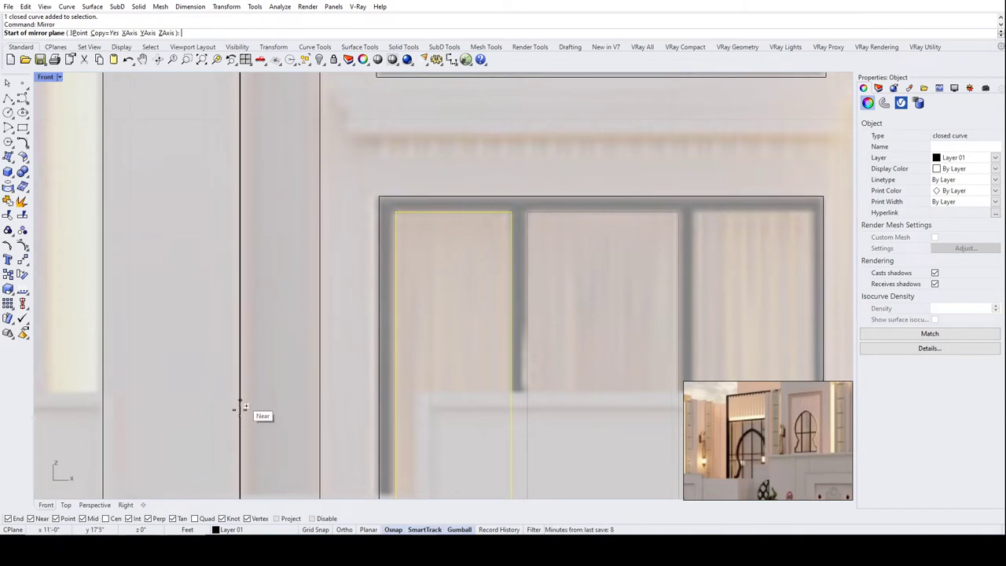
scroll("up", 3)
scroll("down", 3)
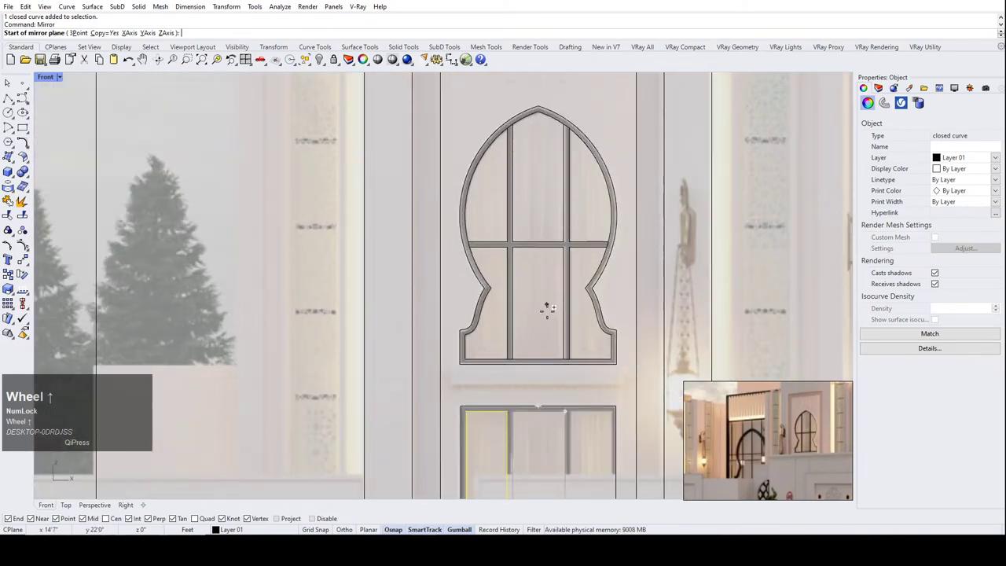
scroll("up", 3)
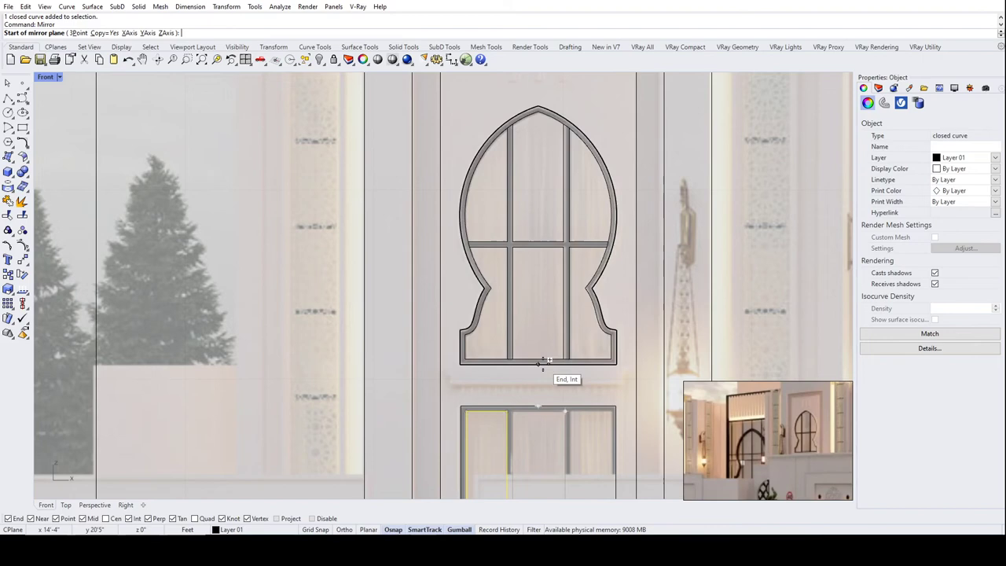
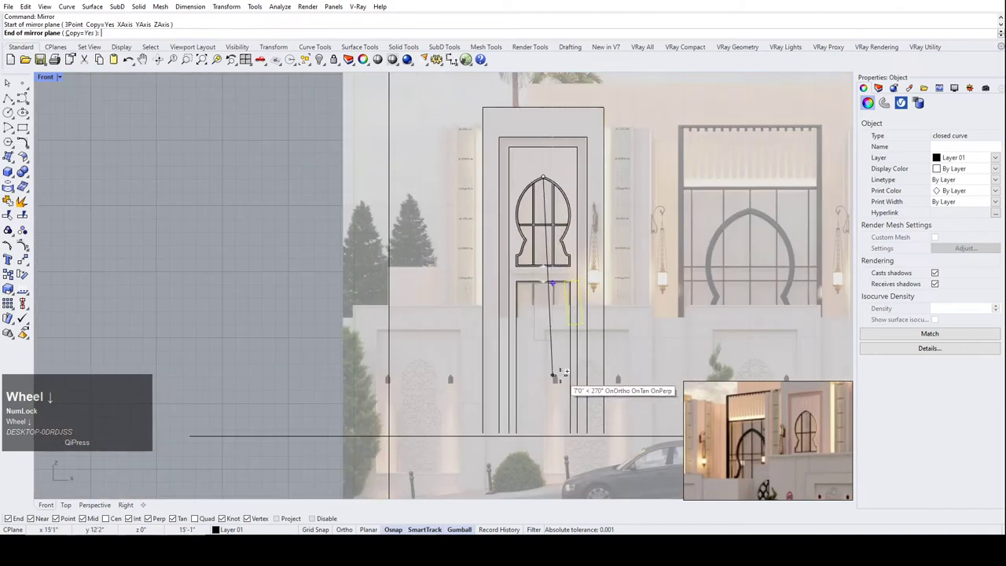
Mirror it across a vertical line through the door centre to form the right pane outline.
left_click(544, 374)
scroll("up", 3)
left_click(576, 249)
scroll("down", 3)
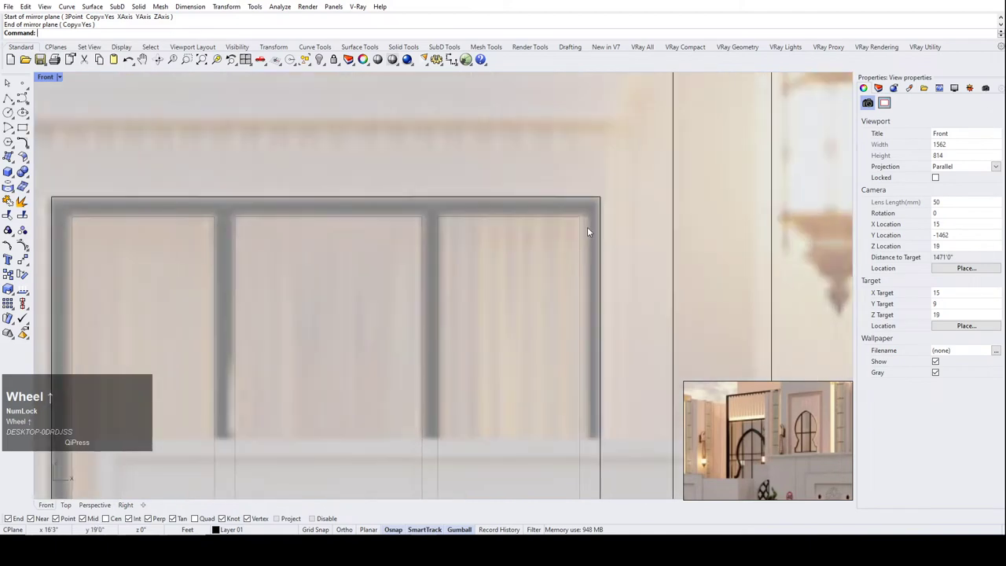
scroll("up", 3)
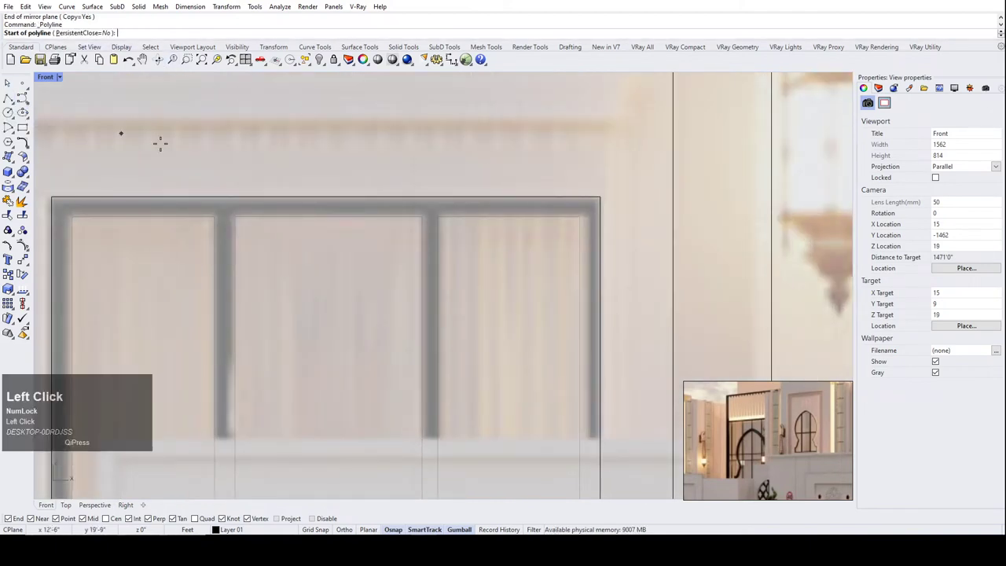
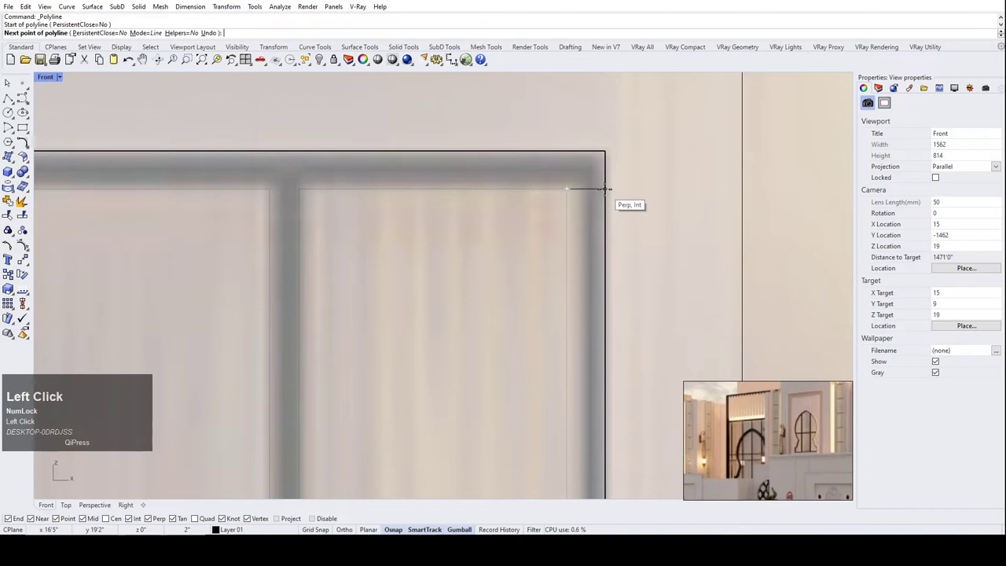
Zoom toward the middle pane outline beside the mullion.
scroll("down", 3)
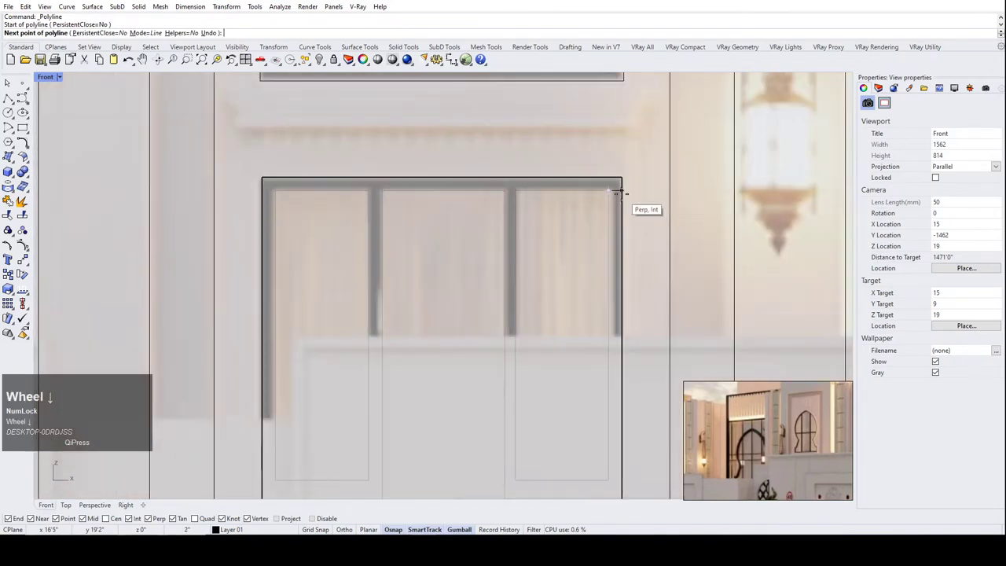
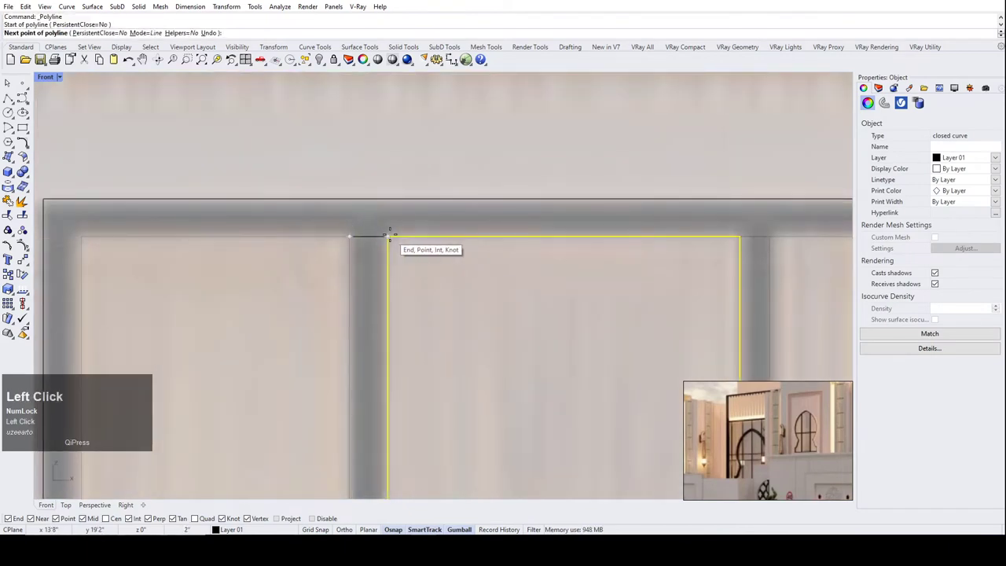
Narrow the middle pane outline with Scale1D so its right edge meets the glass pane.
type("sc")
left_click(77, 54)
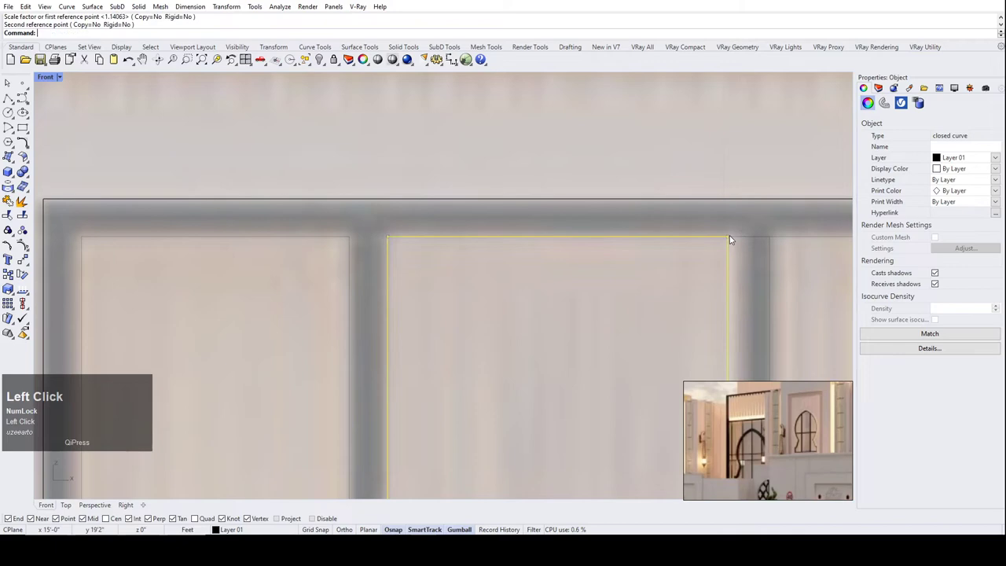
scroll("down", 3)
left_click(662, 193)
Select the temporary measuring polyline and delete it.
scroll("up", 3)
left_click(674, 258)
scroll("down", 3)
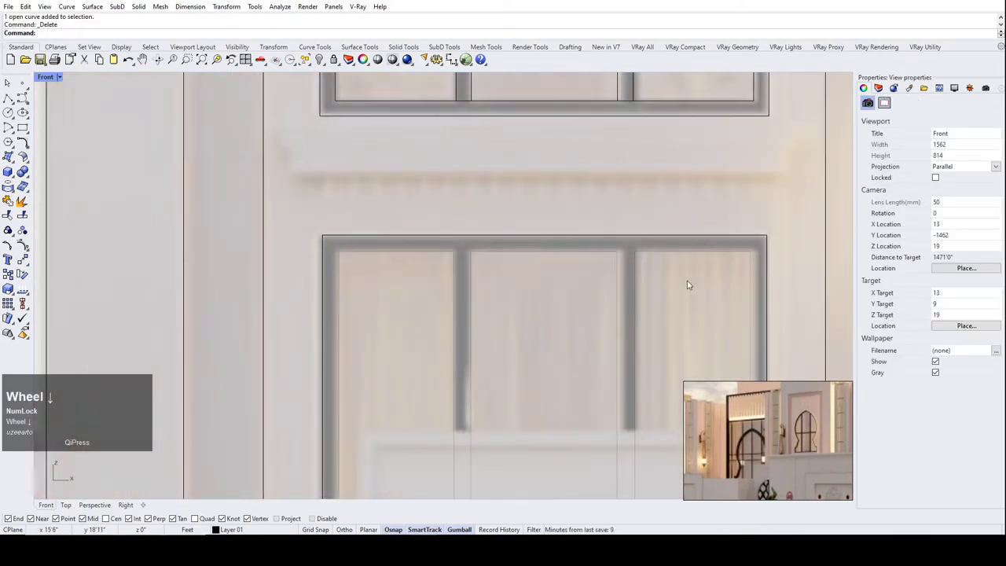
scroll("up", 3)
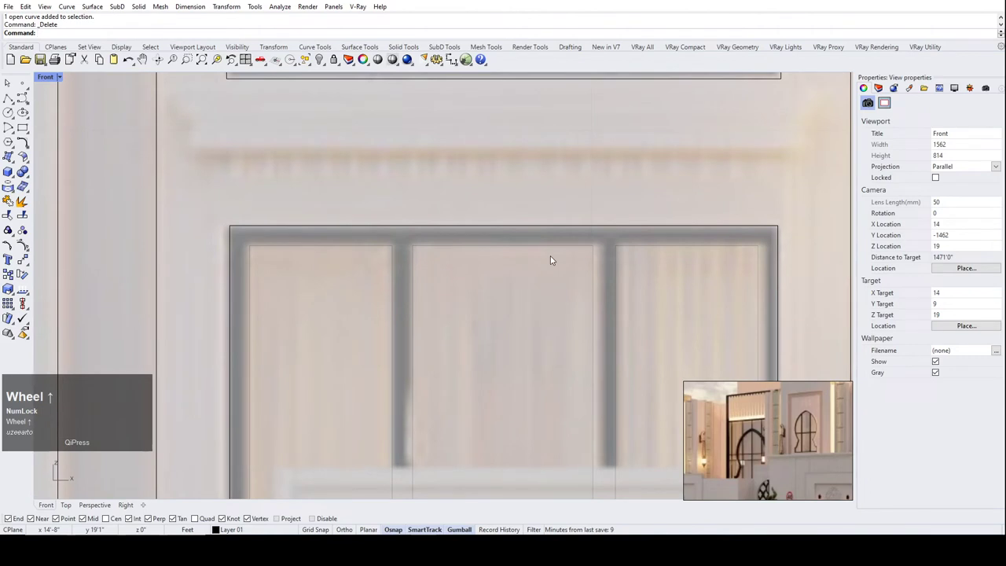
scroll("down", 3)
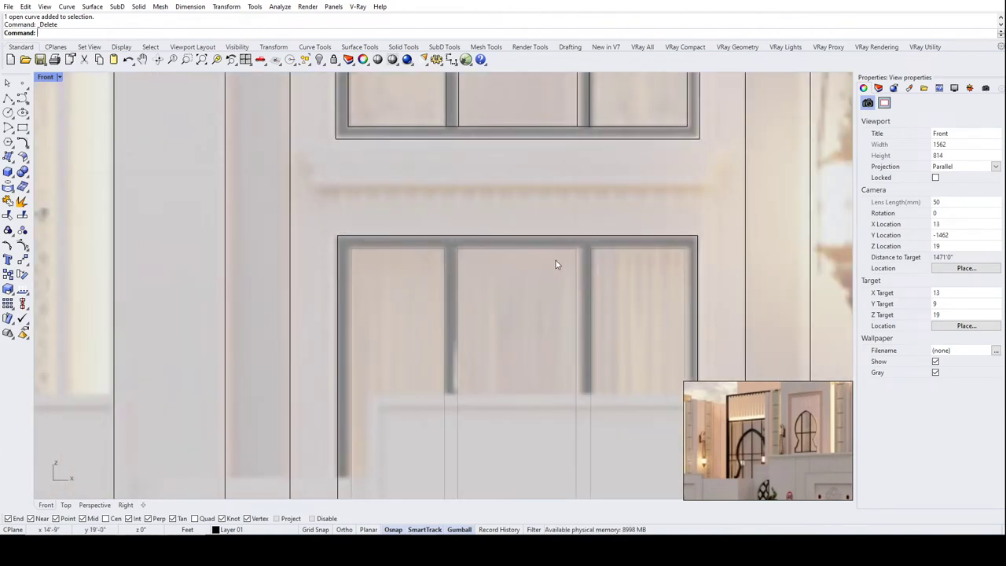
scroll("up", 3)
Window-select the three pane outlines and adjust the selection, cancelling a stray Scale.
left_click_drag(675, 268, 318, 246)
scroll("down", 3)
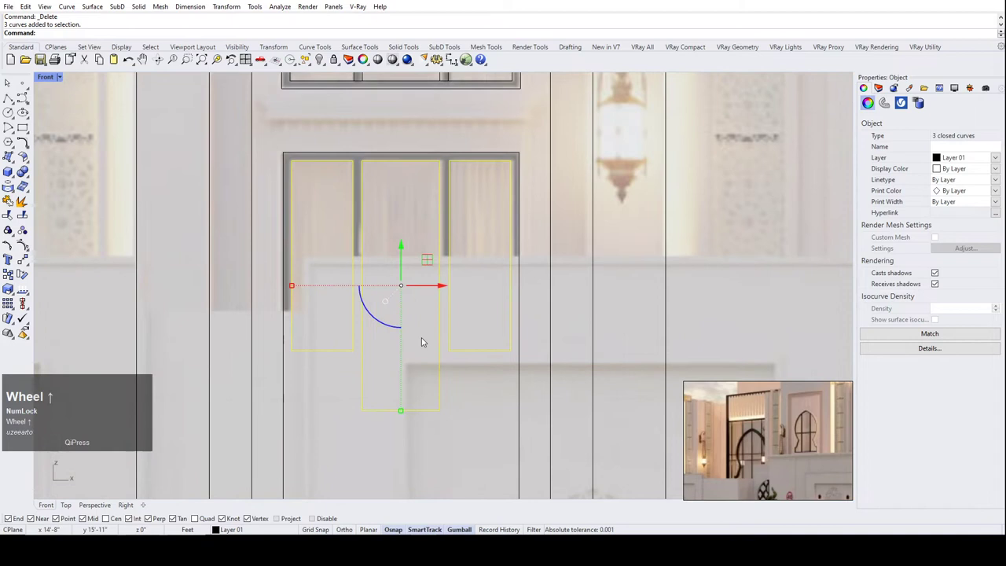
scroll("up", 3)
left_click(443, 291)
type("sc")
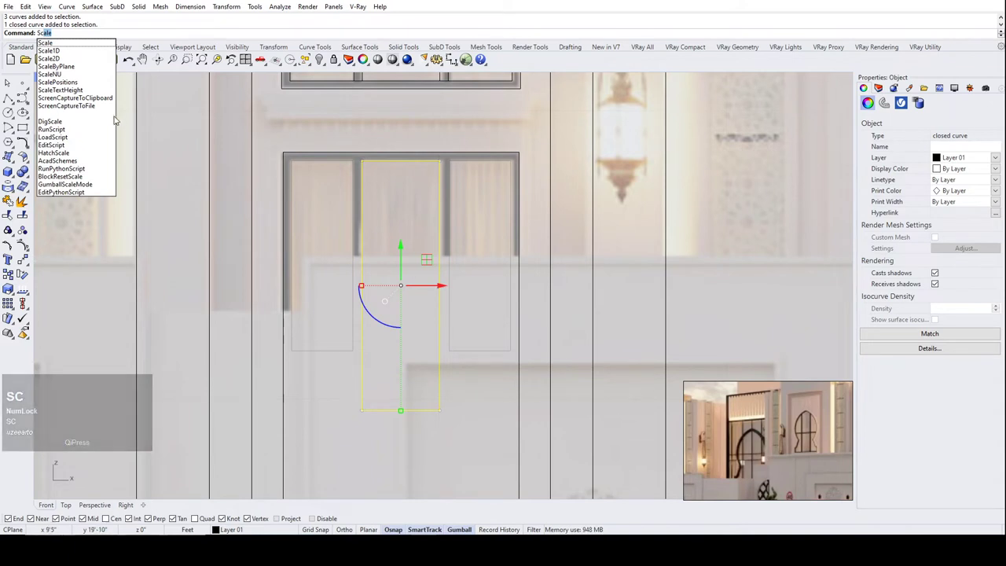
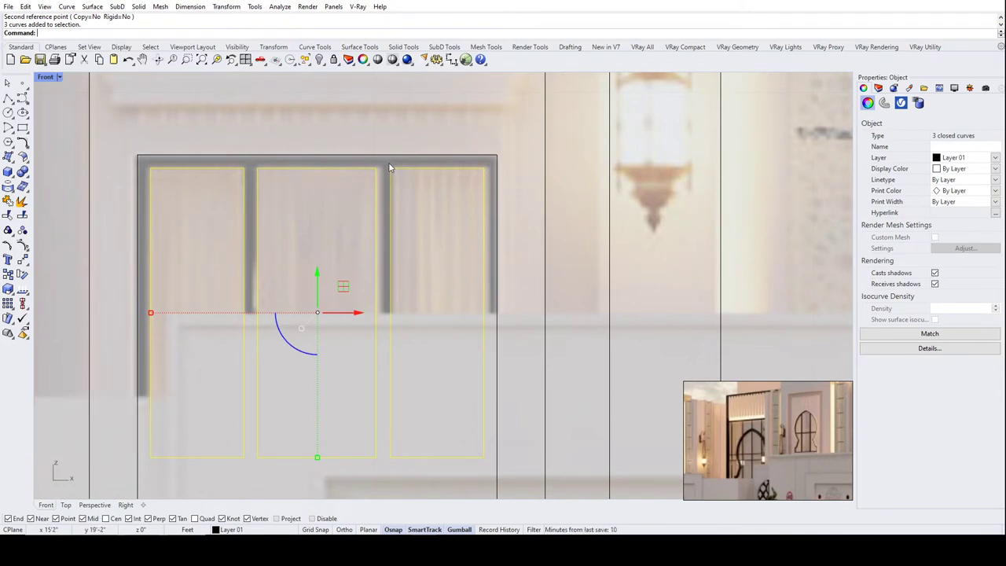
key("s")
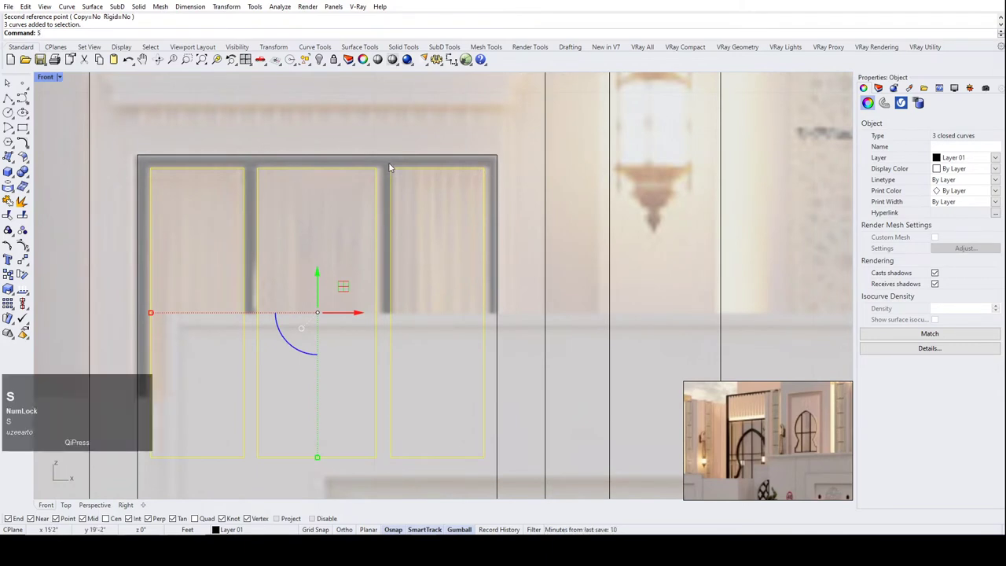
Copy the pane outlines down the door to lay out the gridded rows of panes.
type("cop")
key("Return")
scroll("up", 3)
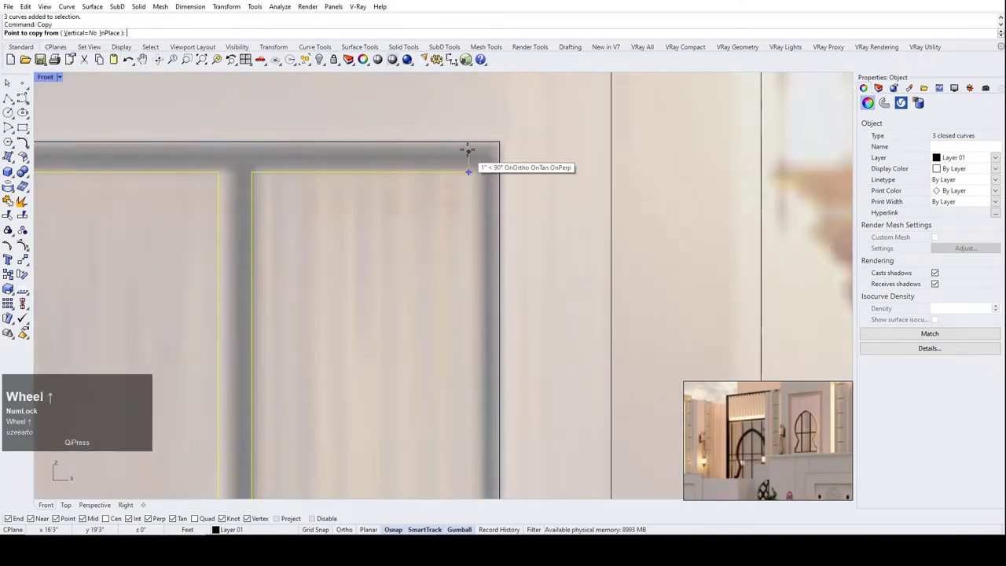
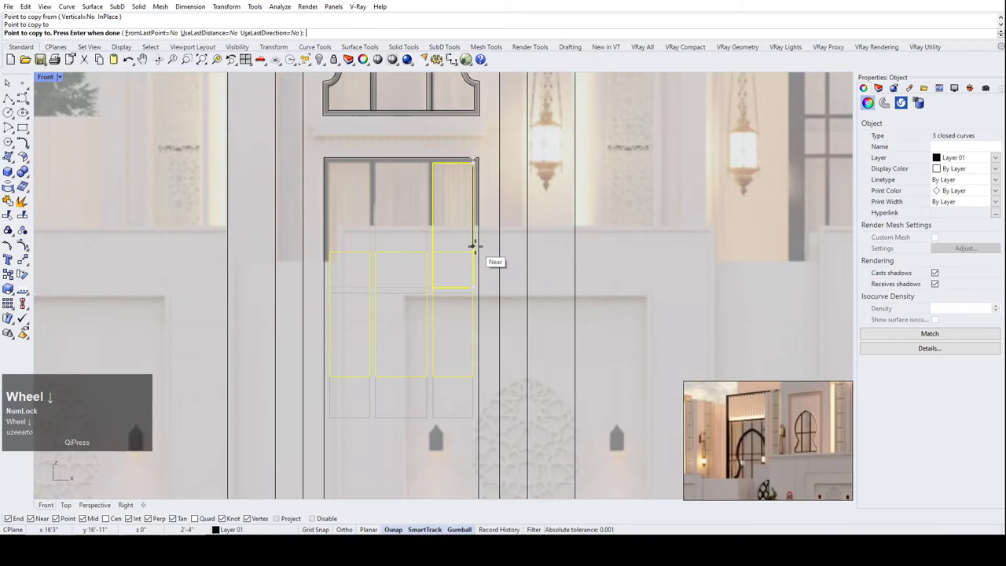
scroll("up", 3)
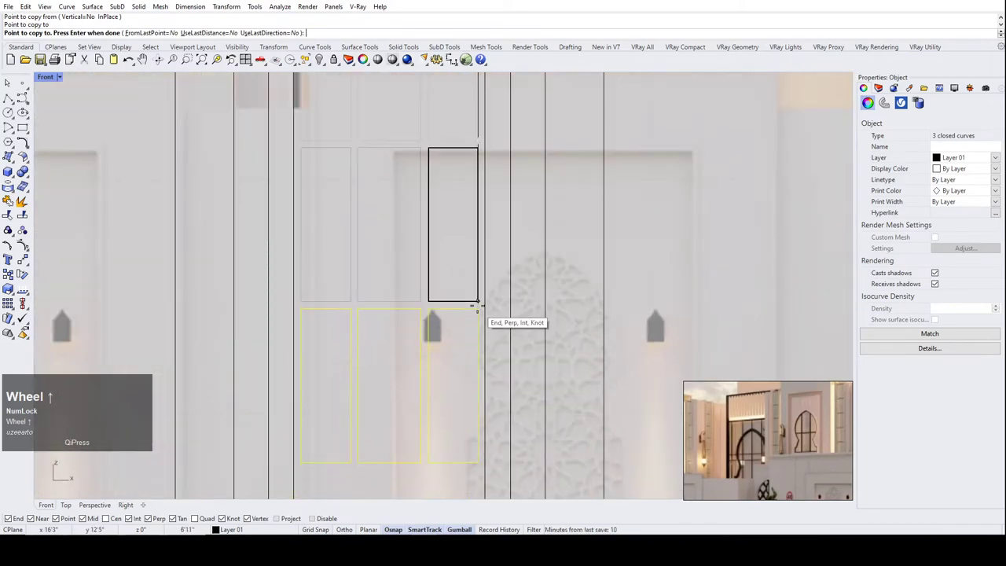
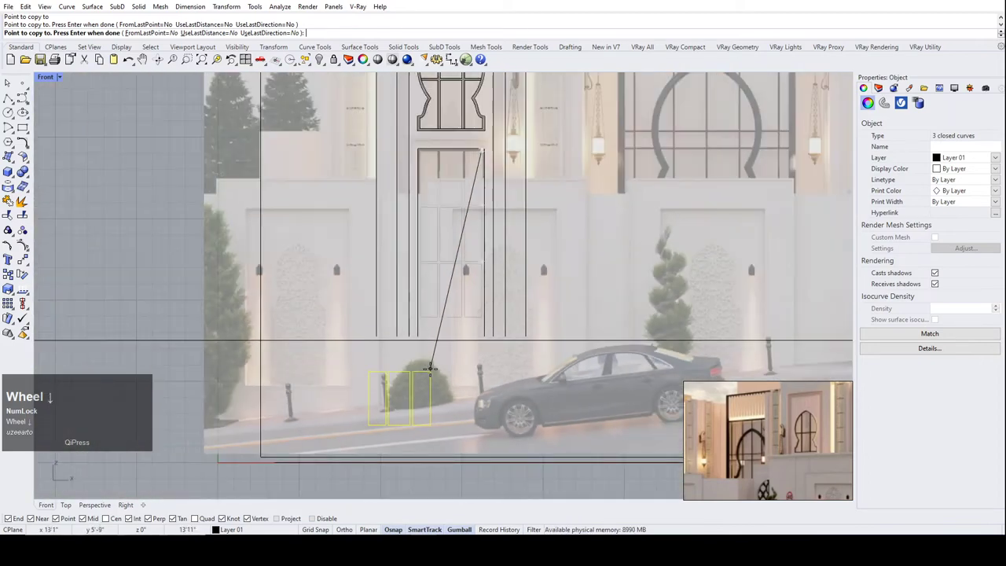
scroll("down", 3)
scroll("up", 3)
scroll("down", 3)
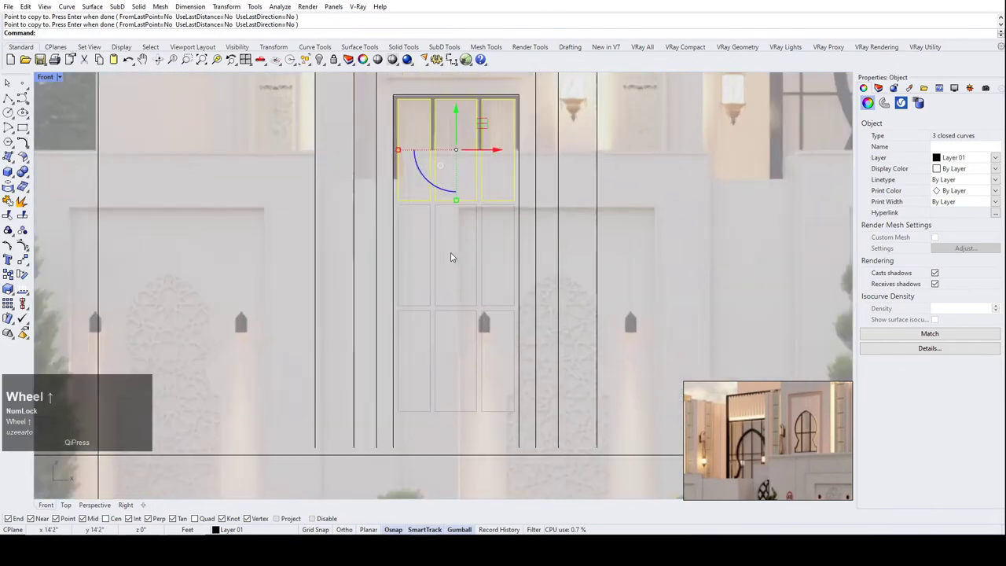
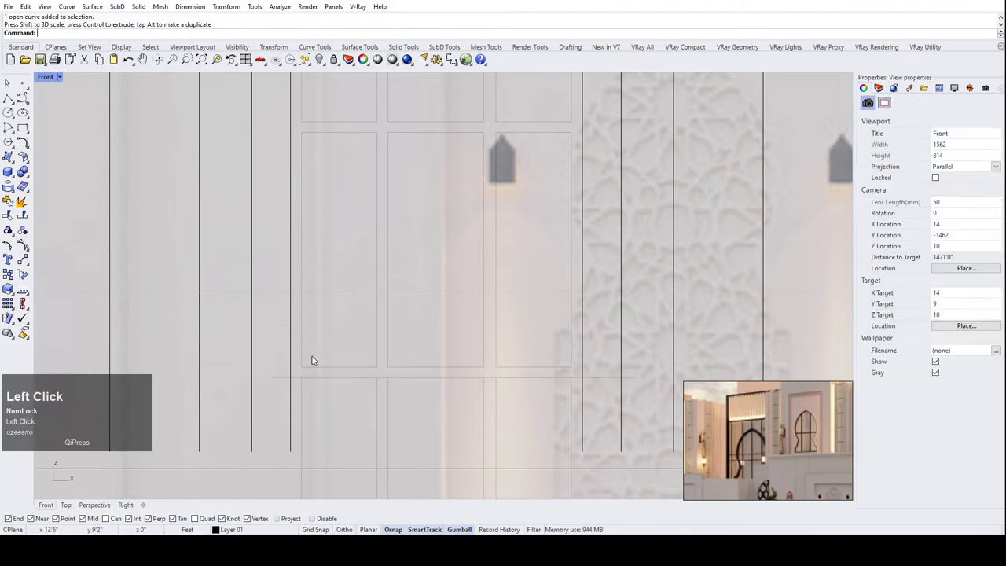
Trim the overshooting pane grid lines using the pane lines as cutting edges.
scroll("up", 3)
scroll("down", 3)
left_click_drag(533, 392, 326, 328)
type("tr")
key("space")
left_click(321, 374)
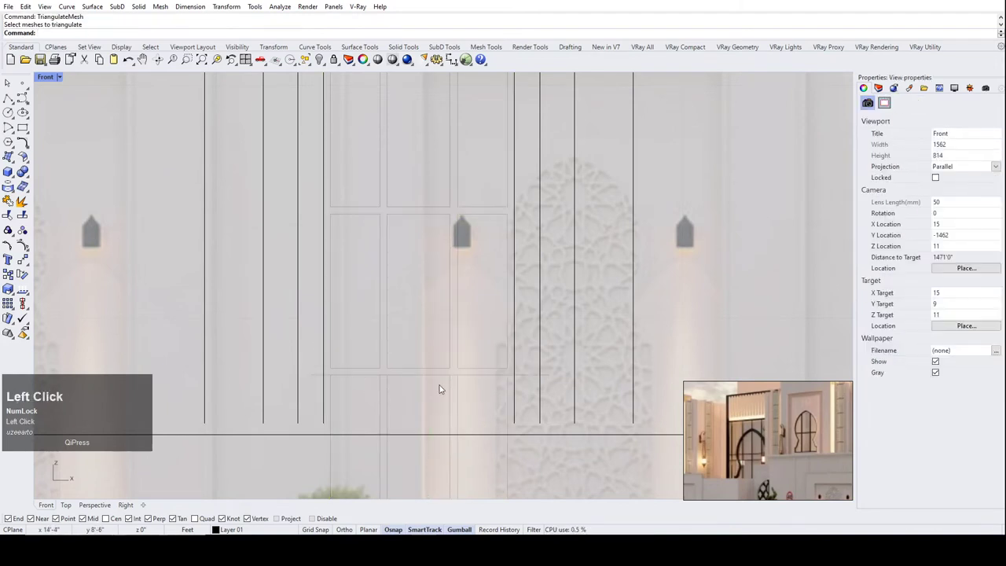
type("trim")
key("Return")
left_click(530, 406)
right_click(324, 322)
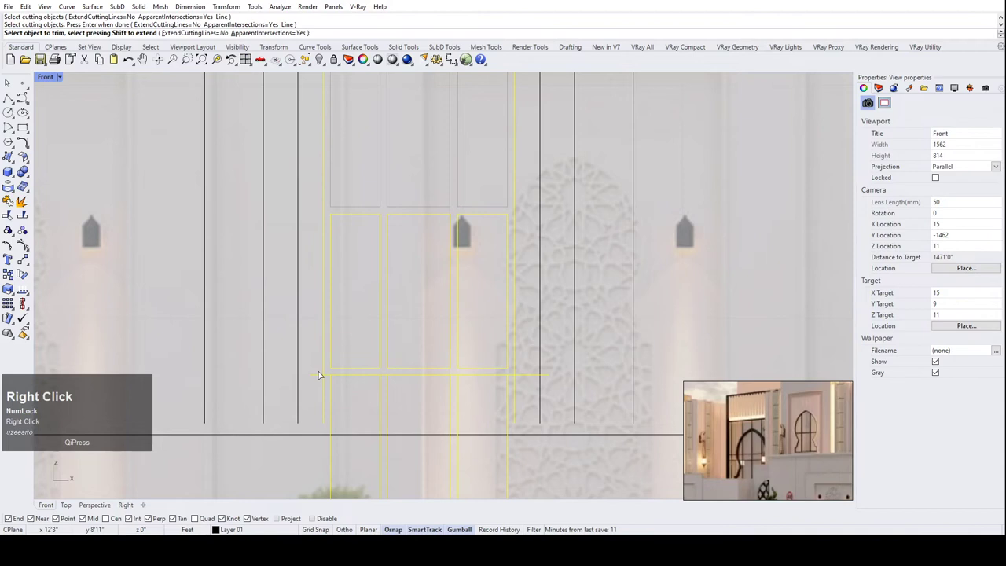
left_click_drag(319, 376, 508, 371)
Delete leftover curves and window-select all eleven door pane curves.
scroll("up", 3)
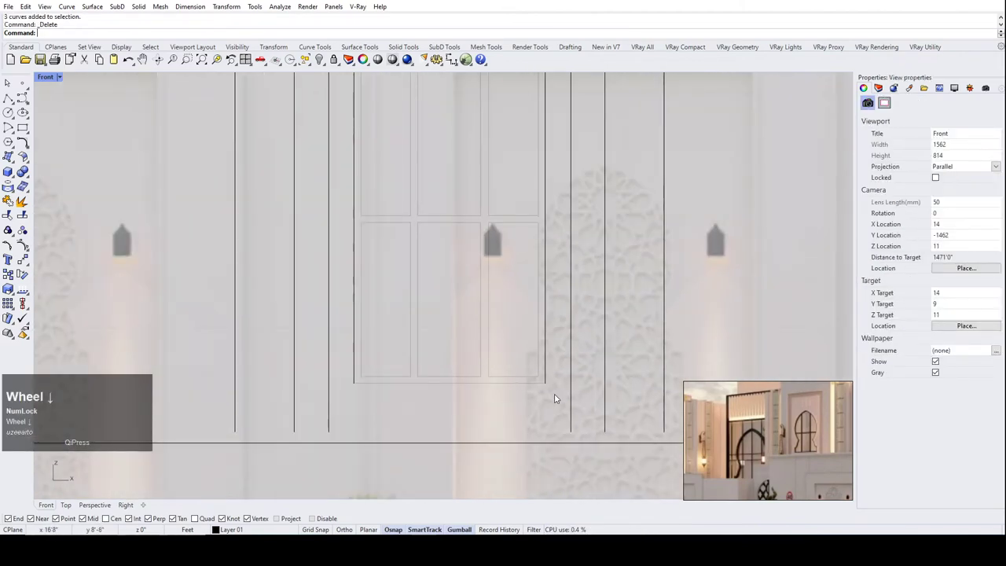
left_click_drag(547, 392, 413, 353)
scroll("down", 3)
Bring the pane curves in front of the image and run SetPt on them.
type("bri")
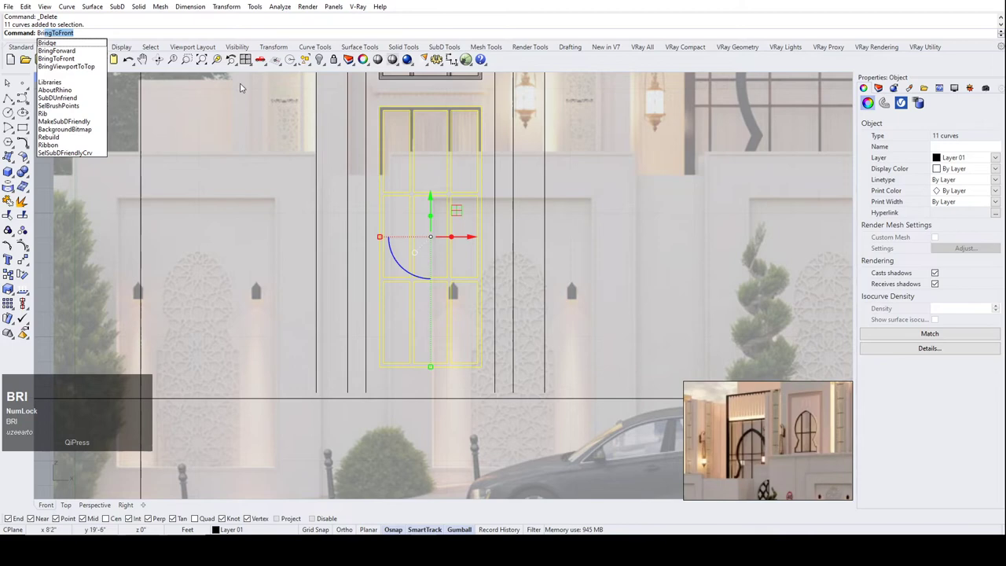
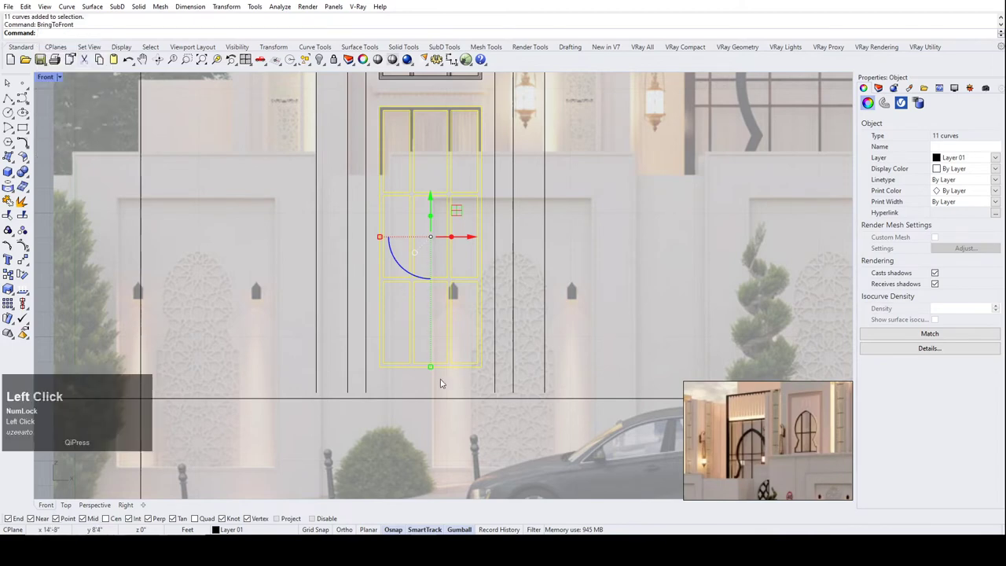
scroll("up", 3)
scroll("down", 3)
left_click_drag(481, 417, 391, 189)
type("set")
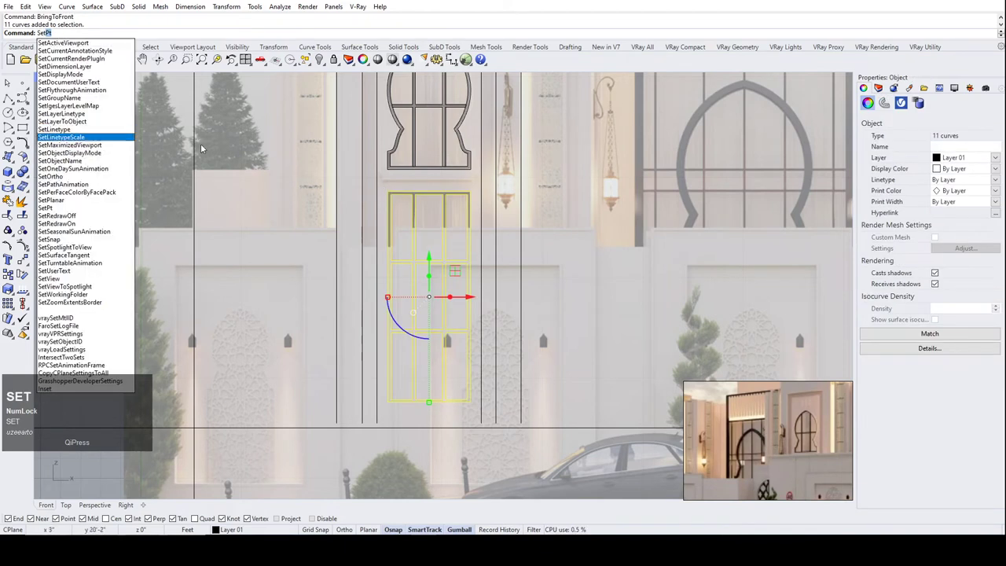
right_click(323, 161)
left_click(490, 304)
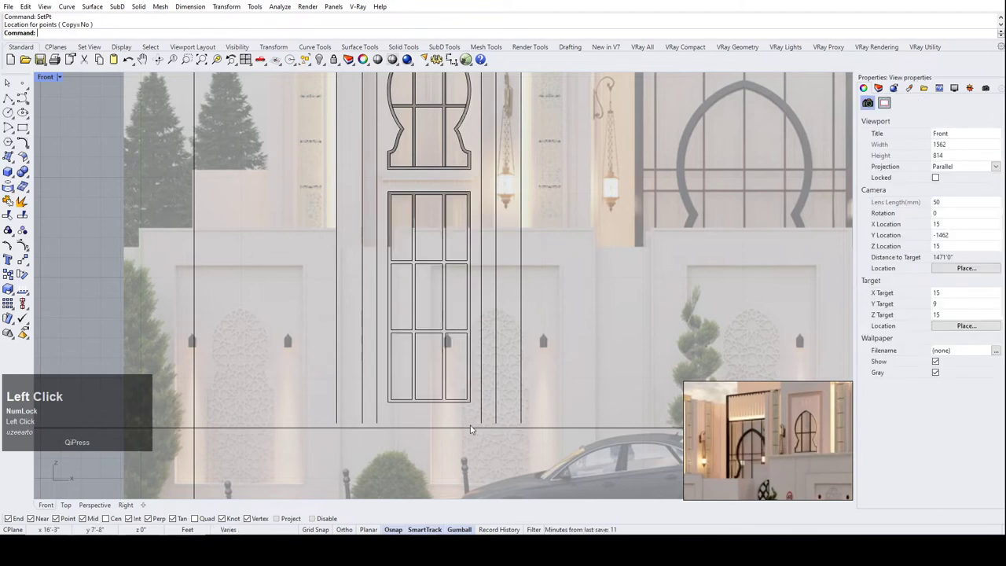
Inspect the door elevation and save the model with Ctrl+S.
scroll("up", 3)
scroll("down", 3)
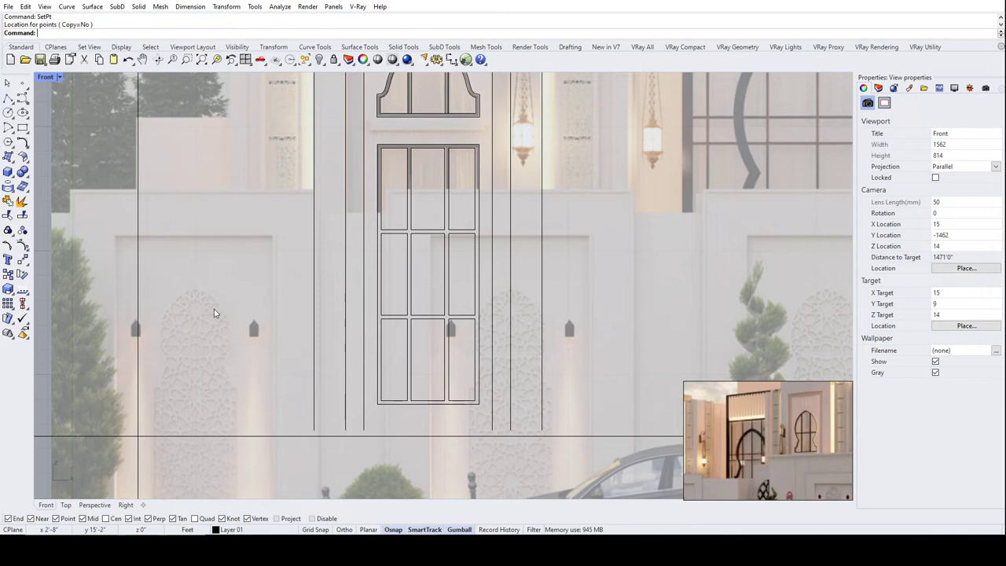
scroll("down", 3)
scroll("up", 3)
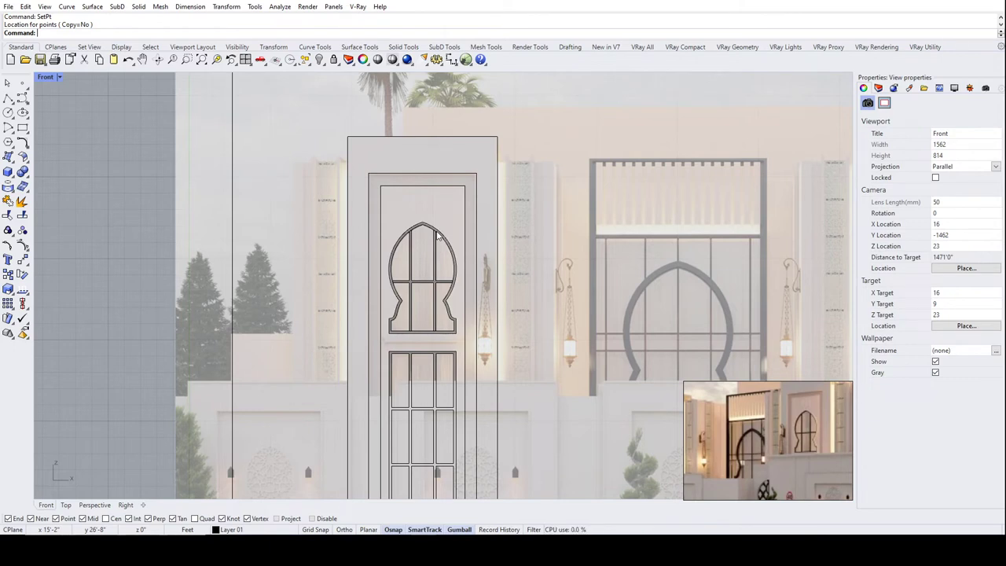
scroll("down", 3)
scroll("up", 3)
scroll("down", 3)
scroll("up", 3)
scroll("down", 3)
scroll("up", 3)
scroll("down", 3)
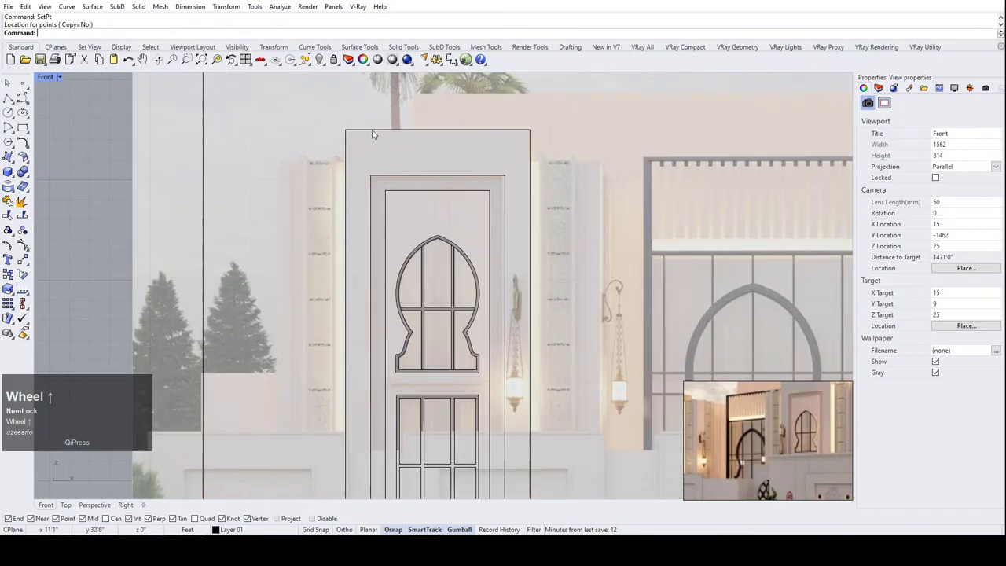
scroll("down", 3)
key("ctrl+s")
scroll("up", 3)
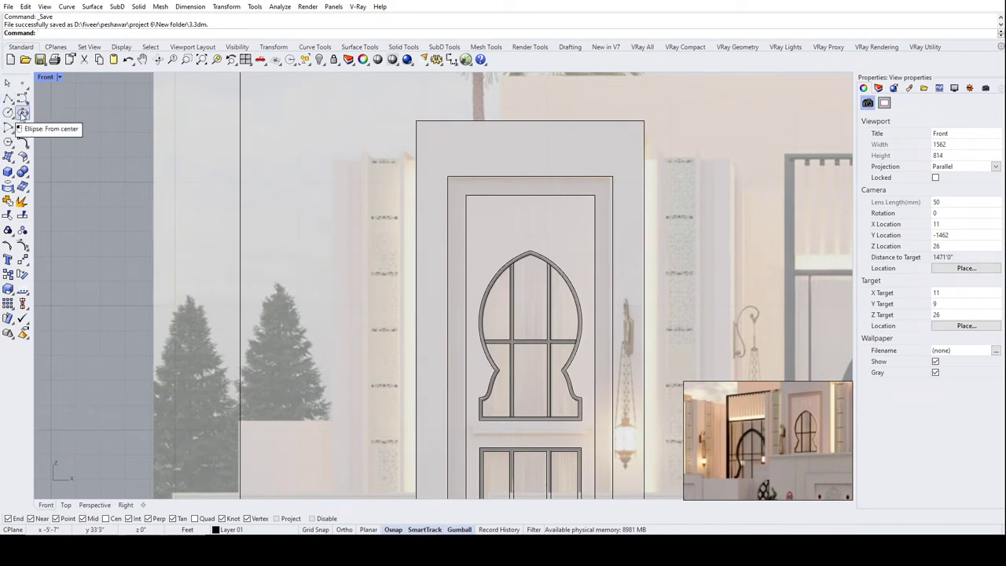
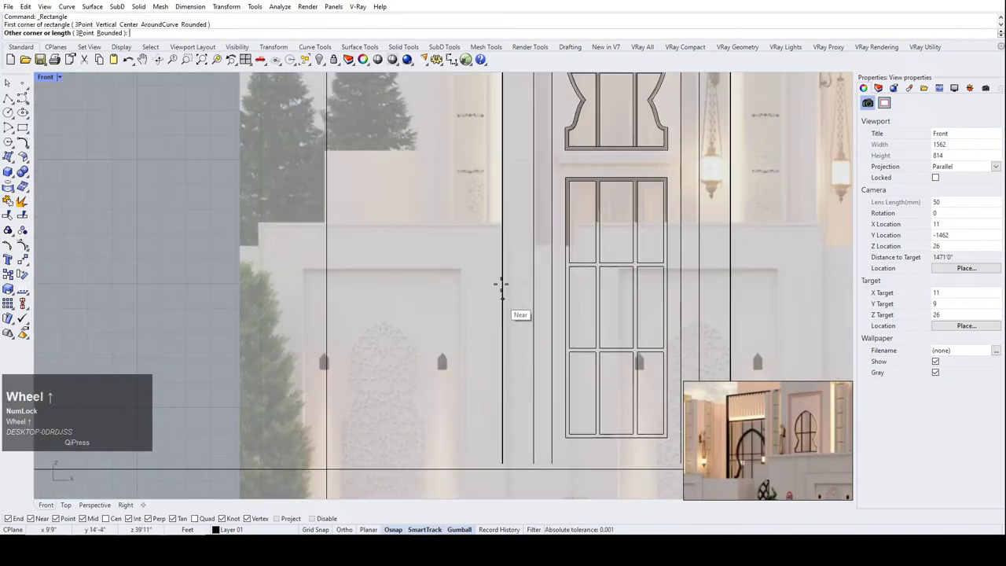
Finish the narrow strip rectangle beside the door frame's left edge.
scroll("up", 3)
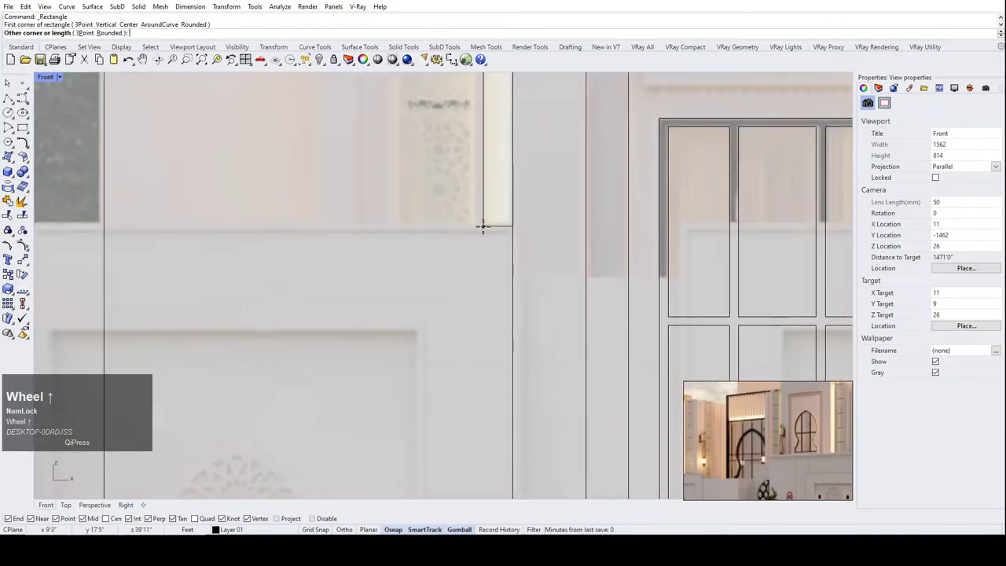
left_click(491, 230)
scroll("down", 3)
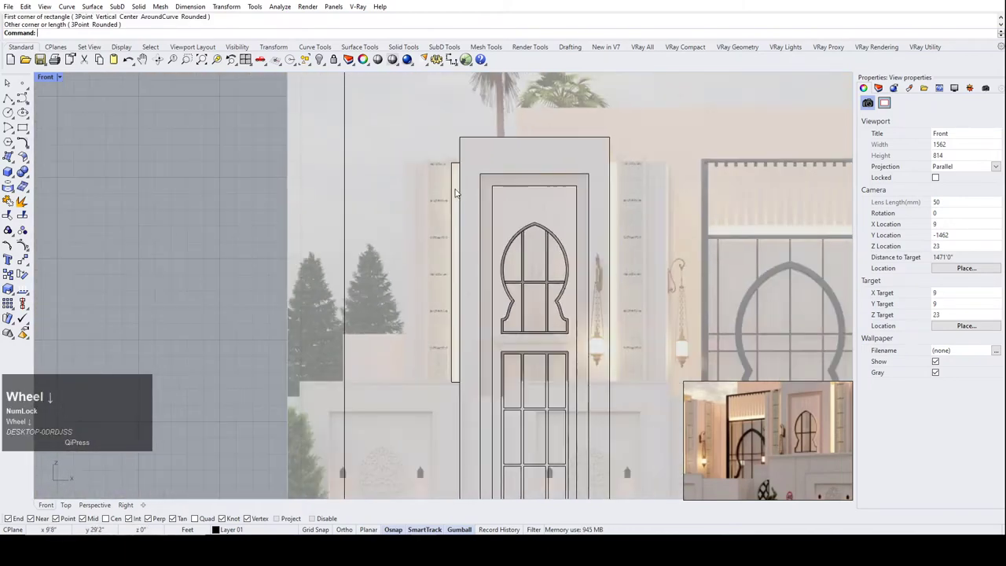
scroll("up", 3)
Draw the pier rectangle left of the door frame, setting its bottom corner.
right_click(468, 136)
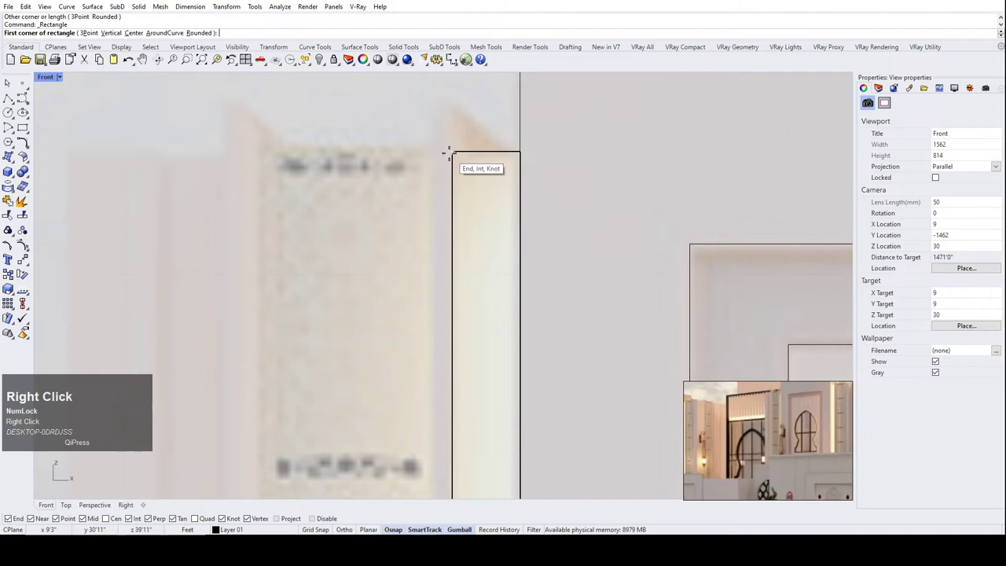
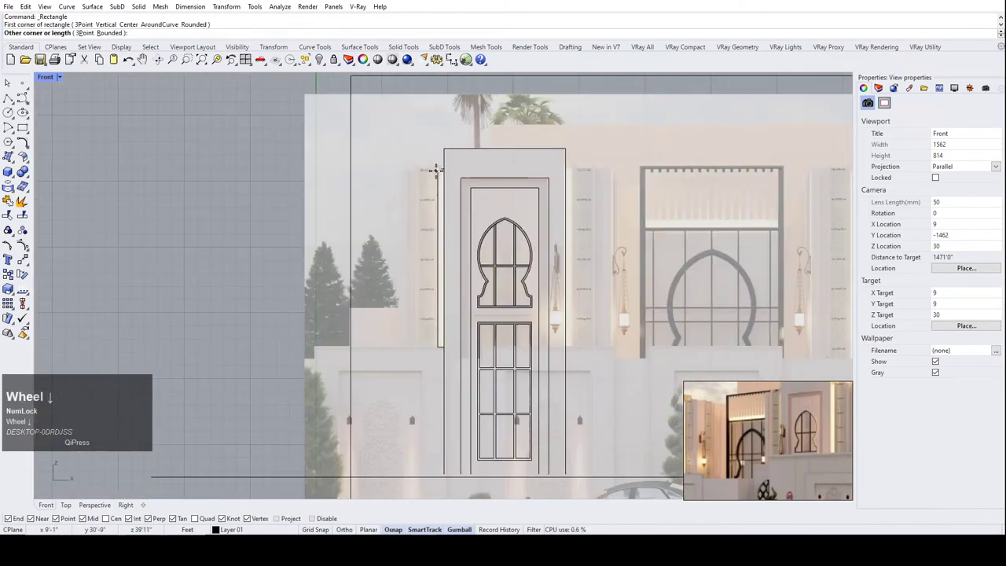
scroll("up", 3)
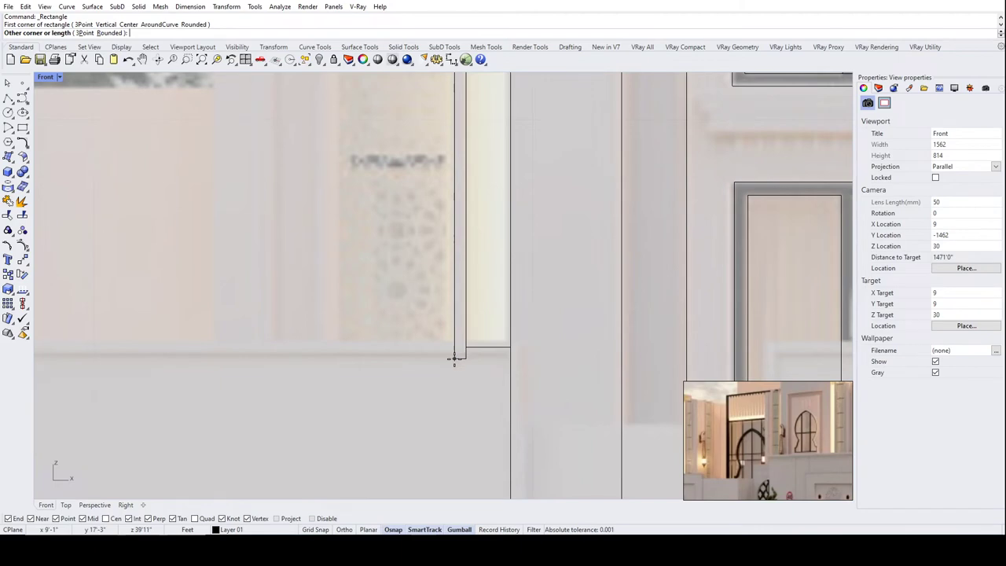
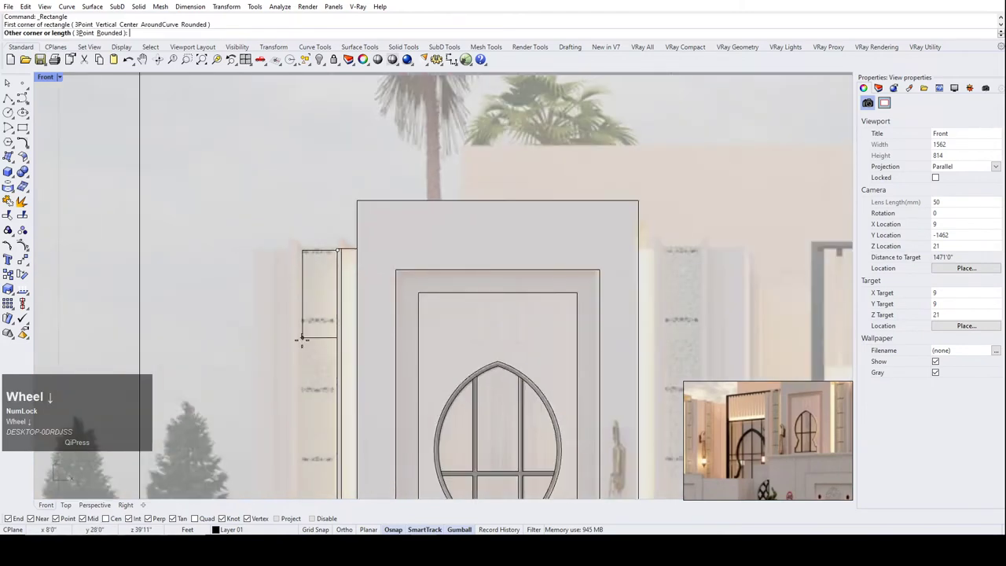
scroll("up", 3)
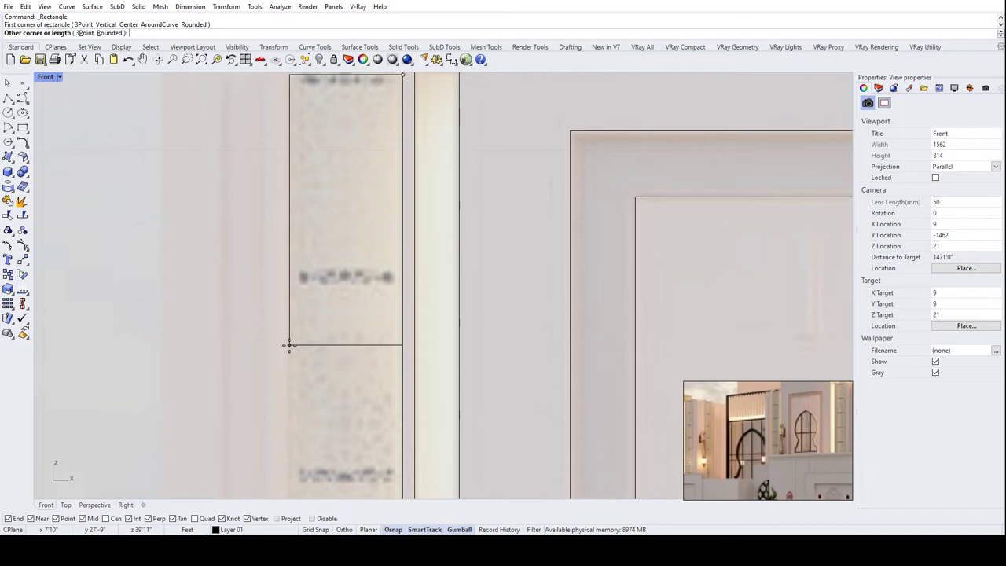
left_click(296, 349)
scroll("down", 3)
scroll("up", 3)
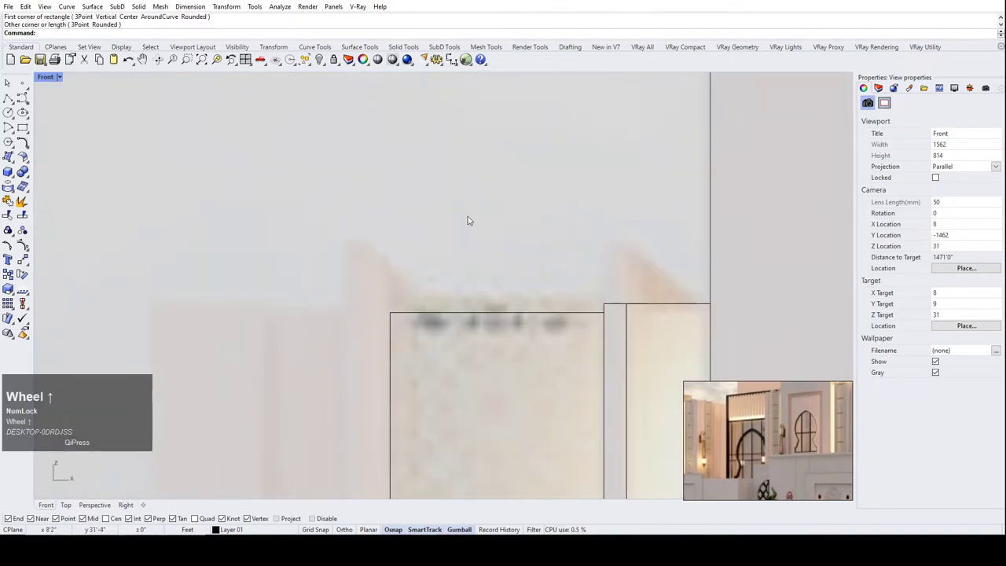
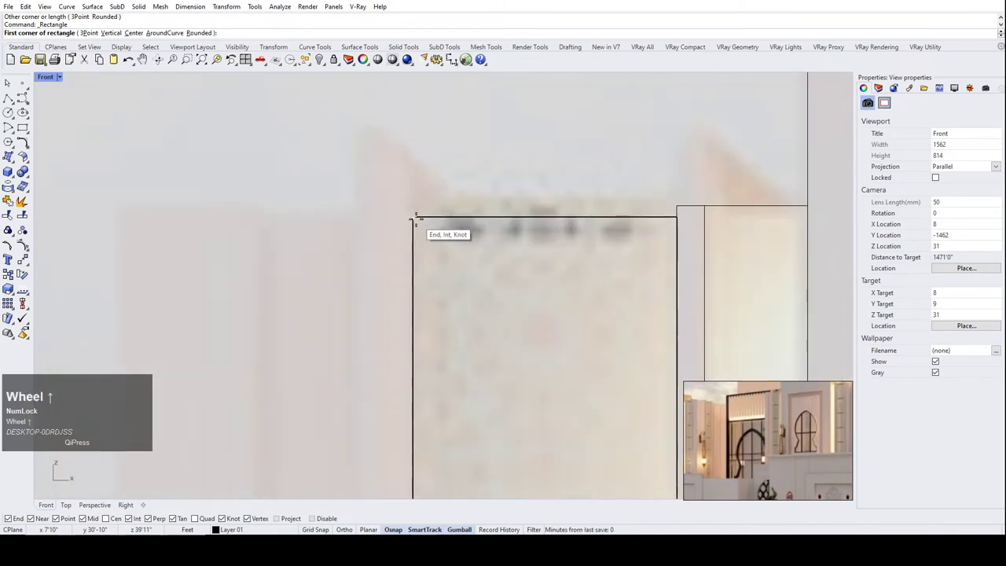
scroll("down", 3)
Scale1D the narrow strip so its top edge snaps to the pier's top.
left_click(489, 199)
type("sc")
key("space")
type("sc")
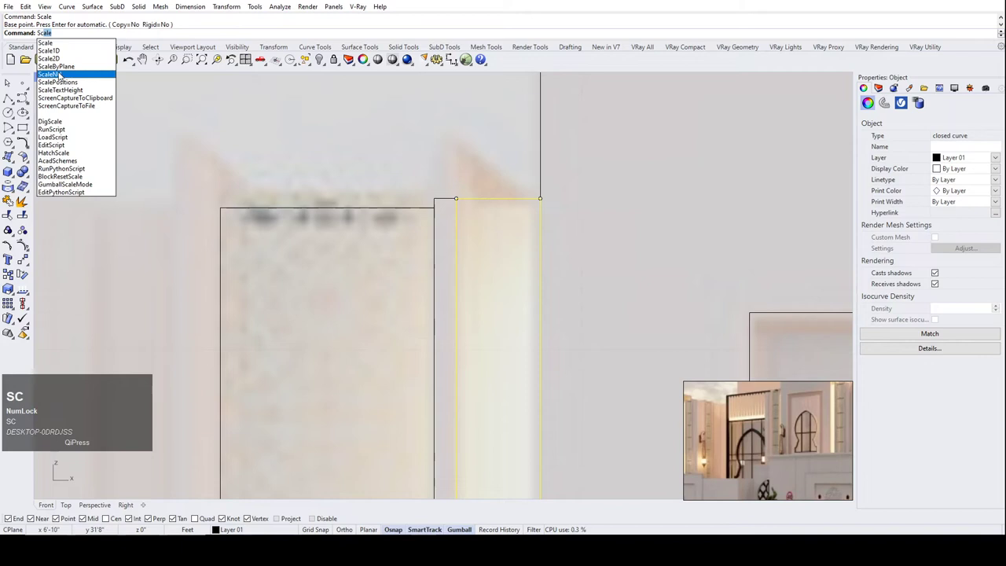
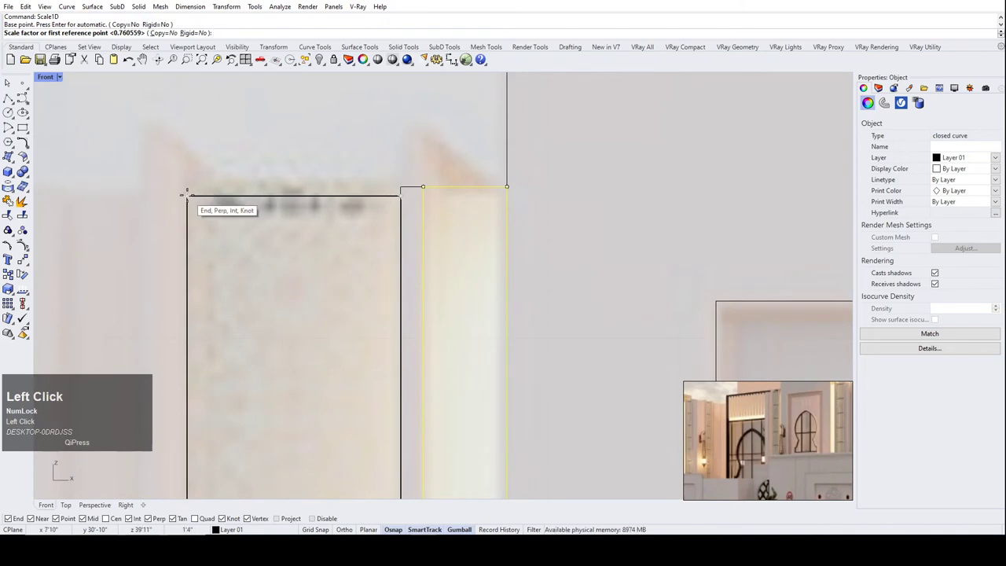
scroll("down", 3)
scroll("up", 3)
left_click(390, 164)
scroll("down", 3)
Copy the resized strip onto the pier's left side.
type("co")
key("Return")
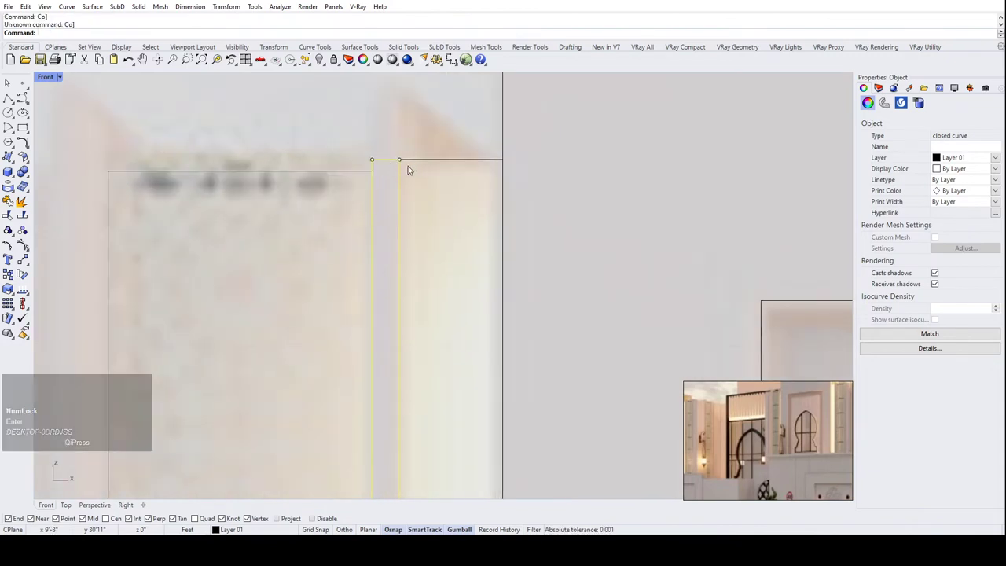
type("cop")
key("Return")
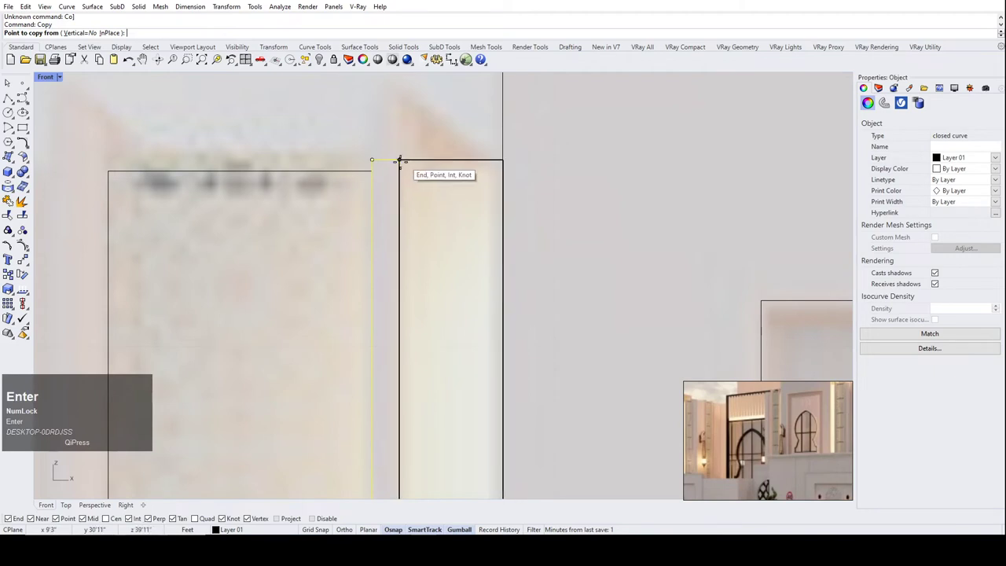
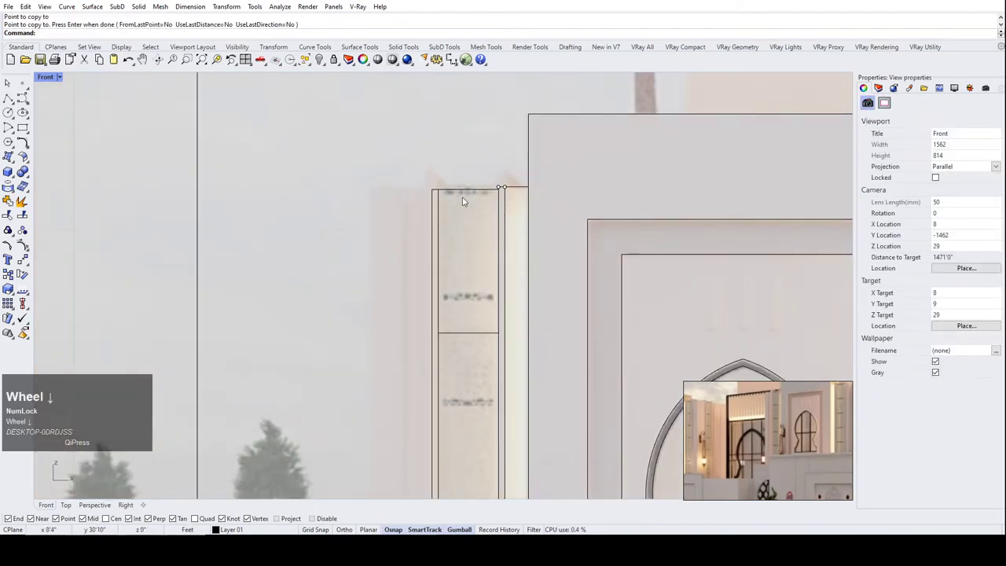
scroll("down", 3)
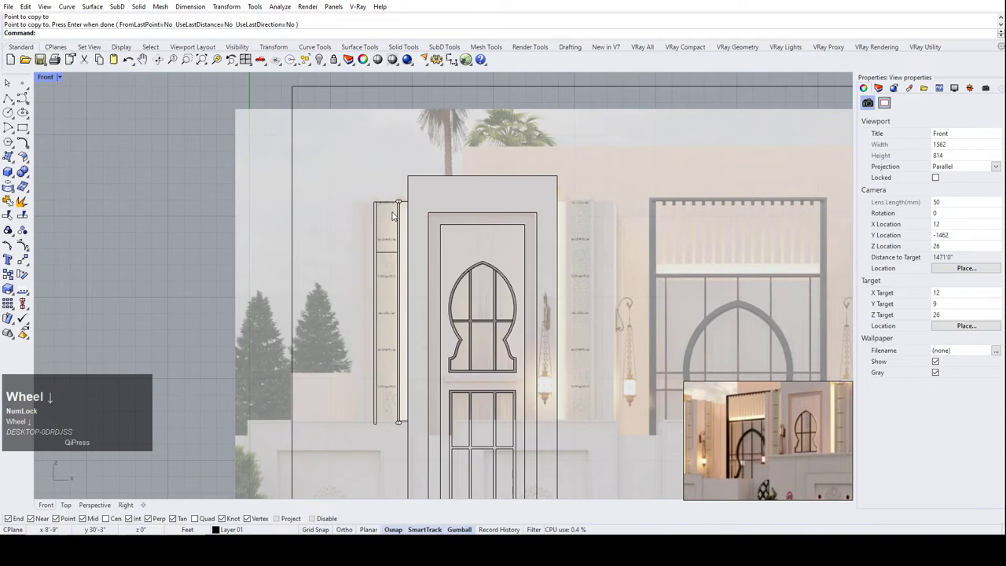
scroll("up", 3)
left_click(361, 186)
scroll("up", 3)
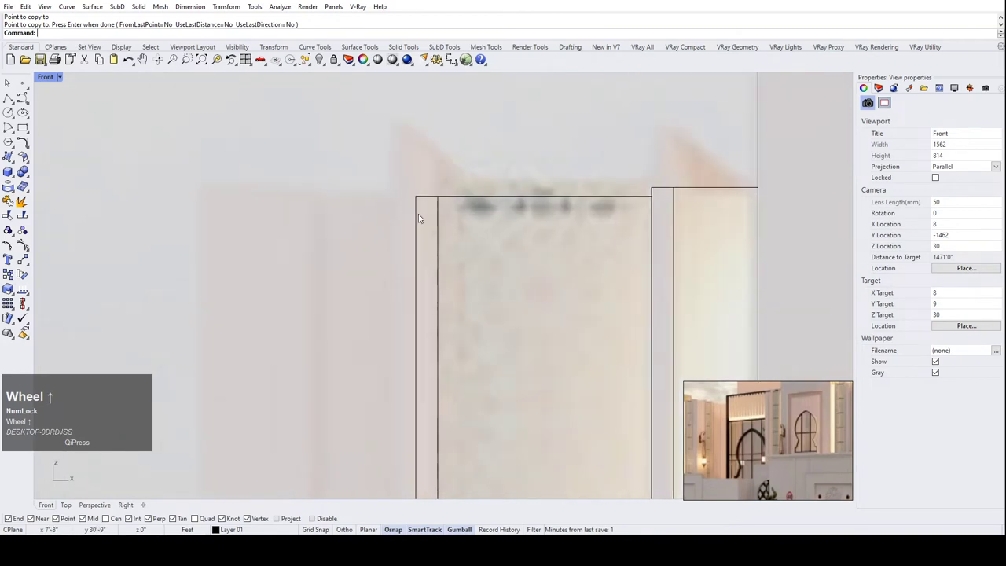
scroll("down", 3)
scroll("up", 3)
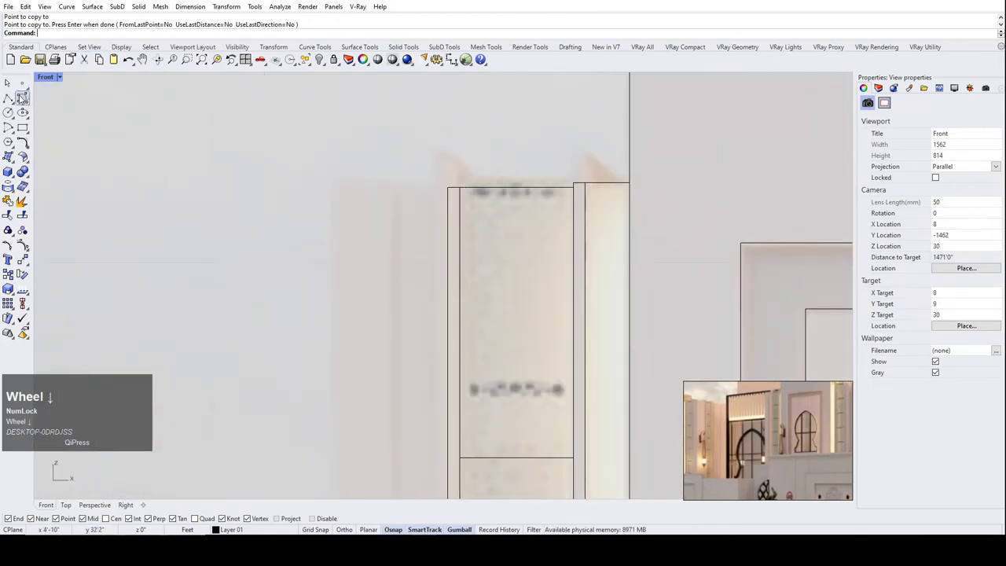
left_click(16, 100)
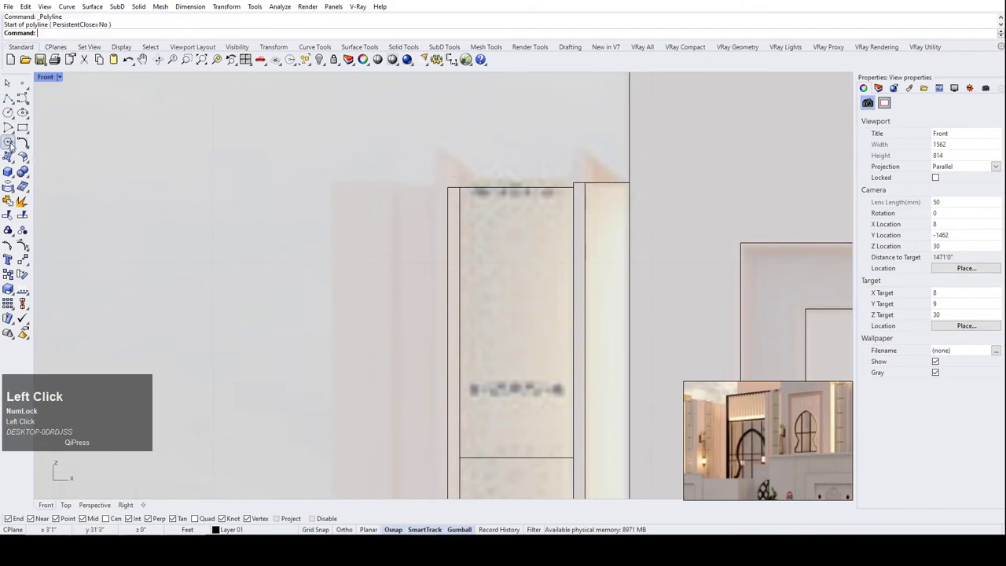
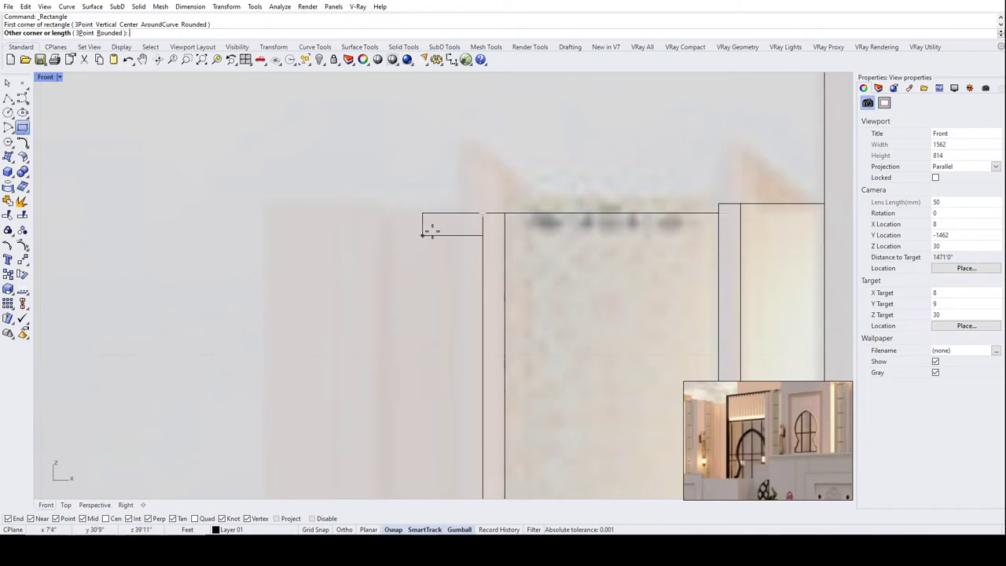
Enter the rectangle's width in feet, correcting -4' to -6'.
scroll("down", 3)
key("-")
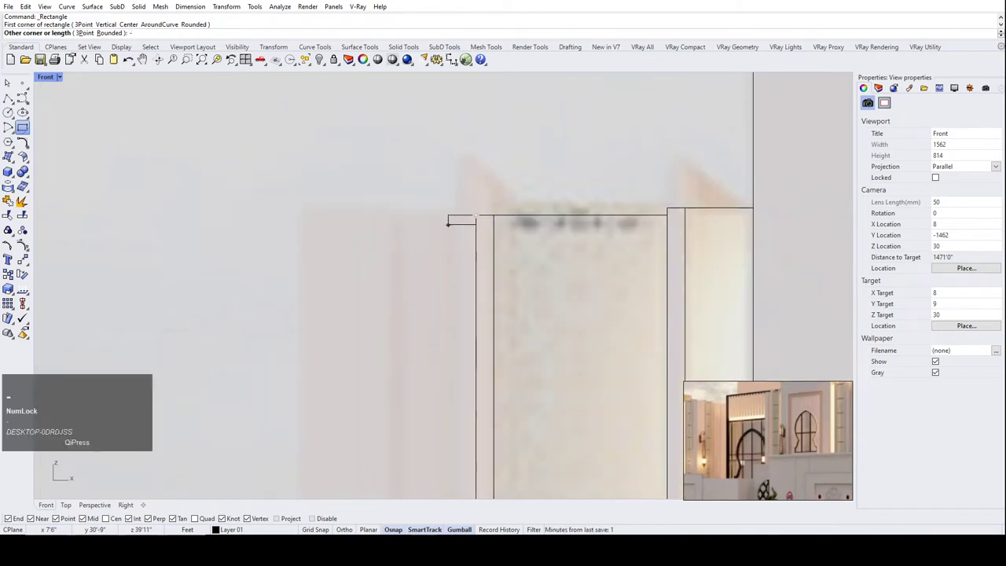
key("4")
key("shift+'")
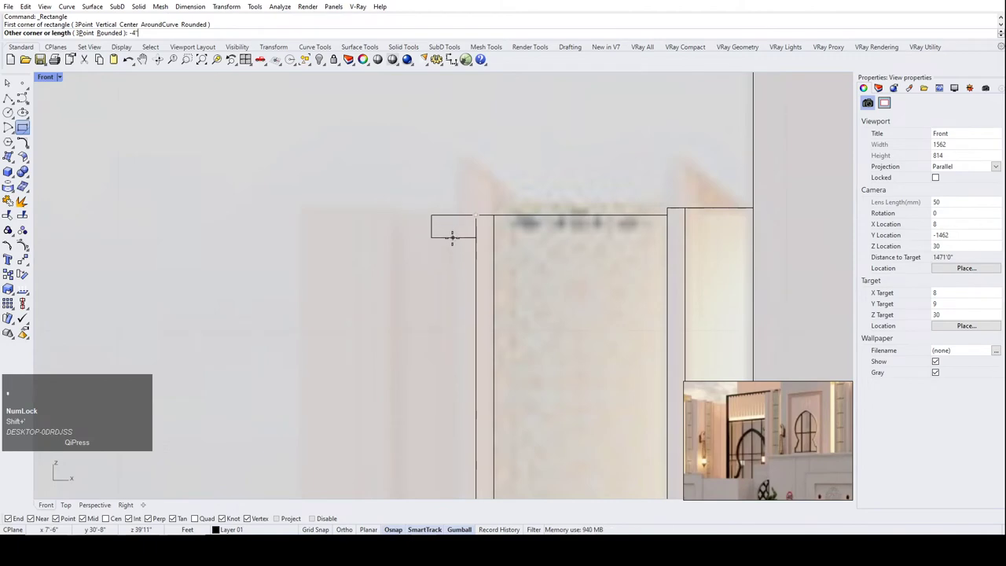
scroll("down", 3)
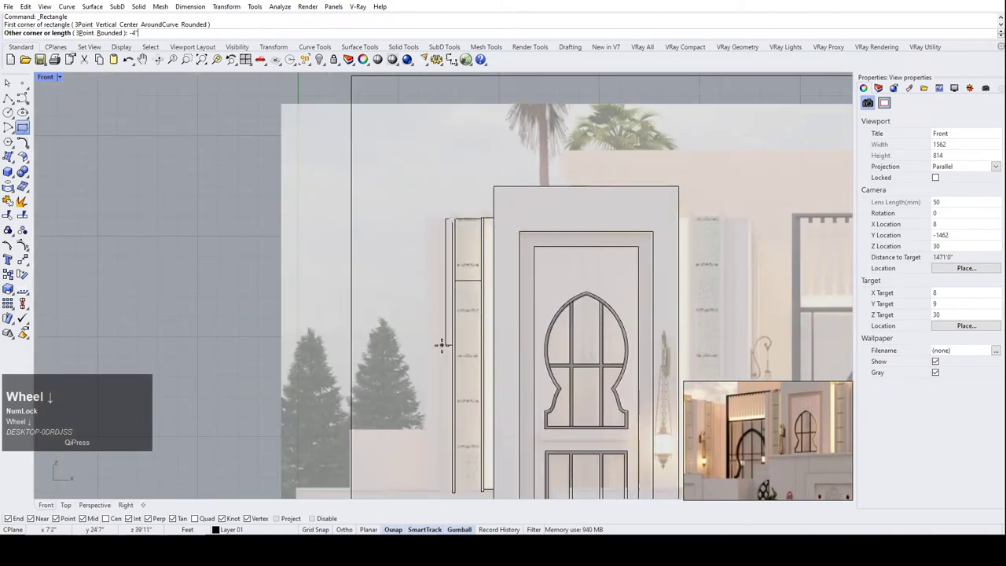
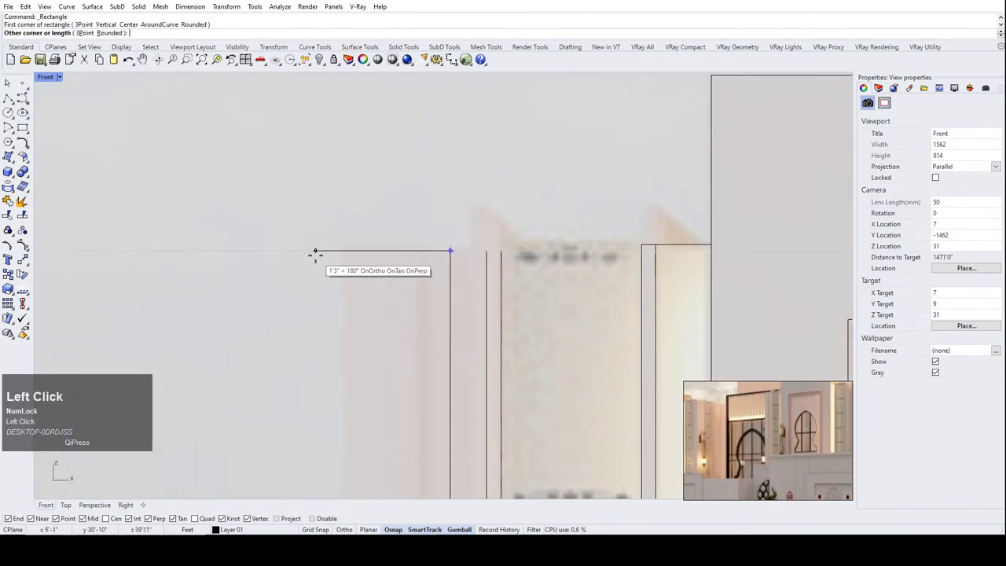
key("-")
type("-6")
key("shift+'")
Set the rectangle's height to 8' and place its other corner at the pier's top.
scroll("down", 3)
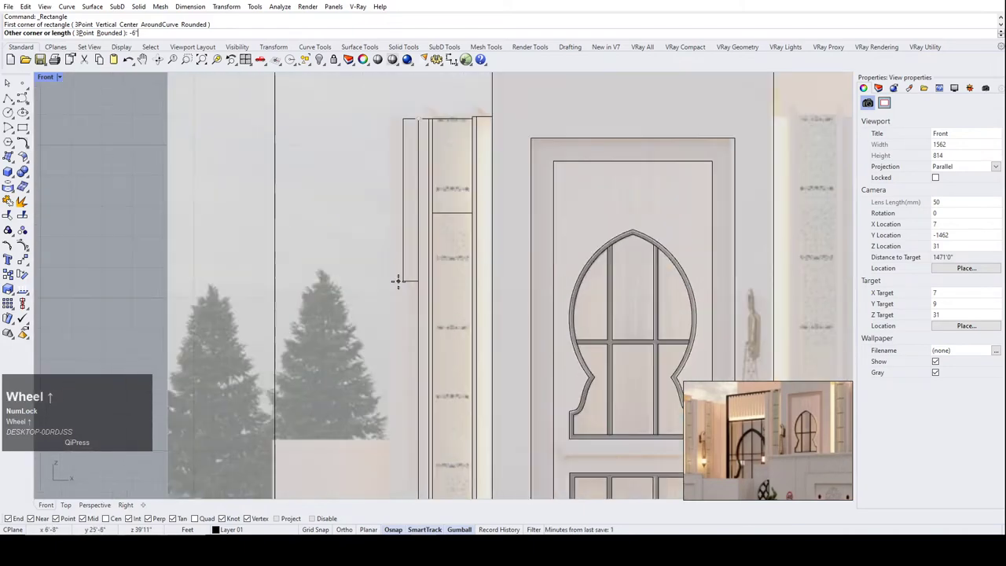
scroll("up", 3)
key("8")
key("shift+'")
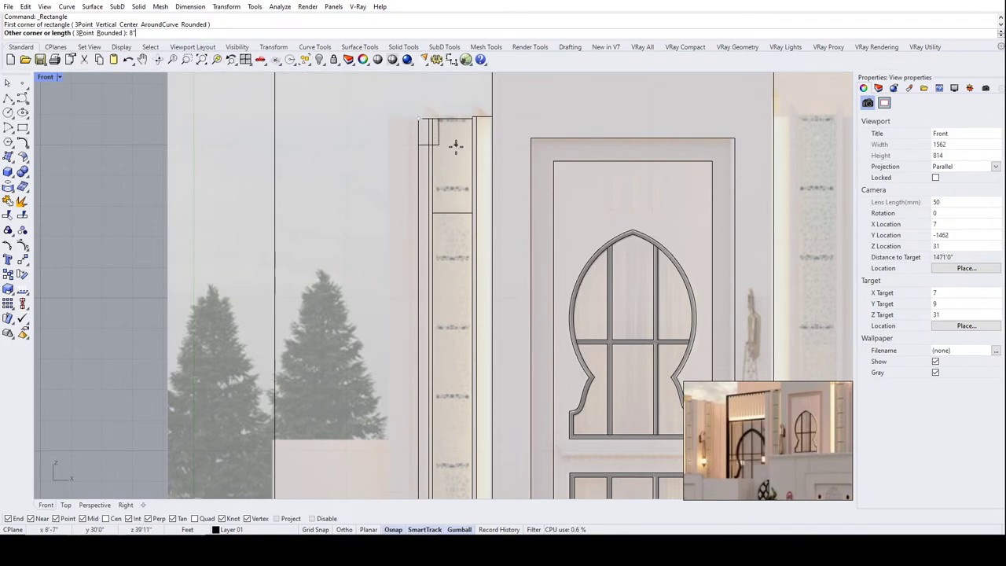
scroll("up", 3)
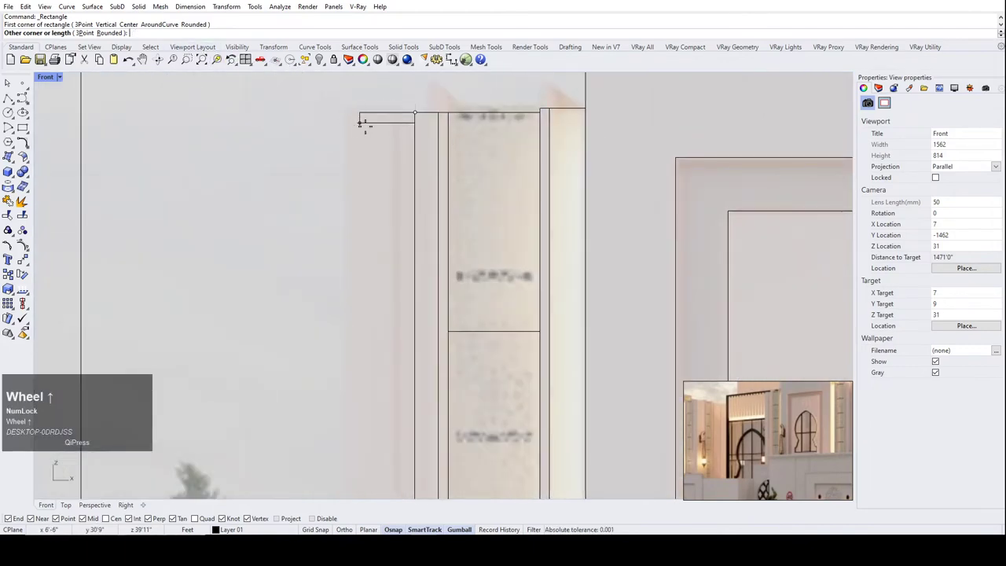
left_click(432, 114)
scroll("up", 3)
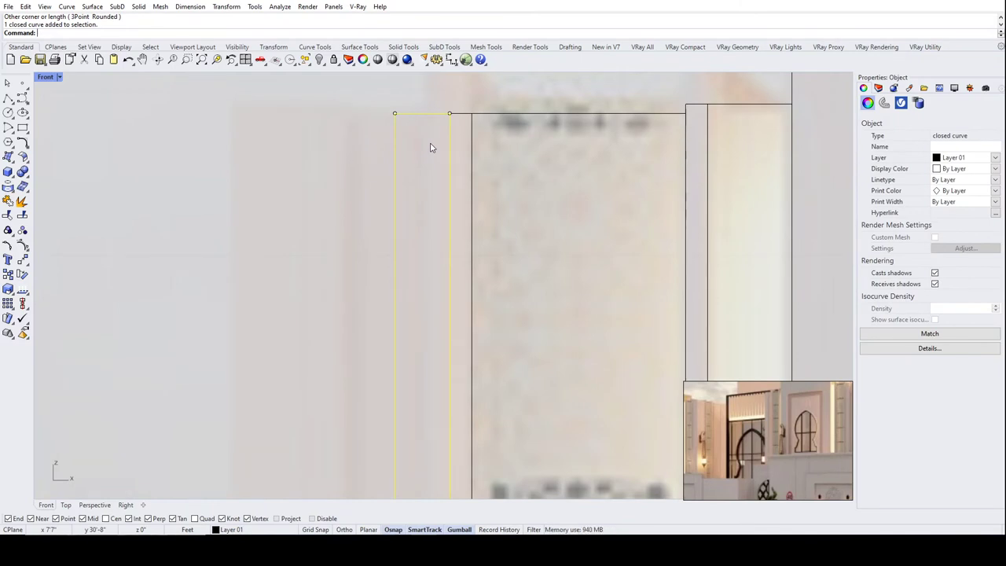
Scale1D the narrow rectangle down so its bottom reaches the ground line.
scroll("down", 3)
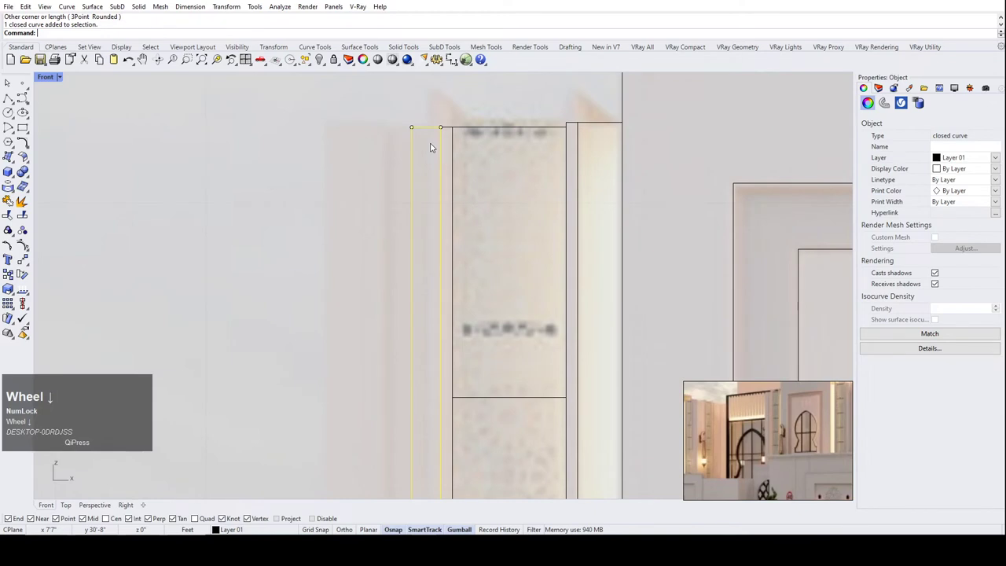
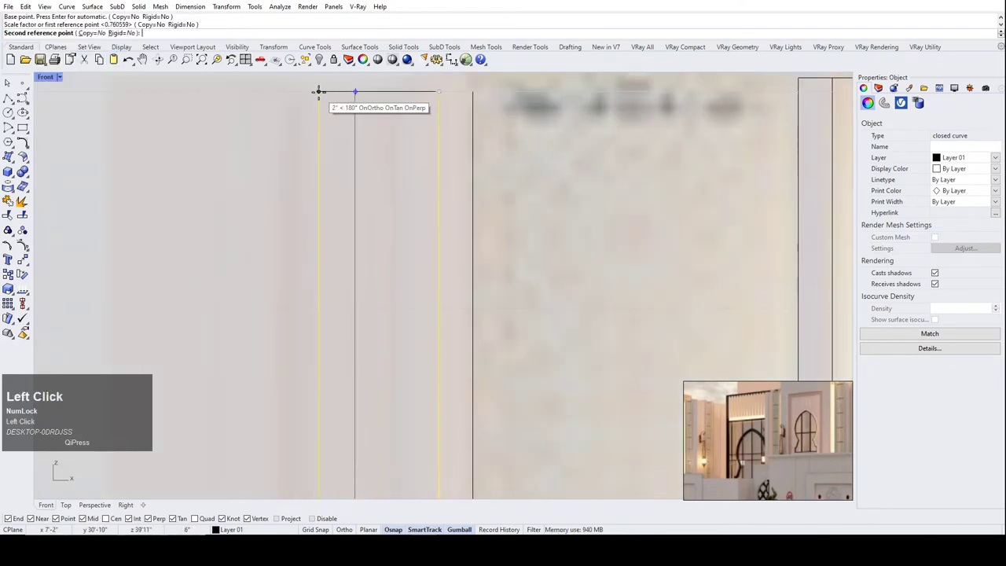
key("shift+'")
key("Return")
scroll("down", 3)
left_click(356, 95)
right_click(350, 101)
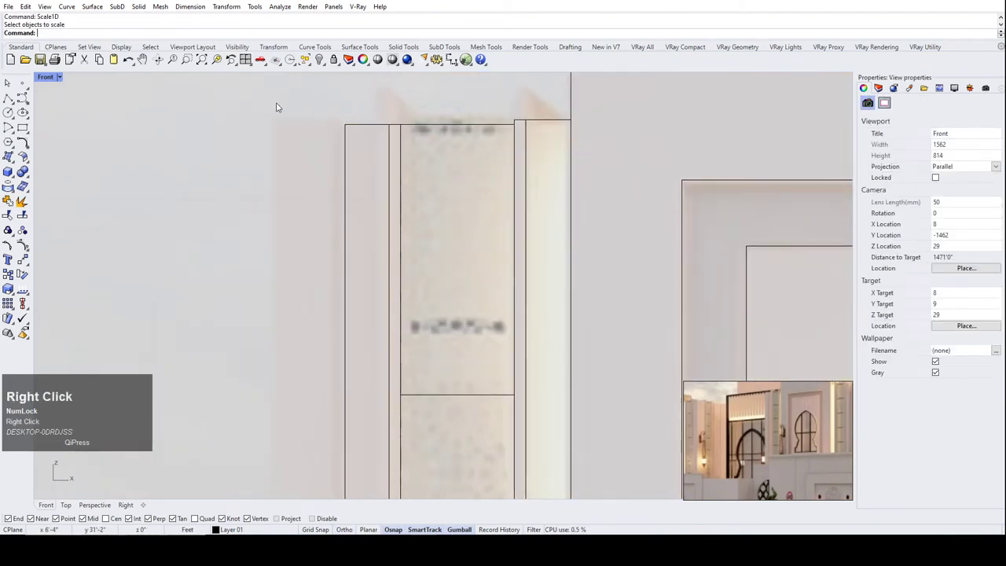
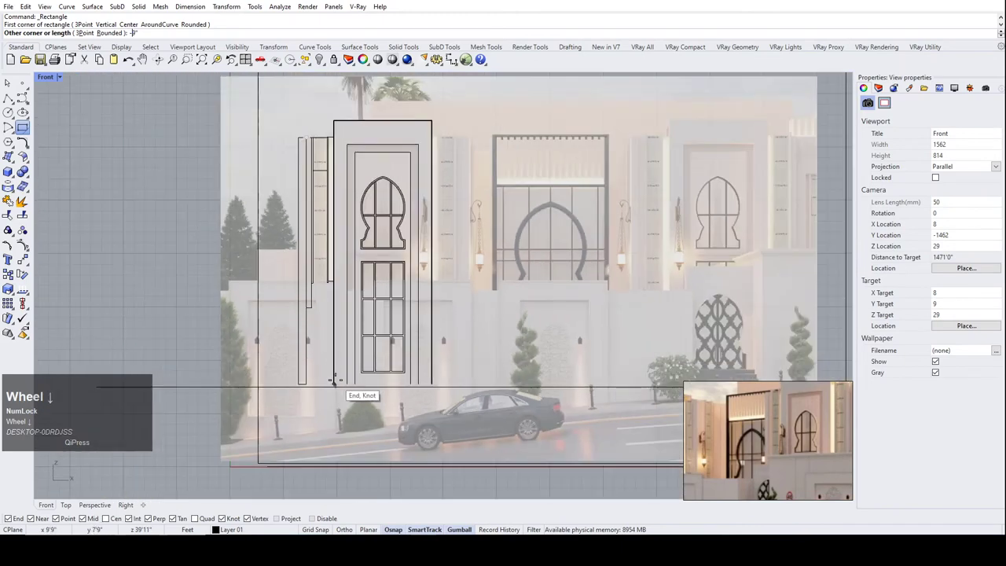
Draw a new slim strip beside the pier and stretch it down to the base line.
left_click(340, 383)
scroll("up", 3)
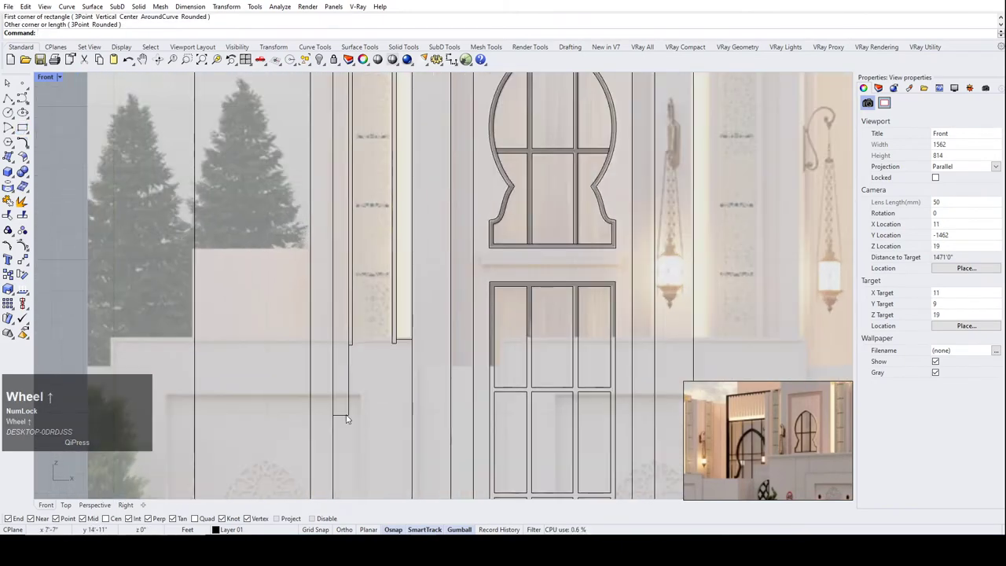
left_click(350, 418)
scroll("down", 3)
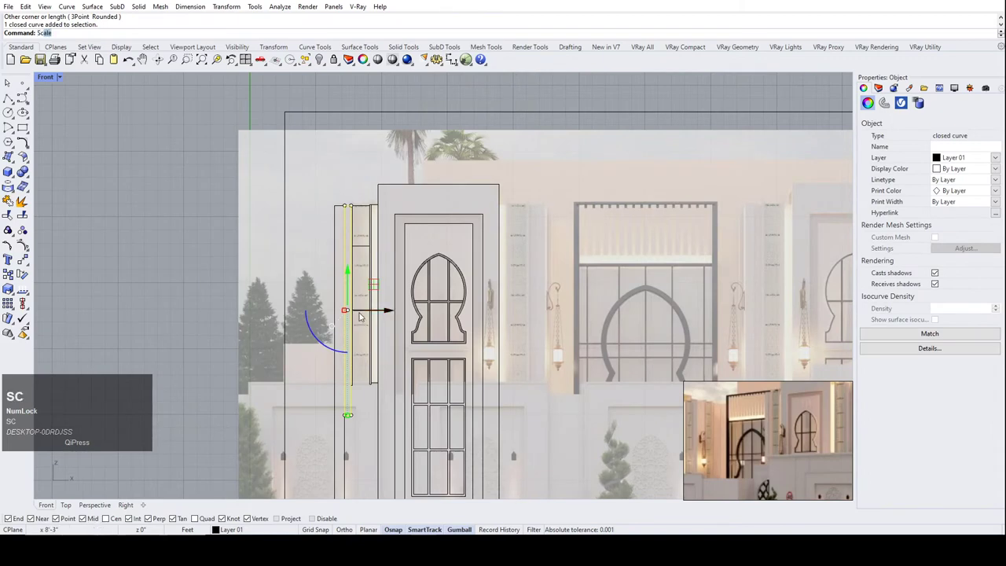
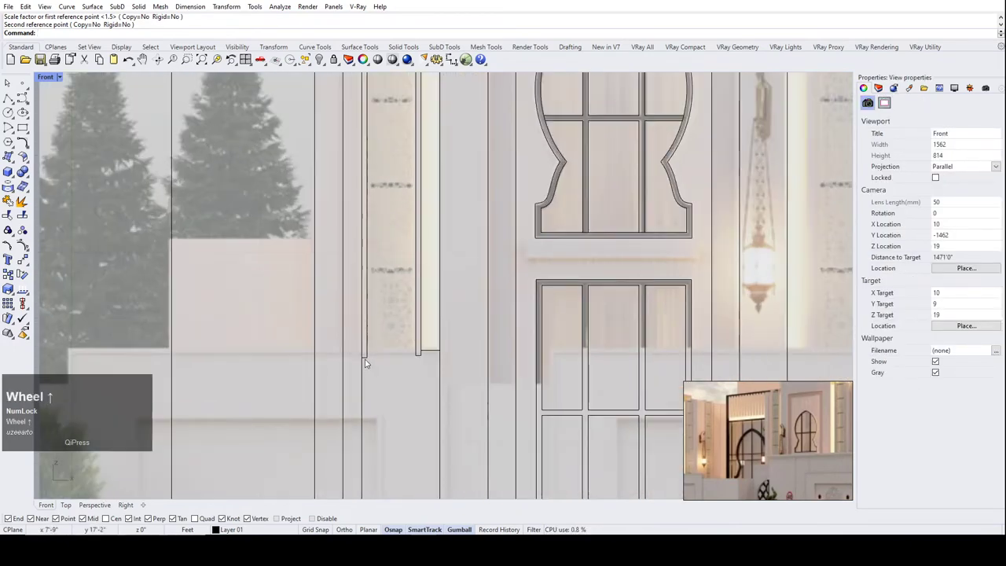
left_click(369, 363)
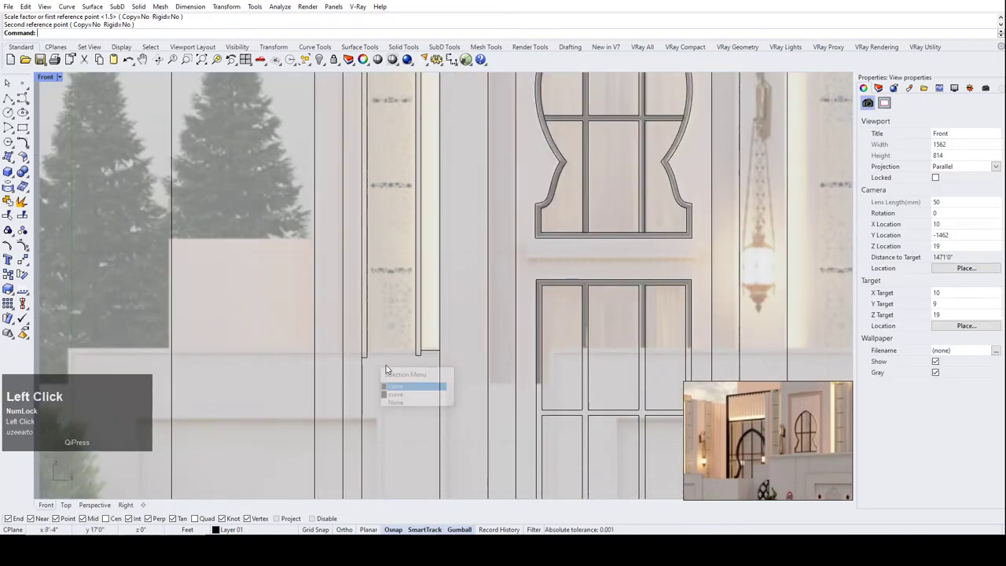
left_click(374, 359)
scroll("down", 3)
scroll("up", 3)
right_click(376, 137)
scroll("down", 3)
scroll("up", 3)
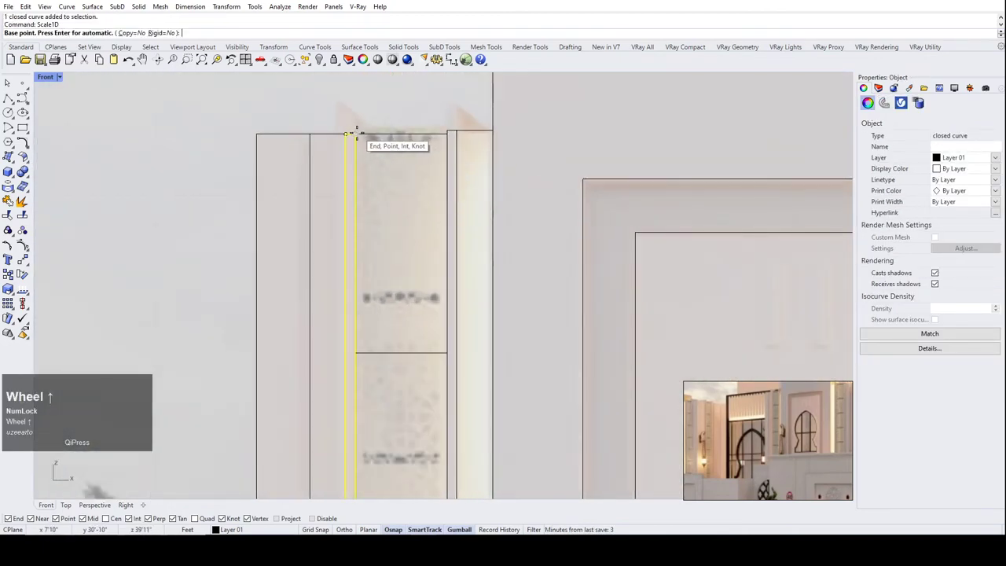
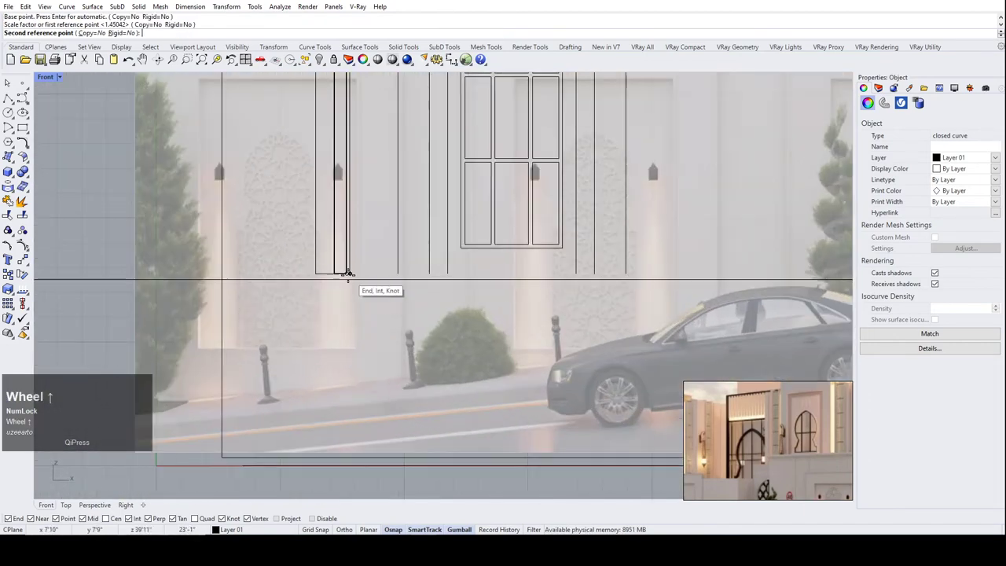
left_click(352, 279)
Stretch the next strip down to the base line with Scale1D.
scroll("down", 3)
scroll("up", 3)
left_click(361, 124)
scroll("up", 3)
left_click(378, 193)
right_click(378, 193)
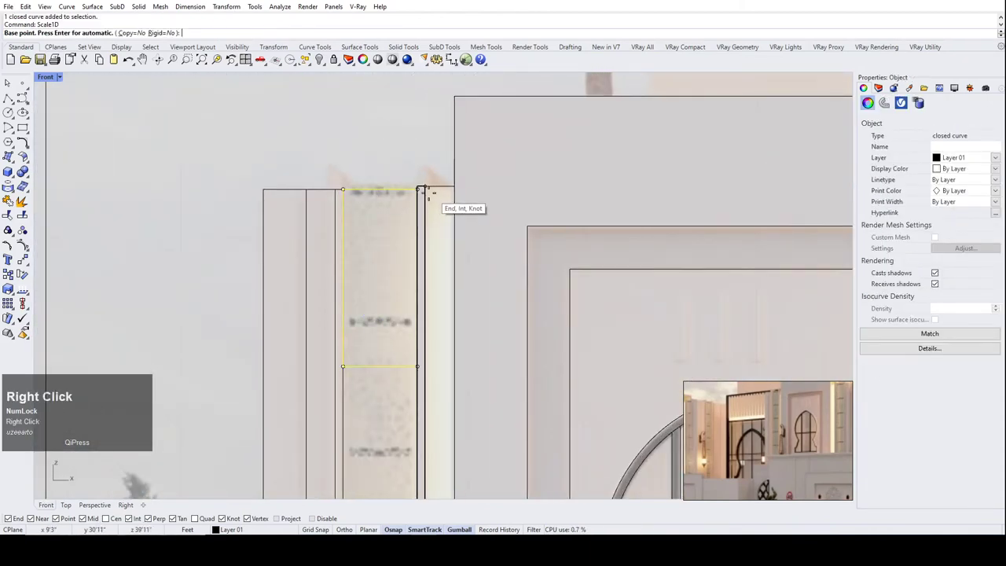
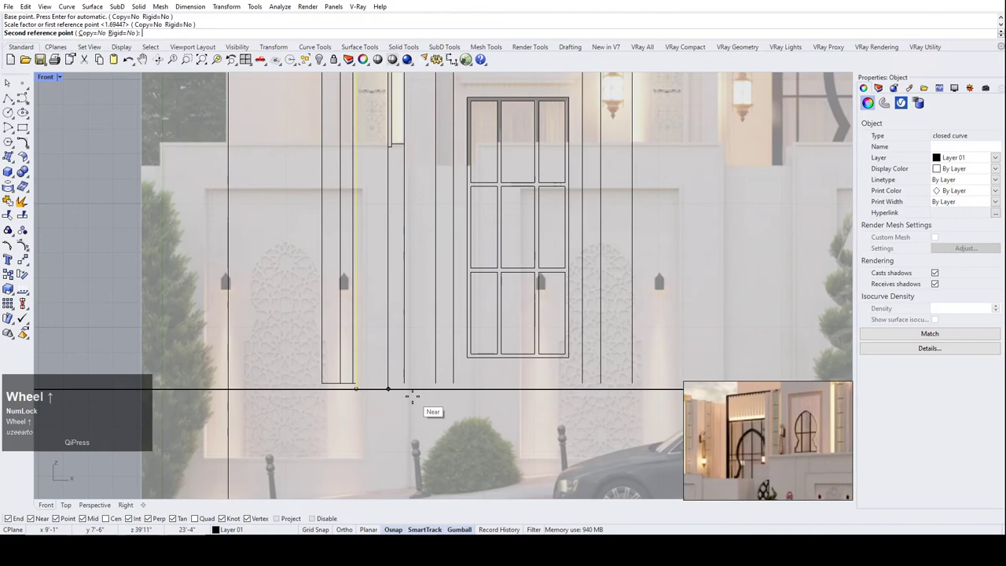
left_click(412, 388)
scroll("down", 3)
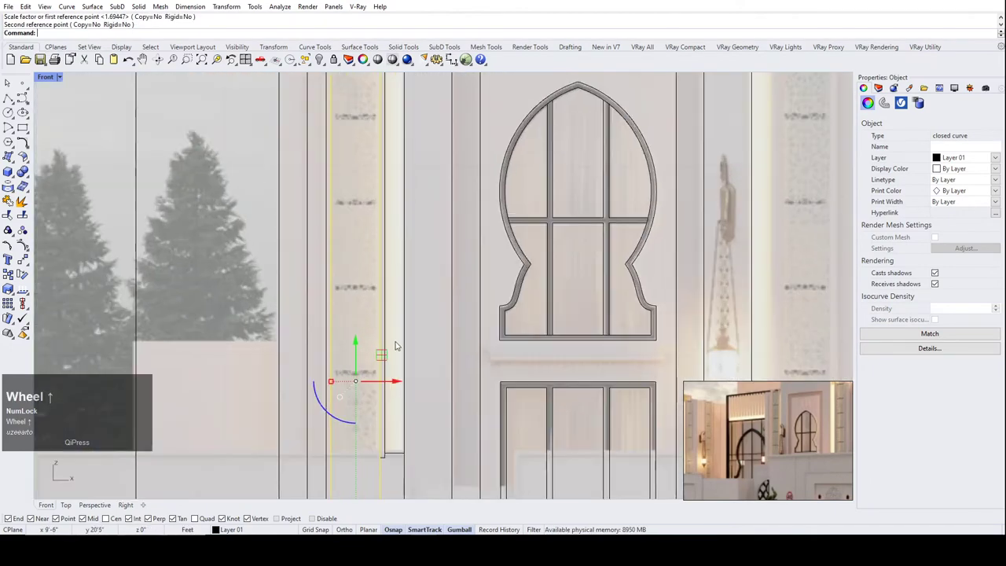
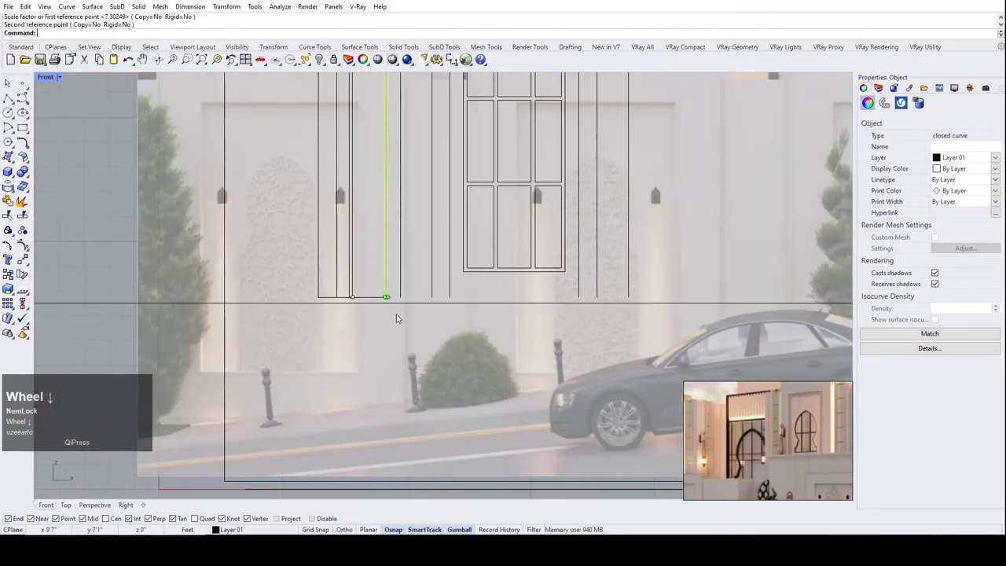
Stretch the thin strip from its top, extending its bottom to the base line.
scroll("up", 3)
left_click(353, 128)
scroll("up", 3)
right_click(353, 122)
left_click(368, 58)
scroll("down", 3)
scroll("up", 3)
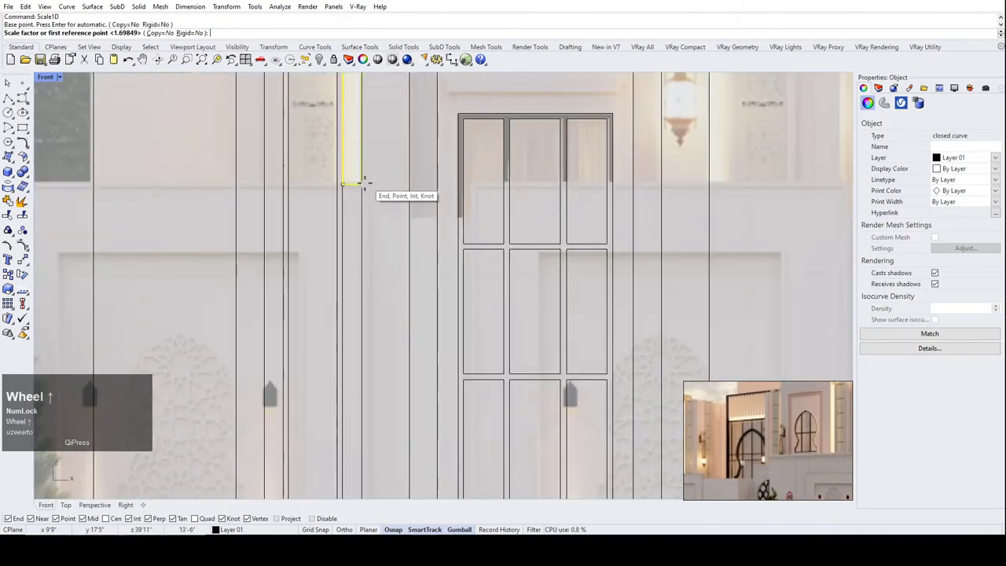
left_click(368, 58)
scroll("down", 3)
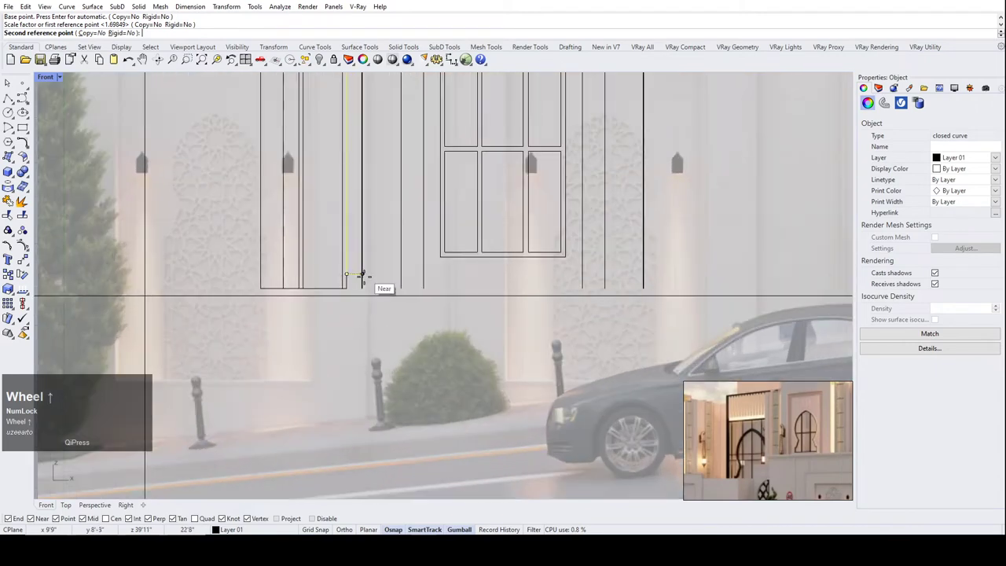
scroll("up", 3)
left_click(369, 288)
Select the strips of the left pier together.
scroll("down", 3)
scroll("up", 3)
left_click(377, 211)
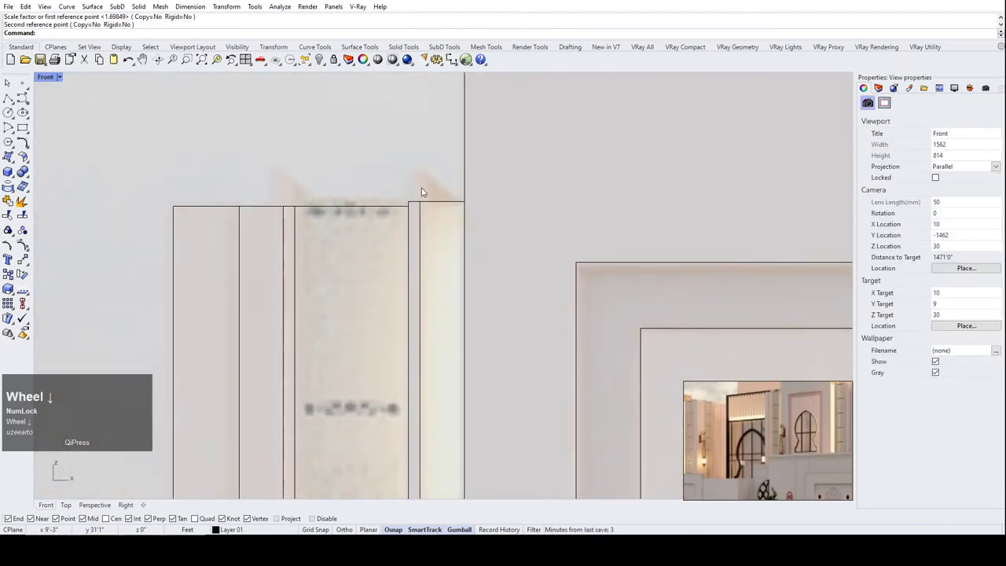
left_click(376, 208)
scroll("down", 3)
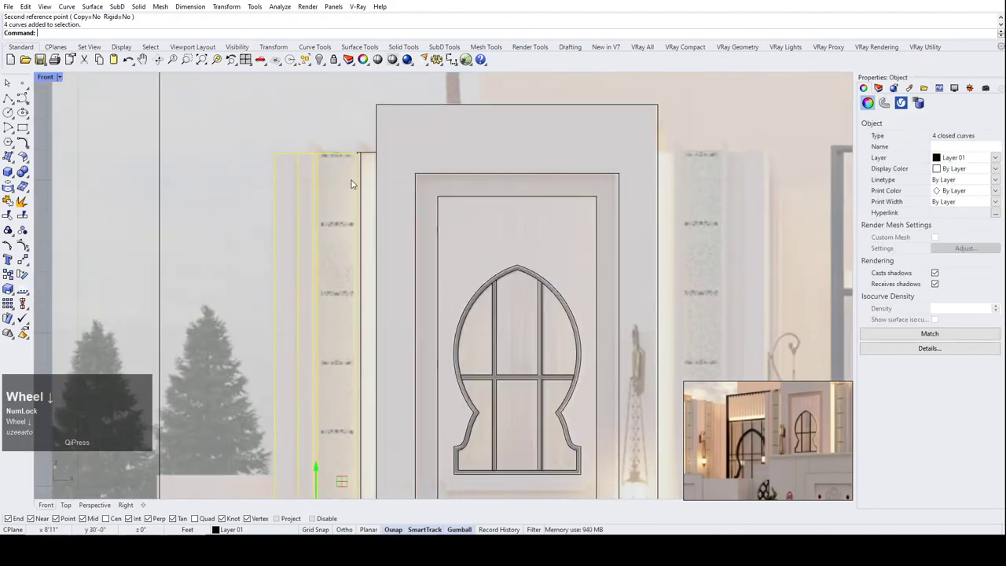
Scale1D the pier strip so its top reaches the taller strip's top.
right_click(357, 183)
scroll("down", 3)
scroll("up", 3)
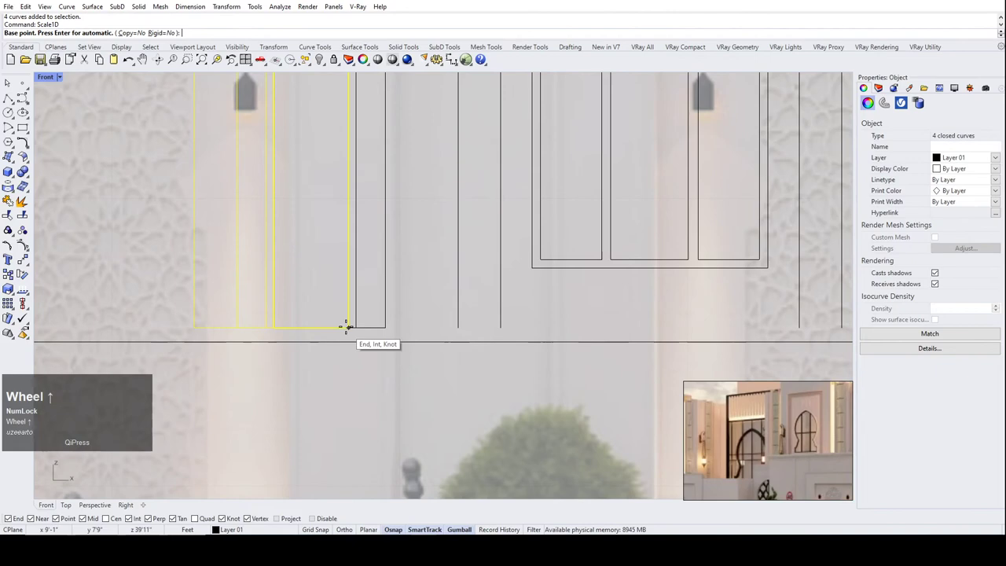
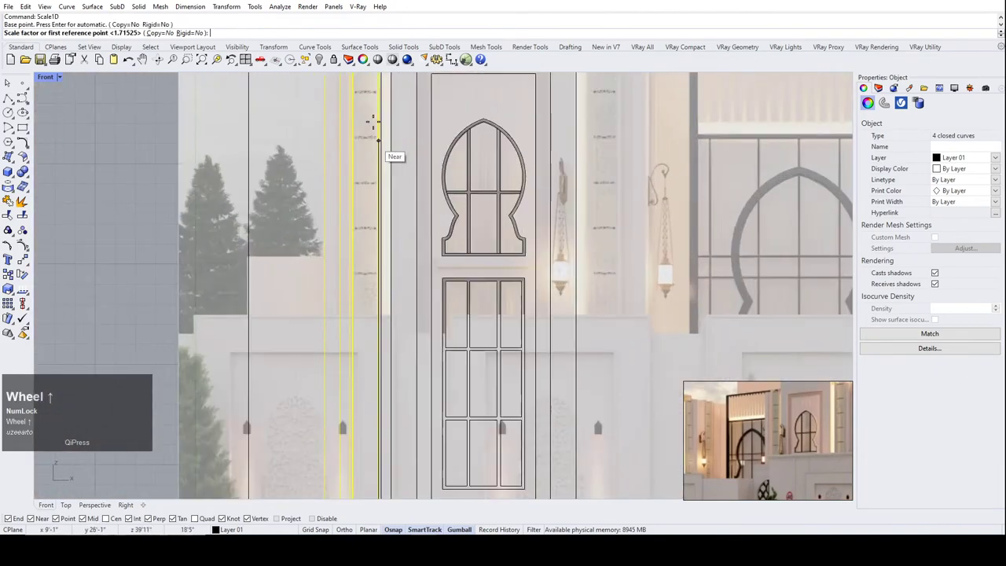
scroll("up", 3)
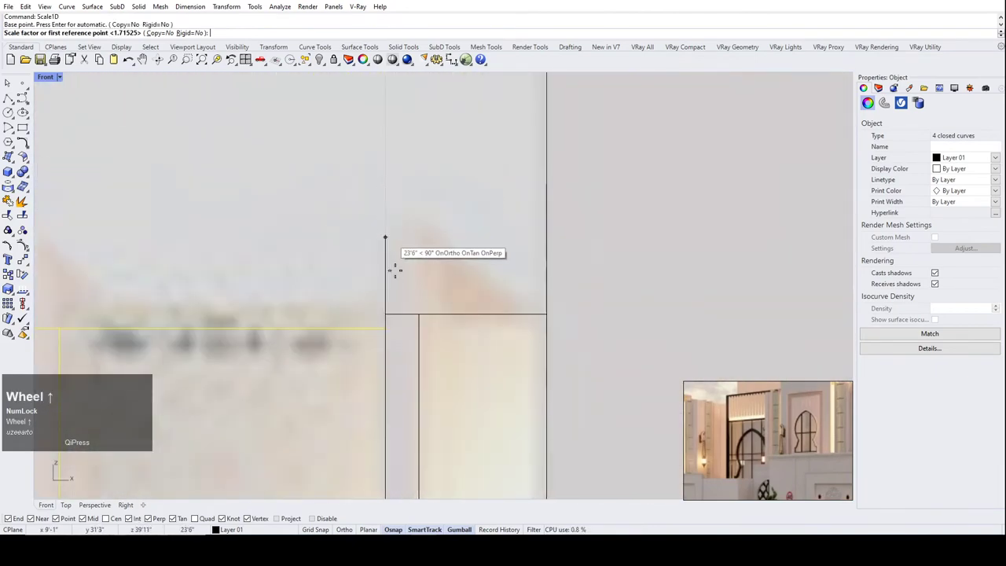
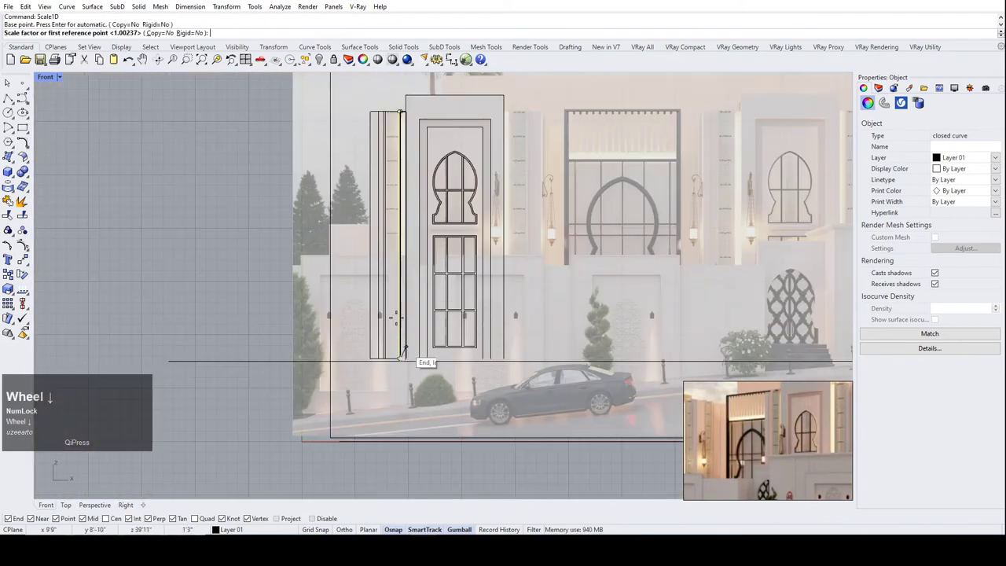
scroll("up", 3)
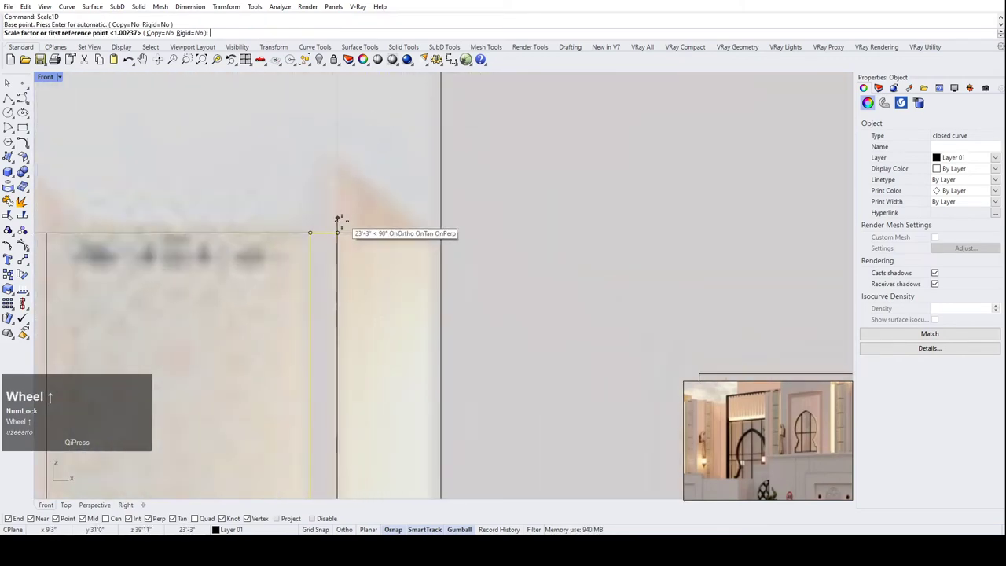
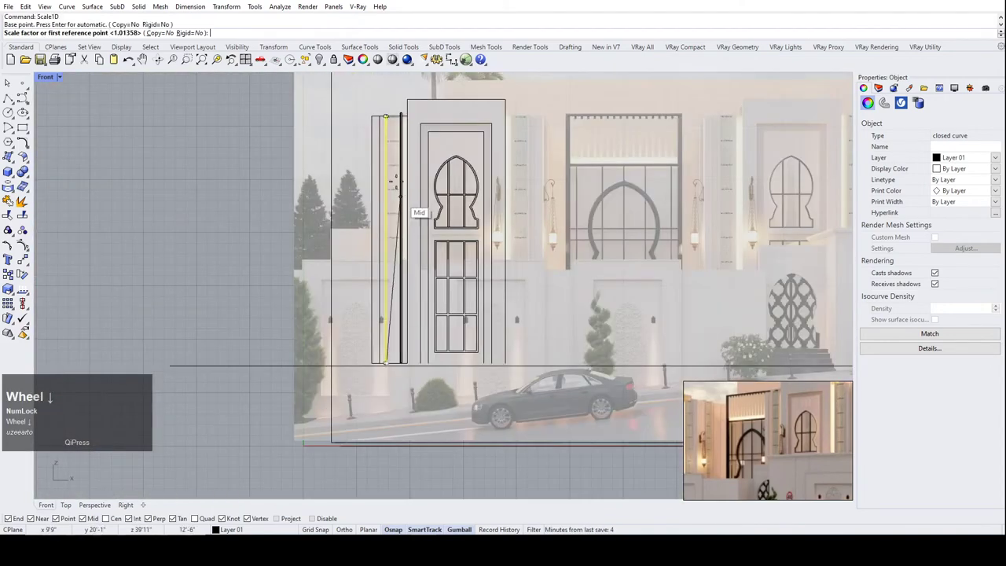
scroll("up", 3)
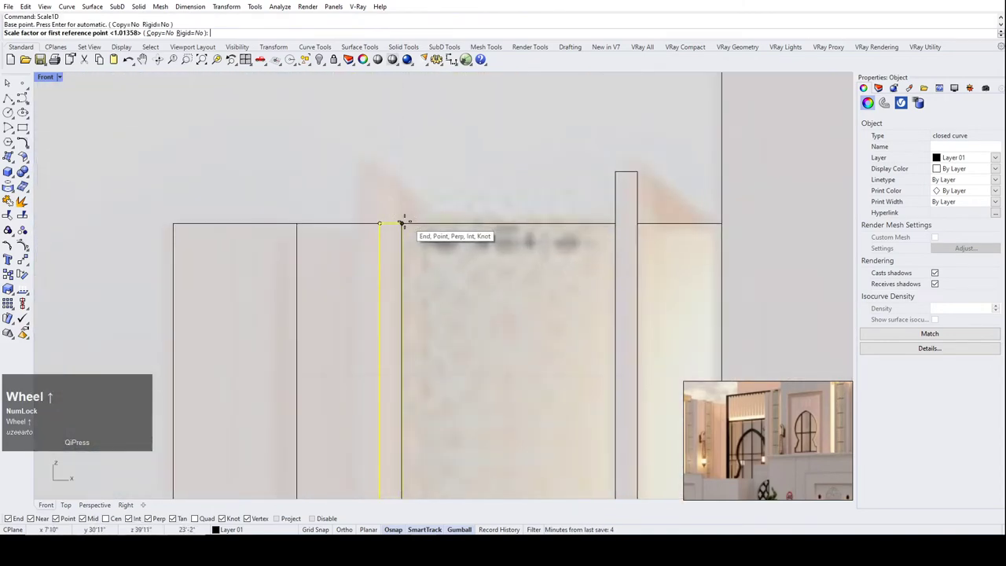
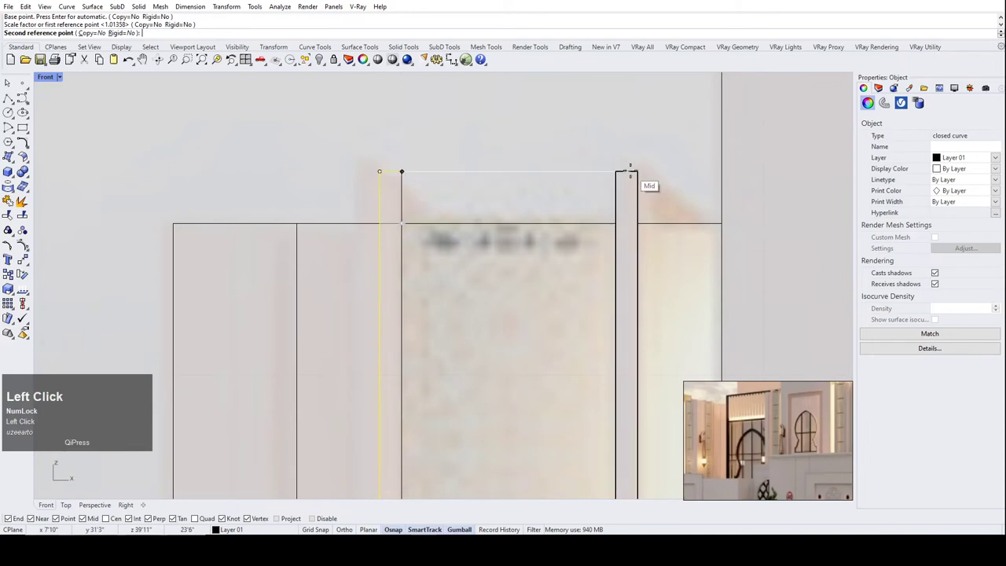
scroll("down", 3)
left_click(397, 163)
scroll("down", 3)
scroll("up", 3)
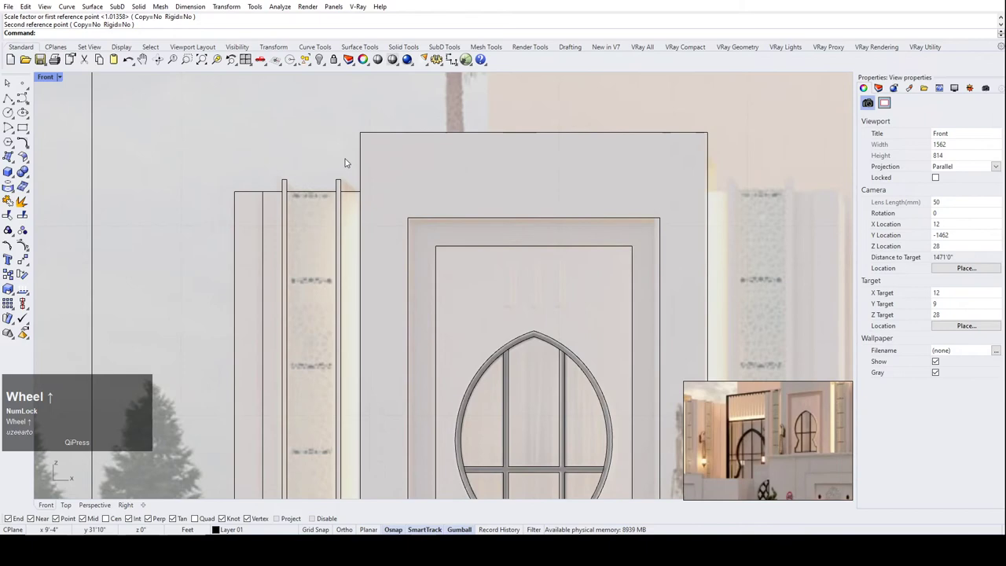
Select all six curves of the side pier.
scroll("down", 3)
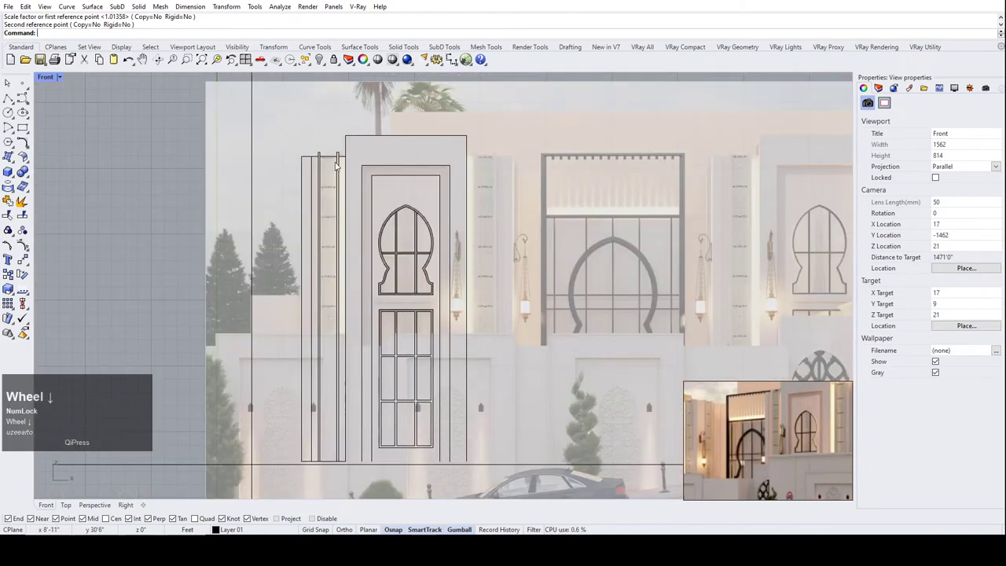
scroll("up", 3)
left_click(354, 193)
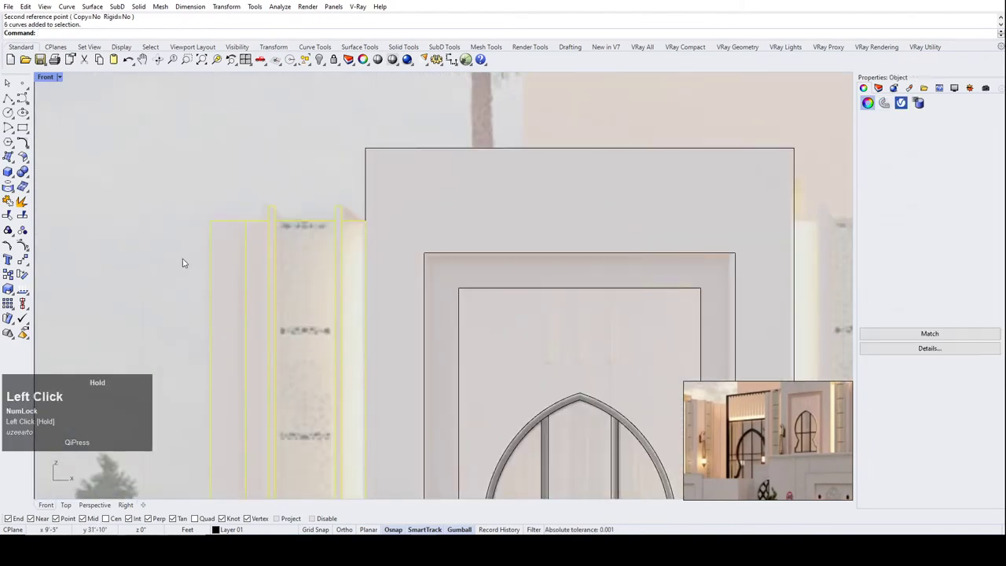
Mirror the pier curves across the door's vertical centreline with a copy, then deselect.
scroll("down", 3)
scroll("up", 3)
key("m")
key("Return")
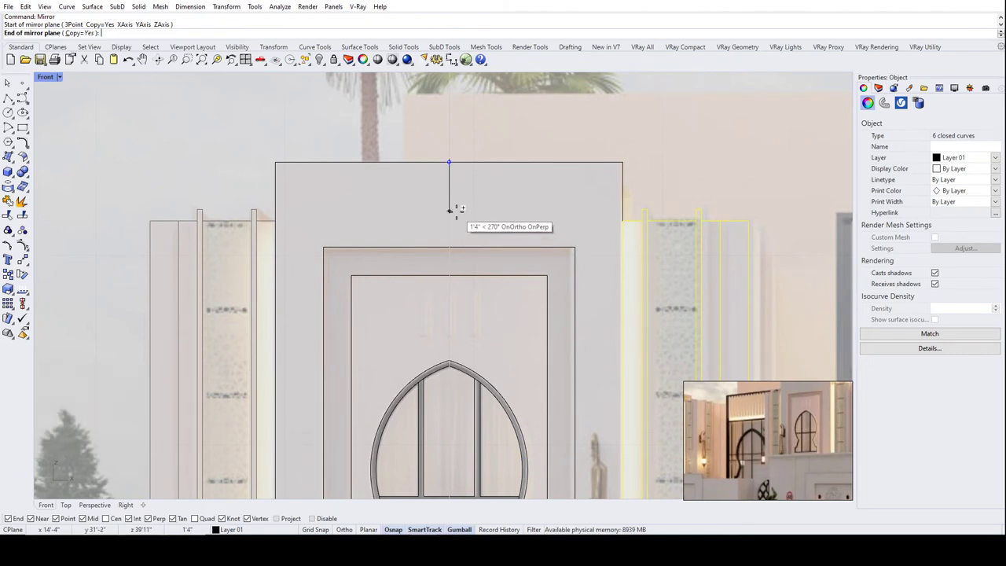
left_click(463, 215)
scroll("down", 3)
scroll("up", 3)
scroll("down", 3)
left_click(487, 133)
scroll("up", 3)
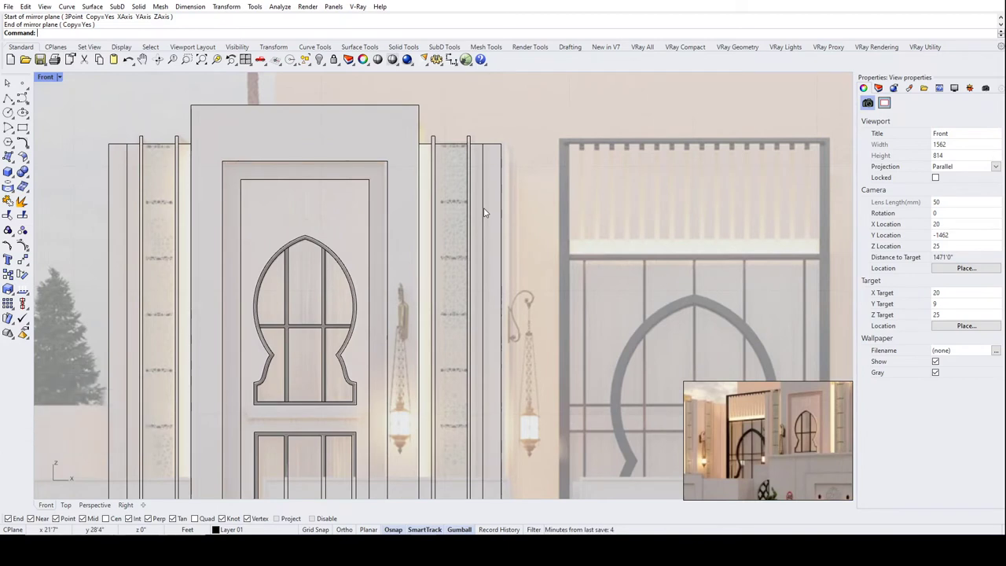
scroll("down", 3)
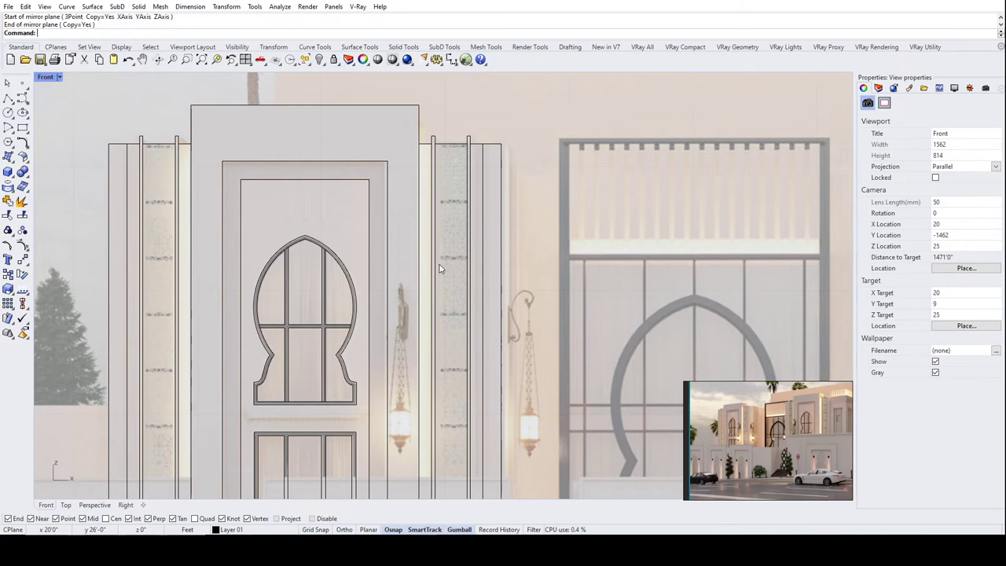
scroll("down", 3)
Save the drawing and select the door's open outer frame curve.
key("ctrl+s")
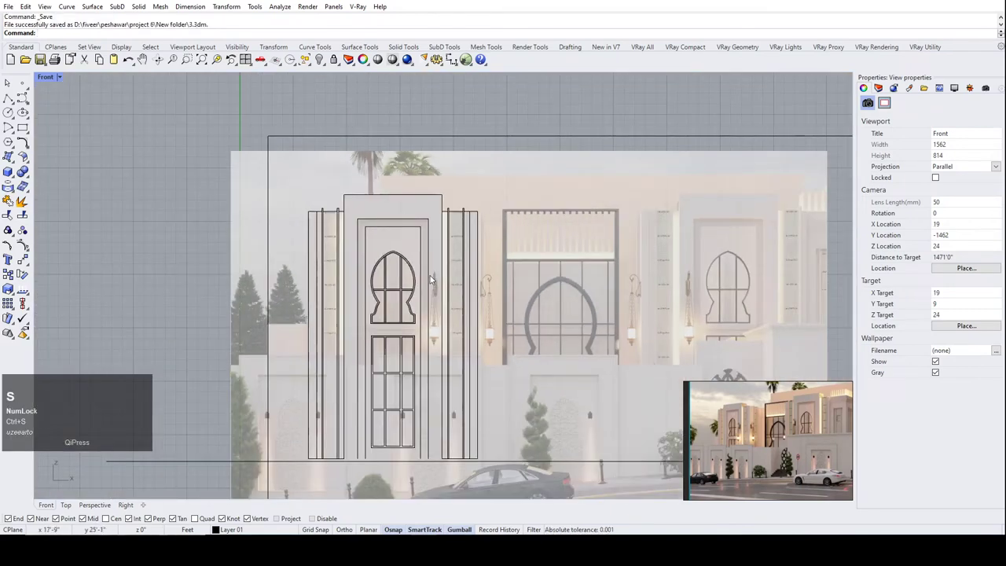
scroll("up", 3)
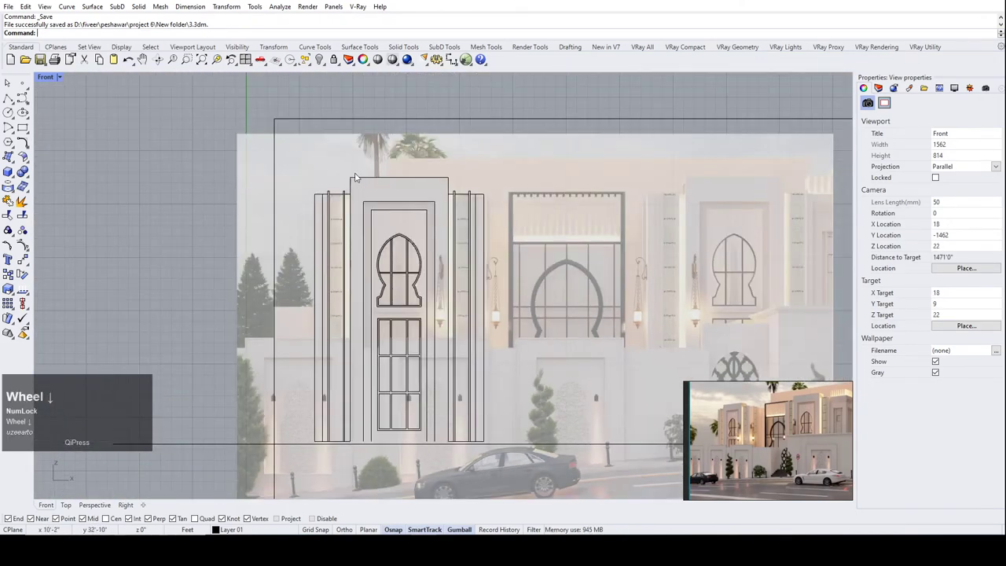
left_click(362, 184)
scroll("up", 3)
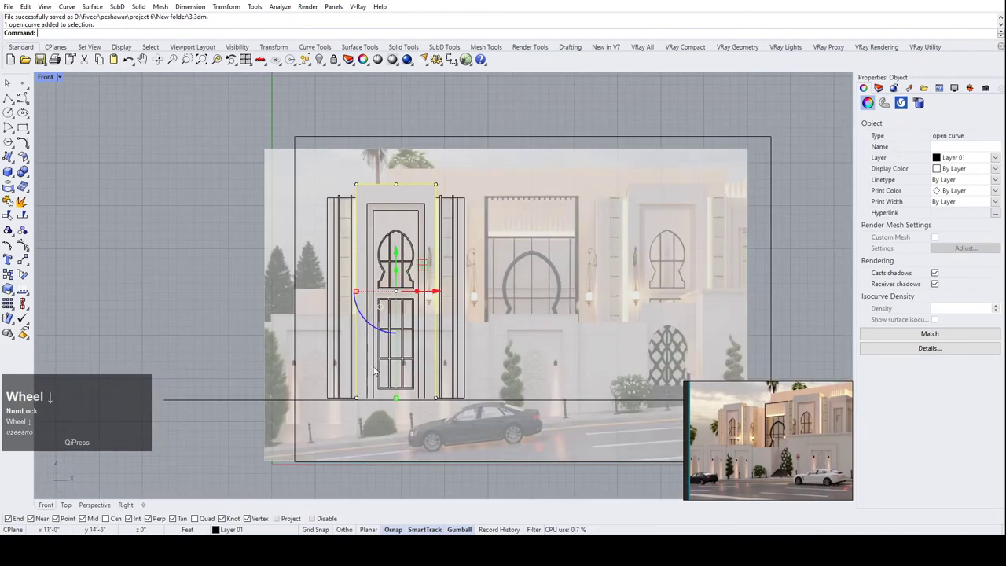
scroll("up", 3)
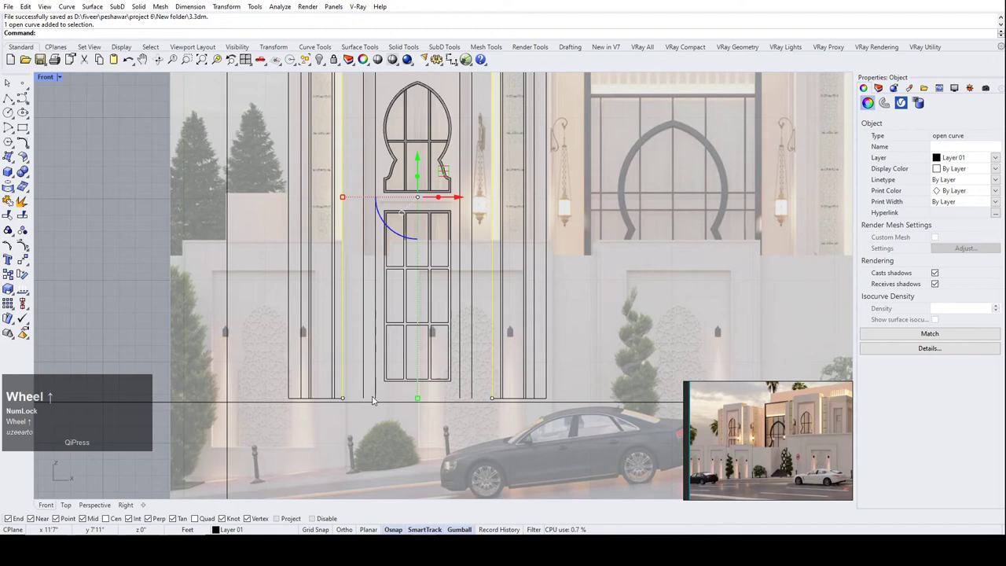
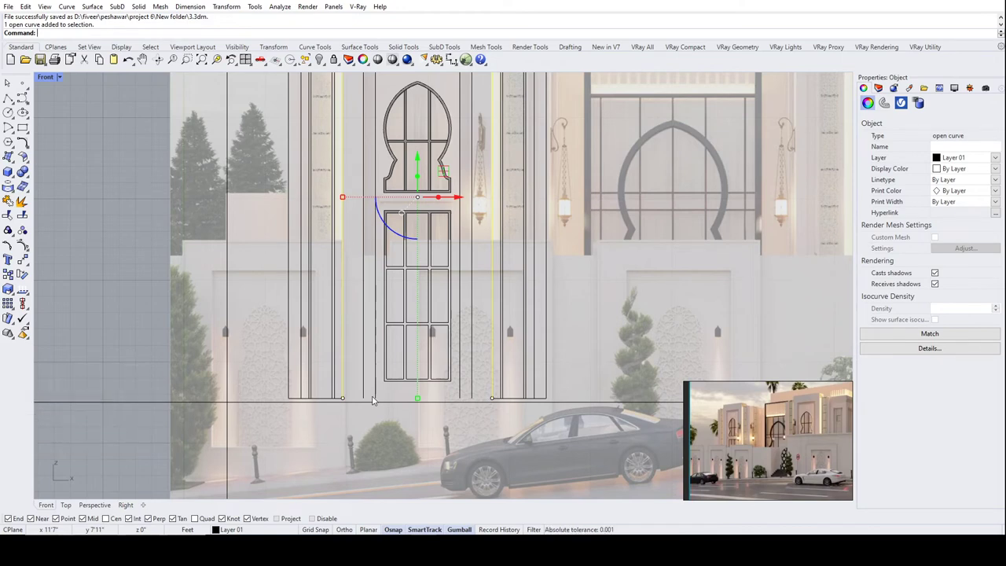
scroll("up", 3)
Close the frame's open bottom with a polyline between its endpoints.
left_click(16, 98)
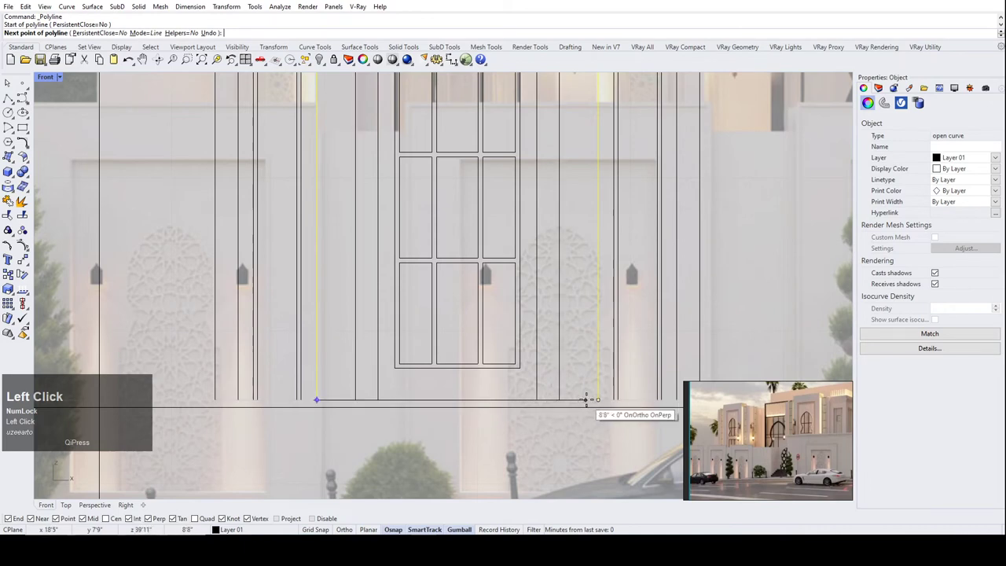
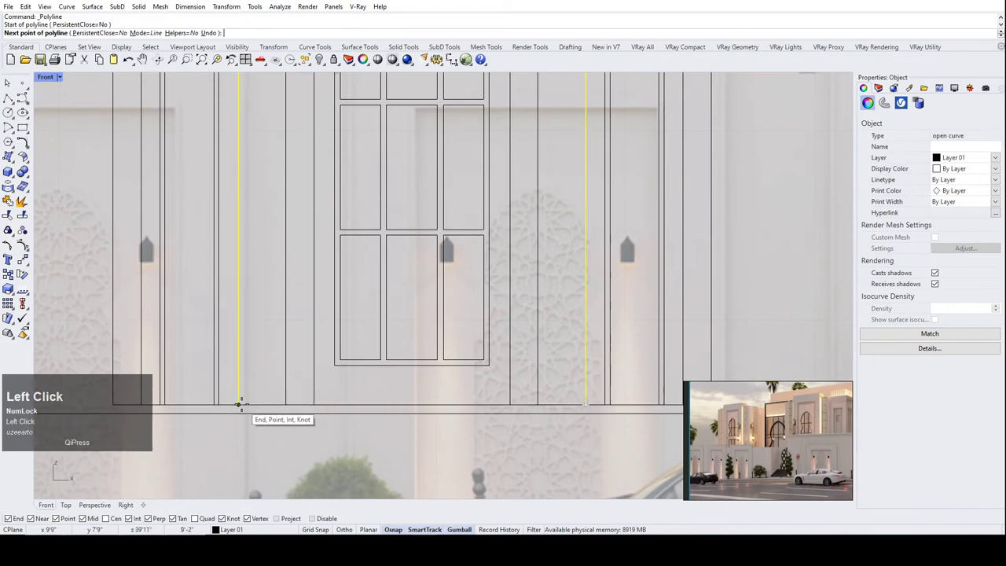
right_click(259, 372)
scroll("down", 3)
scroll("up", 3)
scroll("down", 3)
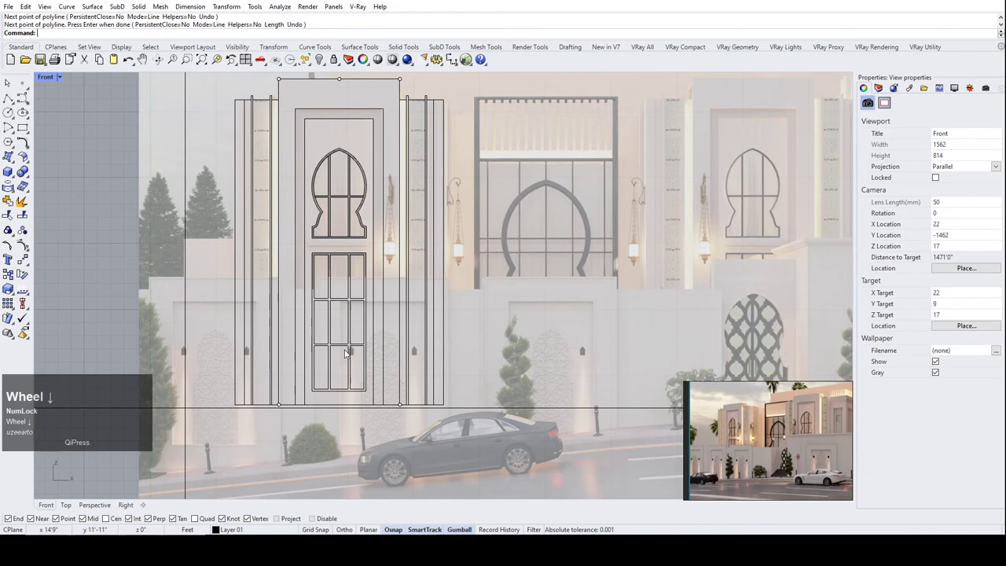
scroll("up", 3)
scroll("down", 3)
scroll("up", 3)
scroll("down", 3)
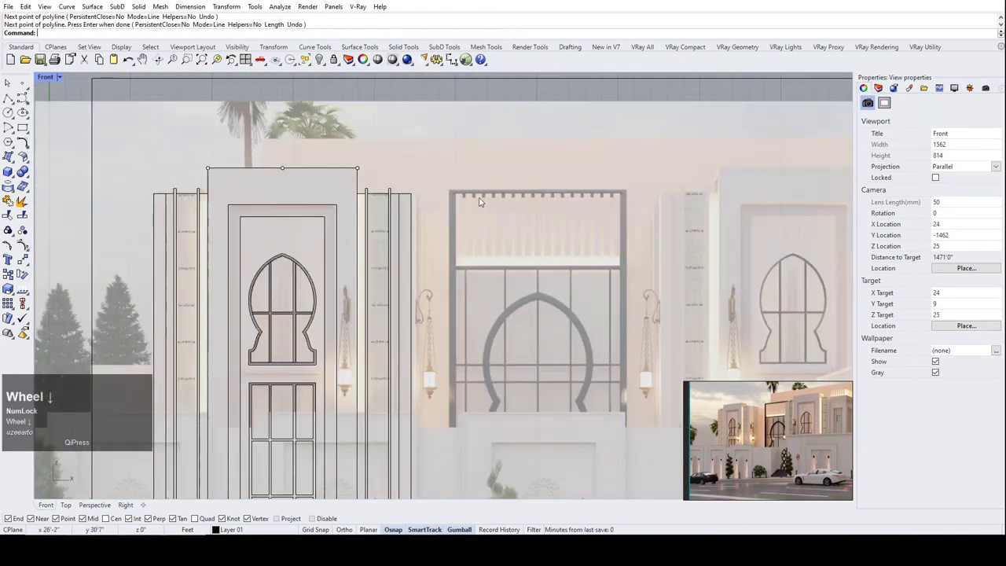
scroll("up", 3)
scroll("down", 3)
scroll("down", 3)
scroll("up", 3)
scroll("down", 3)
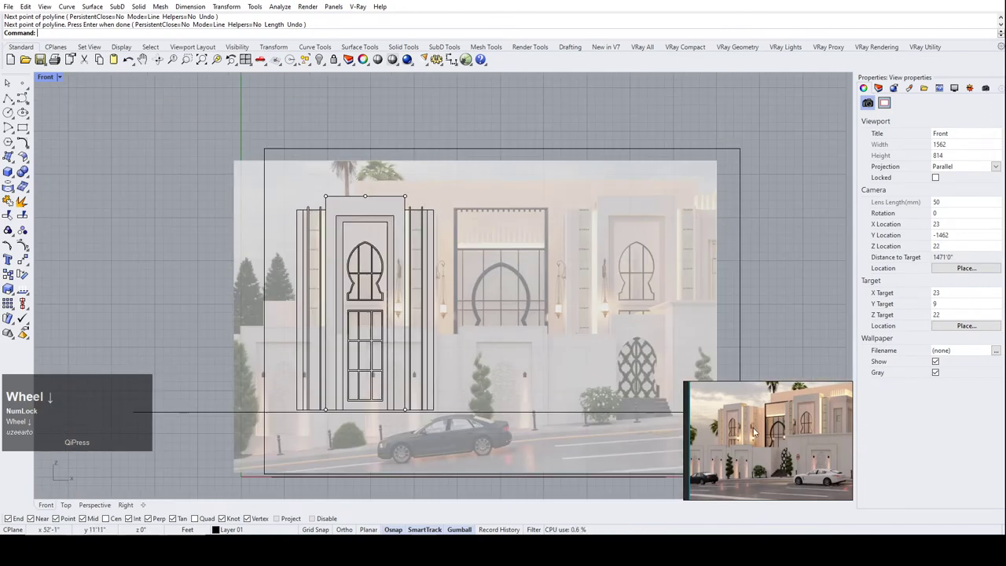
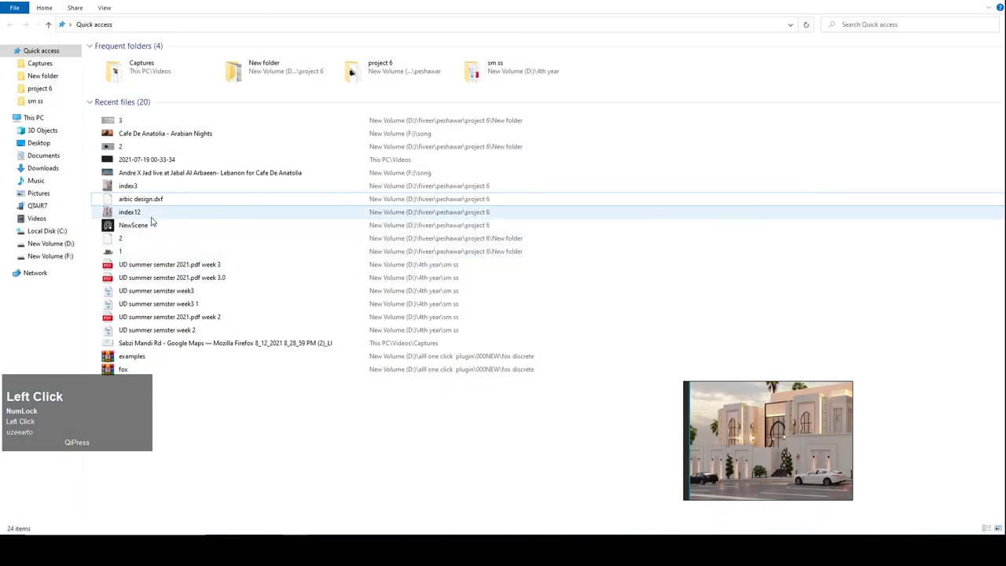
Open index12's file location, browse the project 6 villa reference thumbnails, then switch back to Rhino.
right_click(755, 437)
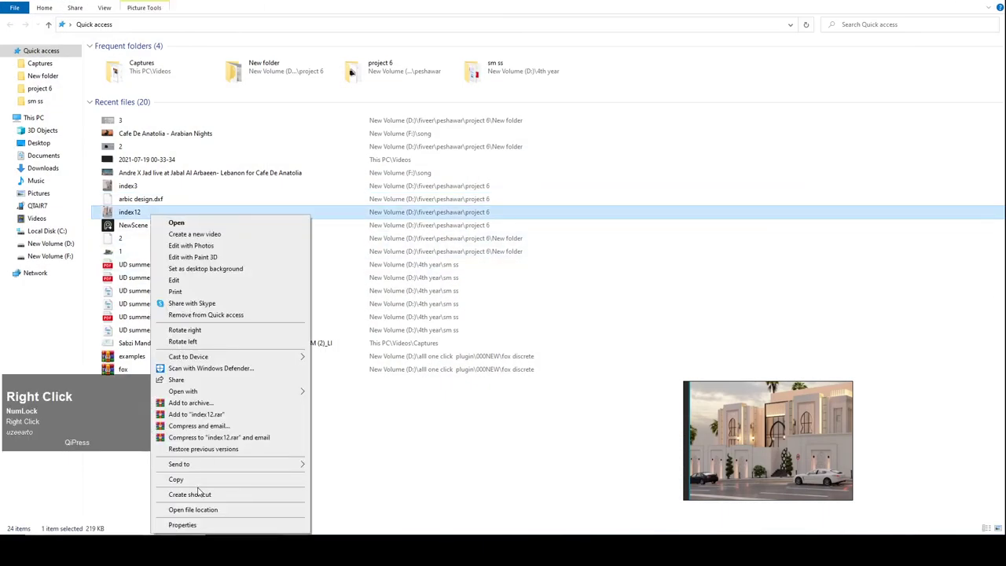
left_click(755, 437)
scroll("down", 3)
scroll("down", 3)
left_click_drag(763, 461, 769, 472)
scroll("down", 3)
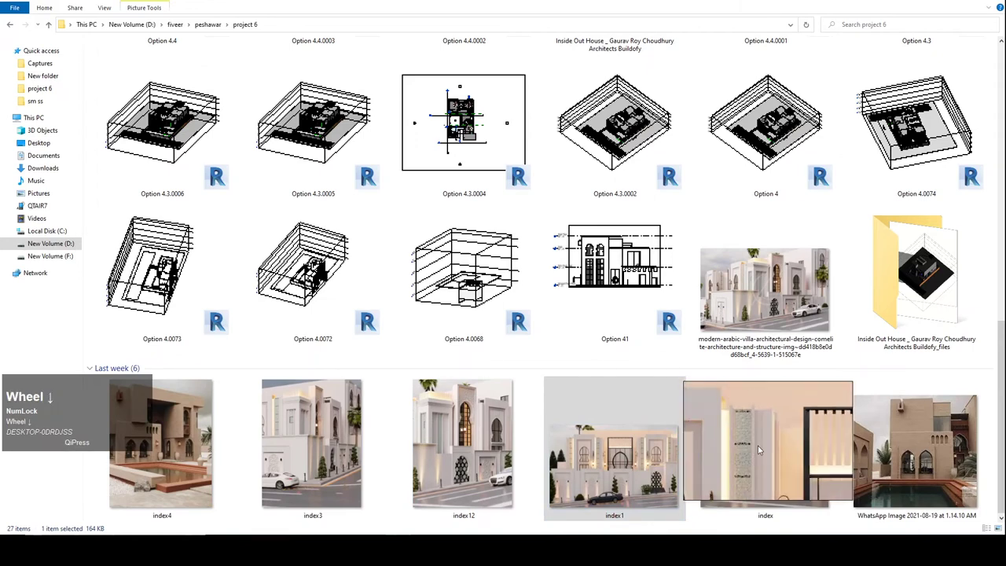
scroll("up", 3)
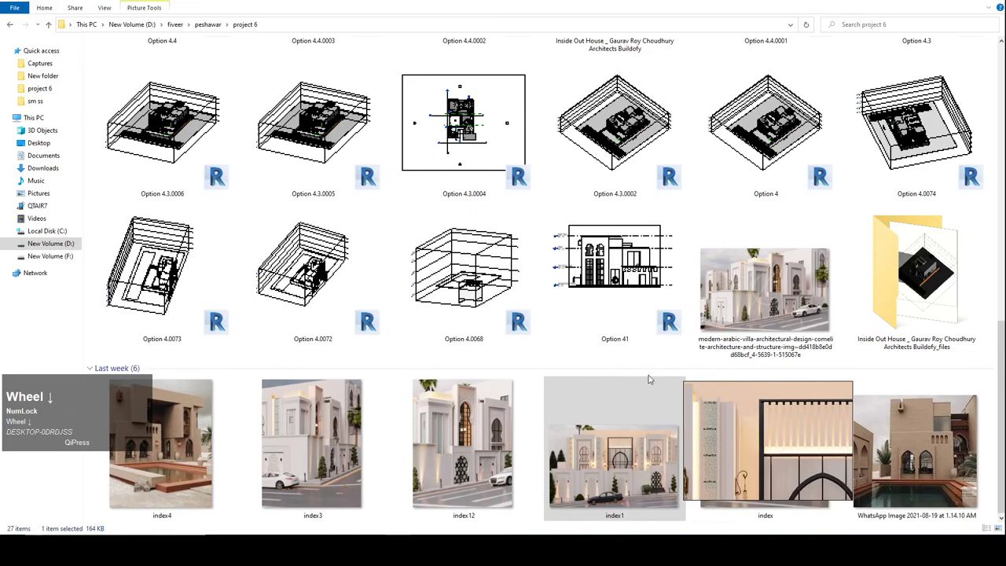
scroll("down", 3)
left_click(649, 461)
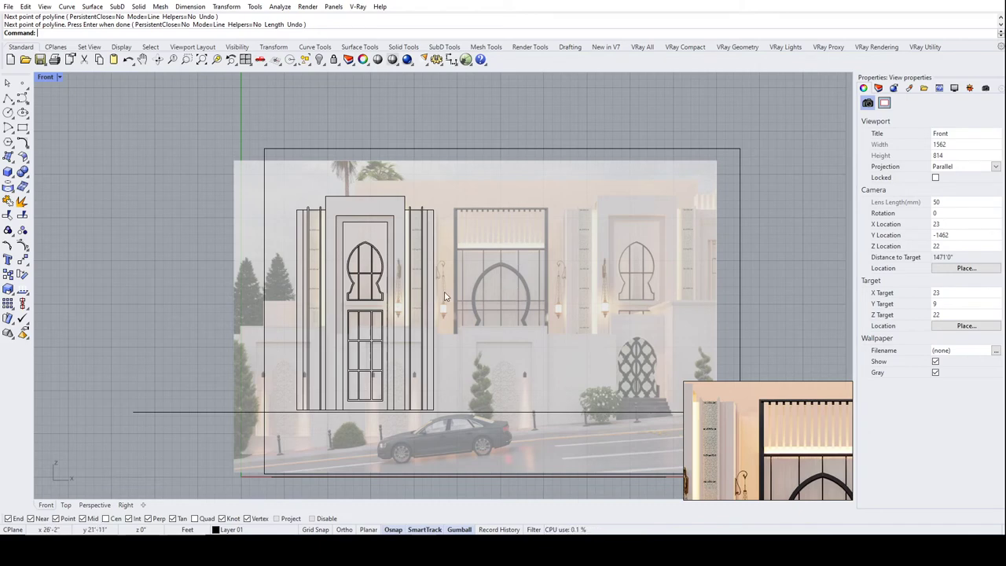
Save the door elevation drawing with Ctrl+S.
scroll("up", 3)
scroll("down", 3)
key("ctrl+s")
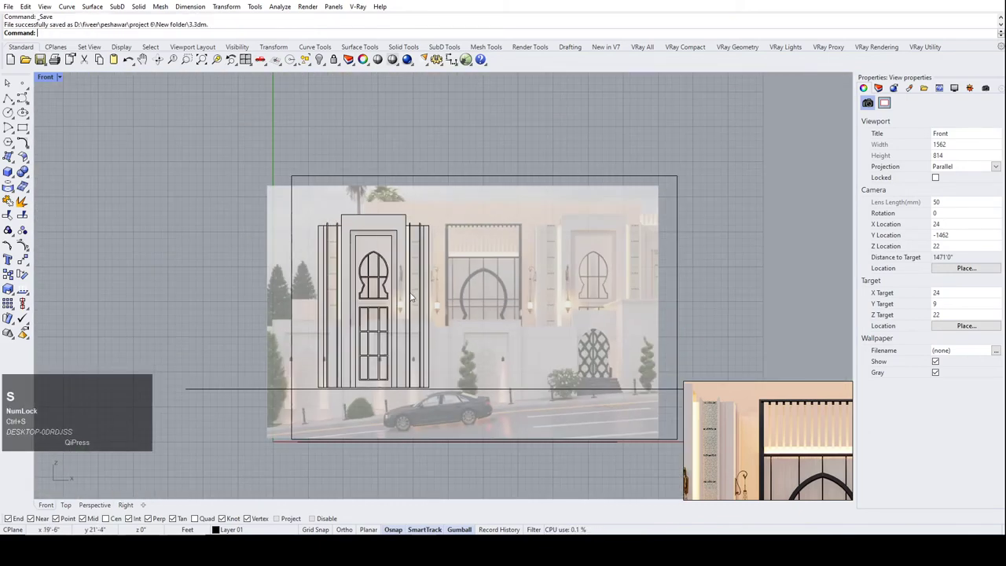
scroll("up", 3)
scroll("down", 3)
key("ctrl+s")
scroll("up", 3)
scroll("down", 3)
Zoom in and out over the close-up photo of the central gate's top.
scroll("up", 3)
scroll("down", 3)
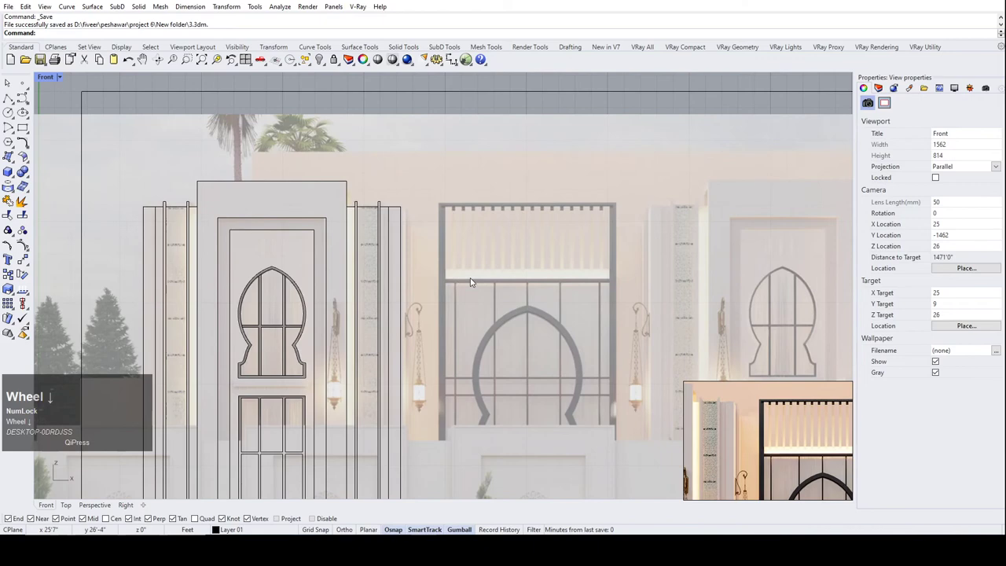
scroll("up", 3)
scroll("down", 3)
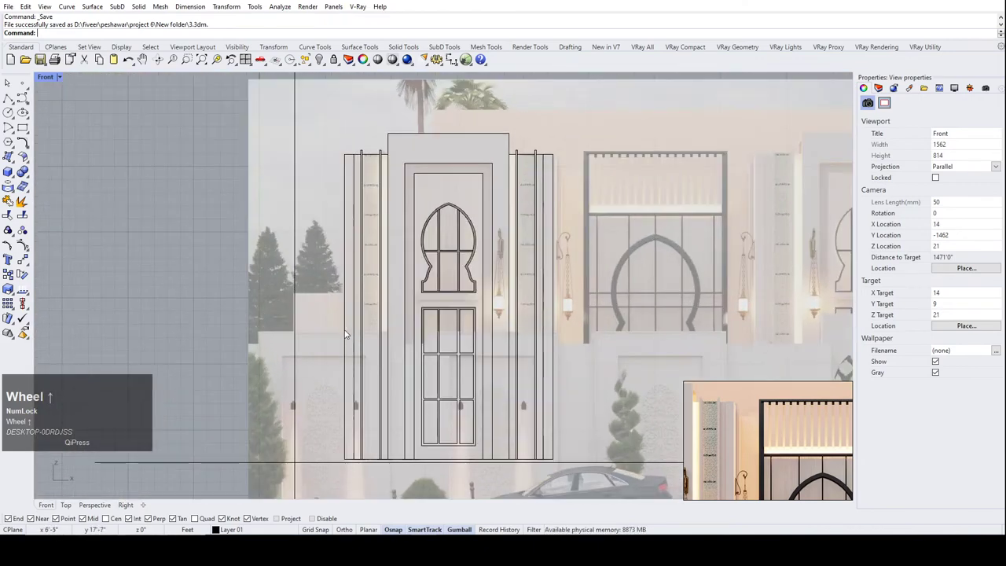
scroll("up", 3)
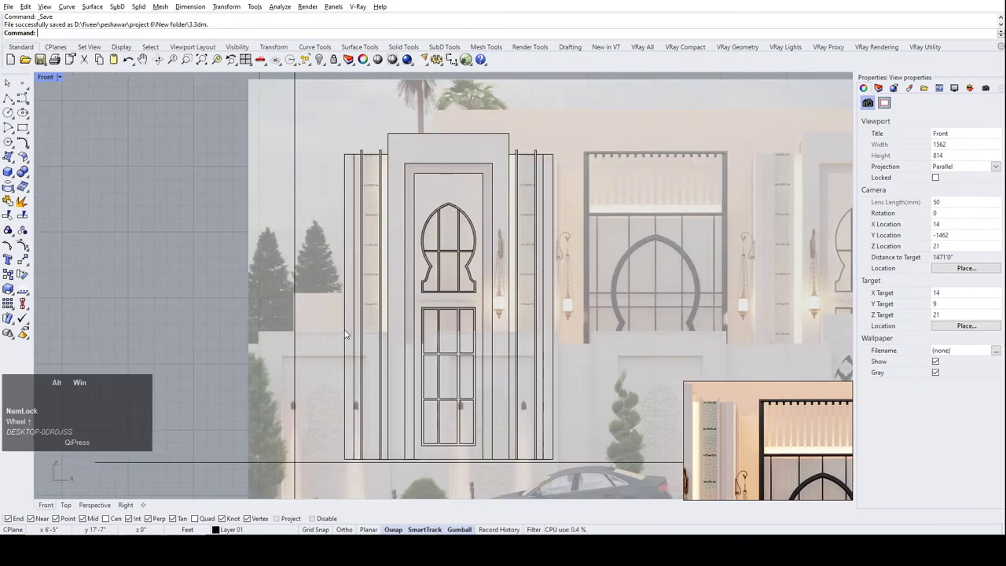
scroll("down", 3)
scroll("down", 3)
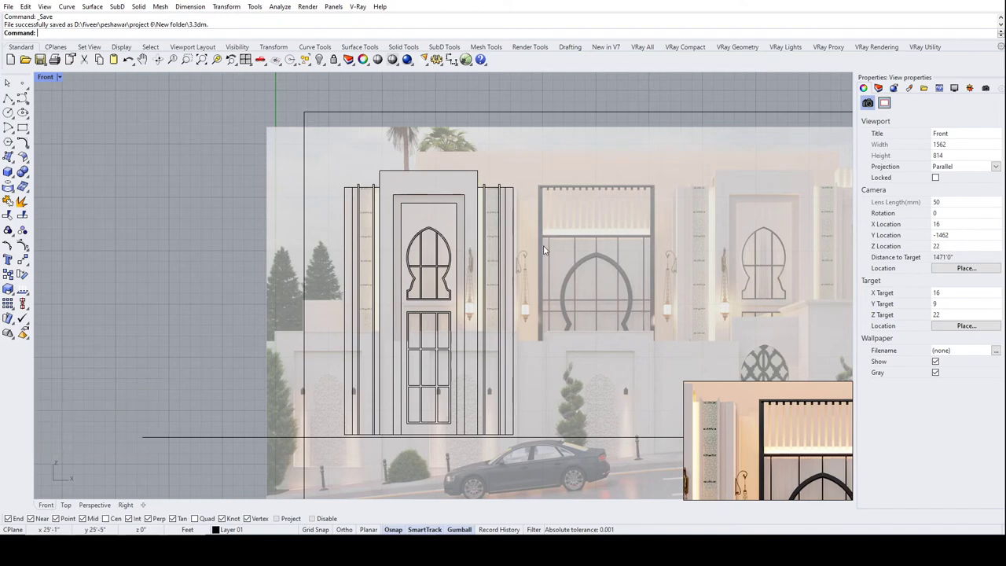
scroll("up", 3)
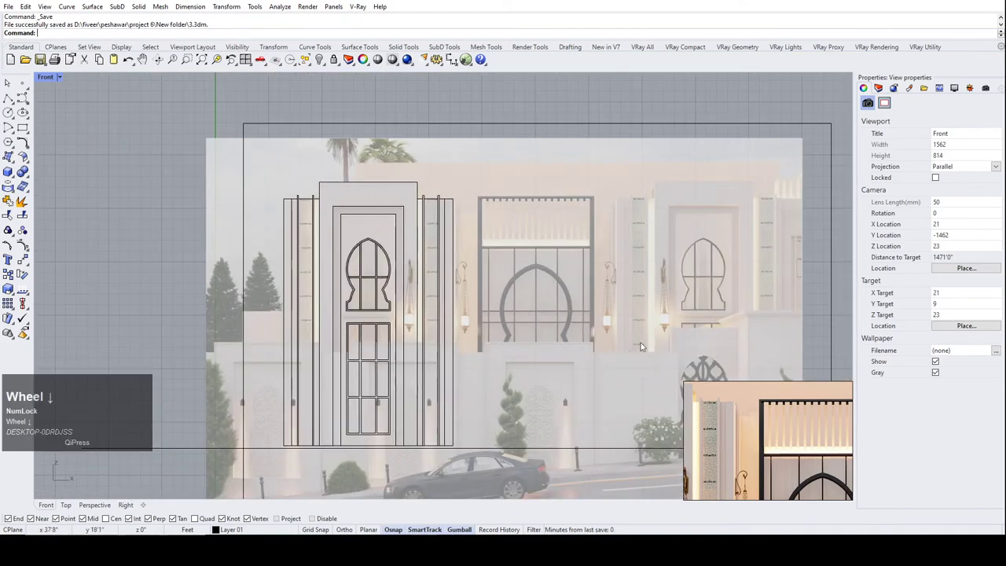
scroll("up", 3)
scroll("down", 3)
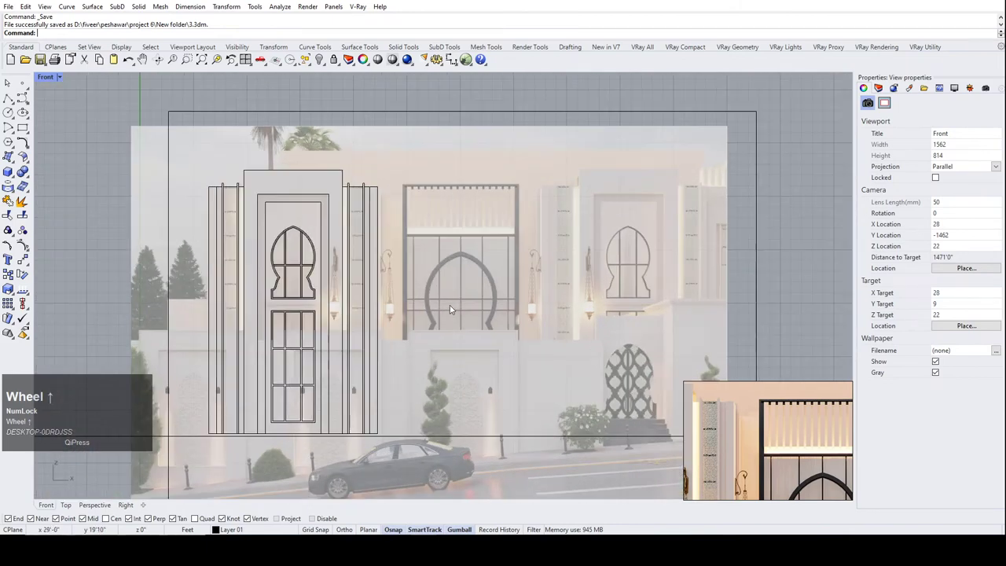
scroll("up", 3)
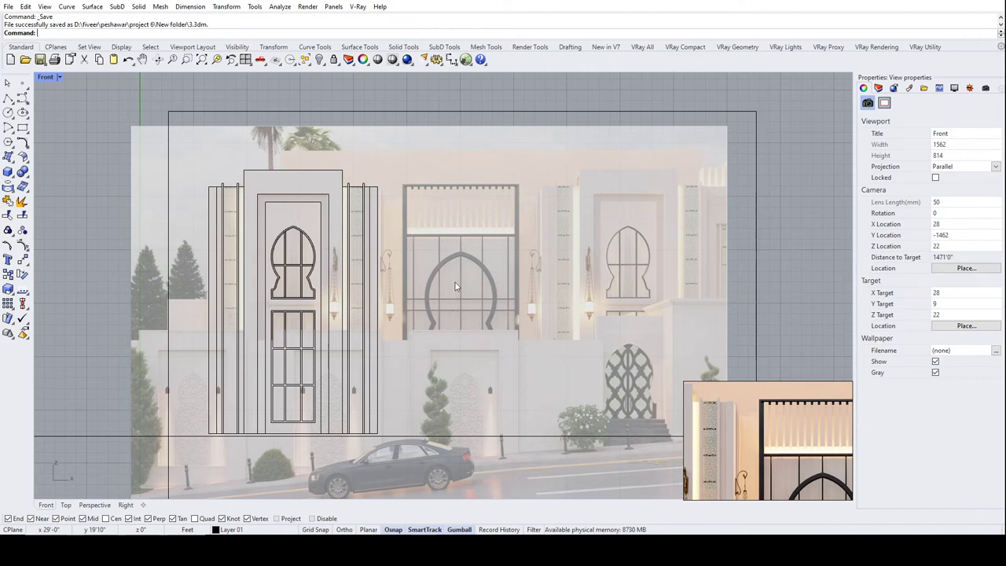
scroll("up", 3)
scroll("down", 3)
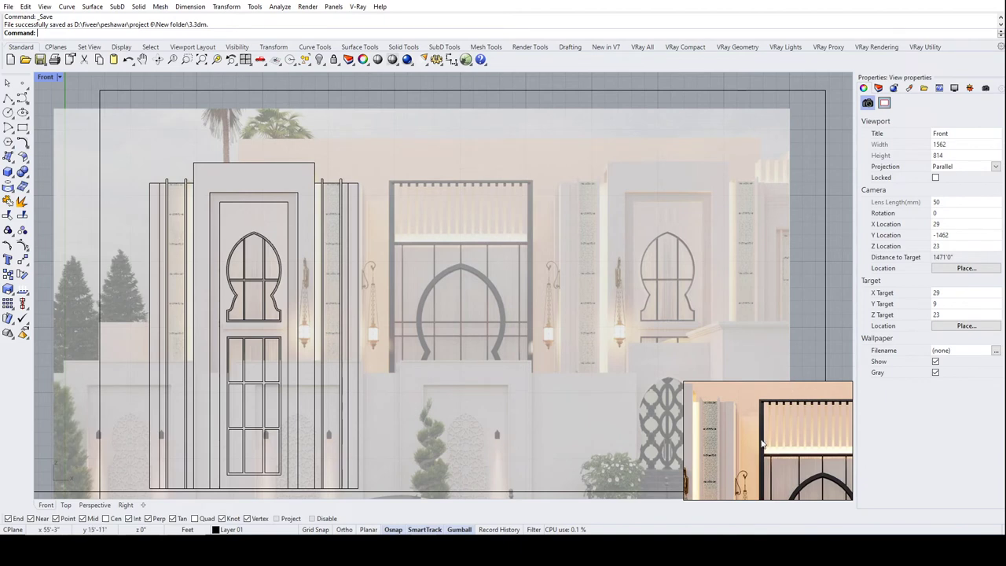
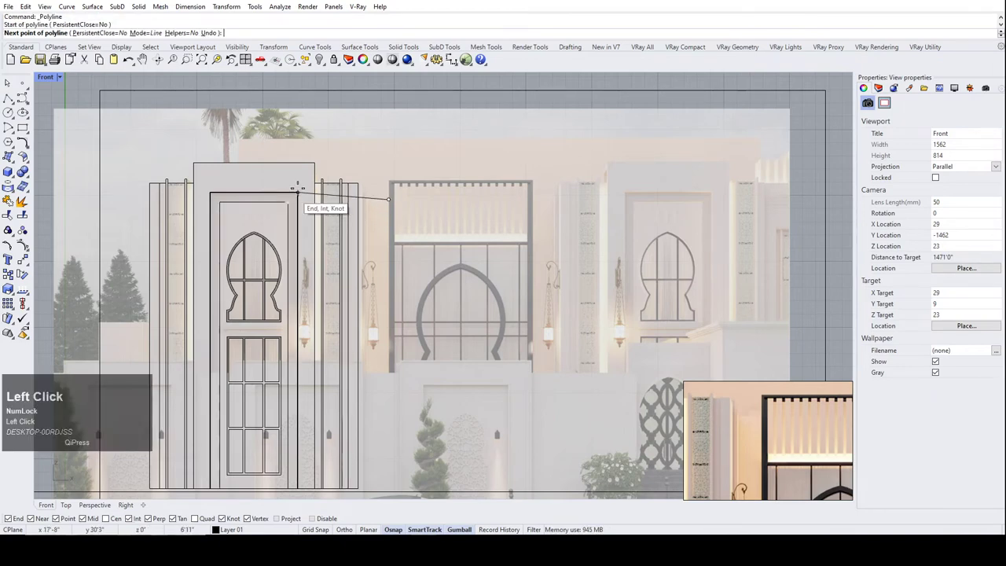
Draw a short horizontal guide line from the door surround top toward the gate frame and select it.
scroll("up", 3)
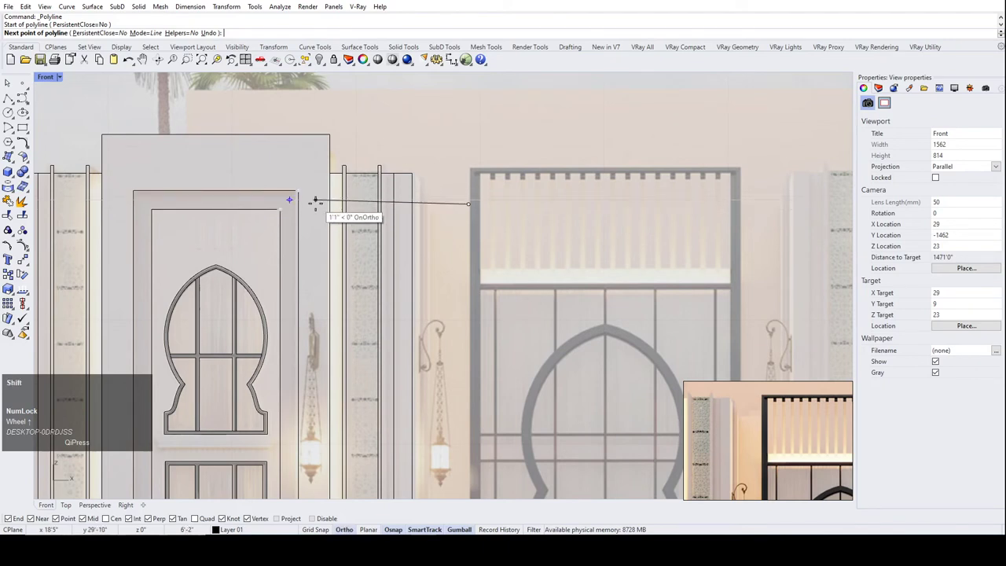
scroll("up", 3)
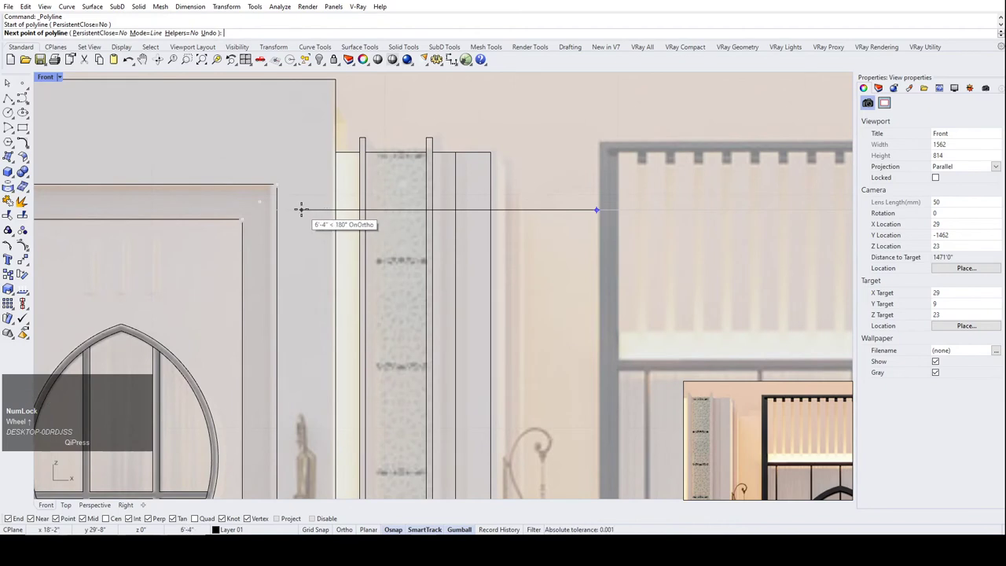
scroll("up", 3)
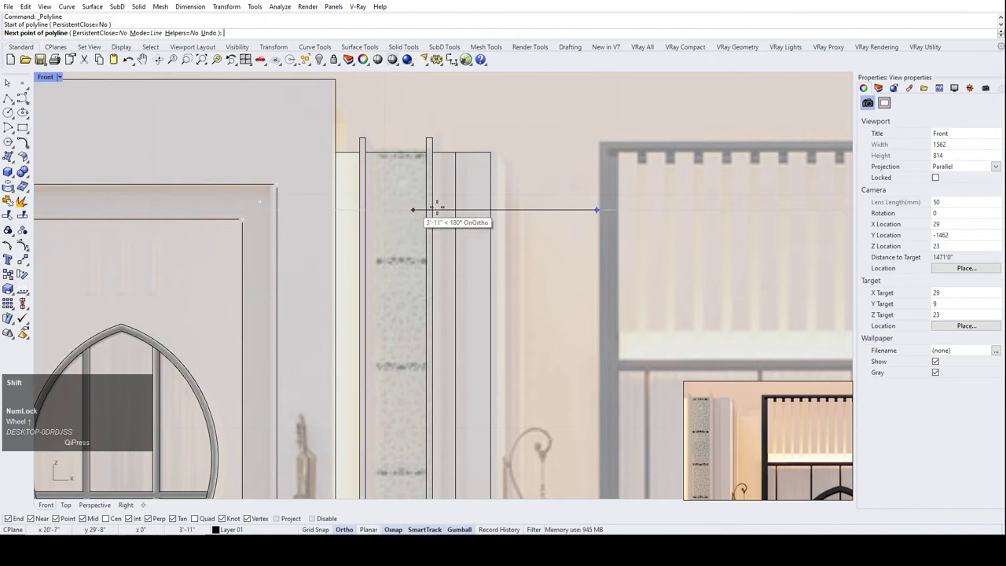
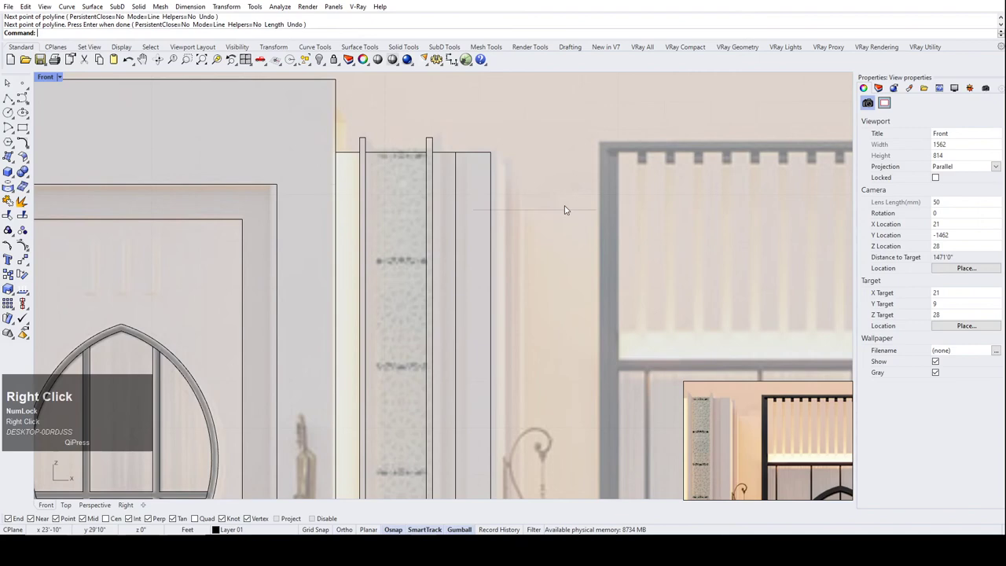
left_click(570, 209)
scroll("down", 3)
left_click(598, 176)
scroll("down", 3)
scroll("up", 3)
left_click(514, 227)
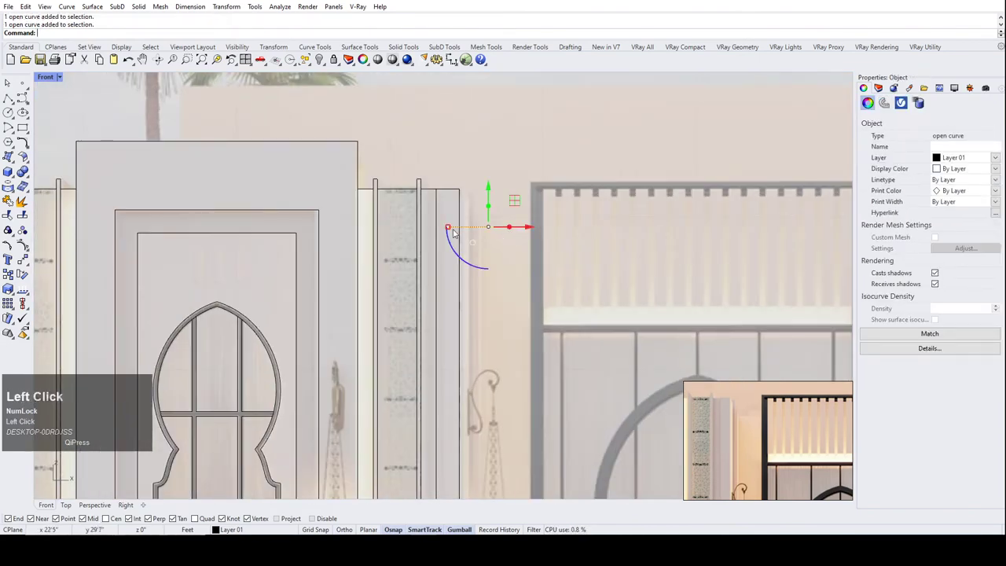
scroll("down", 3)
Save the drawing and run Unlock to free the facade reference picture.
key("ctrl+s")
scroll("down", 3)
left_click(500, 140)
scroll("down", 3)
left_click(531, 178)
type("unlo")
key("Return")
Unlock the reference photo and send it backward behind the traced lines.
left_click(528, 170)
scroll("up", 3)
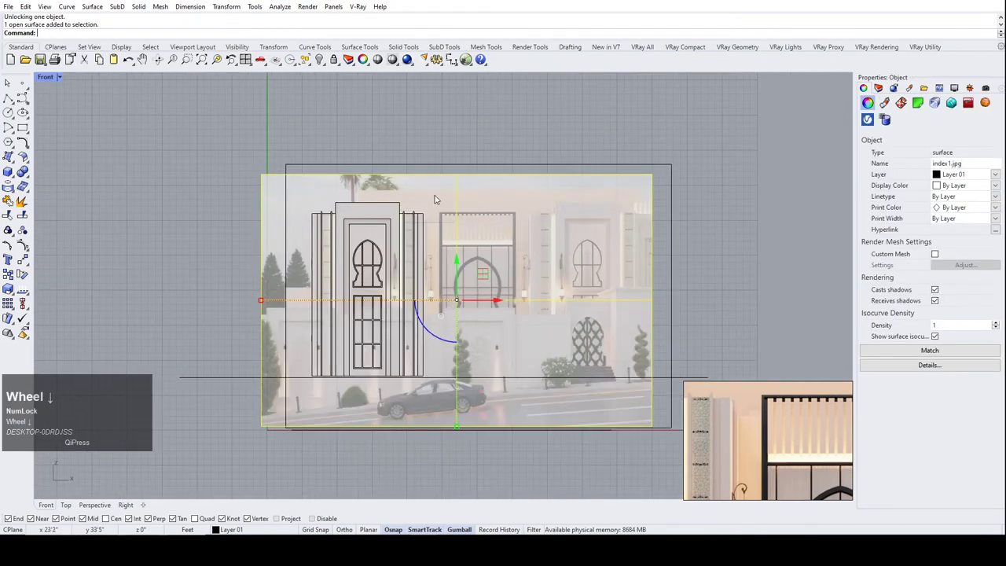
scroll("down", 3)
type("br")
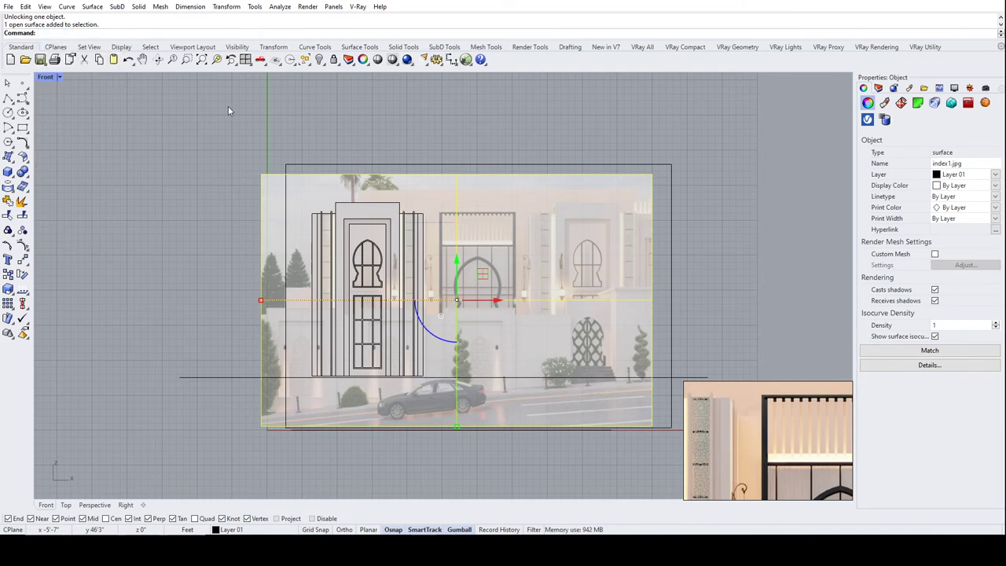
type("end")
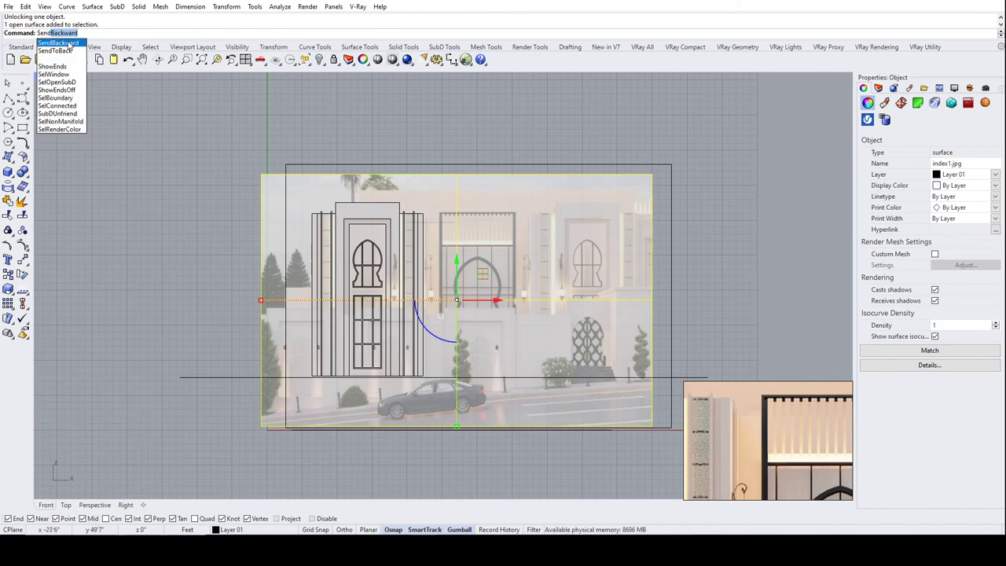
left_click(73, 44)
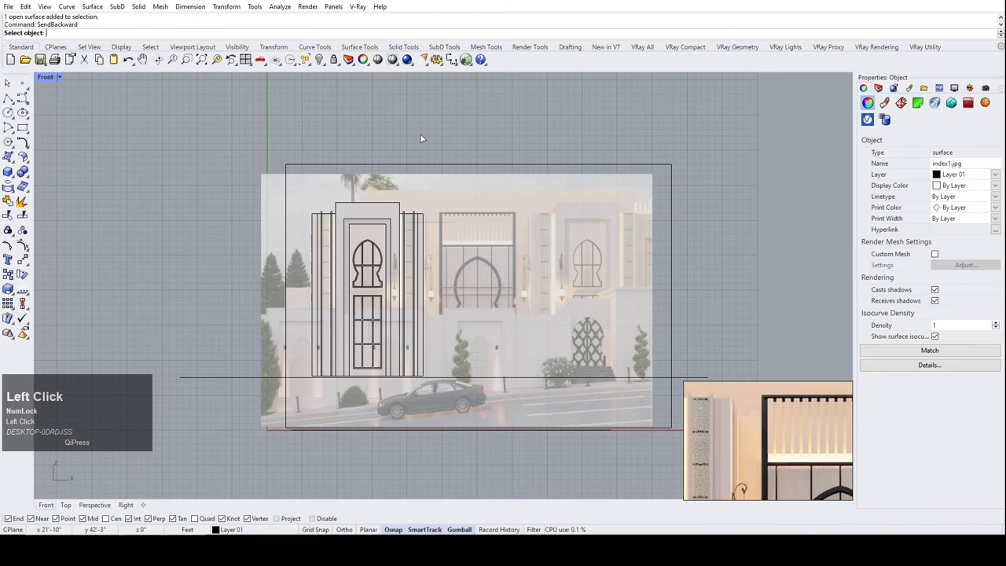
scroll("up", 3)
Send the reference photo to the very back of the draw order.
left_click(438, 193)
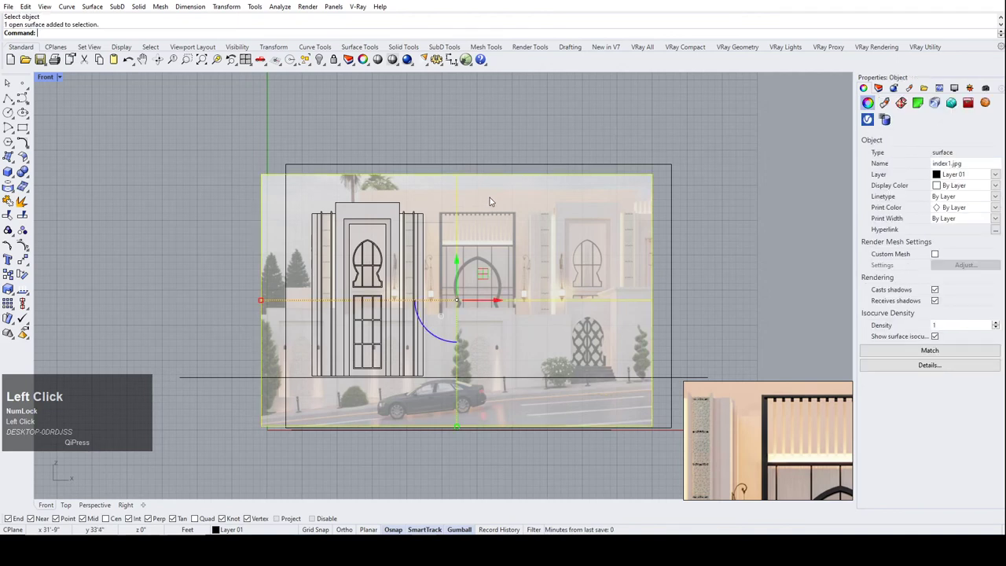
type("send")
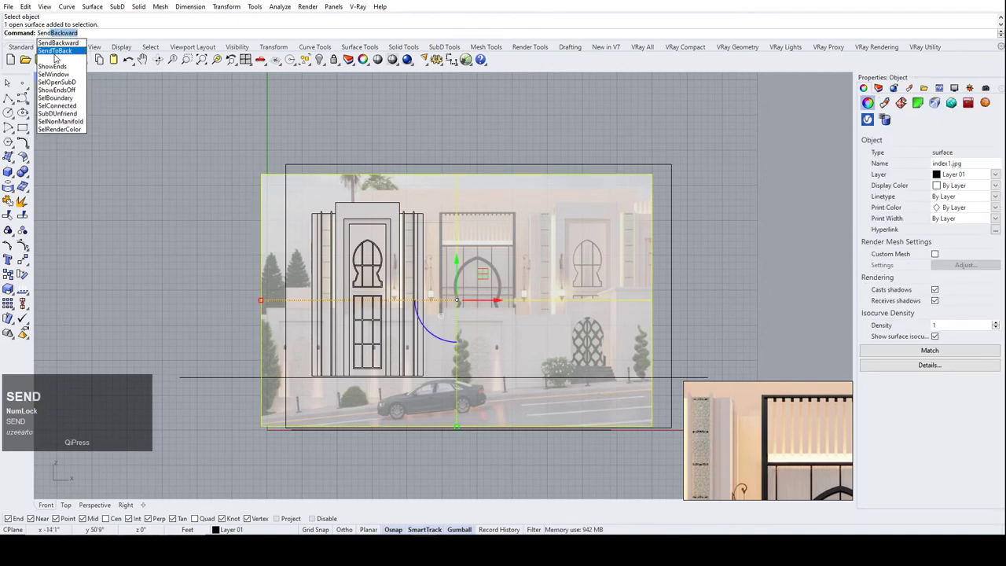
left_click(64, 55)
scroll("up", 3)
left_click(438, 190)
scroll("down", 3)
scroll("up", 3)
Lock the reference photo in place again and save the drawing.
left_click(418, 184)
type("lock")
key("Return")
left_click(417, 180)
scroll("down", 3)
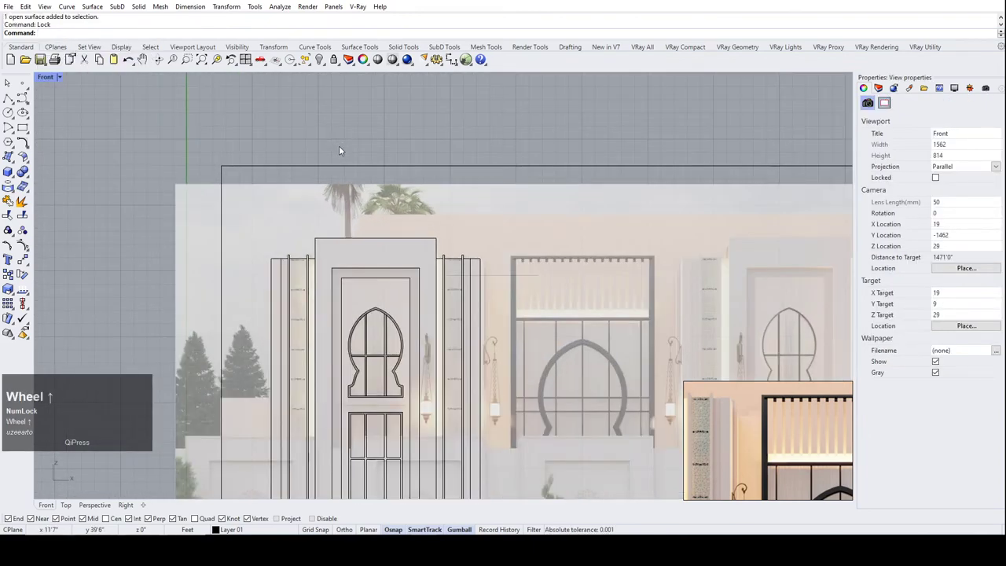
key("ctrl+s")
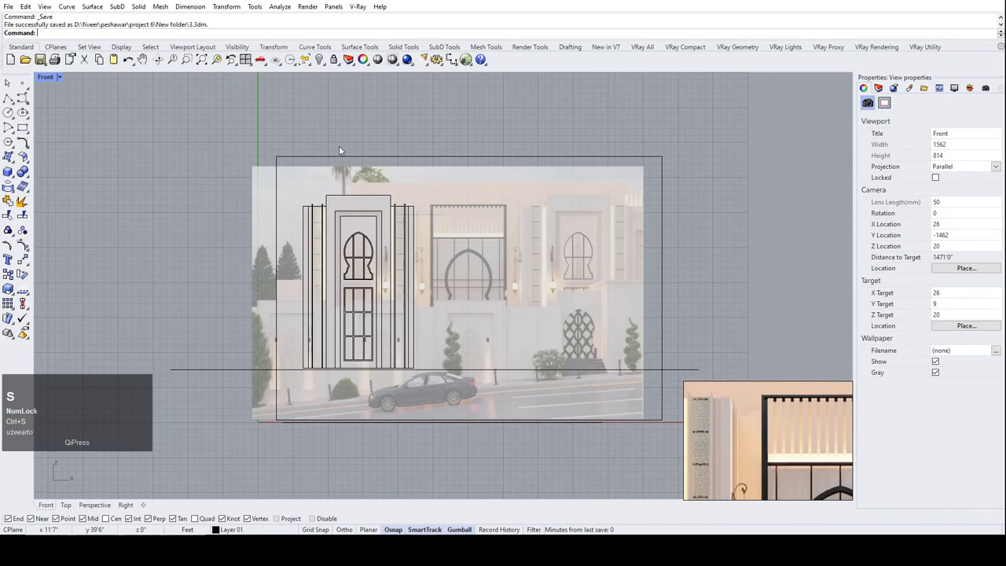
scroll("up", 3)
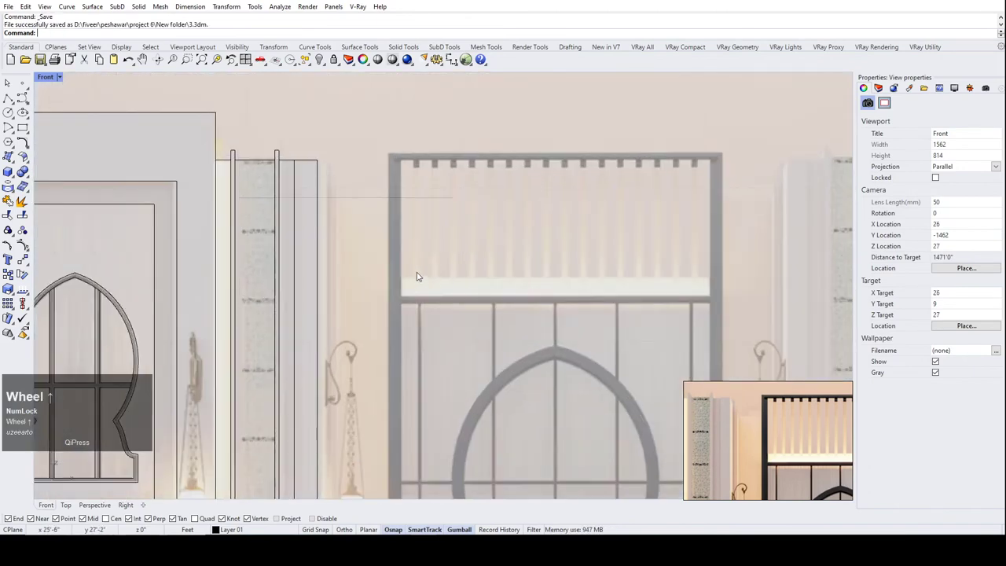
scroll("down", 3)
scroll("up", 3)
left_click(394, 236)
scroll("down", 3)
left_click(450, 201)
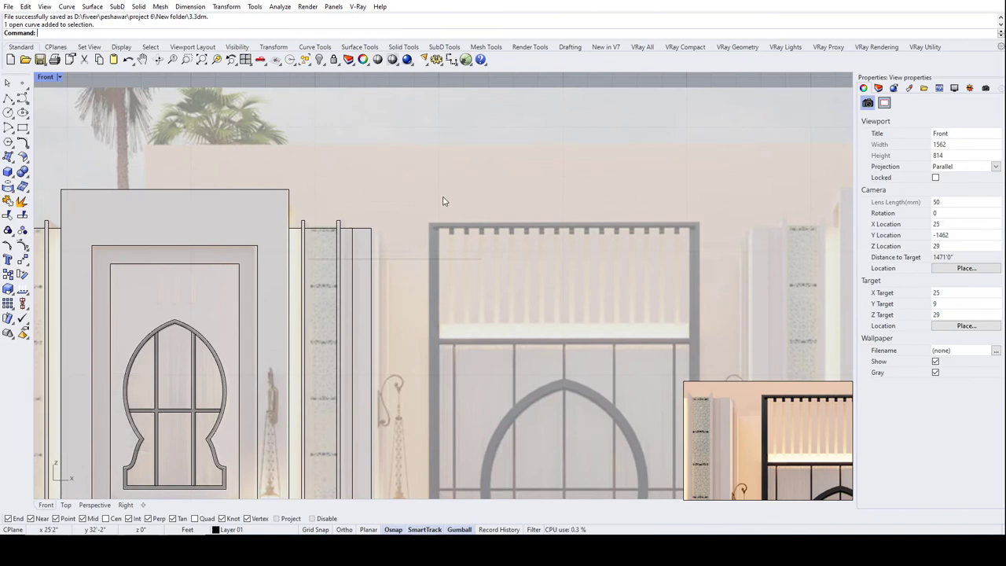
scroll("up", 3)
scroll("down", 3)
scroll("up", 3)
scroll("down", 3)
scroll("up", 3)
scroll("down", 3)
scroll("up", 3)
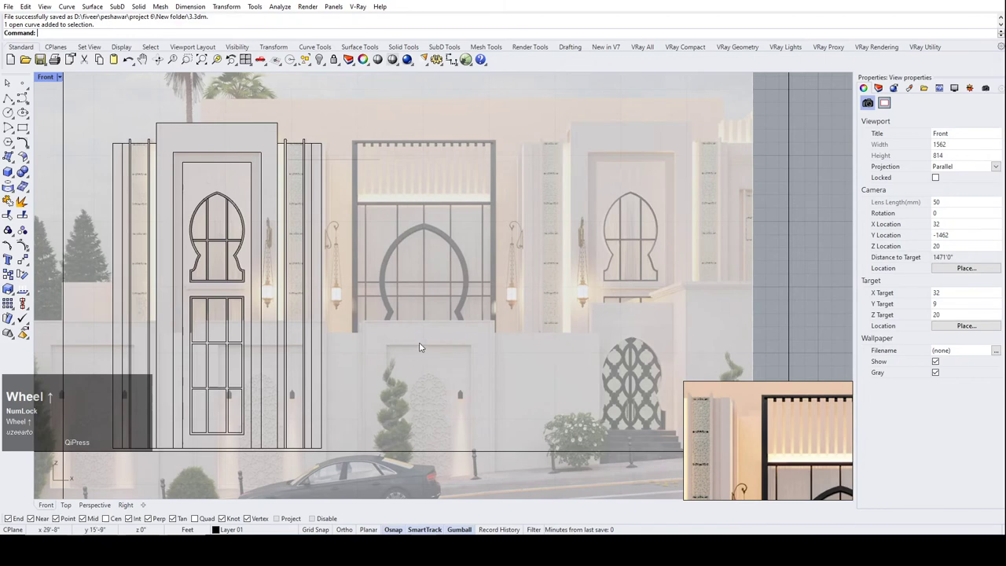
scroll("down", 3)
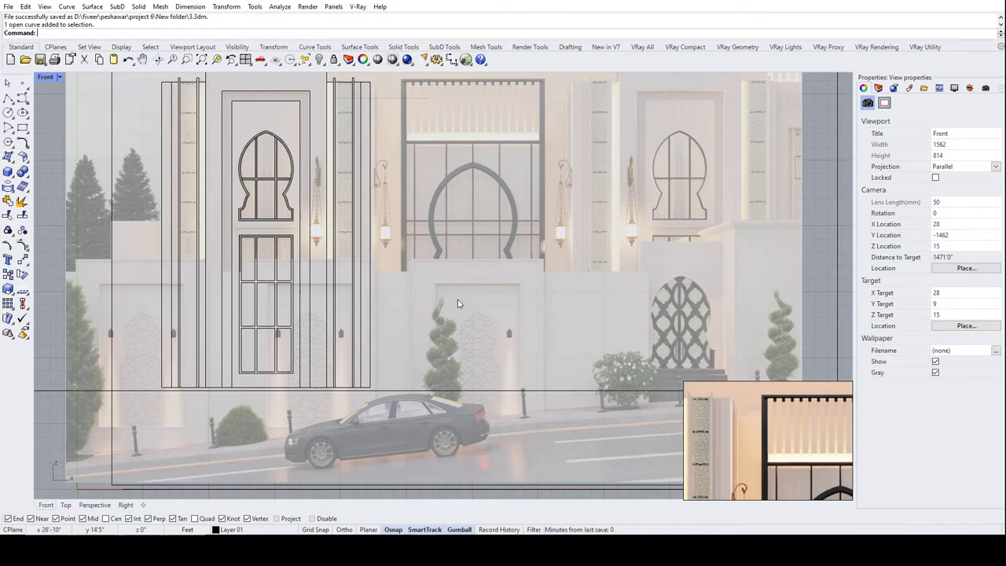
scroll("up", 3)
scroll("down", 3)
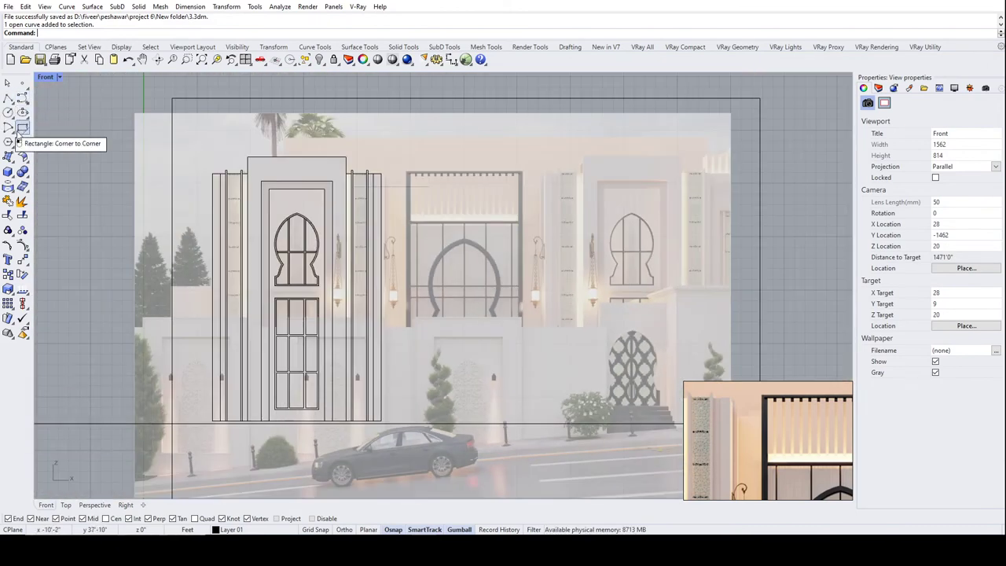
Draw a corner-to-corner rectangle over the top of the pergola gate frame.
left_click(338, 297)
scroll("up", 3)
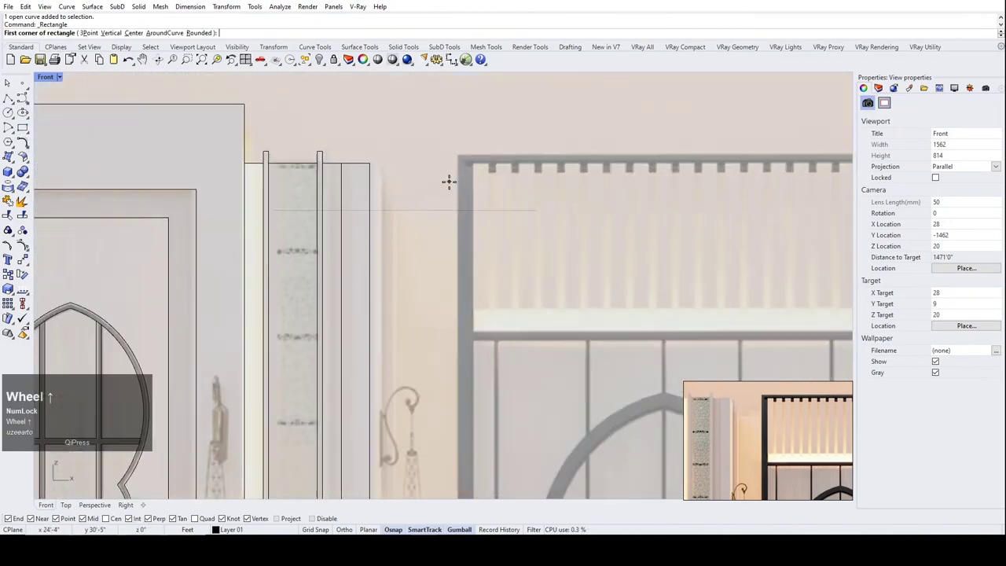
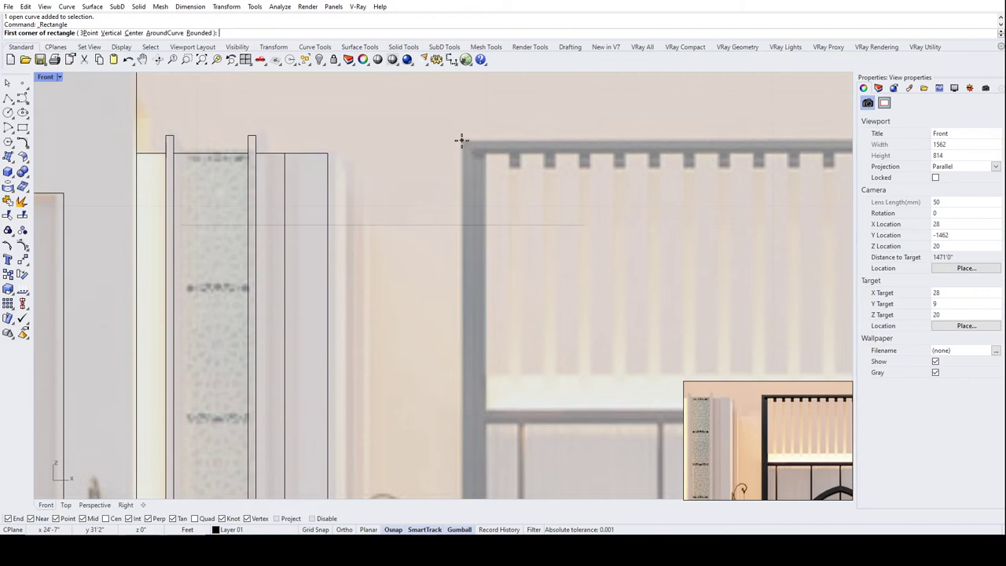
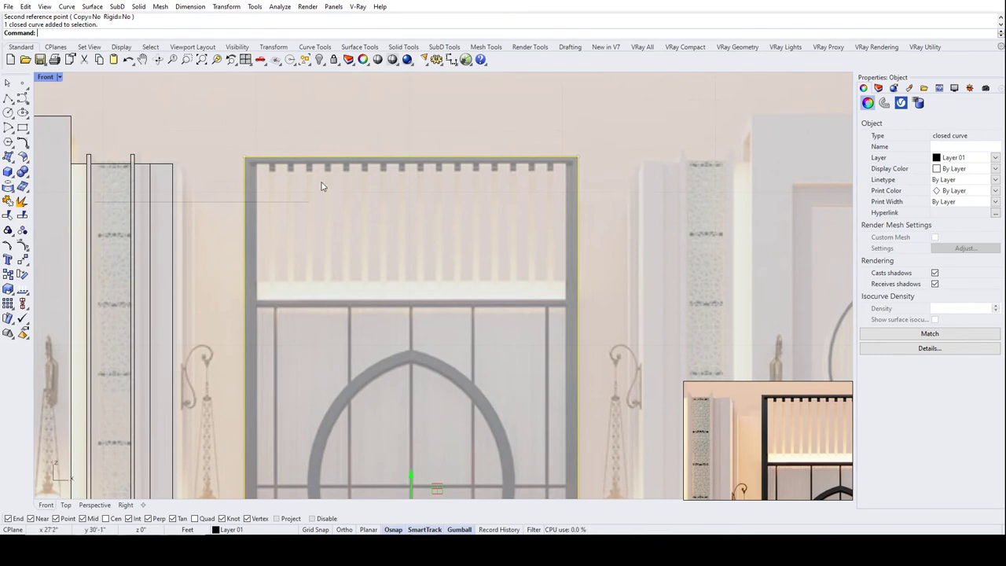
Stretch the rectangle with Scale1D by factor 11 to match the gate's width.
type("sc")
key("space")
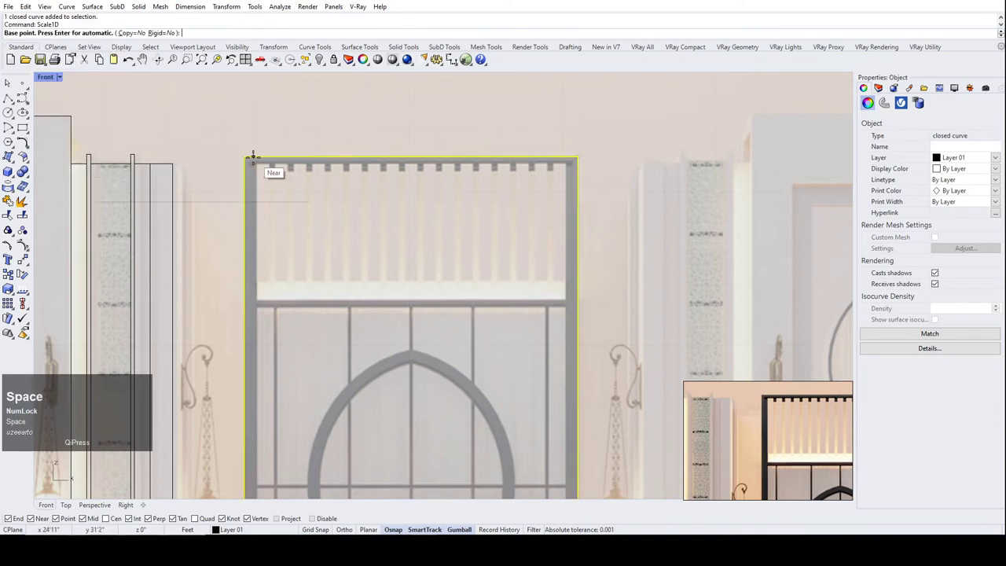
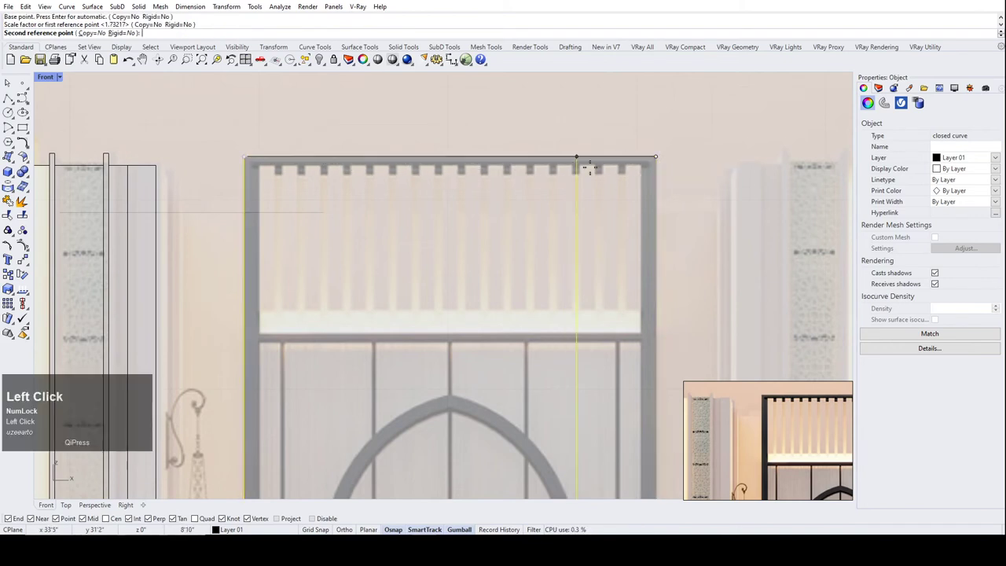
type("11")
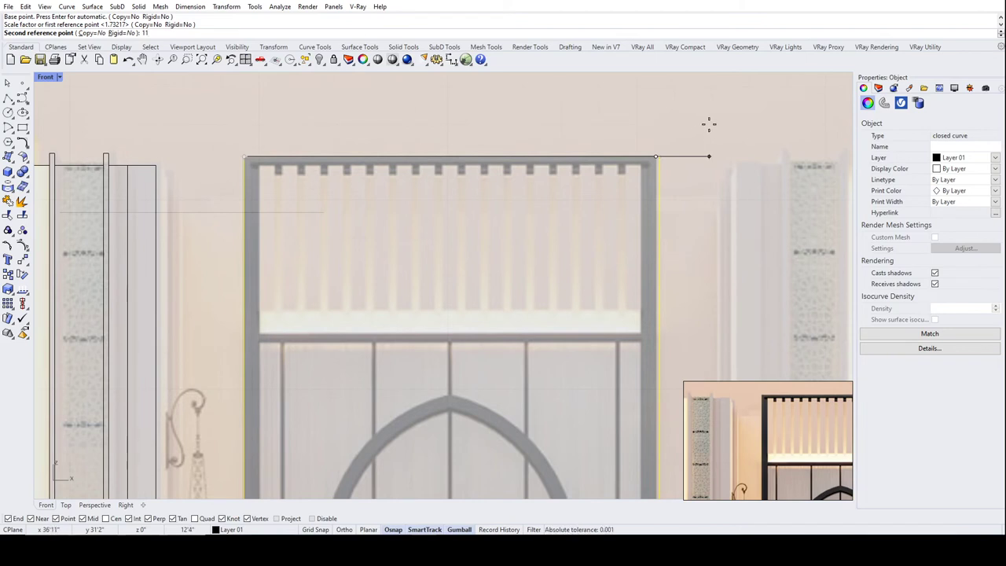
left_click(722, 129)
scroll("up", 3)
Nudge the rectangle's top-right corner point left and reselect the gate outline.
left_click(655, 161)
scroll("down", 3)
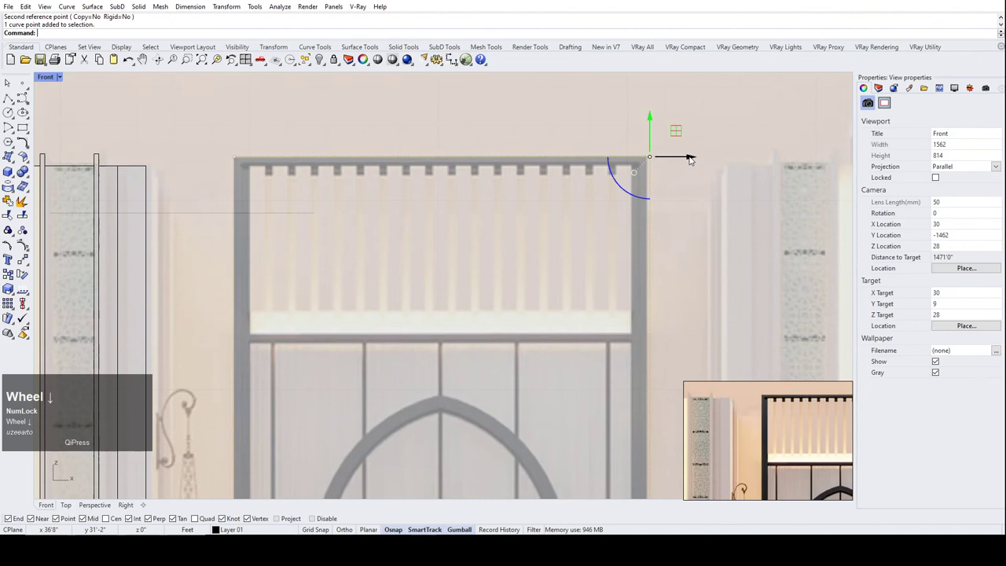
key("Left")
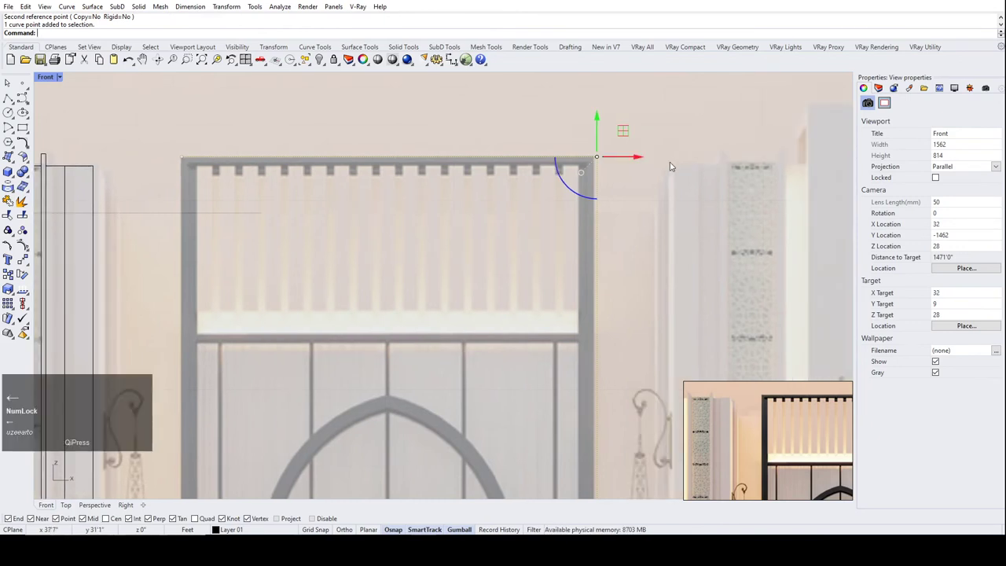
scroll("up", 3)
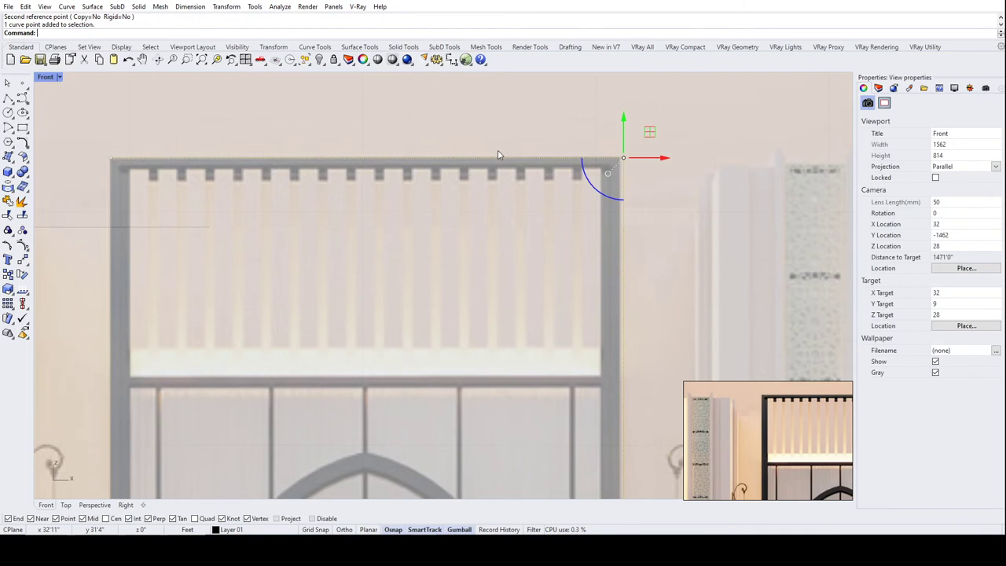
scroll("up", 3)
scroll("down", 3)
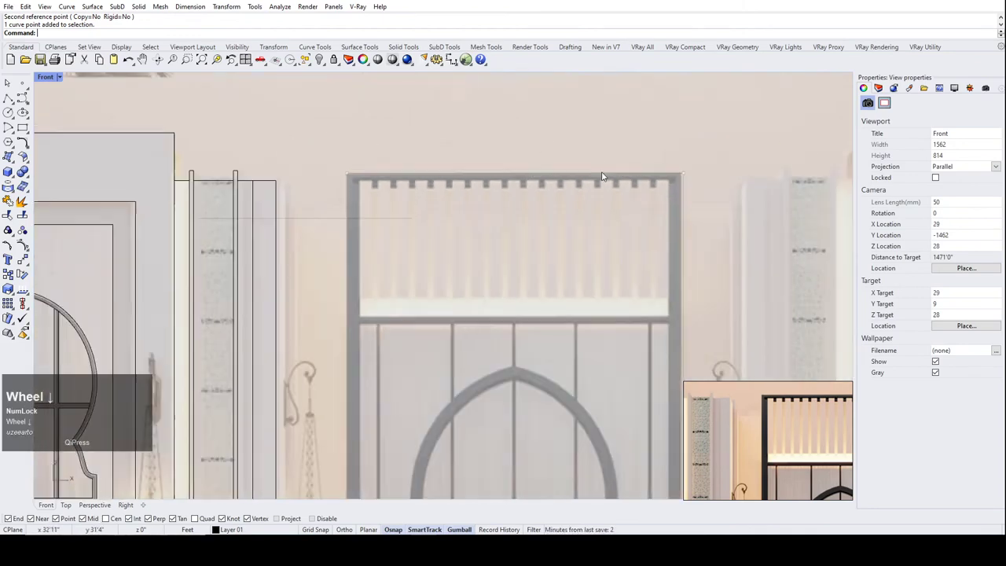
scroll("up", 3)
left_click(613, 174)
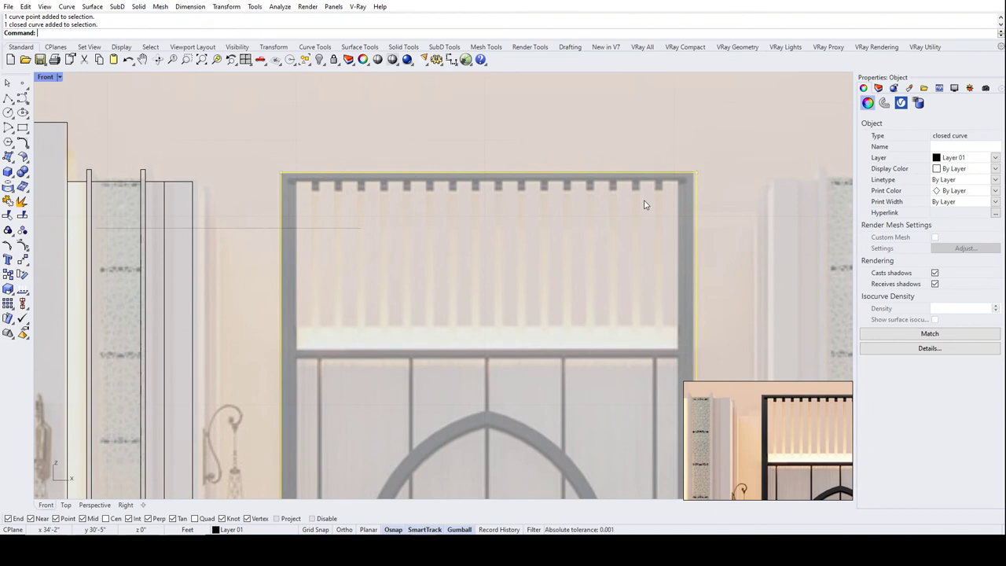
scroll("up", 3)
scroll("down", 3)
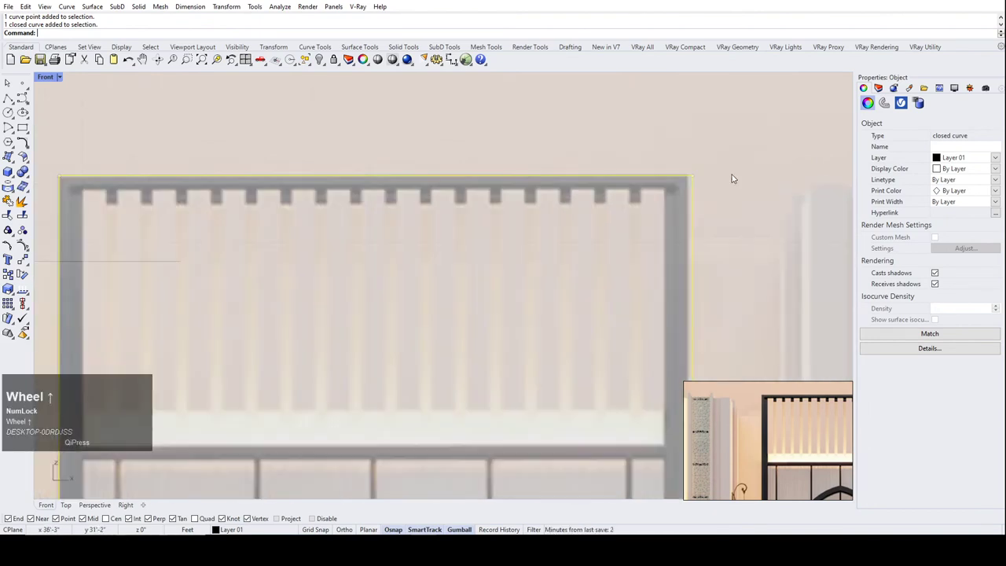
Move the gate outline so its top-right corner snaps onto the reference gate's corner.
type("mo")
key("space")
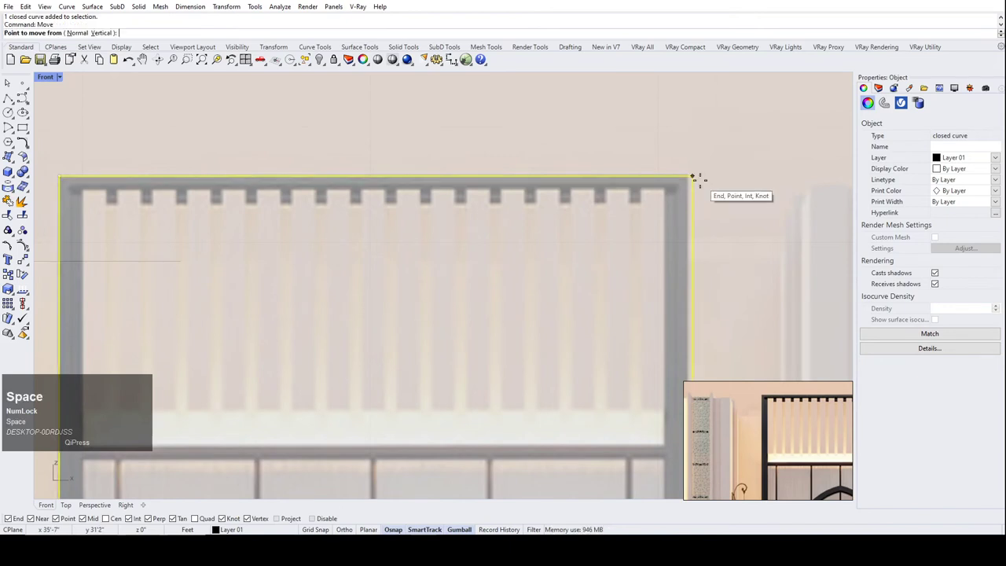
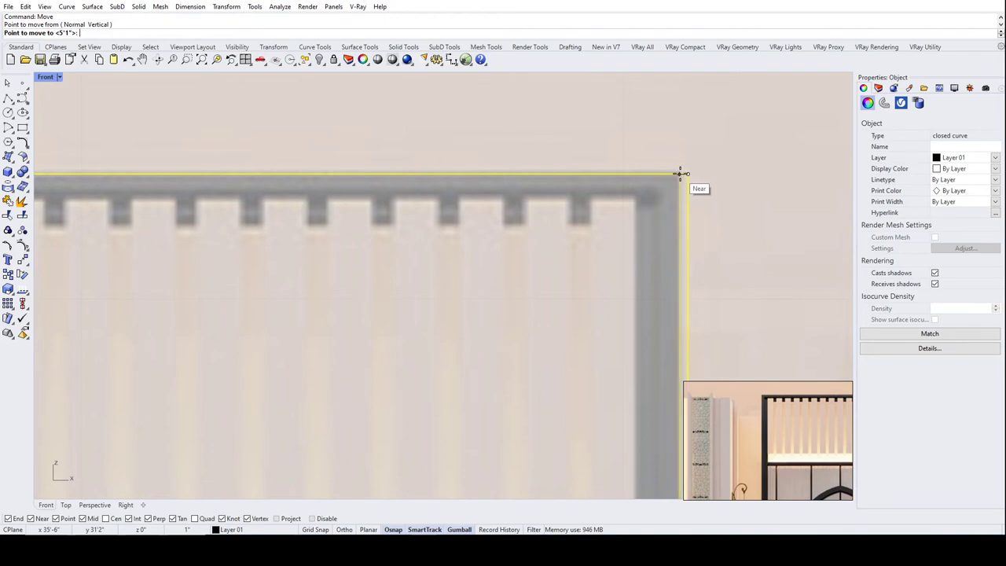
scroll("up", 3)
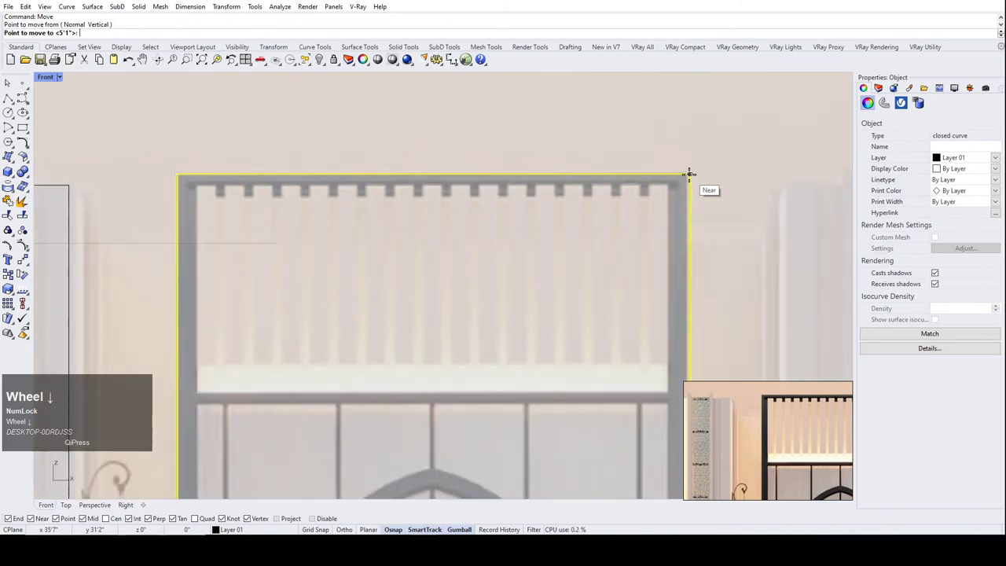
scroll("down", 3)
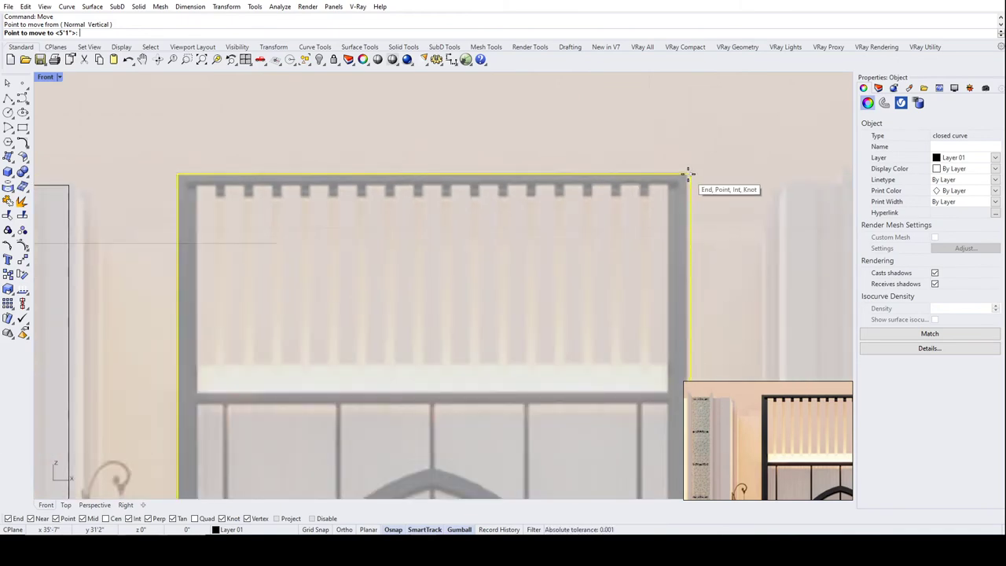
scroll("up", 3)
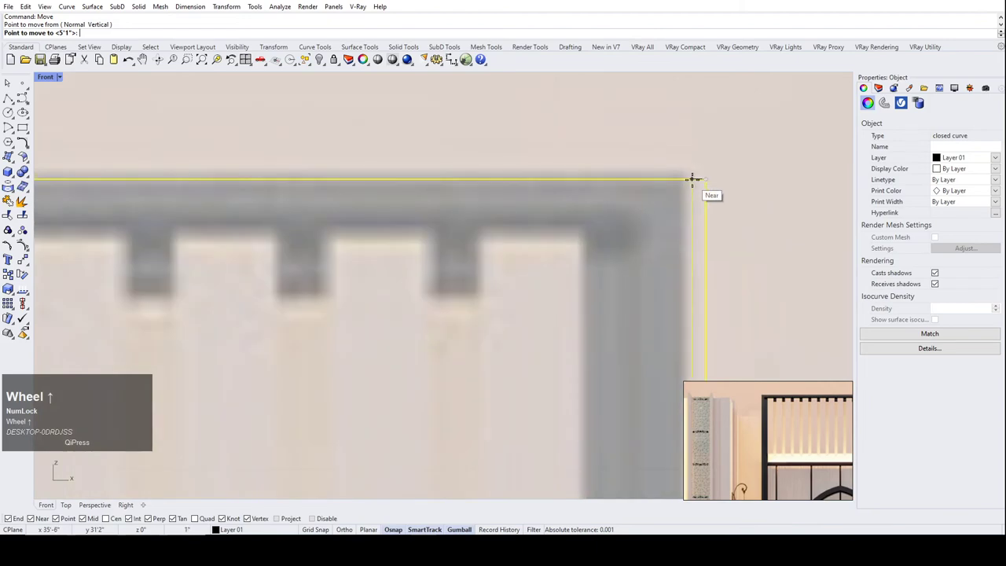
left_click(701, 183)
scroll("down", 3)
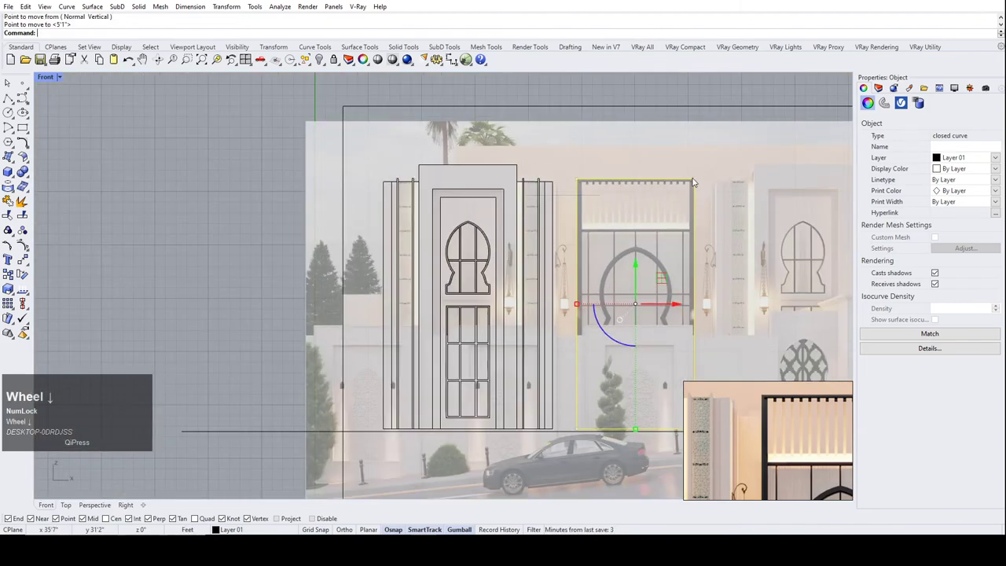
scroll("up", 3)
scroll("down", 3)
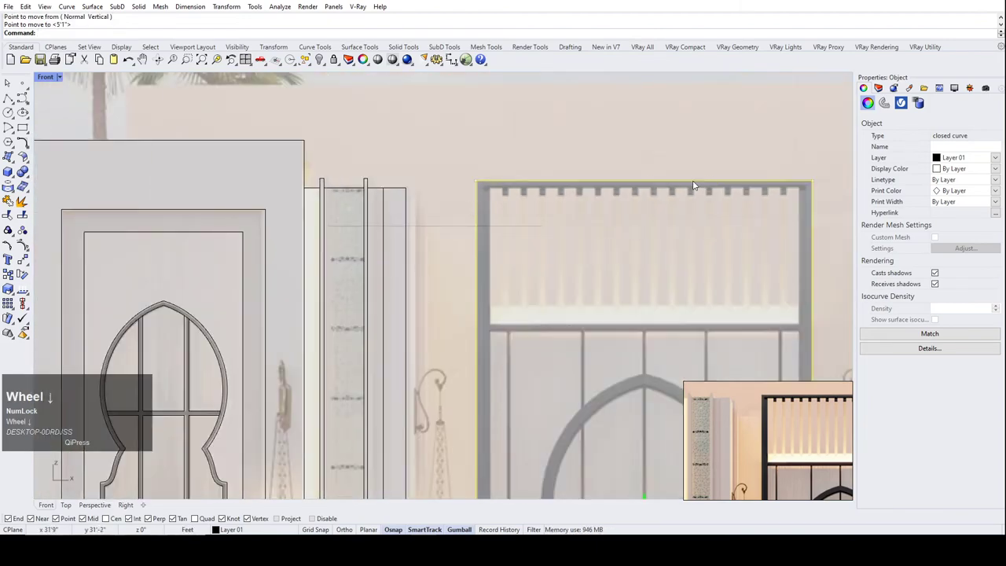
scroll("up", 3)
scroll("down", 3)
scroll("up", 3)
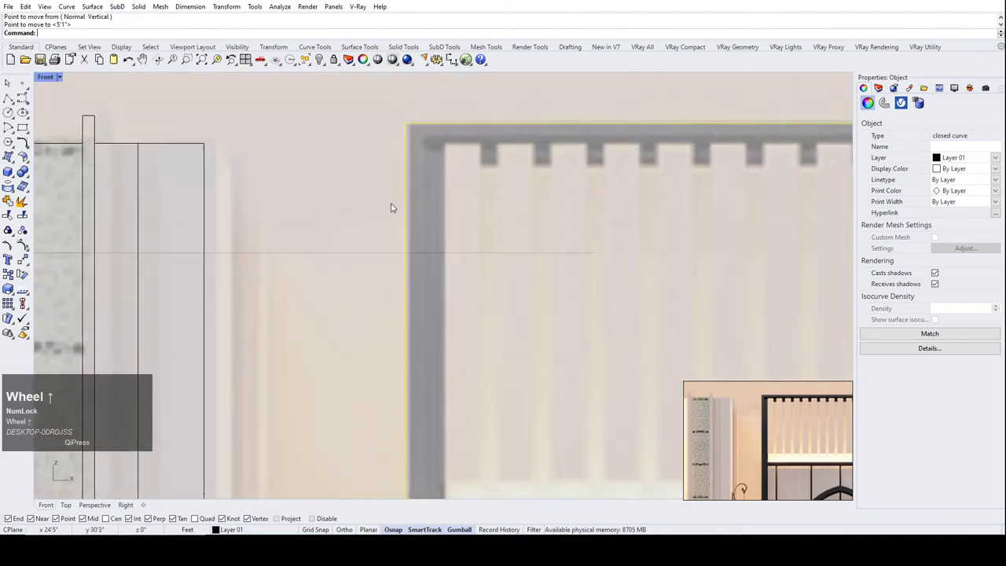
scroll("down", 3)
scroll("up", 3)
scroll("down", 3)
scroll("up", 3)
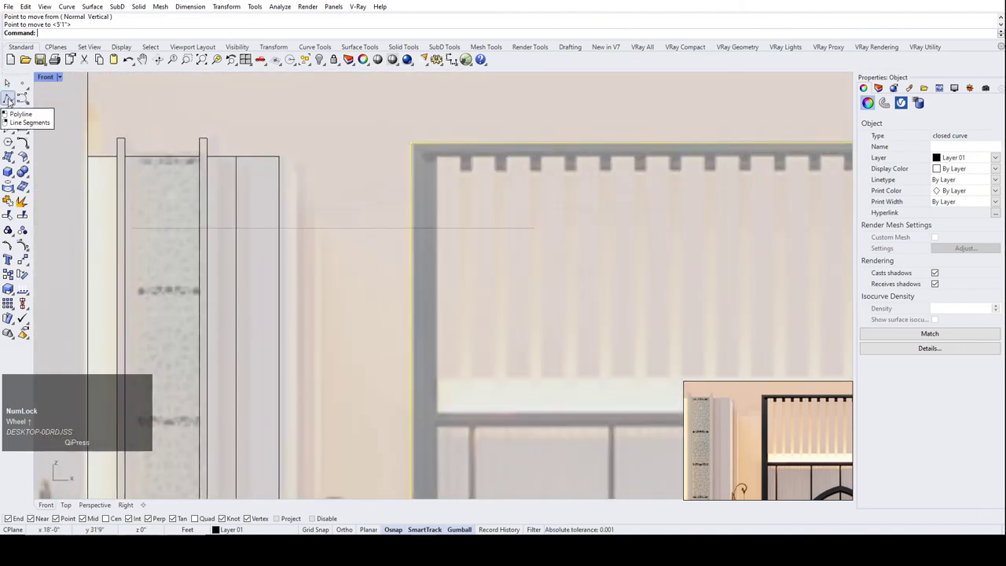
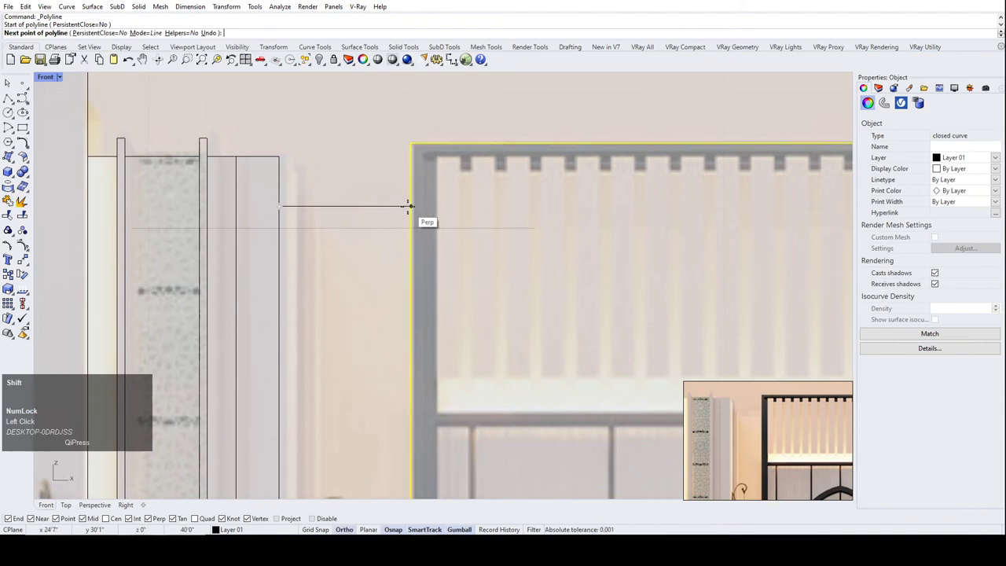
Flatten the guide and pier edge lines to a common world Y with SetPt.
left_click_drag(430, 248, 277, 204)
type("set")
key("space")
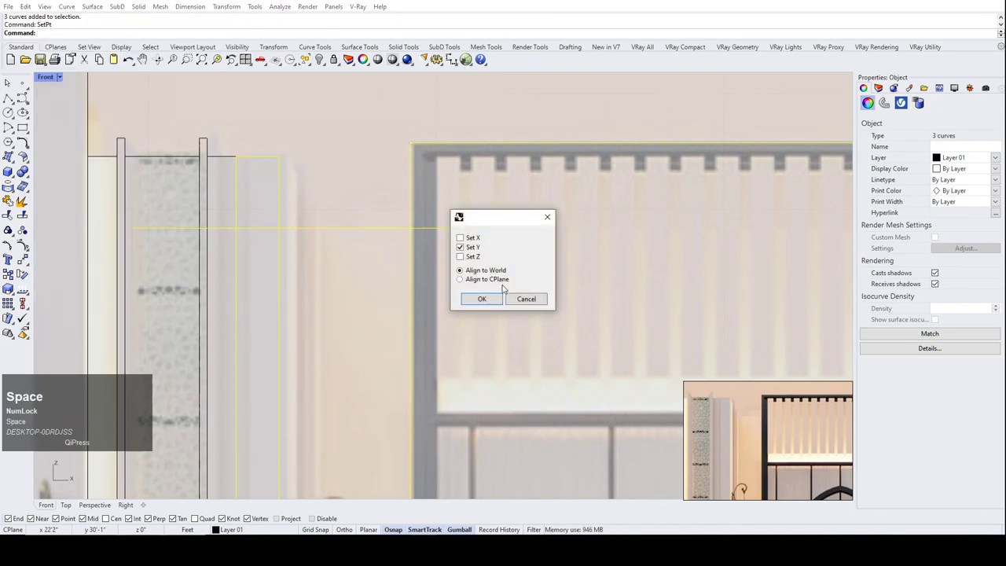
Bring the four traced curves in front of the reference image.
left_click_drag(499, 303, 234, 183)
type("bri")
key("Return")
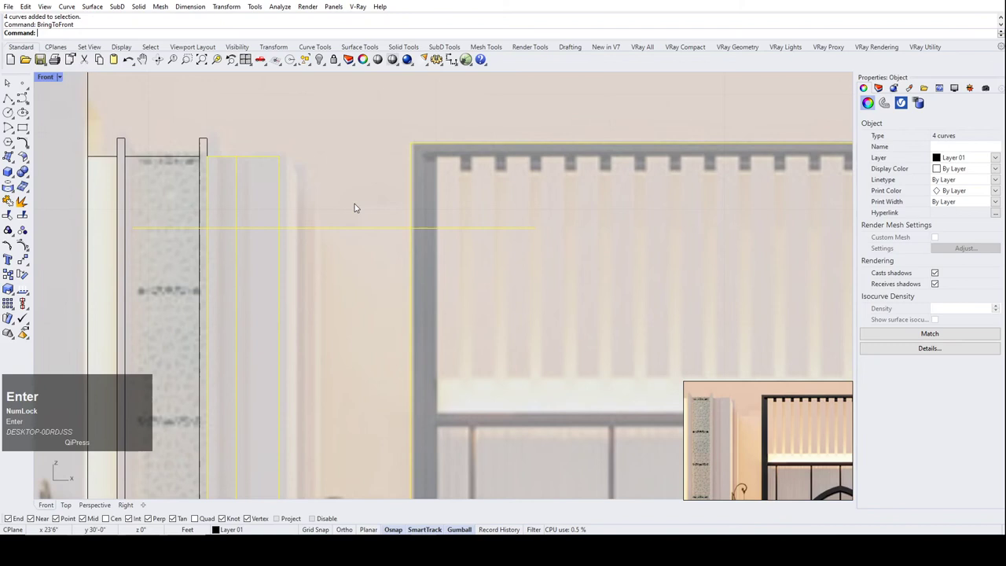
left_click(362, 203)
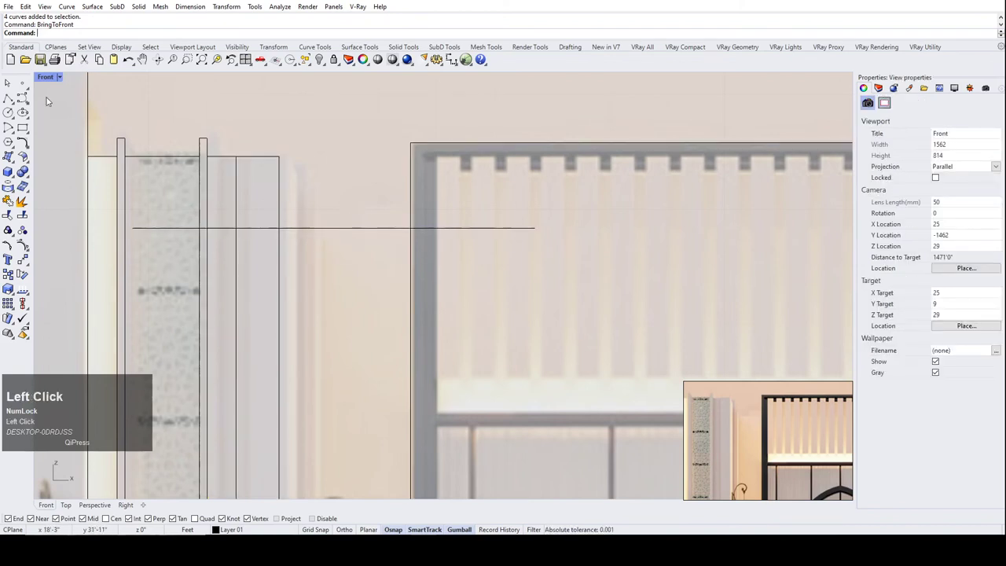
Draw a horizontal guide line from the side pier strips across to the gate frame's left edge.
left_click(12, 98)
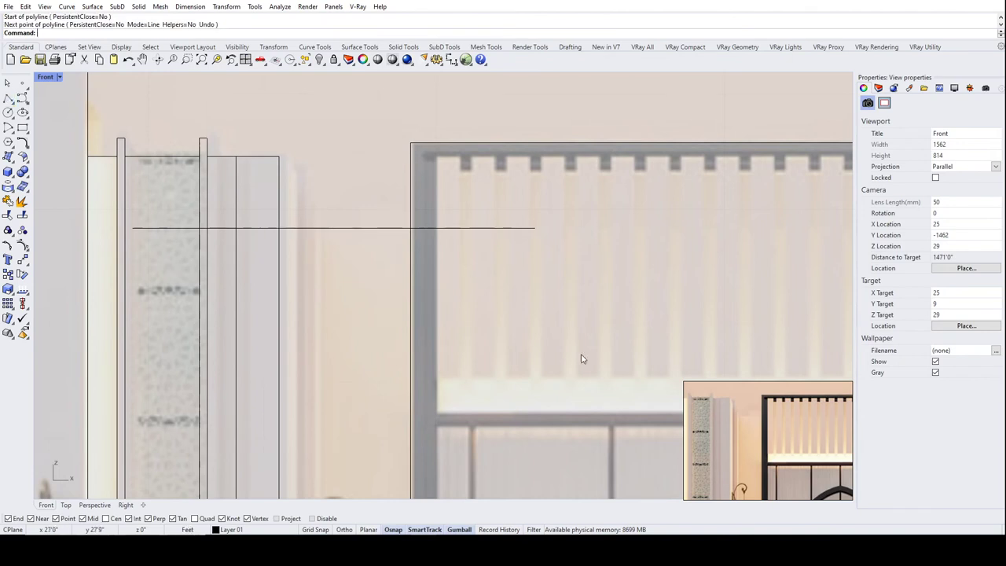
scroll("down", 3)
scroll("down", 3)
scroll("up", 3)
scroll("down", 3)
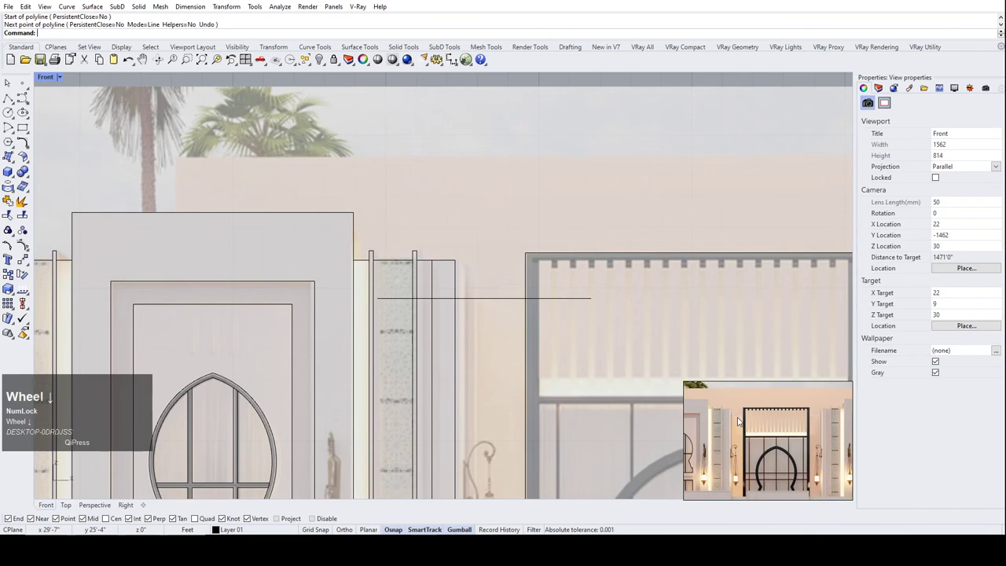
scroll("down", 3)
scroll("up", 3)
scroll("down", 3)
scroll("up", 3)
left_click(15, 97)
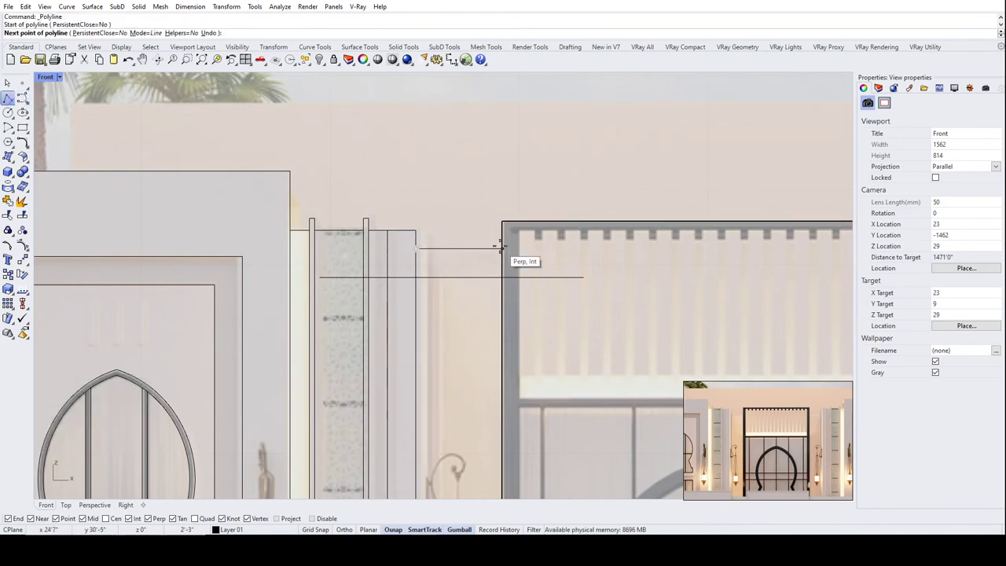
left_click(103, 103)
scroll("down", 3)
scroll("up", 3)
scroll("down", 3)
scroll("up", 3)
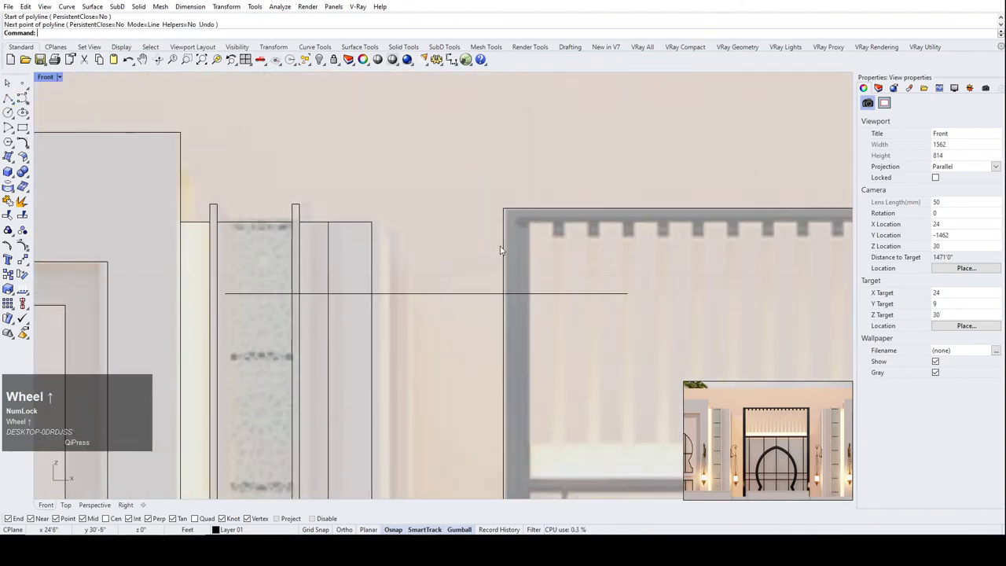
scroll("down", 3)
scroll("up", 3)
scroll("down", 3)
scroll("up", 3)
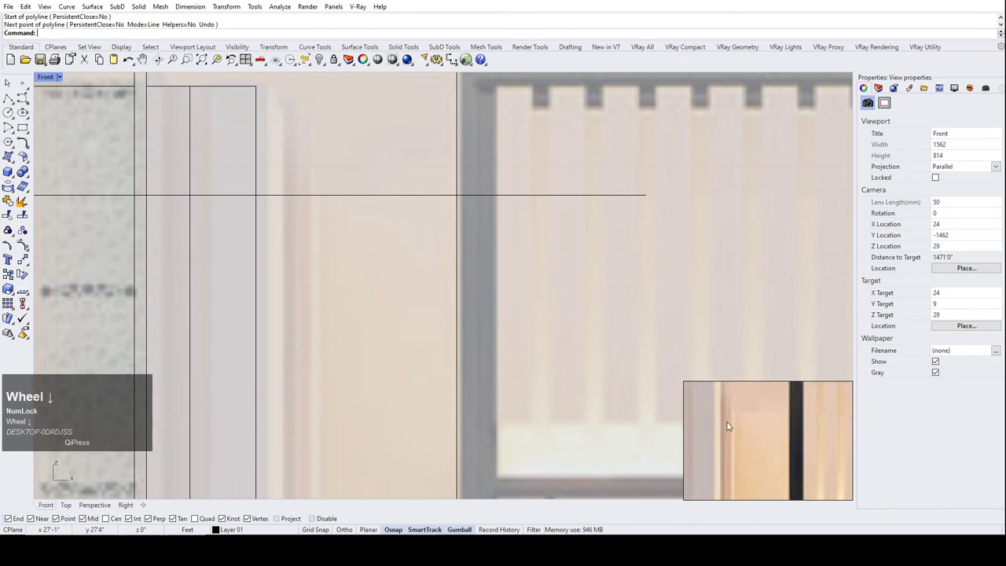
scroll("down", 3)
scroll("up", 3)
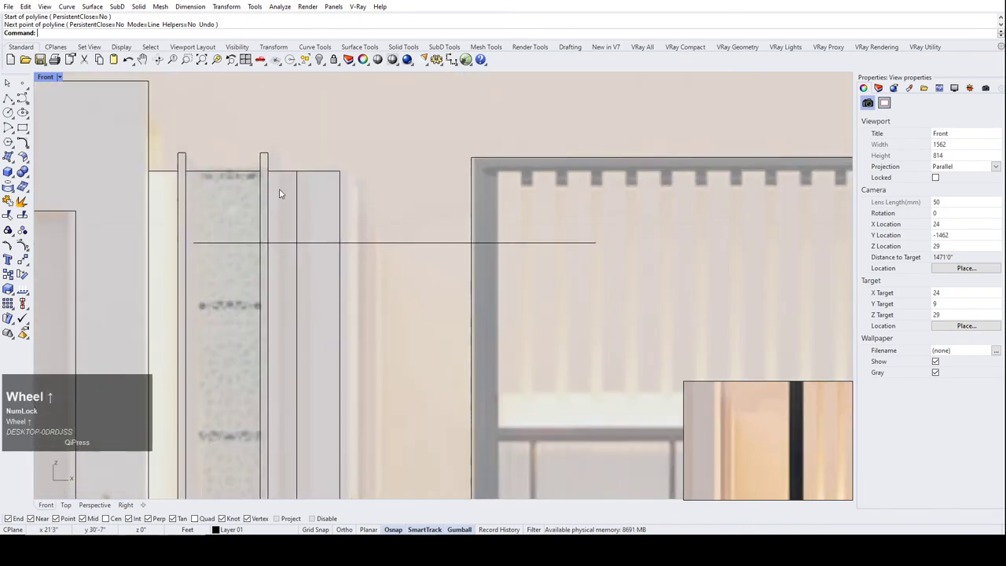
Mirror the two narrow pier strip rectangles to the gate side, keeping a copy.
left_click_drag(291, 189, 65, 168)
type("mi")
key("Return")
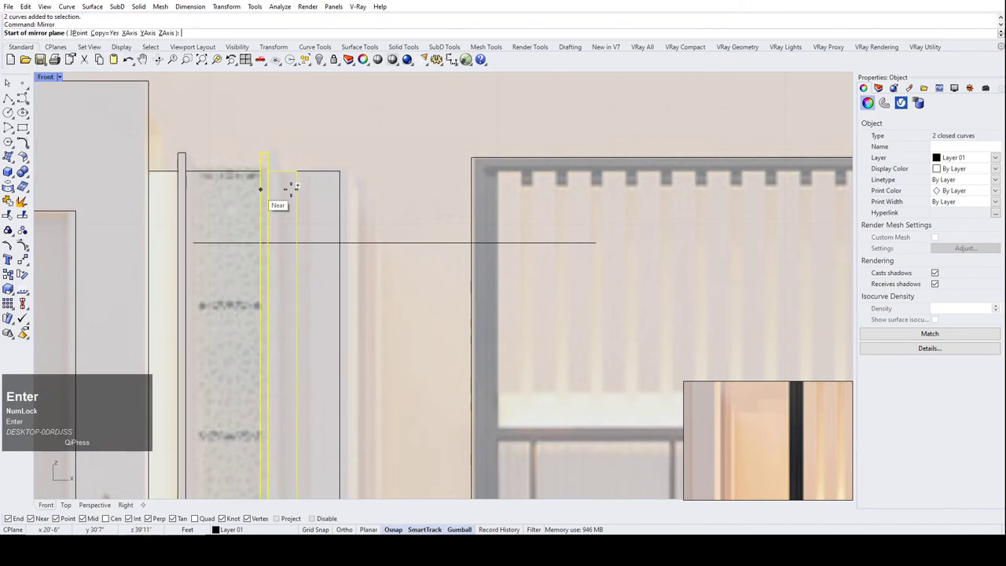
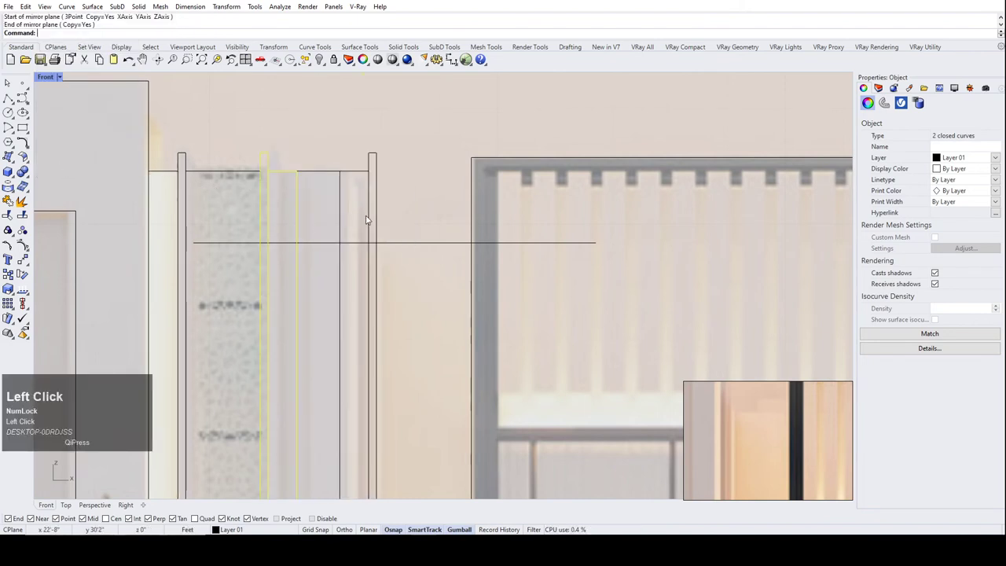
Move the mirrored strip copies, picking their corner as the base point.
scroll("down", 3)
left_click_drag(406, 202, 372, 169)
scroll("up", 3)
type("mo")
key("space")
left_click(374, 202)
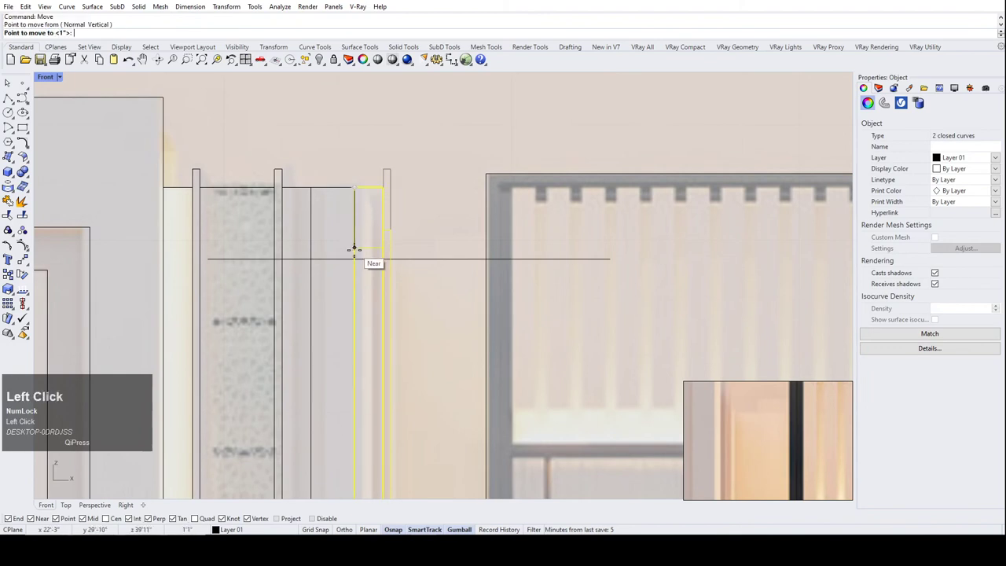
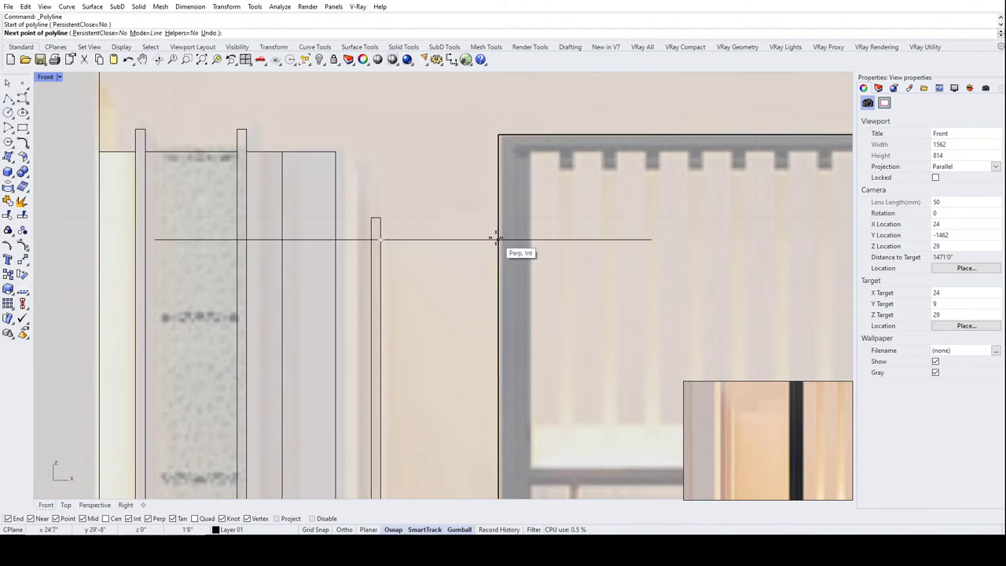
Select the horizontal guide line running from the strips to the gate frame.
scroll("down", 3)
scroll("up", 3)
scroll("down", 3)
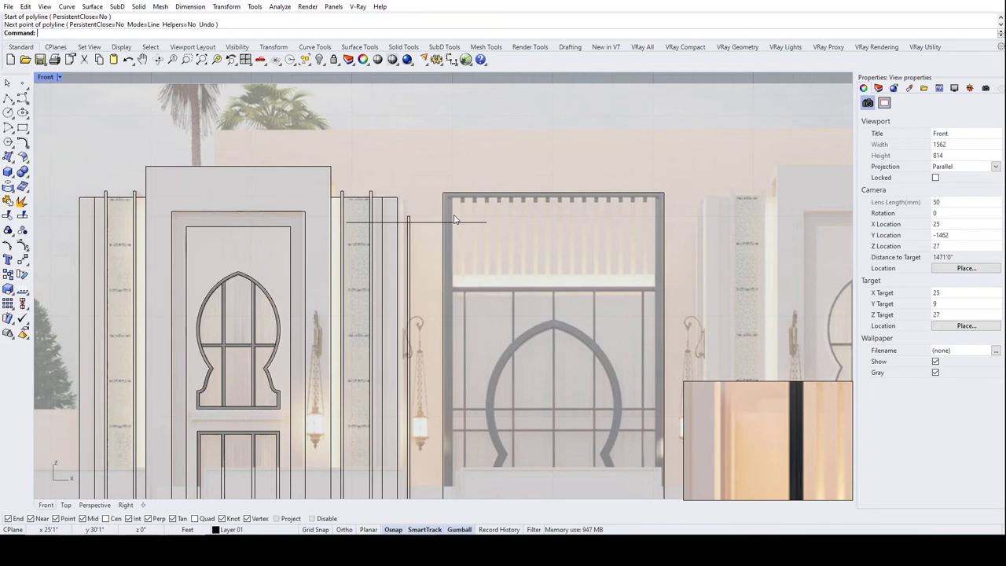
scroll("down", 3)
scroll("up", 3)
scroll("down", 3)
scroll("up", 3)
scroll("down", 3)
scroll("up", 3)
left_click(599, 161)
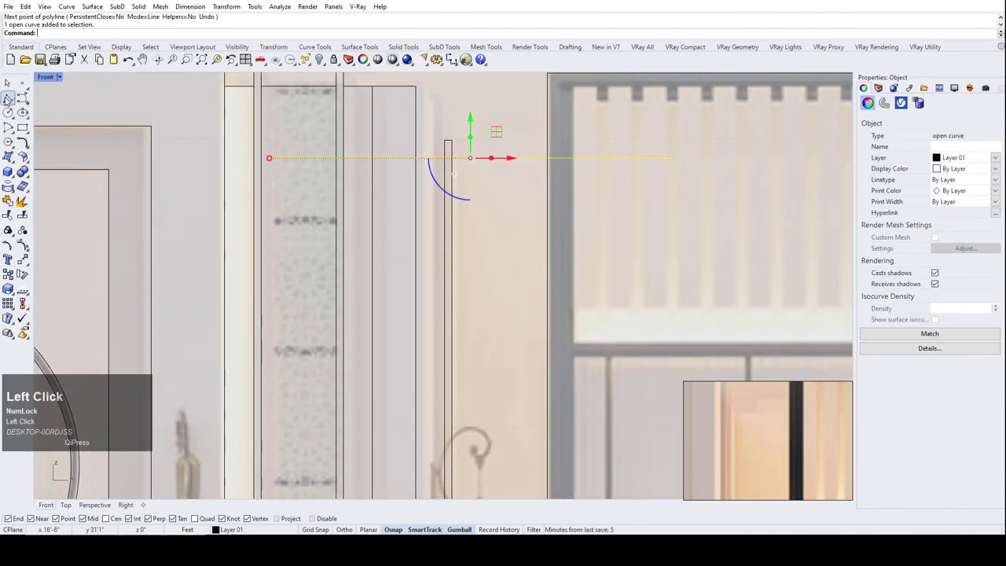
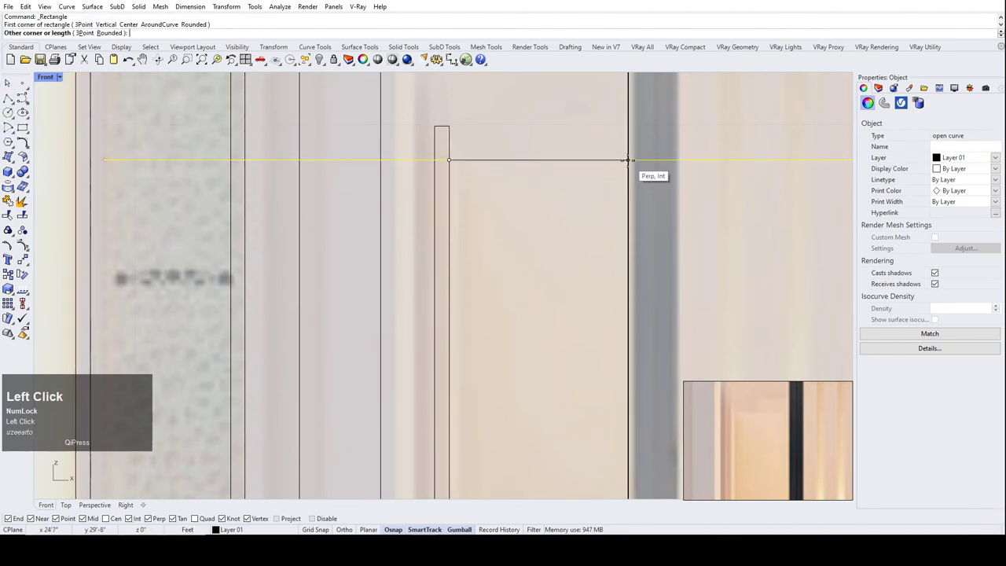
Draw the tall narrow post rectangle in the gap between pier and gate.
scroll("down", 3)
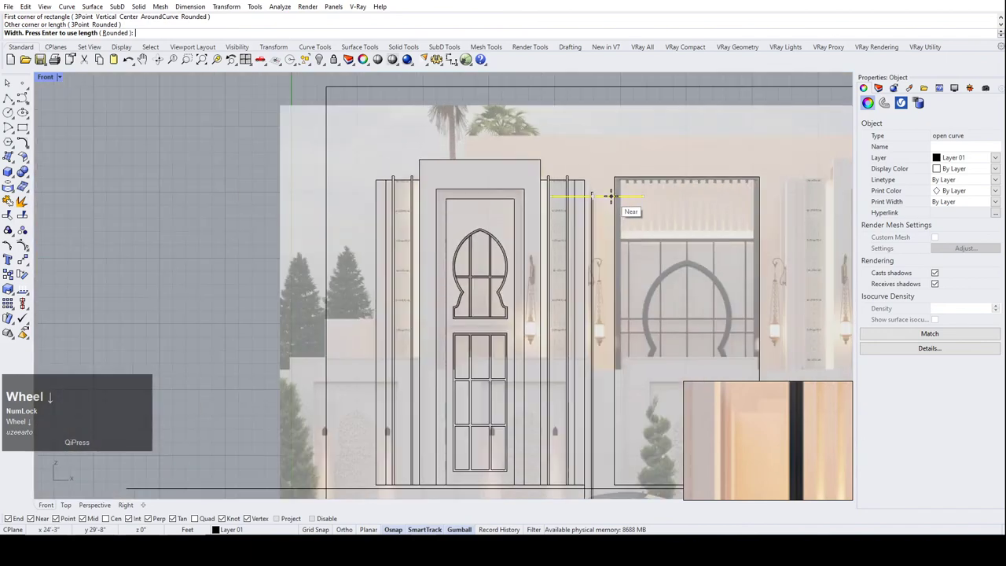
scroll("up", 3)
left_click(560, 367)
scroll("down", 3)
scroll("up", 3)
scroll("down", 3)
left_click(496, 376)
Undo the trial one-direction stretch and start Scale1D again on the strips.
scroll("down", 3)
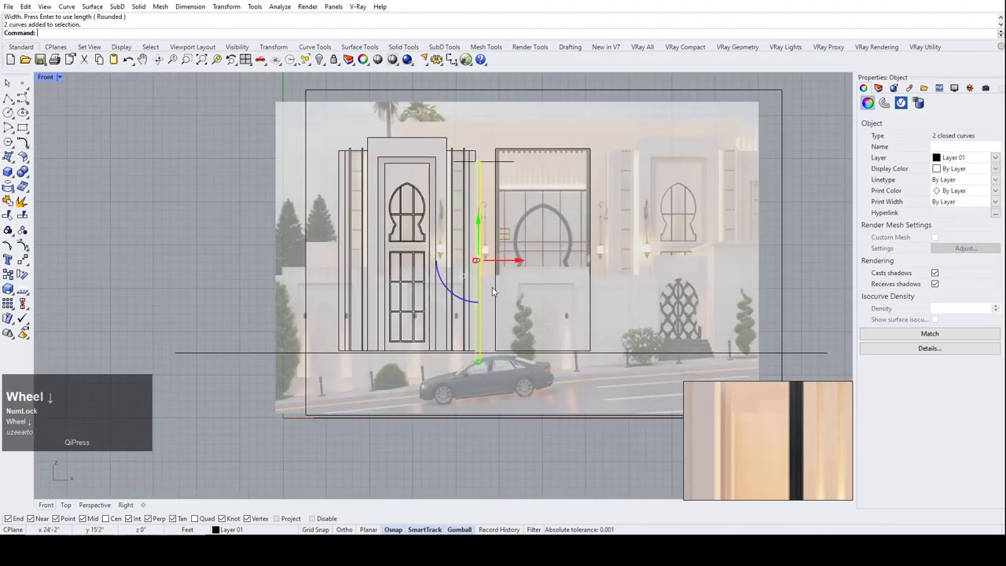
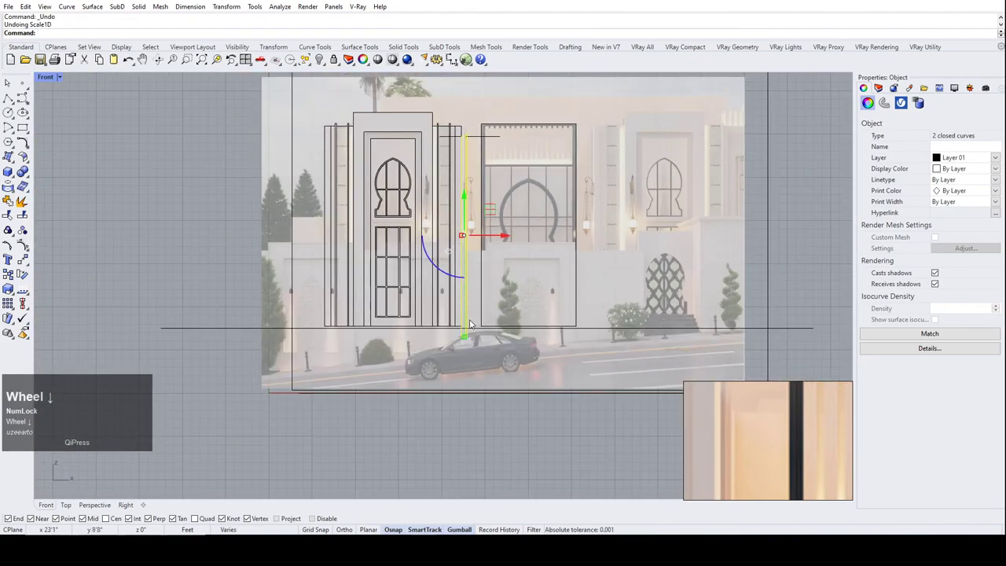
scroll("up", 3)
scroll("down", 3)
scroll("up", 3)
type("sc")
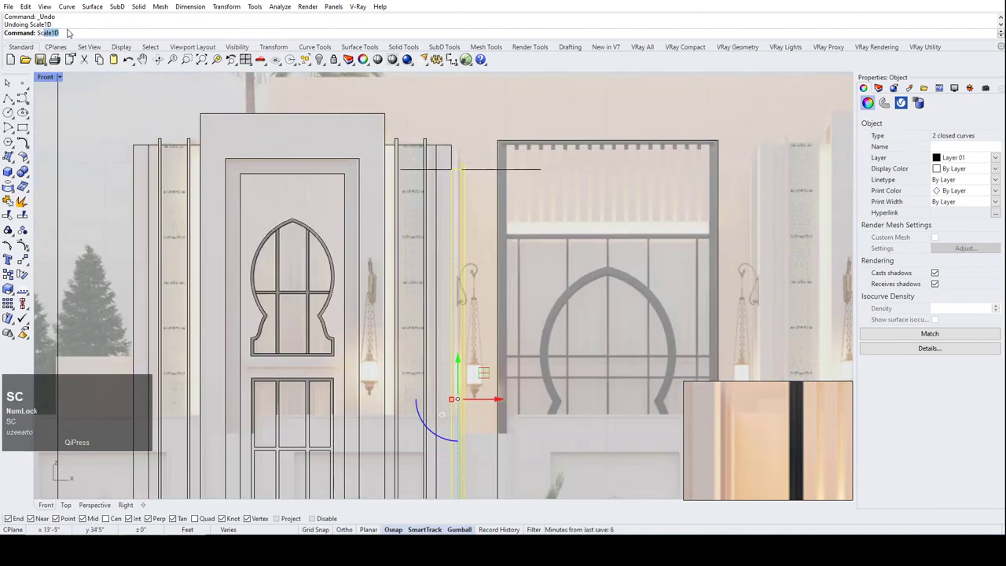
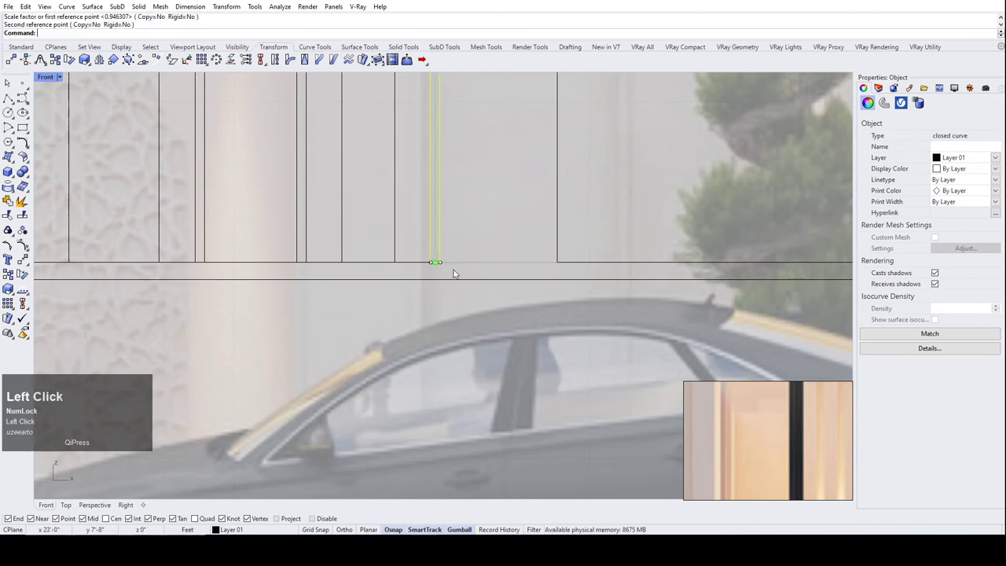
Select and delete the stray open curve near the gate.
scroll("down", 3)
scroll("up", 3)
left_click(537, 290)
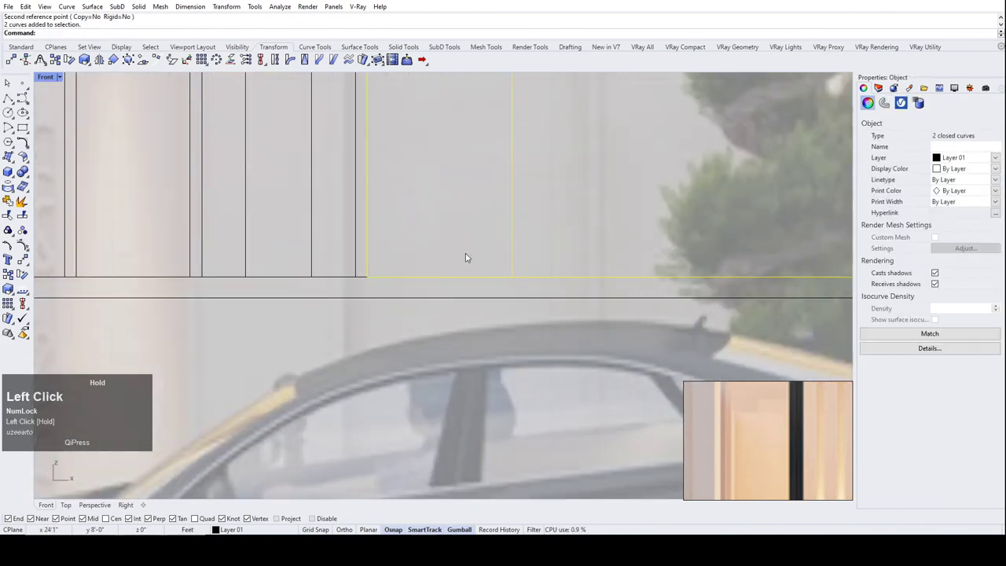
scroll("down", 3)
scroll("up", 3)
scroll("down", 3)
scroll("up", 3)
left_click(470, 216)
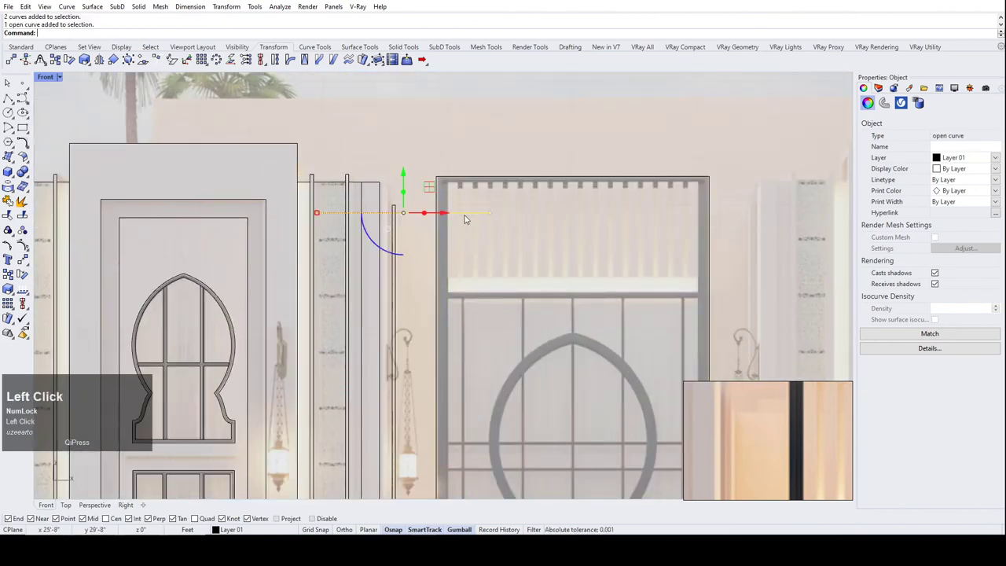
scroll("down", 3)
scroll("up", 3)
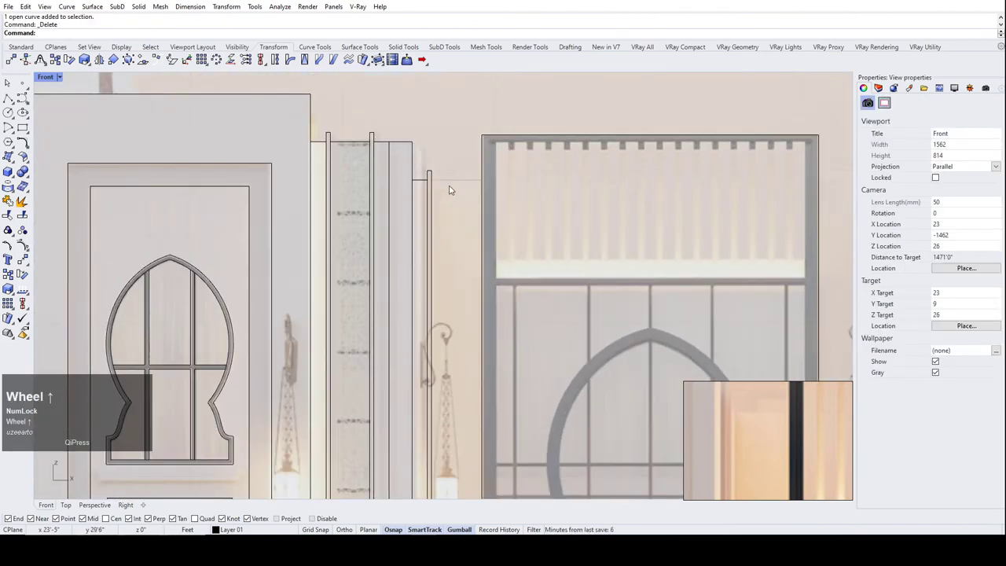
left_click(457, 181)
Bring the tall post outline in front of the reference image, then select the gate rectangle.
type("bri")
key("Return")
left_click(465, 144)
scroll("down", 3)
scroll("up", 3)
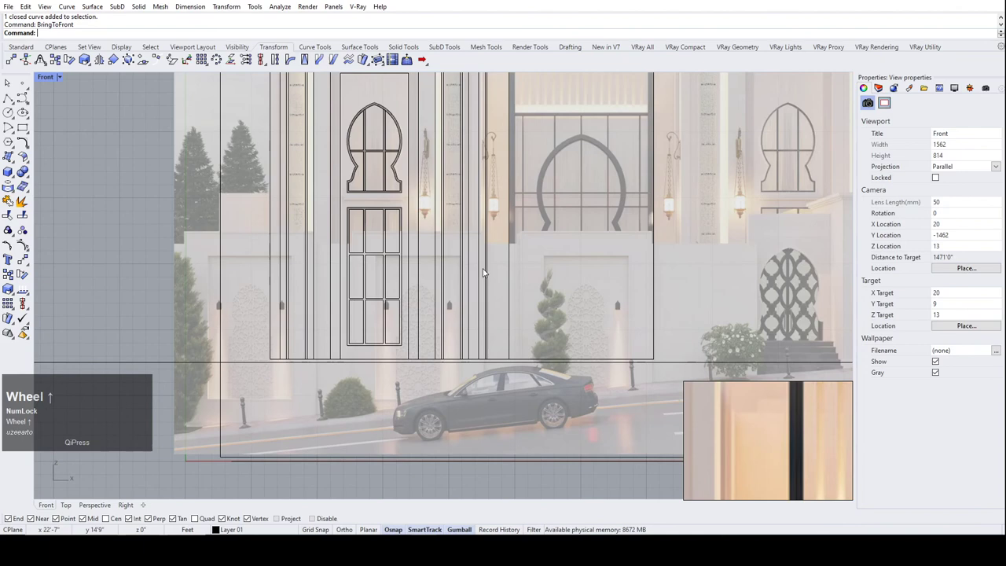
scroll("up", 3)
scroll("down", 3)
scroll("up", 3)
scroll("down", 3)
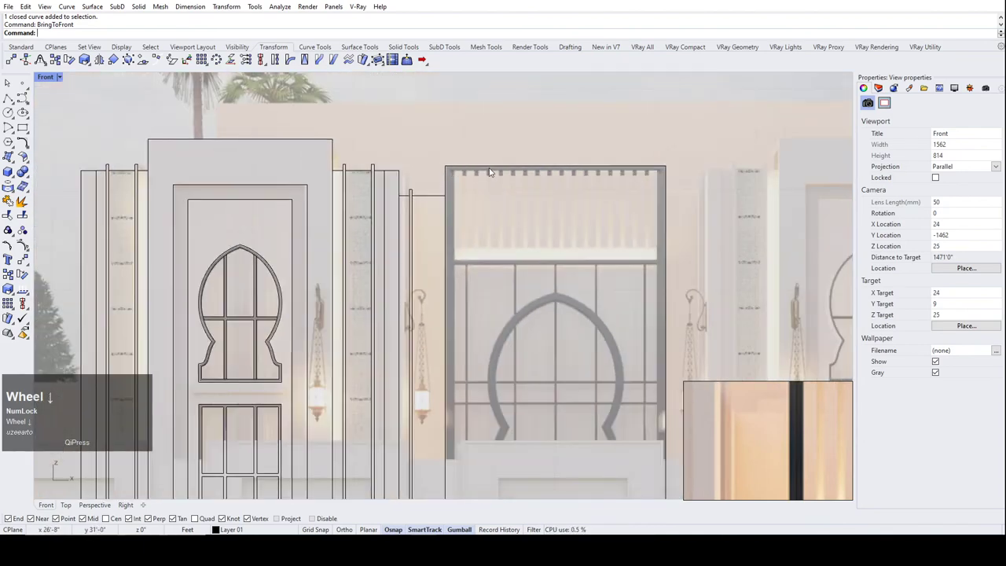
scroll("up", 3)
left_click(448, 177)
Bring the gate rectangle in front of the image and select it for resizing.
scroll("down", 3)
scroll("up", 3)
scroll("down", 3)
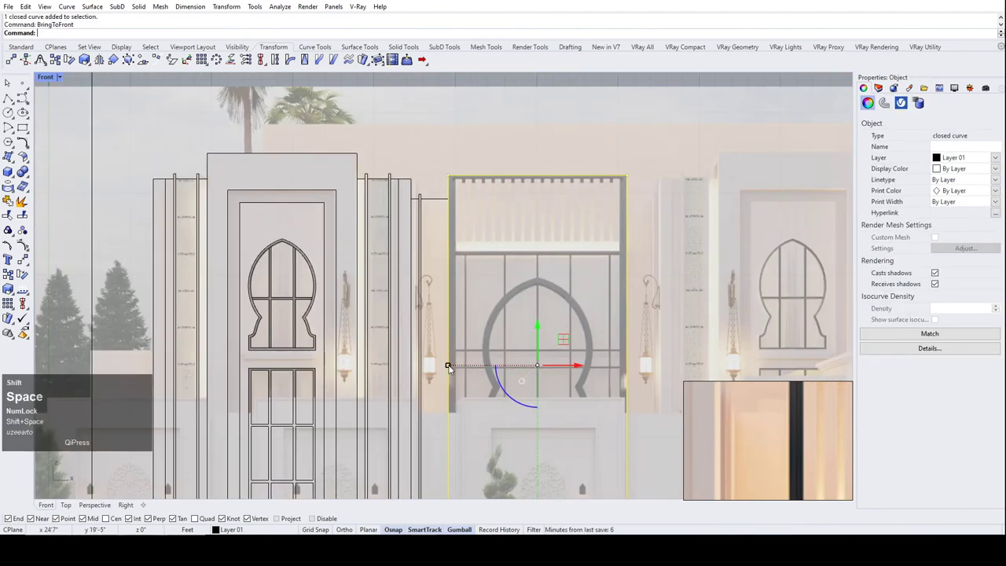
left_click(458, 368)
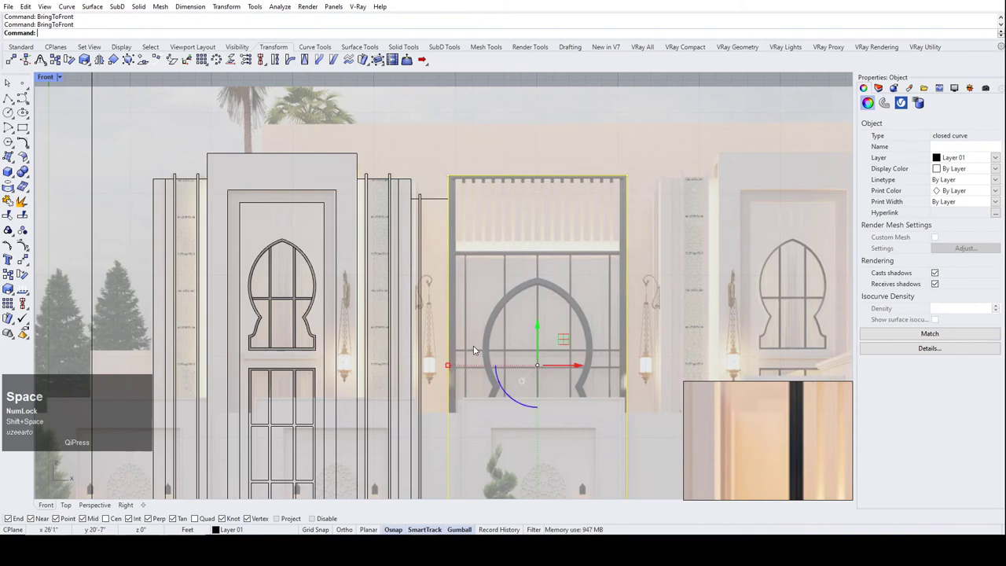
key("space")
scroll("down", 3)
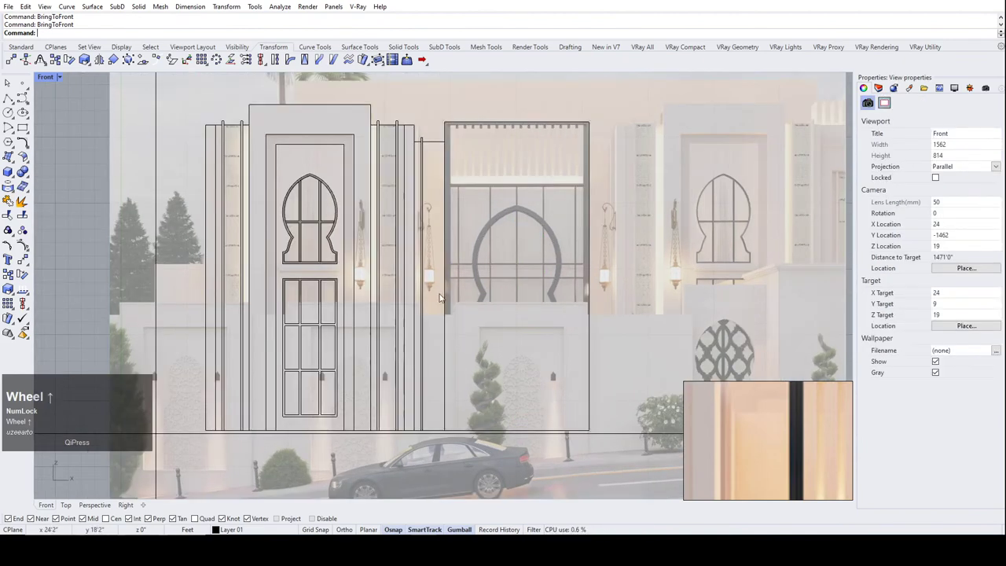
left_click(451, 304)
scroll("up", 3)
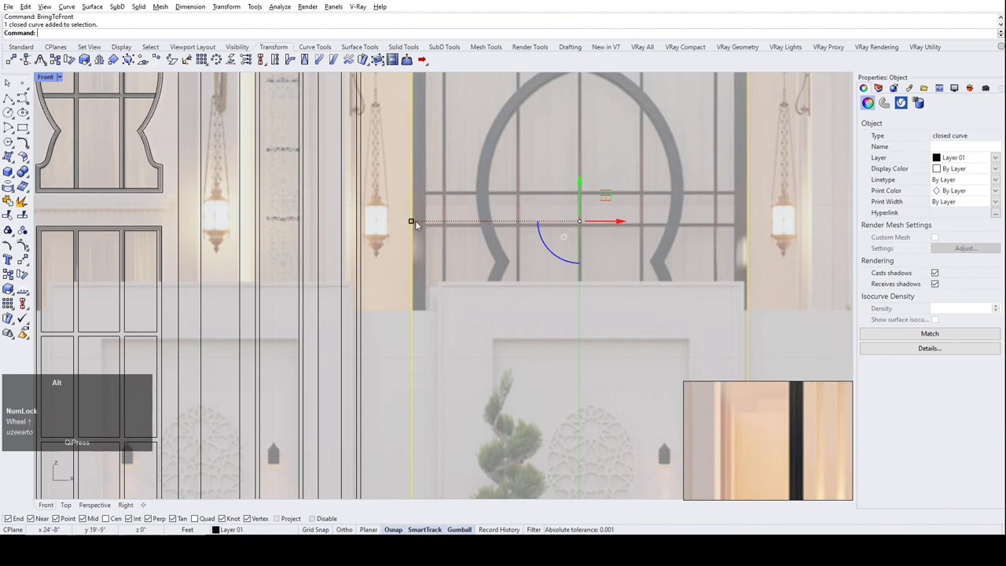
left_click(420, 224)
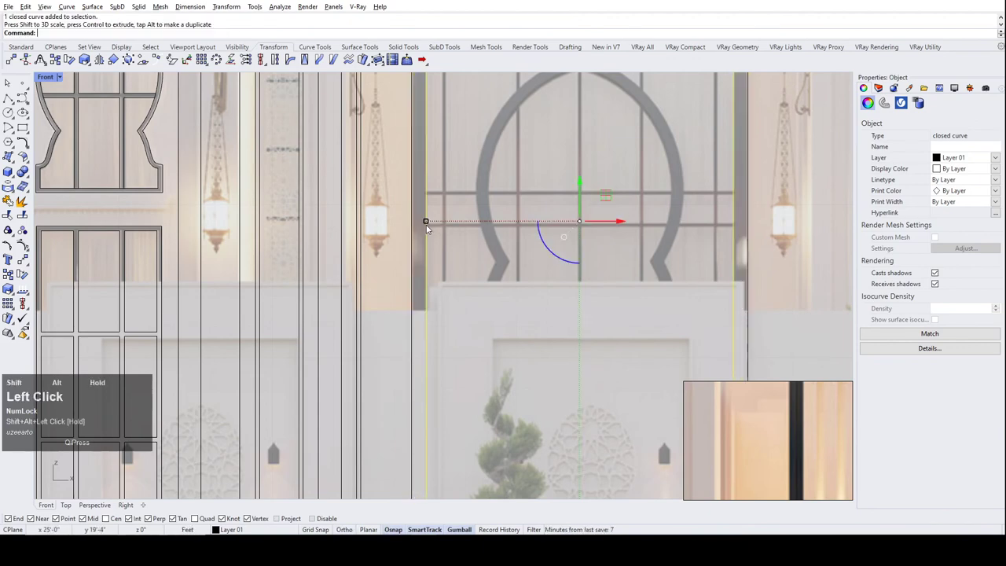
Stretch the gate rectangle upward with Scale1D so its top meets the frame's top corner.
scroll("down", 3)
scroll("up", 3)
scroll("down", 3)
scroll("up", 3)
type("sc")
key("space")
scroll("down", 3)
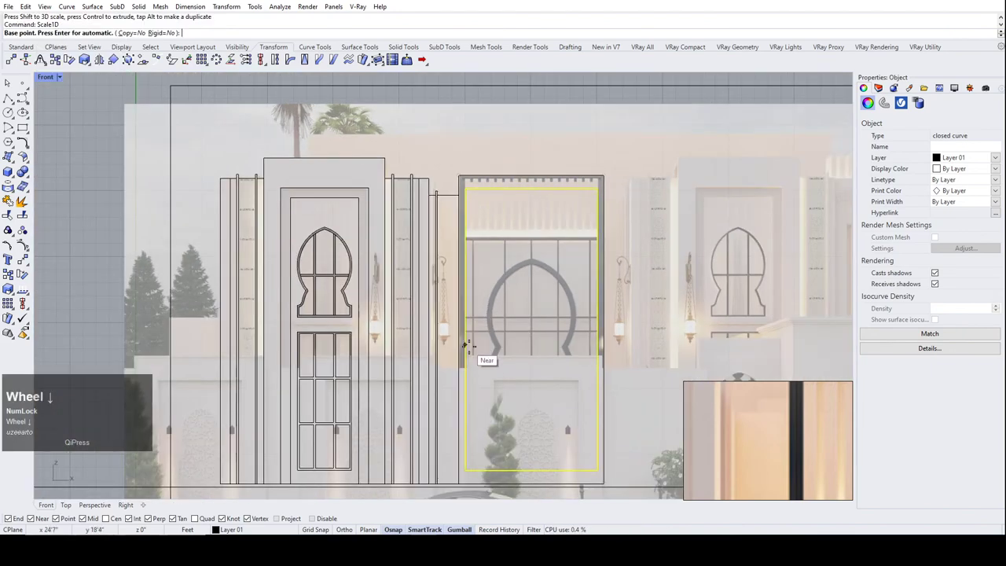
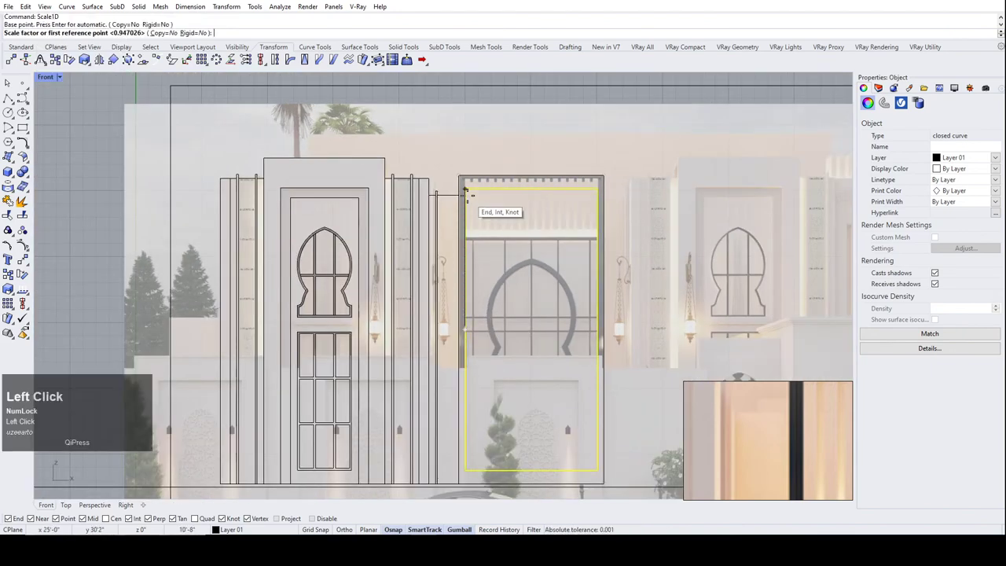
scroll("up", 3)
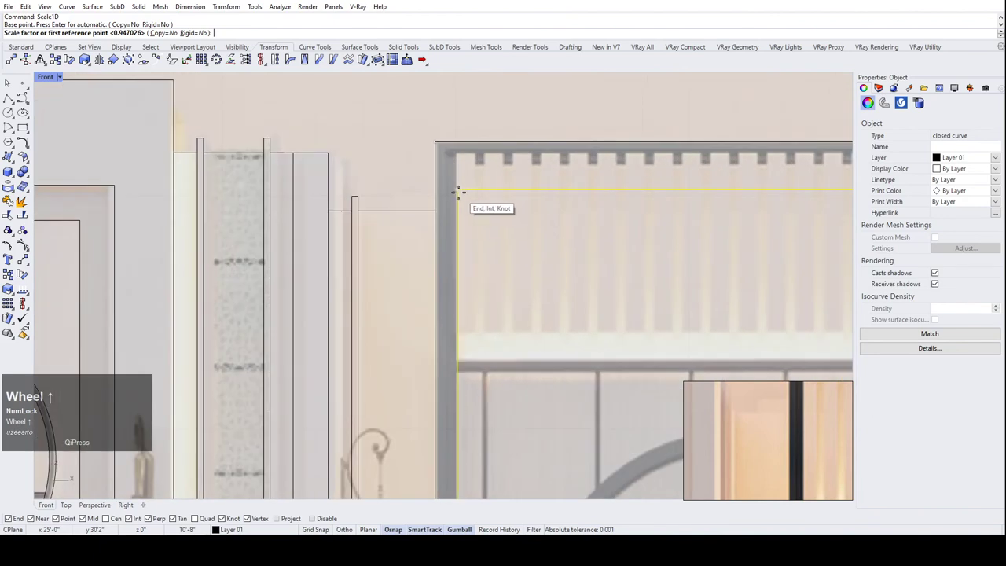
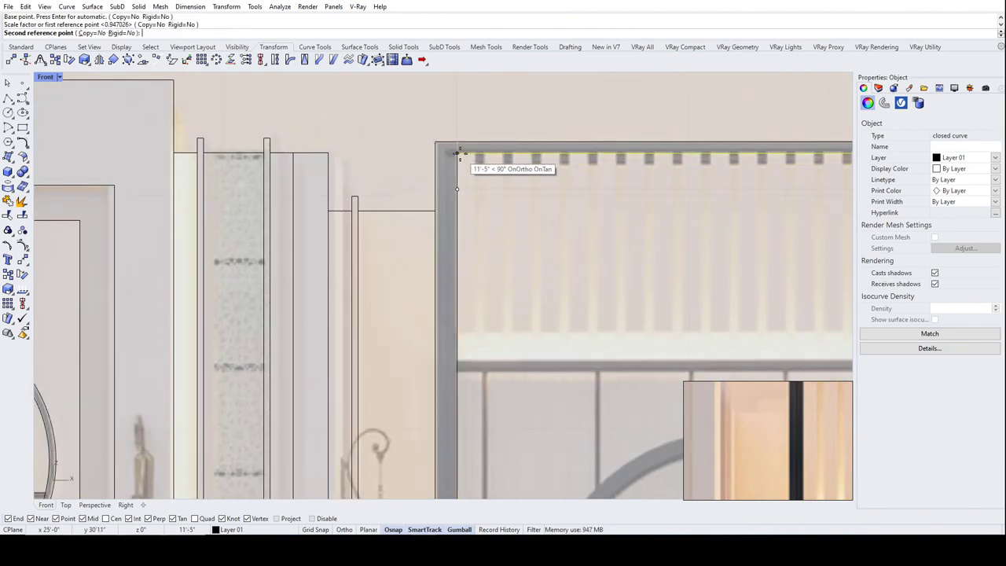
left_click(467, 157)
scroll("down", 3)
scroll("up", 3)
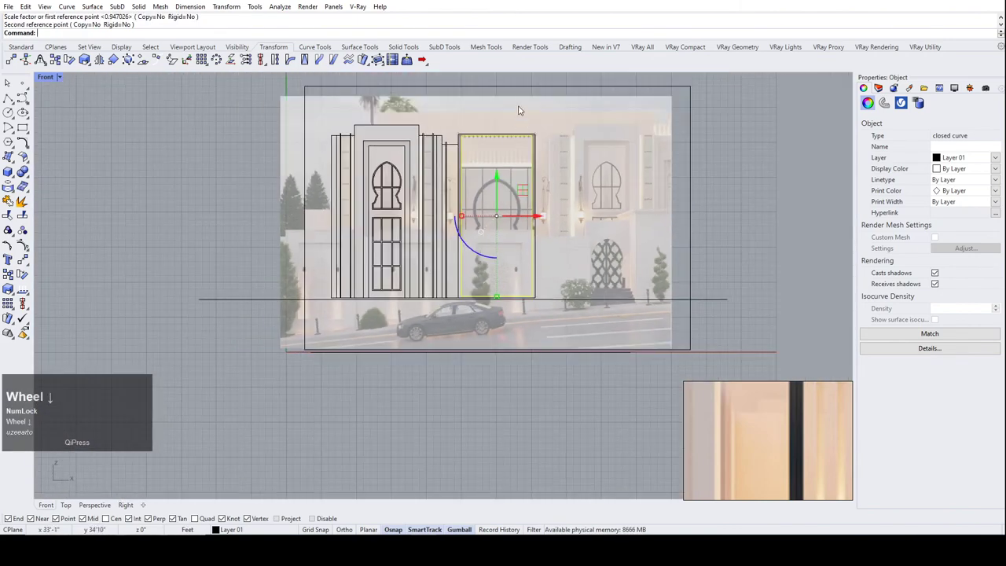
Draw a vertical centre line from the midpoint of the gate's top frame straight down.
double_click(522, 77)
scroll("down", 3)
scroll("up", 3)
scroll("up", 3)
scroll("down", 3)
scroll("up", 3)
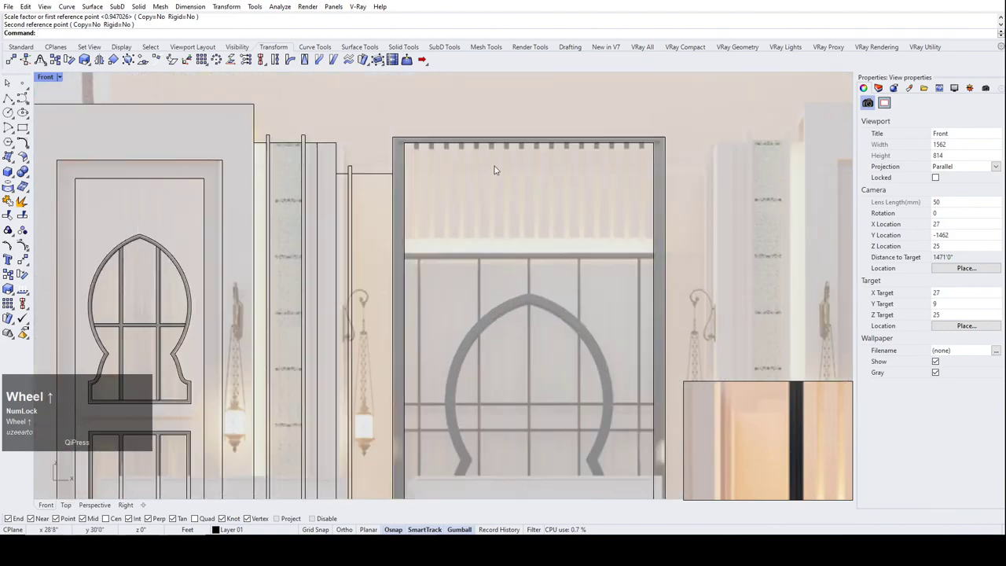
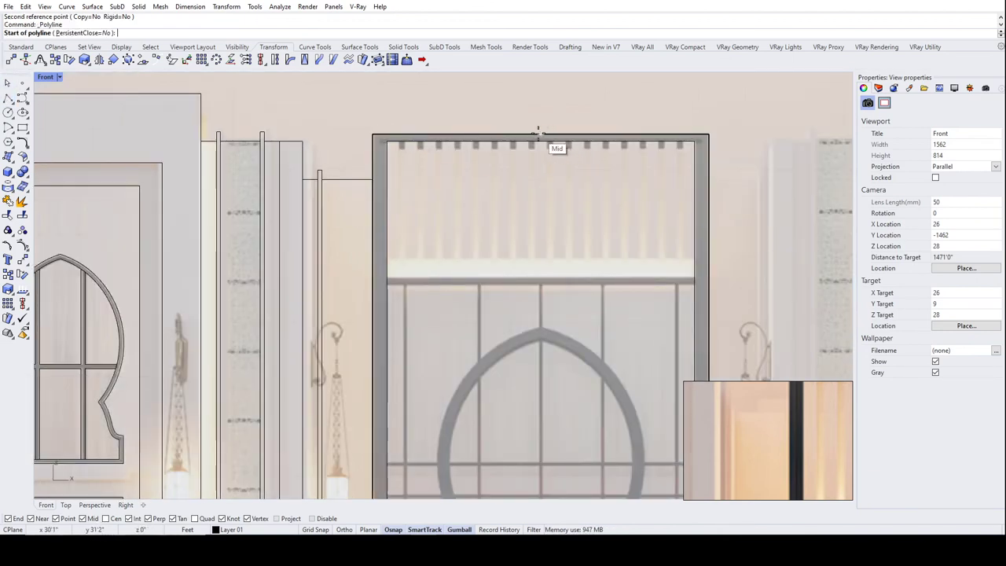
left_click(391, 276)
scroll("down", 3)
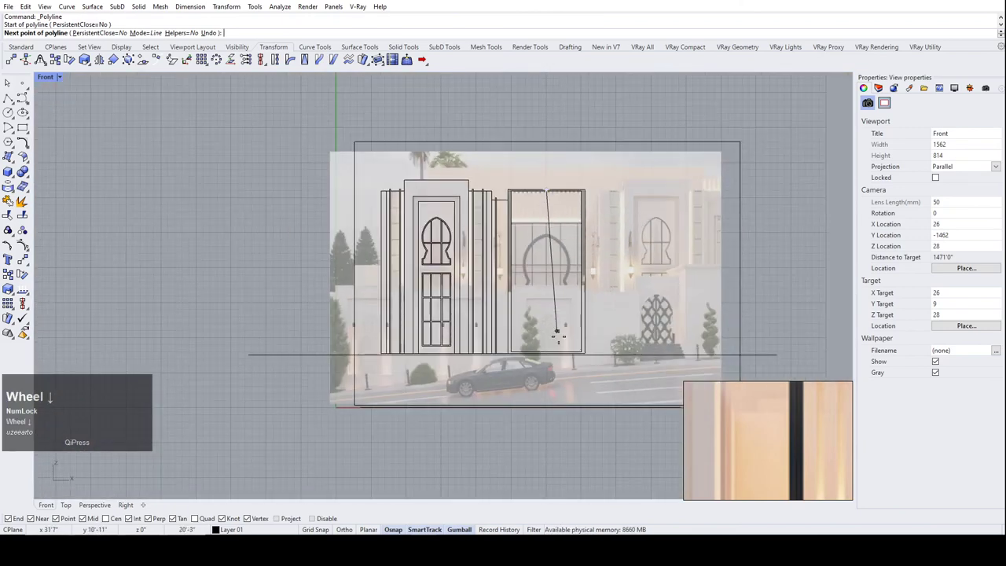
left_click(502, 271)
right_click(502, 271)
left_click(551, 310)
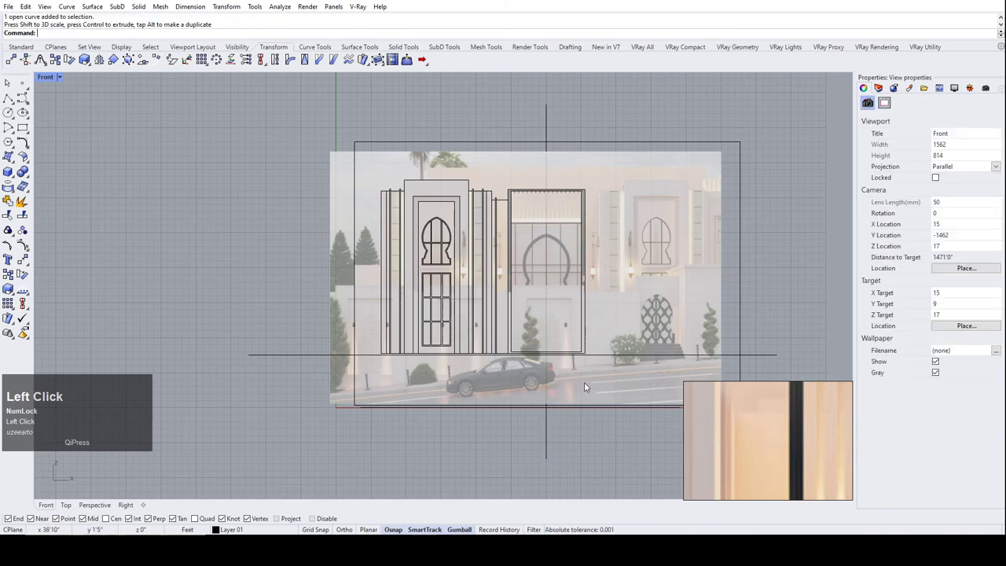
Undo the accidental gumball tilt and drag applied to the centre line.
scroll("up", 3)
left_click(544, 342)
scroll("down", 3)
double_click(529, 323)
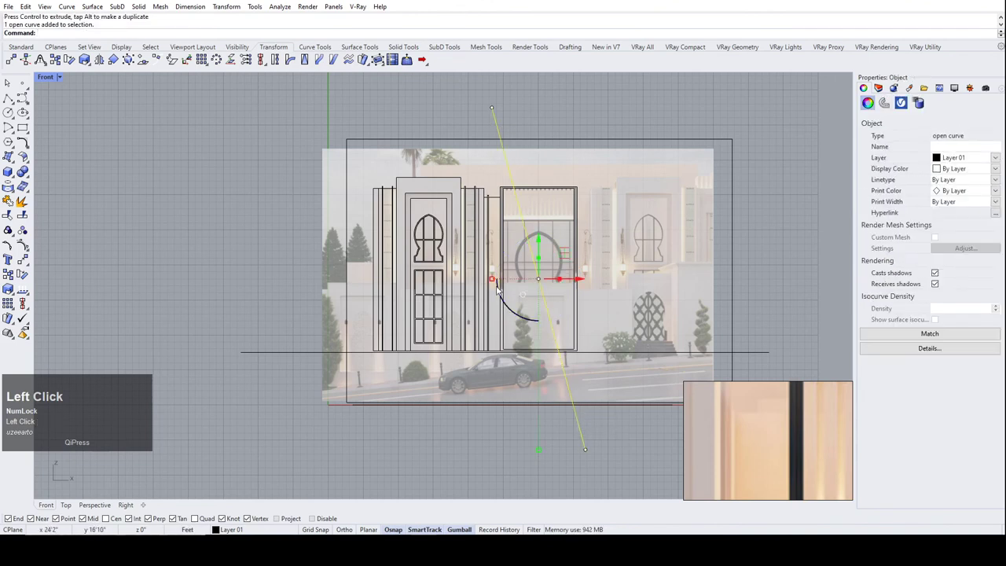
key("0")
key("Return")
left_click(574, 126)
scroll("up", 3)
scroll("up", 3)
key("ctrl+z")
key("ctrl+z")
Undo once more and redo to restore the gate rectangle's upward stretch.
scroll("up", 3)
scroll("down", 3)
key("ctrl+z")
key("ctrl+y")
scroll("down", 3)
left_click(564, 103)
left_click(537, 188)
scroll("up", 3)
scroll("down", 3)
scroll("down", 3)
scroll("up", 3)
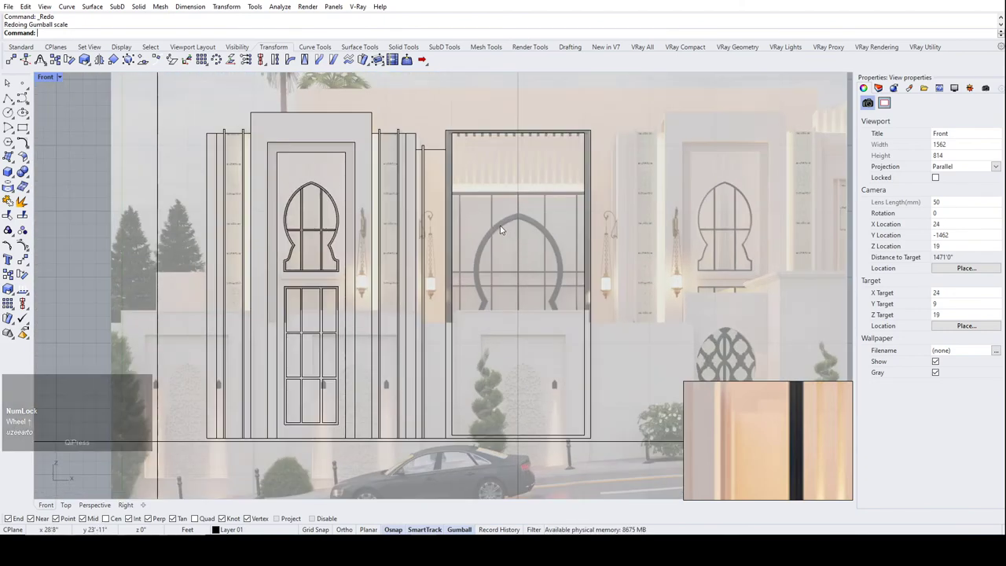
Save the door elevation model to its .3dm file and zoom into the gate.
scroll("down", 3)
key("ctrl+s")
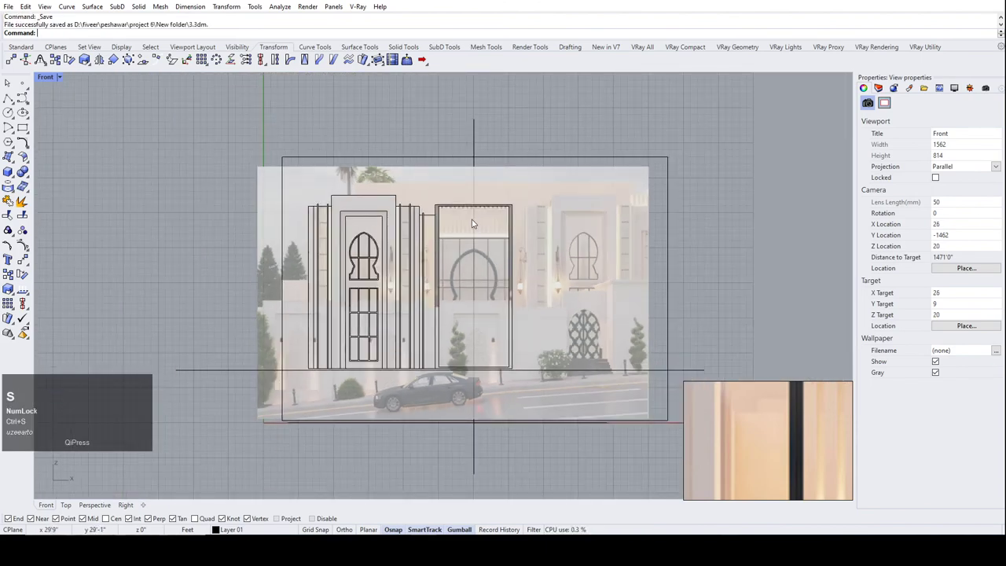
scroll("down", 3)
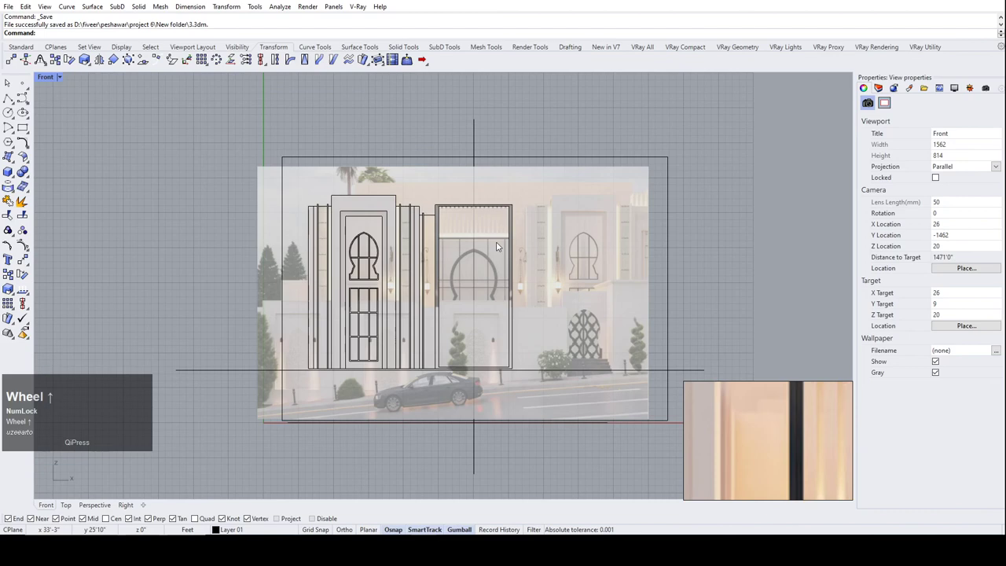
scroll("up", 3)
key("ctrl+s")
scroll("up", 3)
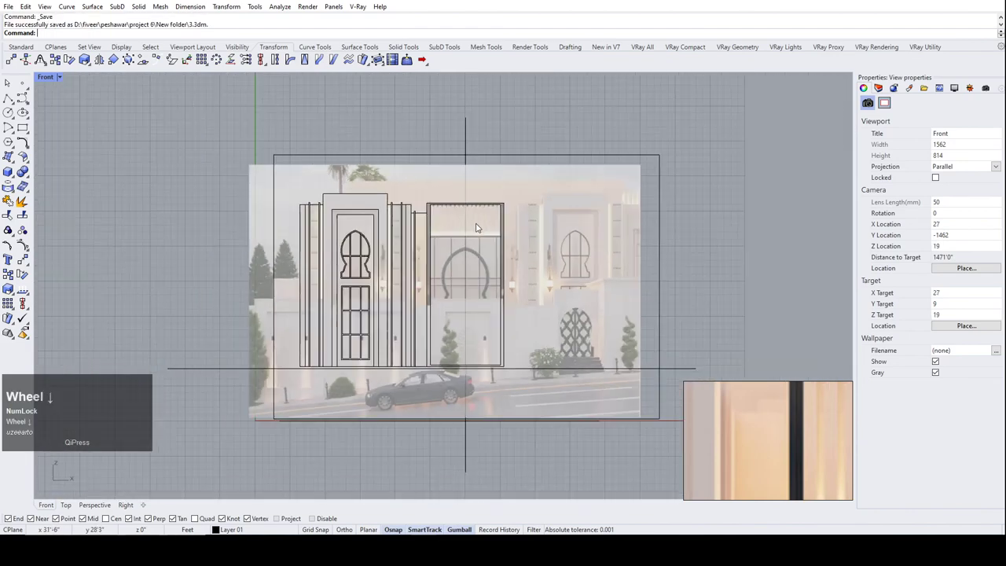
scroll("down", 3)
scroll("up", 3)
scroll("down", 3)
scroll("down", 3)
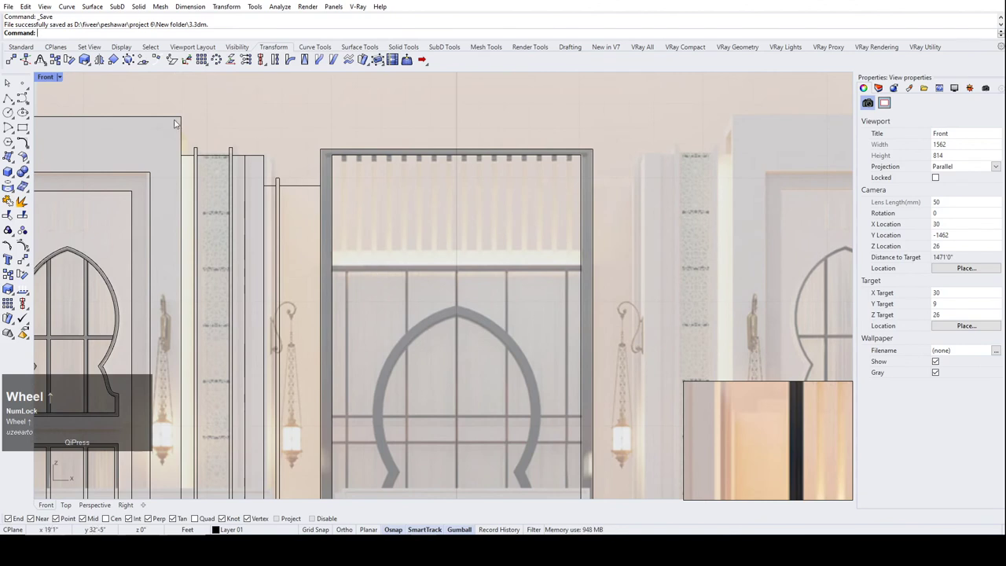
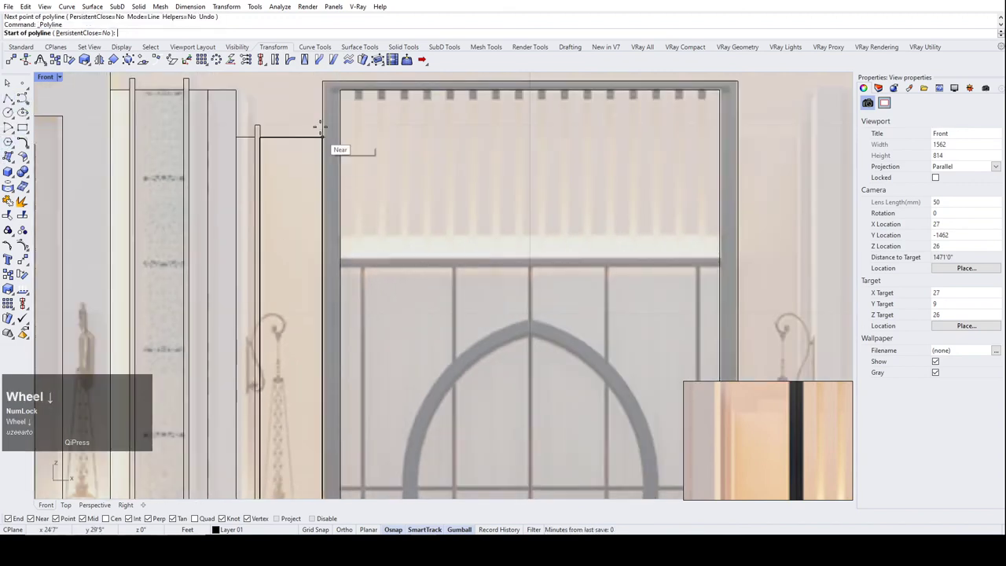
Zoom toward the gate frame's inner top-left corner to begin the trace.
scroll("down", 3)
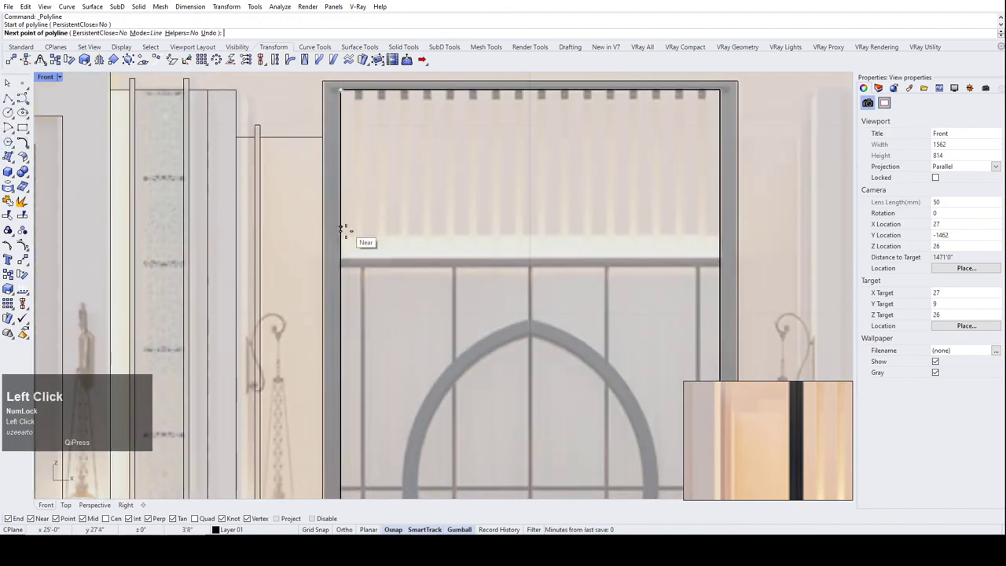
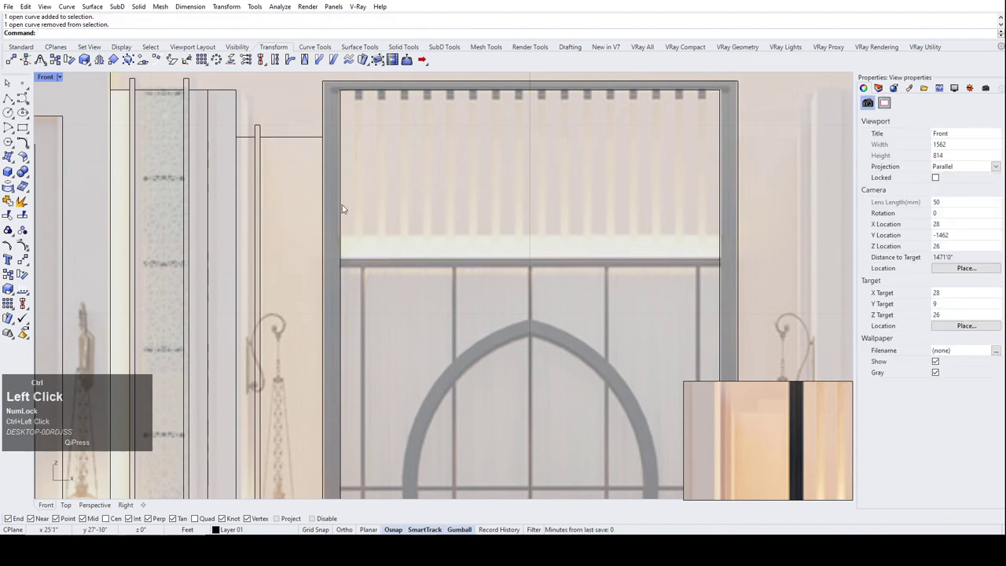
Pick the stray curve segment from the overlapping curves at the bar and delete it.
left_click(347, 206)
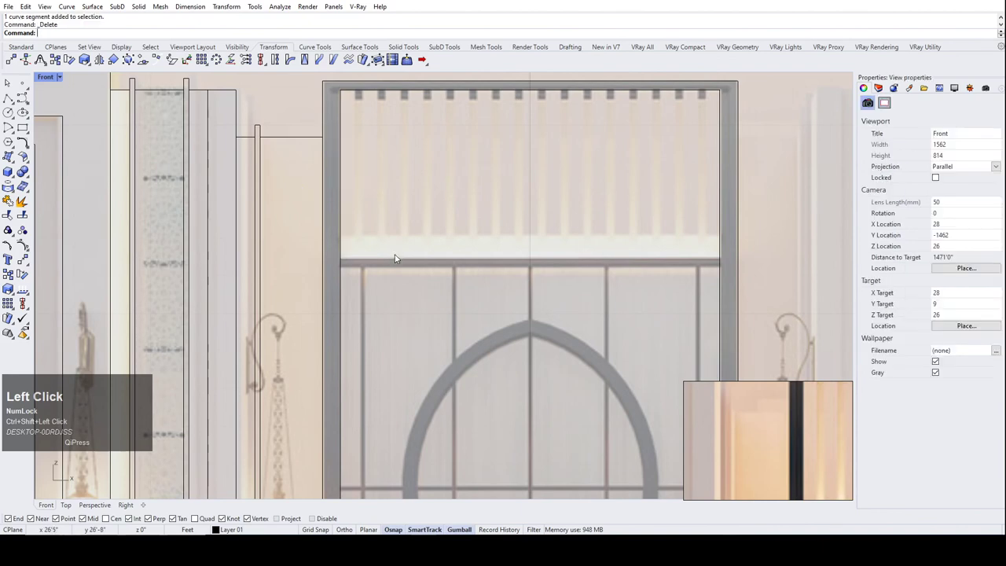
scroll("down", 3)
scroll("up", 3)
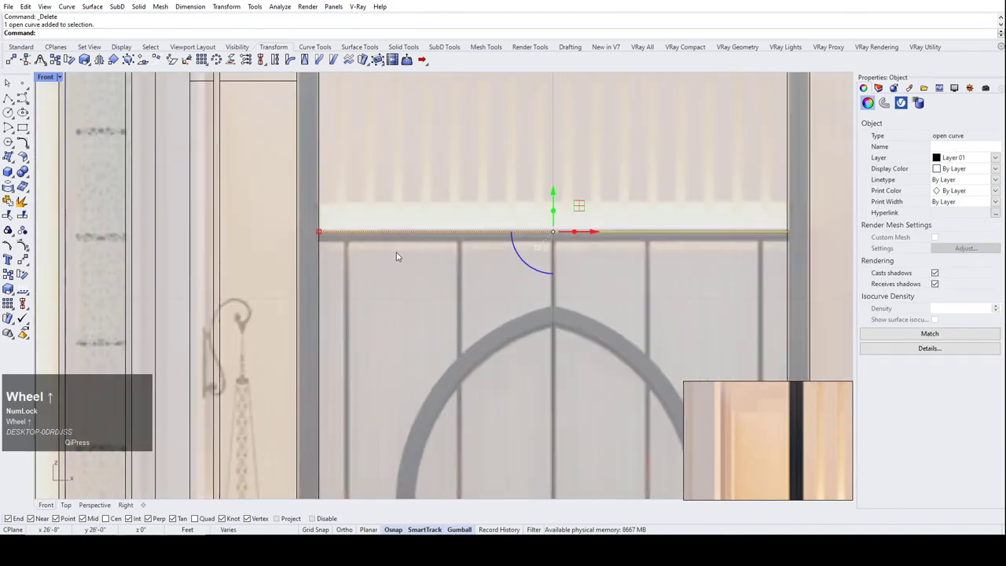
Offset the gate's middle bar line upward by 2.5 inches.
type("off")
key("Return")
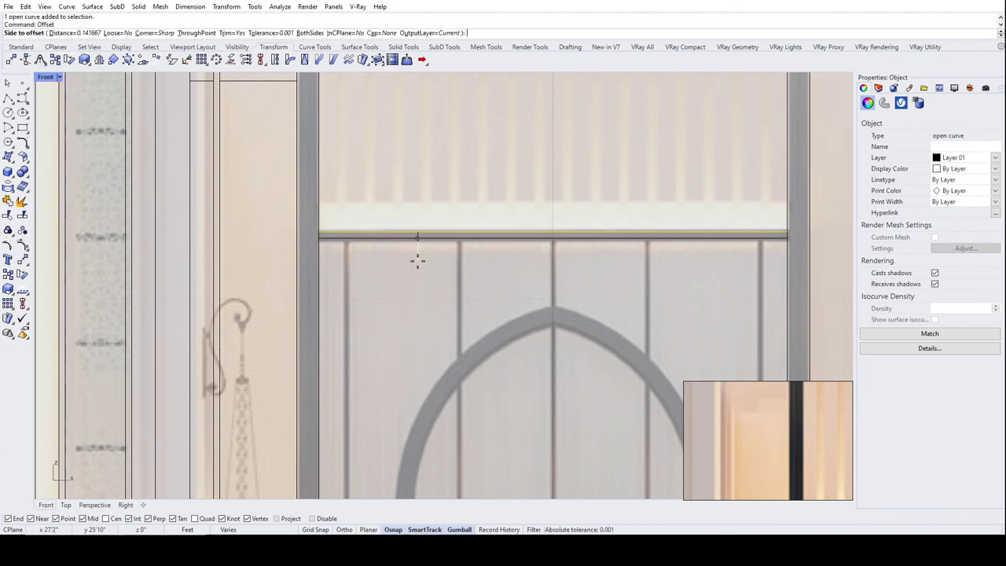
key("3")
key("shift+'")
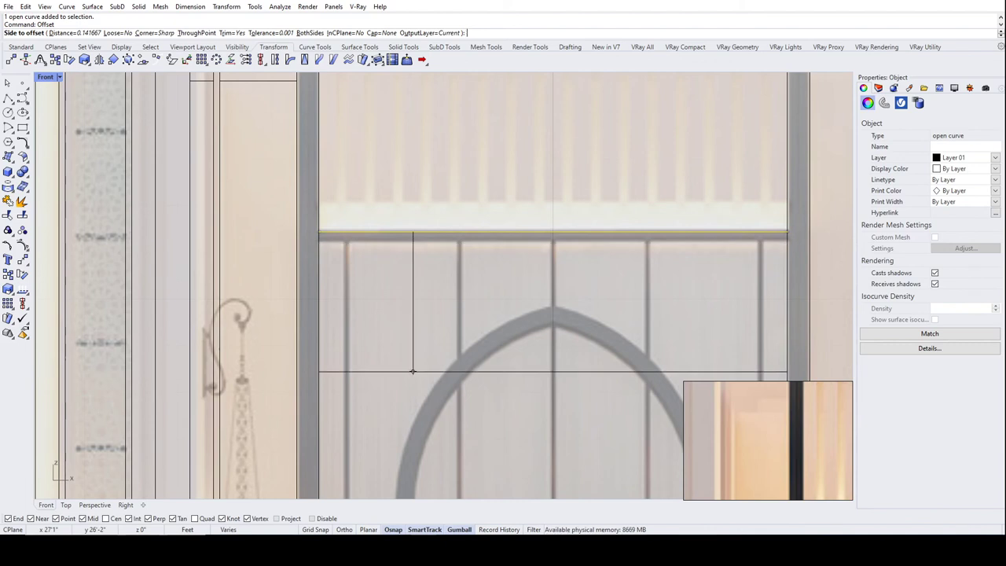
key("2")
type("2.5")
key("shift+'")
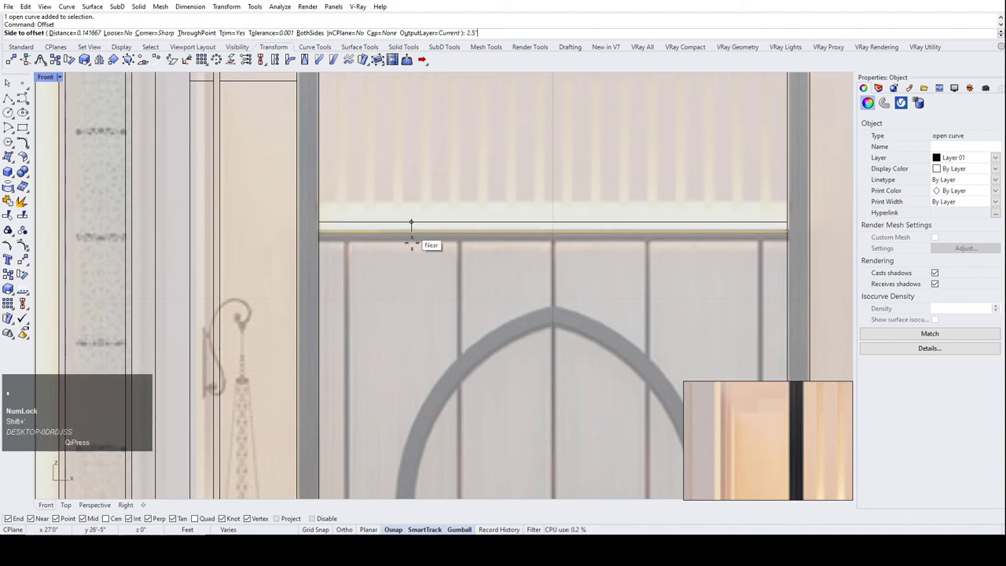
left_click(417, 269)
Select the new offset line and inspect it against the reference image.
scroll("down", 3)
left_click(434, 199)
scroll("up", 3)
scroll("down", 3)
scroll("up", 3)
scroll("down", 3)
scroll("up", 3)
scroll("down", 3)
scroll("up", 3)
scroll("down", 3)
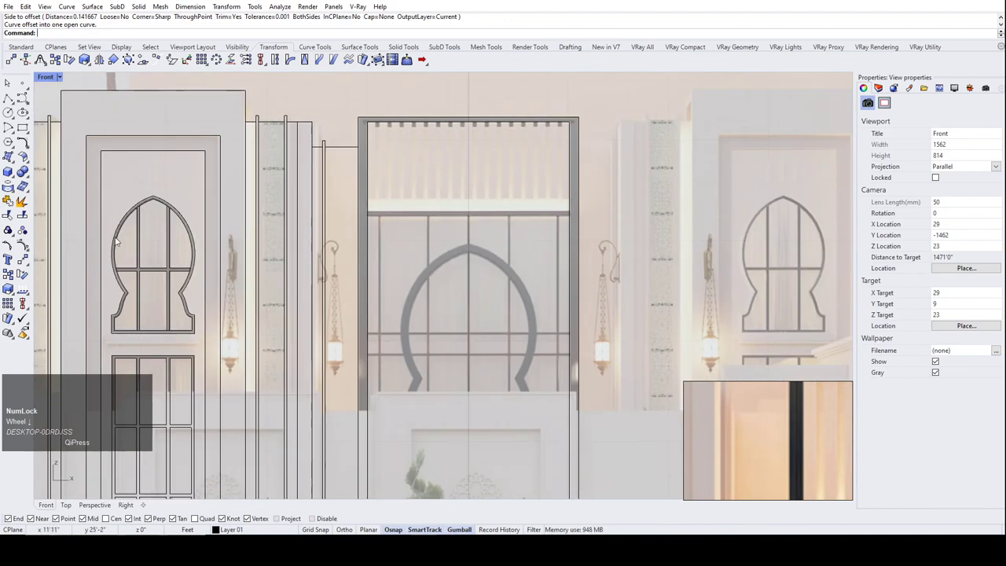
Duplicate the left door's keyhole window outline and move the copy onto the gate's grey keyhole arch.
scroll("up", 3)
left_click(130, 192)
scroll("down", 3)
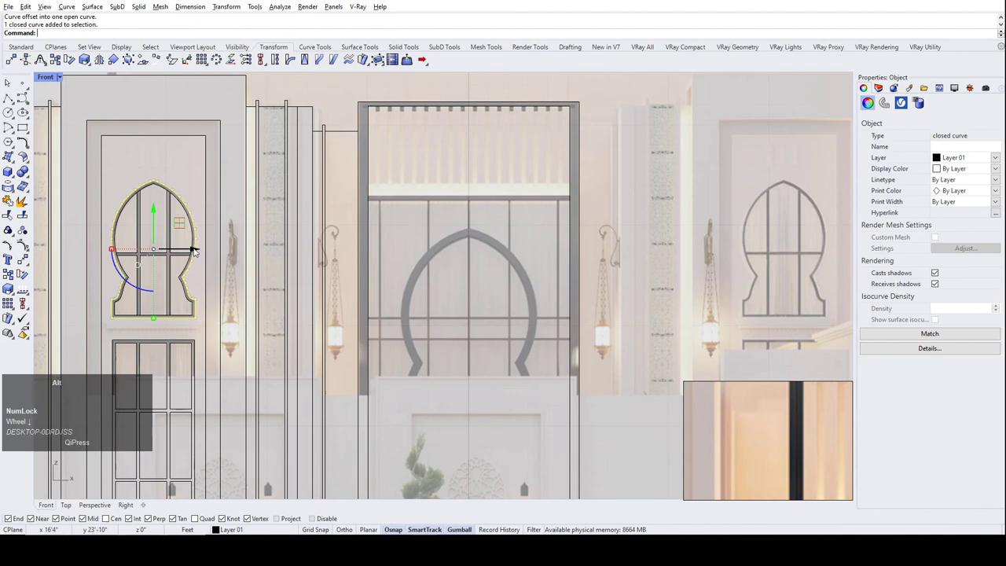
left_click(239, 317)
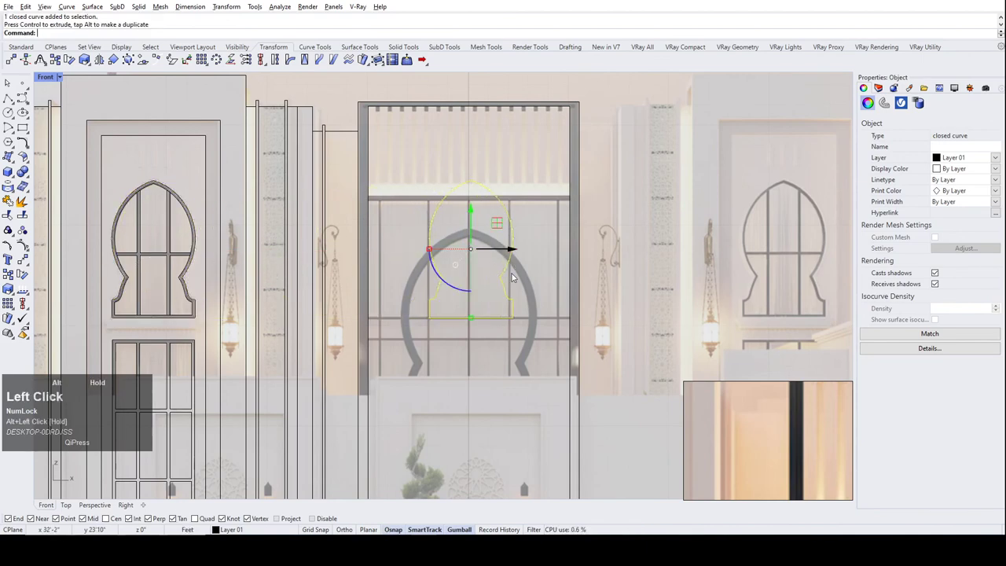
scroll("up", 3)
scroll("down", 3)
left_click_drag(493, 169, 492, 256)
Deselect the copied keyhole outline, leaving it over the gate arch.
scroll("up", 3)
scroll("down", 3)
scroll("up", 3)
left_click(218, 239)
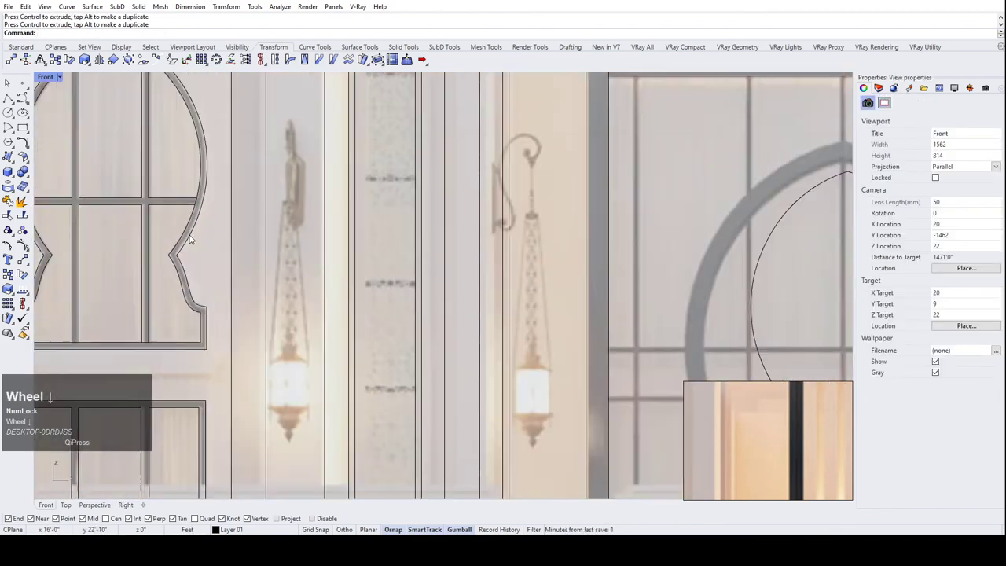
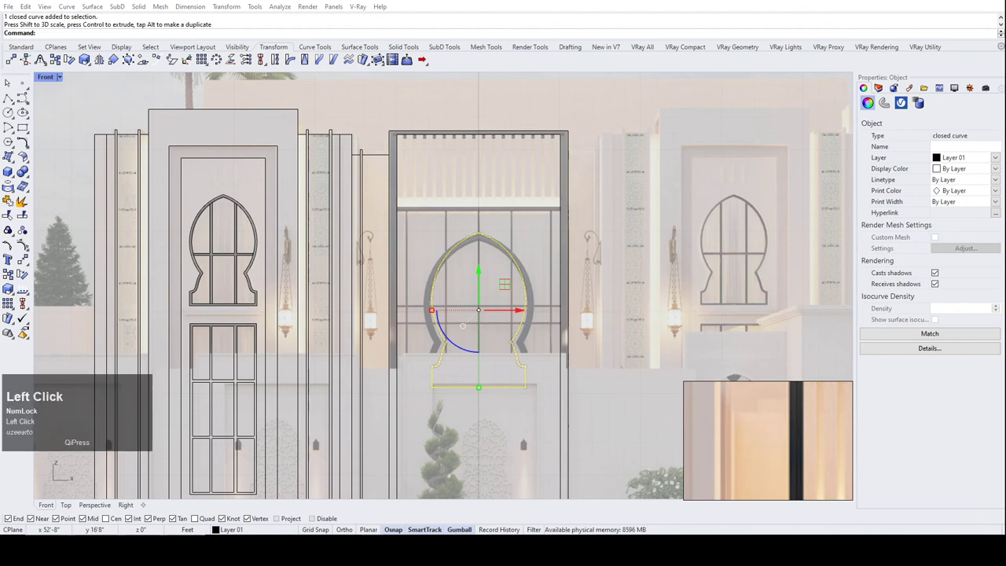
Select the copied keyhole outline over the gate and undo its last gumball transform that overshot the arch.
scroll("down", 3)
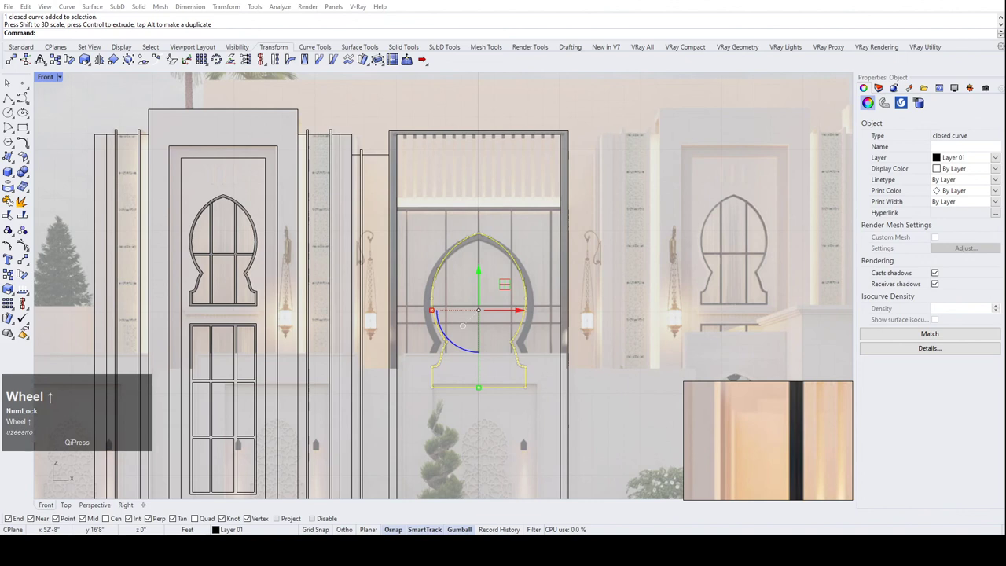
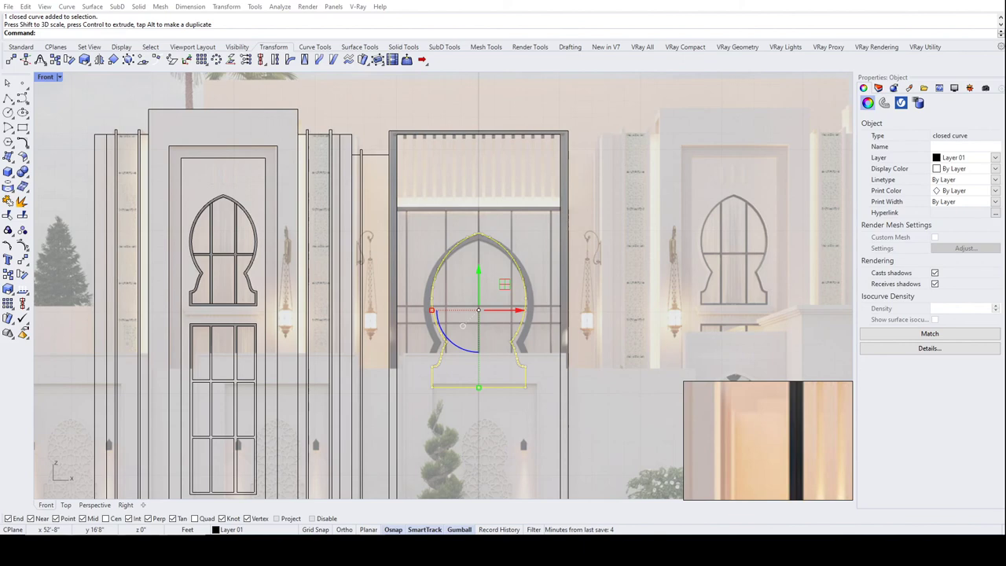
scroll("up", 3)
scroll("down", 3)
left_click_drag(493, 248, 435, 263)
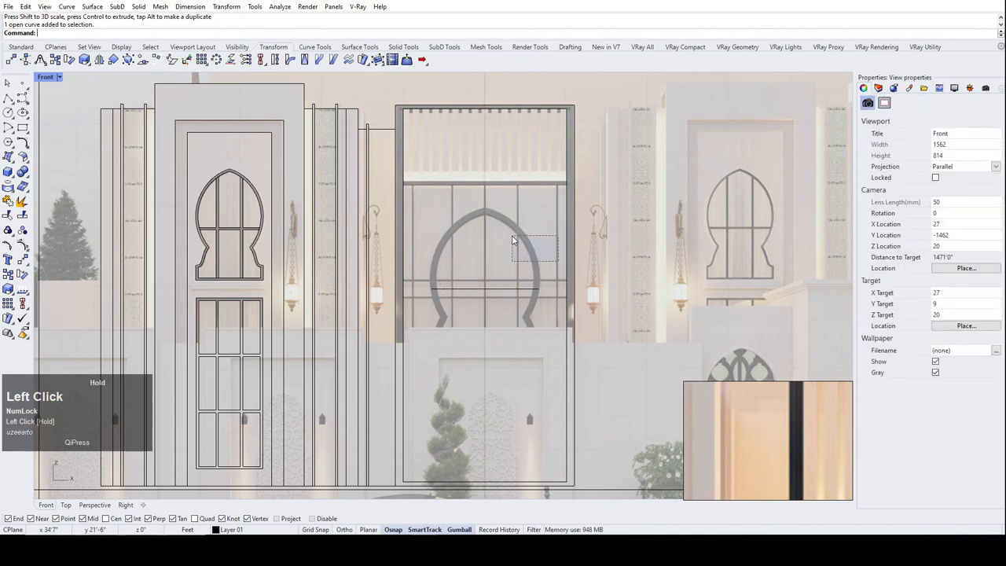
scroll("down", 3)
scroll("up", 3)
key("ctrl+z")
Inspect the arch fit up close and zoom extents to show the whole traced facade.
left_click_drag(495, 354, 460, 309)
scroll("up", 3)
scroll("down", 3)
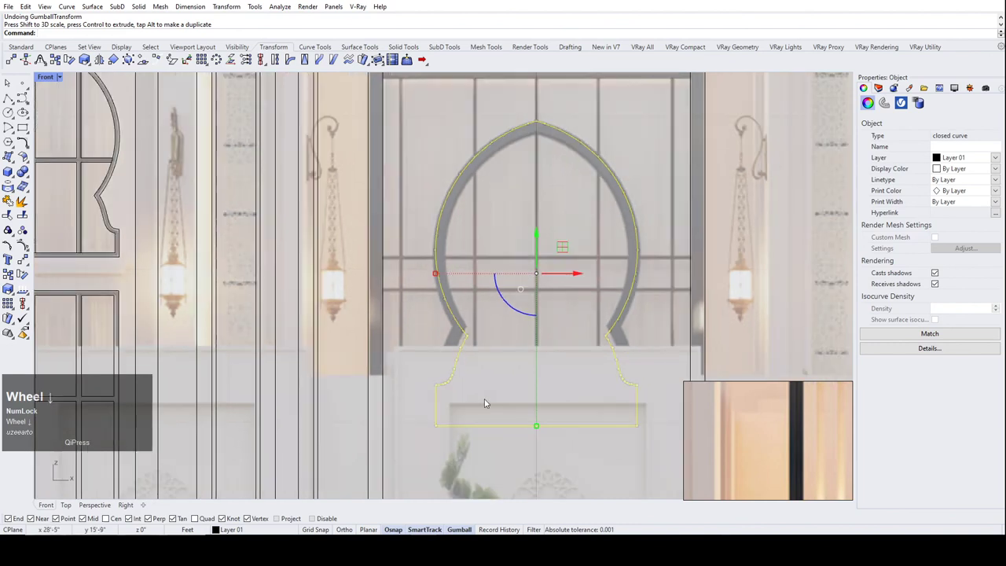
scroll("down", 3)
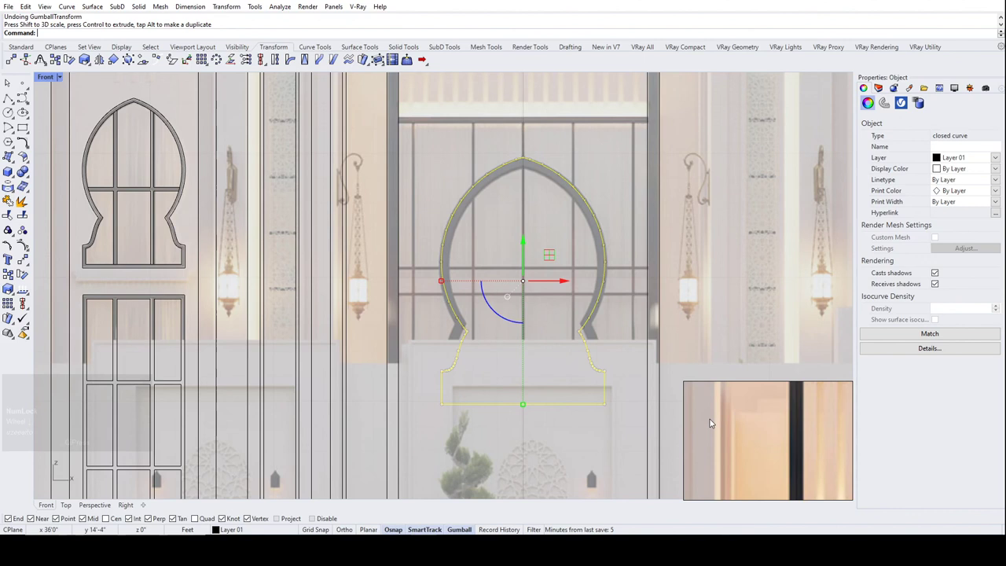
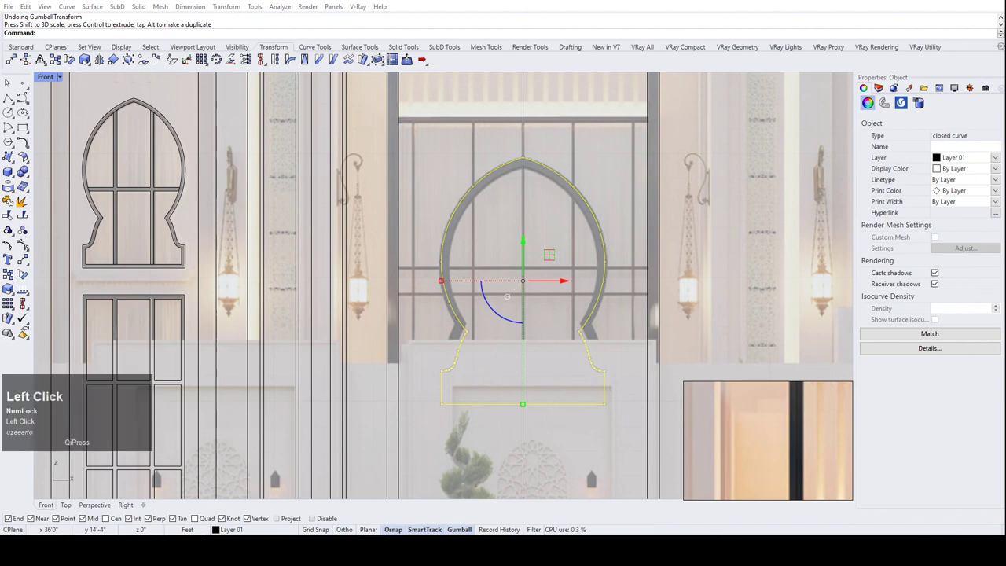
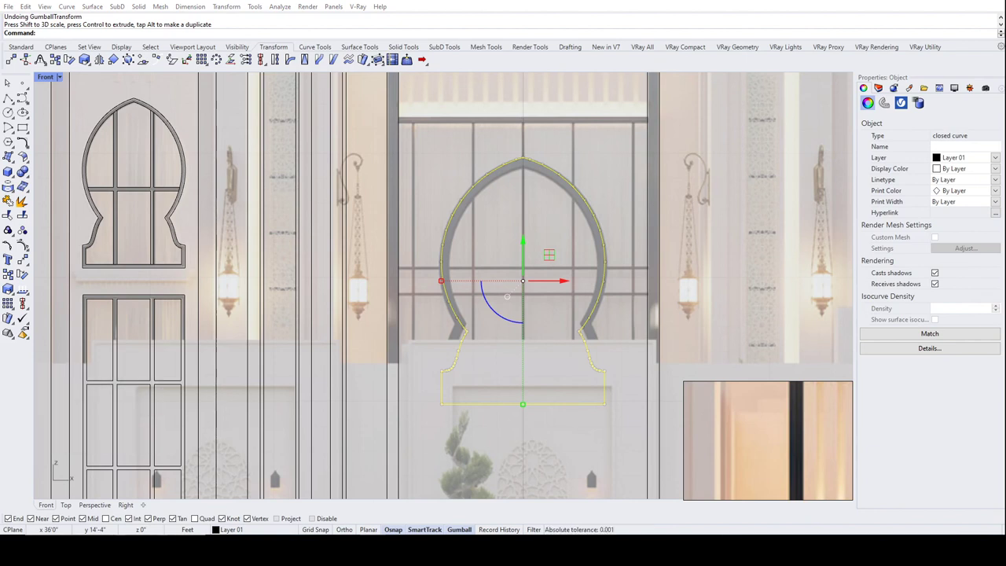
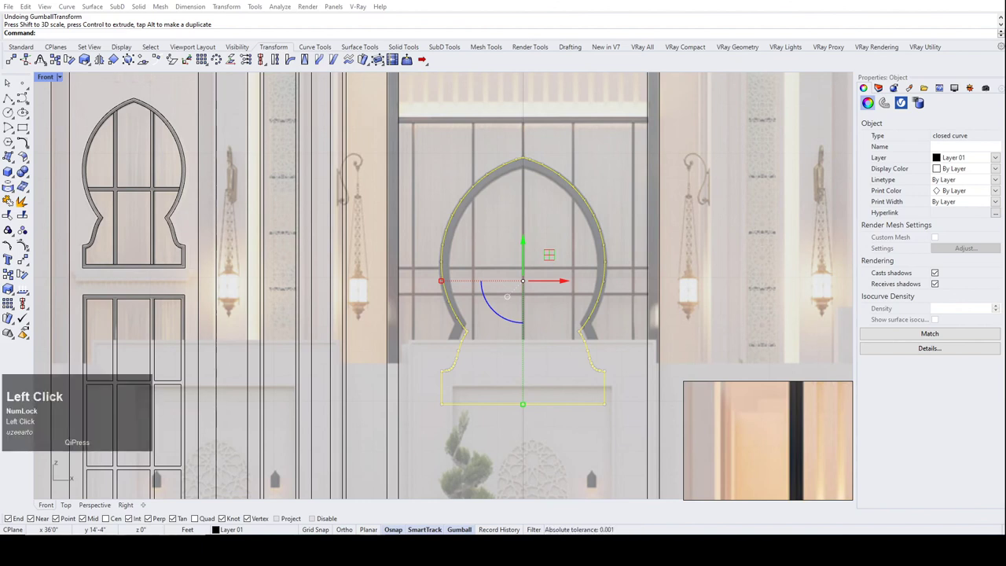
scroll("down", 3)
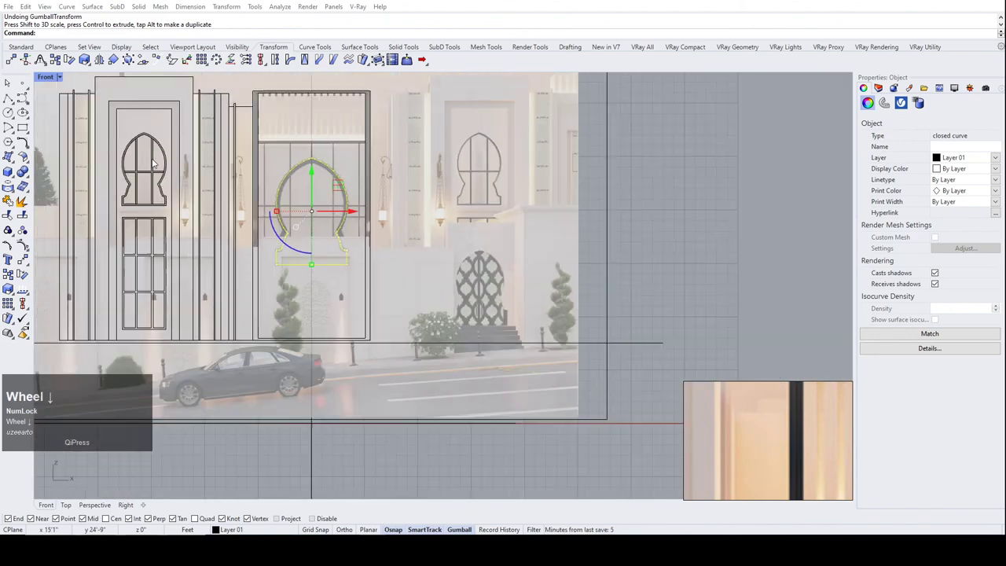
Deselect the arch outline and save the model as 3.3dm.
left_click(441, 244)
key("ctrl+s")
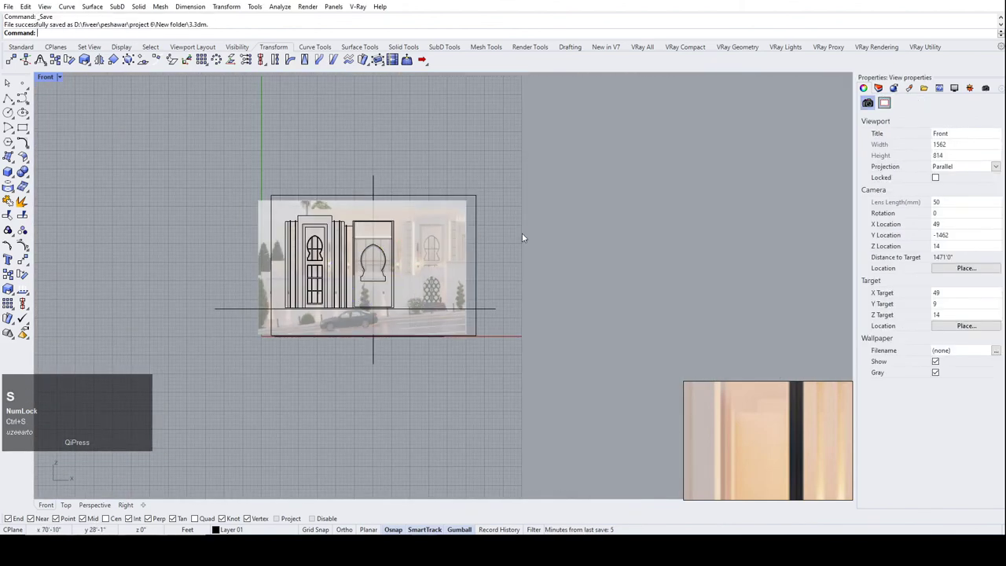
key("ctrl+s")
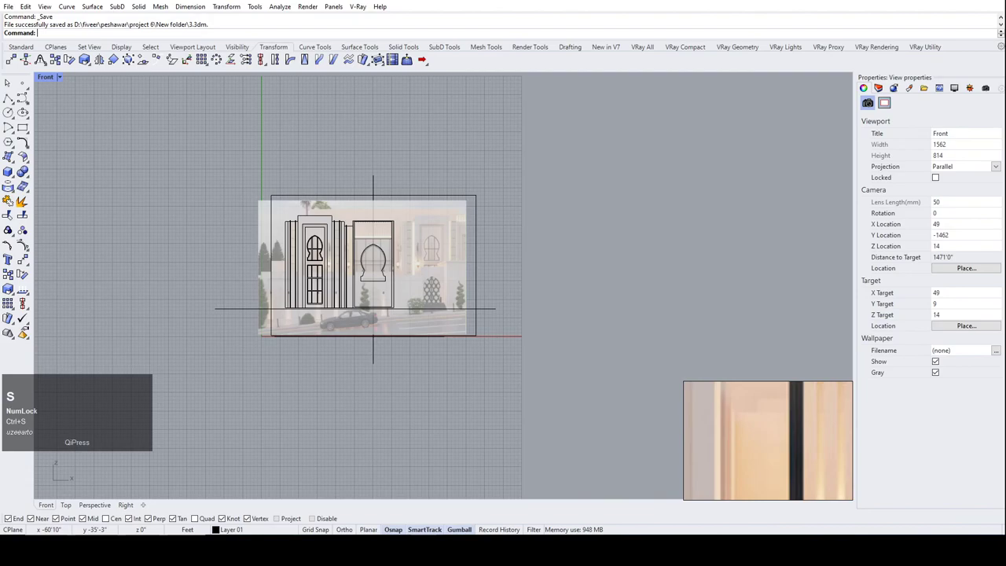